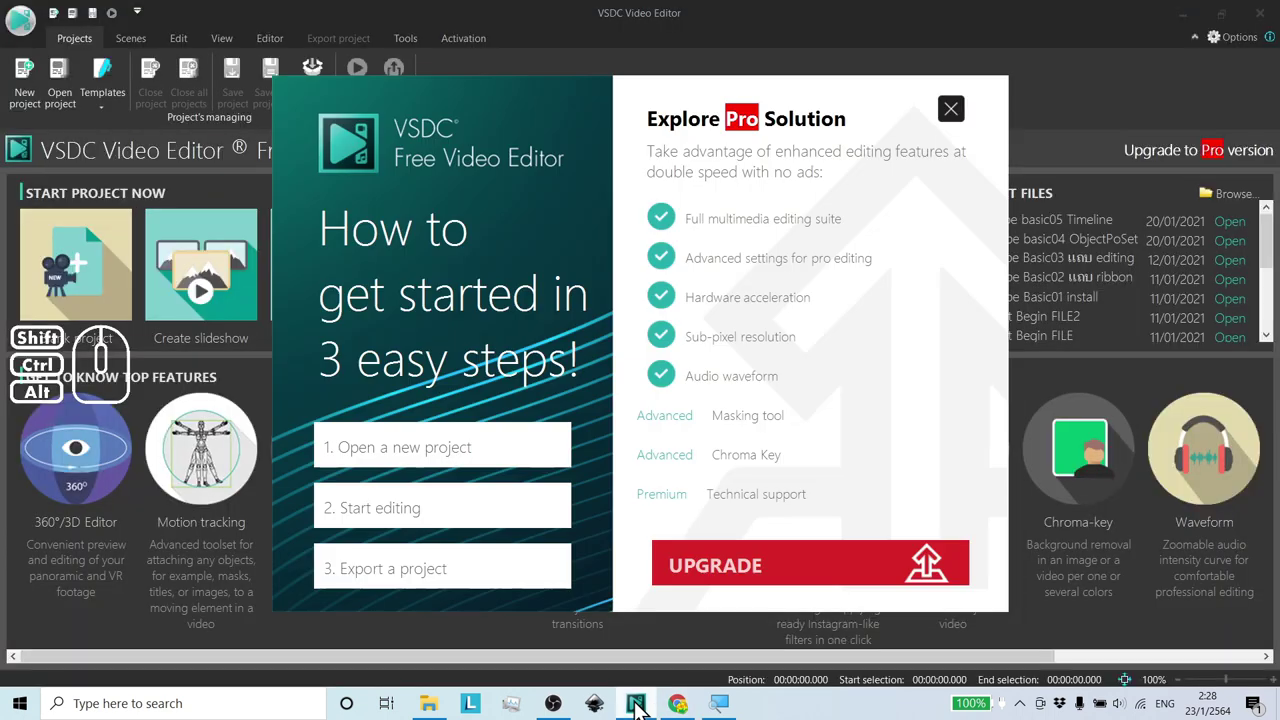
- Dismiss the Explore Pro upgrade promotion on the start screen
{"action": "left_click_drag", "start_coordinate": [900, 107], "coordinate": [903, 106]}
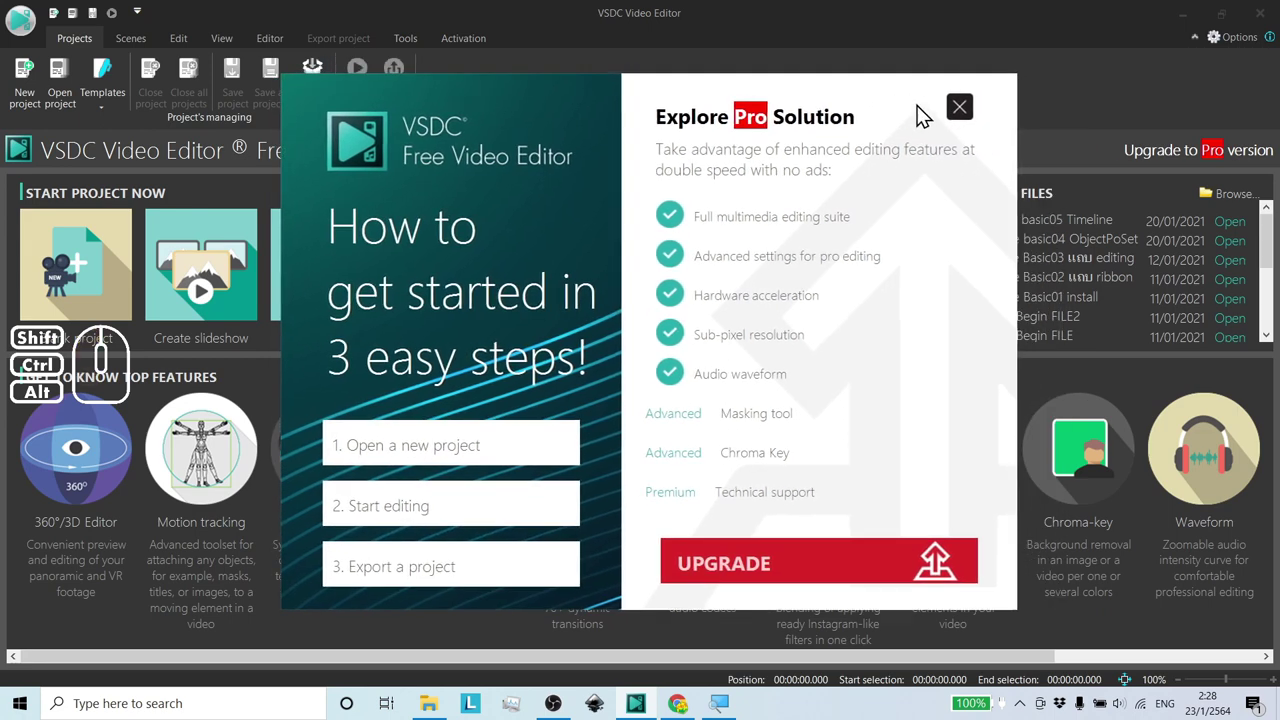
{"action": "left_click", "coordinate": [964, 119]}
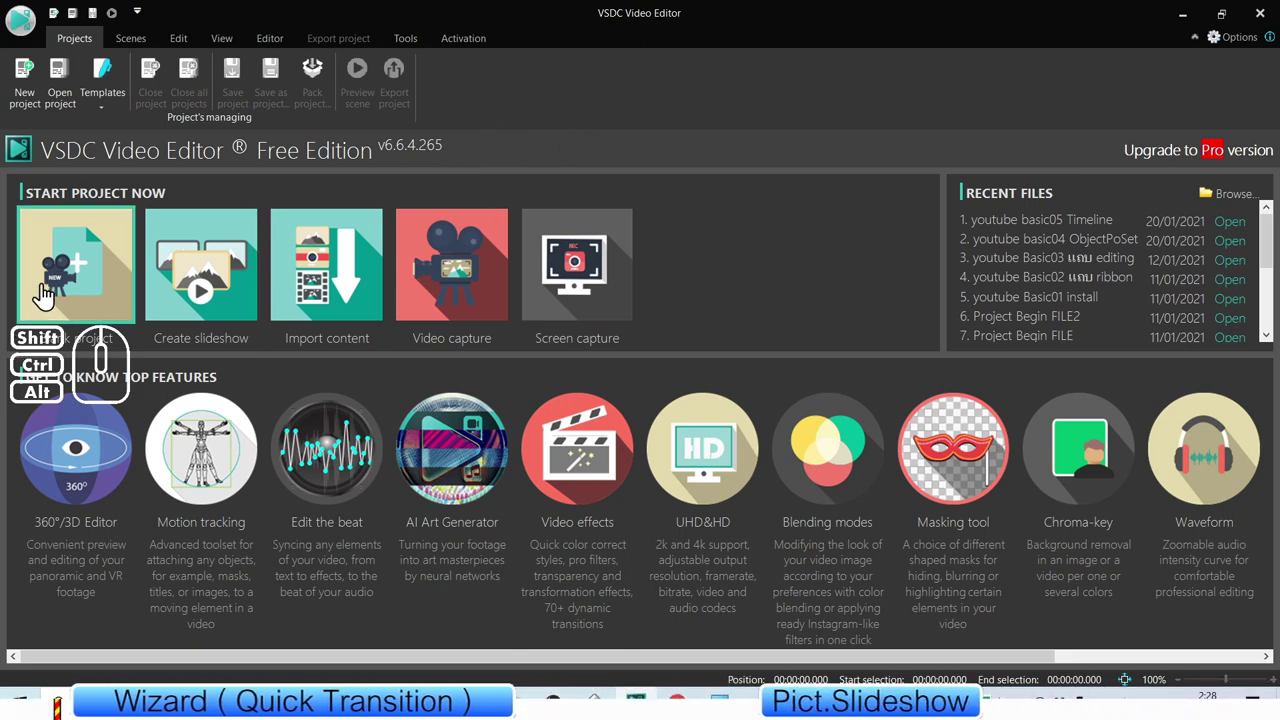
- Create a new blank Project 1 with a turquoise background at Full HD 30 fps
{"action": "left_click", "coordinate": [81, 274]}
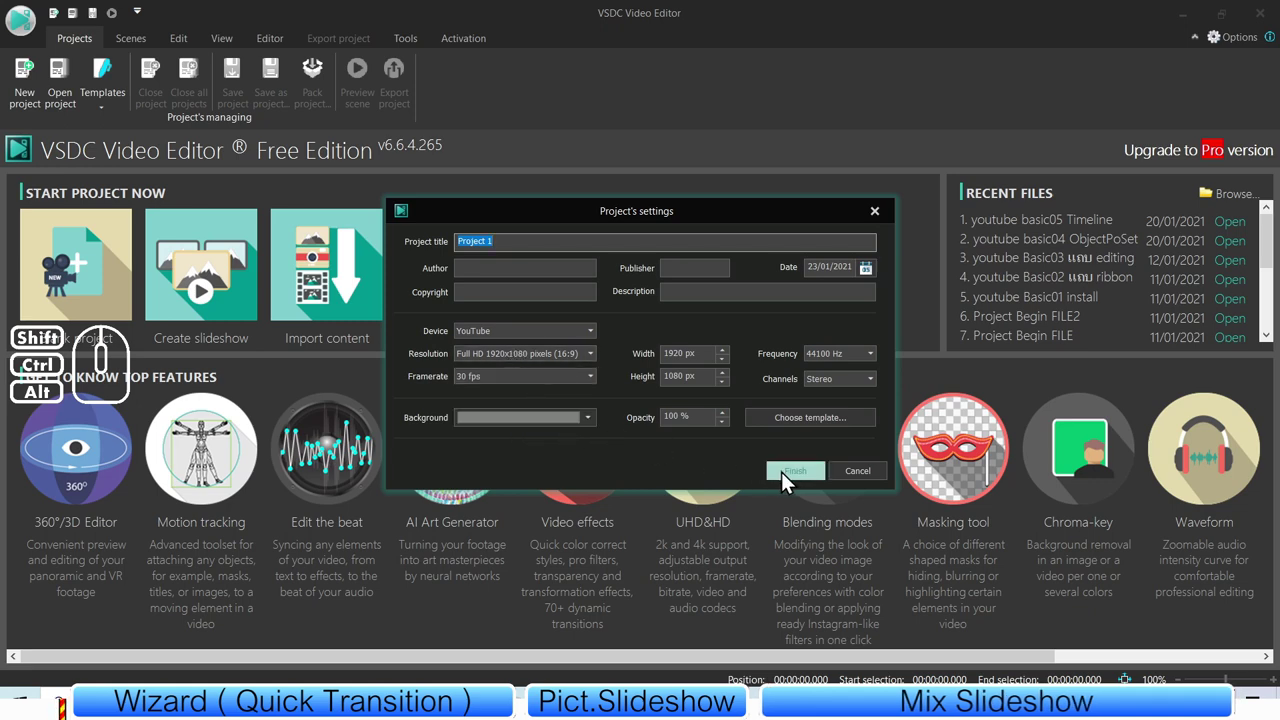
{"action": "left_click", "coordinate": [596, 425]}
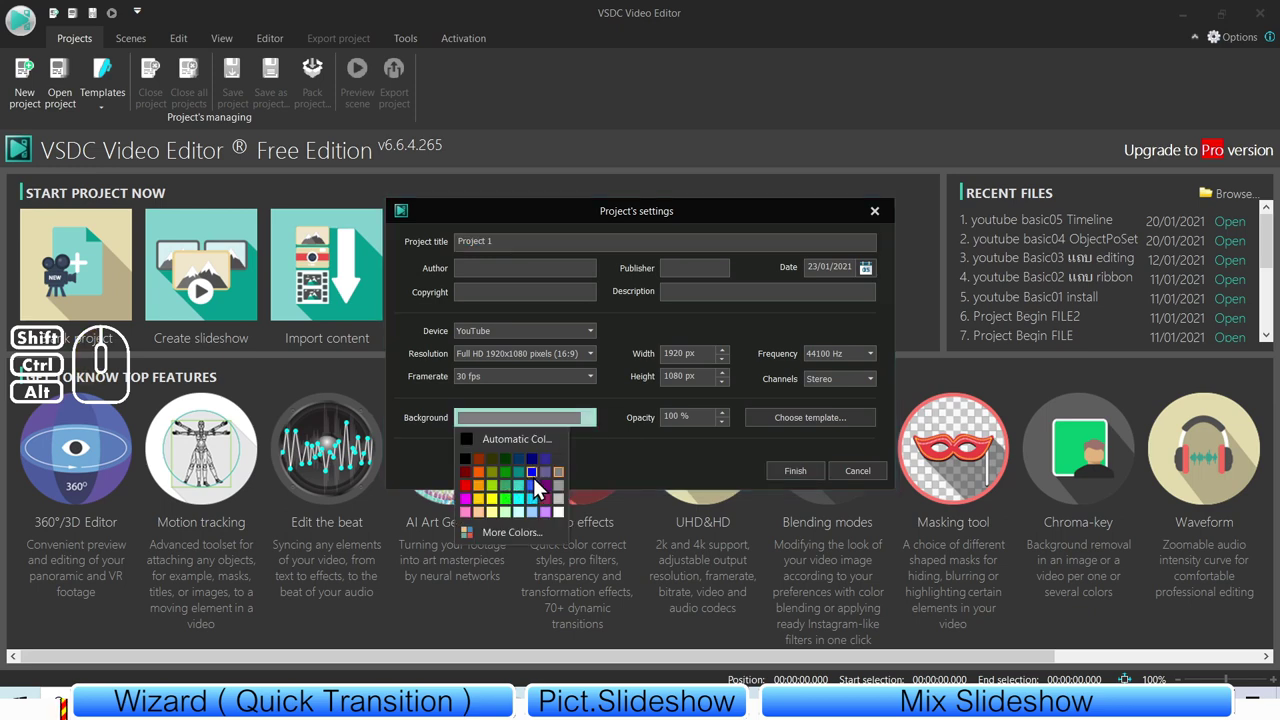
{"action": "left_click", "coordinate": [527, 497]}
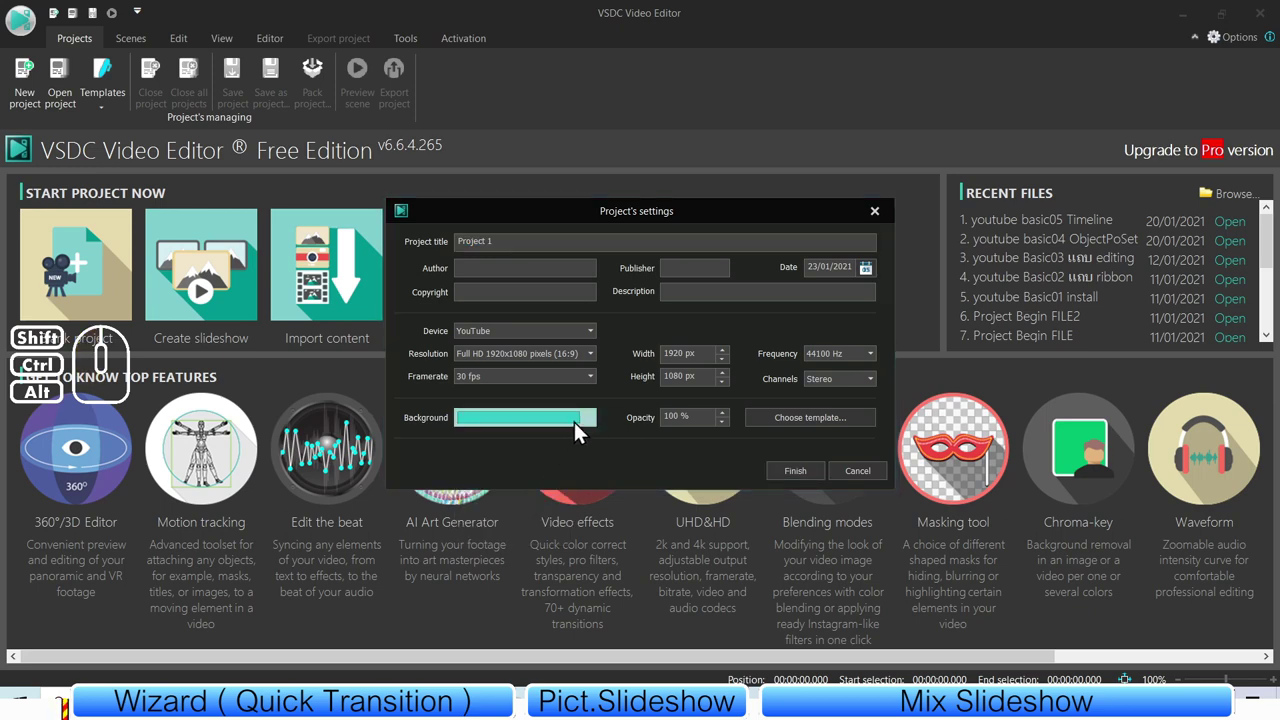
{"action": "left_click", "coordinate": [587, 426]}
{"action": "left_click", "coordinate": [741, 473]}
{"action": "left_click", "coordinate": [797, 485]}
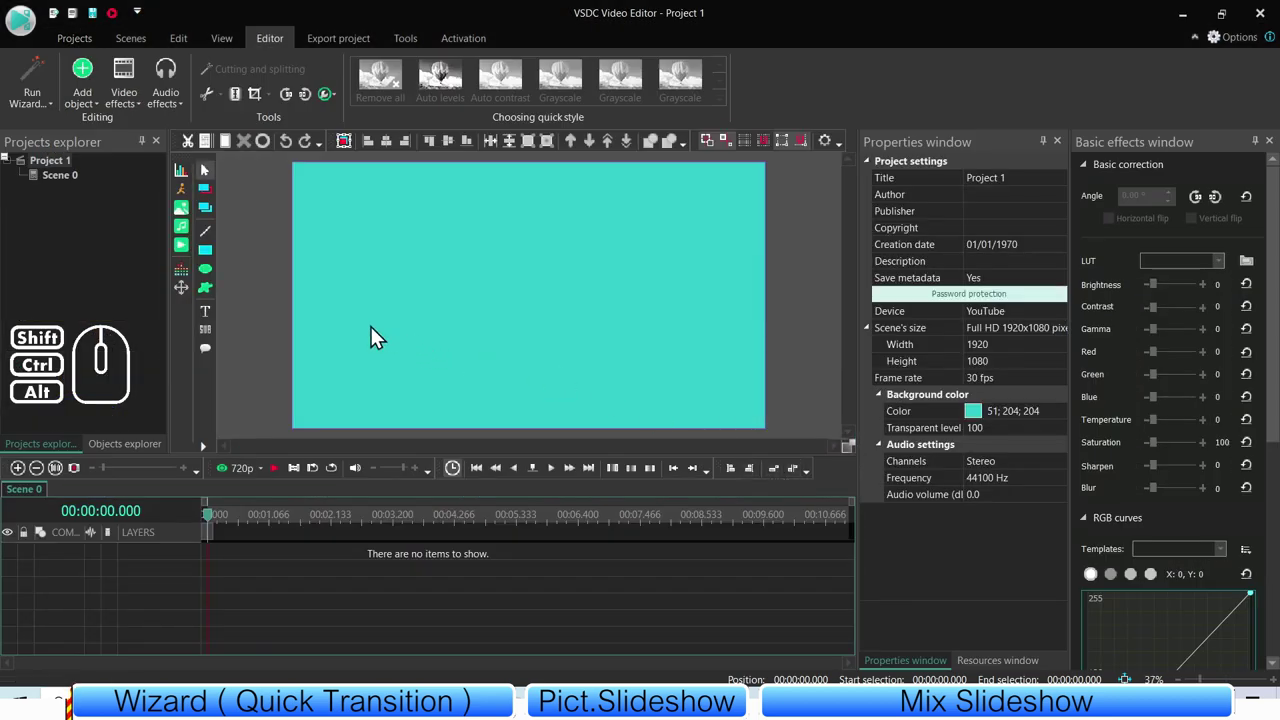
- Add video objects: select the Parrot, seal and other mini_video clips and load them
{"action": "left_click", "coordinate": [187, 254]}
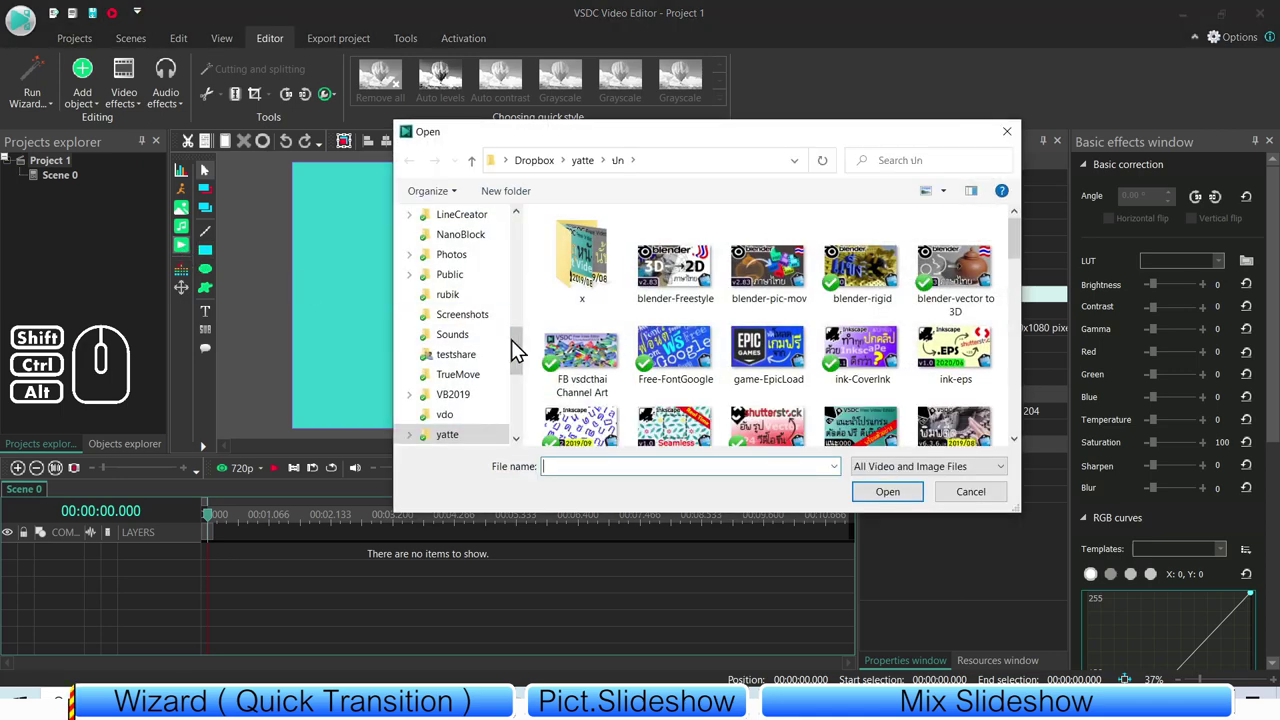
{"action": "left_click_drag", "start_coordinate": [525, 362], "coordinate": [522, 234]}
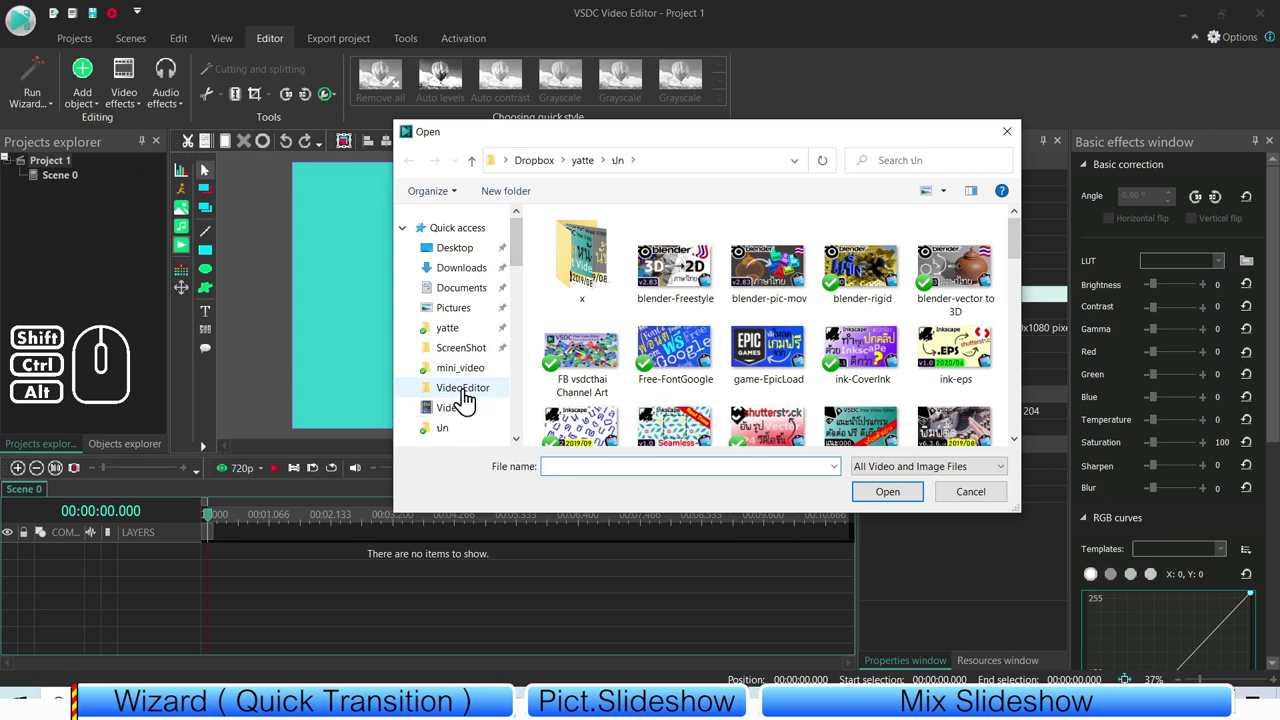
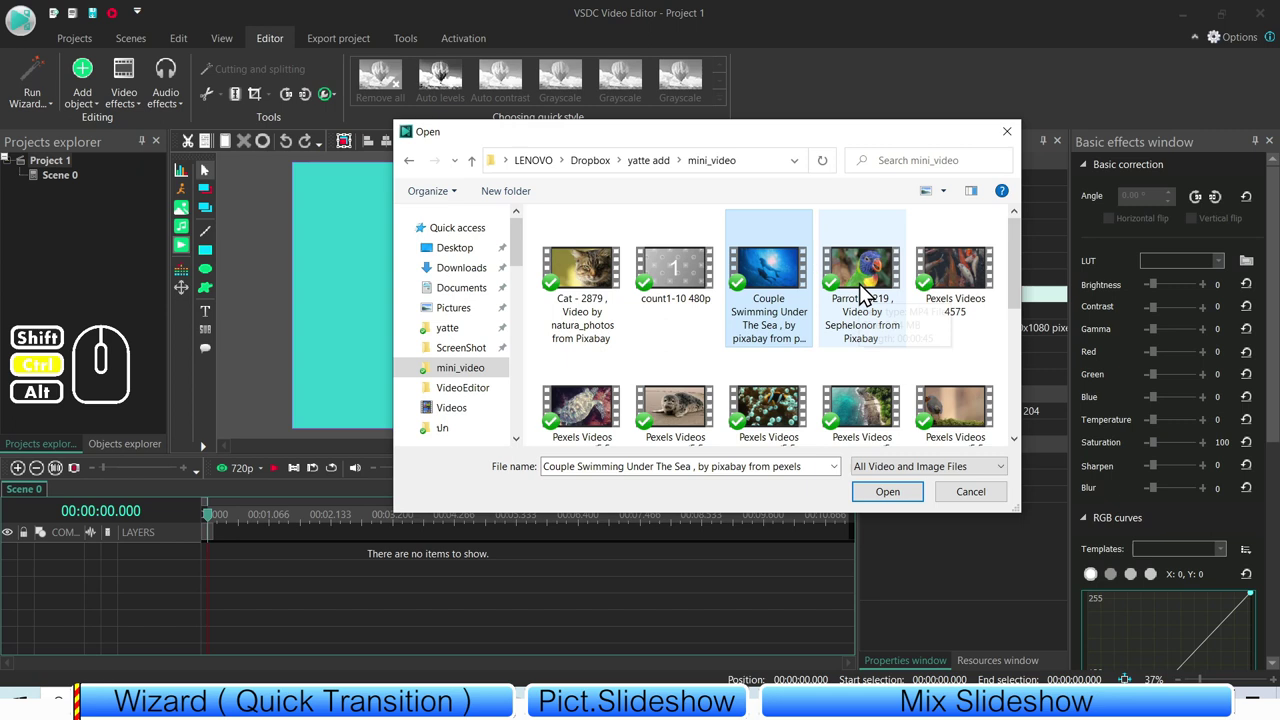
{"action": "left_click", "coordinate": [869, 290]}
{"action": "left_click", "coordinate": [860, 409]}
{"action": "left_click", "coordinate": [672, 378]}
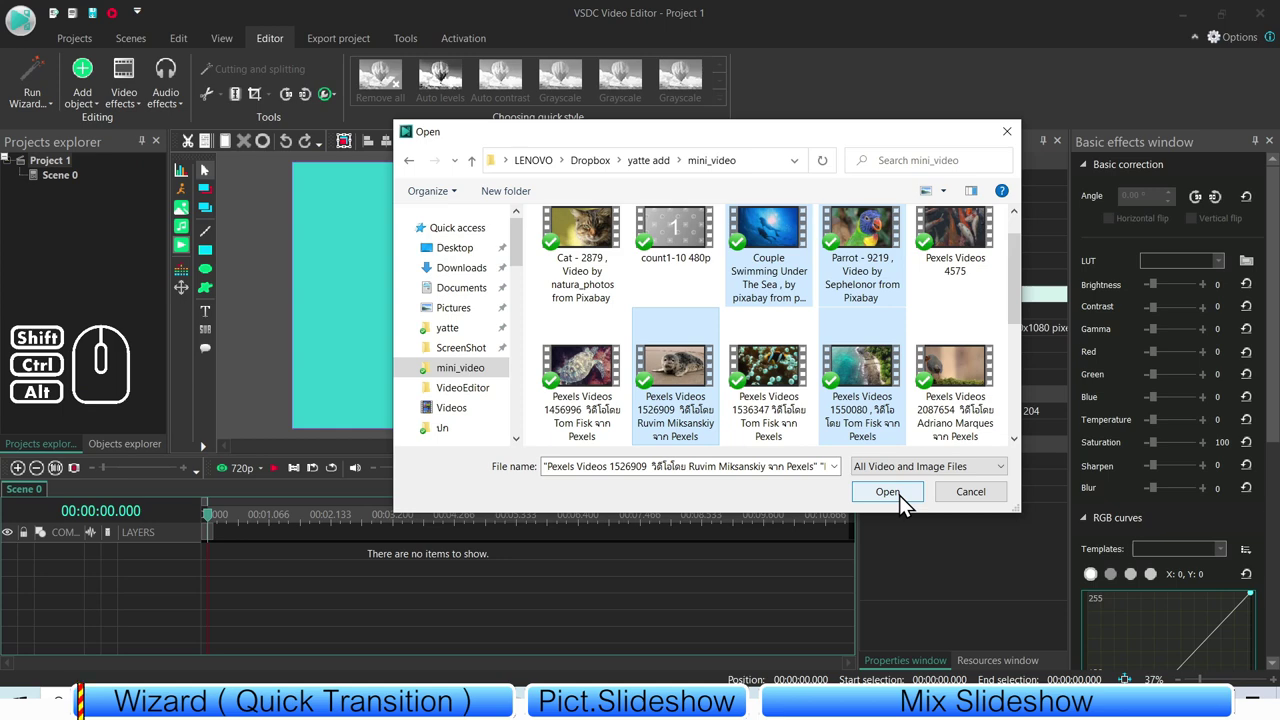
{"action": "left_click", "coordinate": [909, 502]}
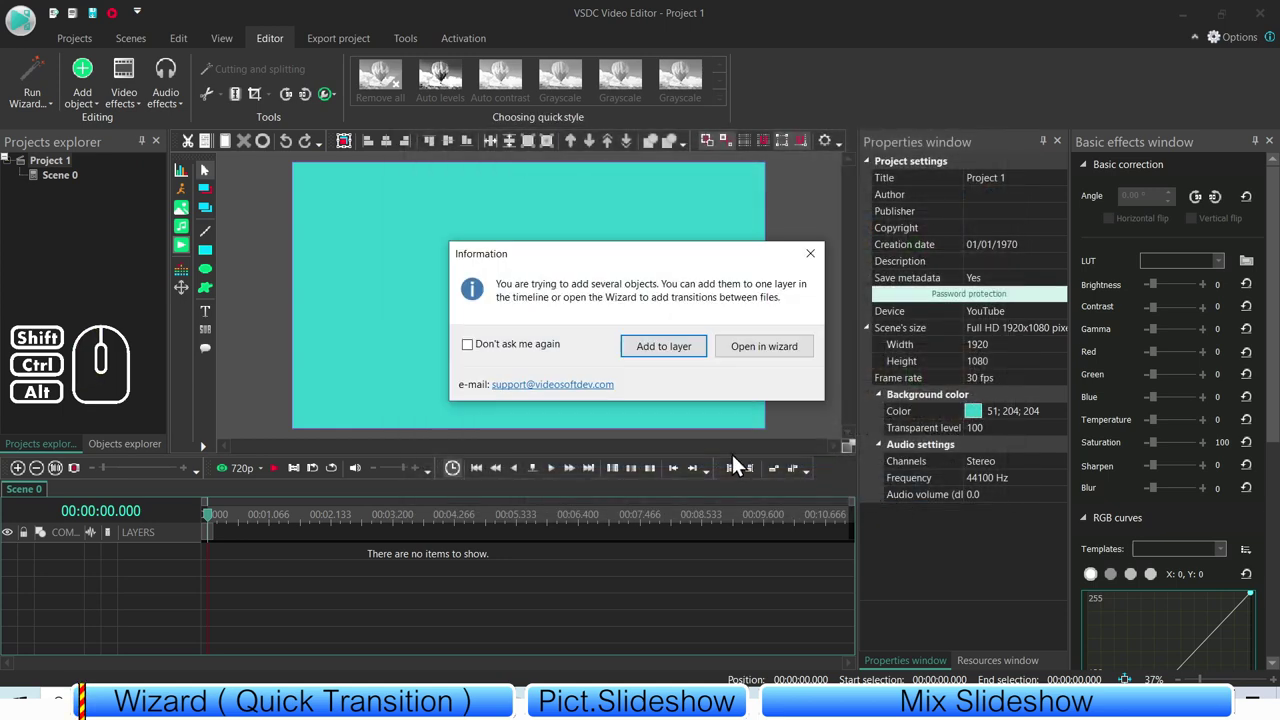
{"action": "left_click_drag", "start_coordinate": [642, 261], "coordinate": [606, 236]}
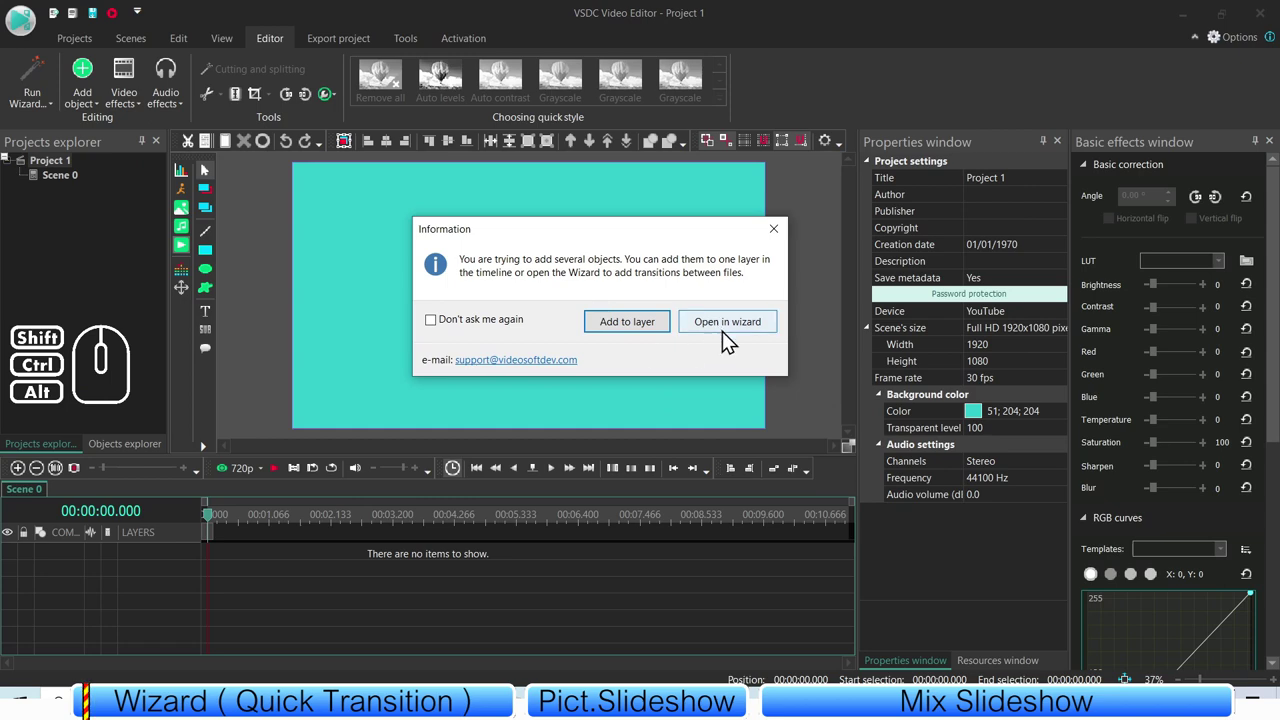
- View the seal clip's Cutting and splitting window, then cancel the Files sequence wizard
{"action": "left_click", "coordinate": [717, 335]}
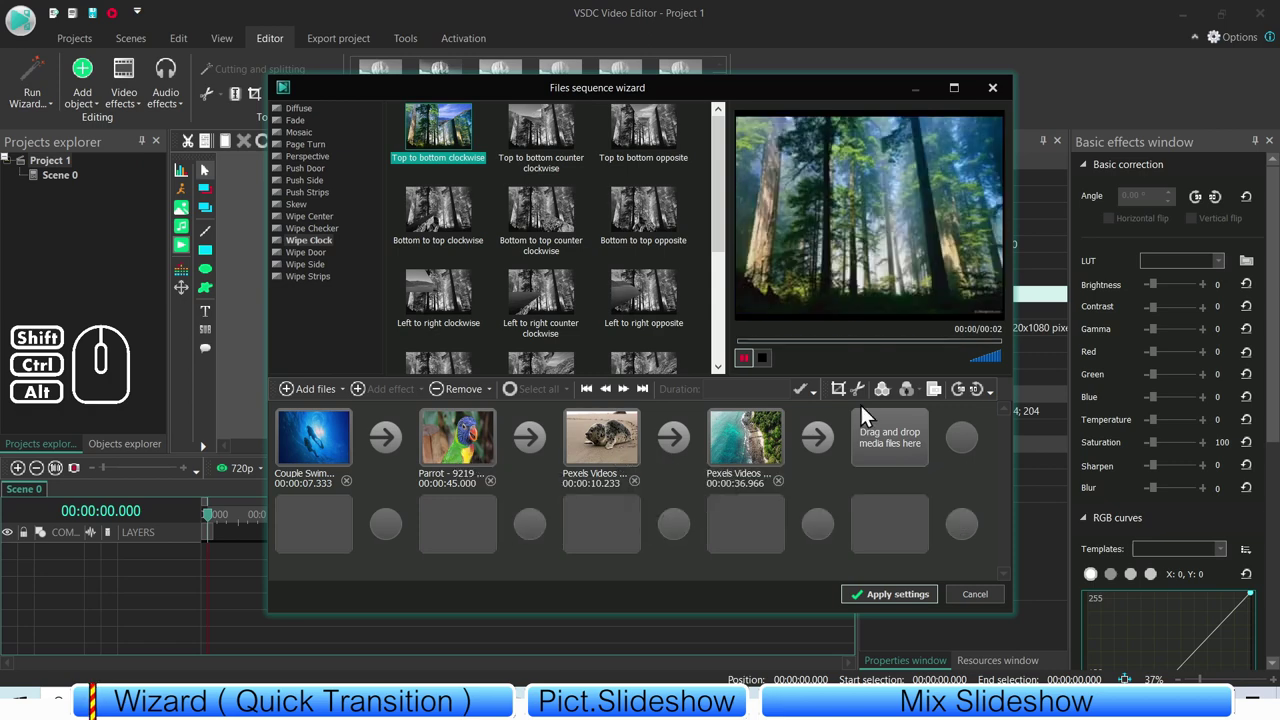
{"action": "left_click", "coordinate": [616, 444]}
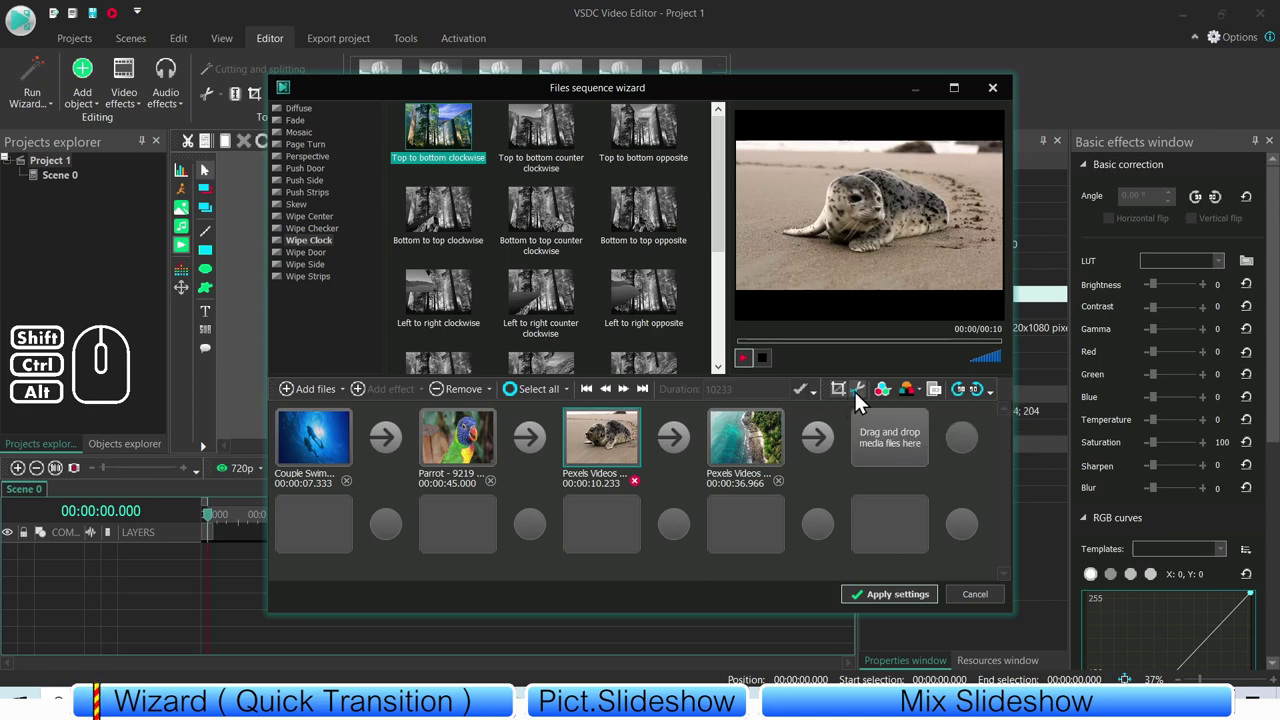
{"action": "left_click", "coordinate": [861, 399]}
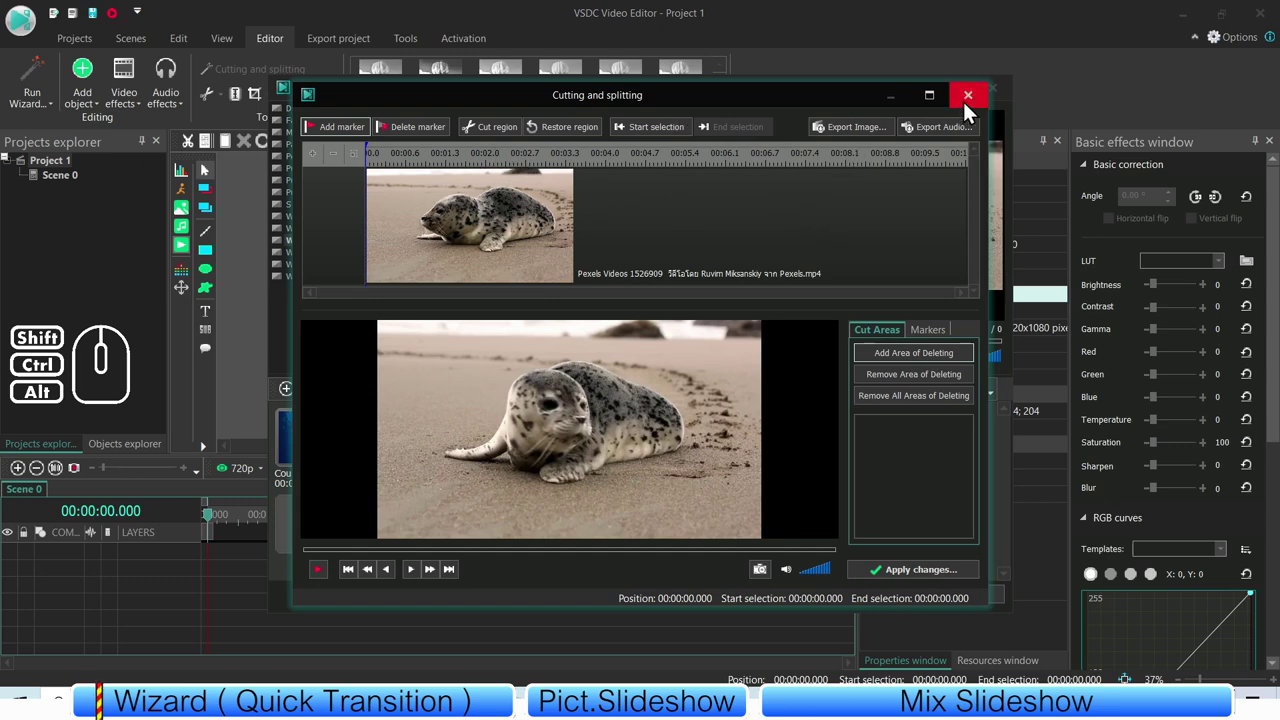
{"action": "left_click", "coordinate": [968, 112]}
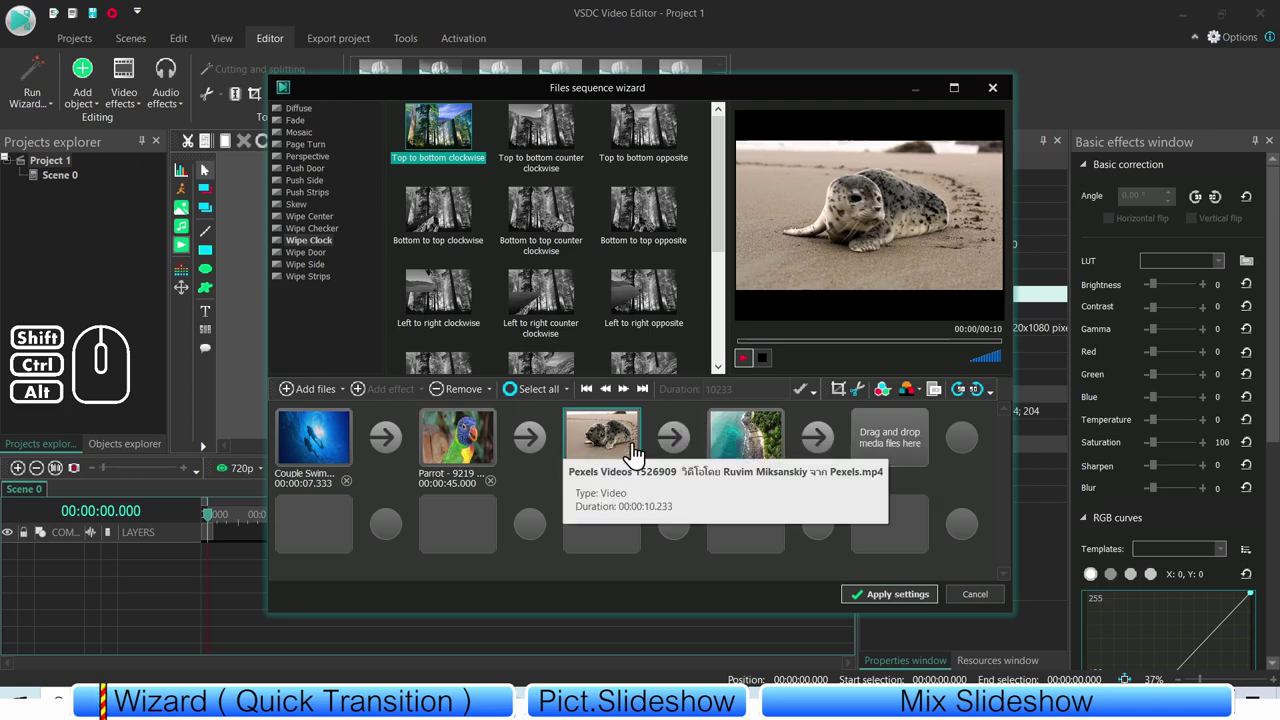
{"action": "left_click", "coordinate": [987, 602]}
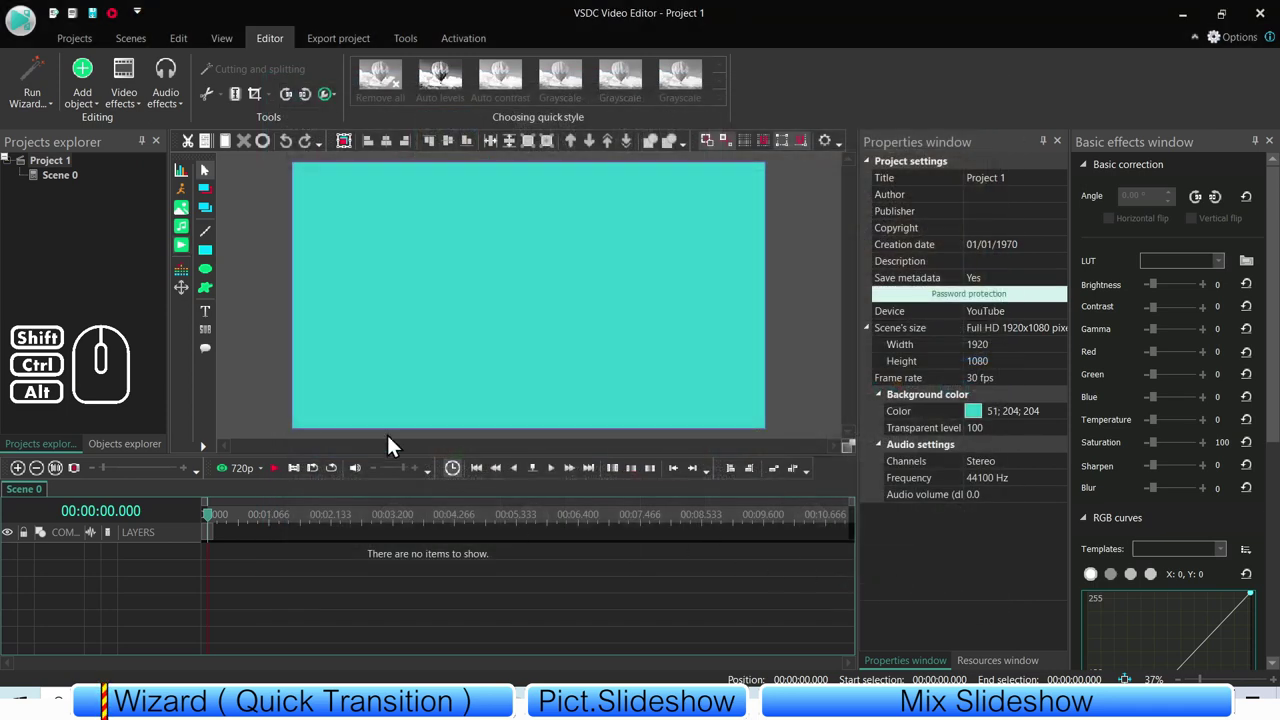
- Load the four mini_video clips again and add them all to one timeline layer
{"action": "left_click", "coordinate": [186, 252]}
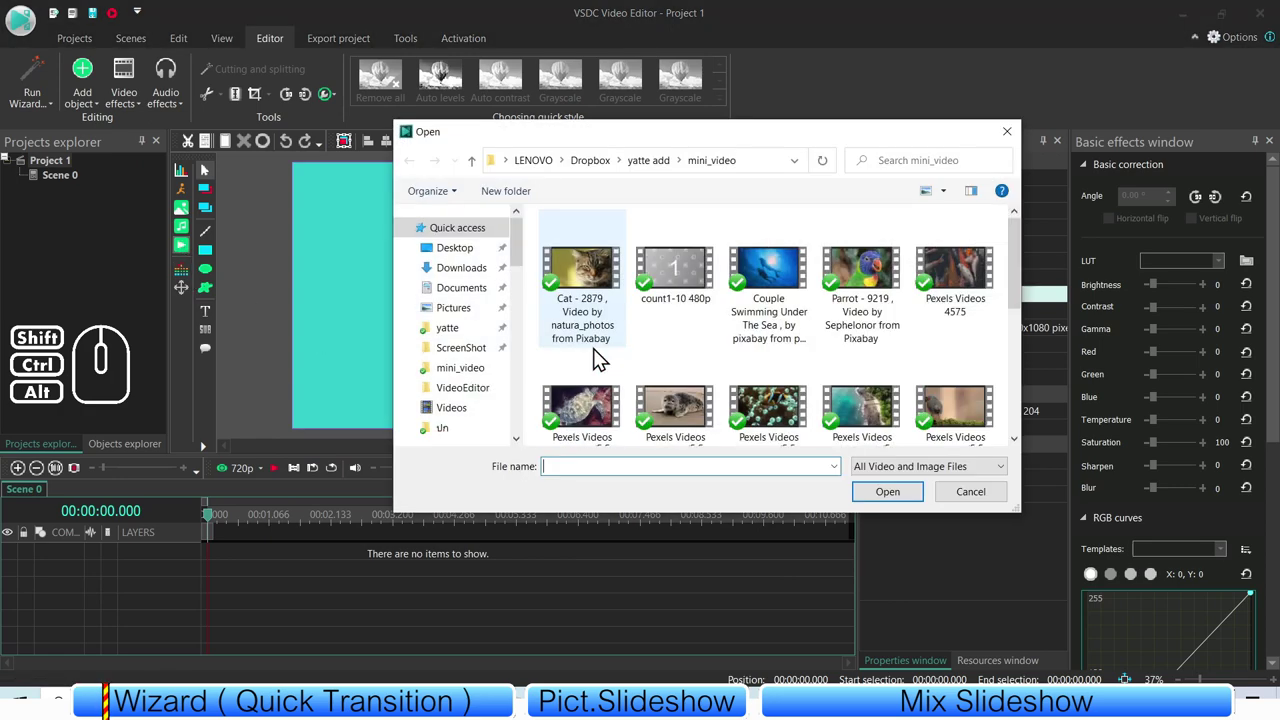
{"action": "left_click", "coordinate": [780, 287]}
{"action": "left_click", "coordinate": [843, 275]}
{"action": "left_click", "coordinate": [666, 422]}
{"action": "left_click", "coordinate": [848, 397]}
{"action": "left_click", "coordinate": [893, 499]}
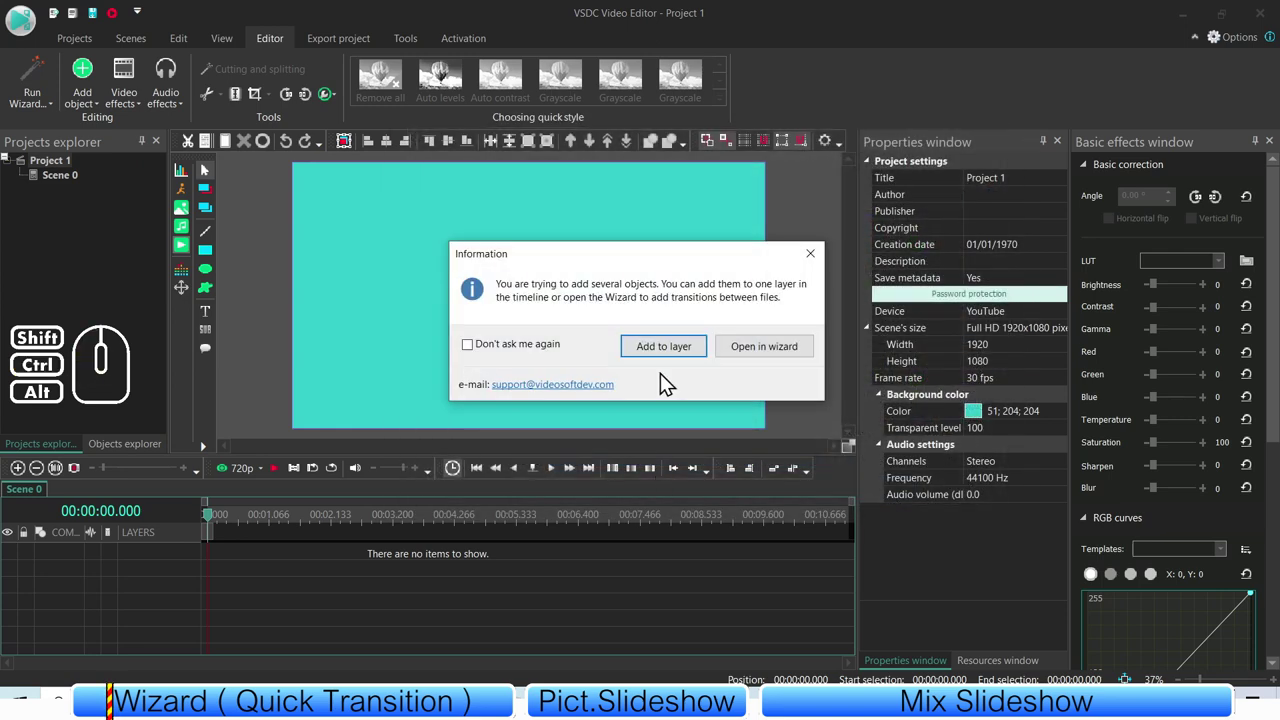
{"action": "left_click", "coordinate": [667, 352]}
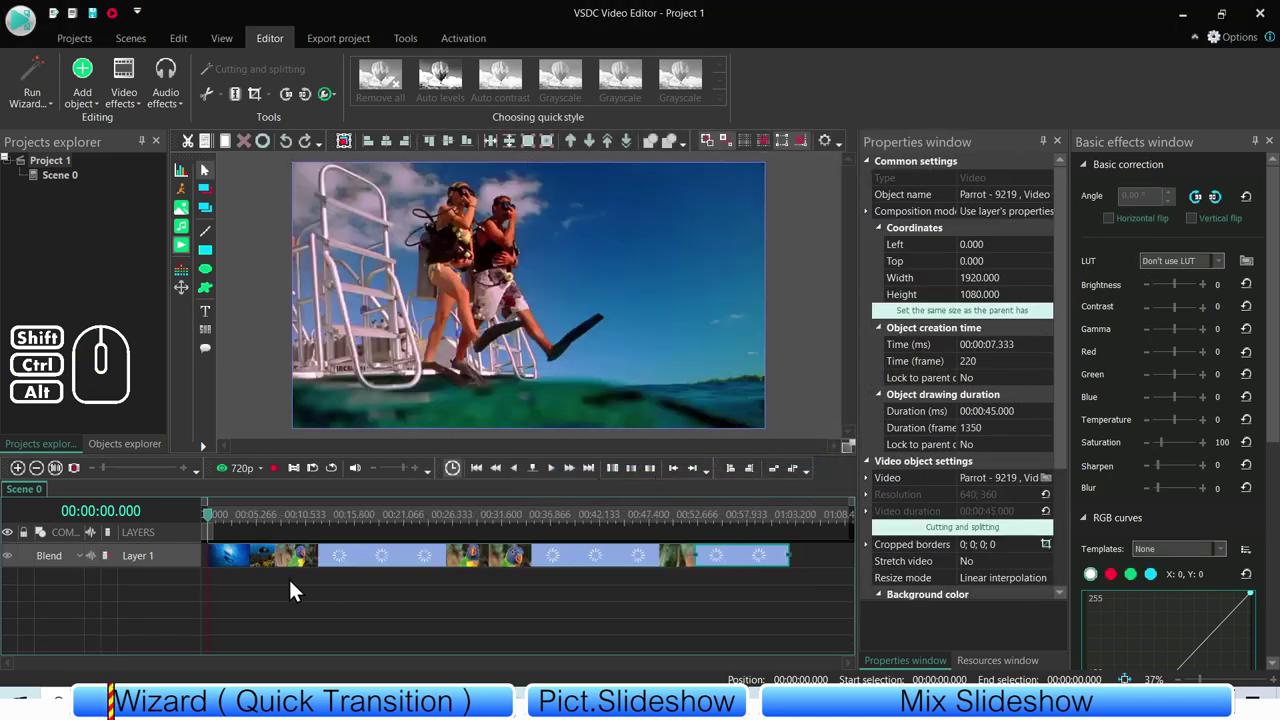
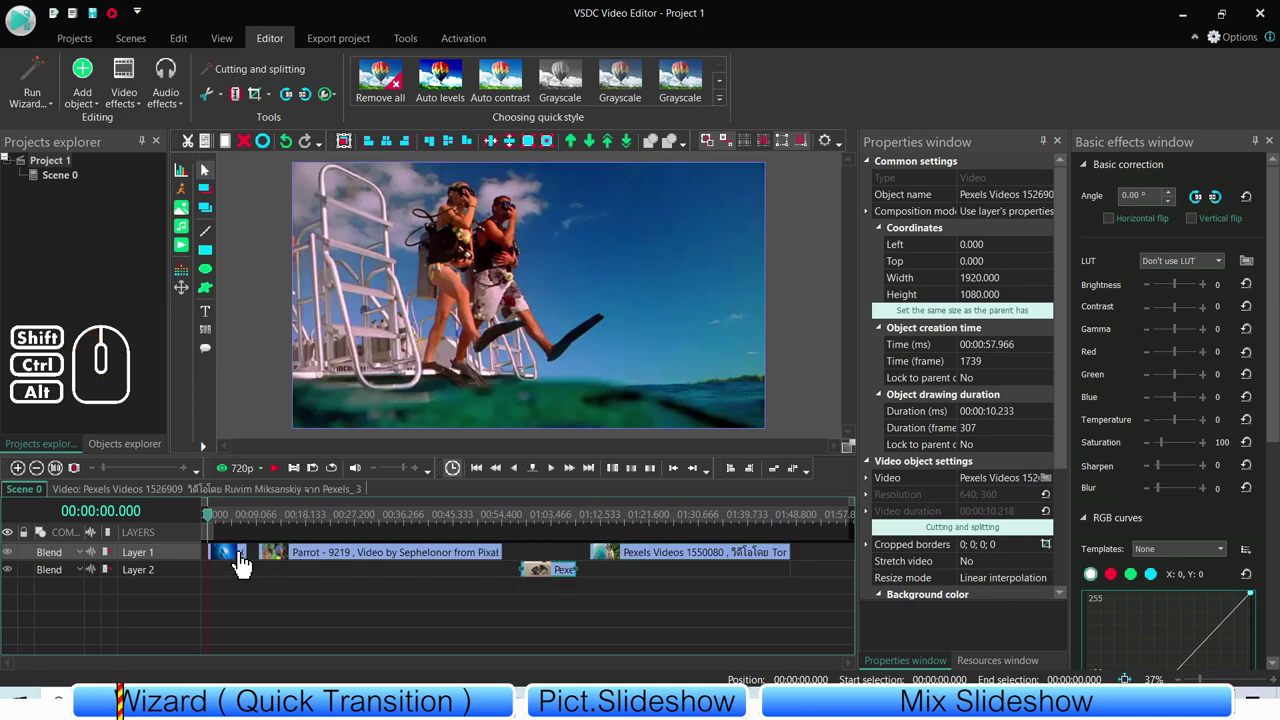
- Set the playhead at 47.766 s, trim the Parrot clip's end and start, and move the seal clip to Layer 2
{"action": "left_click", "coordinate": [367, 586]}
{"action": "left_click", "coordinate": [471, 525]}
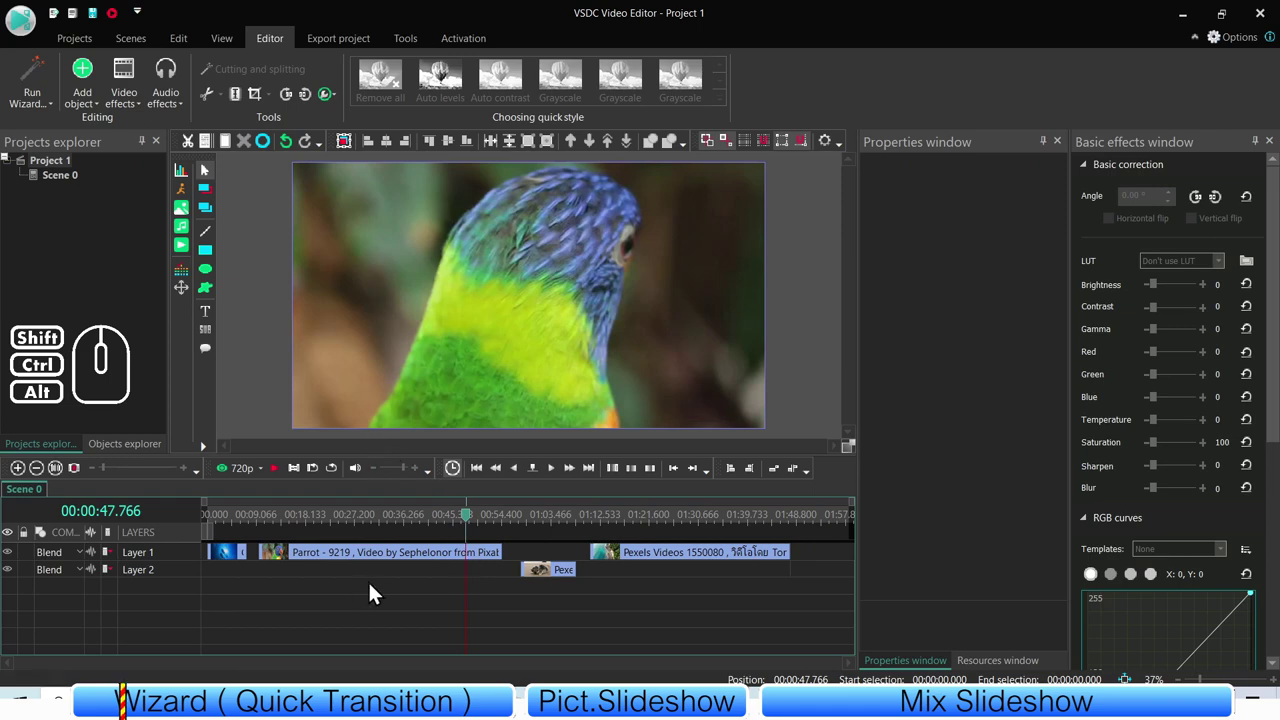
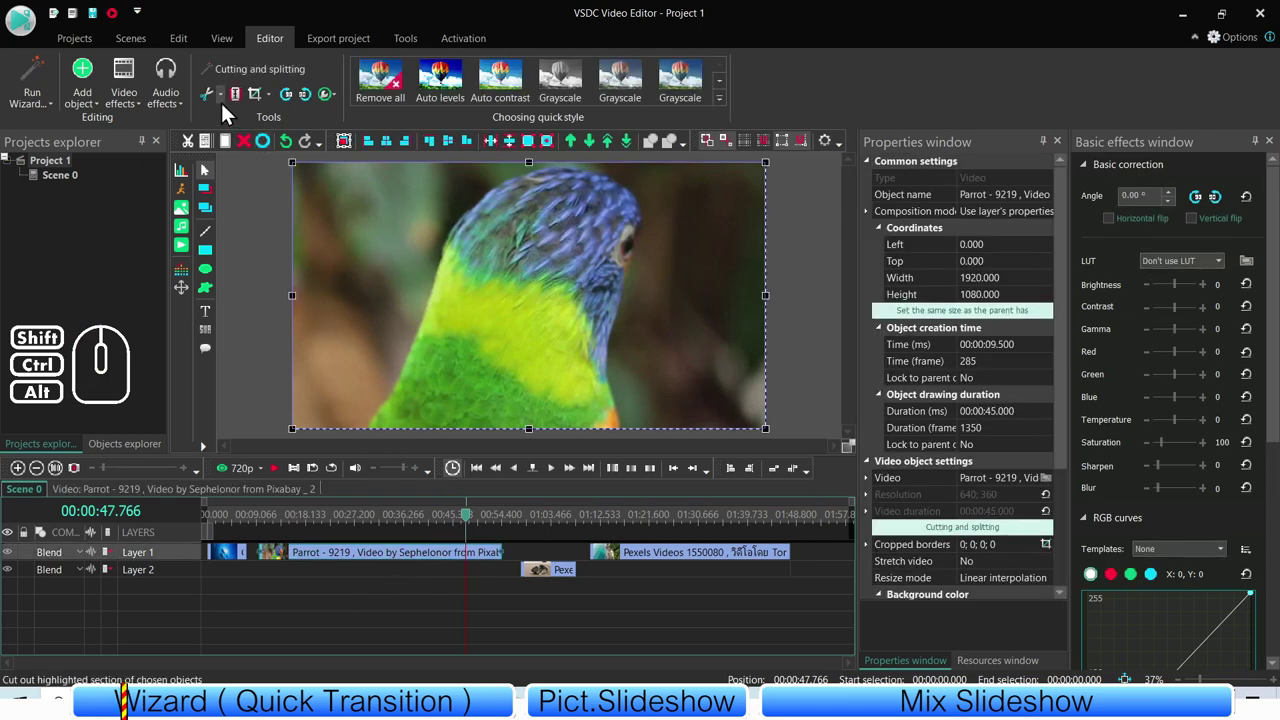
{"action": "left_click", "coordinate": [226, 106]}
{"action": "left_click", "coordinate": [253, 160]}
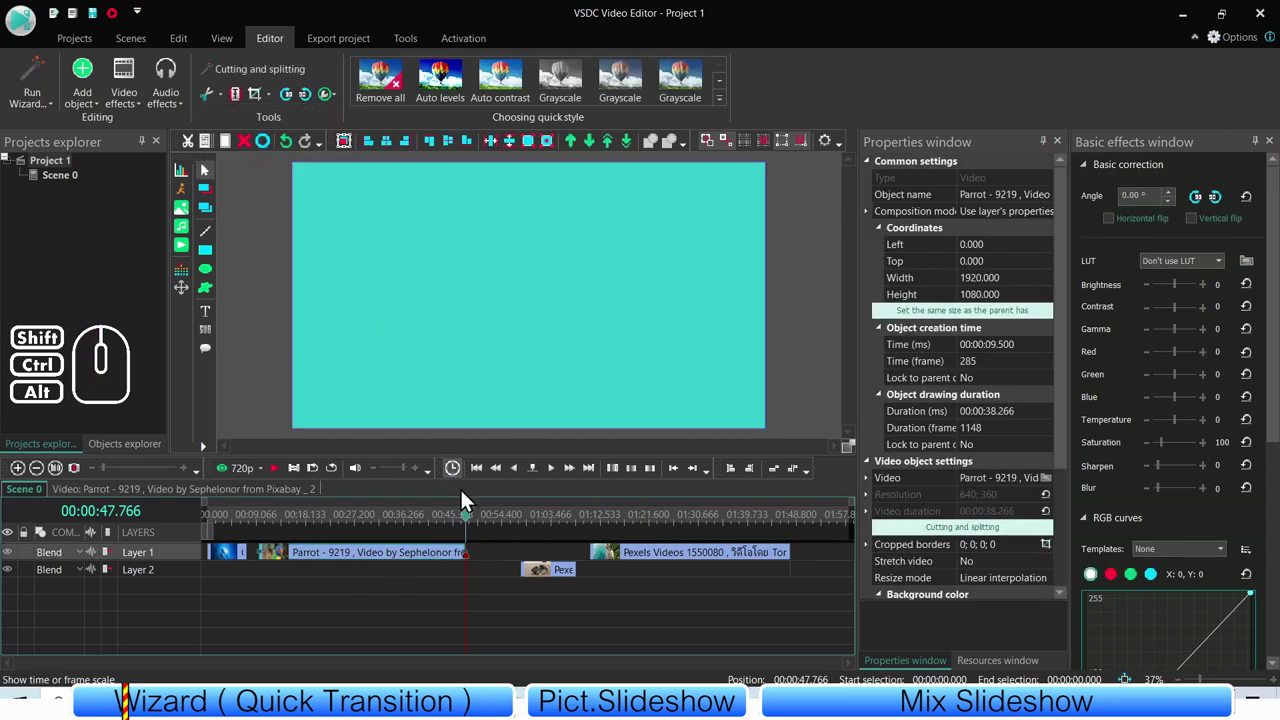
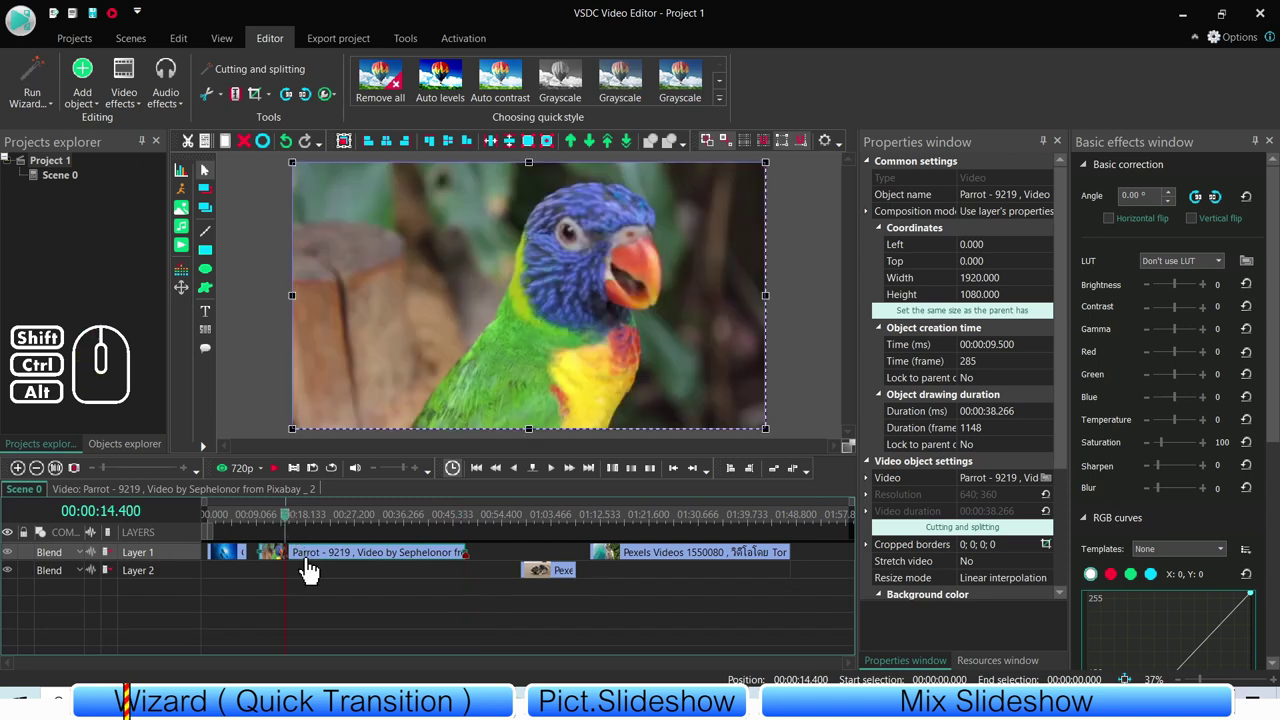
{"action": "left_click", "coordinate": [226, 100]}
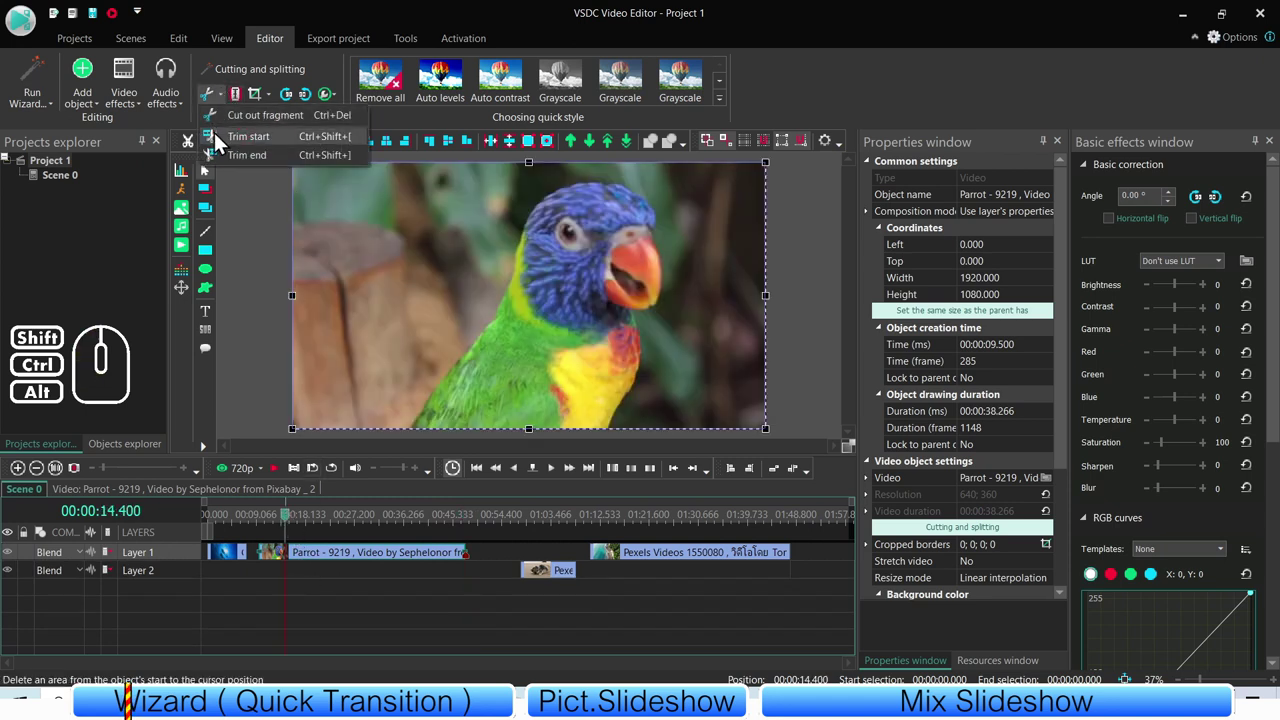
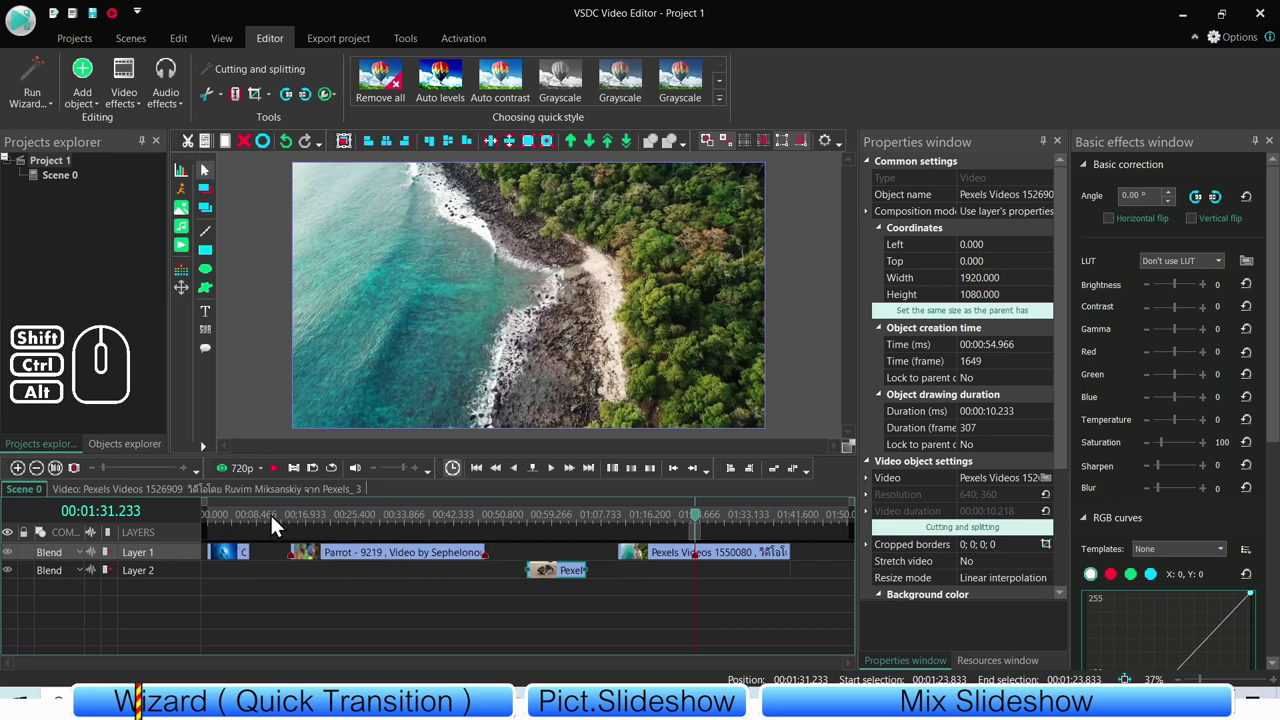
{"action": "left_click_drag", "start_coordinate": [674, 634], "coordinate": [217, 506]}
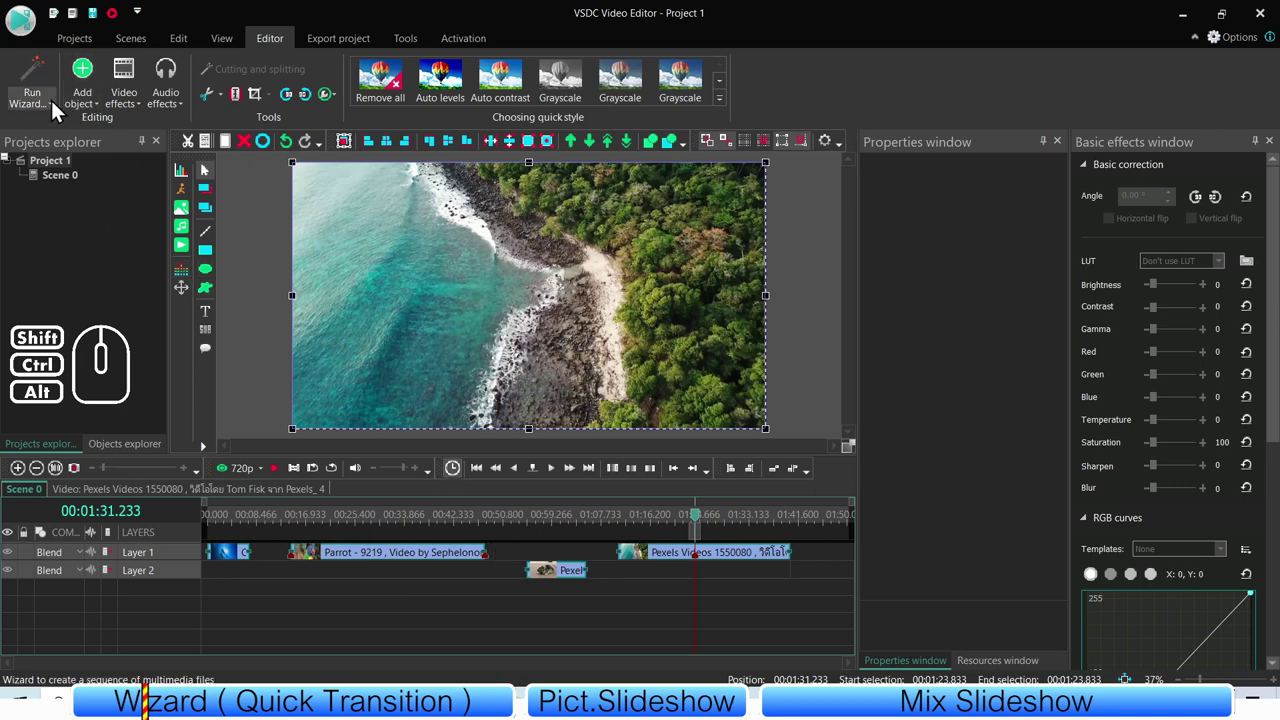
- Reopen the existing clip sequence in the Files sequence wizard and preview the Parrot clip
{"action": "left_click", "coordinate": [56, 111]}
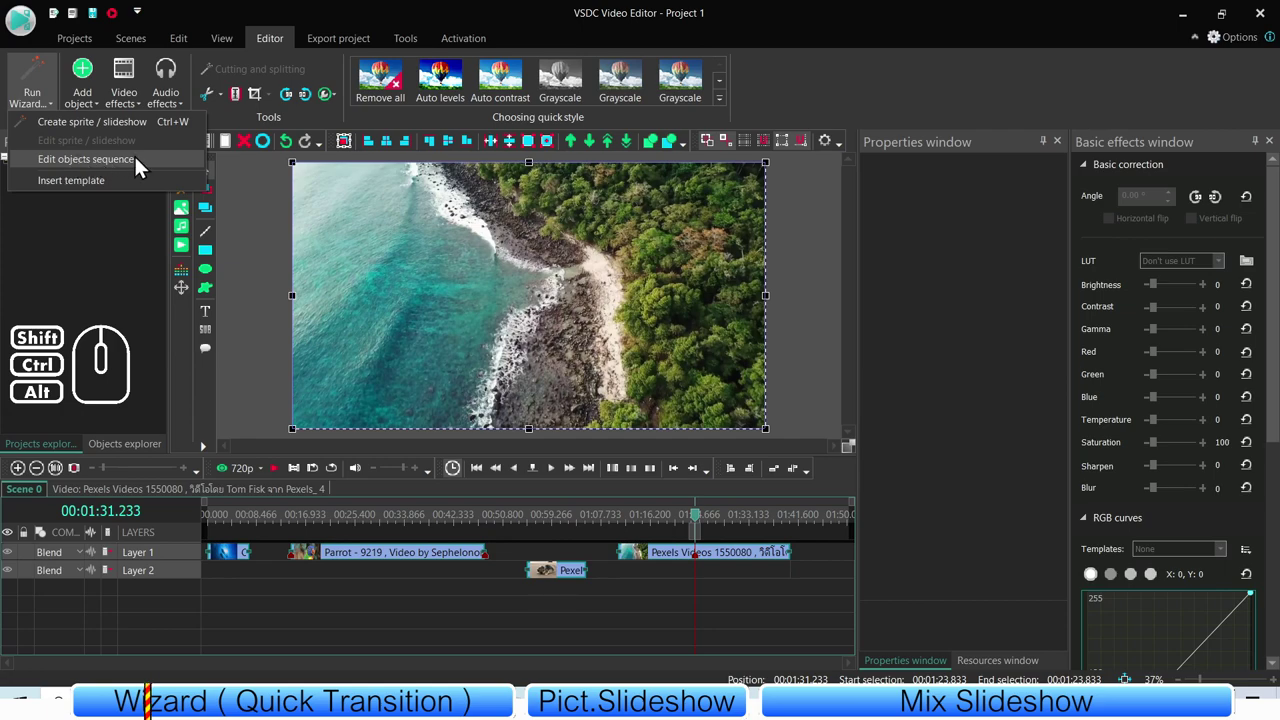
{"action": "left_click", "coordinate": [155, 163]}
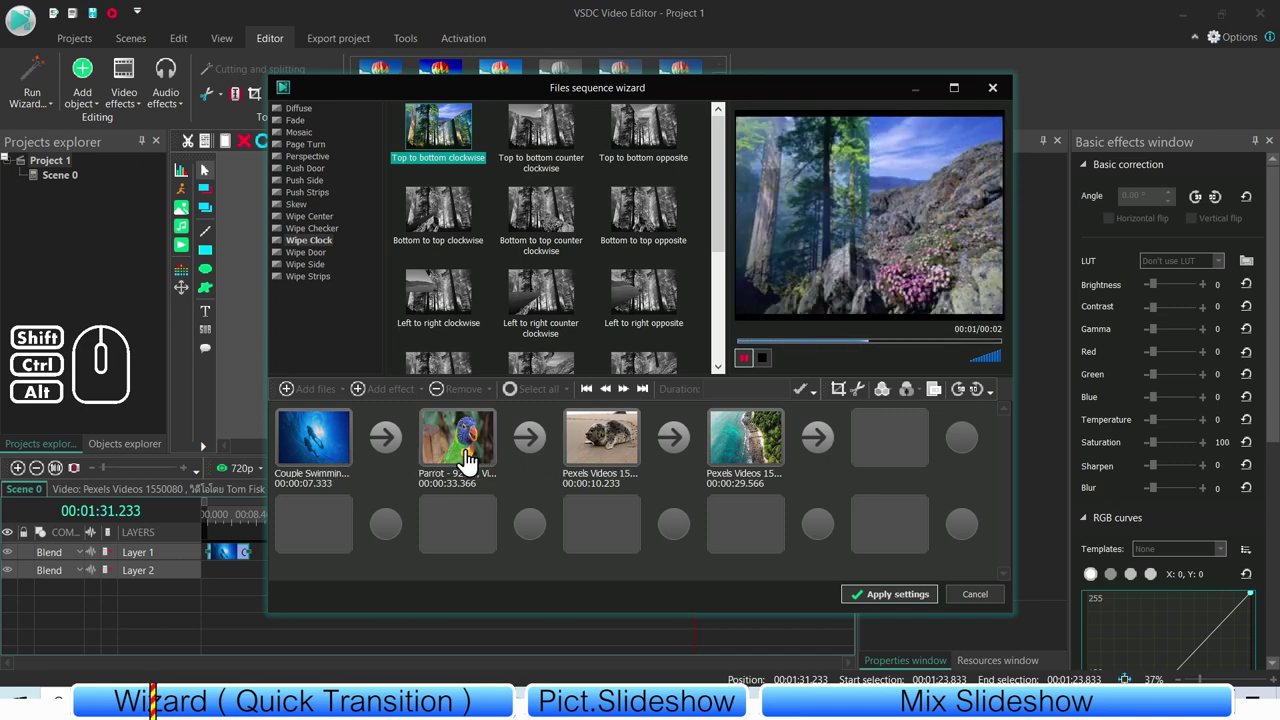
{"action": "left_click", "coordinate": [466, 457]}
{"action": "left_click", "coordinate": [341, 457]}
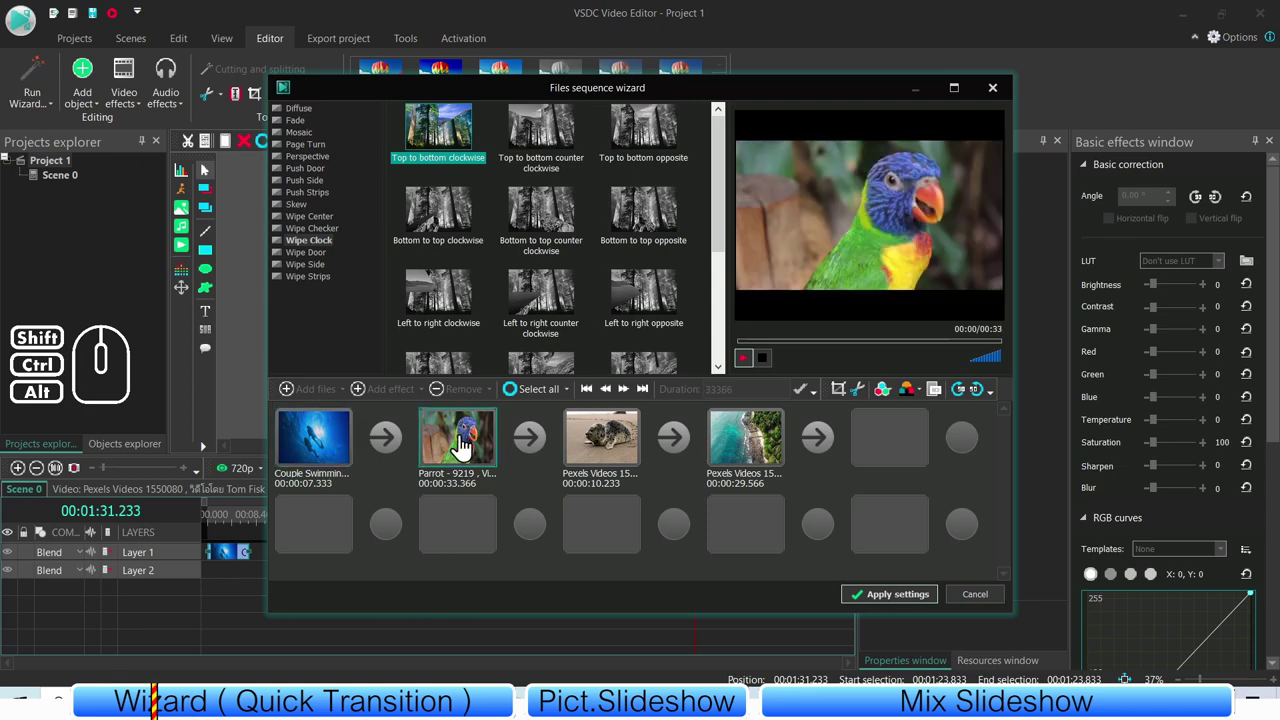
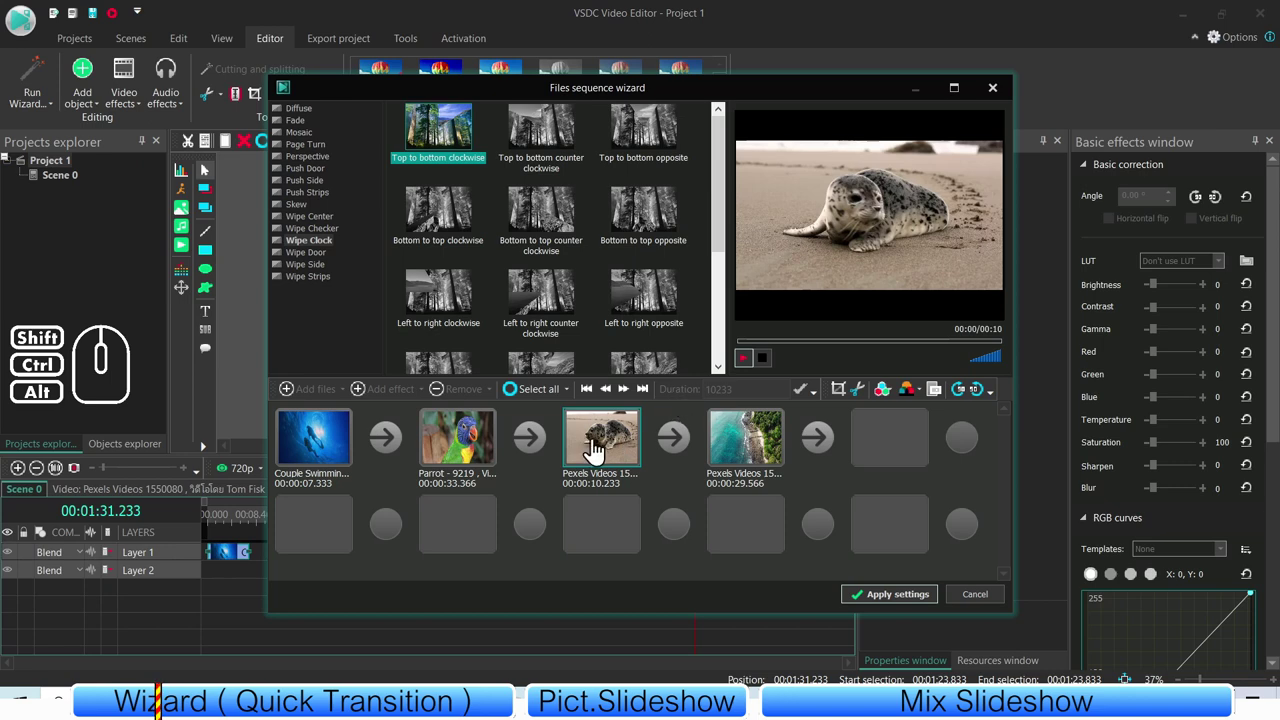
- Try the seal clip in second place, then restore the order swimmers, parrot, seal, coastline
{"action": "left_click_drag", "start_coordinate": [612, 449], "coordinate": [466, 464]}
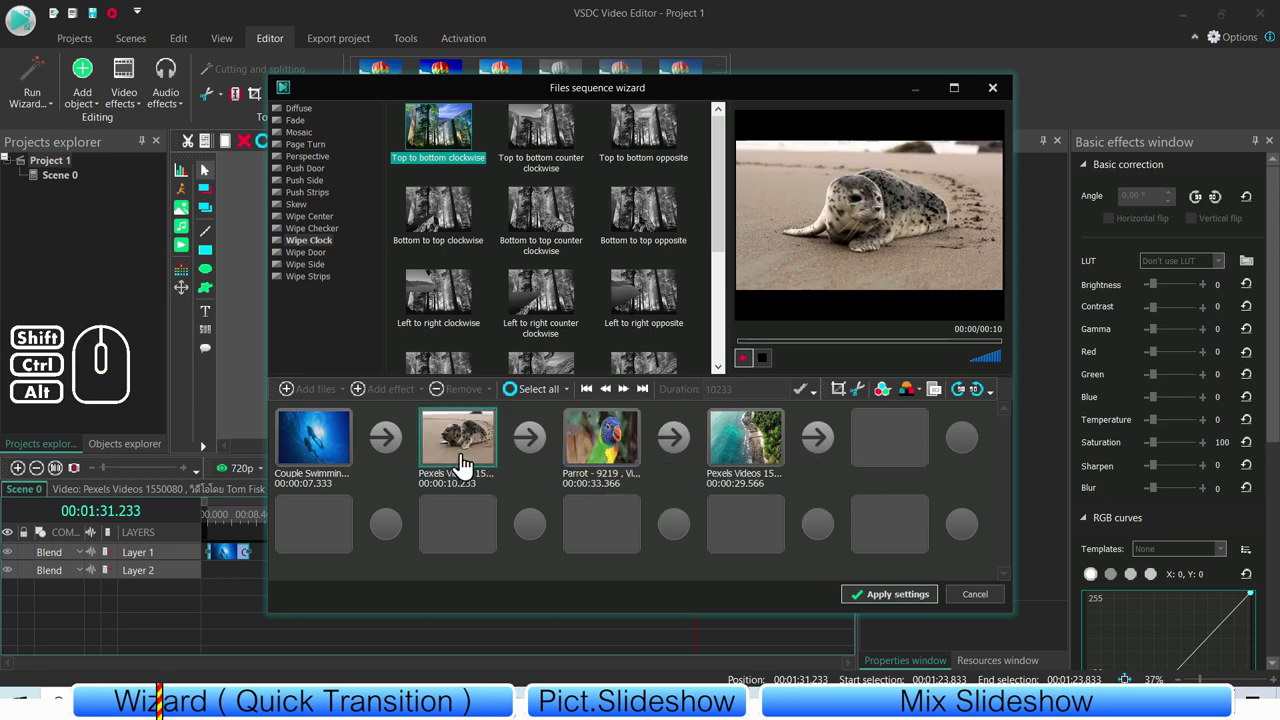
{"action": "left_click", "coordinate": [472, 456]}
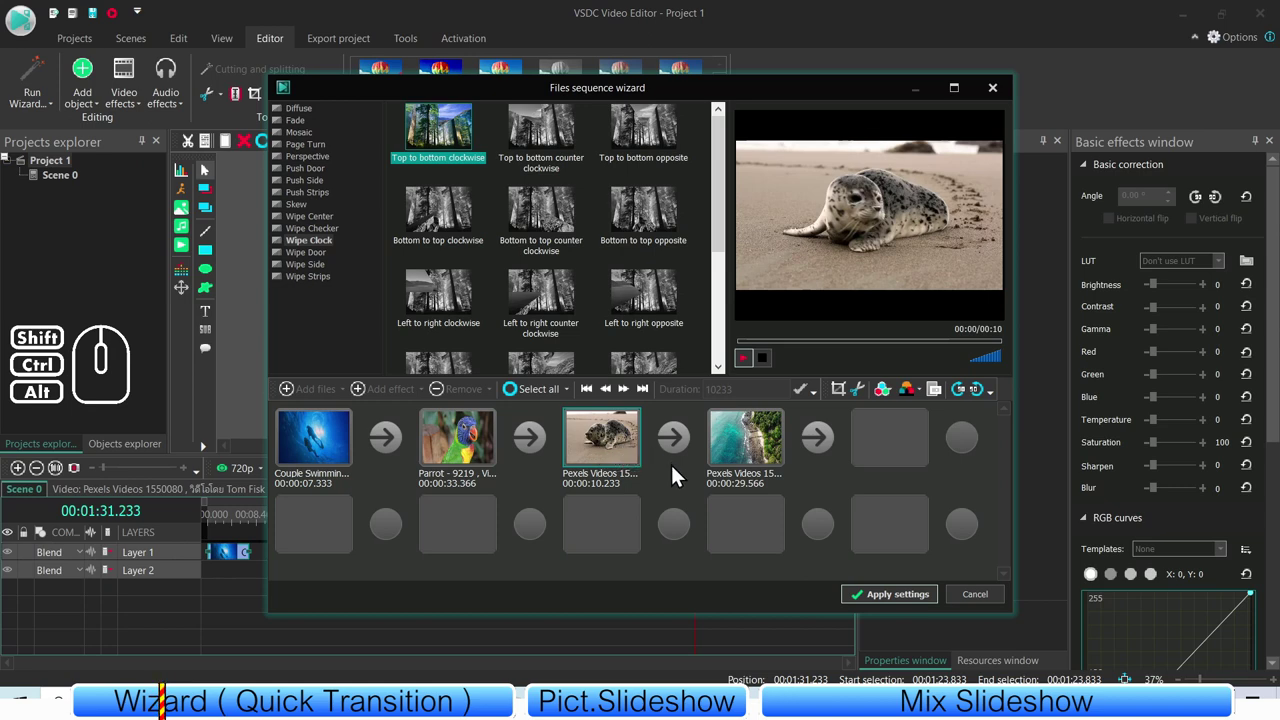
{"action": "left_click", "coordinate": [877, 453]}
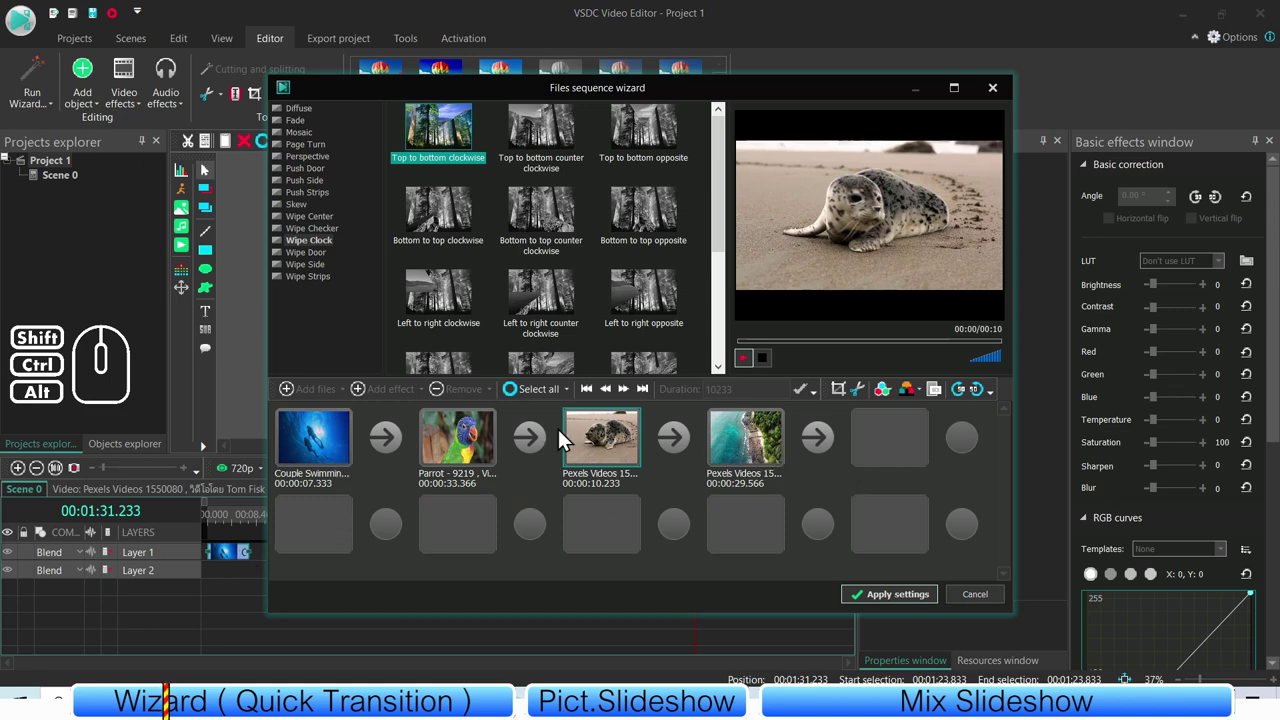
- Crop the aerial coastline clip's borders to a wide strip, leaving its cutting window unchanged
{"action": "left_click", "coordinate": [754, 445]}
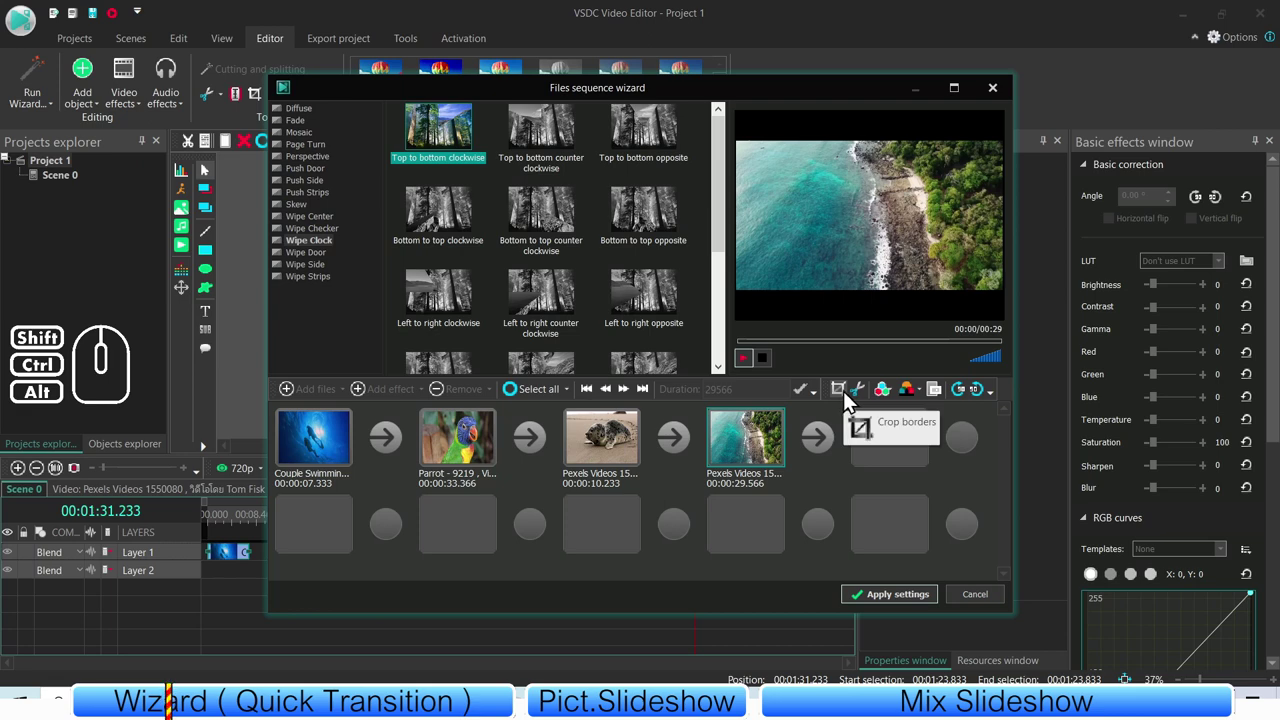
{"action": "left_click", "coordinate": [846, 401]}
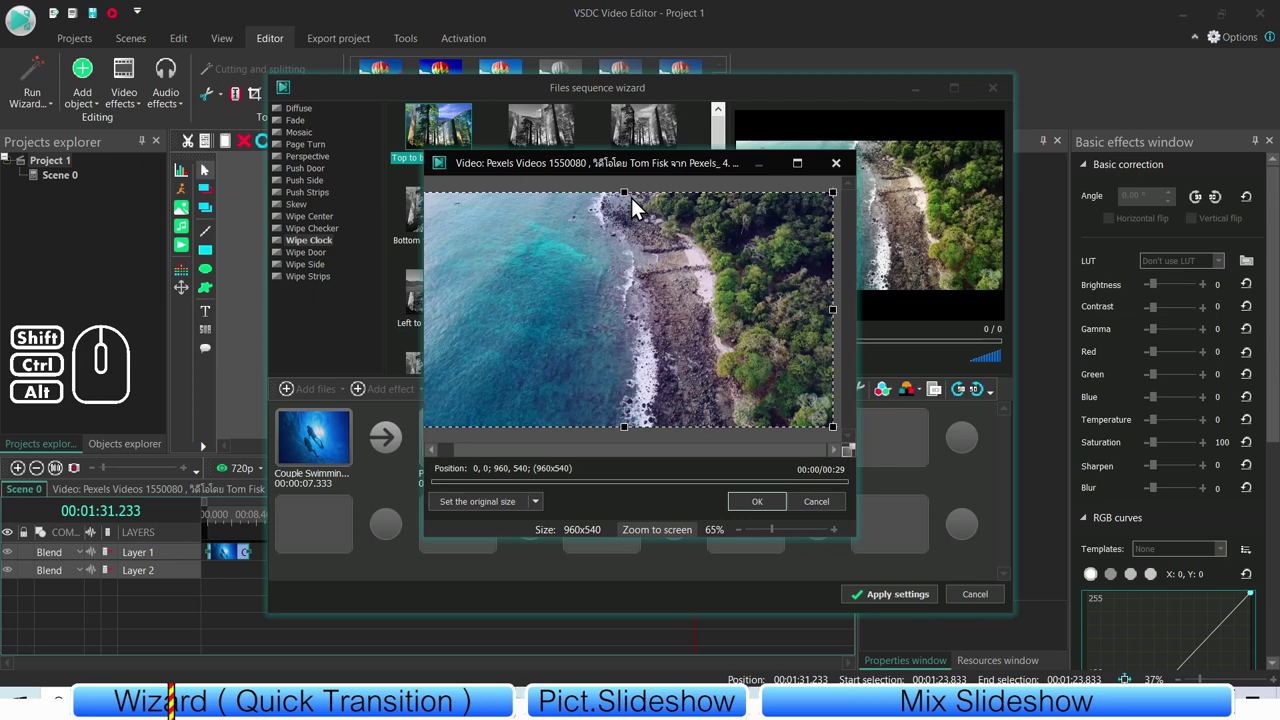
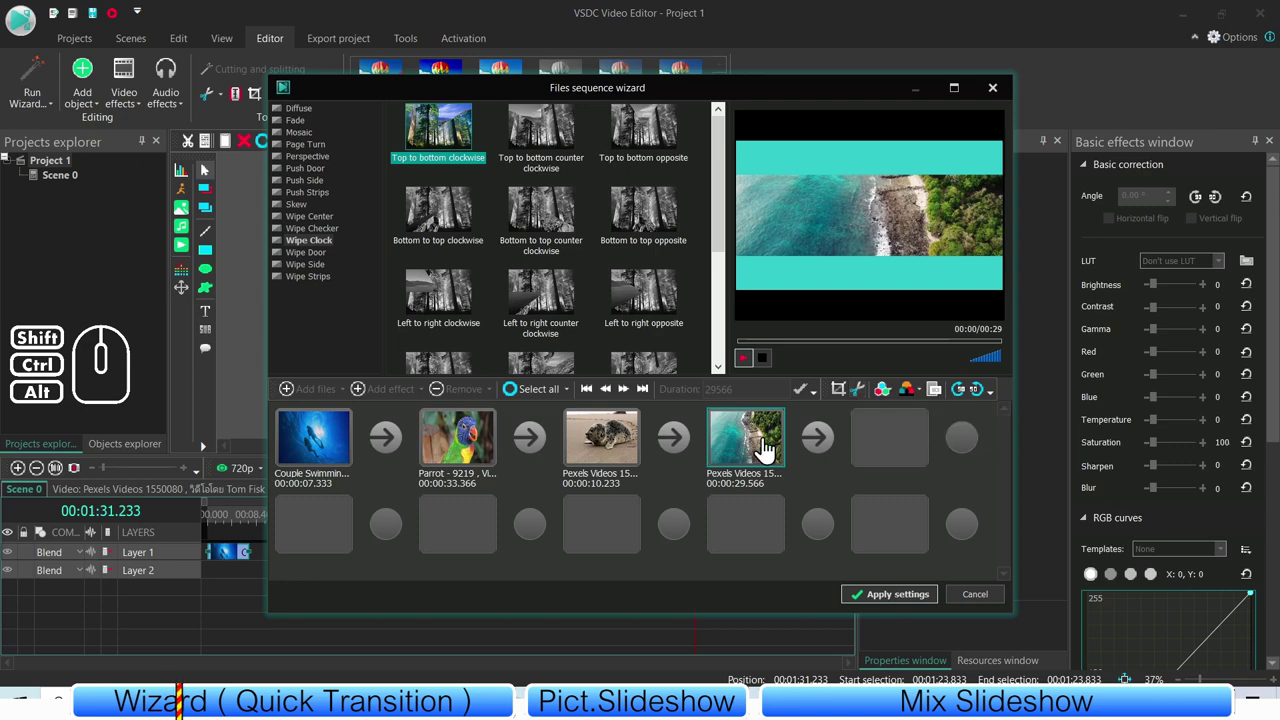
{"action": "left_click", "coordinate": [865, 398]}
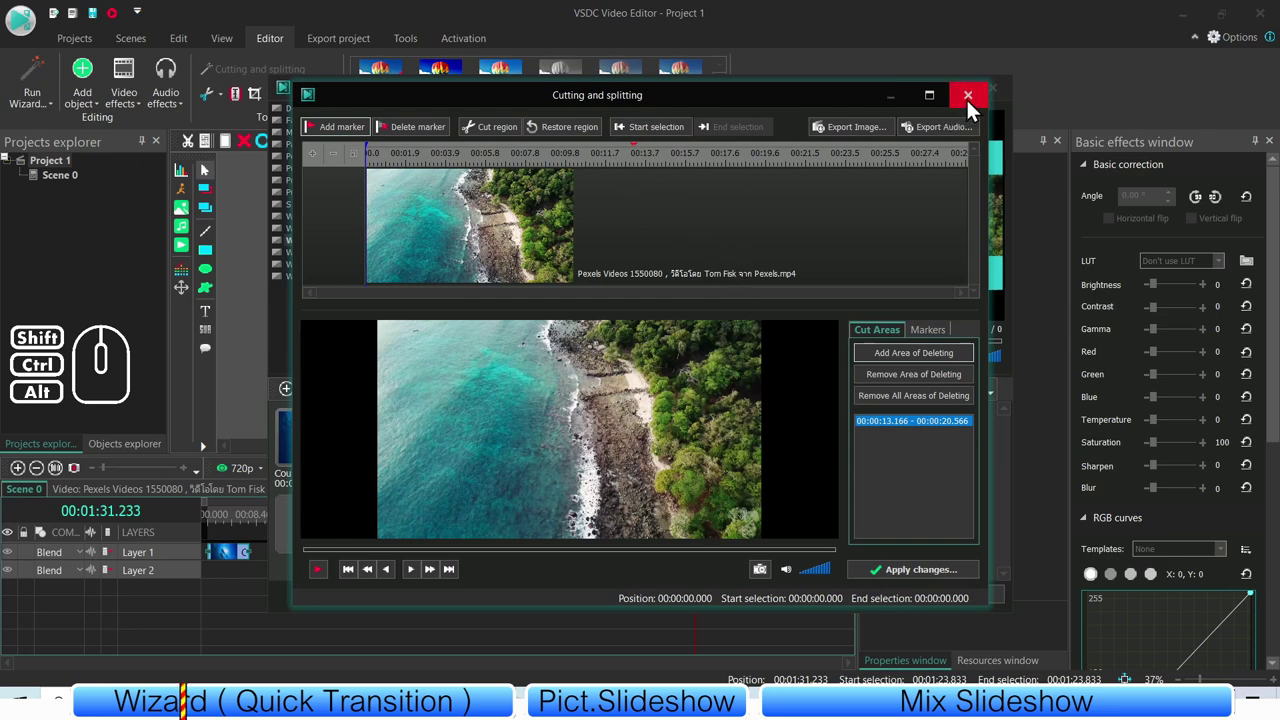
{"action": "left_click", "coordinate": [972, 108]}
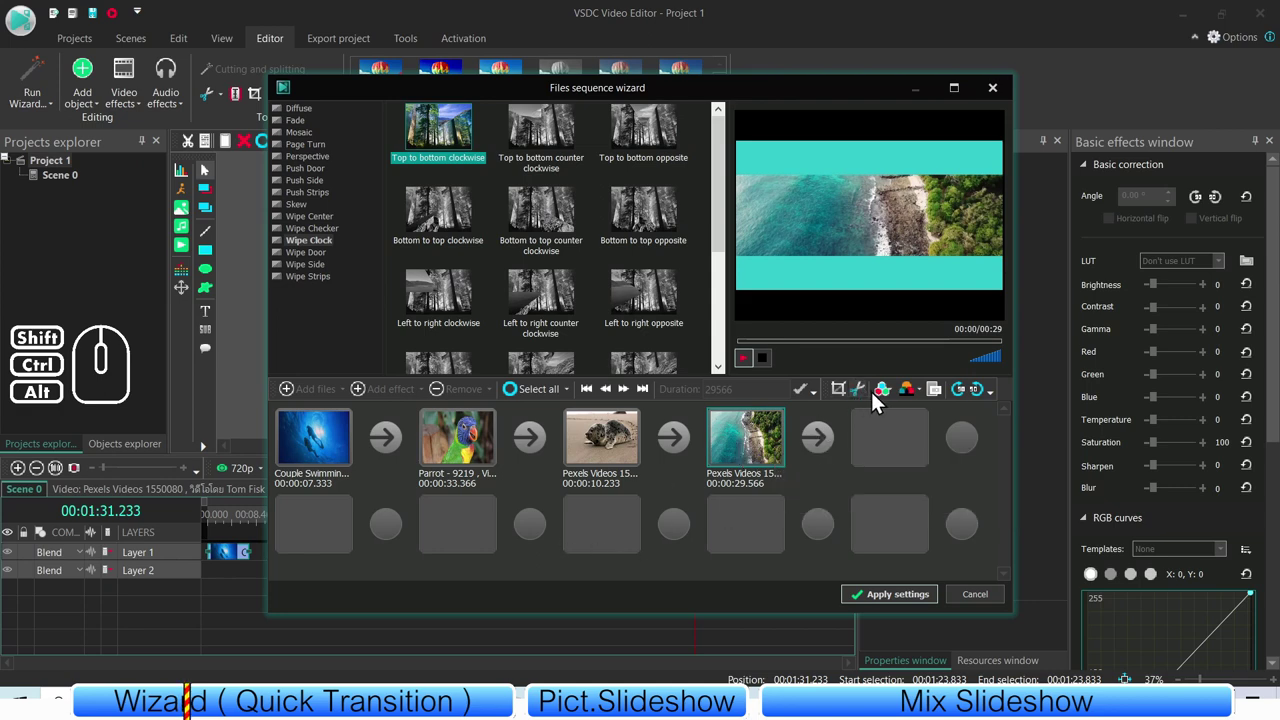
- Apply the Old Film 1 quick style to the parrot clip, then select the seal clip
{"action": "left_click", "coordinate": [893, 401]}
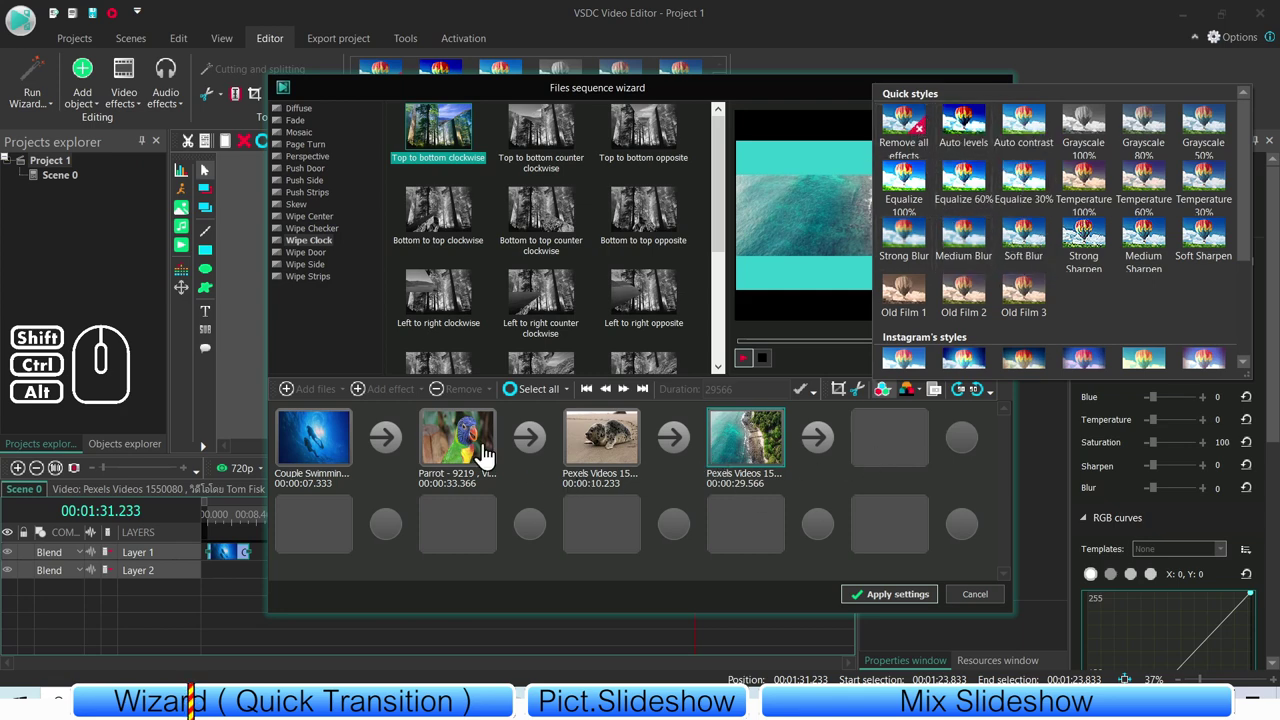
{"action": "left_click", "coordinate": [482, 444]}
{"action": "left_click", "coordinate": [891, 397]}
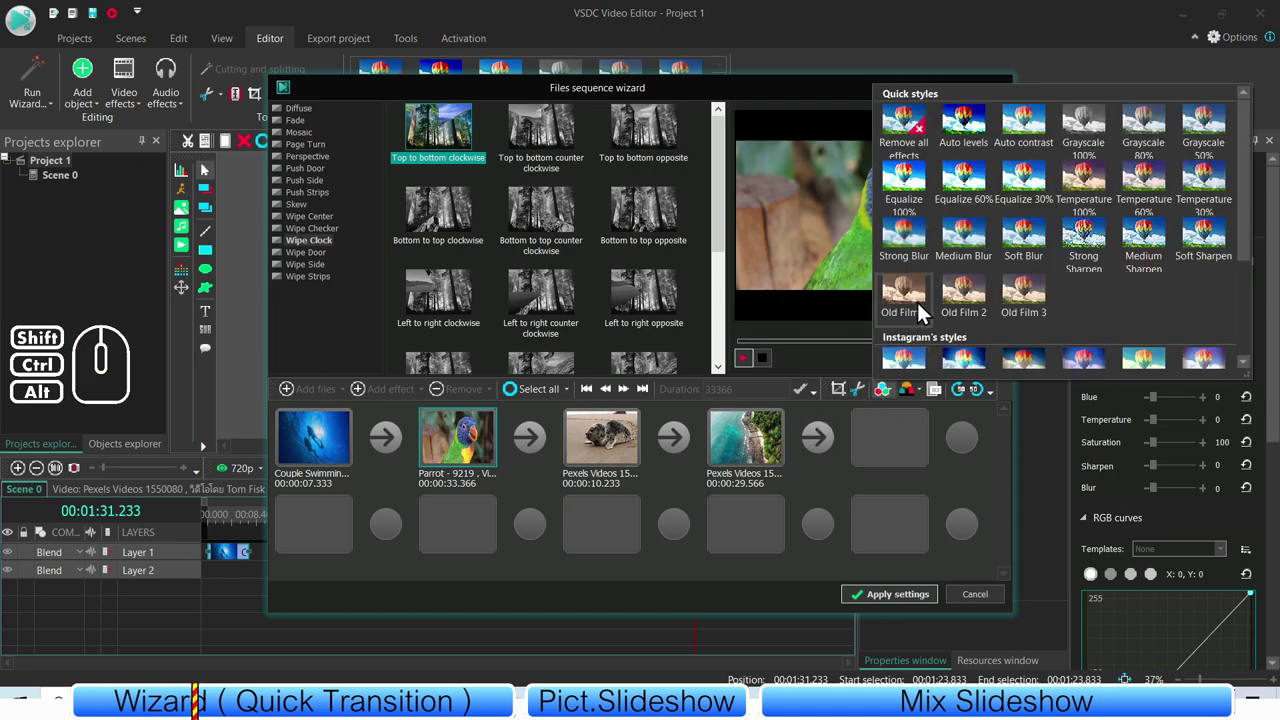
{"action": "left_click", "coordinate": [924, 303]}
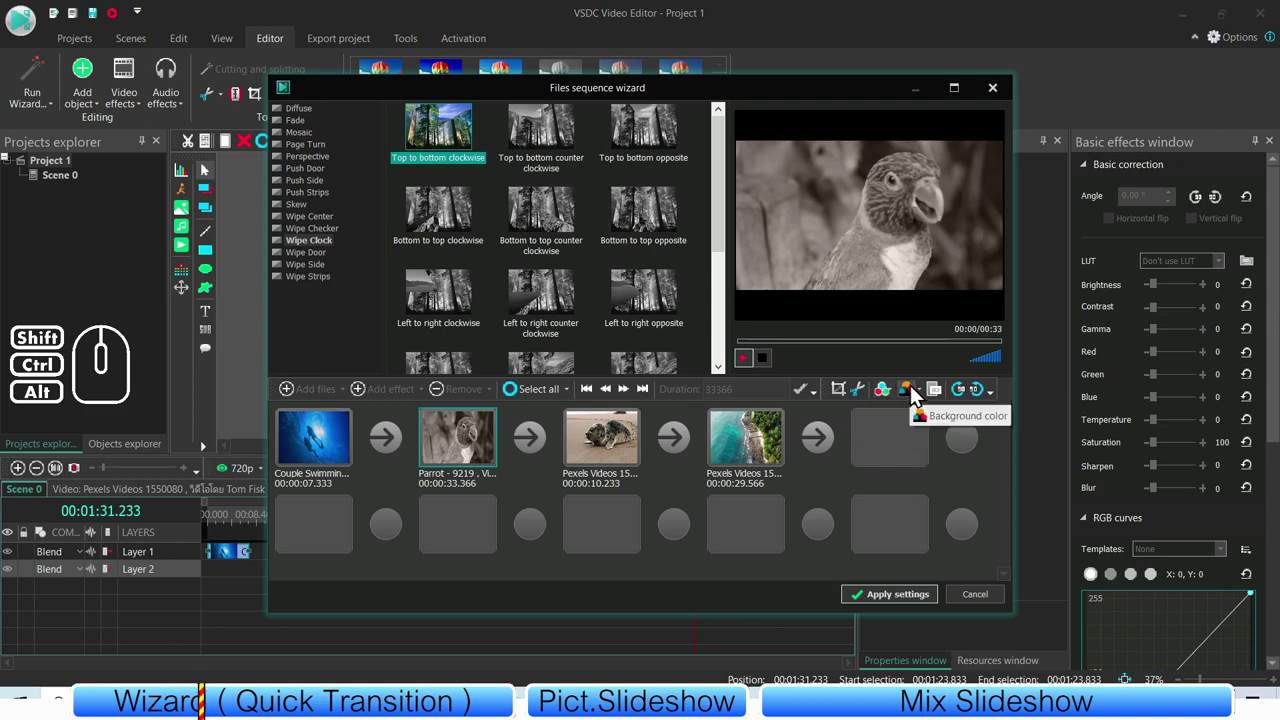
{"action": "left_click", "coordinate": [639, 442]}
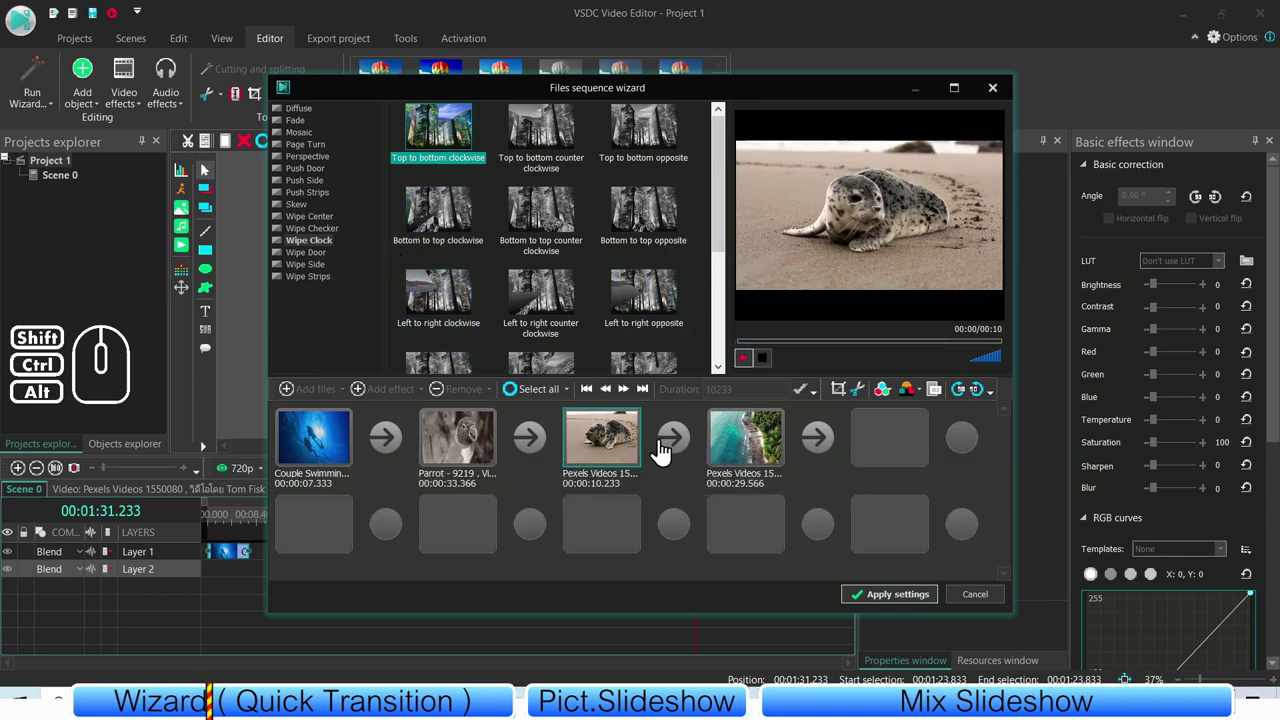
- Set the sequence background colour to yellow so the aerial clip's border bars turn yellow
{"action": "left_click", "coordinate": [605, 447]}
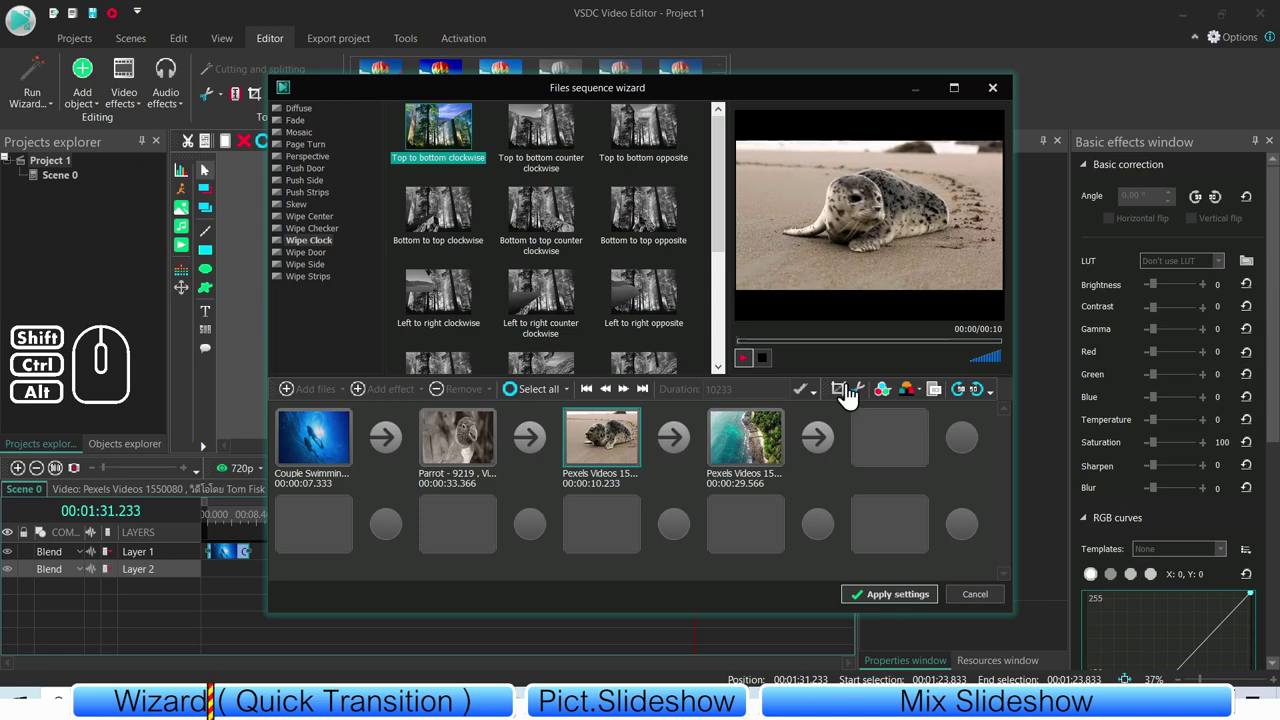
{"action": "left_click", "coordinate": [763, 453]}
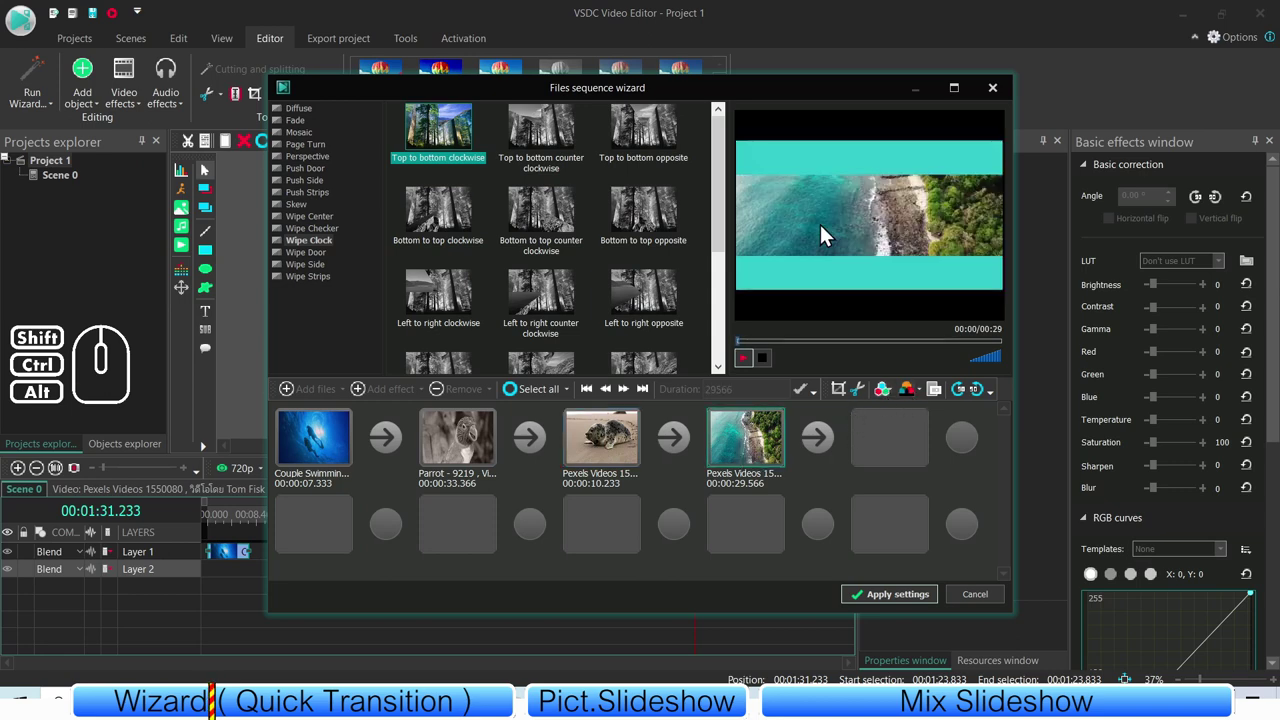
{"action": "left_click", "coordinate": [928, 397]}
{"action": "left_click", "coordinate": [954, 206]}
{"action": "left_click", "coordinate": [621, 458]}
{"action": "left_click", "coordinate": [926, 401]}
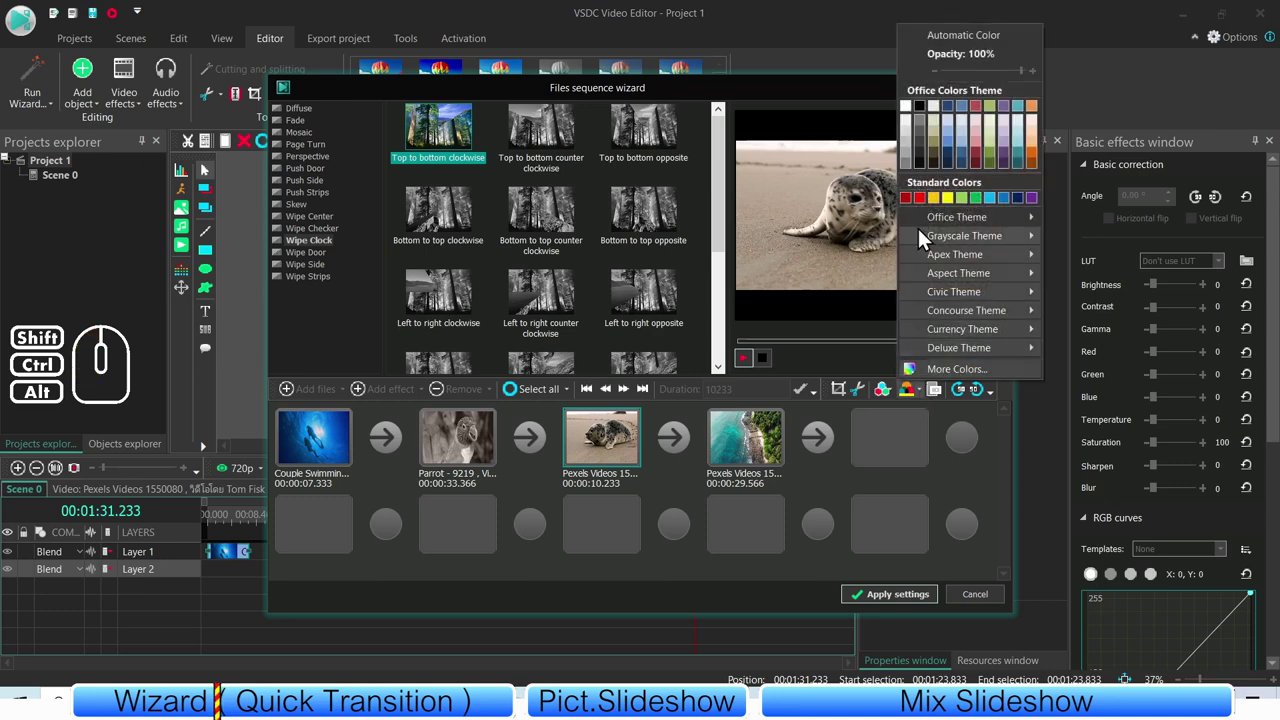
{"action": "left_click", "coordinate": [954, 204]}
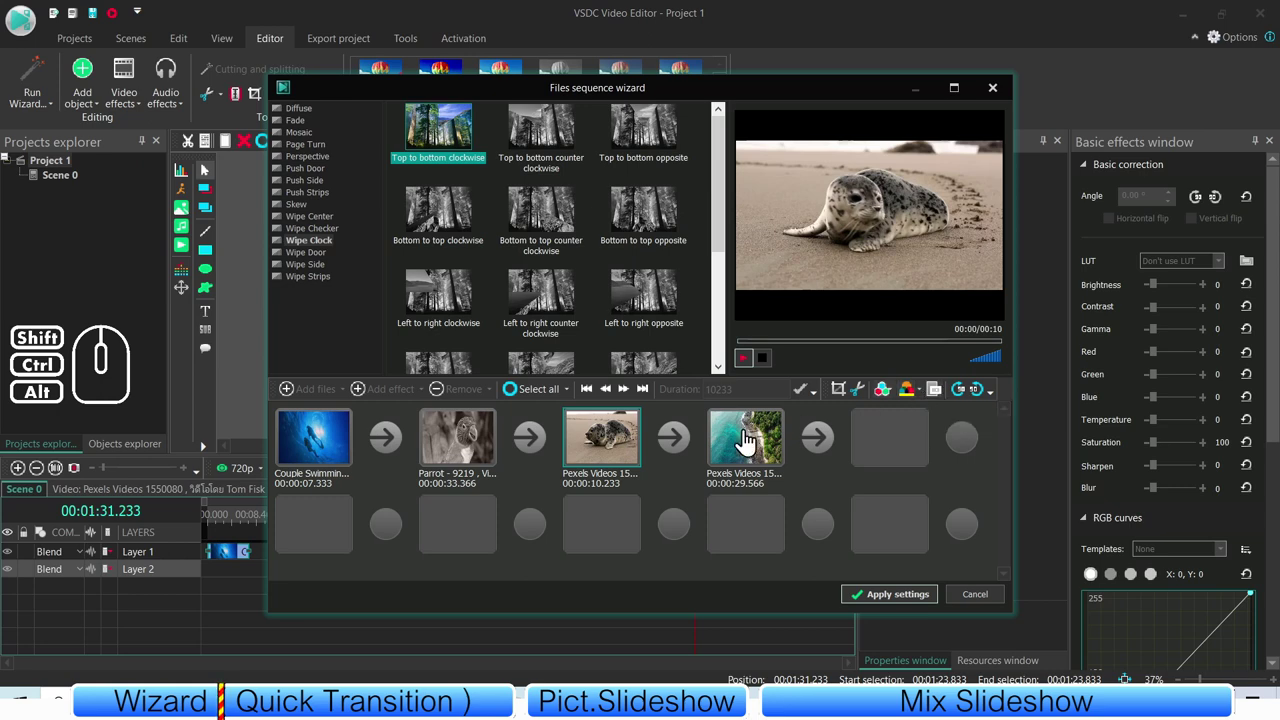
- Bring up the aerial coastline clip in its own object editor window
{"action": "left_click", "coordinate": [750, 439]}
{"action": "left_click", "coordinate": [940, 397]}
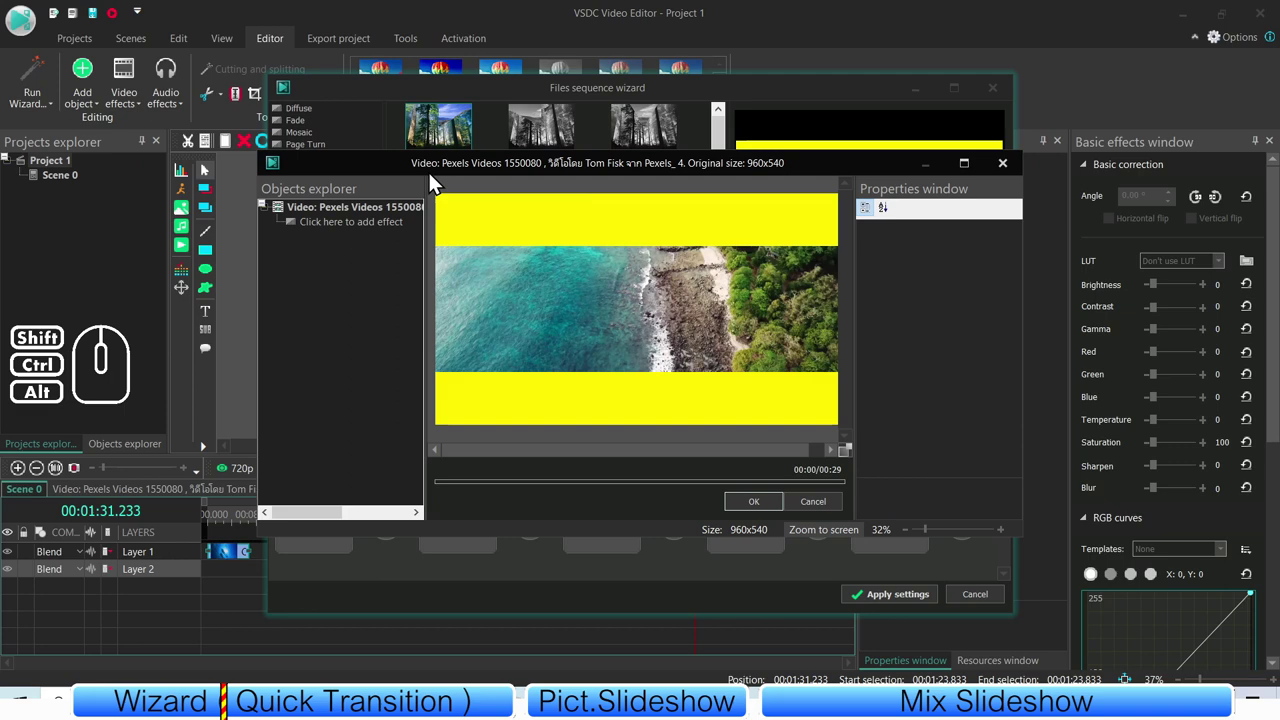
- Reposition the clip editor, browse Video effects > Adjustments, and dismiss the menu without adding an effect
{"action": "left_click_drag", "start_coordinate": [635, 172], "coordinate": [627, 143]}
{"action": "right_click", "coordinate": [332, 271]}
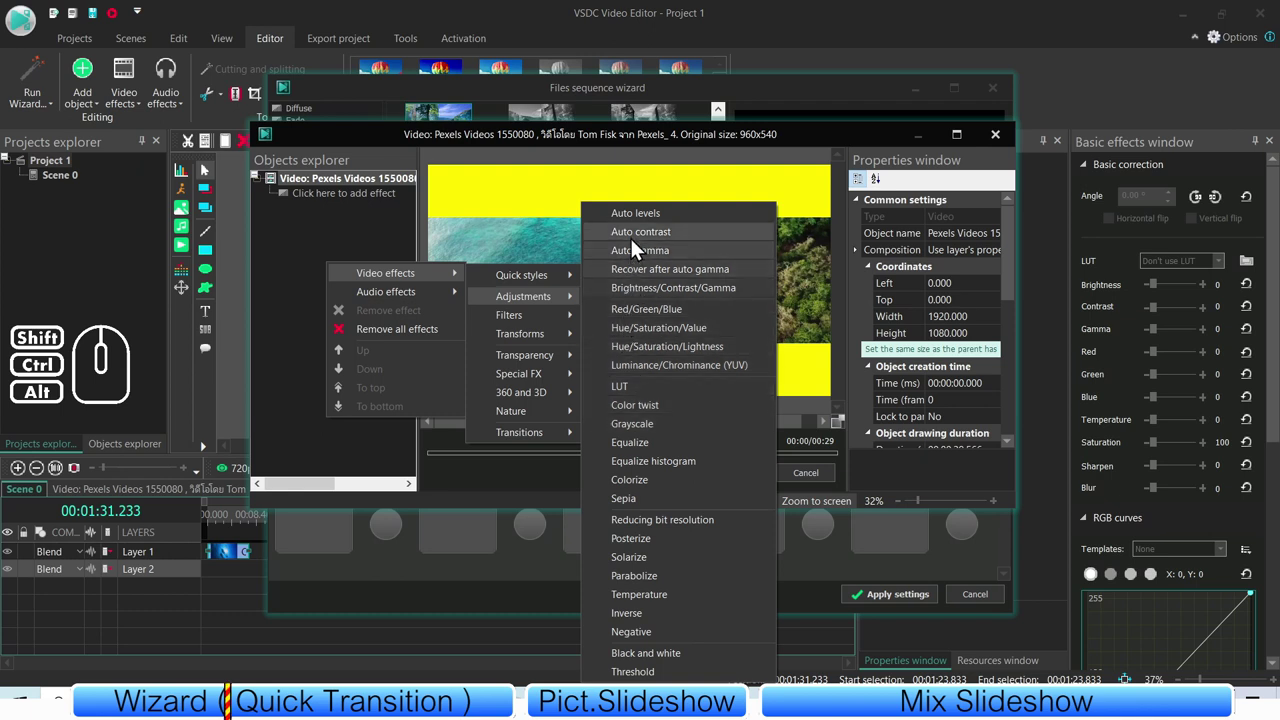
{"action": "left_click", "coordinate": [367, 236]}
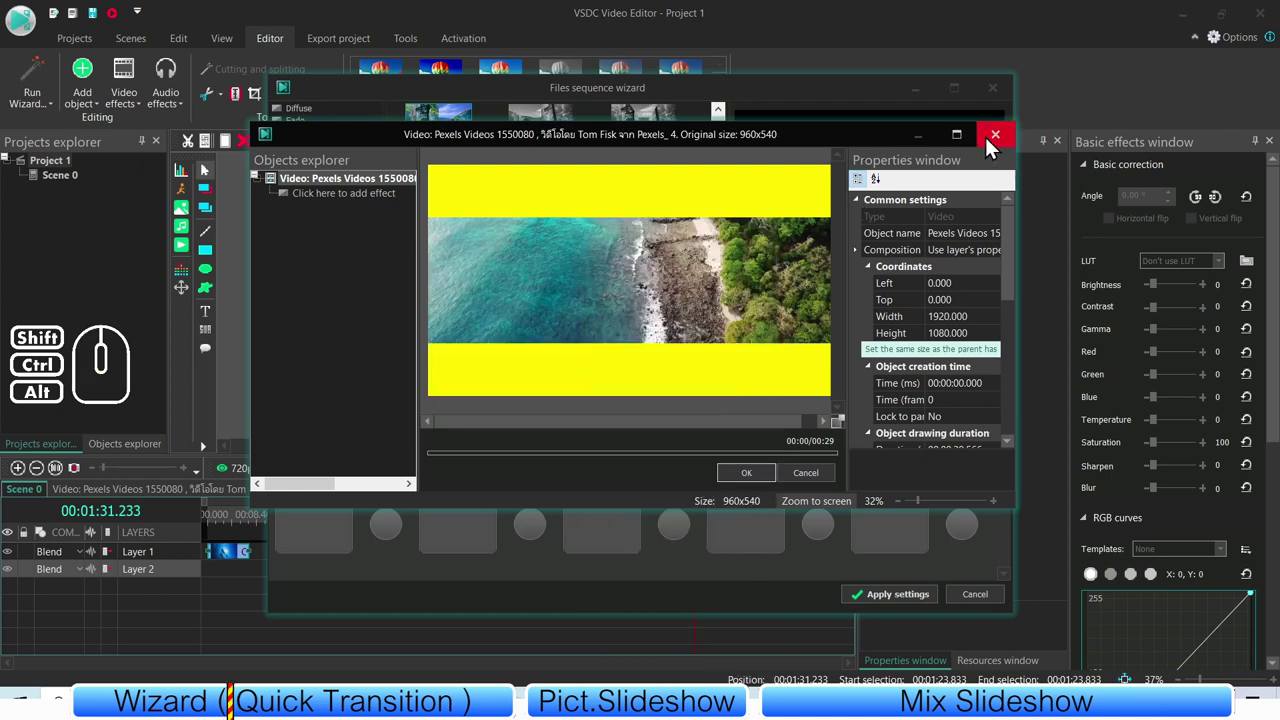
- Close the clip editor, rotate the seal clip around and return it to upright
{"action": "left_click", "coordinate": [991, 145]}
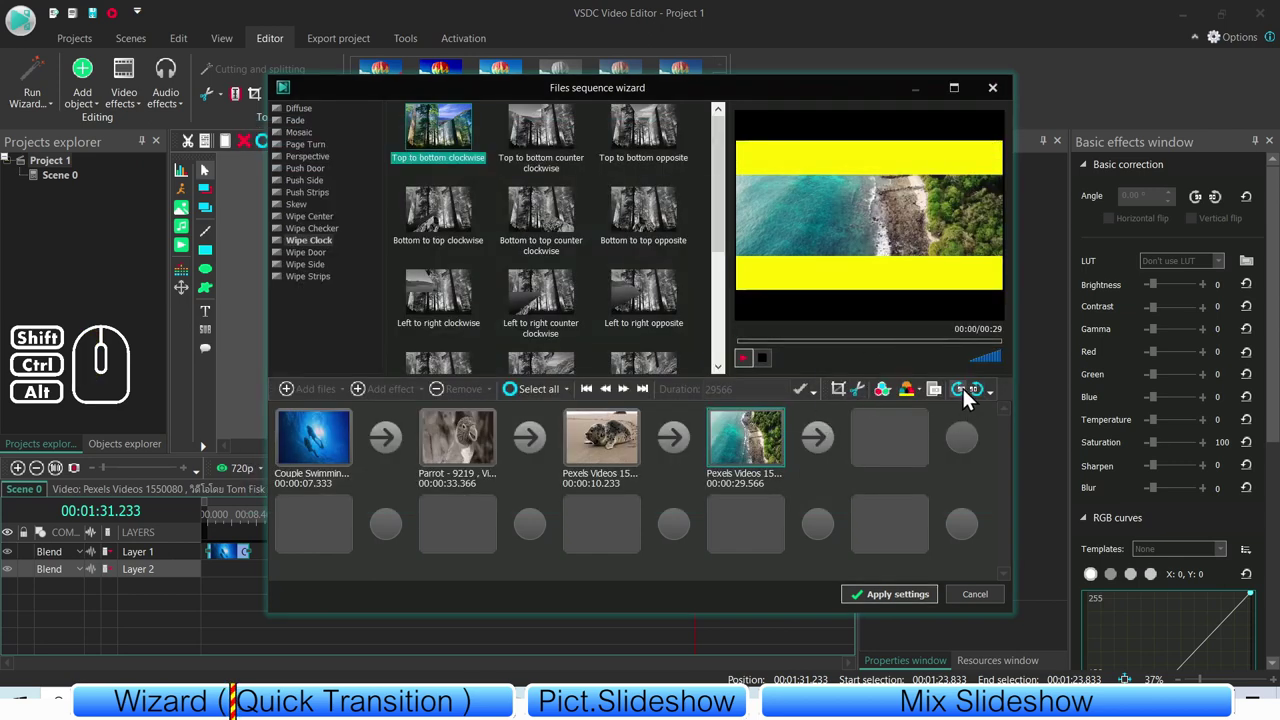
{"action": "left_click", "coordinate": [620, 447]}
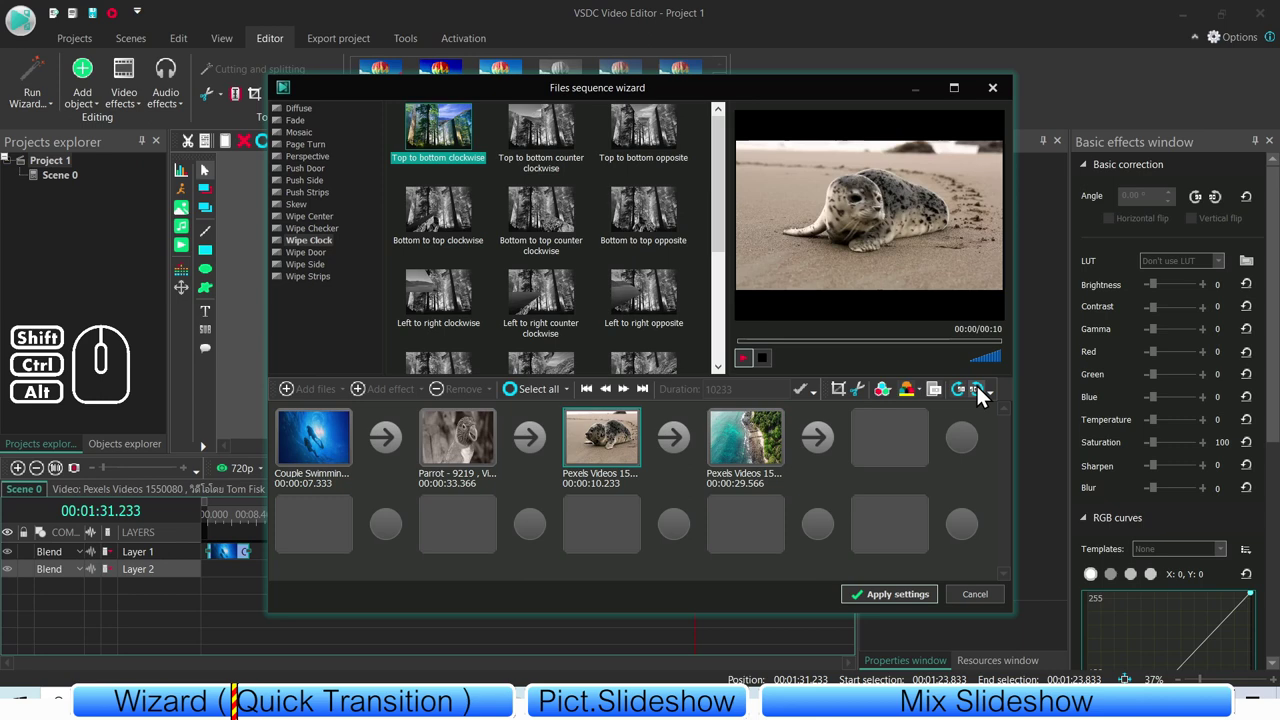
{"action": "left_click", "coordinate": [964, 396]}
{"action": "left_click", "coordinate": [964, 396]}
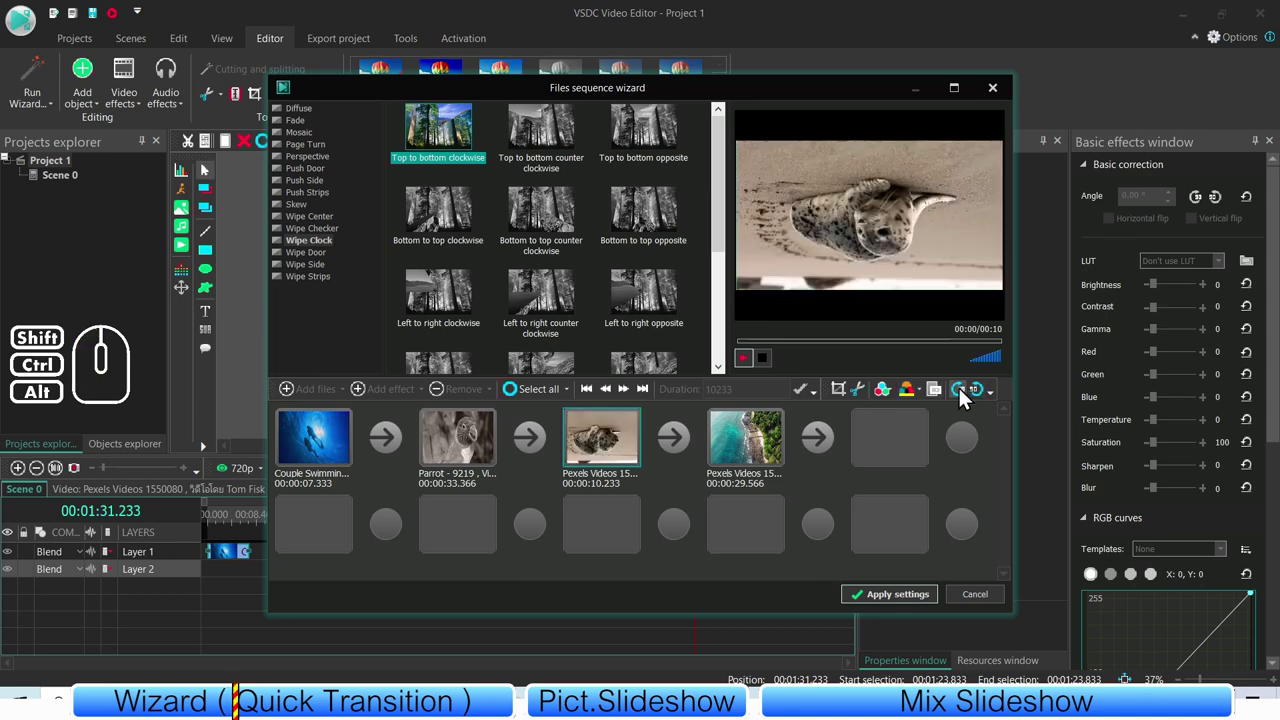
{"action": "left_click", "coordinate": [964, 396]}
{"action": "left_click", "coordinate": [964, 396]}
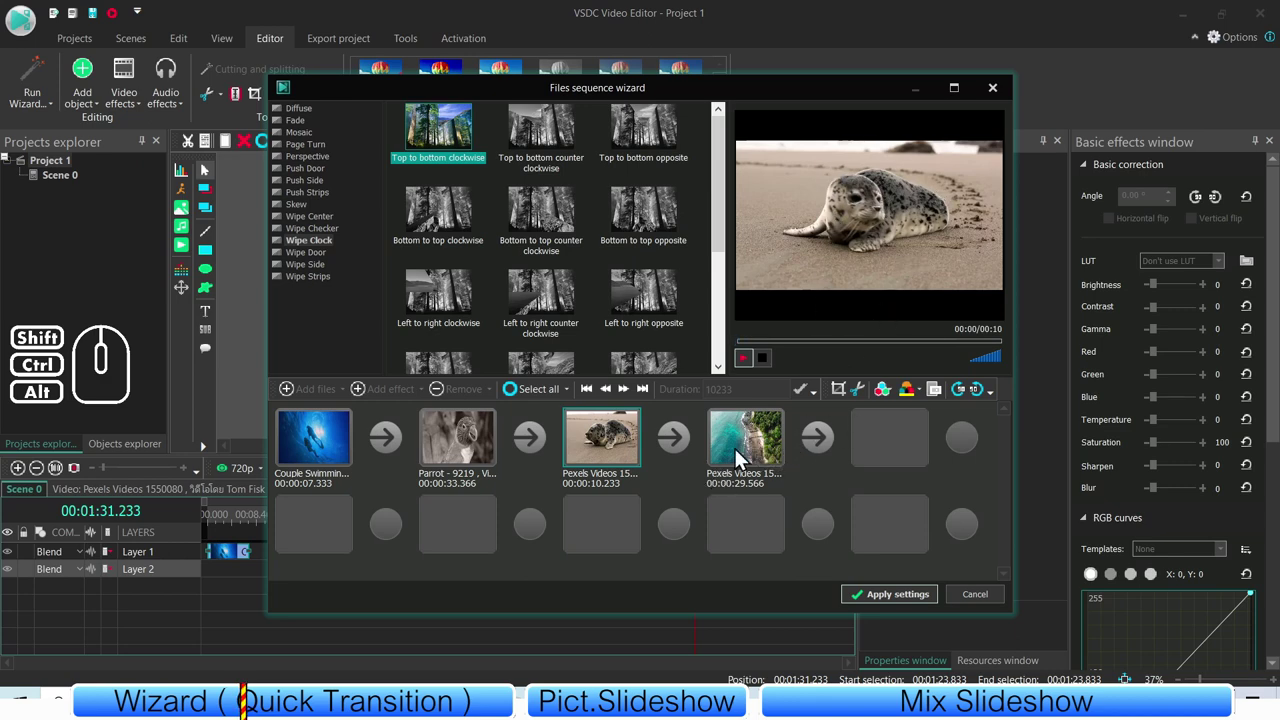
- Select the aerial coastline clip and rotate it 180 degrees upside down
{"action": "left_click", "coordinate": [456, 458]}
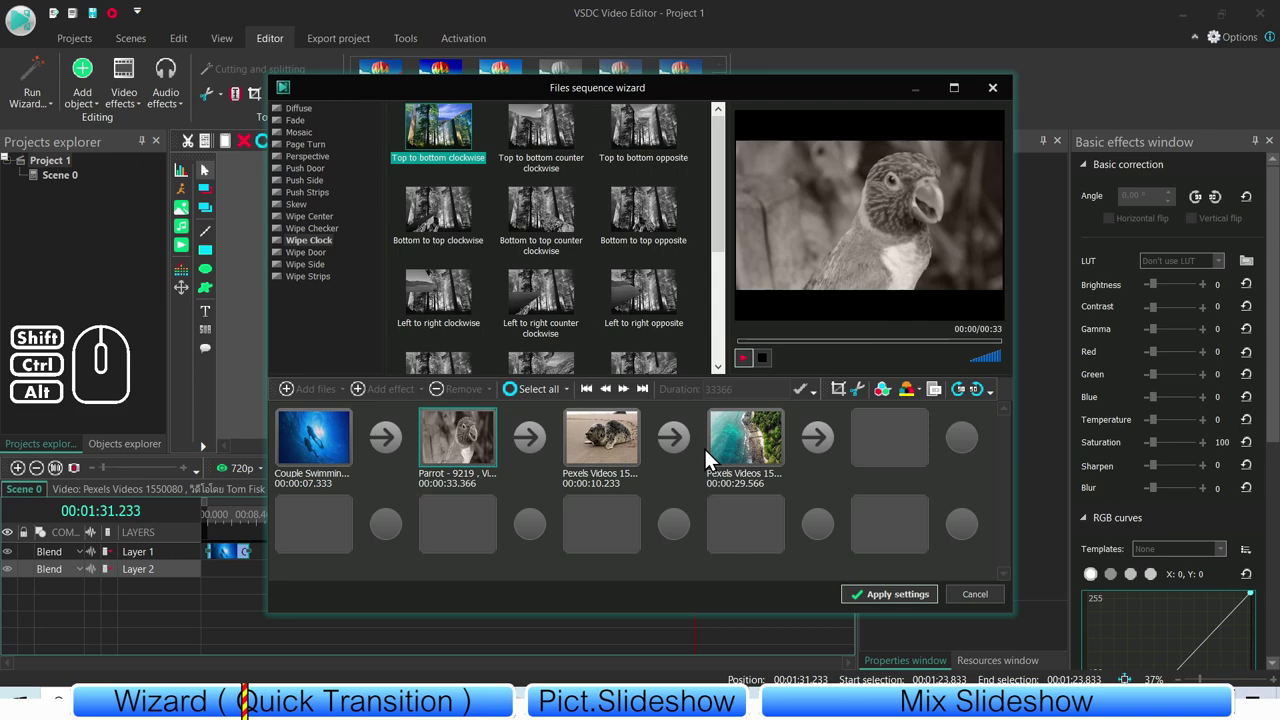
{"action": "left_click", "coordinate": [764, 459]}
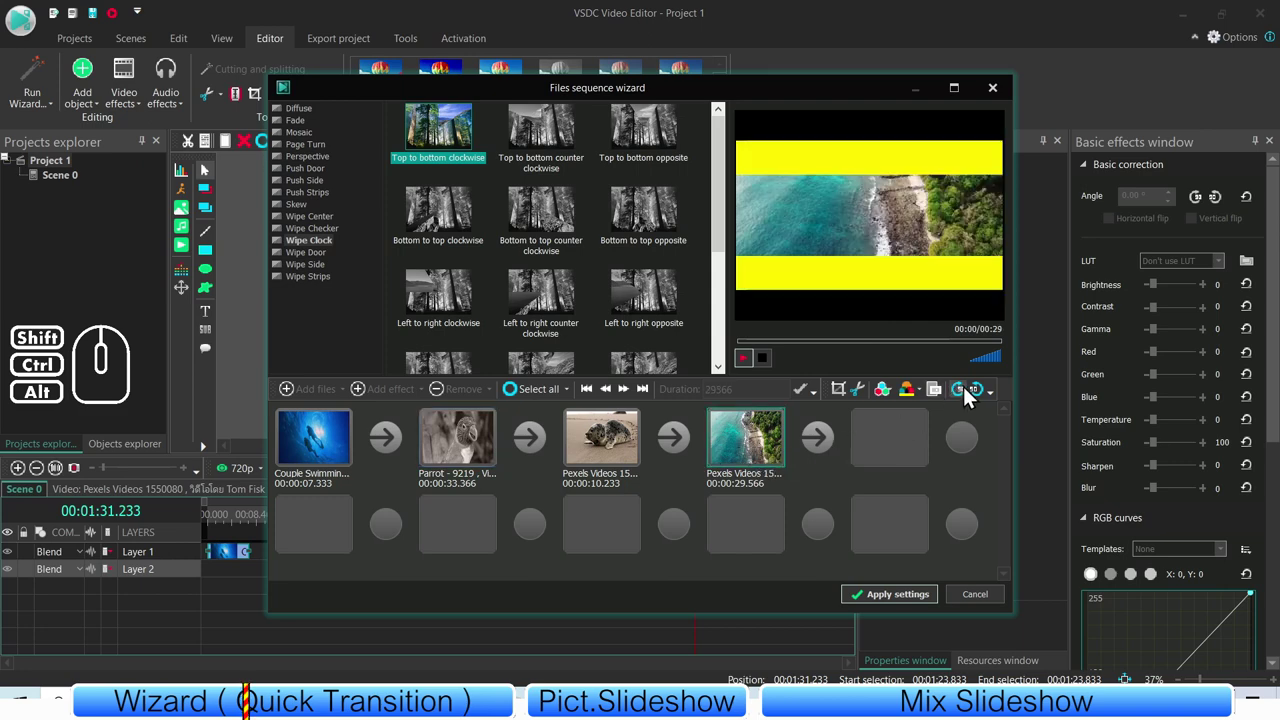
{"action": "left_click", "coordinate": [980, 396]}
{"action": "left_click", "coordinate": [980, 396]}
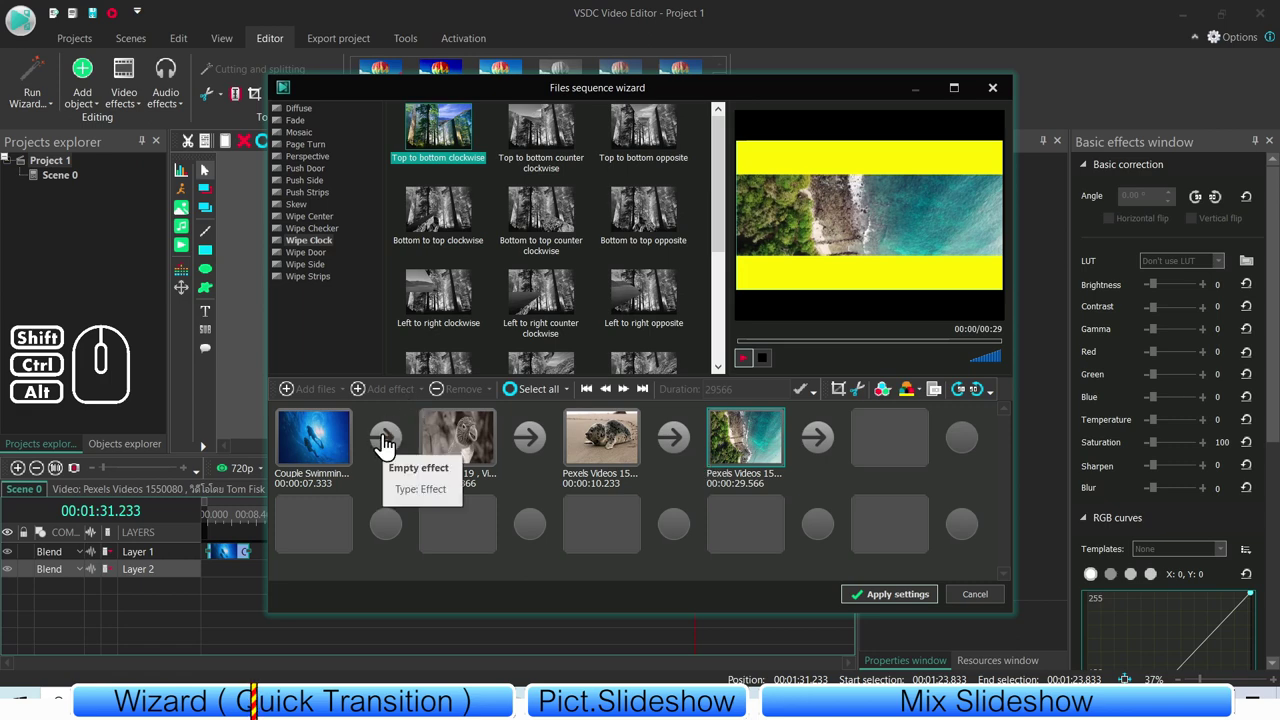
- Select the transition after the swimmers clip and try Diffuse and Chess 16x16 fade styles
{"action": "left_click", "coordinate": [309, 121]}
{"action": "left_click", "coordinate": [471, 150]}
{"action": "left_click", "coordinate": [552, 150]}
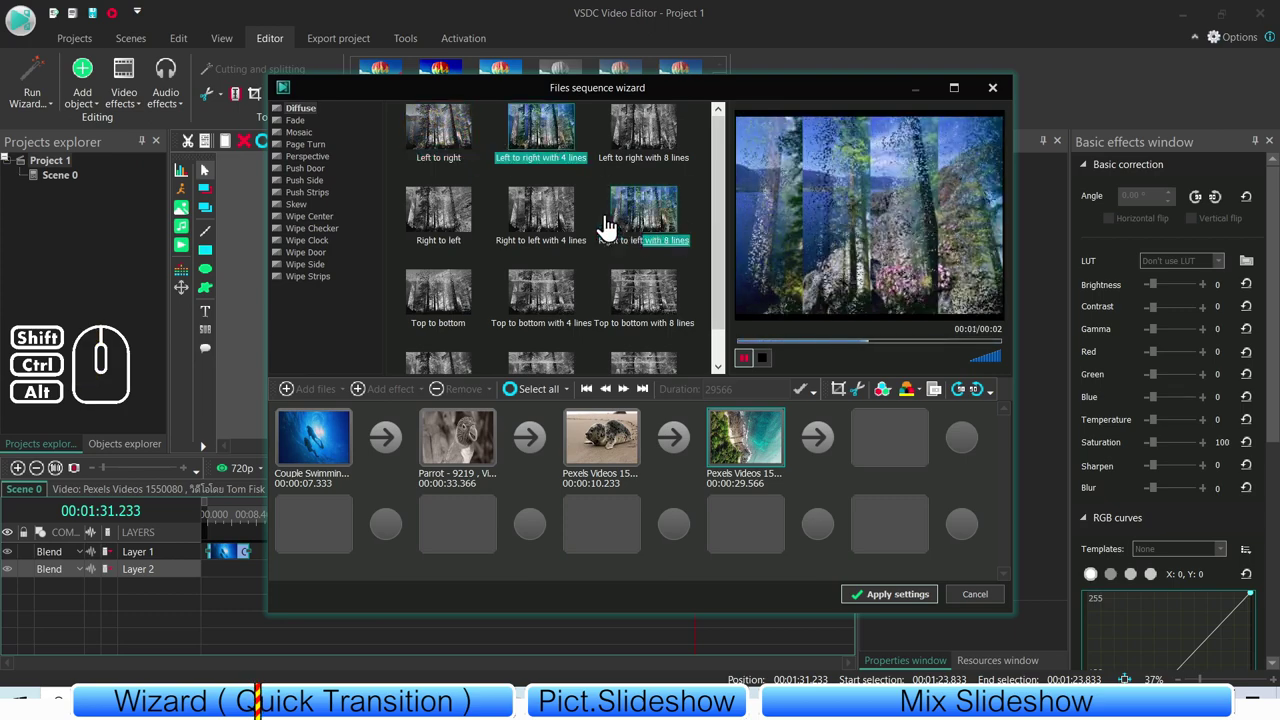
{"action": "left_click", "coordinate": [305, 131]}
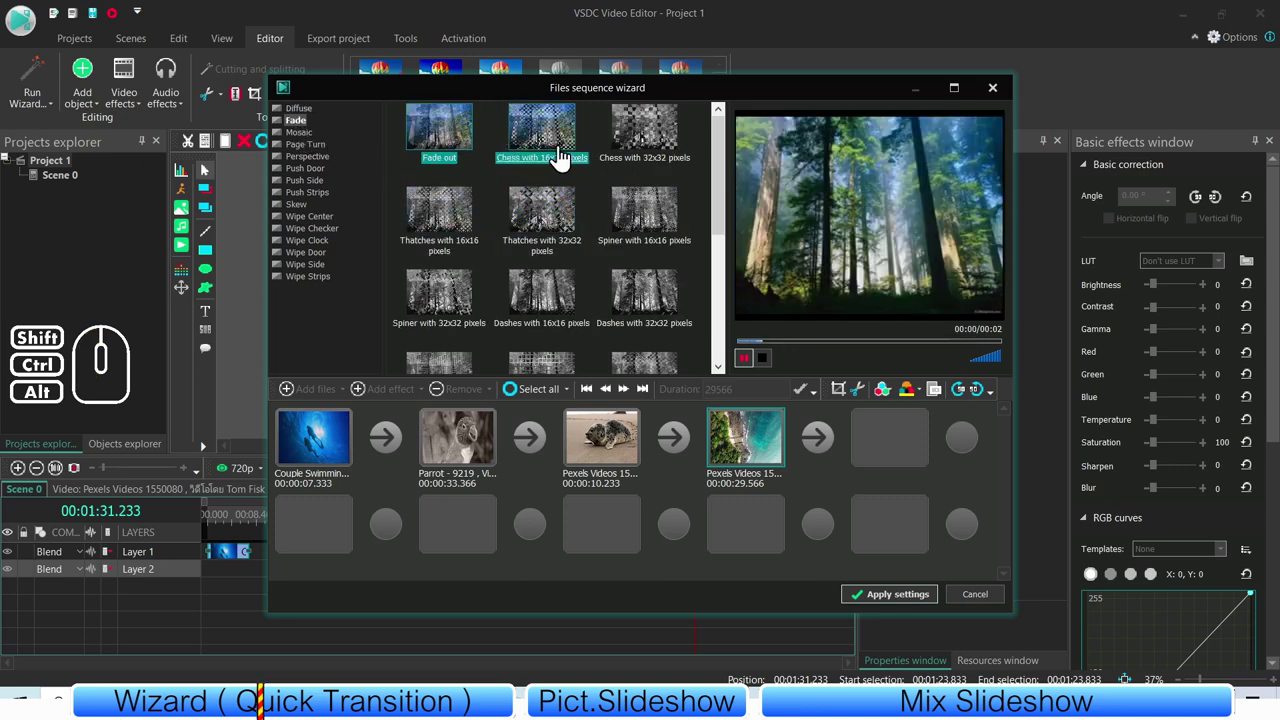
{"action": "left_click", "coordinate": [564, 158]}
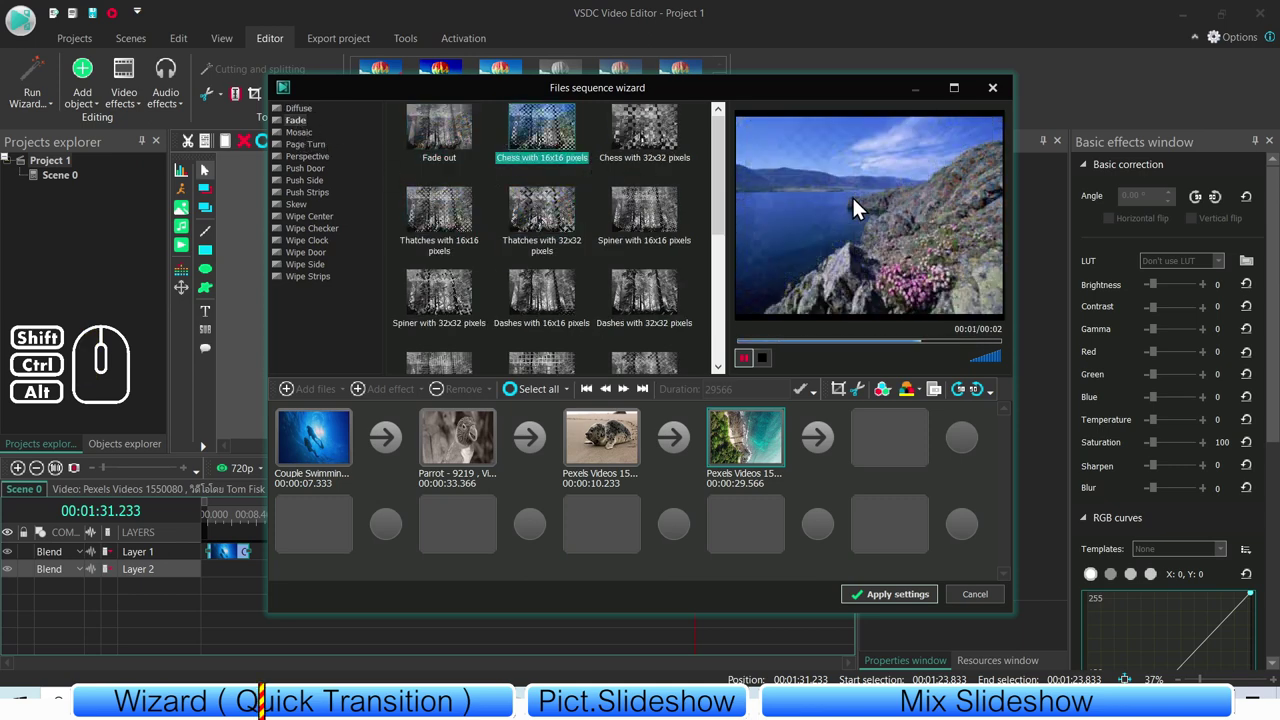
- Browse through further transition styles for the first transition
{"action": "left_click", "coordinate": [659, 150]}
{"action": "left_click", "coordinate": [561, 215]}
{"action": "left_click", "coordinate": [641, 226]}
{"action": "left_click", "coordinate": [614, 310]}
{"action": "middle_click", "coordinate": [614, 310]}
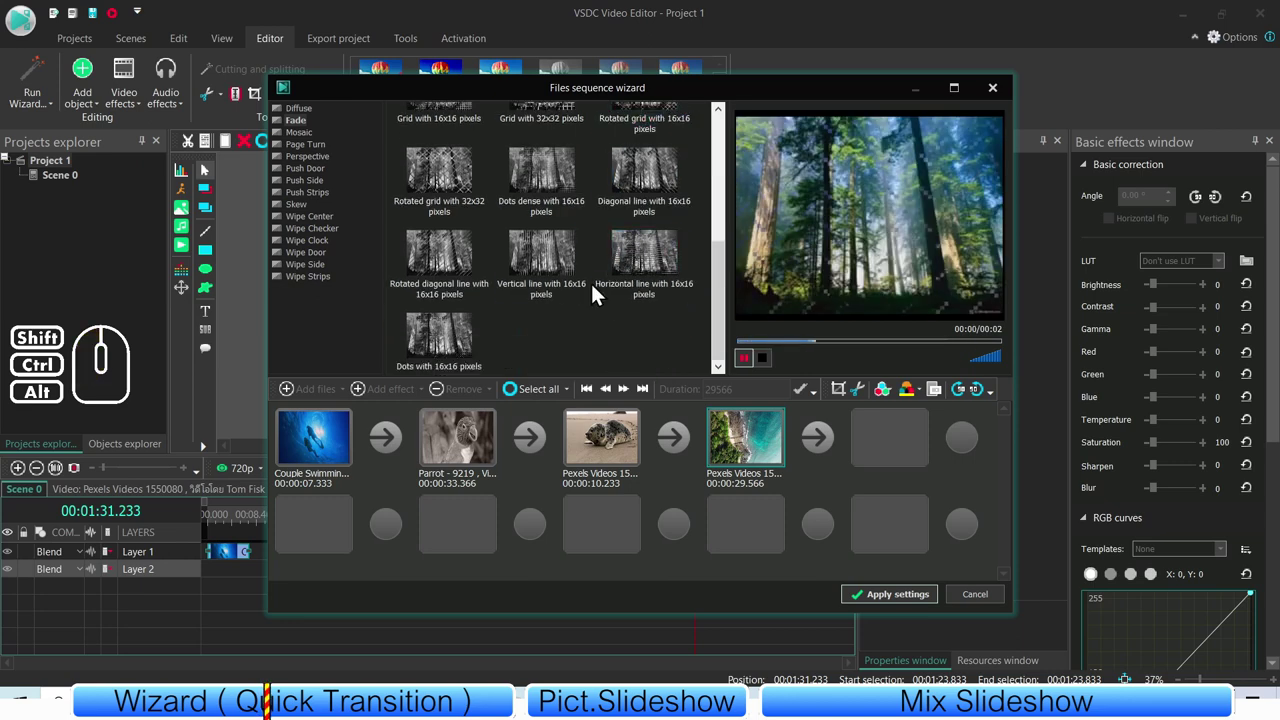
{"action": "left_click", "coordinate": [564, 279]}
{"action": "left_click", "coordinate": [546, 167]}
{"action": "left_click", "coordinate": [449, 175]}
{"action": "left_click", "coordinate": [449, 262]}
{"action": "left_click", "coordinate": [566, 252]}
- Choose the Rotated grid with 32x32 pixels fade and preview it between the first two clips
{"action": "left_click", "coordinate": [429, 181]}
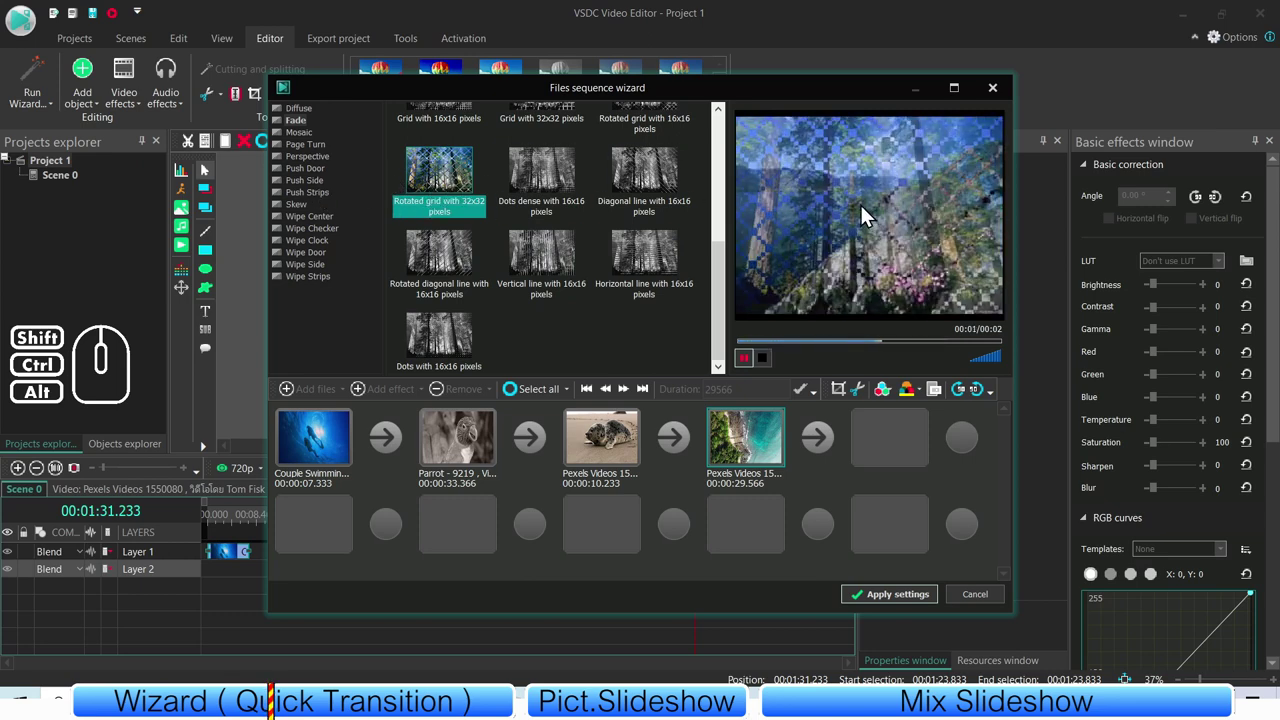
{"action": "left_click_drag", "start_coordinate": [454, 178], "coordinate": [393, 456]}
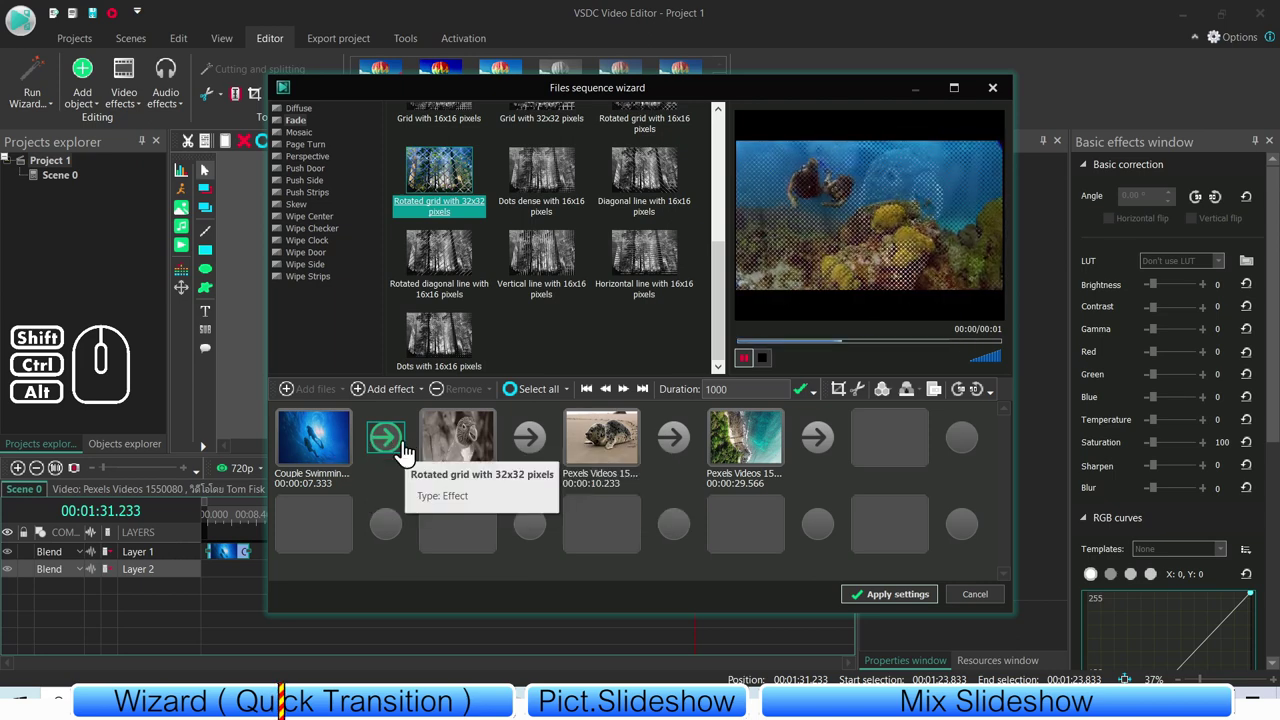
{"action": "left_click", "coordinate": [525, 489]}
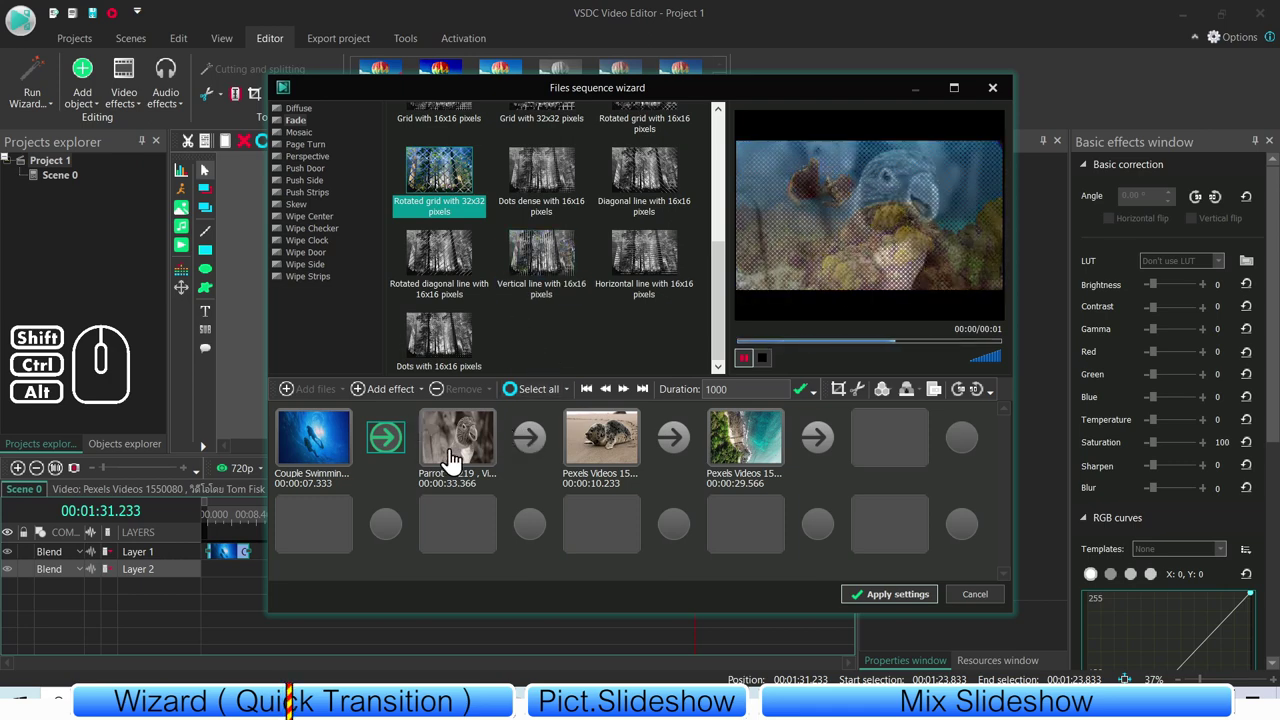
- Give the transition after the parrot clip a random effect and preview it
{"action": "left_click", "coordinate": [531, 451]}
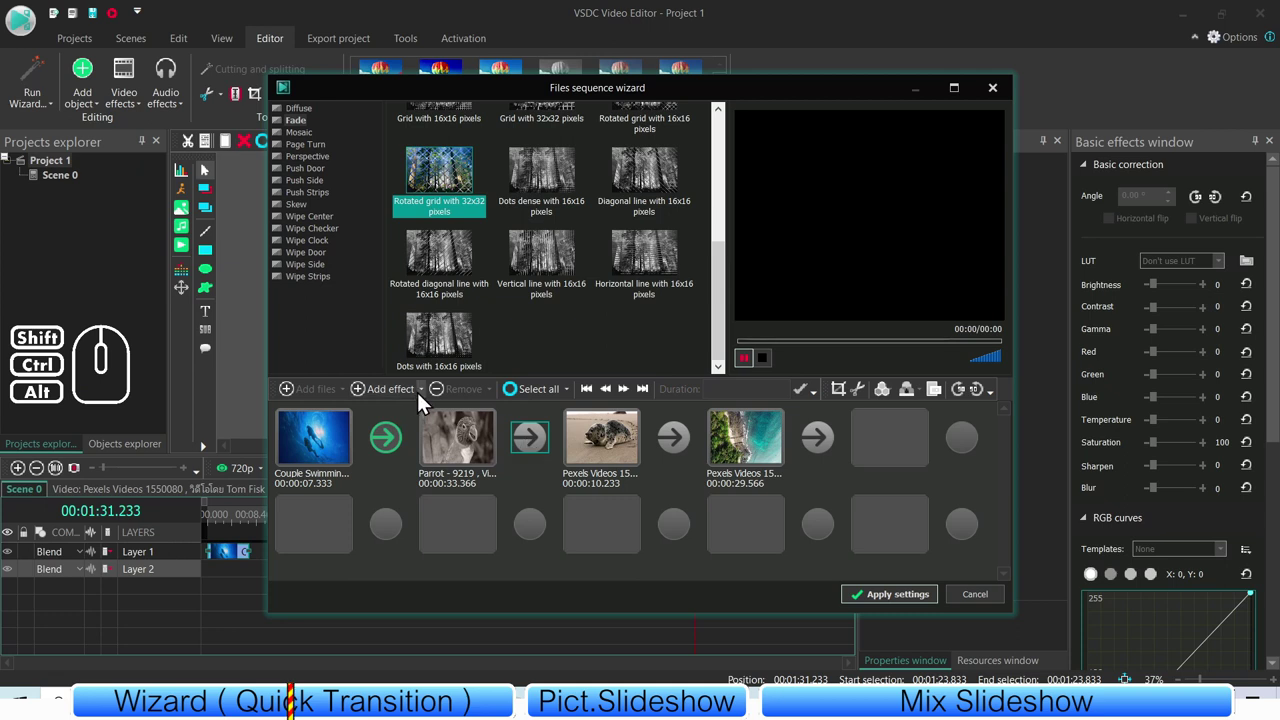
{"action": "left_click", "coordinate": [423, 400]}
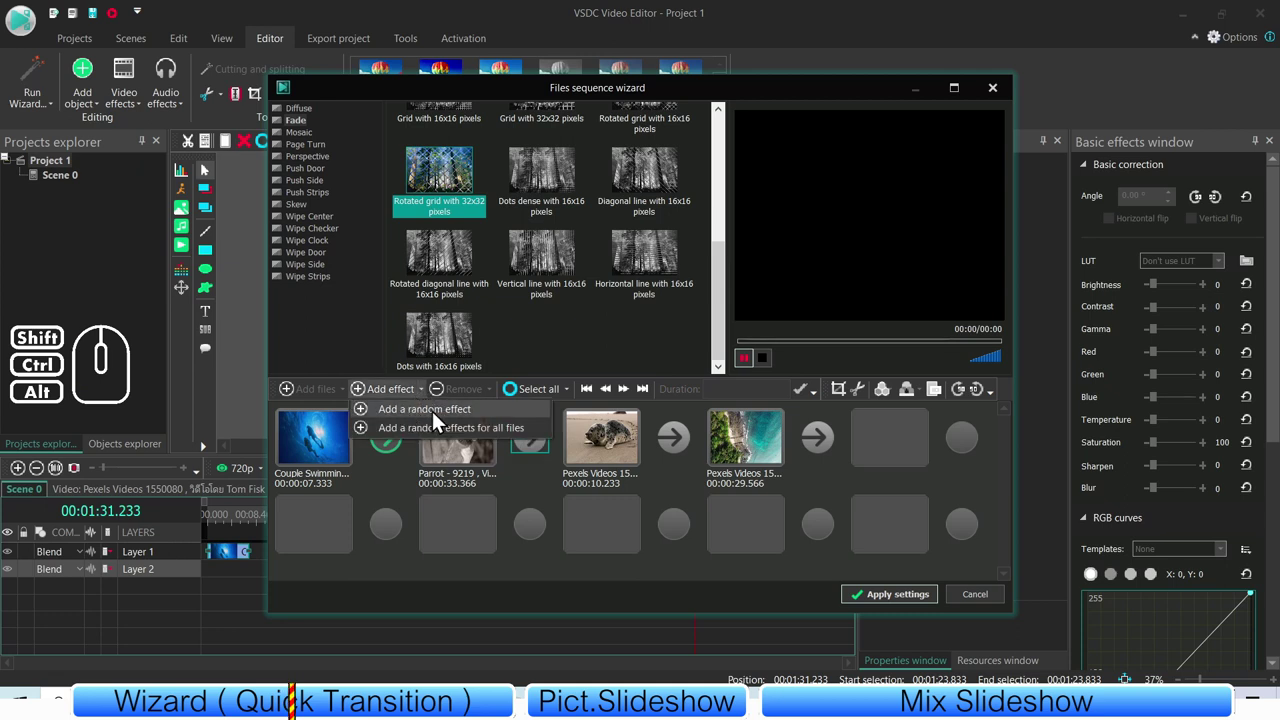
{"action": "left_click", "coordinate": [428, 421]}
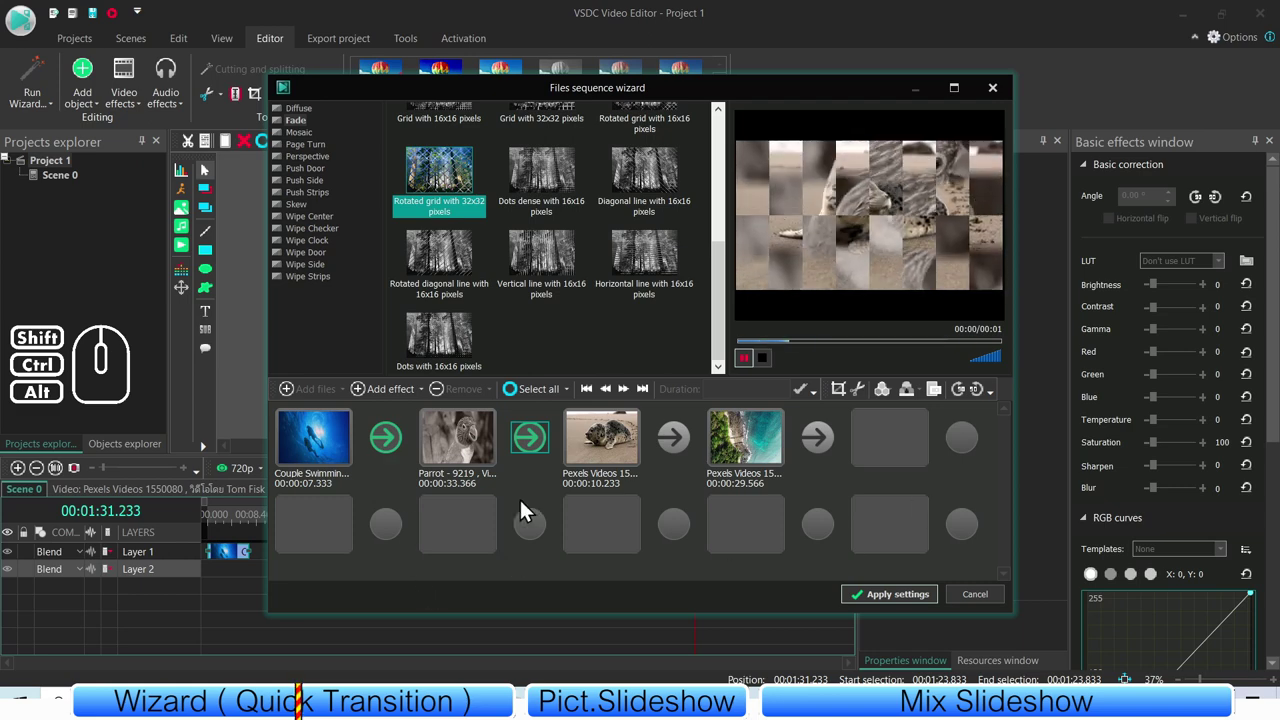
{"action": "left_click", "coordinate": [533, 465]}
{"action": "left_click", "coordinate": [533, 446]}
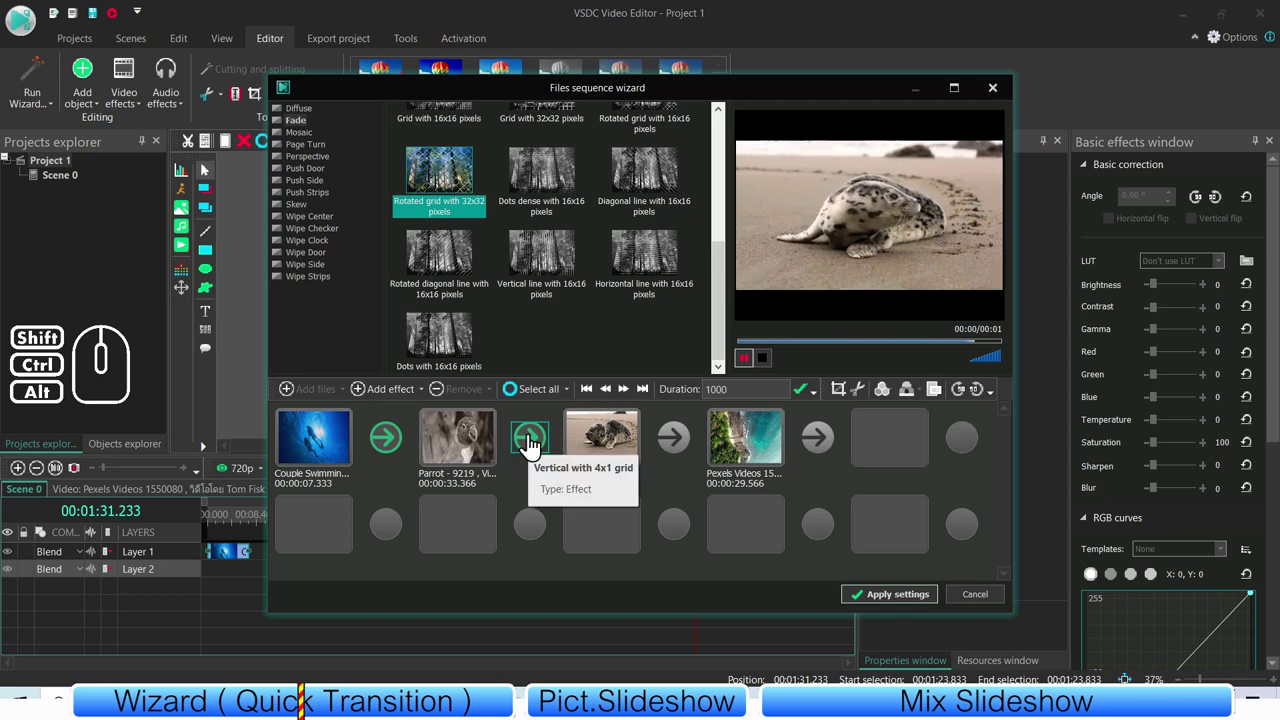
- Add random effects to all transitions via Add effect > Add random effects for all files
{"action": "left_click", "coordinate": [554, 401]}
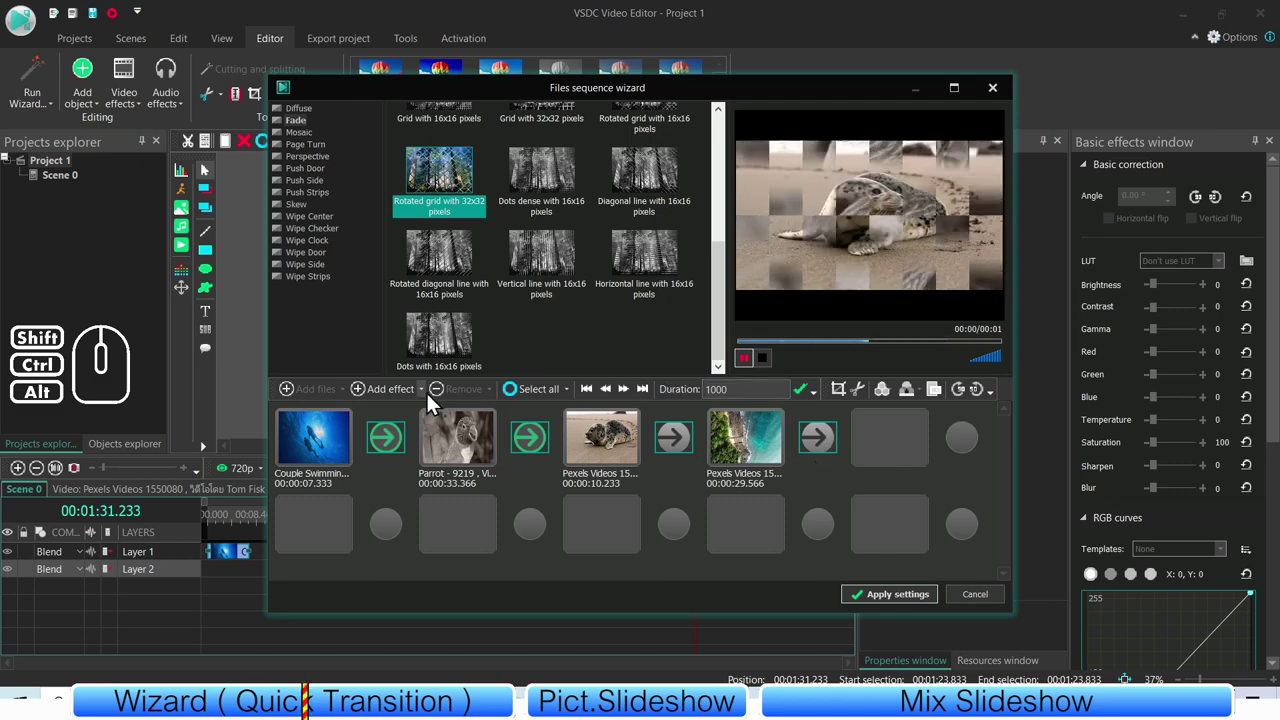
{"action": "left_click", "coordinate": [427, 398]}
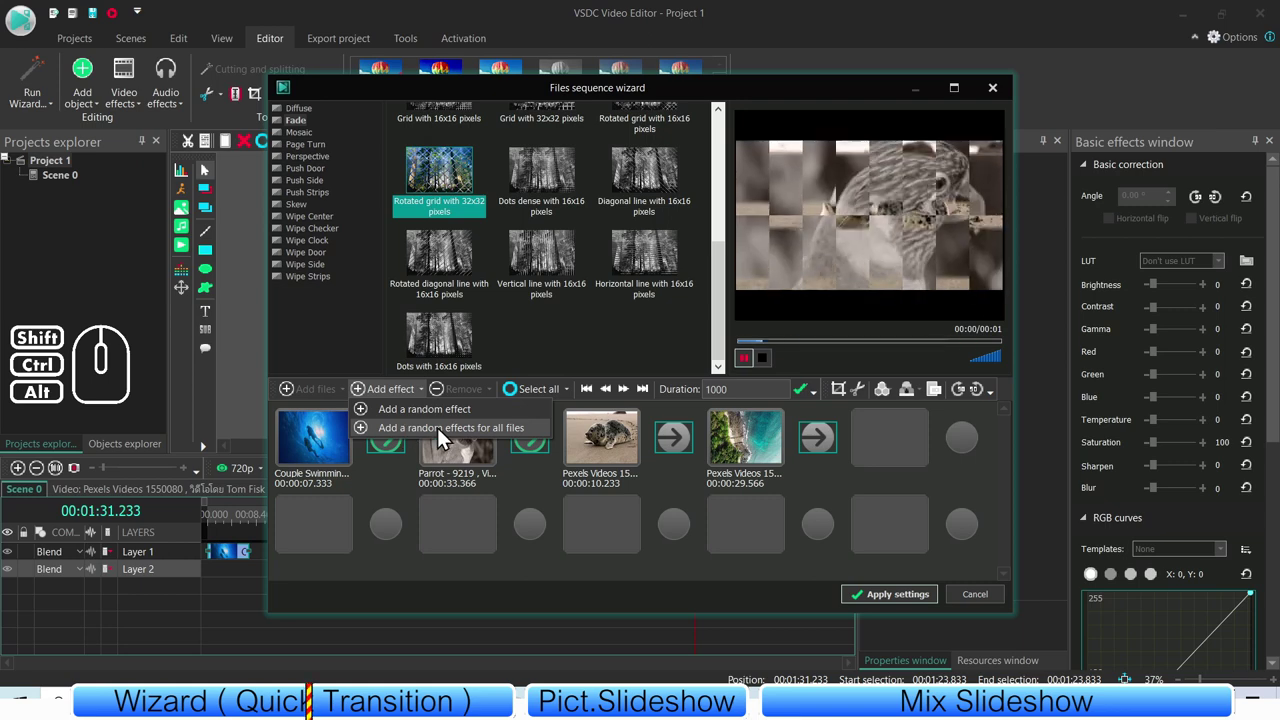
{"action": "left_click", "coordinate": [415, 439]}
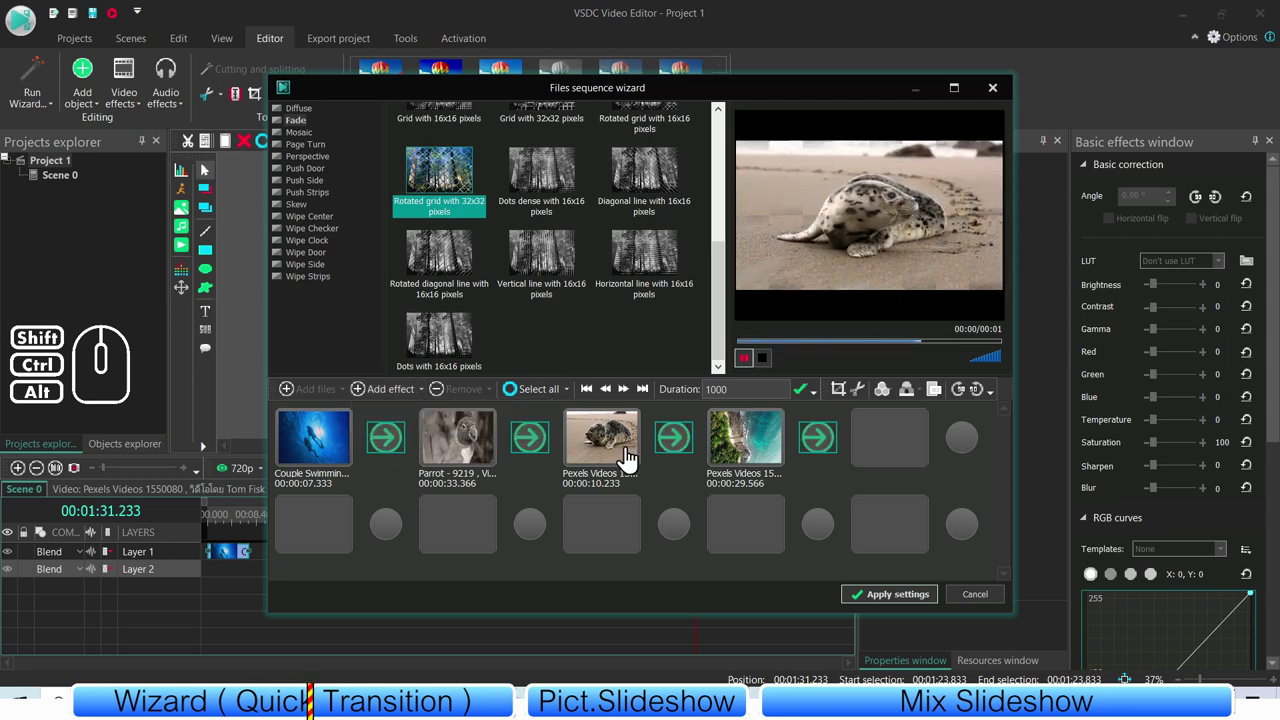
- Preview each transition in the sequence, ending with the one after the parrot and the first
{"action": "left_click", "coordinate": [681, 479]}
{"action": "left_click", "coordinate": [678, 450]}
{"action": "left_click", "coordinate": [719, 458]}
{"action": "left_click", "coordinate": [678, 483]}
{"action": "left_click", "coordinate": [680, 447]}
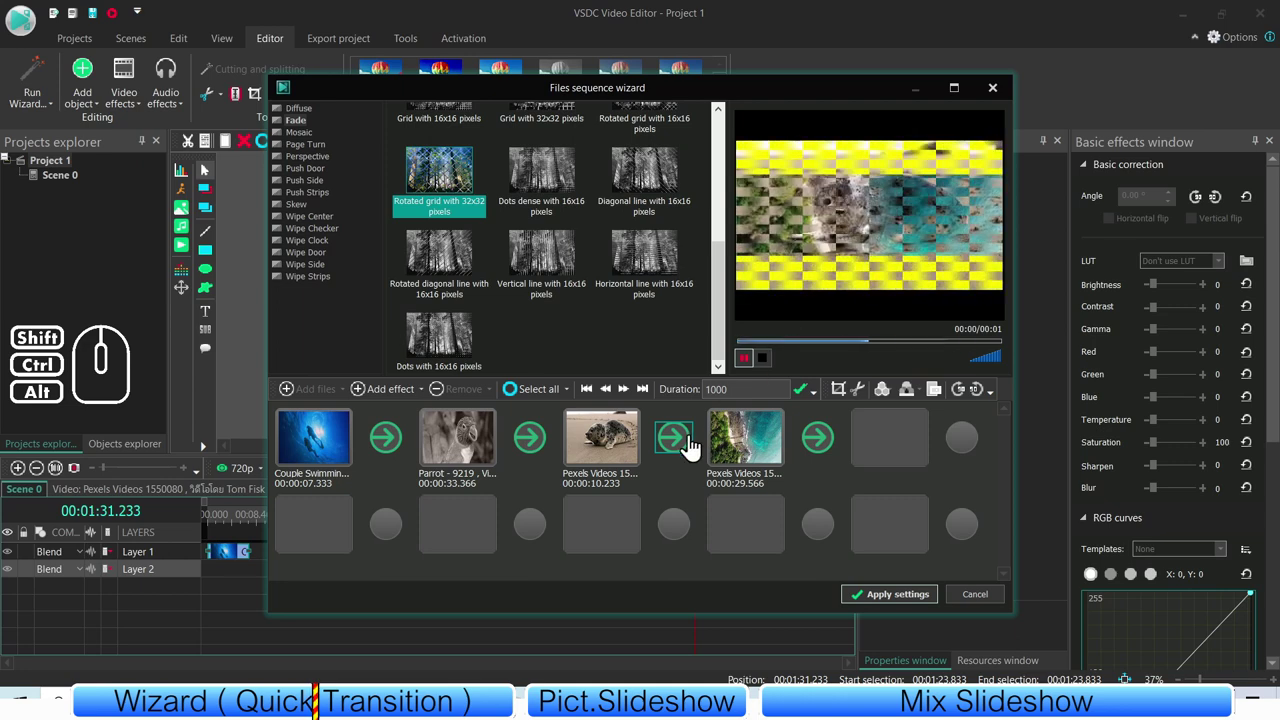
{"action": "left_click", "coordinate": [682, 472]}
{"action": "left_click", "coordinate": [714, 452]}
{"action": "left_click", "coordinate": [687, 446]}
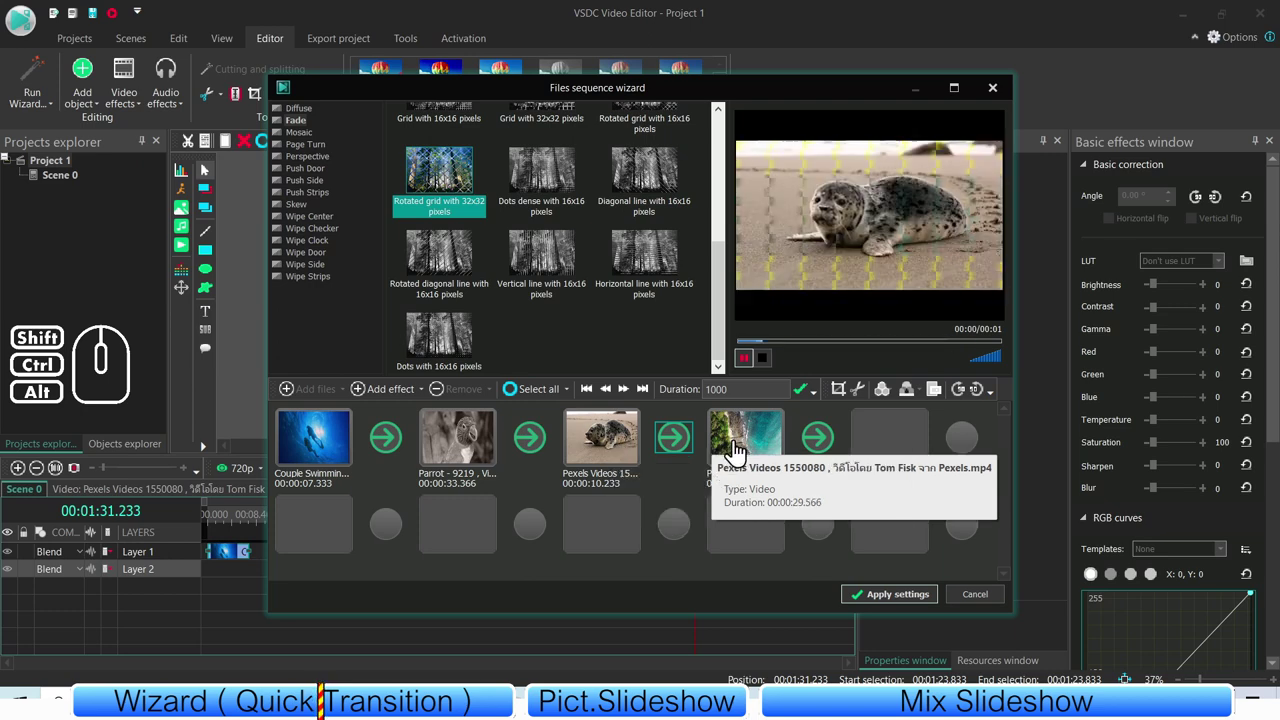
{"action": "left_click", "coordinate": [526, 446]}
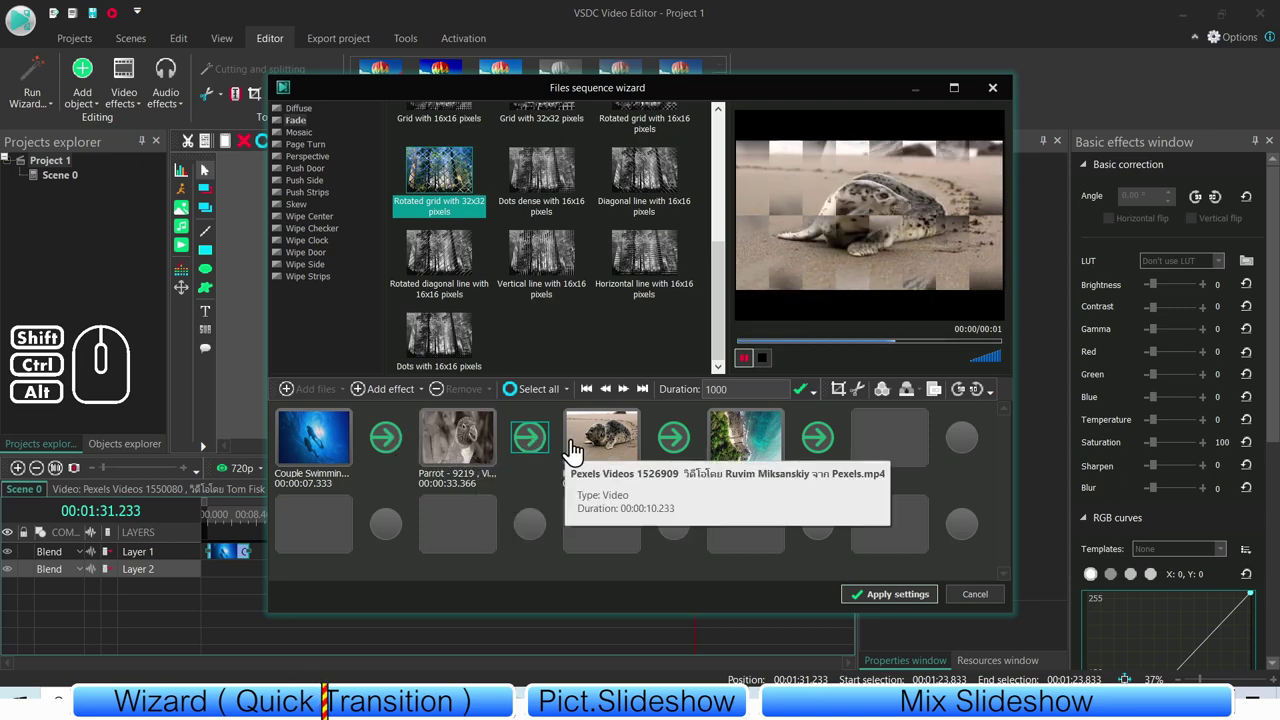
{"action": "left_click", "coordinate": [392, 443]}
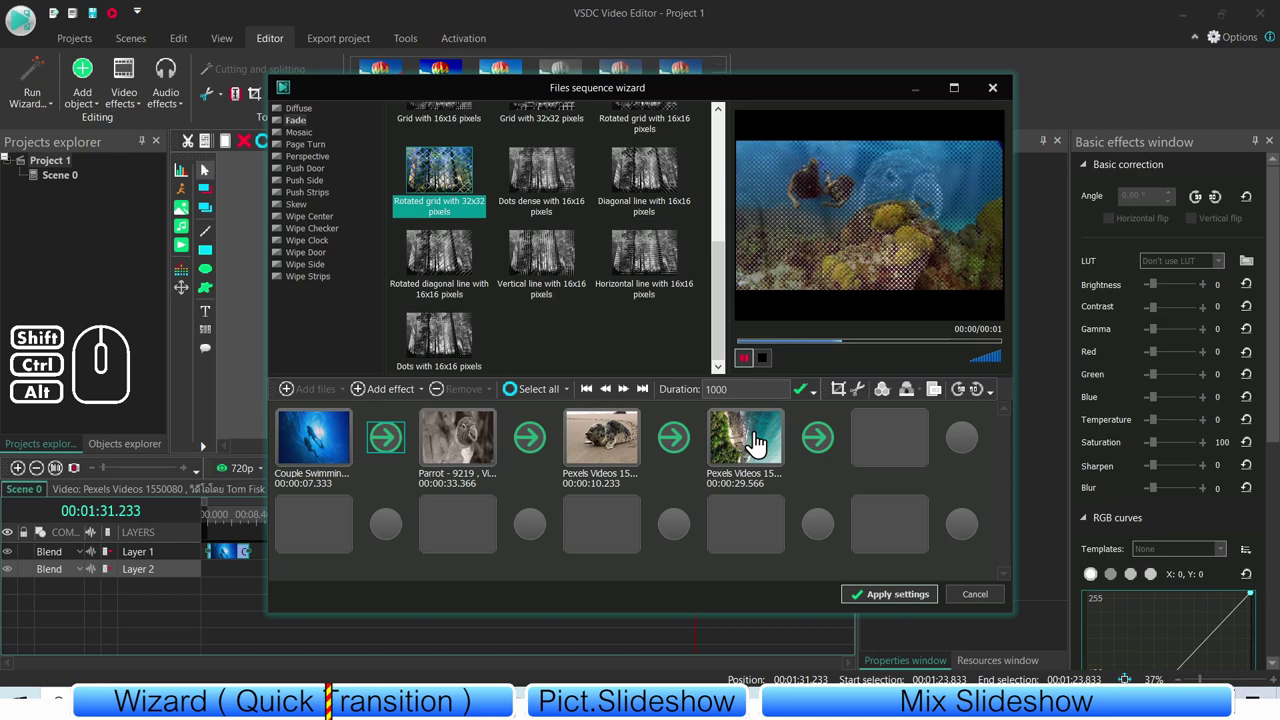
- Start editing a transition's duration and play its preview
{"action": "left_click", "coordinate": [399, 448]}
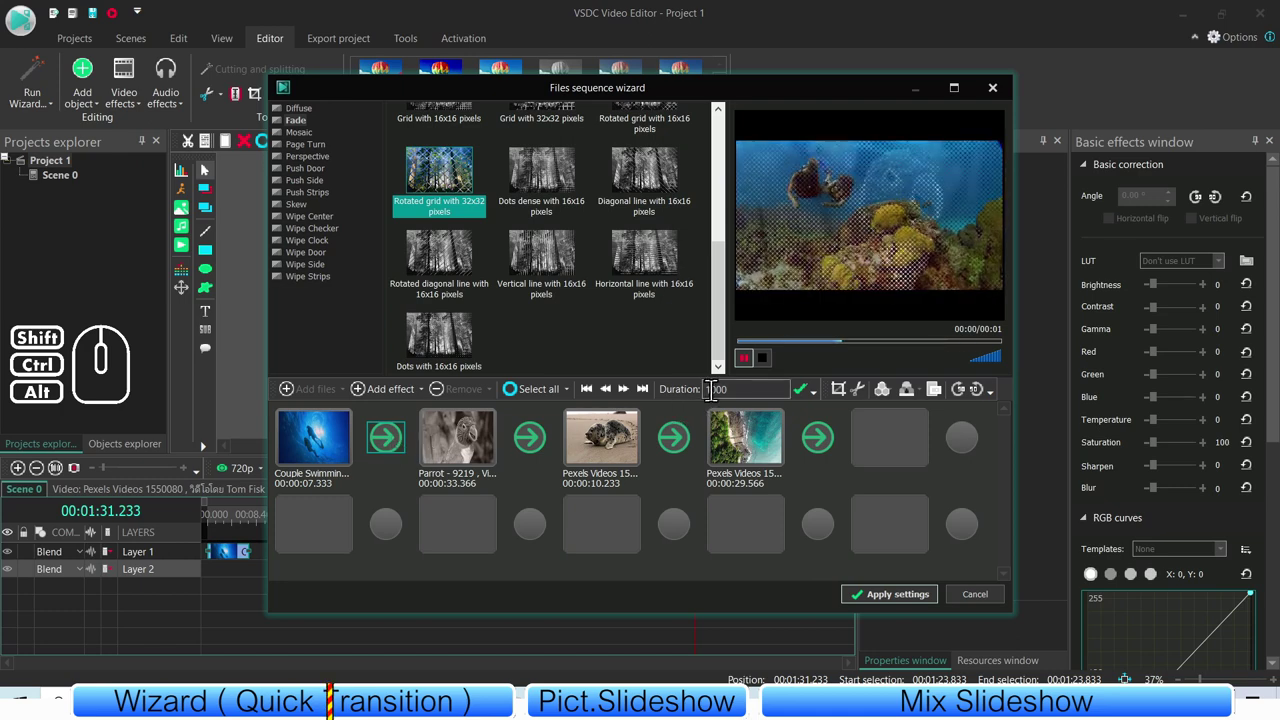
{"action": "left_click", "coordinate": [534, 443]}
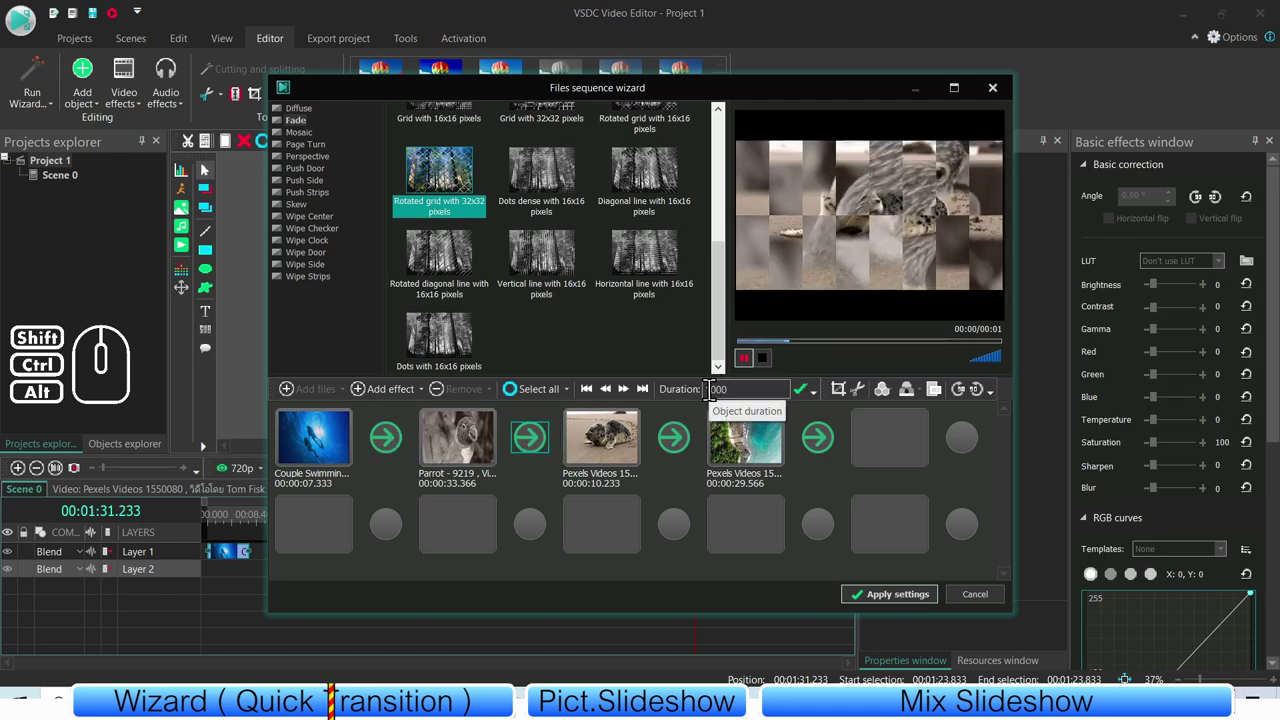
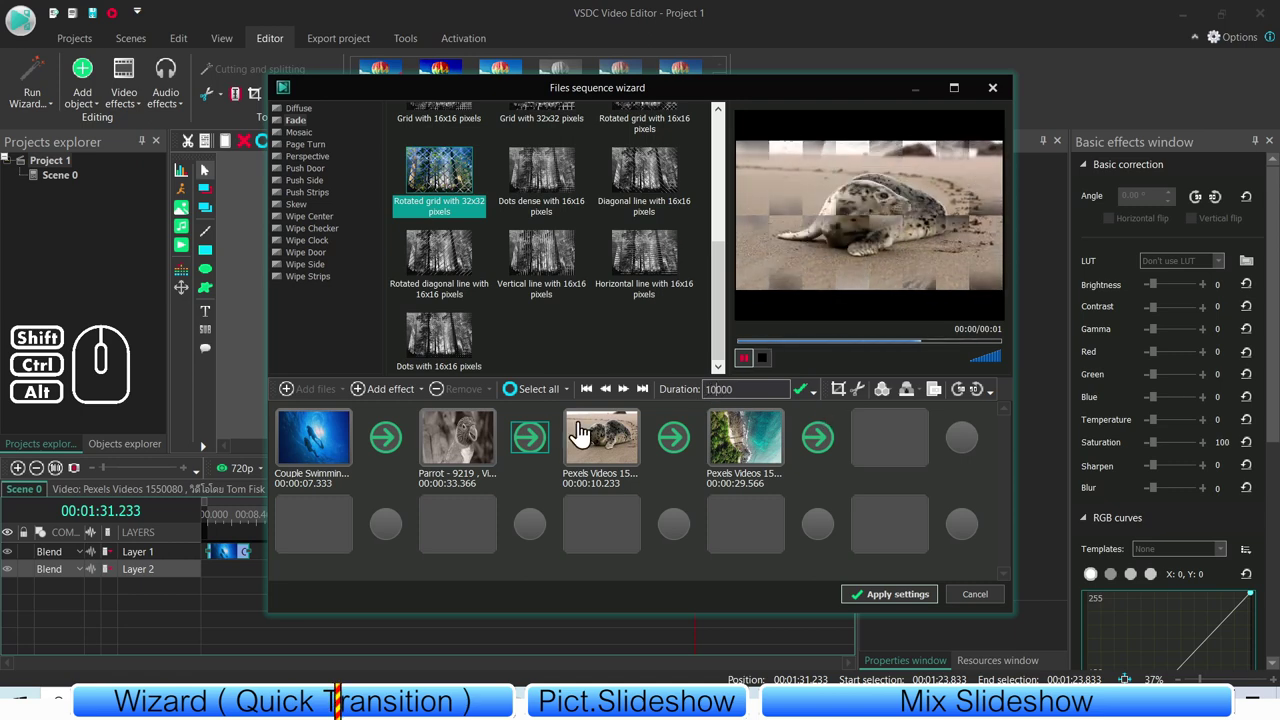
{"action": "left_click", "coordinate": [810, 395]}
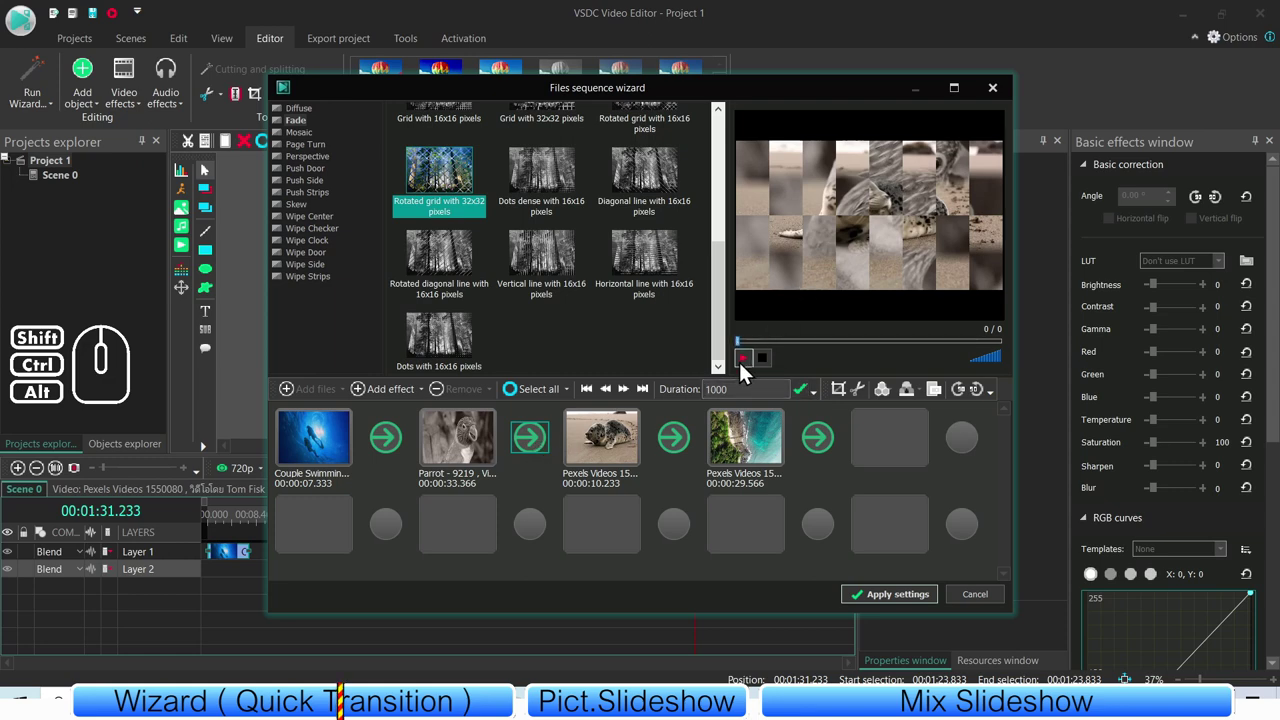
{"action": "left_click", "coordinate": [753, 370]}
{"action": "left_click", "coordinate": [750, 364]}
{"action": "left_click", "coordinate": [535, 476]}
{"action": "left_click", "coordinate": [588, 449]}
{"action": "left_click", "coordinate": [546, 443]}
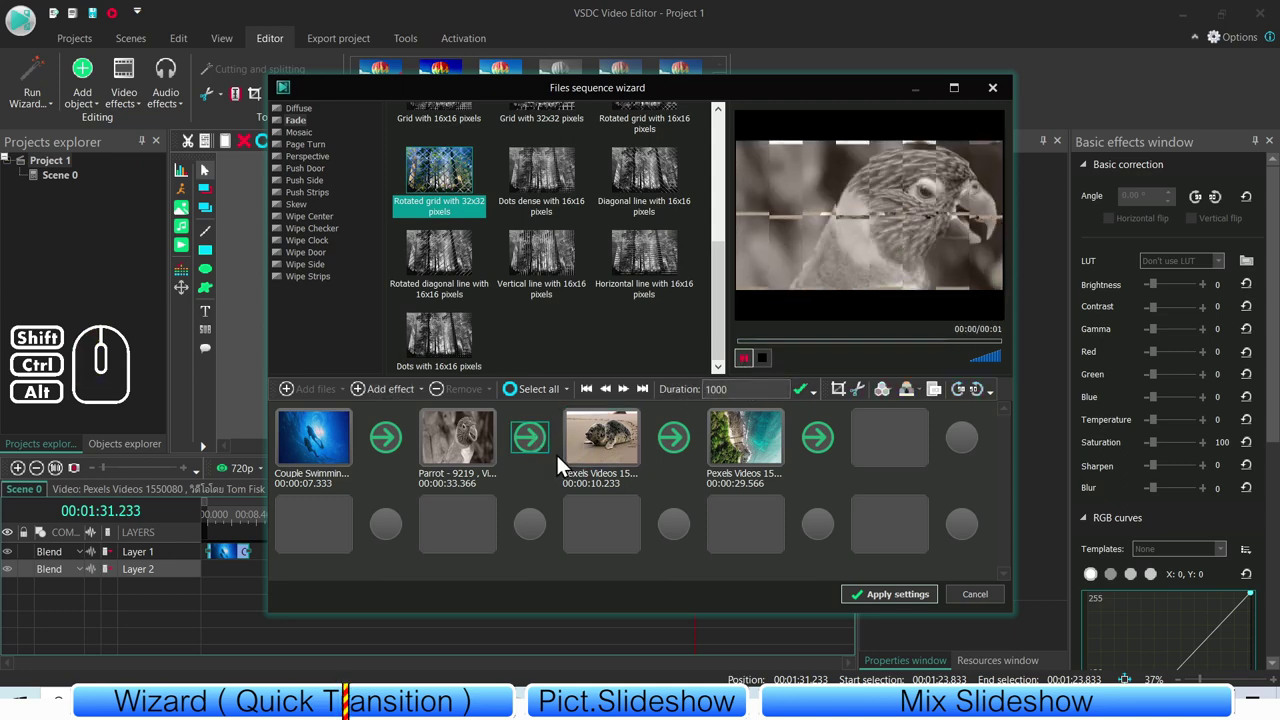
- Edit the transition duration value, confirm it, and reselect the whole value for another change
{"action": "left_click", "coordinate": [679, 449]}
{"action": "left_click", "coordinate": [544, 450]}
{"action": "left_click", "coordinate": [717, 403]}
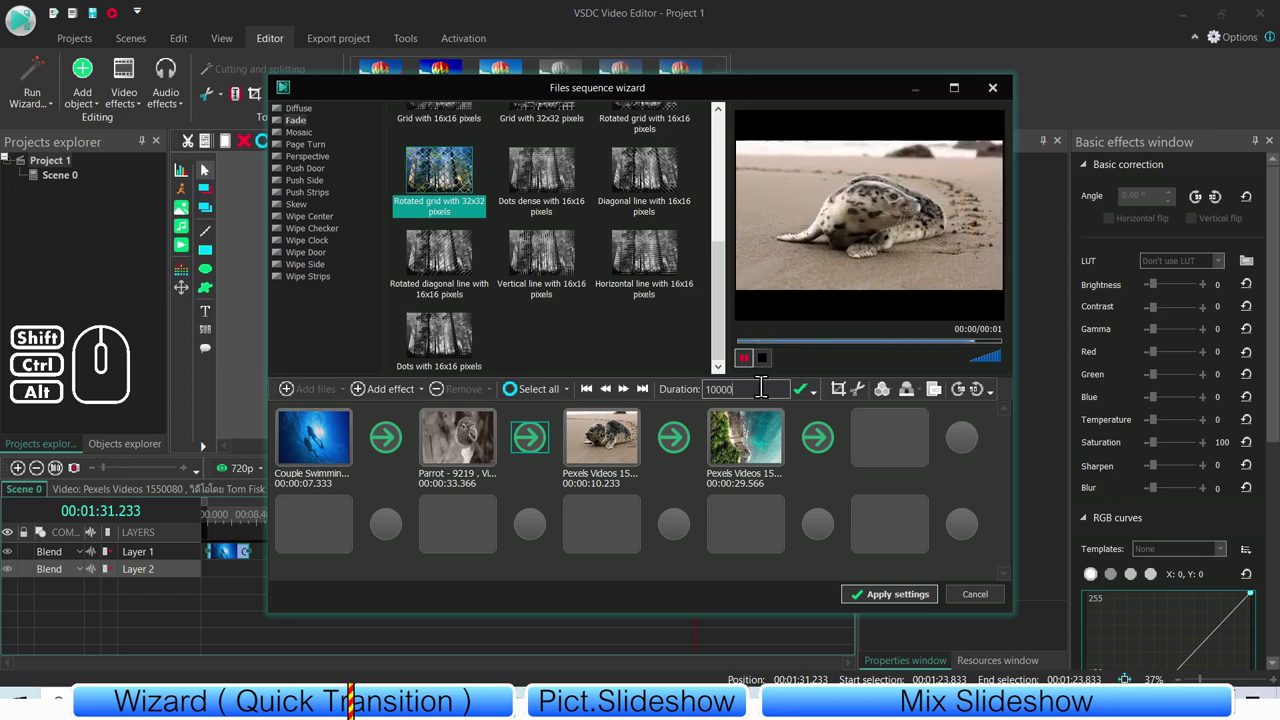
{"action": "left_click", "coordinate": [803, 403]}
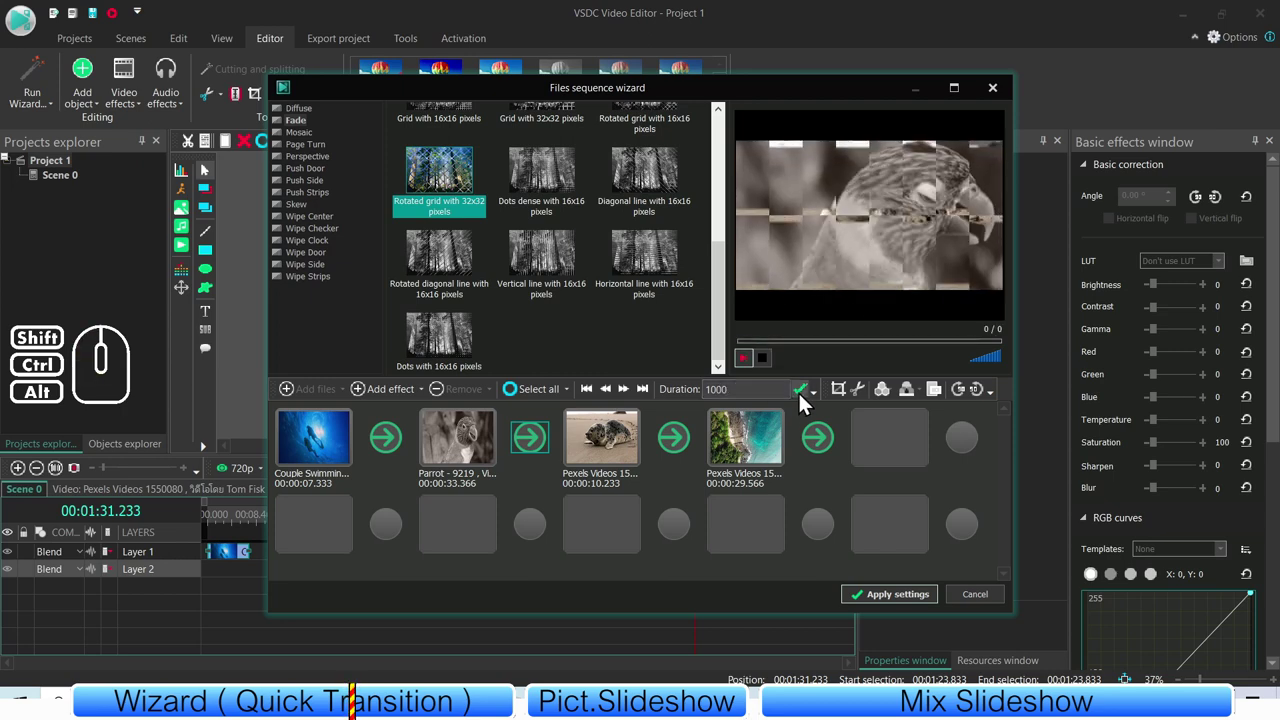
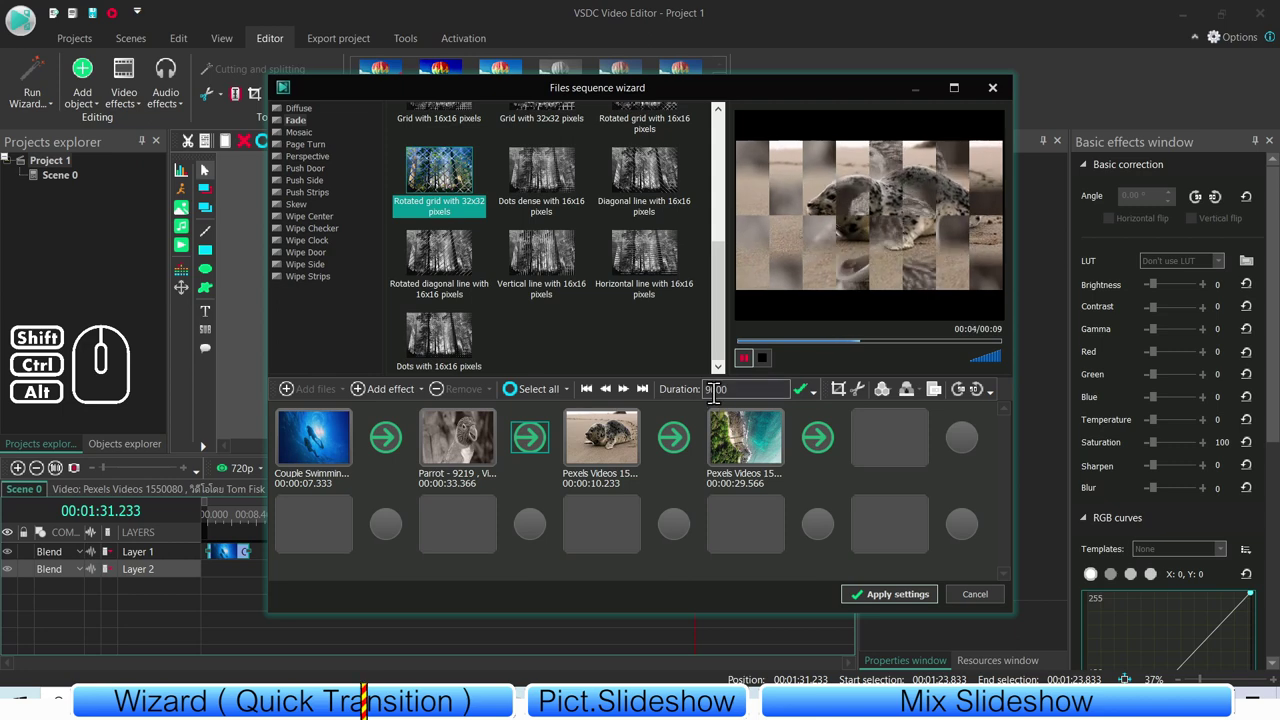
{"action": "left_click", "coordinate": [681, 449]}
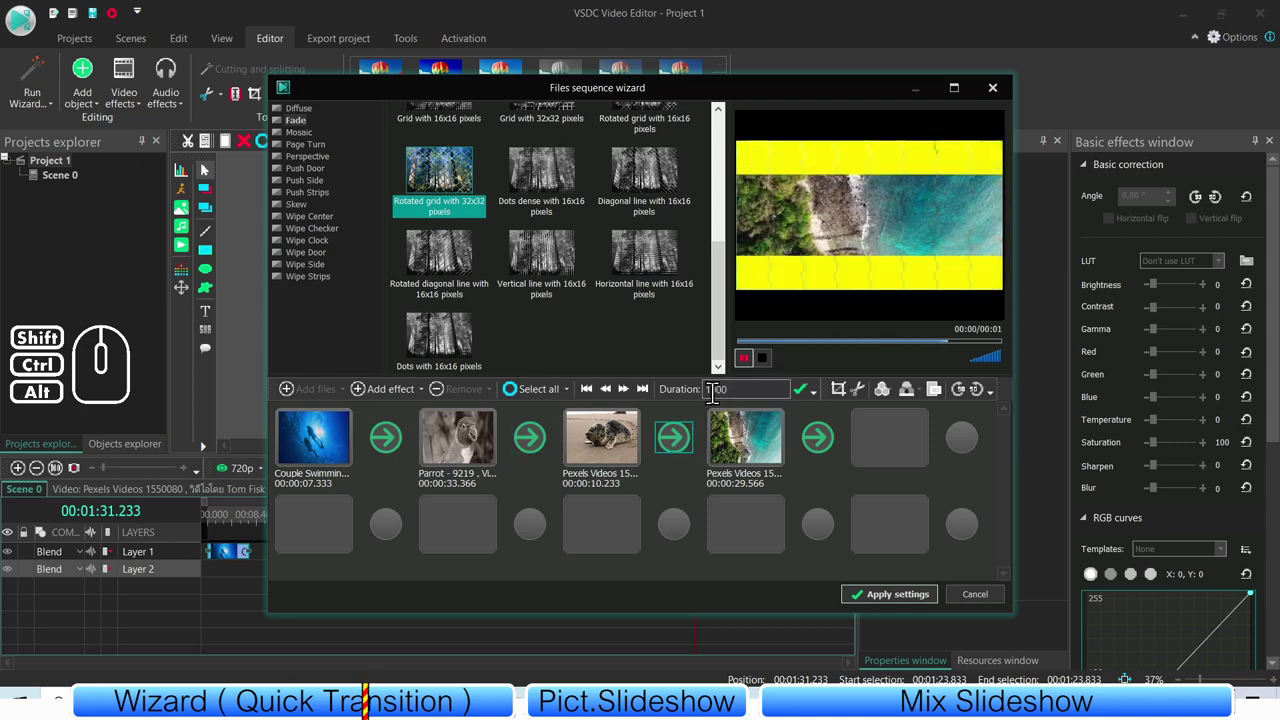
{"action": "left_click", "coordinate": [717, 404]}
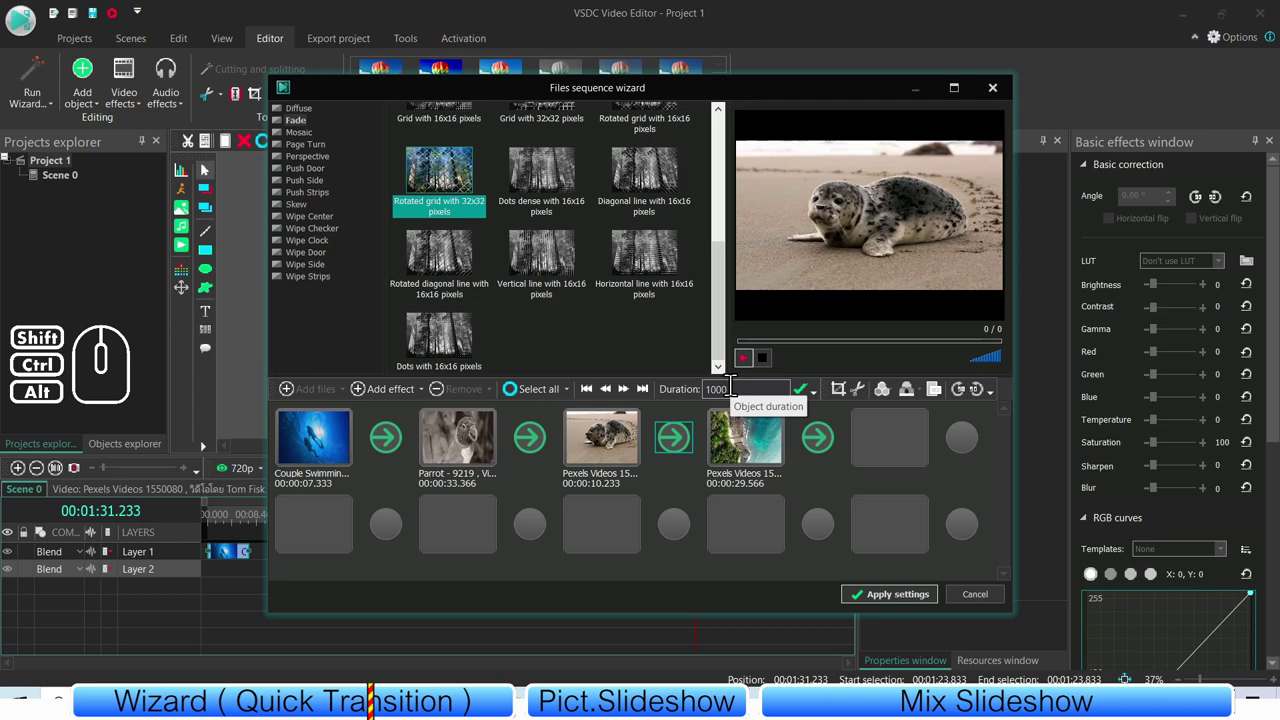
{"action": "left_click", "coordinate": [685, 481]}
{"action": "left_click", "coordinate": [689, 450]}
{"action": "left_click", "coordinate": [742, 399]}
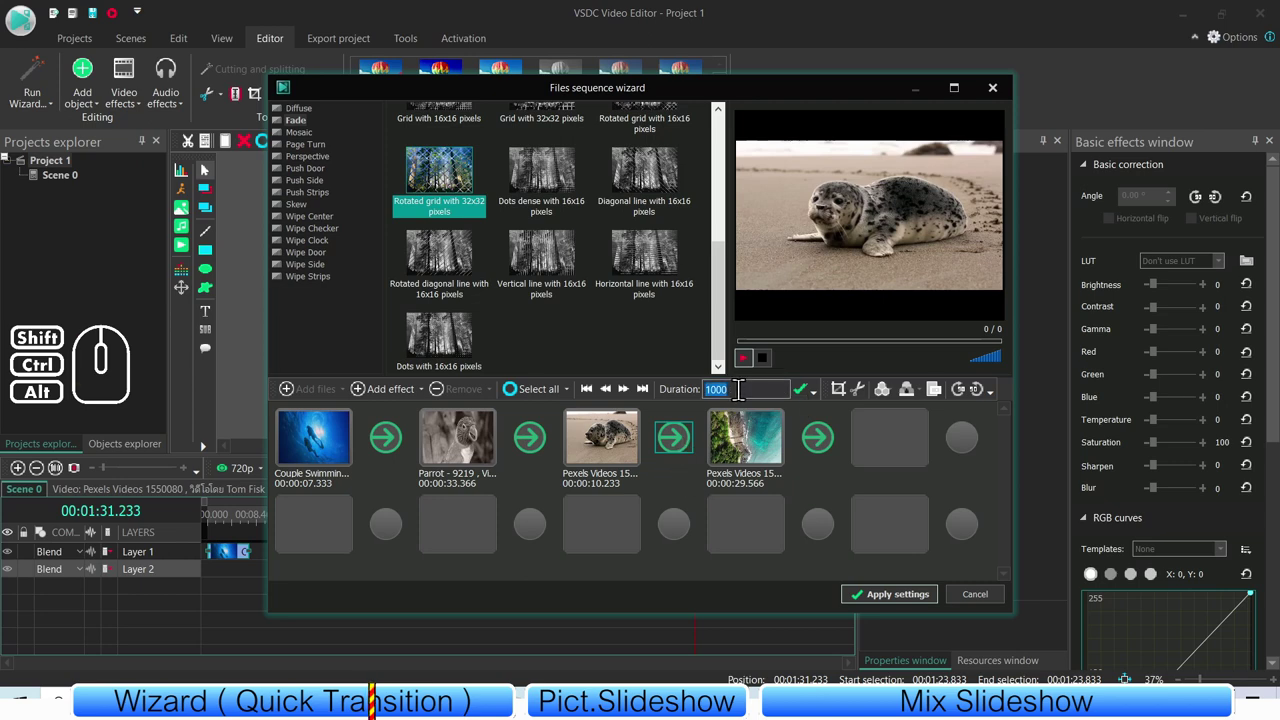
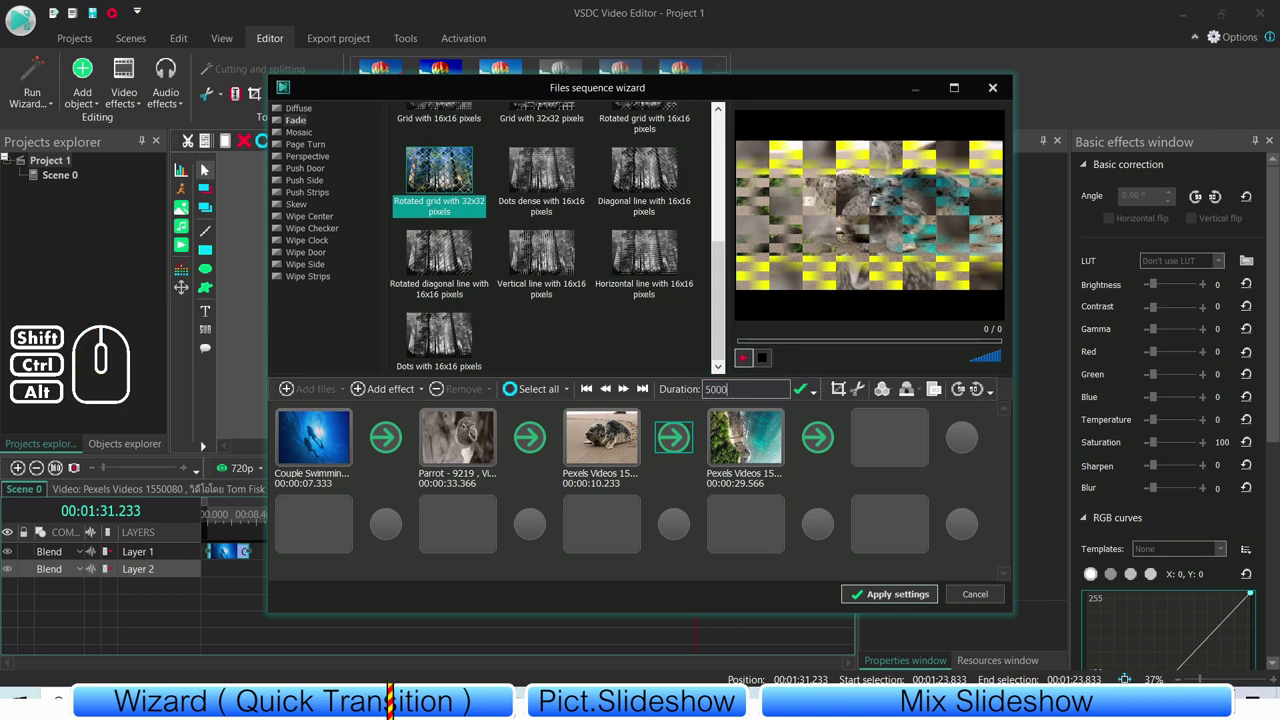
- Check the duration of each individual transition in the sequence
{"action": "left_click", "coordinate": [805, 400]}
{"action": "left_click", "coordinate": [672, 479]}
{"action": "left_click", "coordinate": [683, 453]}
{"action": "left_click", "coordinate": [532, 444]}
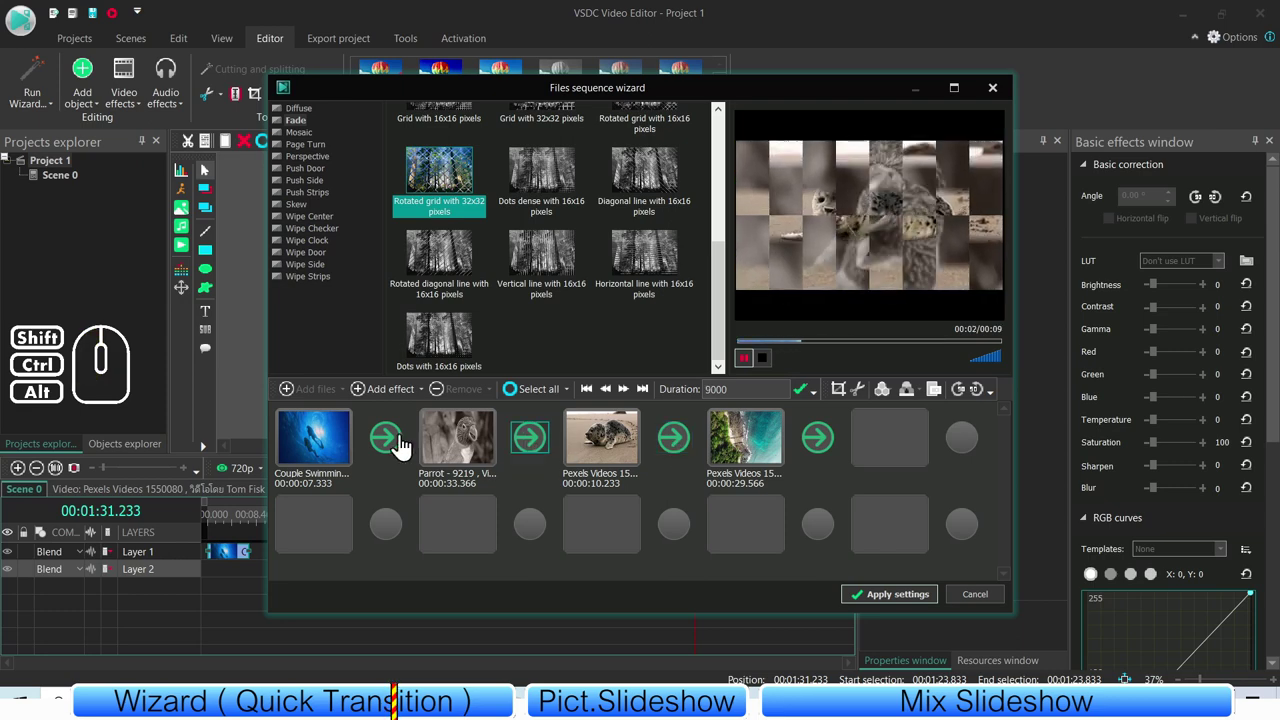
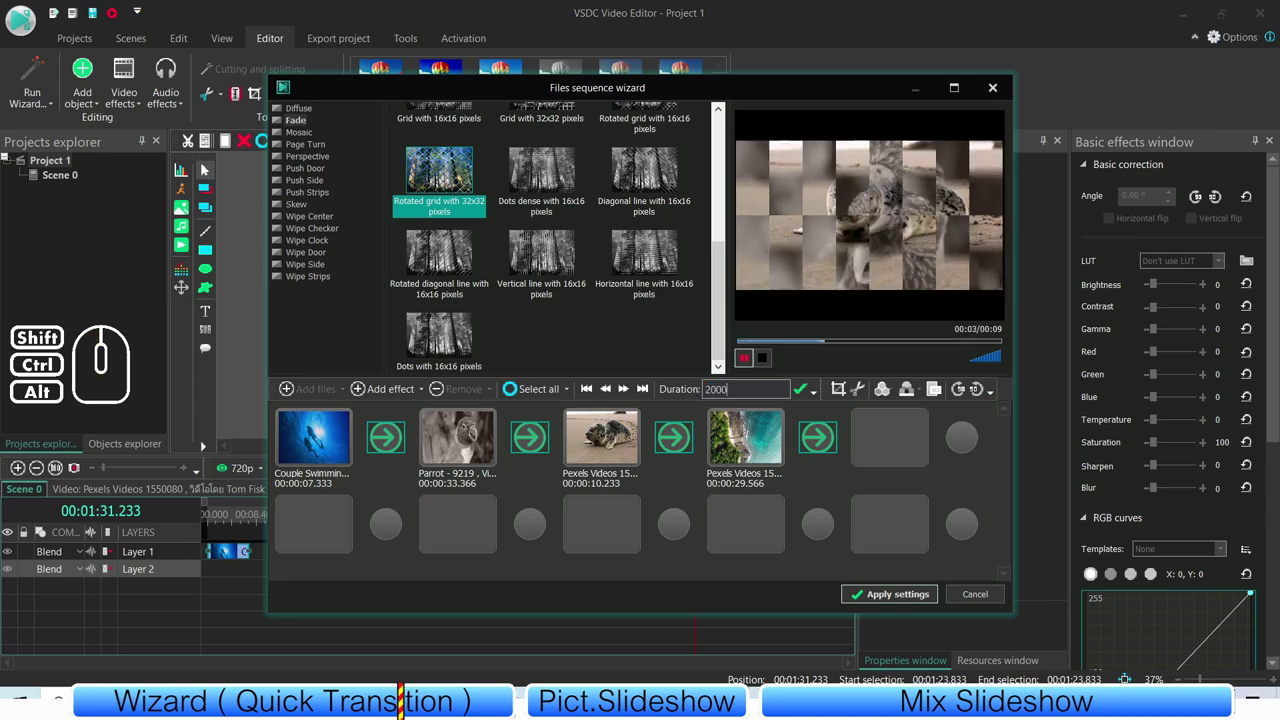
{"action": "left_click", "coordinate": [804, 400]}
{"action": "left_click", "coordinate": [677, 487]}
{"action": "left_click", "coordinate": [620, 455]}
{"action": "left_click", "coordinate": [538, 450]}
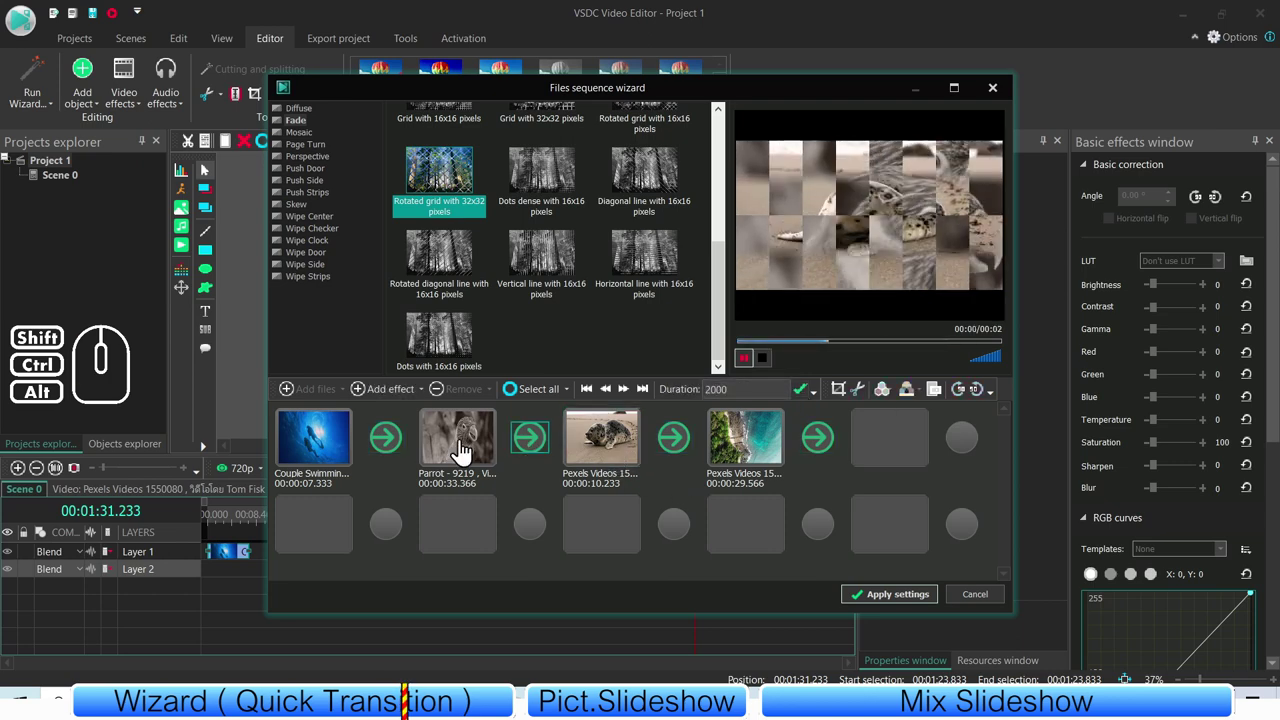
- Preview each transition in turn, then bring up remove-effect options for the one after the parrot
{"action": "left_click", "coordinate": [390, 445]}
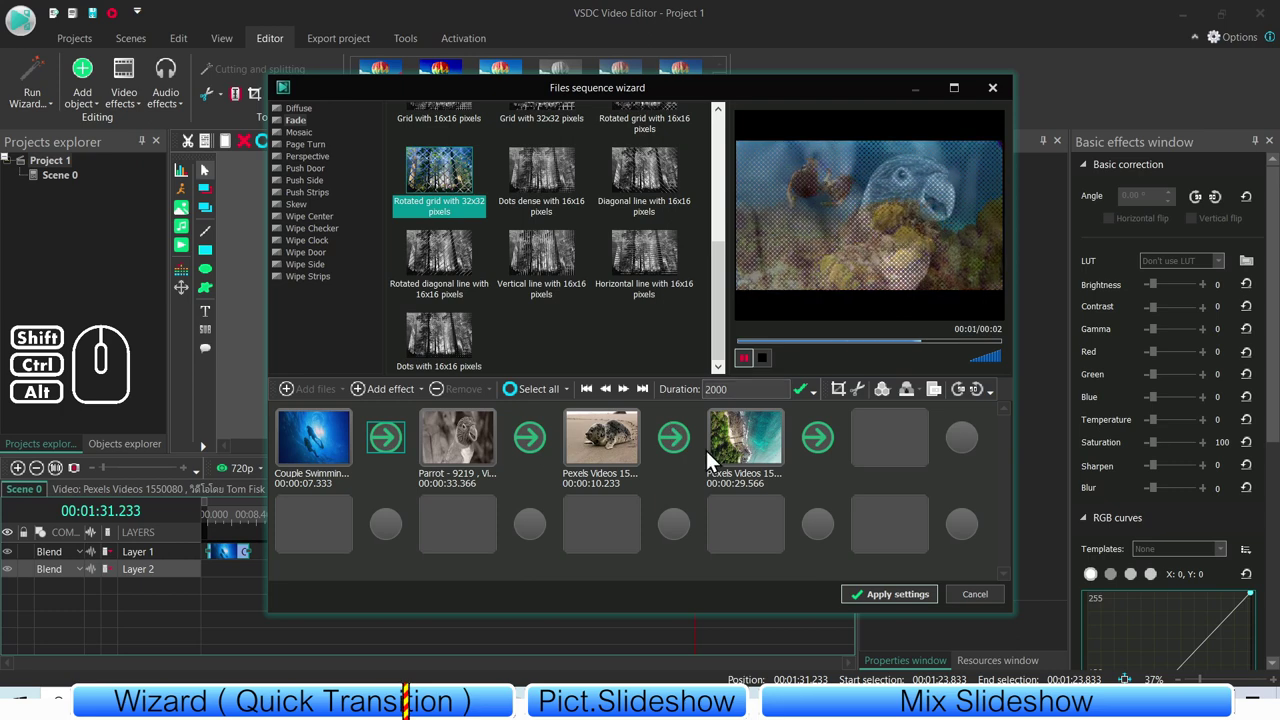
{"action": "left_click", "coordinate": [679, 454]}
{"action": "left_click", "coordinate": [826, 444]}
{"action": "left_click", "coordinate": [678, 475]}
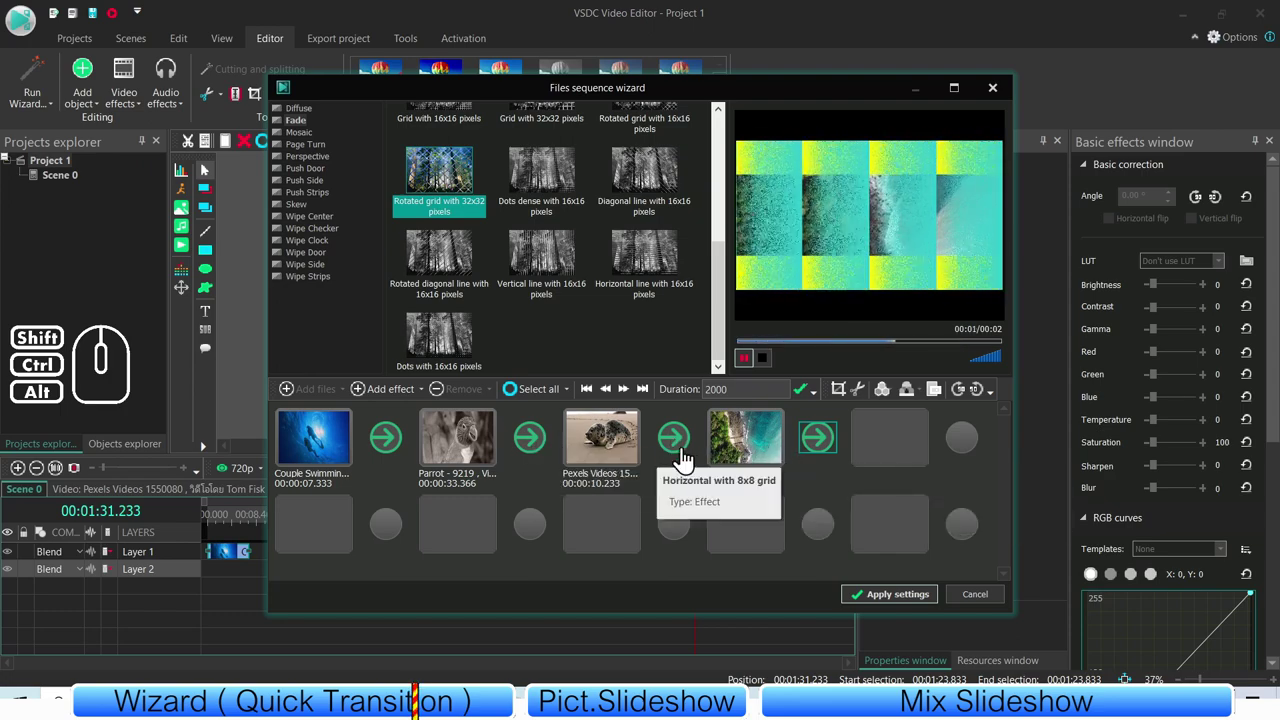
{"action": "left_click", "coordinate": [528, 448]}
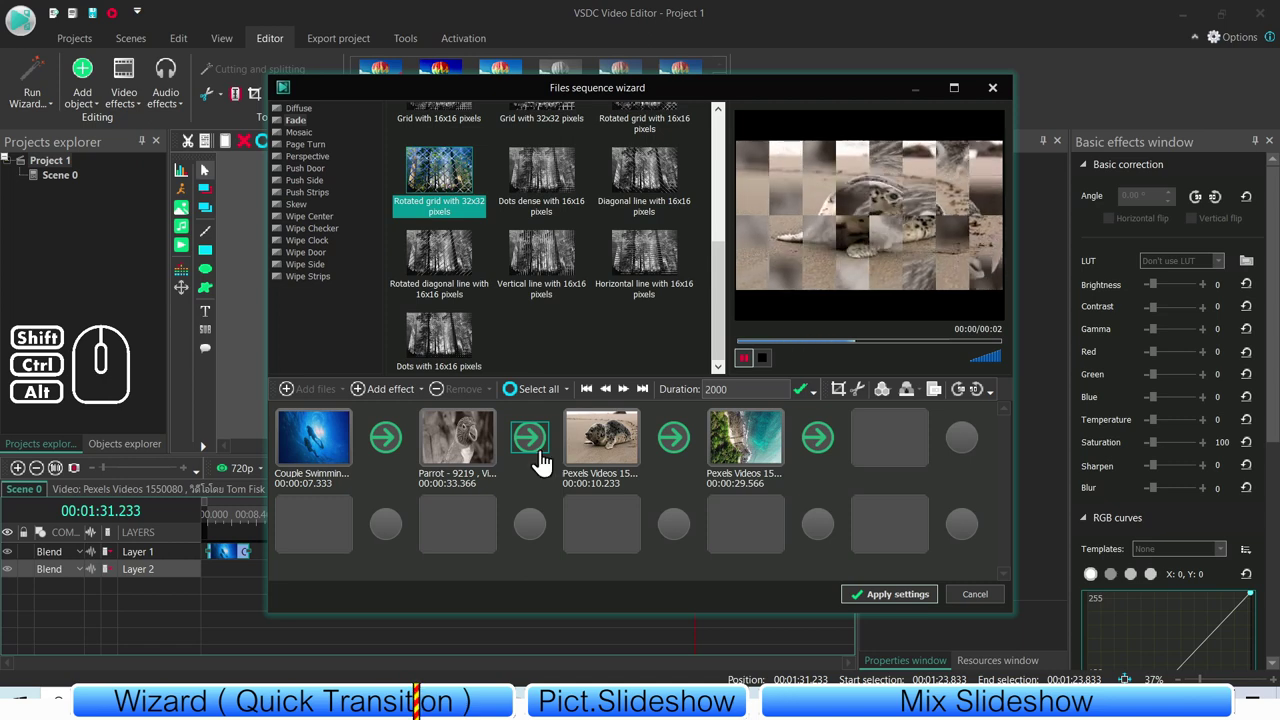
{"action": "right_click", "coordinate": [538, 445]}
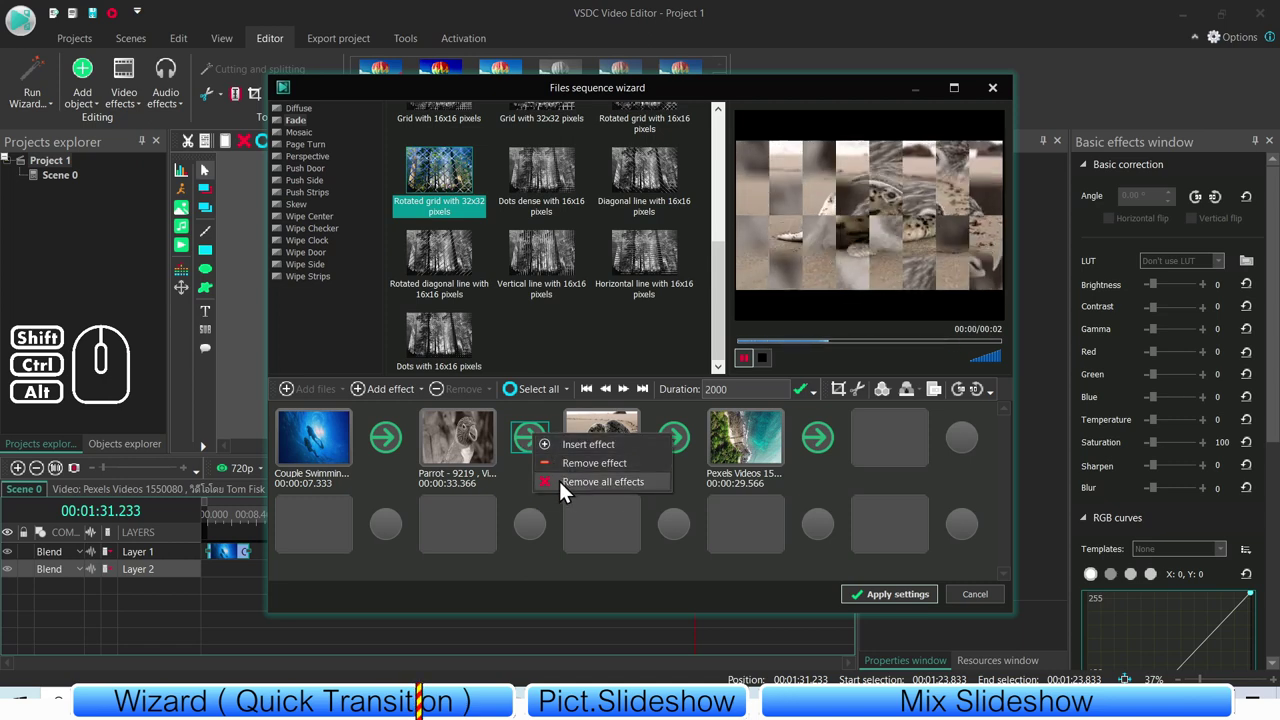
{"action": "left_click", "coordinate": [523, 483]}
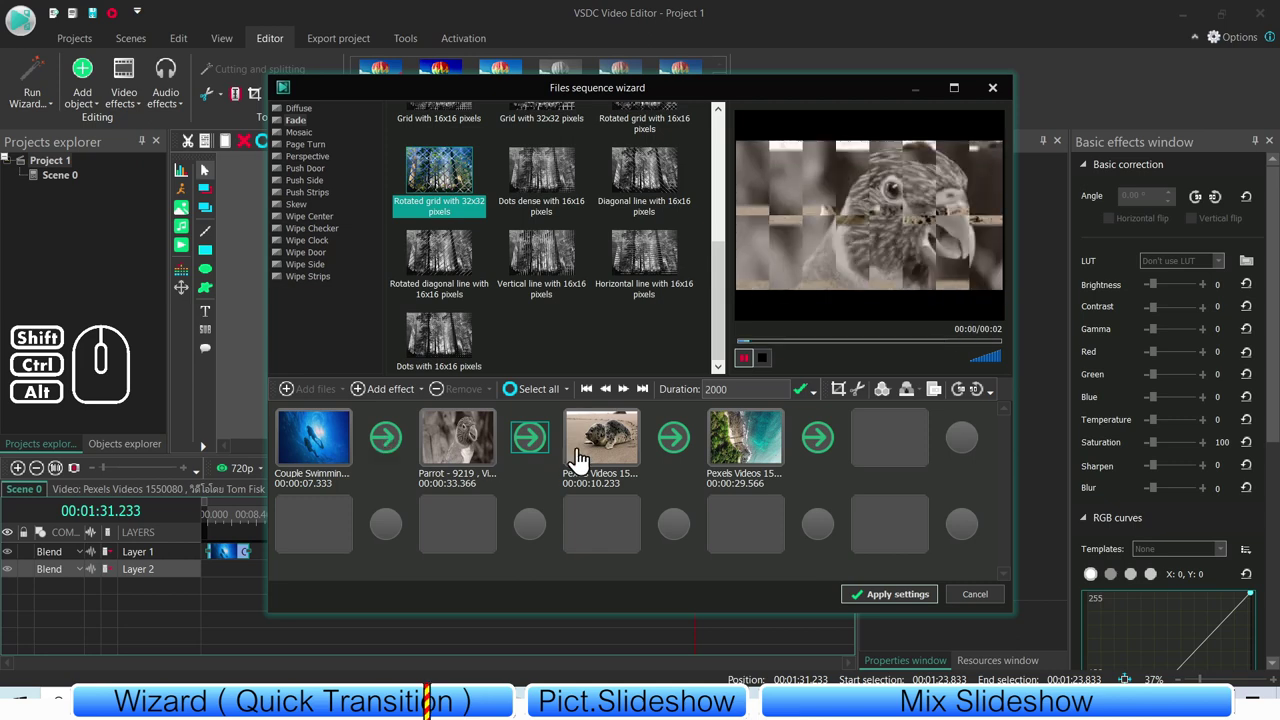
- Apply settings to insert the slideshow as Sprite 1, play and stop it, then choose Edit by using the wizard
{"action": "left_click", "coordinate": [899, 603]}
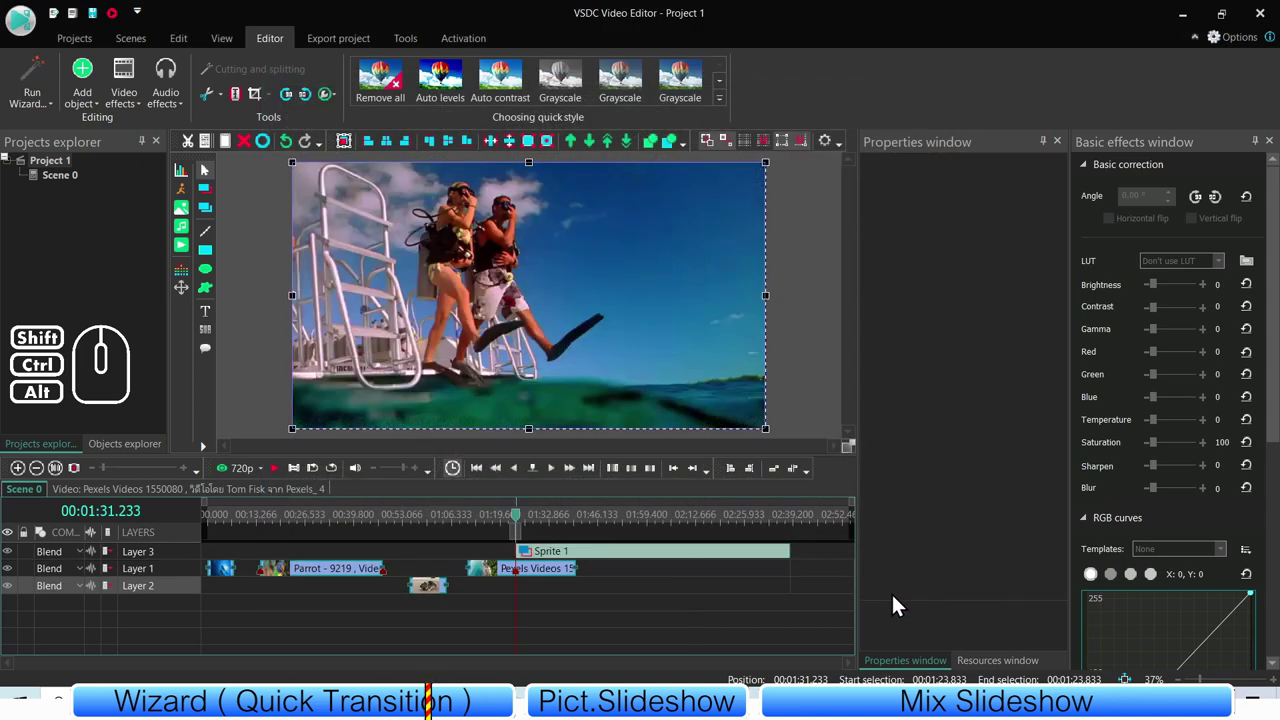
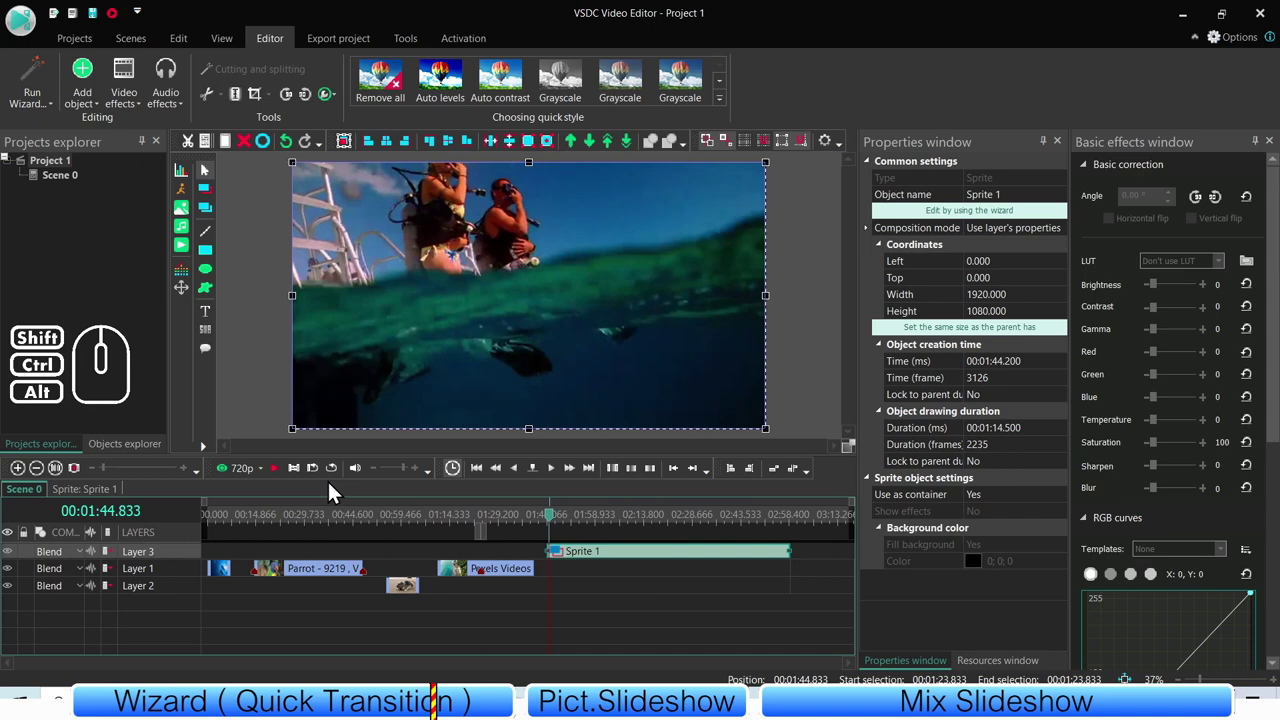
{"action": "left_click", "coordinate": [279, 476]}
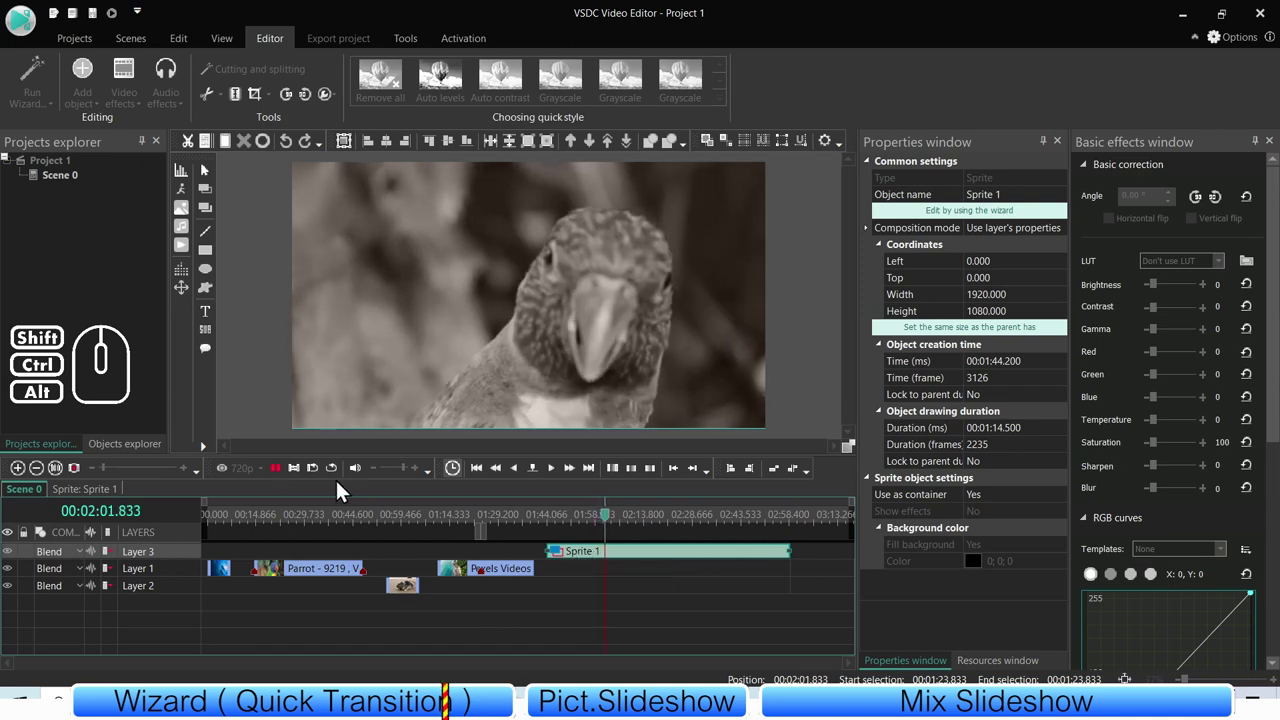
{"action": "left_click", "coordinate": [282, 476]}
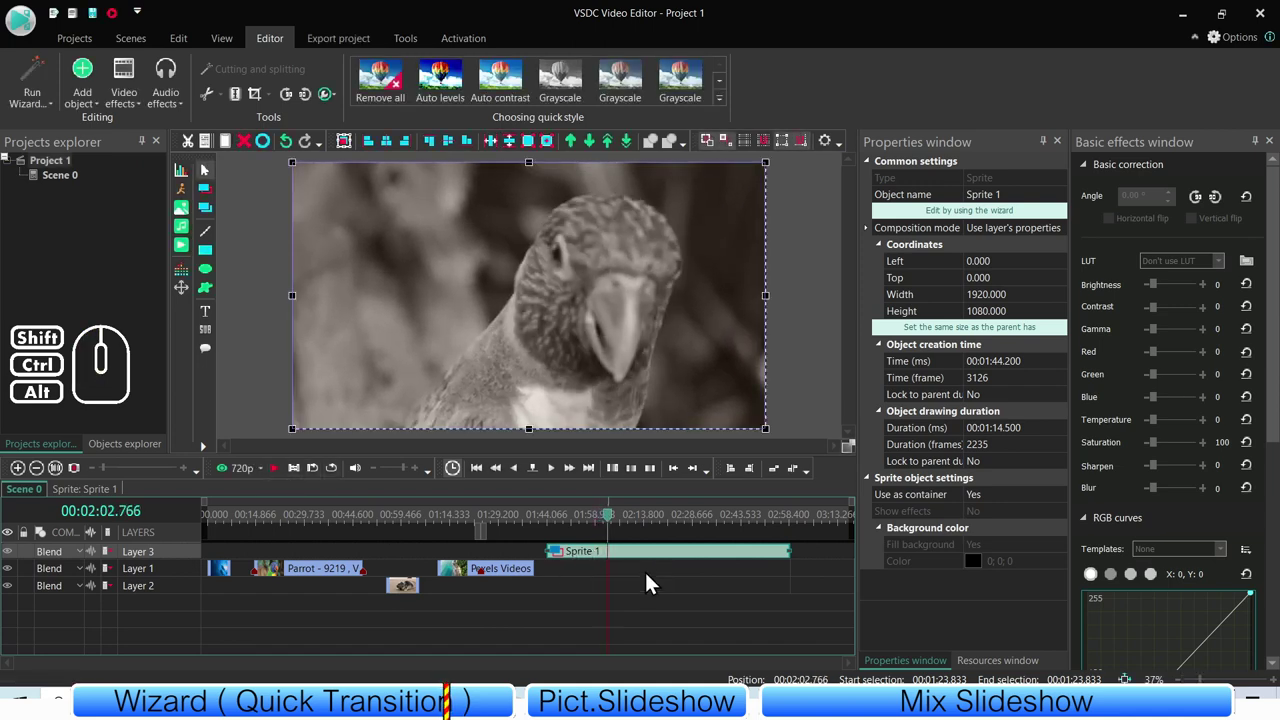
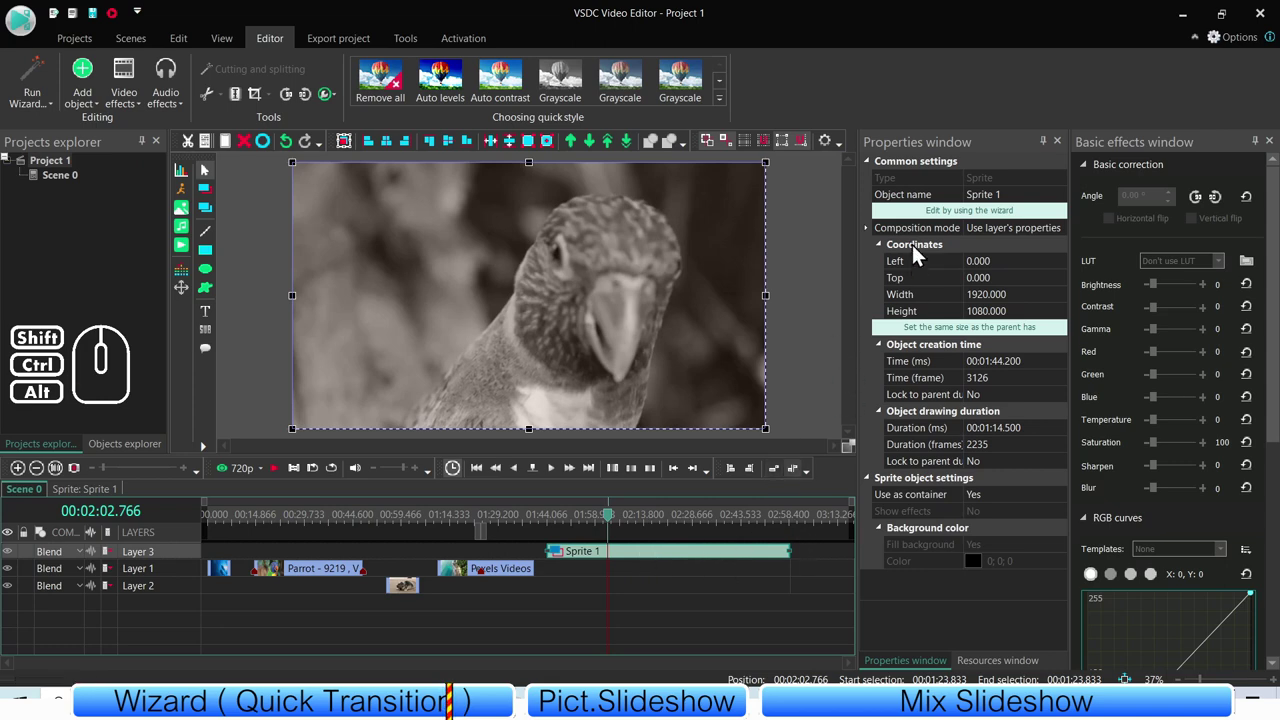
{"action": "left_click", "coordinate": [983, 222]}
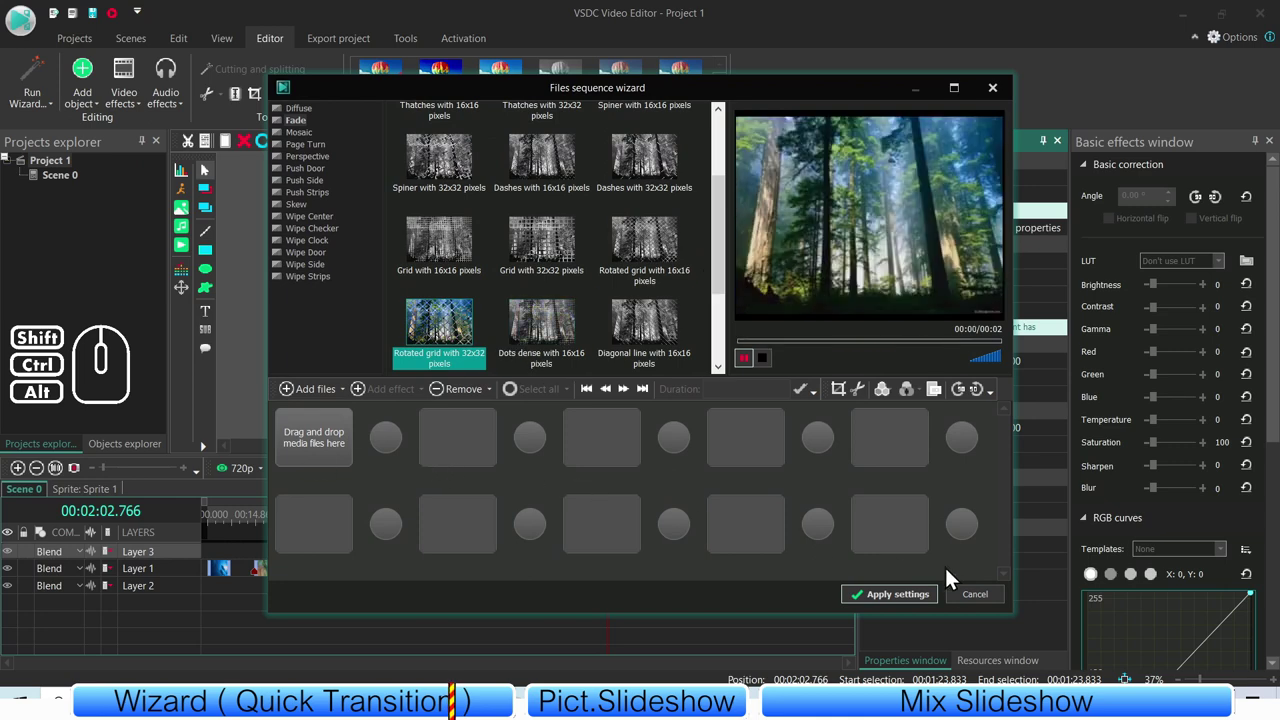
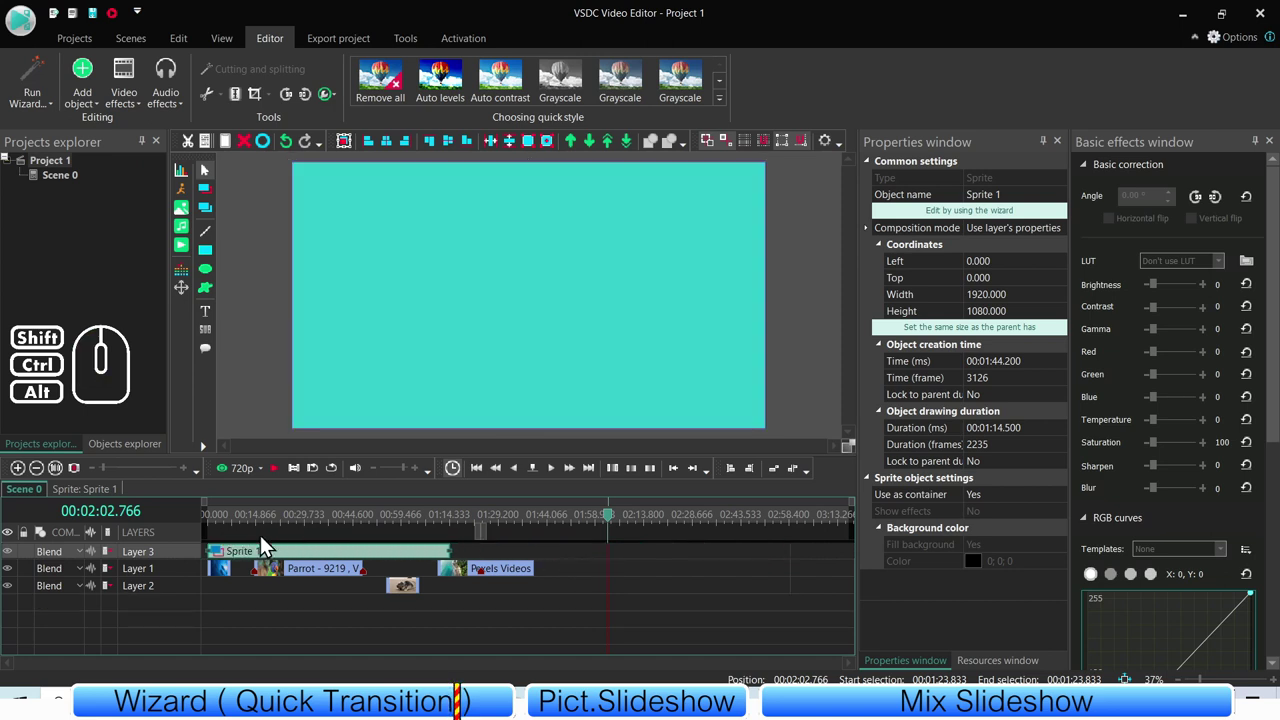
- Drag Sprite 1 on the timeline back to 00:00 on Layer 3
{"action": "left_click_drag", "start_coordinate": [717, 646], "coordinate": [240, 578]}
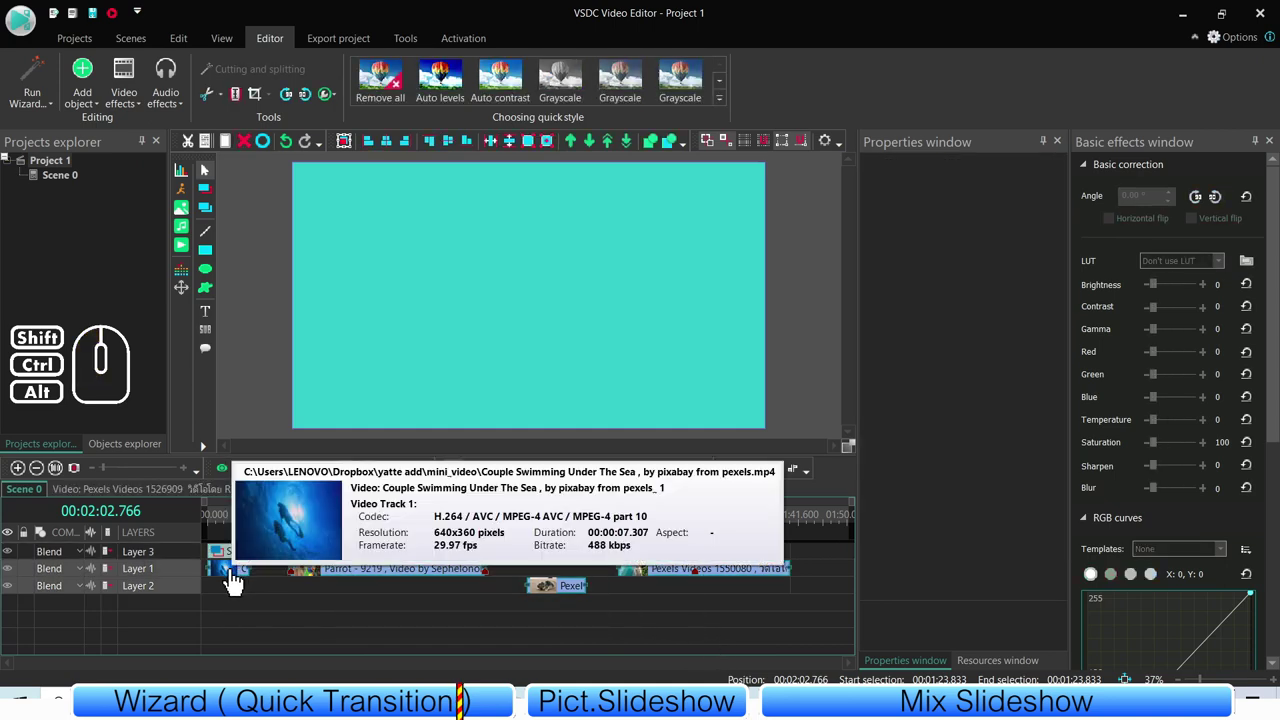
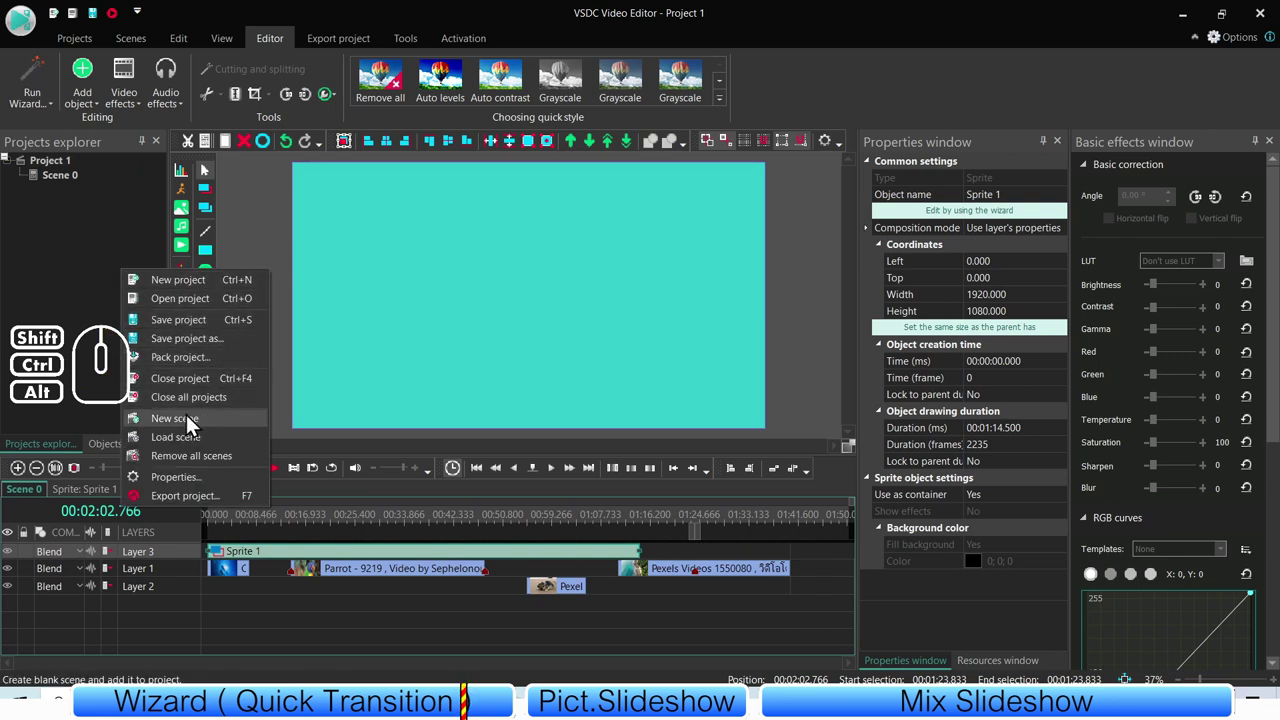
- Create a new Scene 1, cut Sprite 1 from Scene 0 and paste it into Scene 1
{"action": "left_click", "coordinate": [191, 430]}
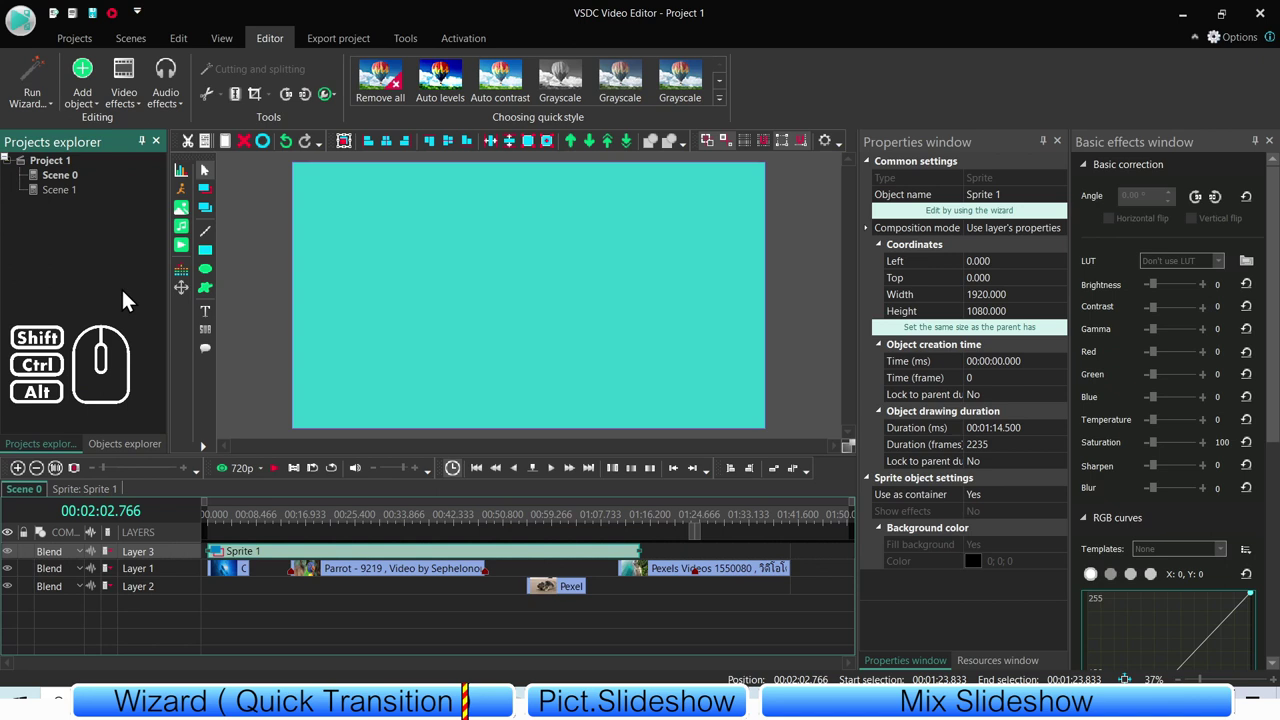
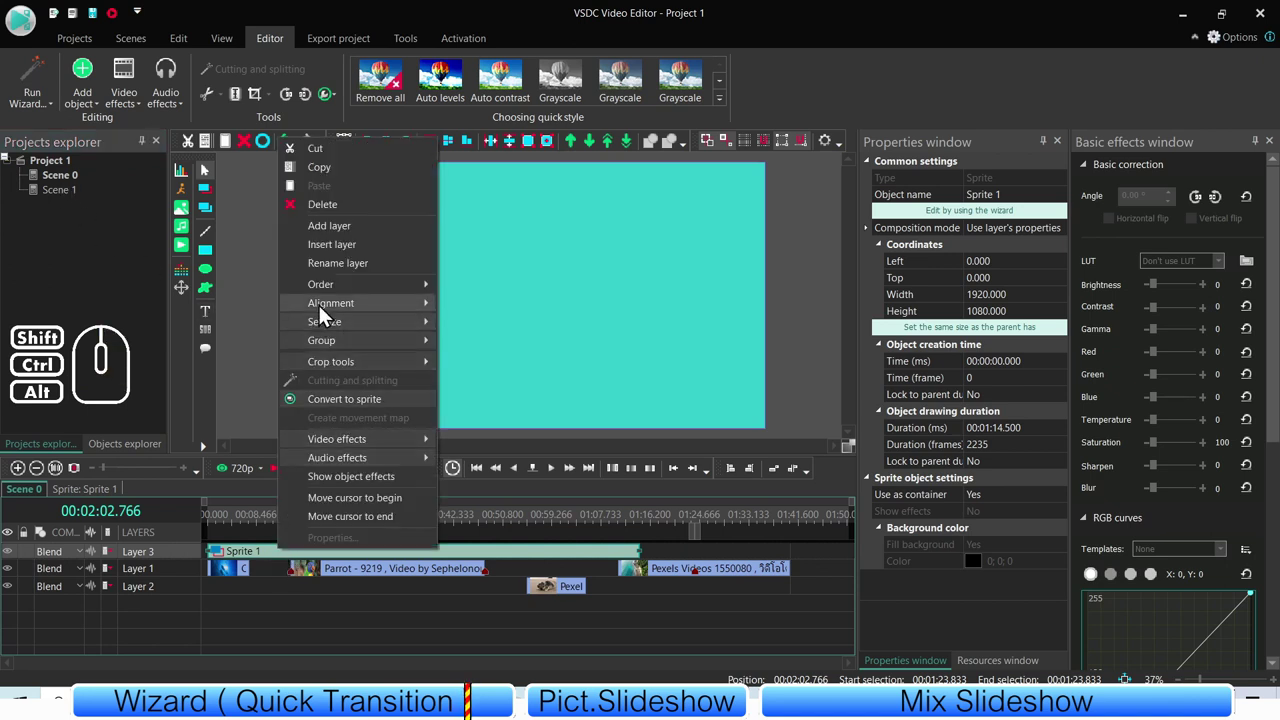
{"action": "left_click", "coordinate": [327, 159]}
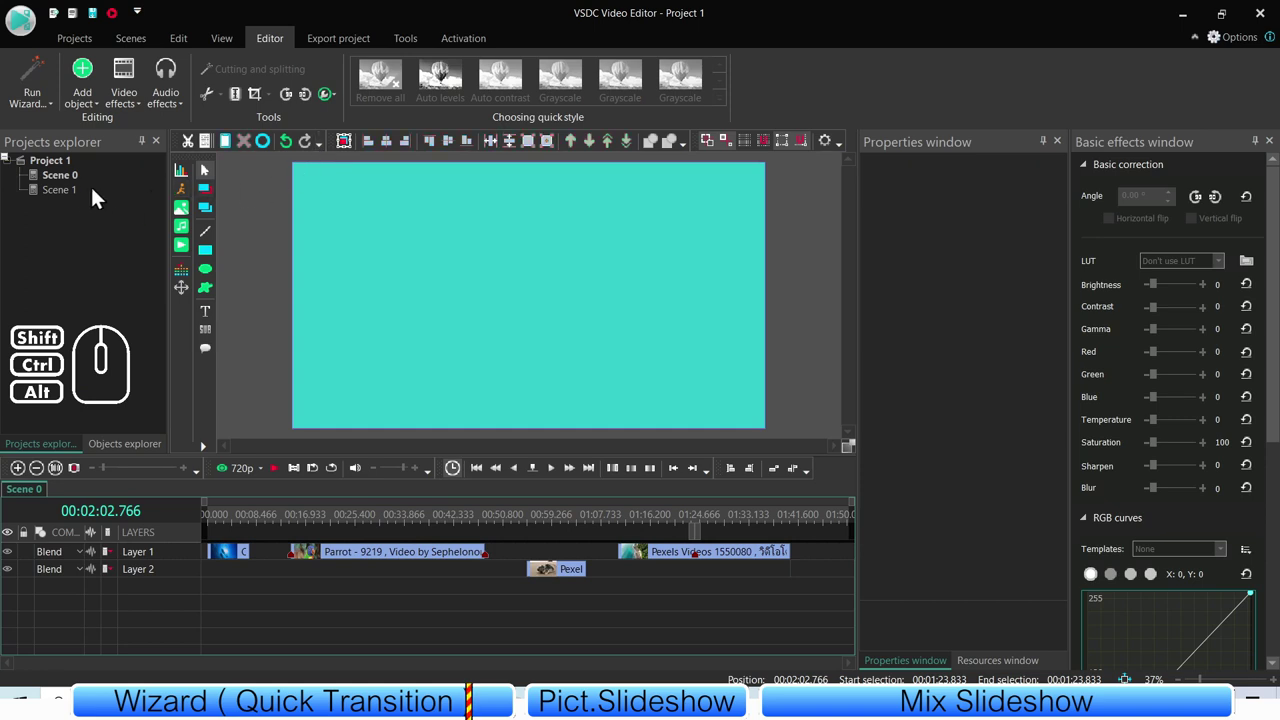
{"action": "left_click", "coordinate": [82, 195]}
{"action": "right_click", "coordinate": [365, 308]}
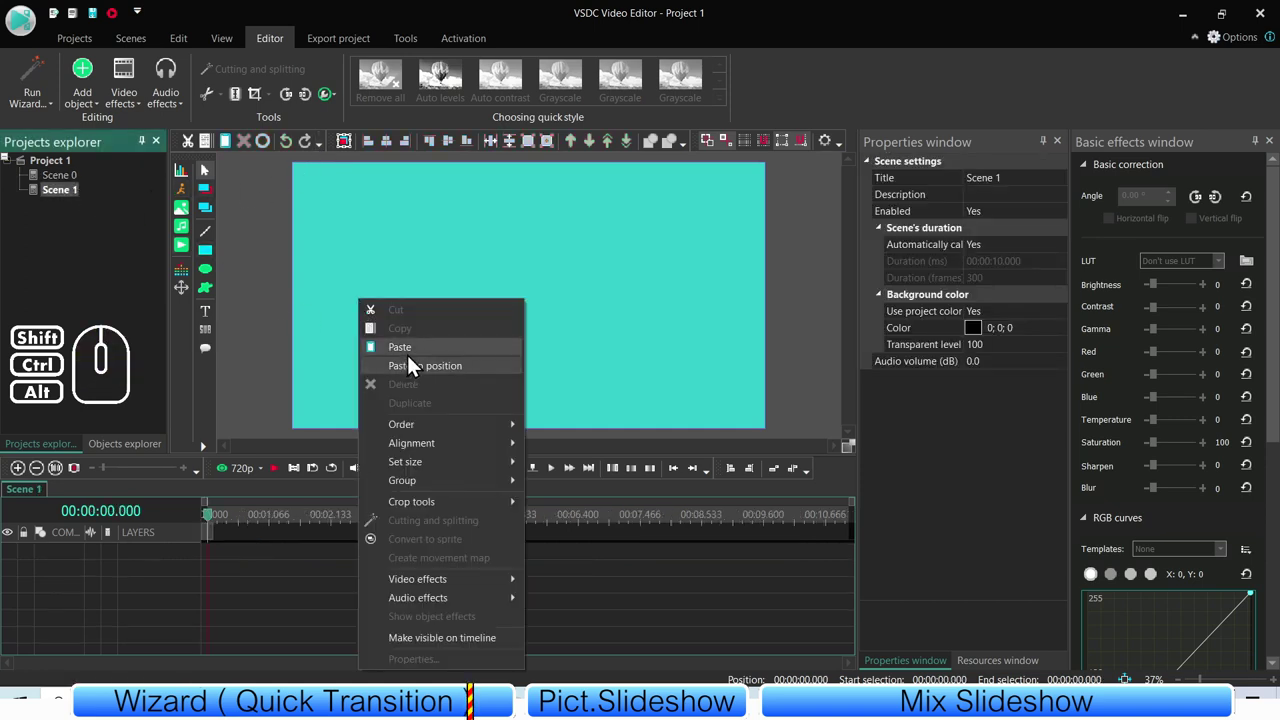
{"action": "left_click", "coordinate": [413, 361]}
{"action": "left_click", "coordinate": [317, 603]}
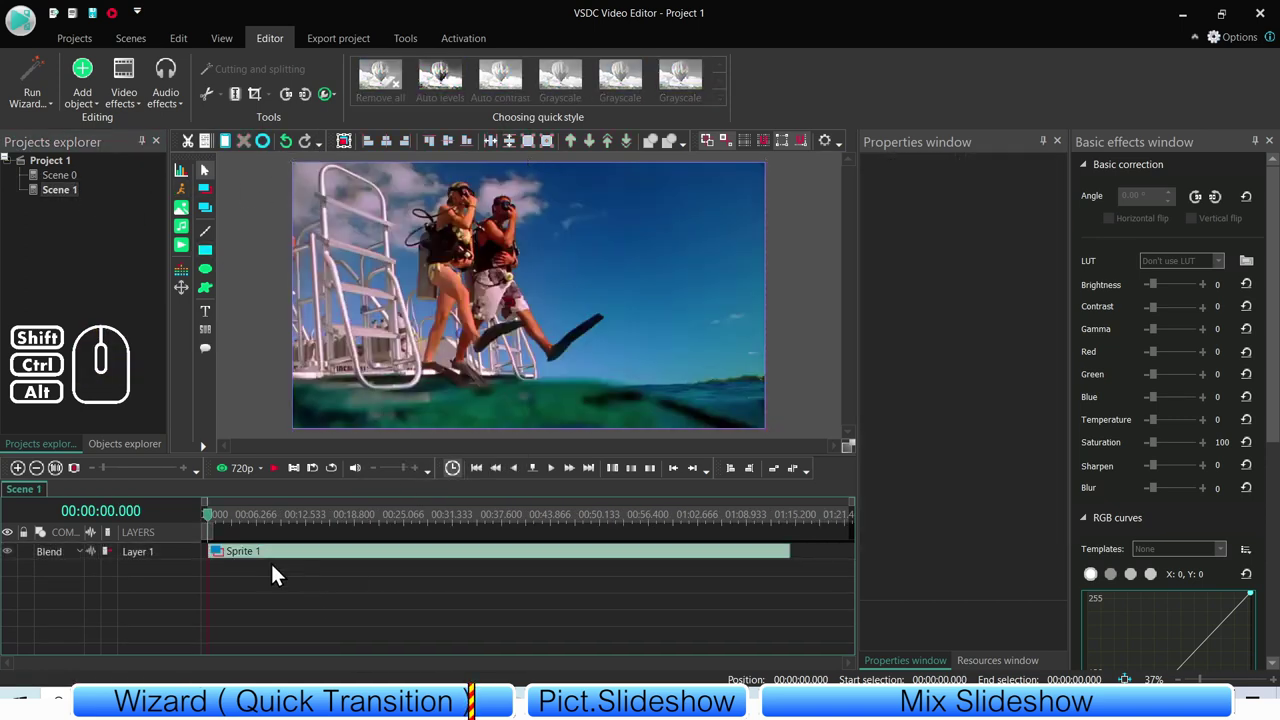
- Set Scene 0's Enabled property to No and return to the Scene 1 timeline
{"action": "left_click", "coordinate": [61, 183]}
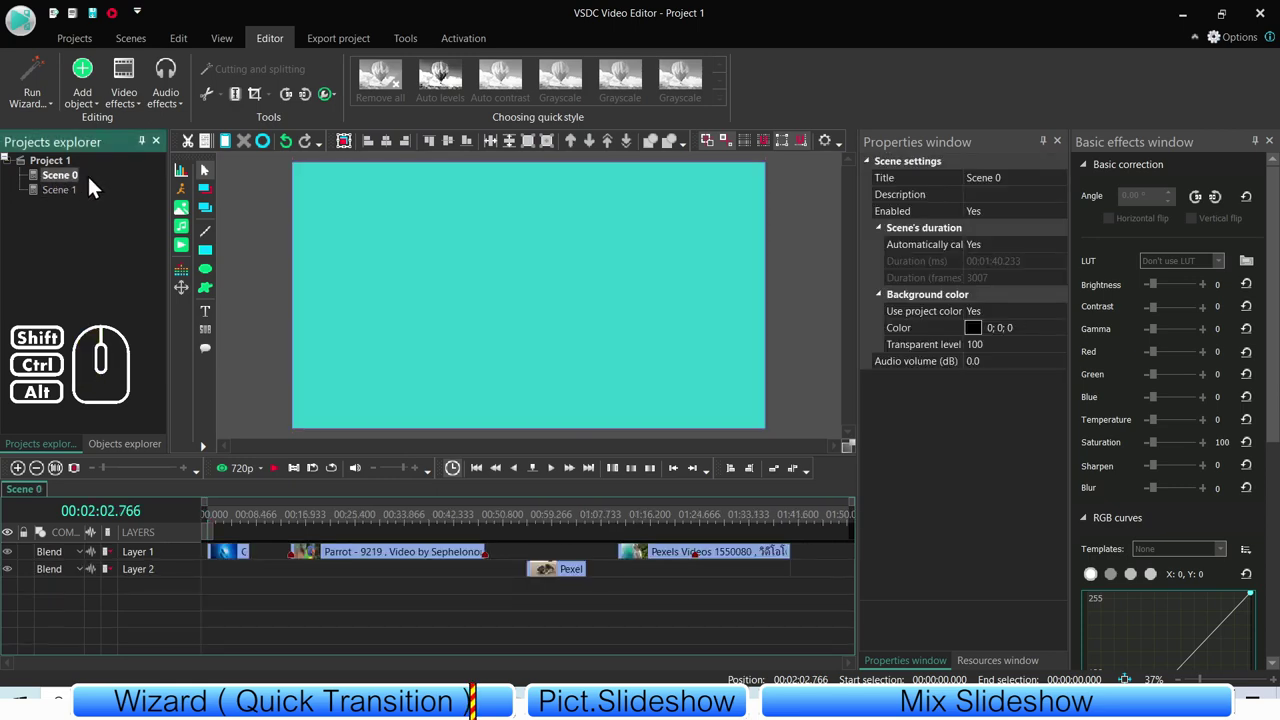
{"action": "double_click", "coordinate": [998, 219]}
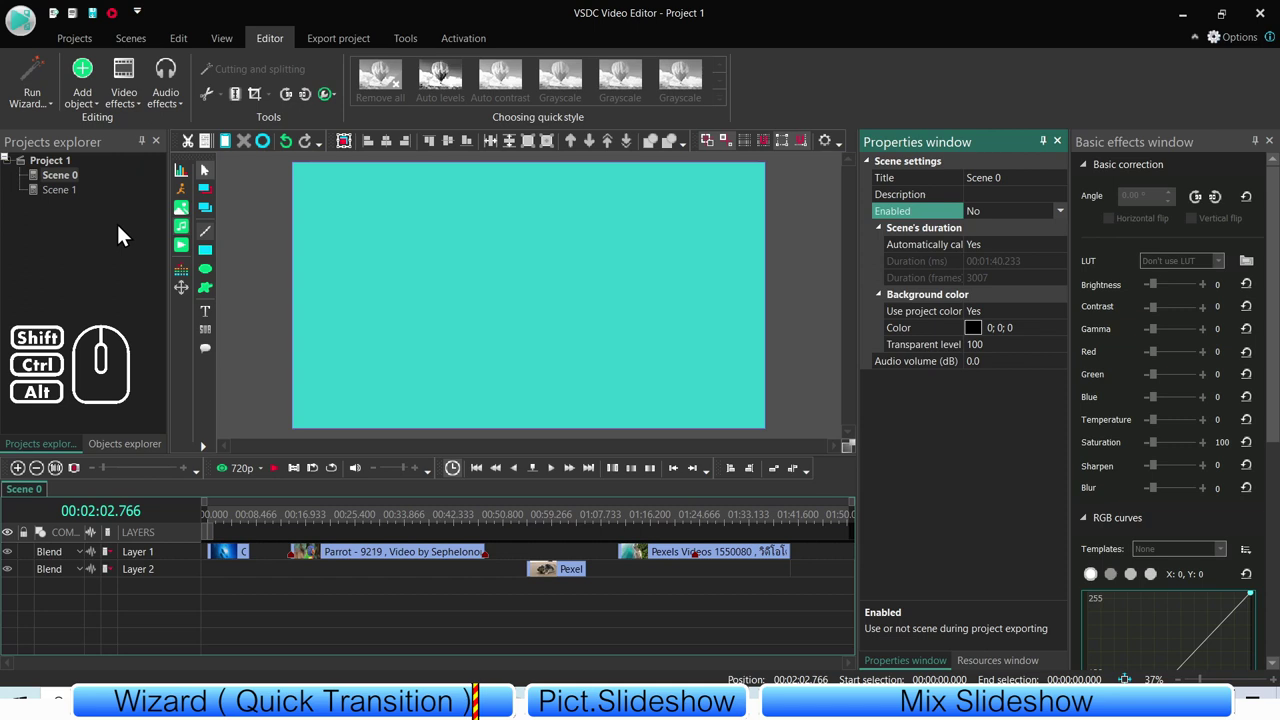
{"action": "left_click", "coordinate": [30, 224]}
{"action": "left_click", "coordinate": [67, 193]}
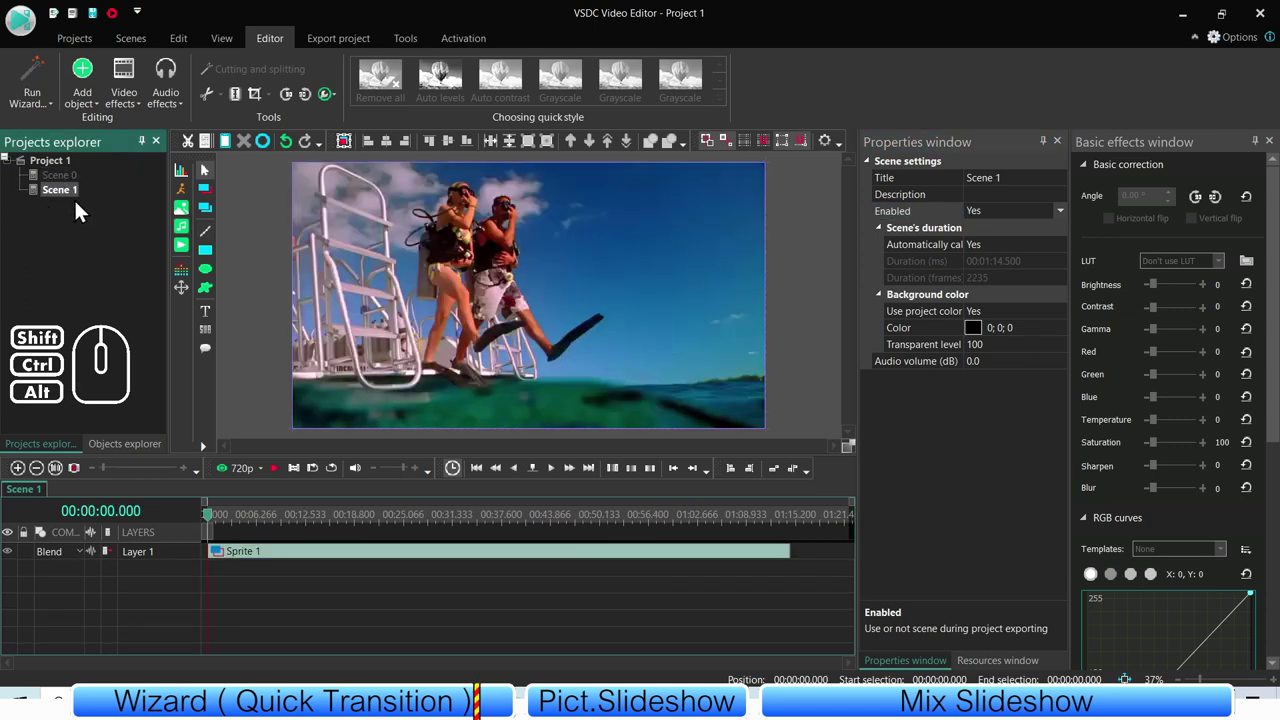
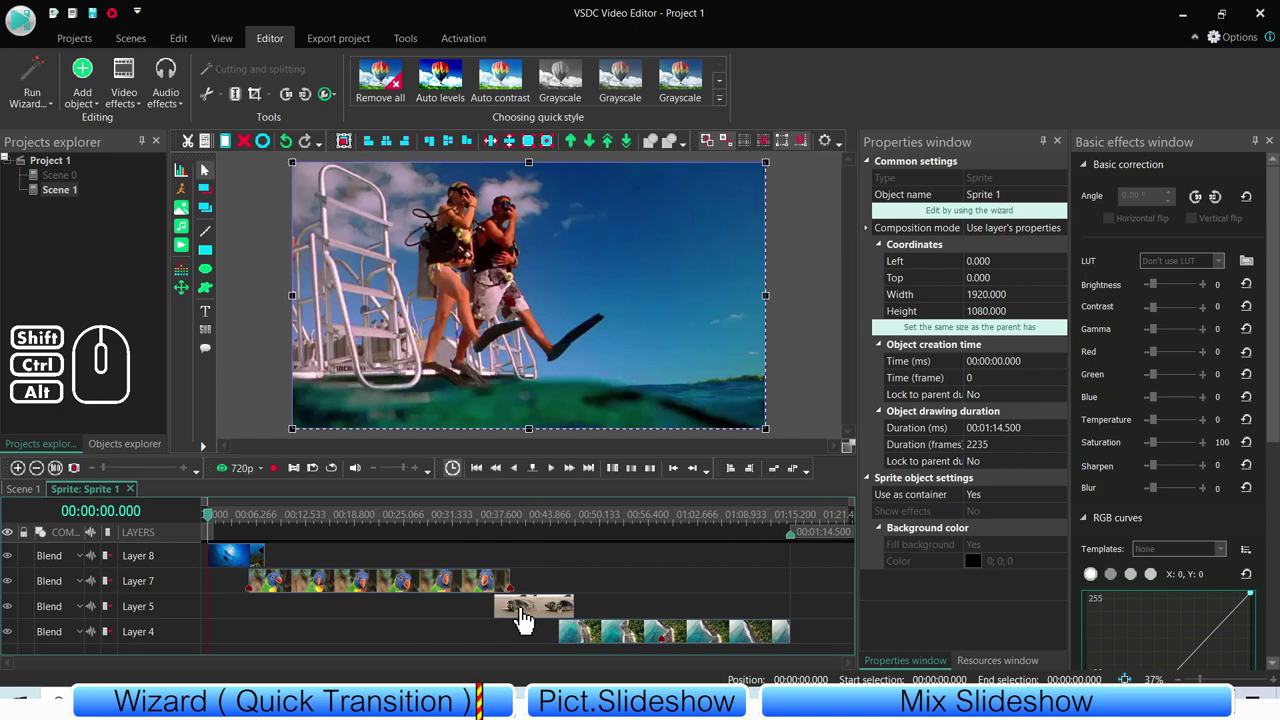
{"action": "left_click", "coordinate": [37, 500]}
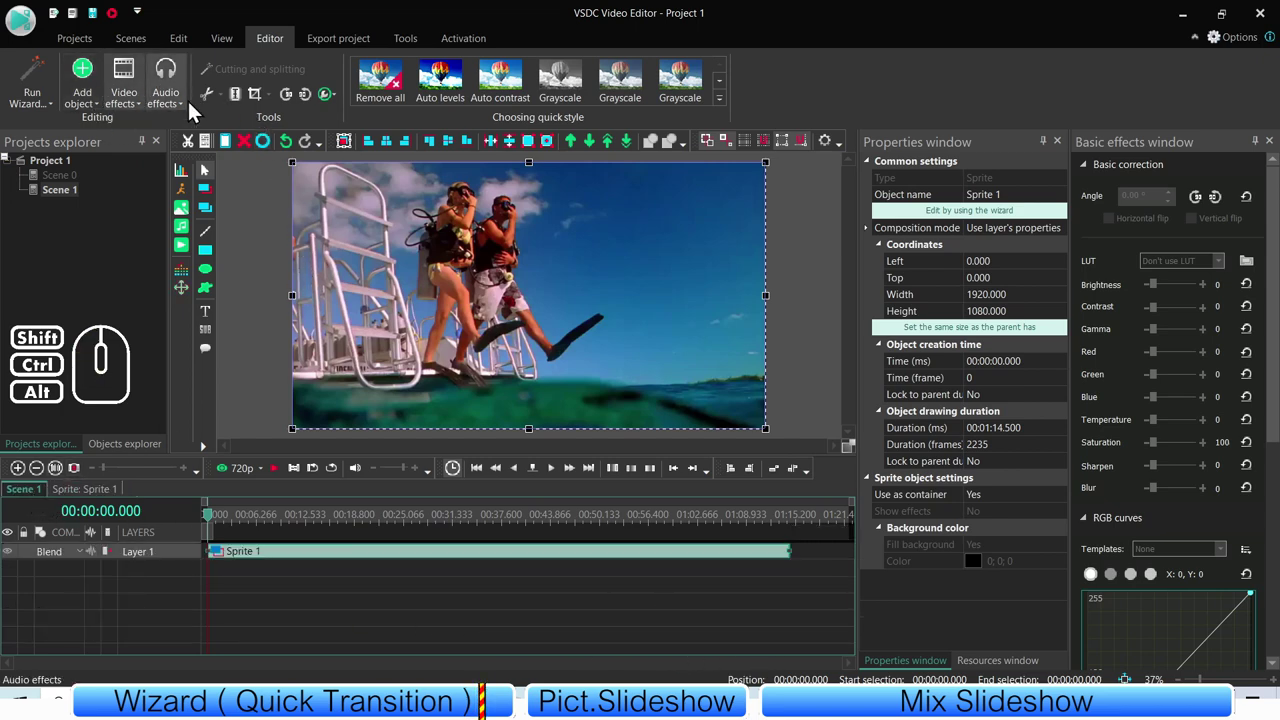
- Play the Scene 1 export preview and scrub through the clips up to the aerial coast, then stop it
{"action": "left_click", "coordinate": [355, 40]}
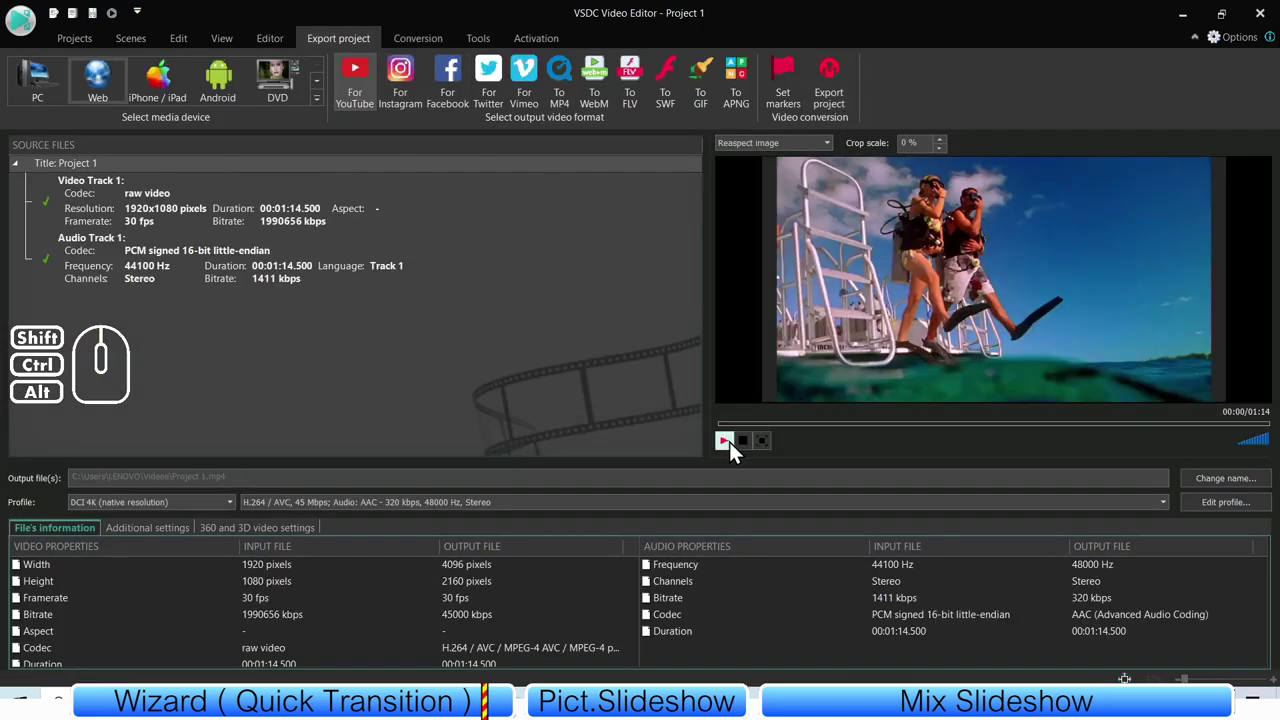
{"action": "left_click", "coordinate": [730, 451]}
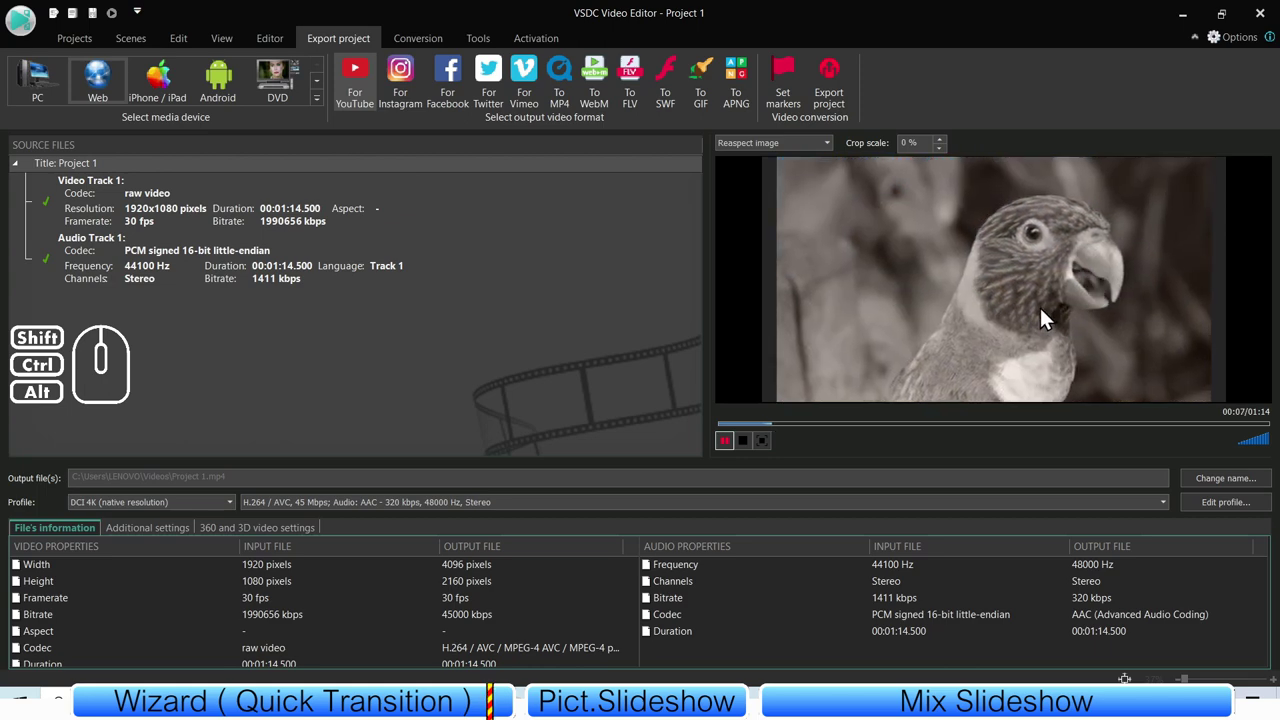
{"action": "left_click", "coordinate": [837, 430]}
{"action": "left_click", "coordinate": [845, 434]}
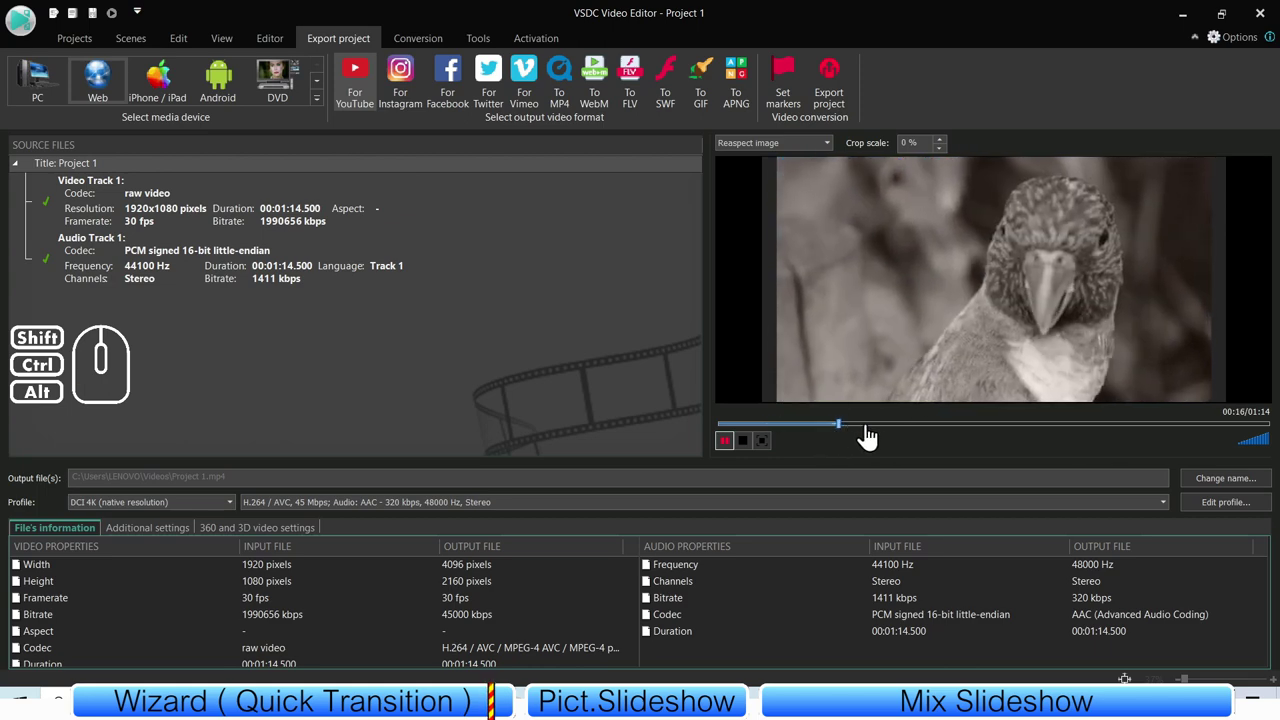
{"action": "left_click", "coordinate": [877, 435]}
{"action": "left_click", "coordinate": [909, 432]}
{"action": "left_click", "coordinate": [933, 436]}
{"action": "left_click", "coordinate": [962, 435]}
{"action": "left_click", "coordinate": [992, 427]}
{"action": "left_click", "coordinate": [1008, 432]}
{"action": "left_click", "coordinate": [1015, 436]}
{"action": "left_click", "coordinate": [1005, 428]}
{"action": "left_click", "coordinate": [999, 436]}
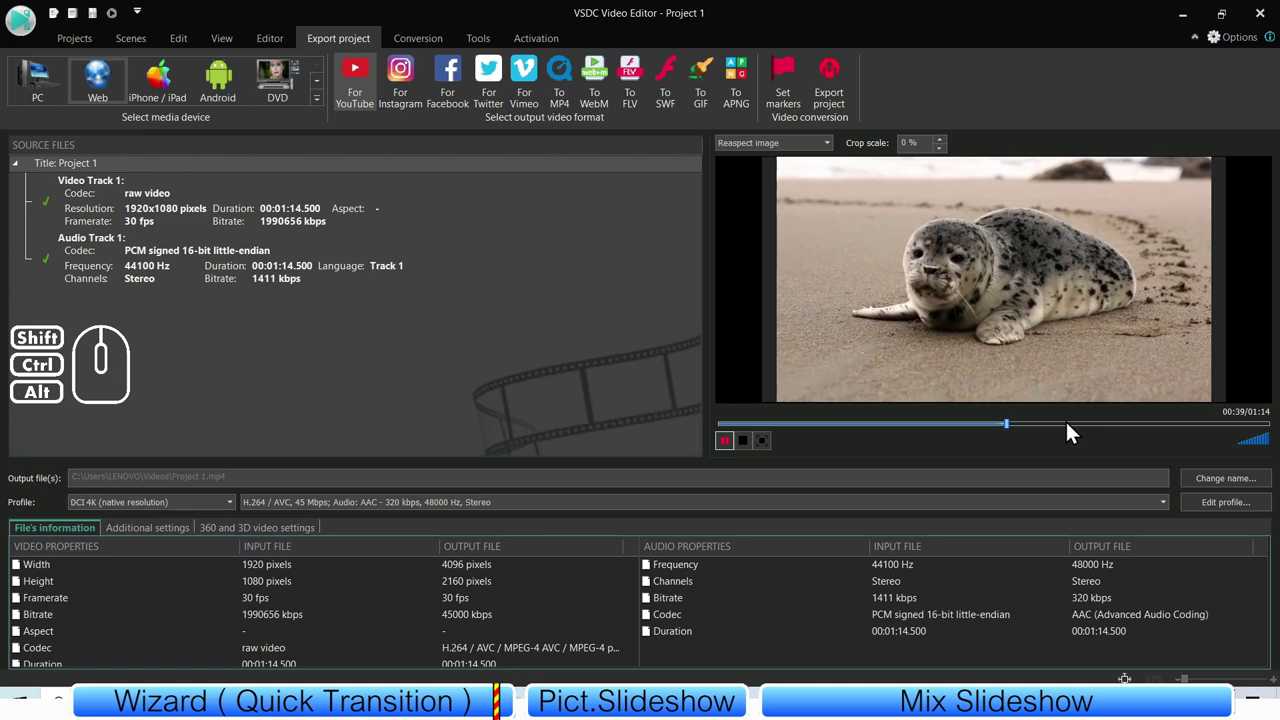
{"action": "left_click", "coordinate": [1068, 430]}
{"action": "left_click", "coordinate": [1089, 434]}
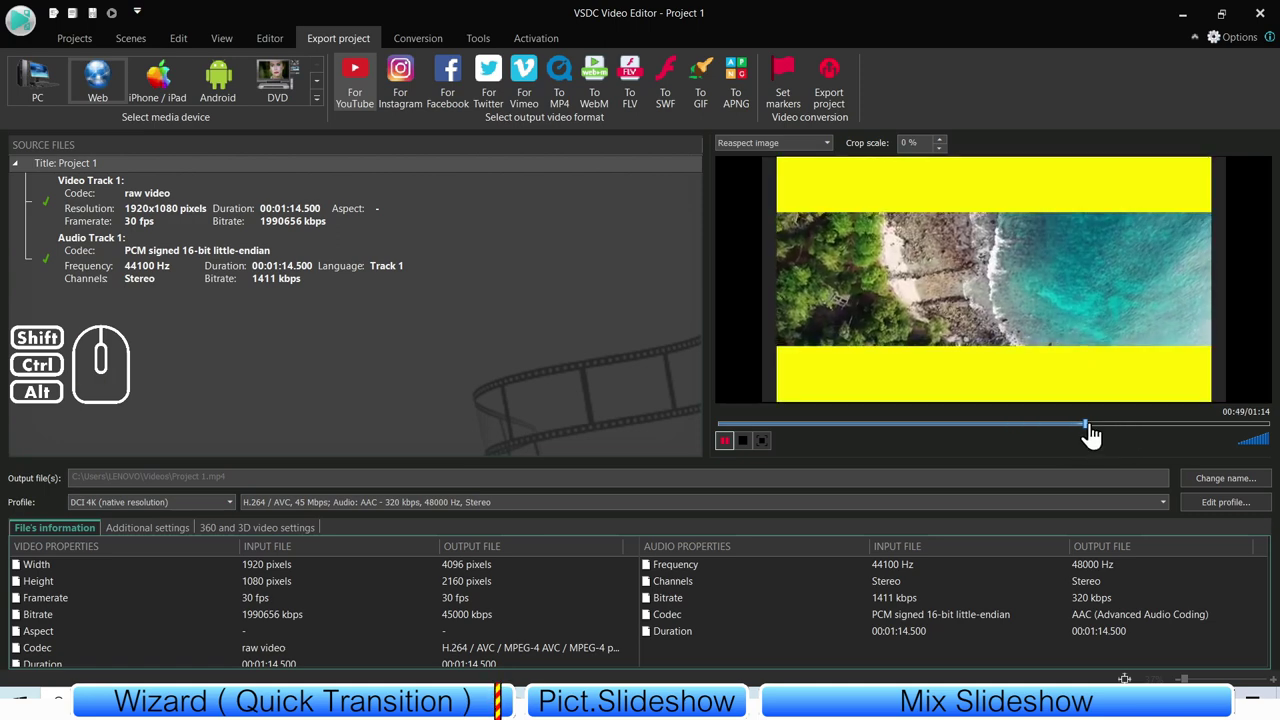
{"action": "left_click", "coordinate": [1073, 436]}
{"action": "left_click", "coordinate": [1060, 434]}
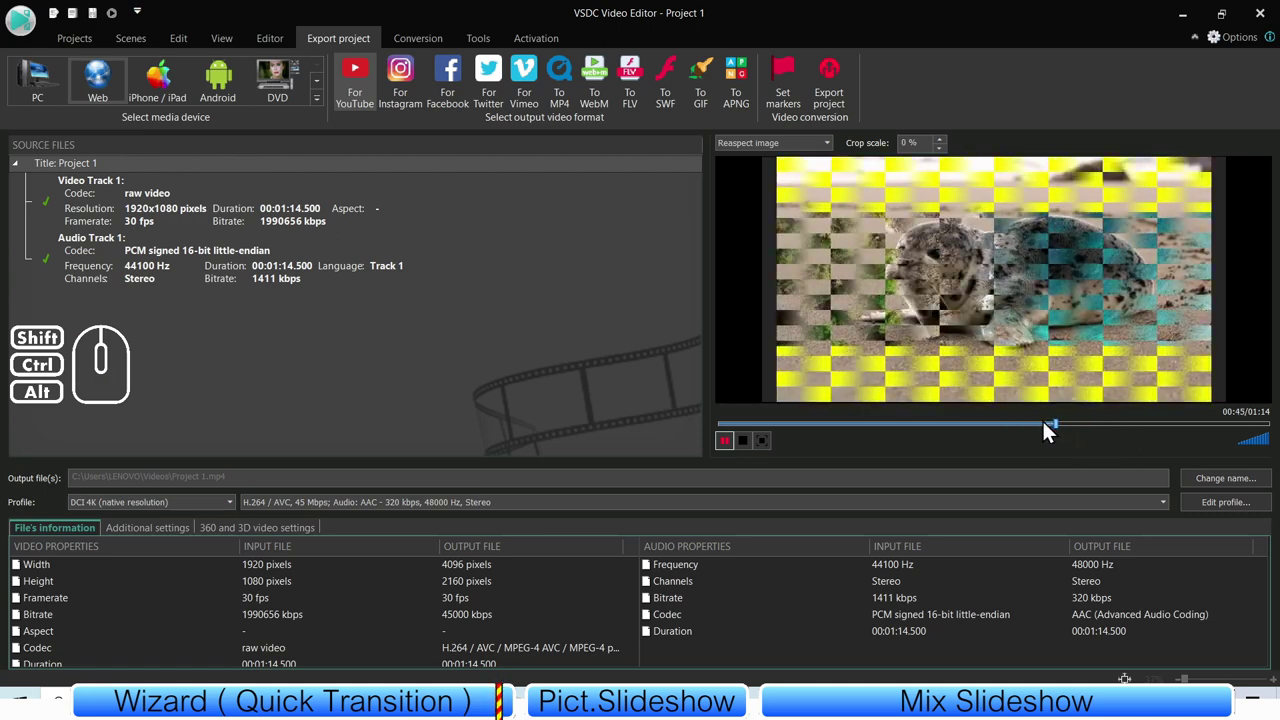
{"action": "left_click", "coordinate": [1161, 426]}
{"action": "left_click", "coordinate": [1170, 428]}
{"action": "left_click", "coordinate": [1197, 436]}
{"action": "left_click", "coordinate": [1221, 430]}
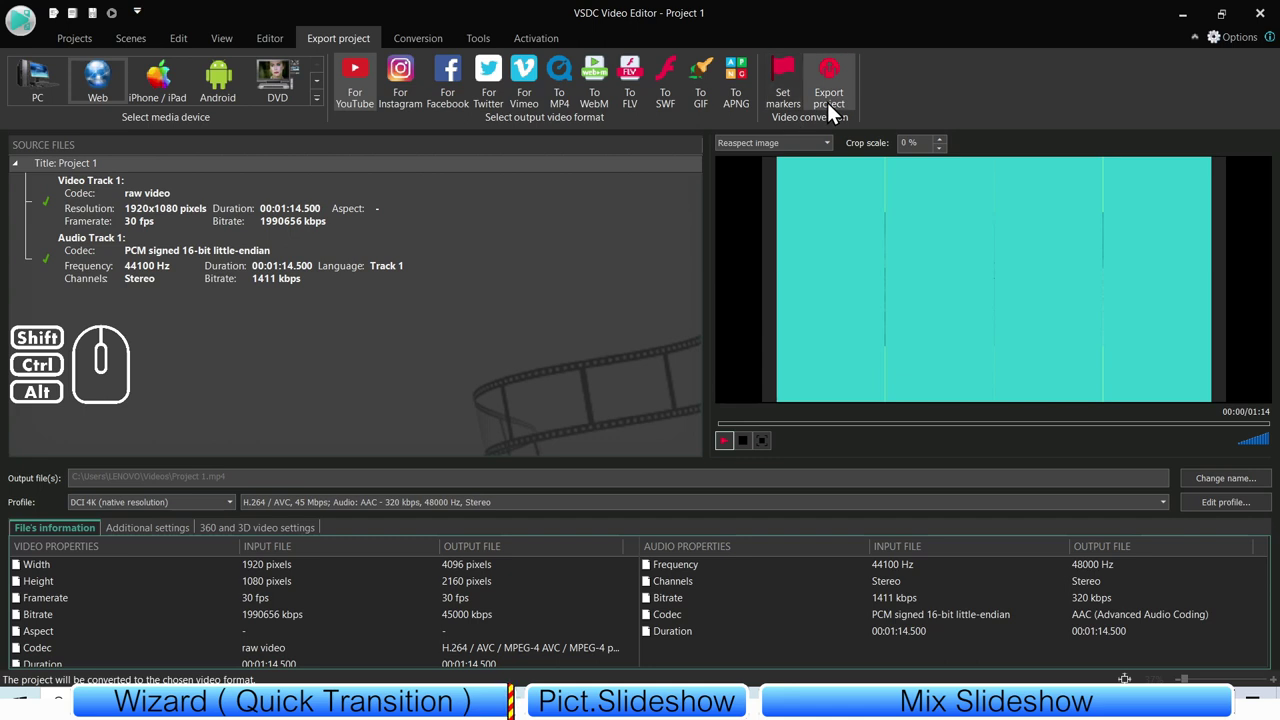
- Attempt Export project and dismiss the PRO premium-features notice
{"action": "left_click", "coordinate": [828, 87]}
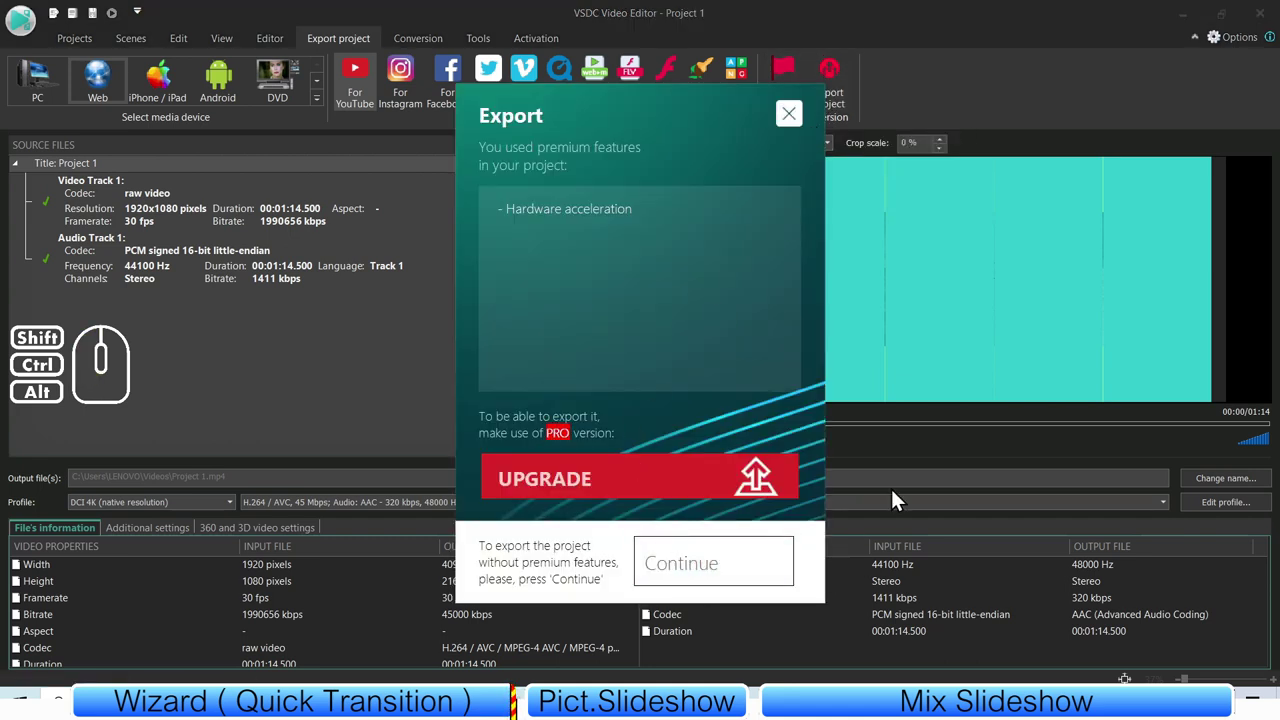
{"action": "left_click", "coordinate": [790, 128]}
{"action": "left_click", "coordinate": [490, 287]}
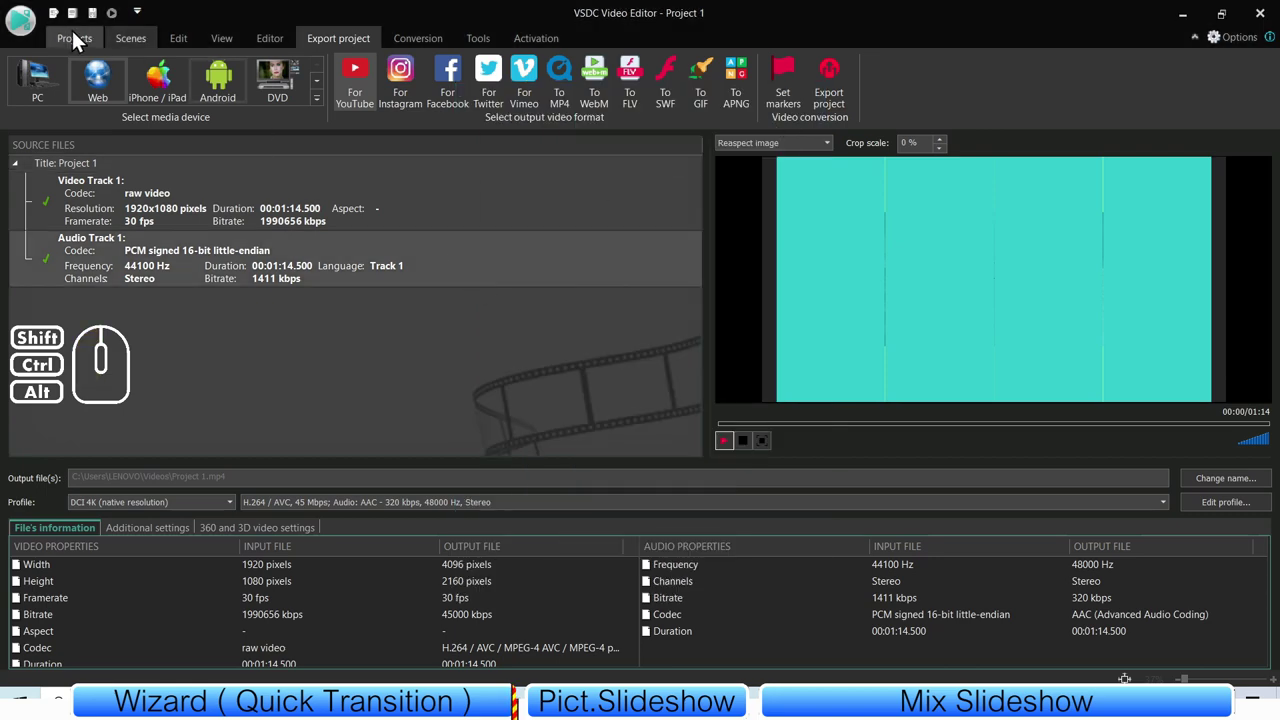
- Return to the project editing view and browse the scene options in the project tree
{"action": "left_click", "coordinate": [75, 50]}
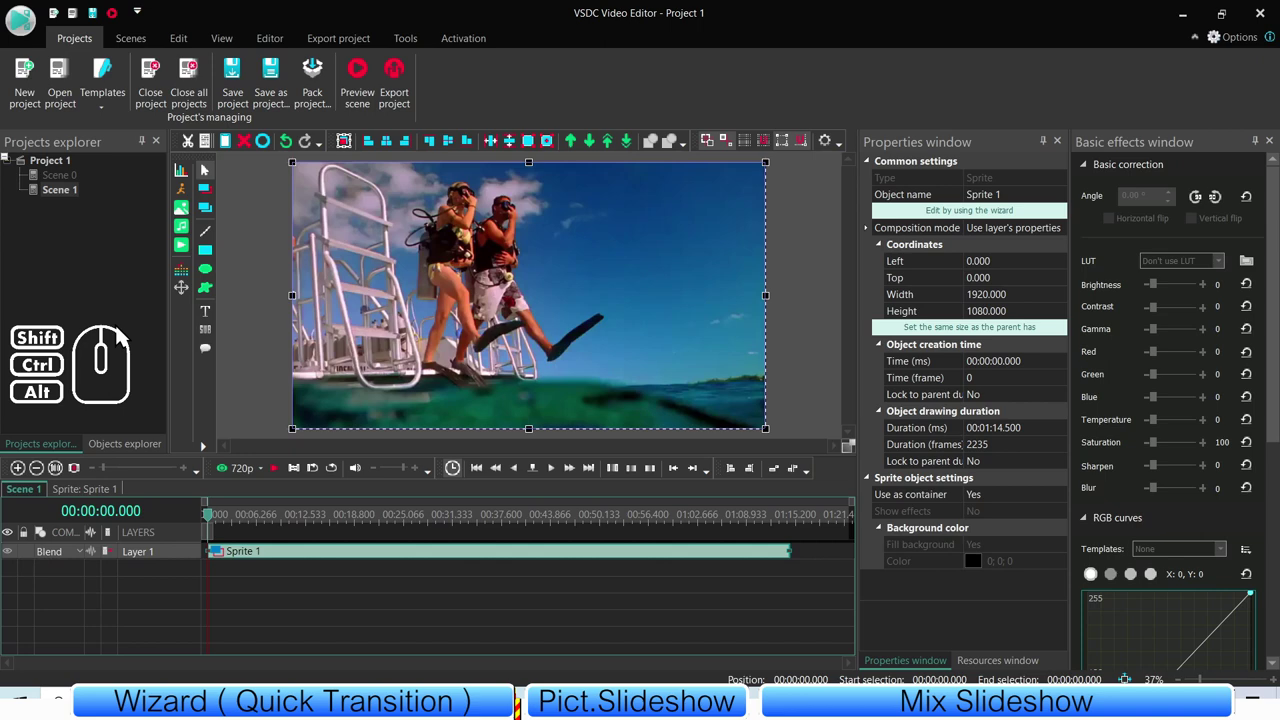
{"action": "right_click", "coordinate": [103, 279]}
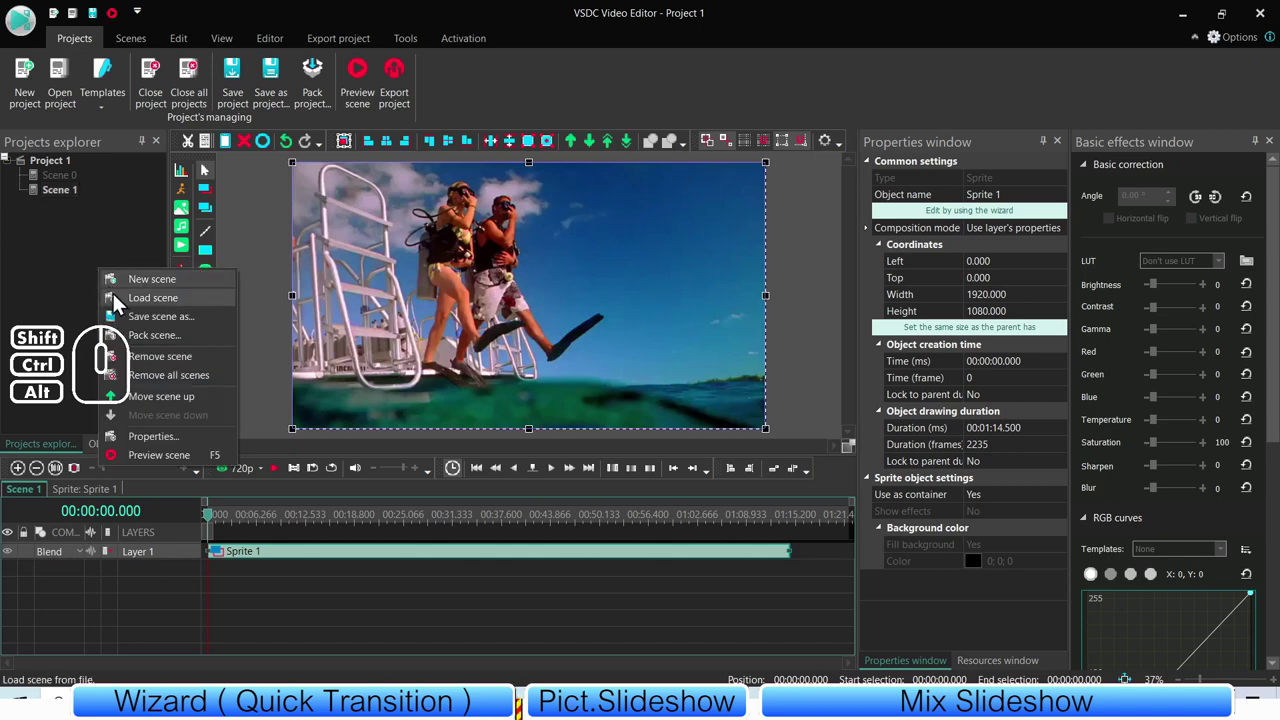
{"action": "right_click", "coordinate": [60, 309]}
{"action": "right_click", "coordinate": [140, 259]}
{"action": "left_click", "coordinate": [164, 271]}
{"action": "left_click", "coordinate": [83, 215]}
- Add a new blank Scene 2 to Project 1 and switch to the Editor tools
{"action": "left_click", "coordinate": [358, 332]}
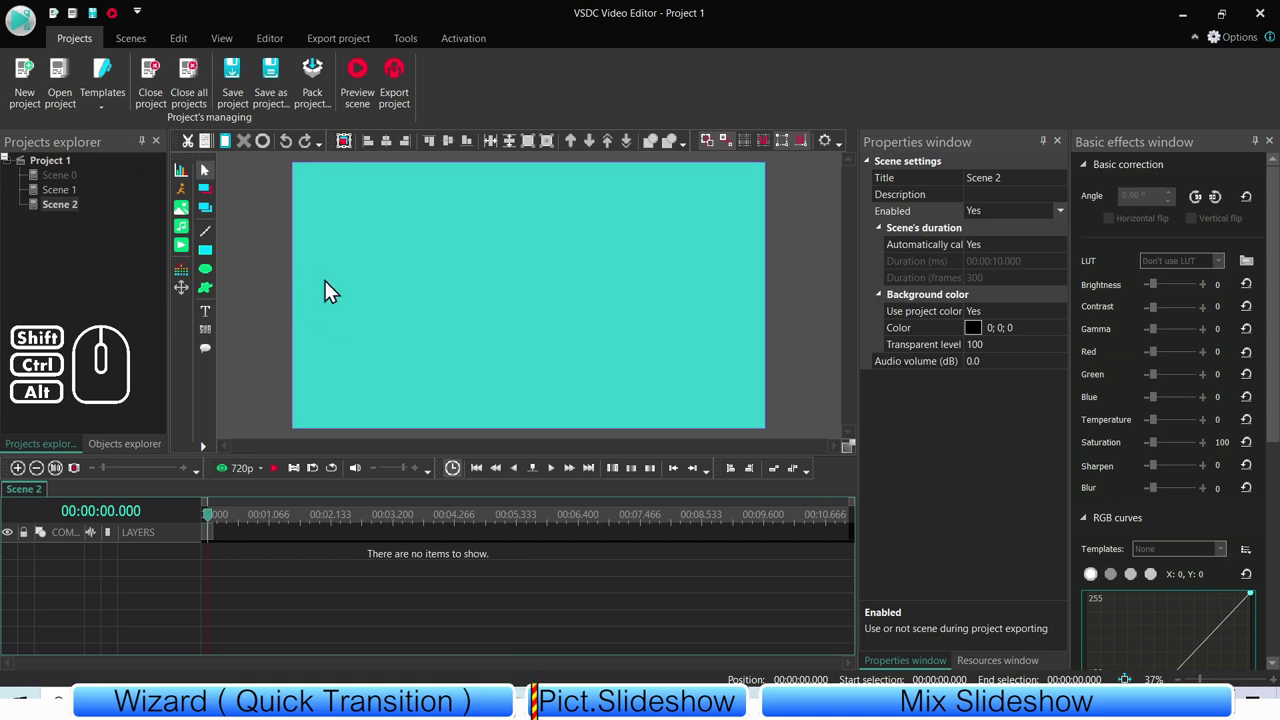
{"action": "left_click", "coordinate": [306, 281]}
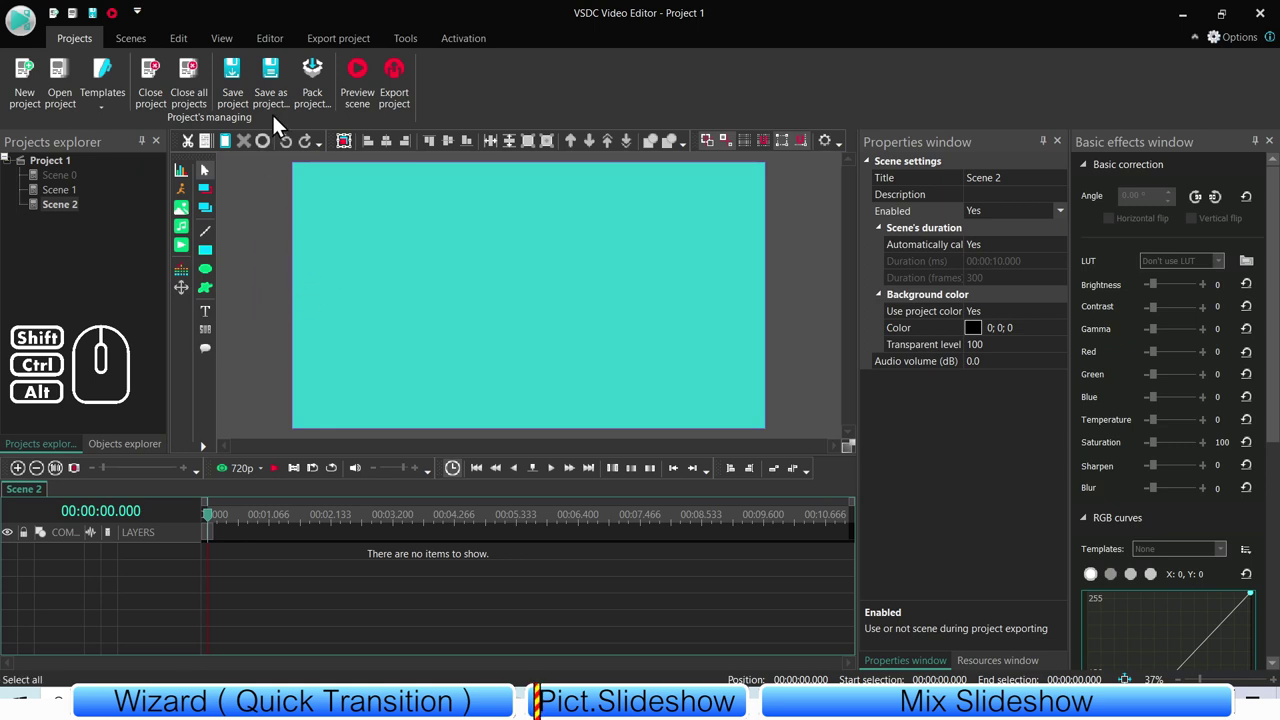
{"action": "left_click", "coordinate": [273, 48]}
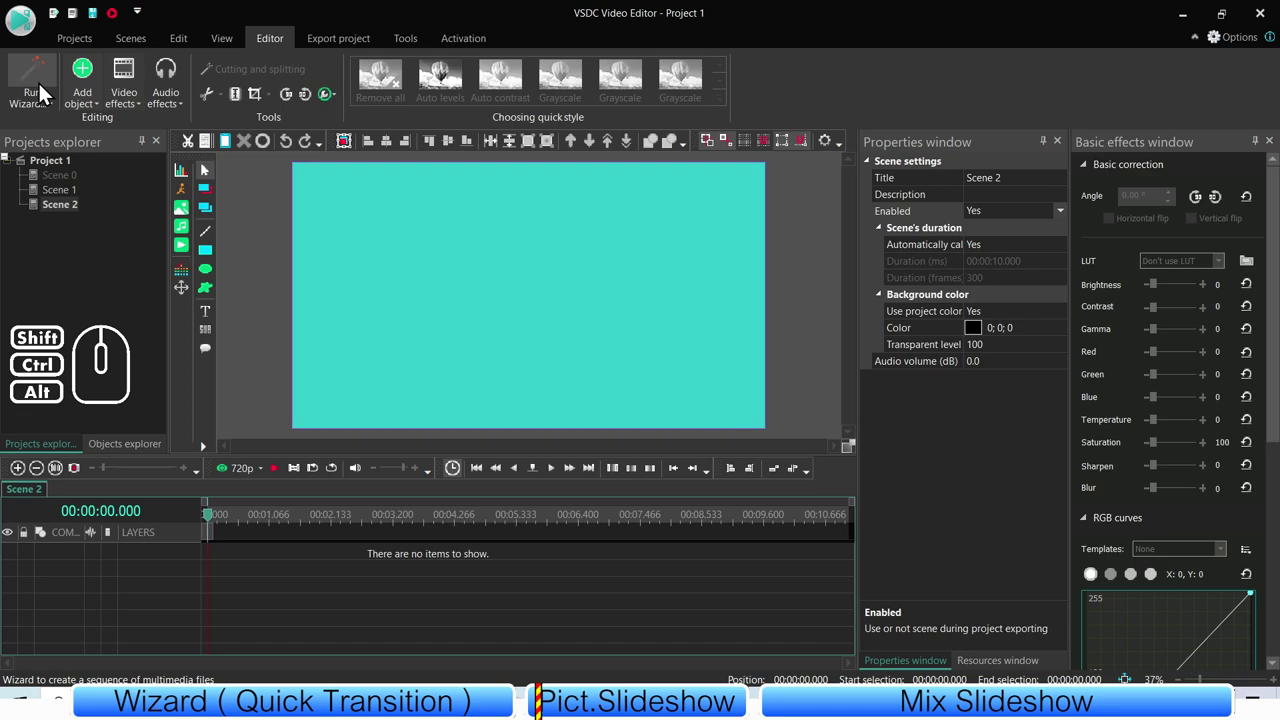
- Start the files sequence wizard and browse into the folder of thumbnail images
{"action": "left_click", "coordinate": [49, 82]}
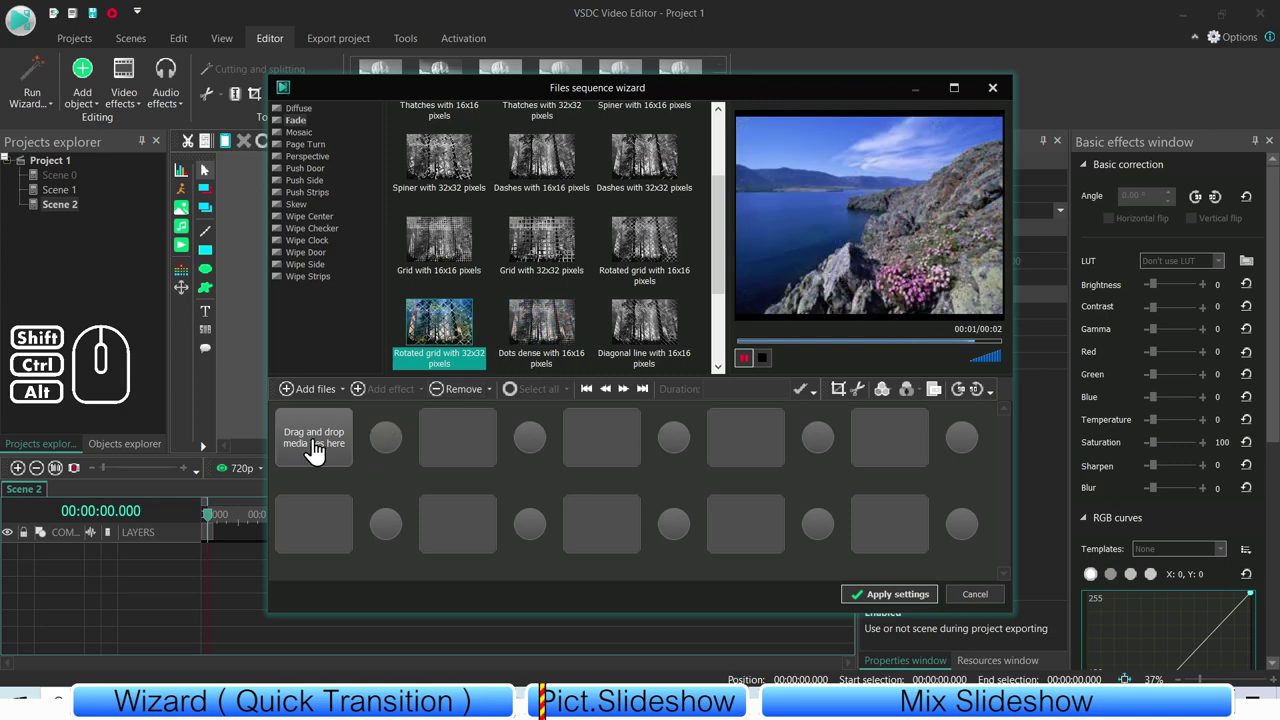
{"action": "left_click", "coordinate": [319, 451]}
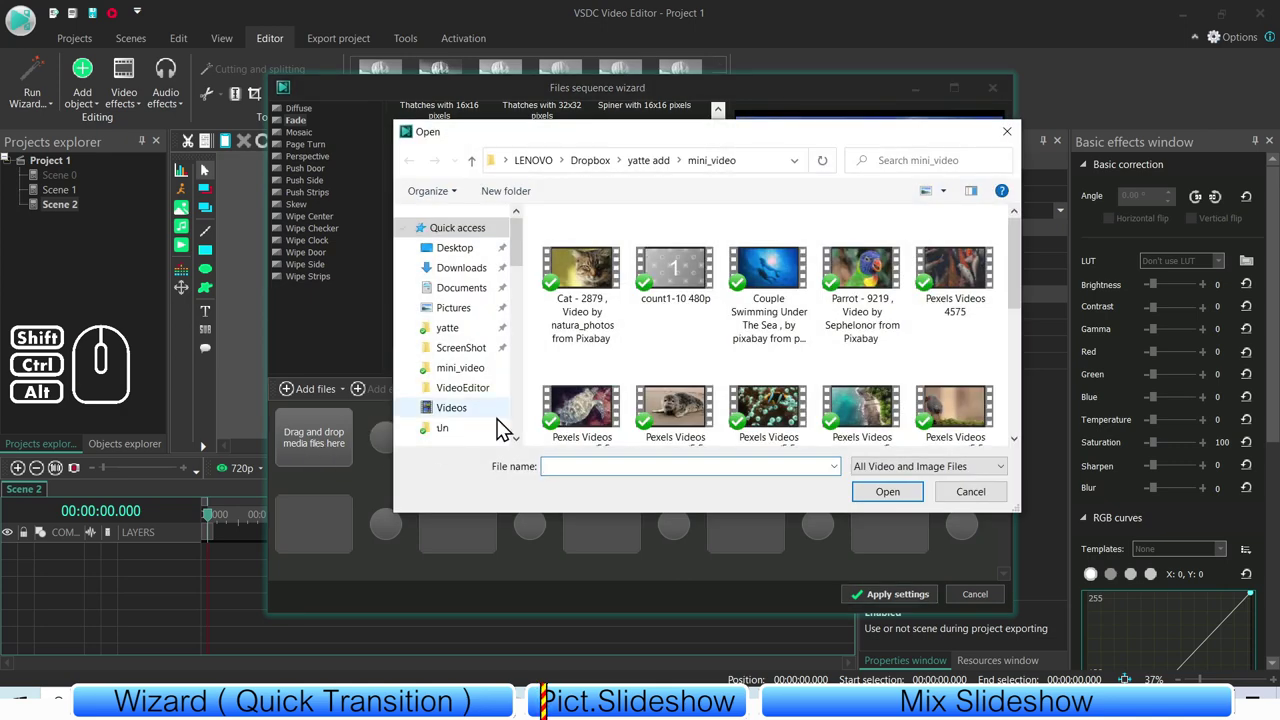
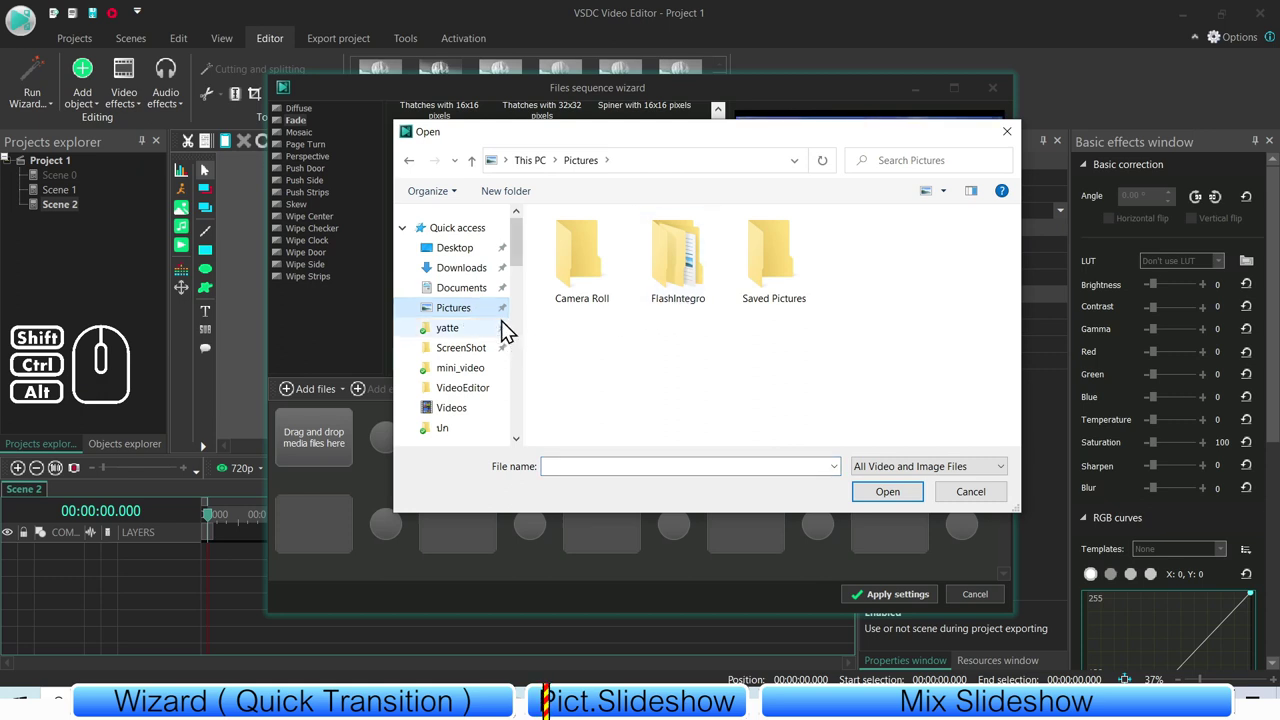
{"action": "left_click_drag", "start_coordinate": [523, 267], "coordinate": [533, 257]}
{"action": "left_click", "coordinate": [485, 434]}
- Ctrl-select the Blender, Inkscape and VSDC thumbnails including vsdc-shutterstock and load them into the wizard
{"action": "left_click", "coordinate": [687, 383]}
{"action": "left_click", "coordinate": [711, 292]}
{"action": "left_click", "coordinate": [778, 279]}
{"action": "left_click", "coordinate": [860, 284]}
{"action": "left_click", "coordinate": [936, 287]}
{"action": "left_click", "coordinate": [936, 376]}
{"action": "left_click", "coordinate": [840, 395]}
{"action": "left_click", "coordinate": [788, 391]}
{"action": "left_click", "coordinate": [599, 397]}
{"action": "middle_click", "coordinate": [799, 386]}
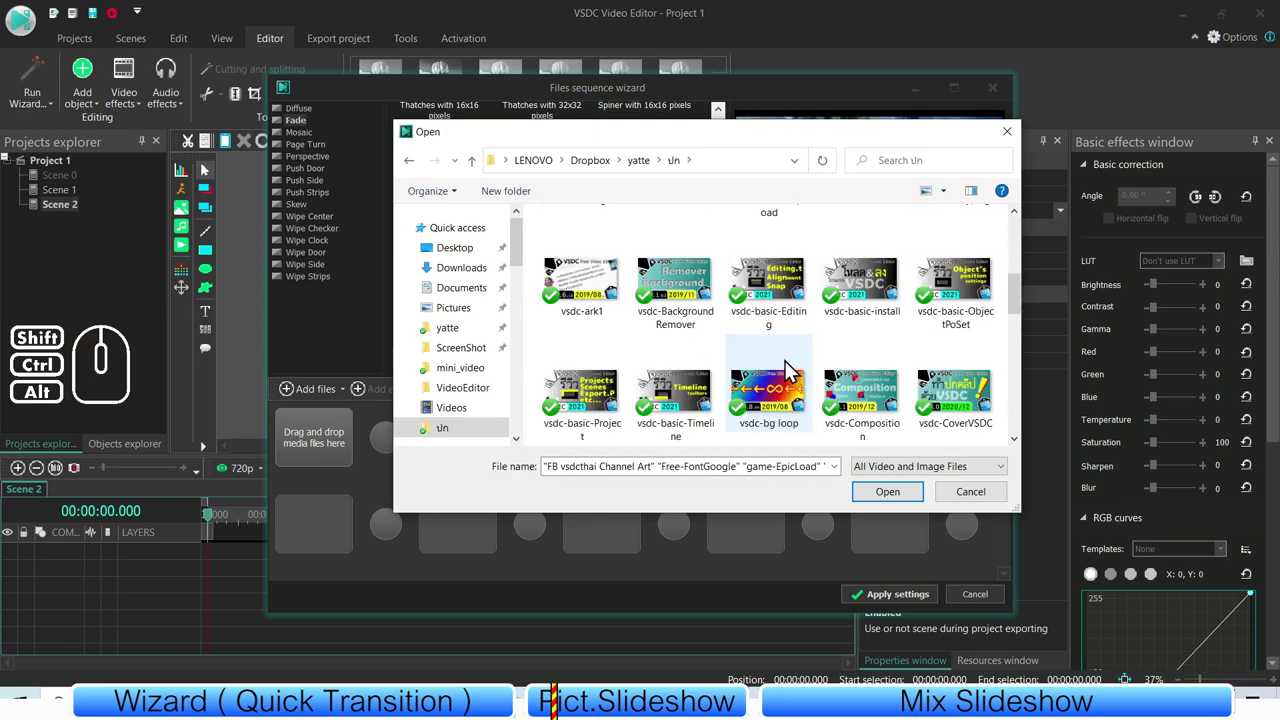
{"action": "left_click", "coordinate": [702, 298]}
{"action": "left_click", "coordinate": [768, 393]}
{"action": "left_click", "coordinate": [872, 399]}
{"action": "left_click", "coordinate": [955, 402]}
{"action": "middle_click", "coordinate": [719, 372]}
{"action": "left_click", "coordinate": [730, 327]}
{"action": "left_click", "coordinate": [678, 321]}
{"action": "left_click", "coordinate": [623, 332]}
{"action": "left_click", "coordinate": [700, 402]}
{"action": "left_click", "coordinate": [746, 404]}
{"action": "left_click", "coordinate": [775, 311]}
{"action": "left_click", "coordinate": [880, 401]}
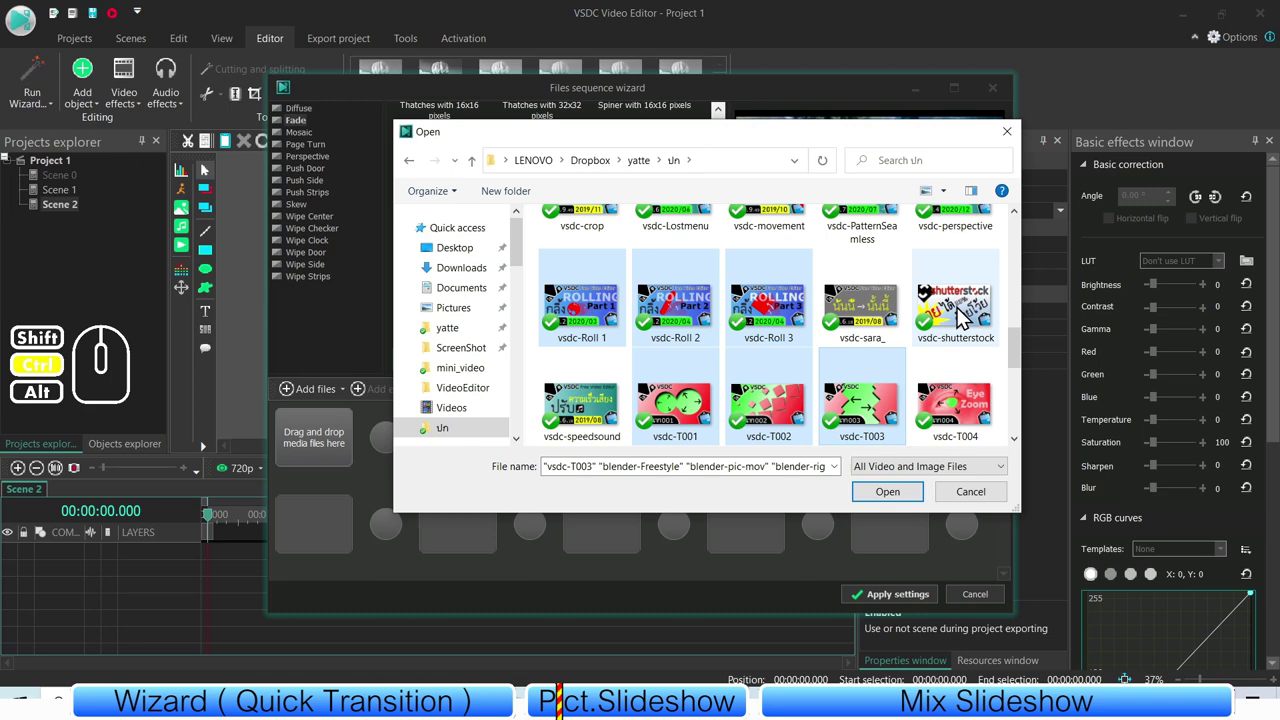
{"action": "left_click", "coordinate": [962, 315]}
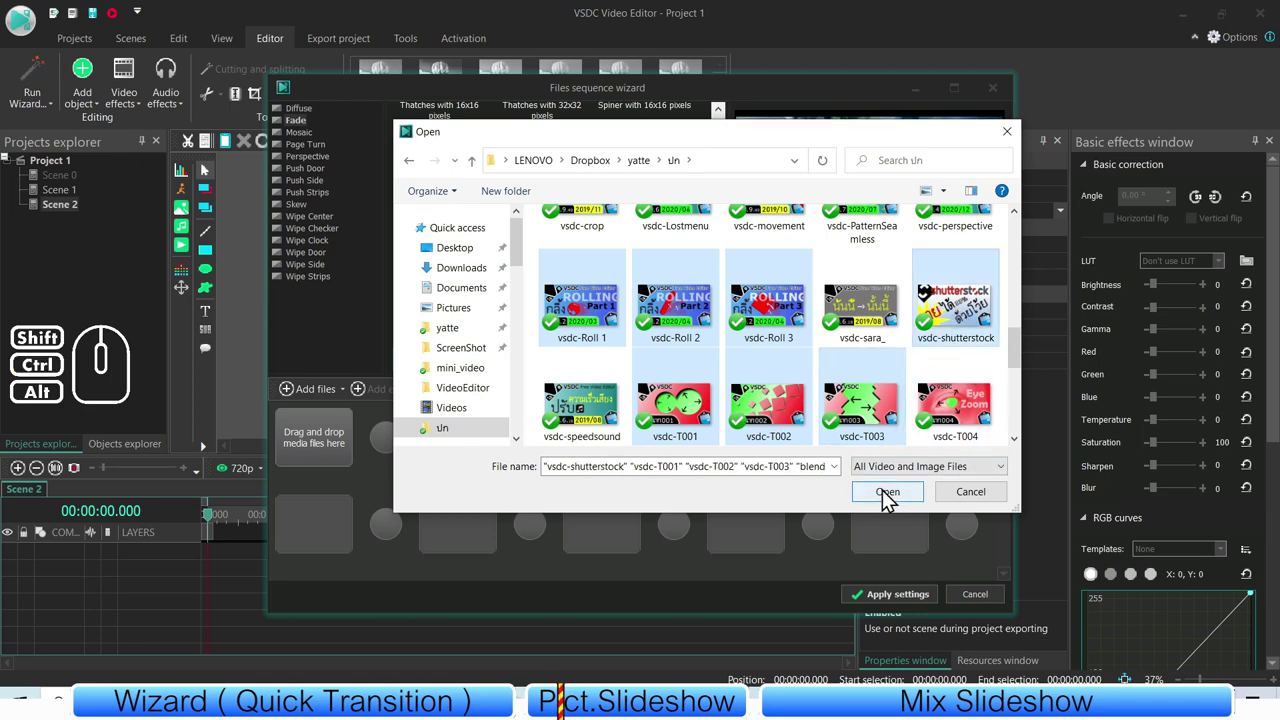
{"action": "left_click", "coordinate": [888, 498]}
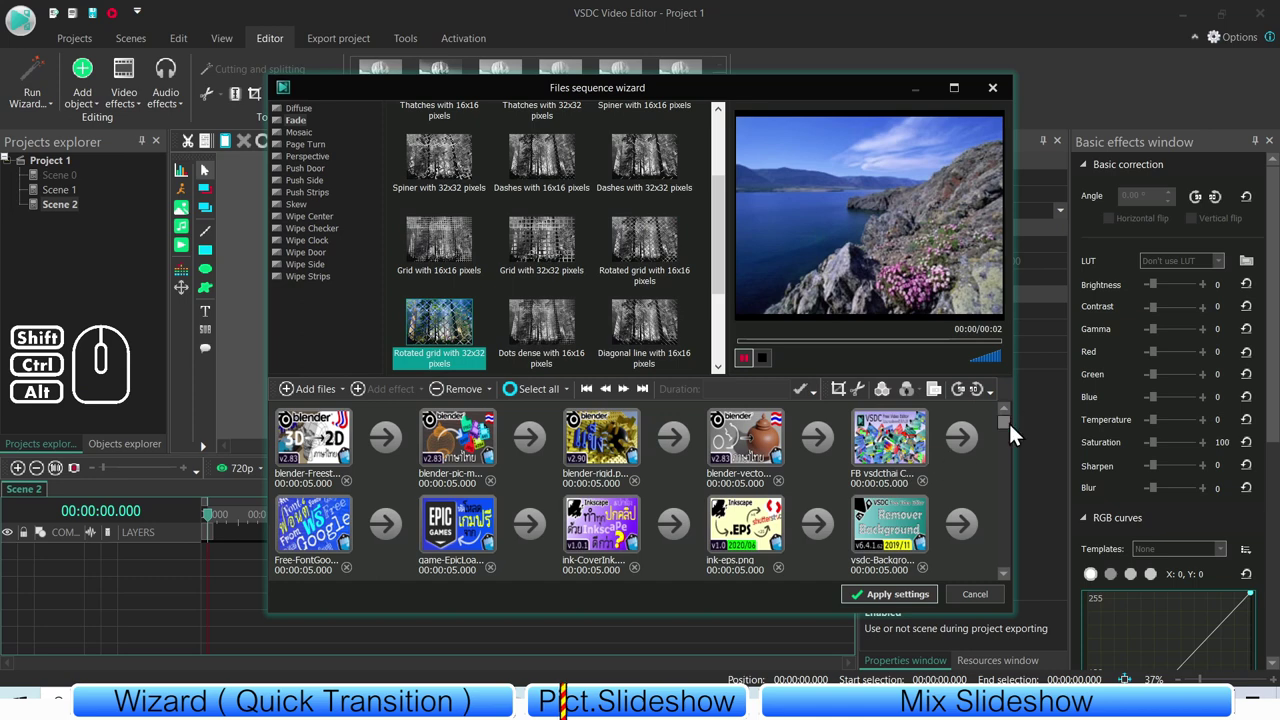
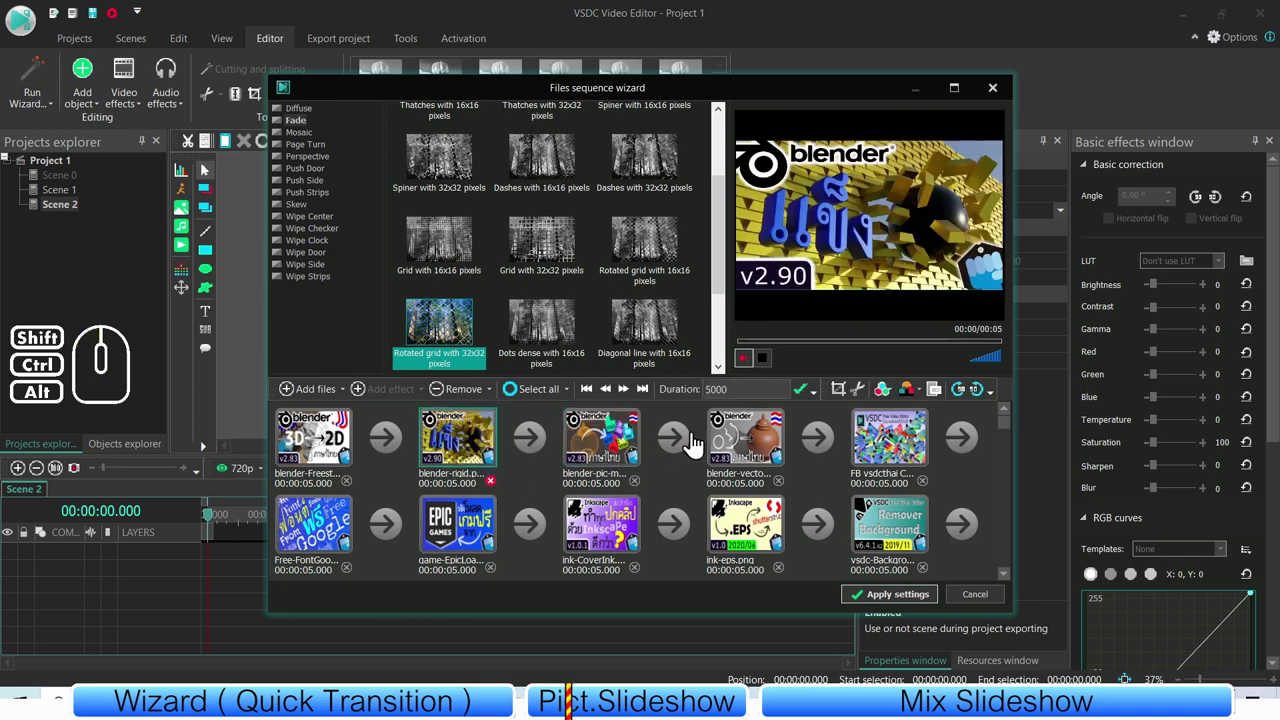
- Move the Blender teapot vector image to the front of the slideshow sequence
{"action": "left_click", "coordinate": [758, 449]}
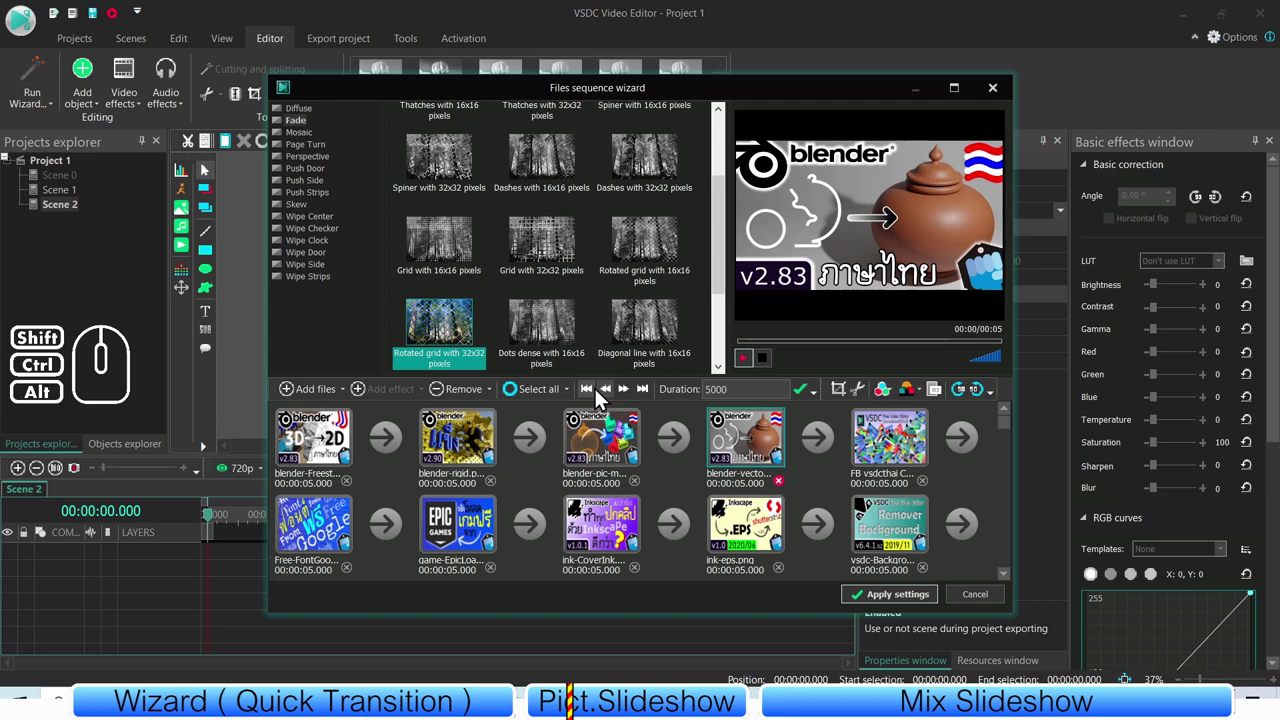
{"action": "left_click", "coordinate": [599, 395]}
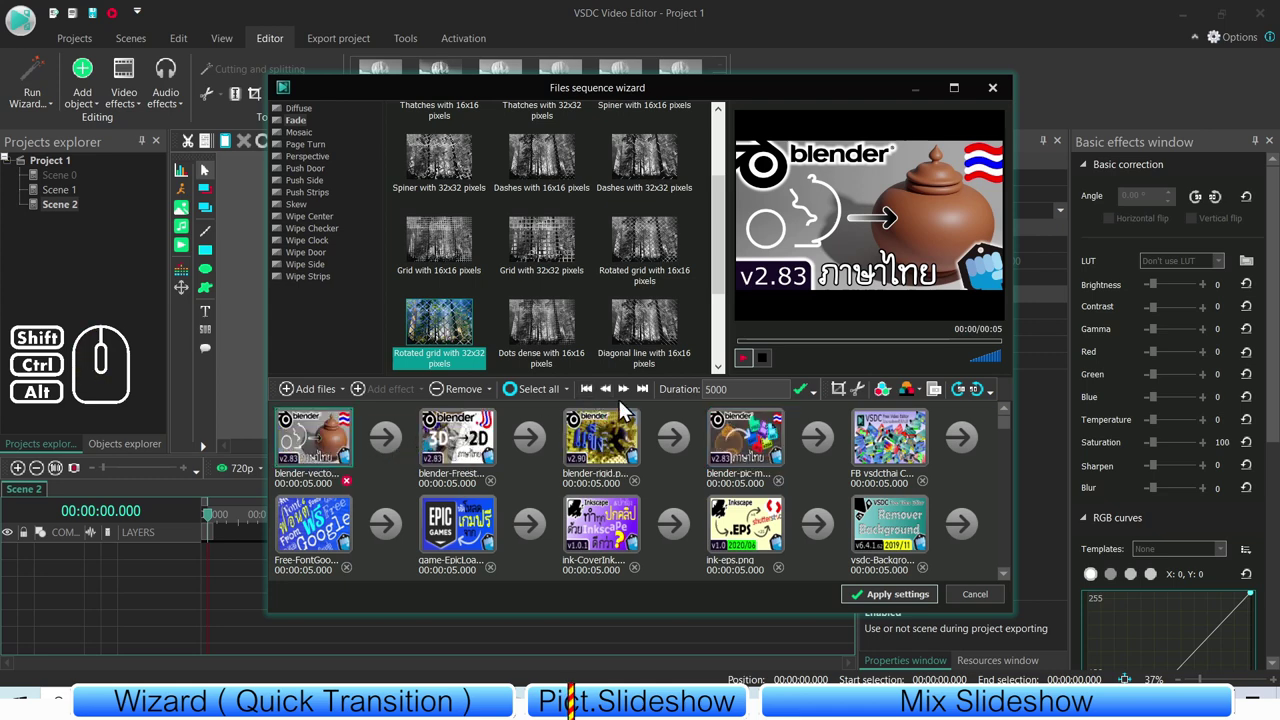
{"action": "left_click", "coordinate": [616, 458]}
{"action": "left_click", "coordinate": [774, 458]}
{"action": "left_click", "coordinate": [912, 458]}
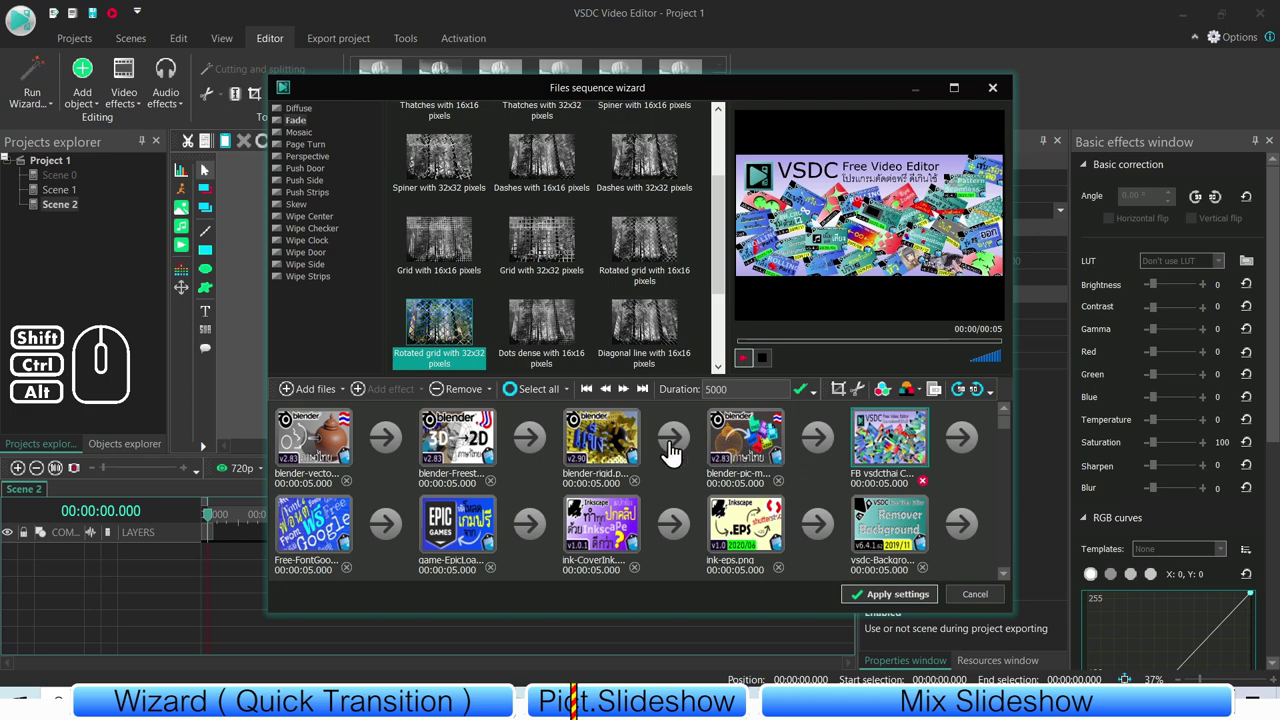
- Arrange the Freestyle, blender-rigid and pic-mov images after the teapot, each lasting 5 seconds
{"action": "left_click", "coordinate": [610, 452]}
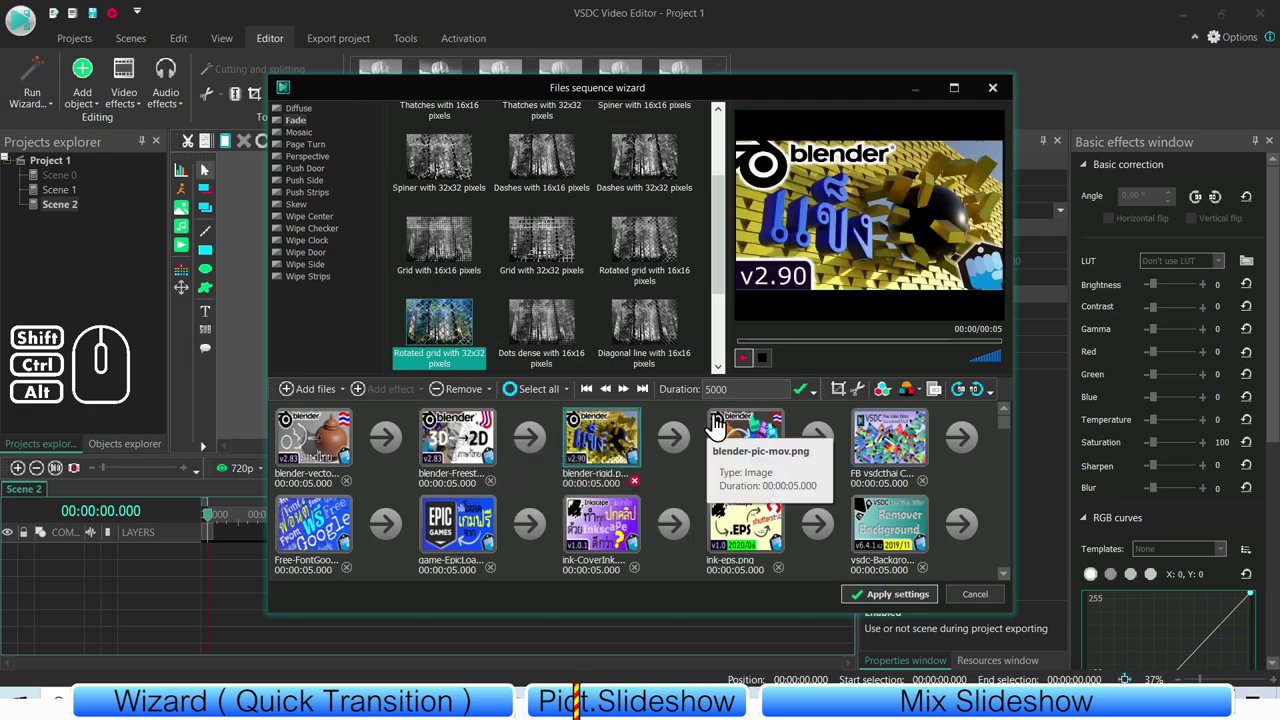
{"action": "left_click", "coordinate": [734, 450]}
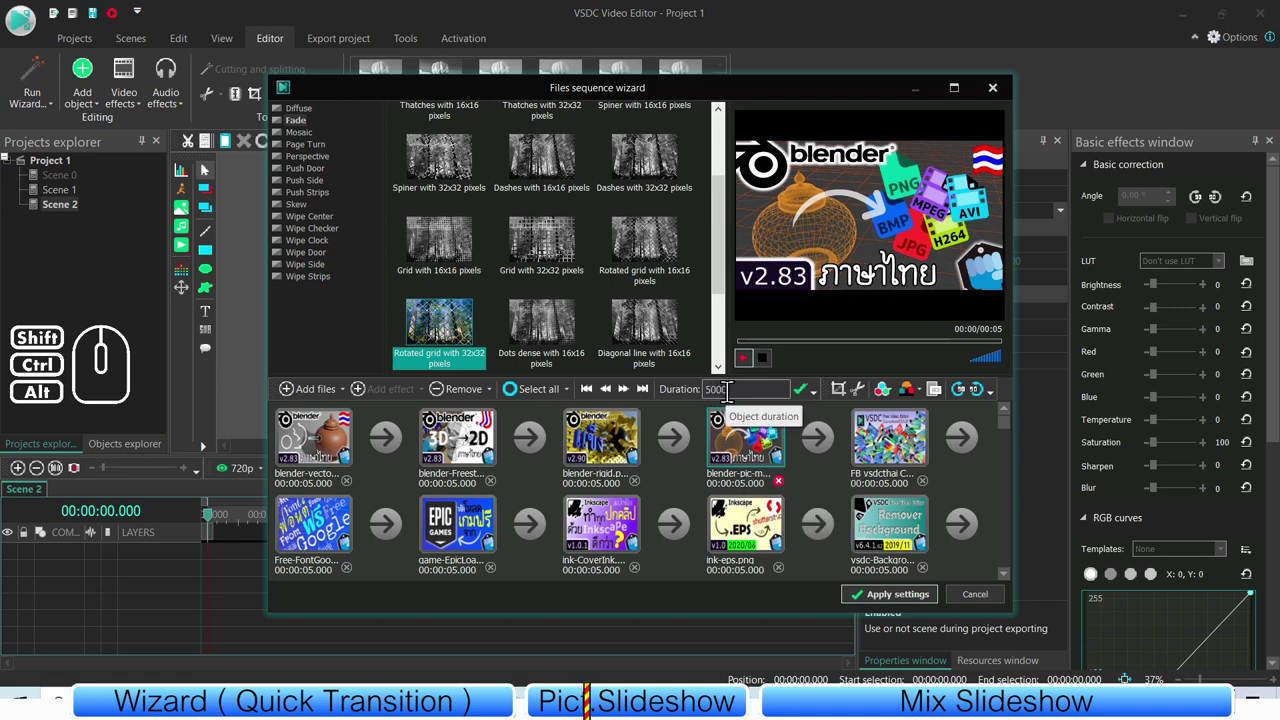
{"action": "left_click", "coordinate": [621, 439]}
{"action": "left_click", "coordinate": [477, 442]}
{"action": "left_click", "coordinate": [619, 446]}
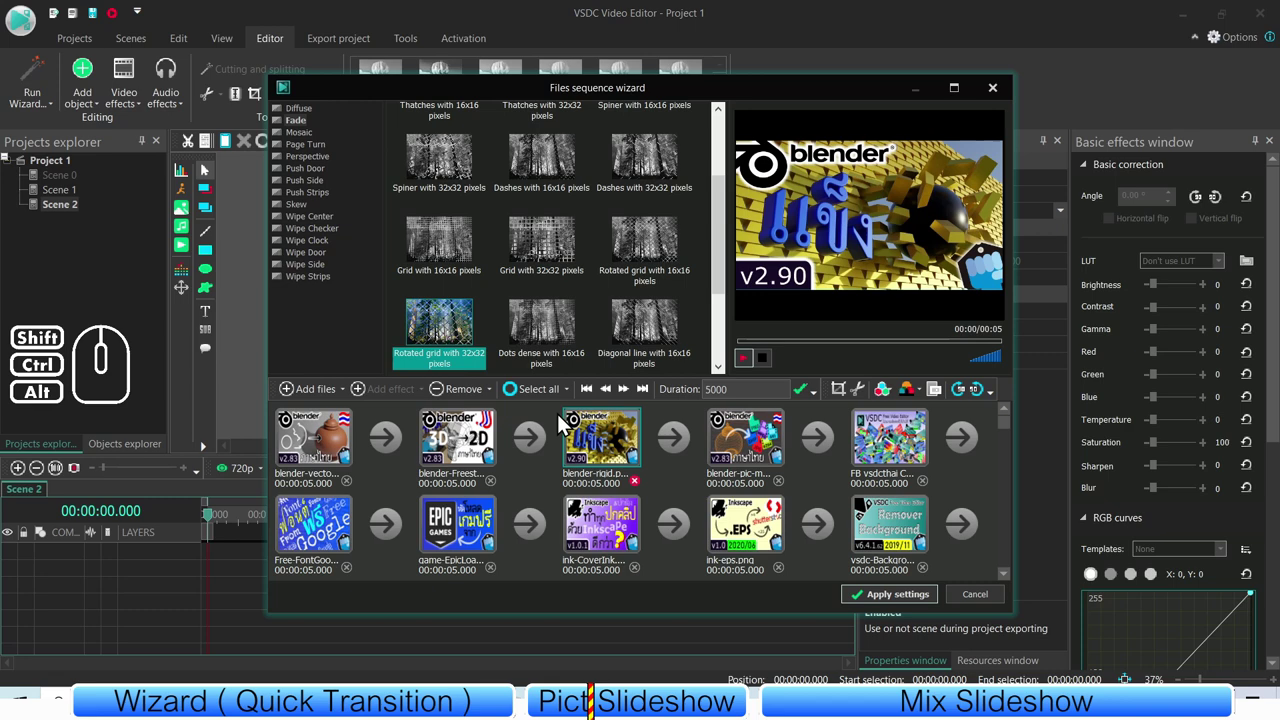
{"action": "left_click", "coordinate": [540, 398]}
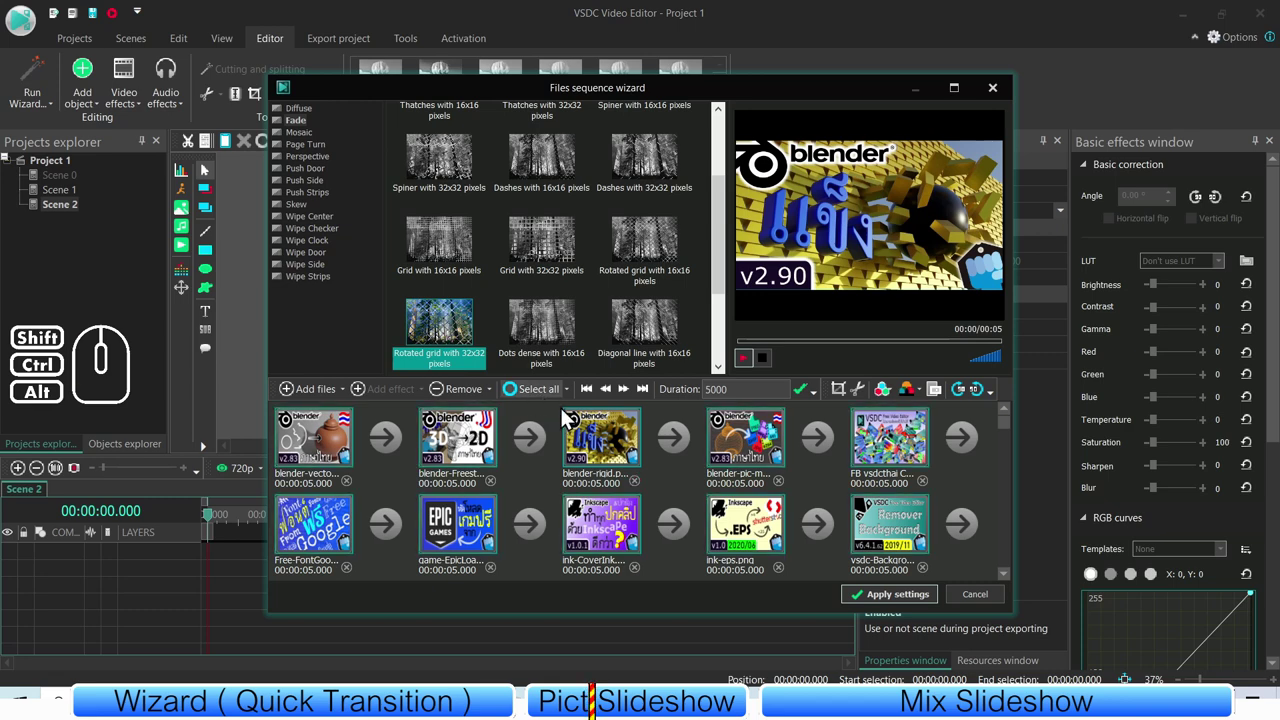
- Select all files and give every image a 7000 ms duration
{"action": "left_click", "coordinate": [571, 400]}
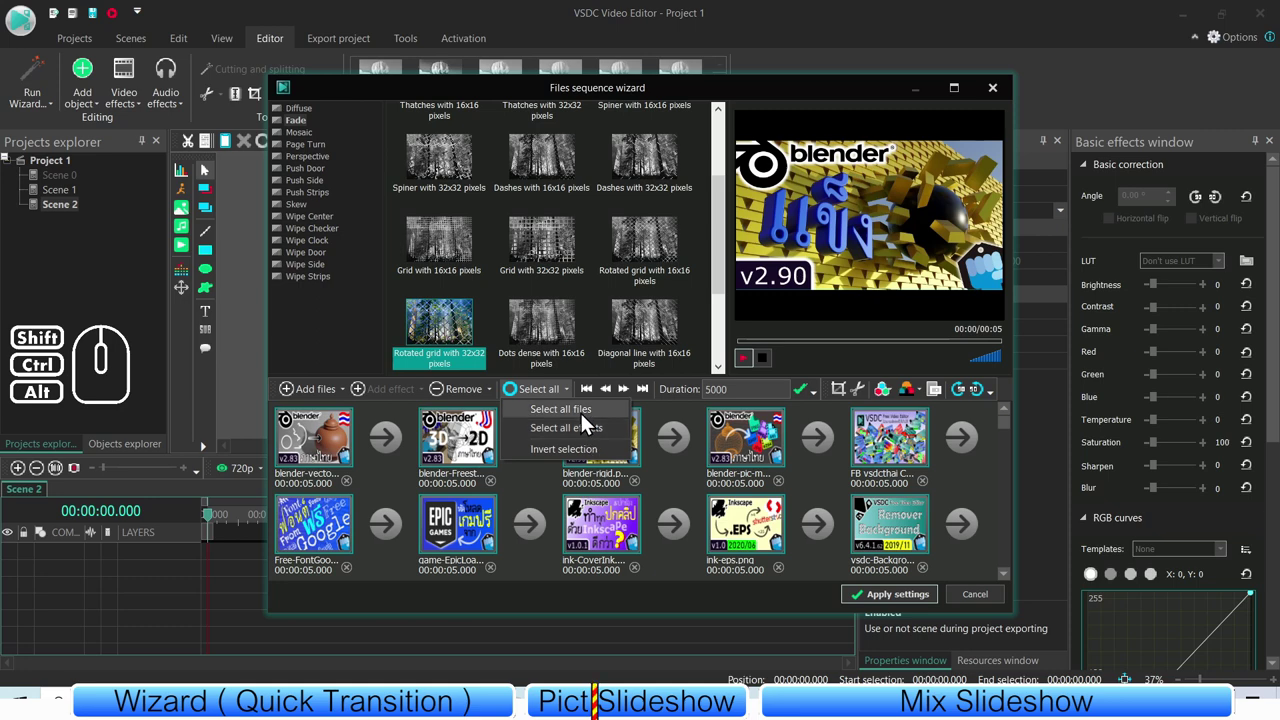
{"action": "left_click", "coordinate": [591, 419]}
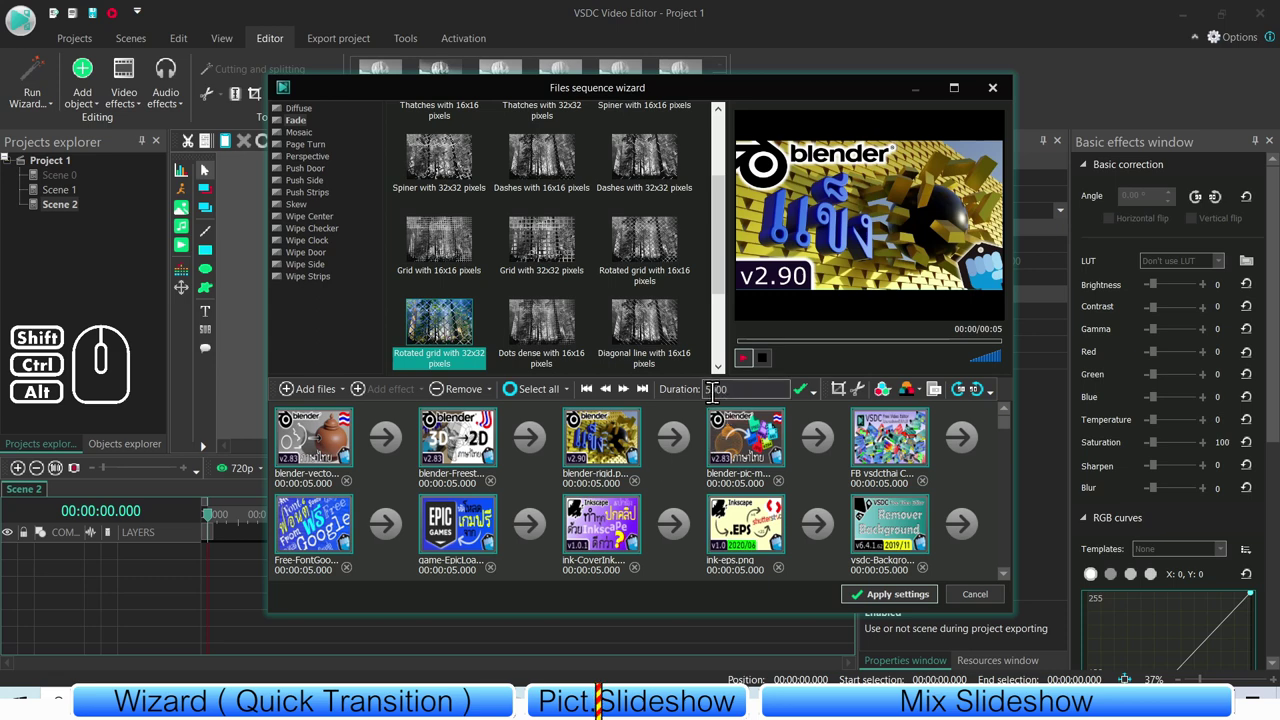
{"action": "left_click", "coordinate": [717, 404]}
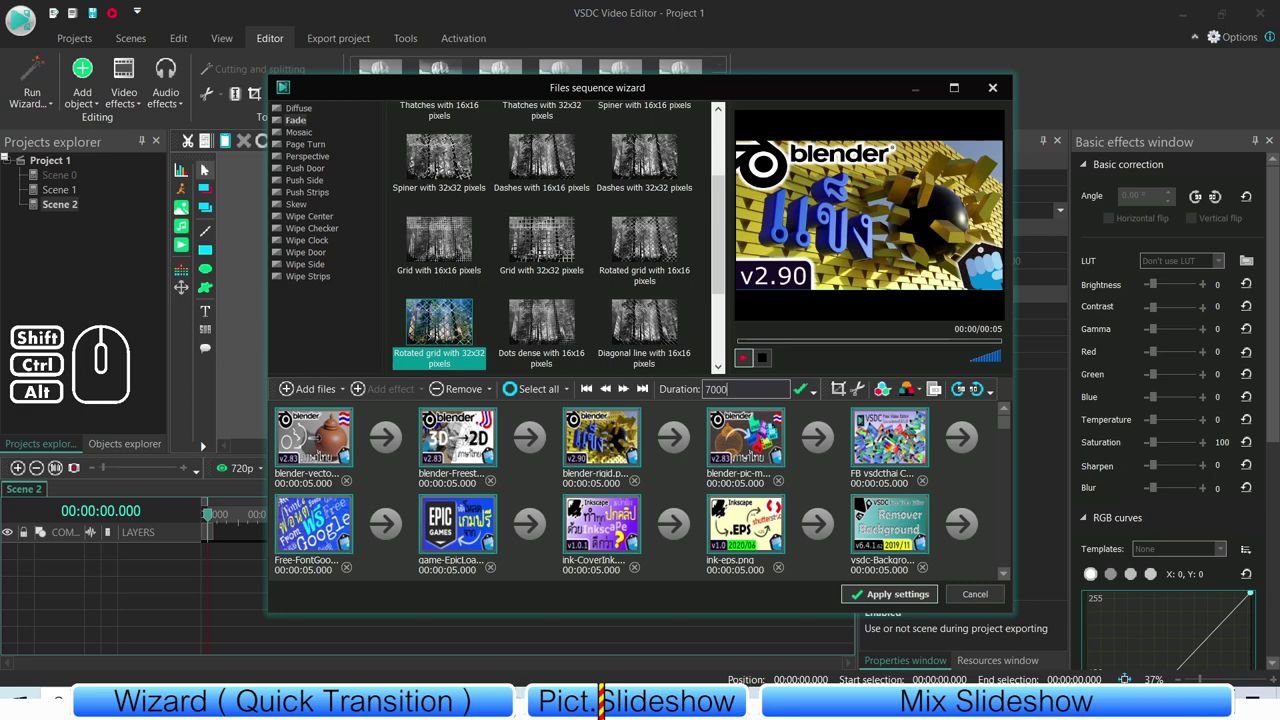
{"action": "left_click", "coordinate": [807, 397]}
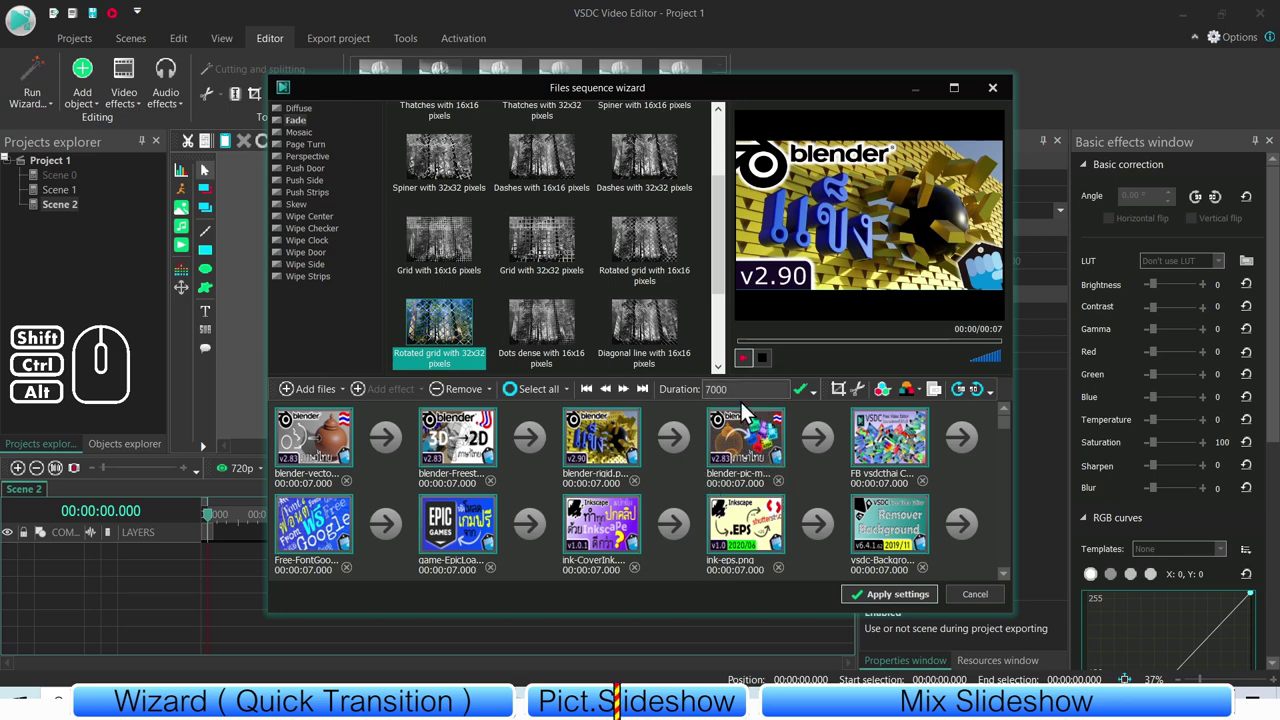
- Preview Push Door Vertical Out variants, then choose the Page Turn Left-bottom to right-top transition
{"action": "left_click", "coordinate": [685, 486]}
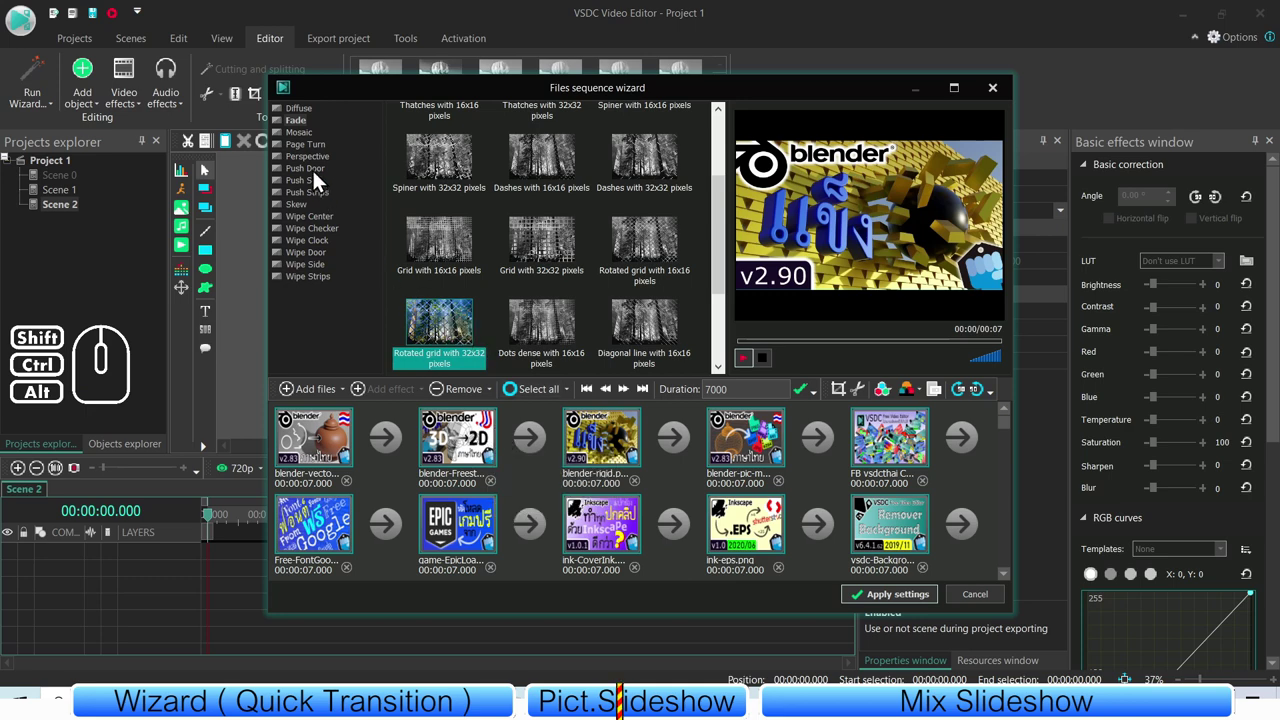
{"action": "left_click", "coordinate": [318, 178]}
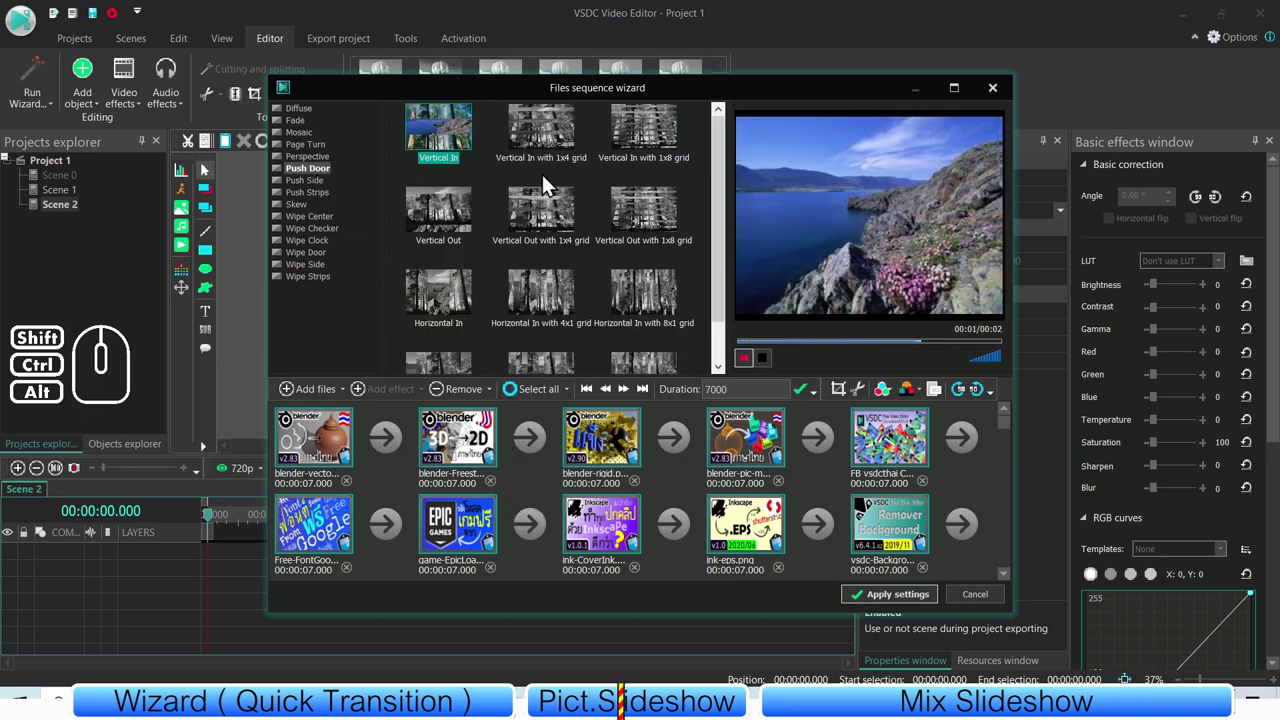
{"action": "left_click", "coordinate": [552, 189]}
{"action": "left_click", "coordinate": [544, 218]}
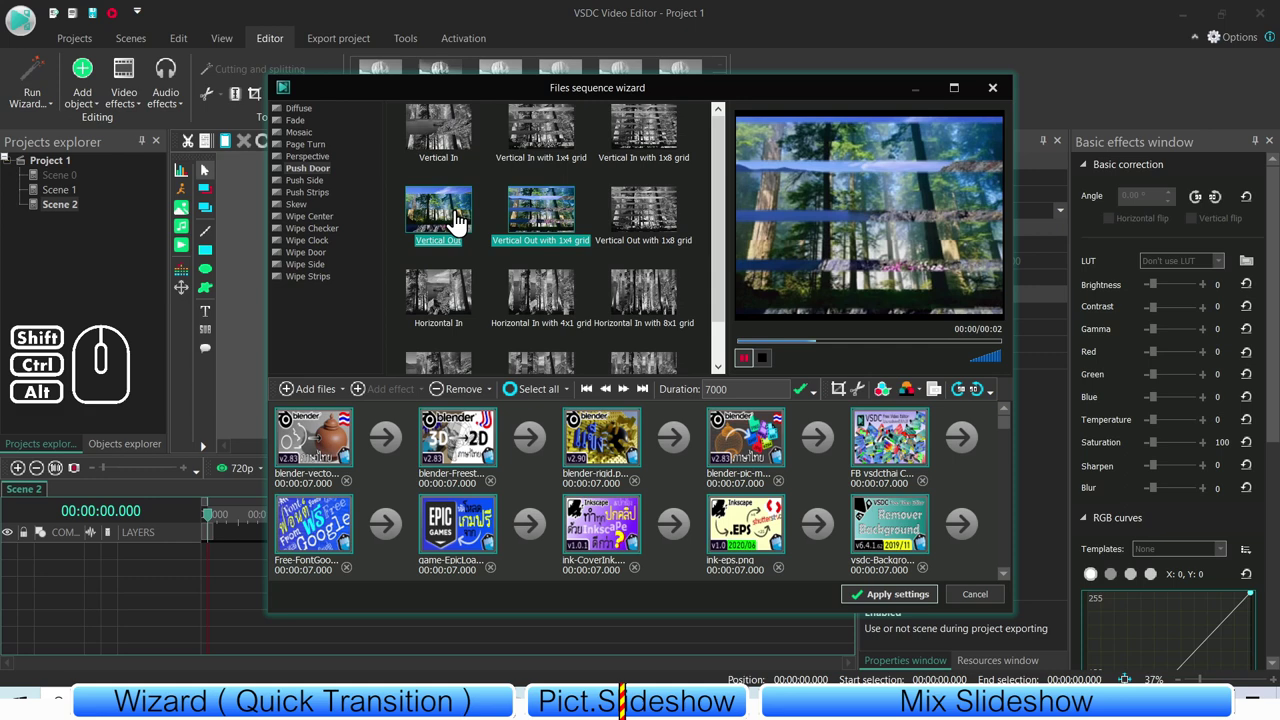
{"action": "left_click", "coordinate": [309, 150]}
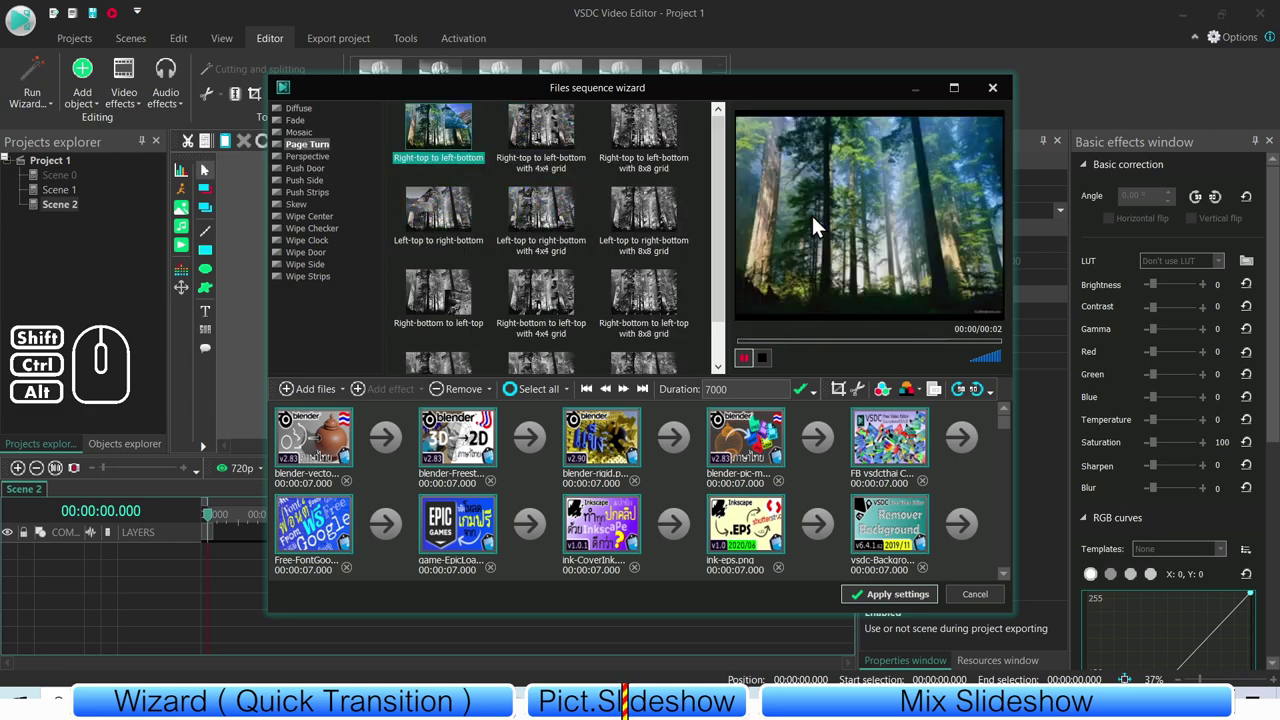
{"action": "middle_click", "coordinate": [477, 309]}
{"action": "left_click", "coordinate": [461, 338]}
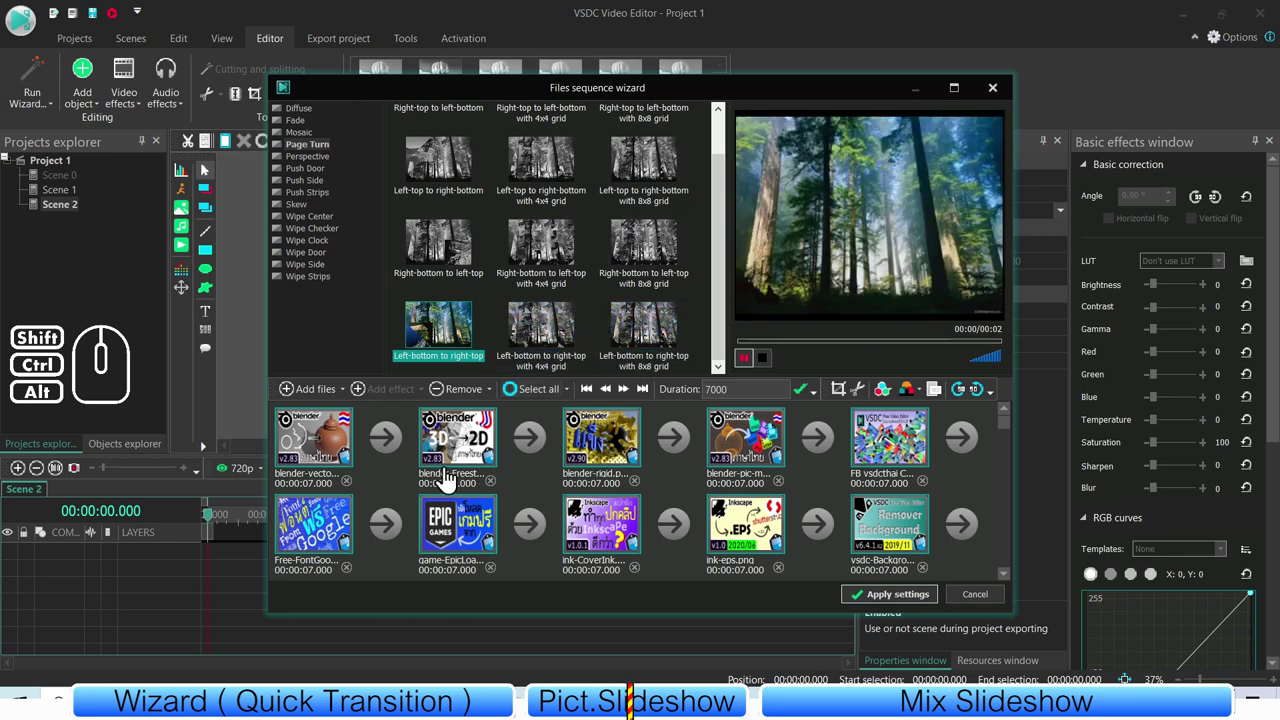
- Apply the Left-bottom to right-top transition to every gap between slides
{"action": "left_click", "coordinate": [391, 449]}
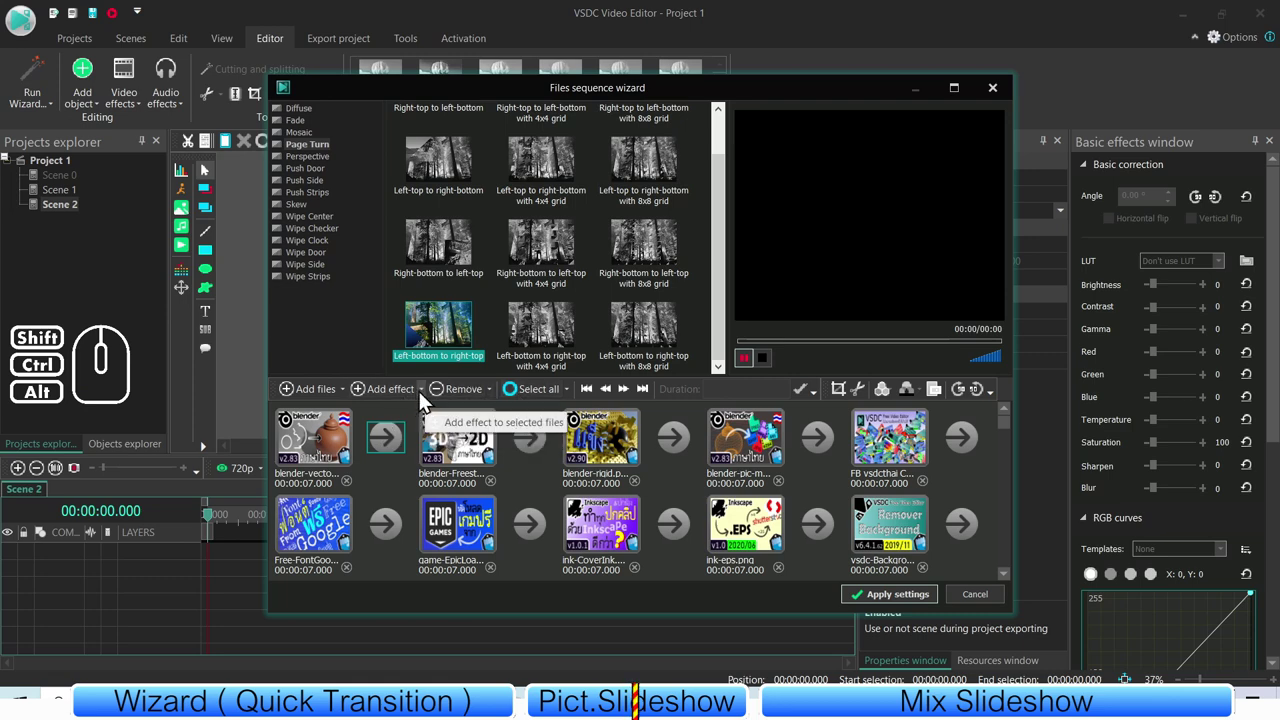
{"action": "left_click", "coordinate": [428, 397]}
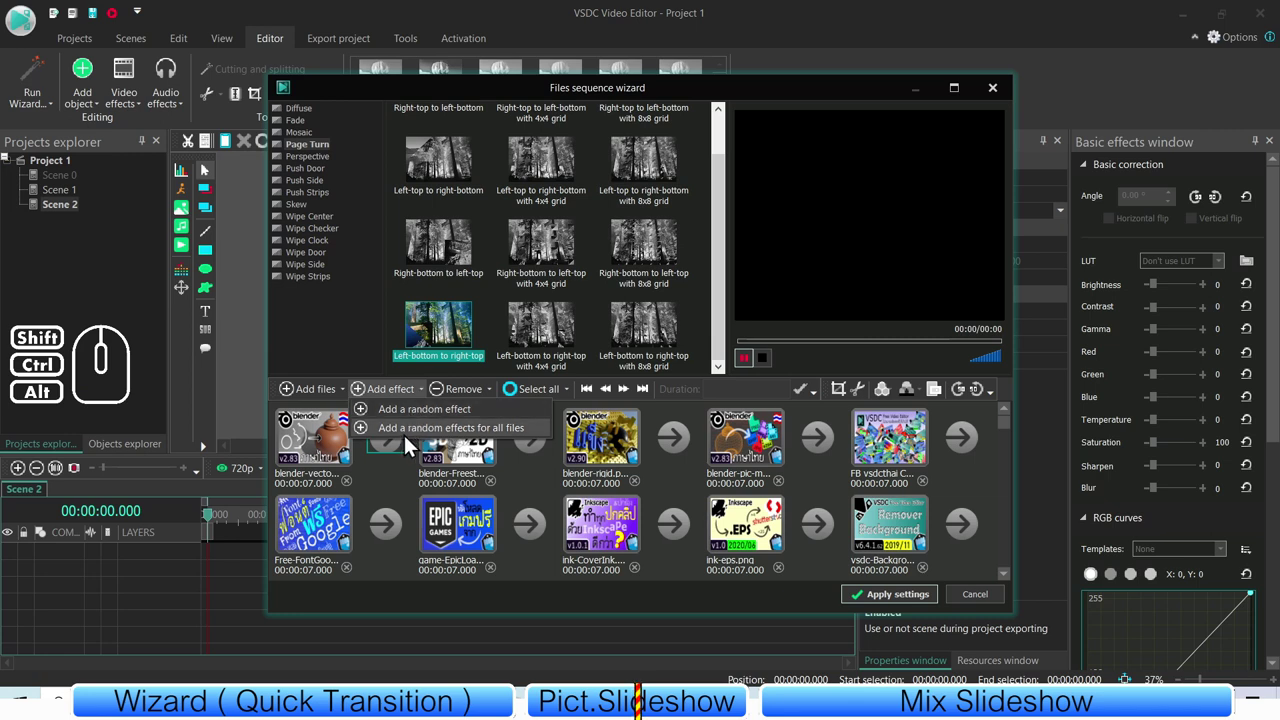
{"action": "left_click", "coordinate": [398, 487]}
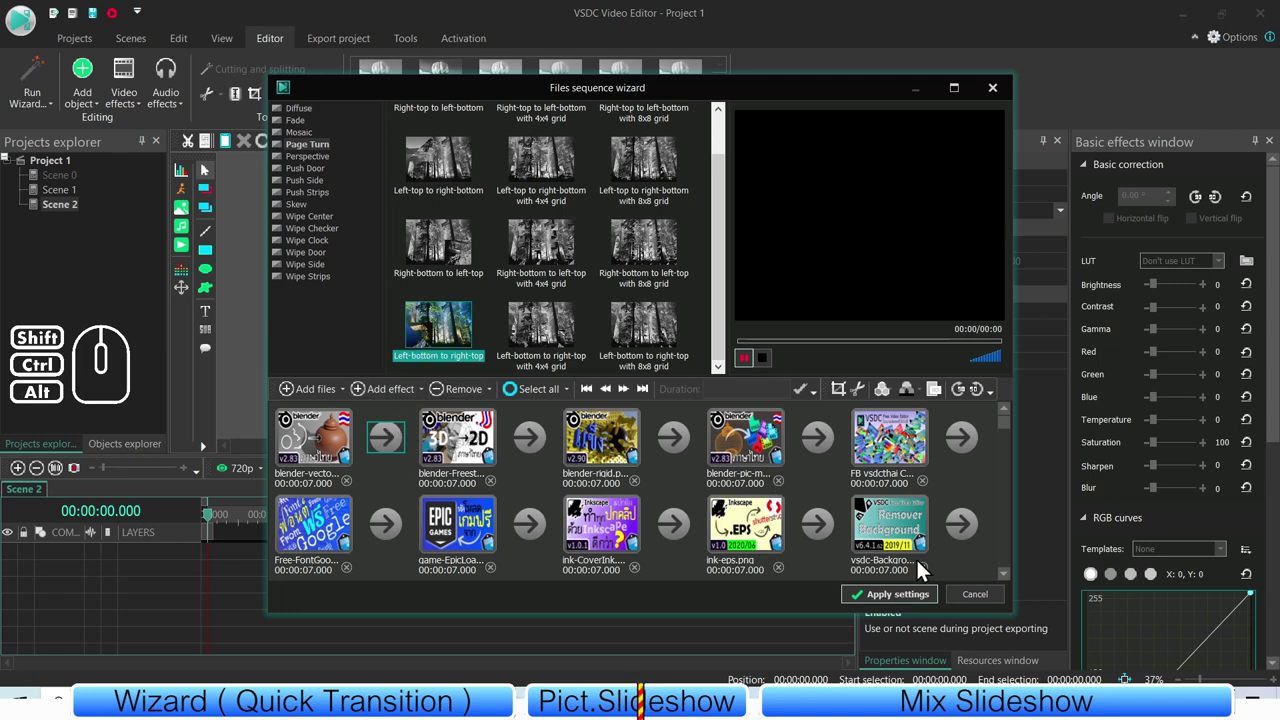
{"action": "left_click", "coordinate": [537, 395]}
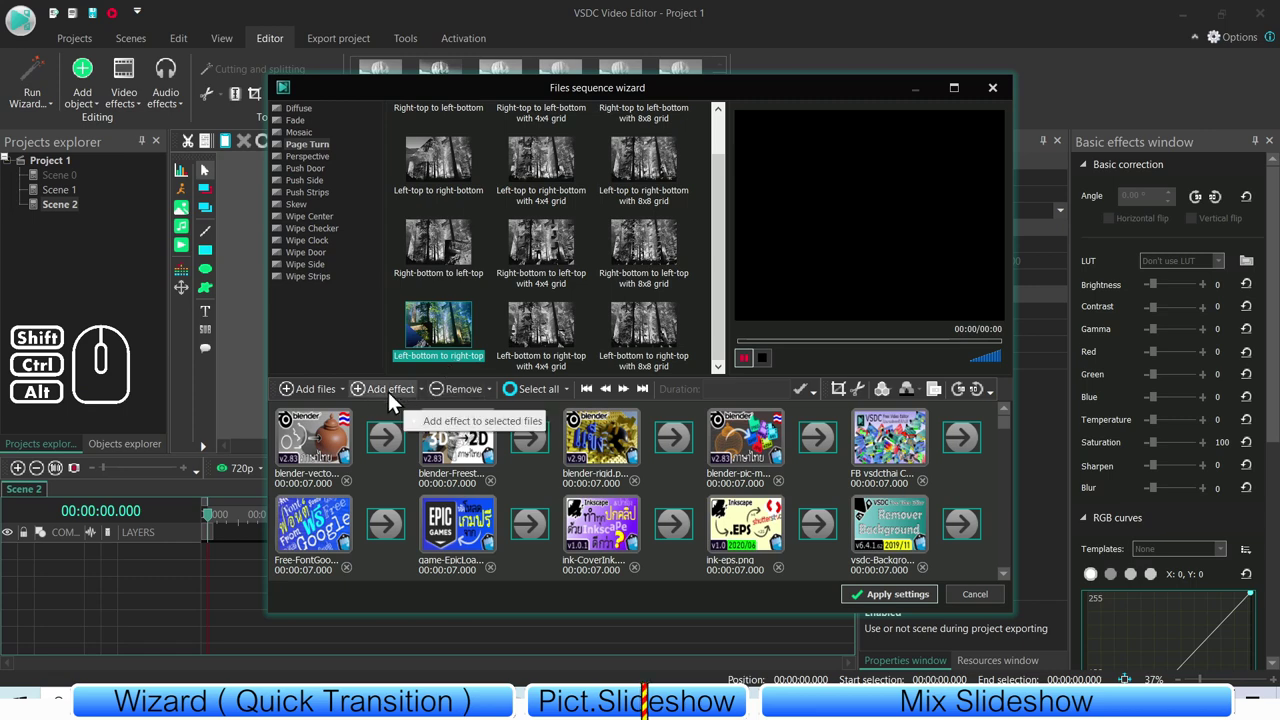
{"action": "left_click", "coordinate": [393, 400]}
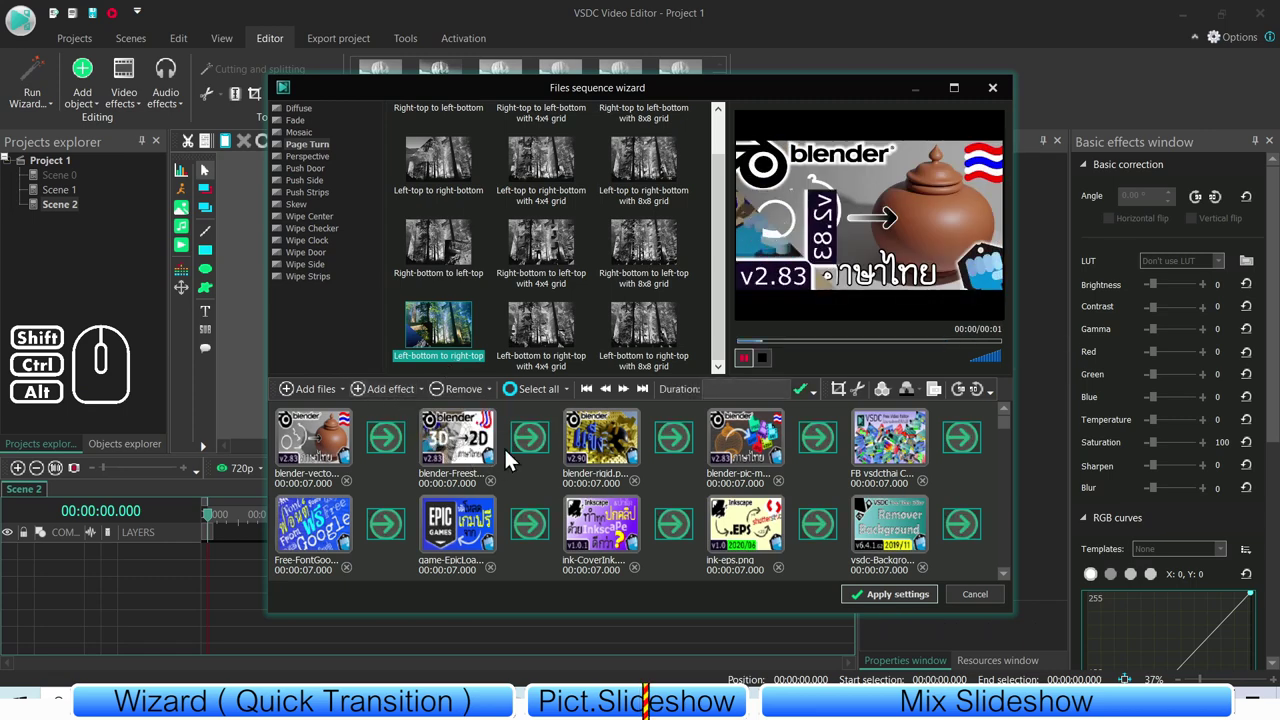
- Step through the images and transitions in the sequence to check each one
{"action": "left_click", "coordinate": [533, 481]}
{"action": "left_click", "coordinate": [544, 445]}
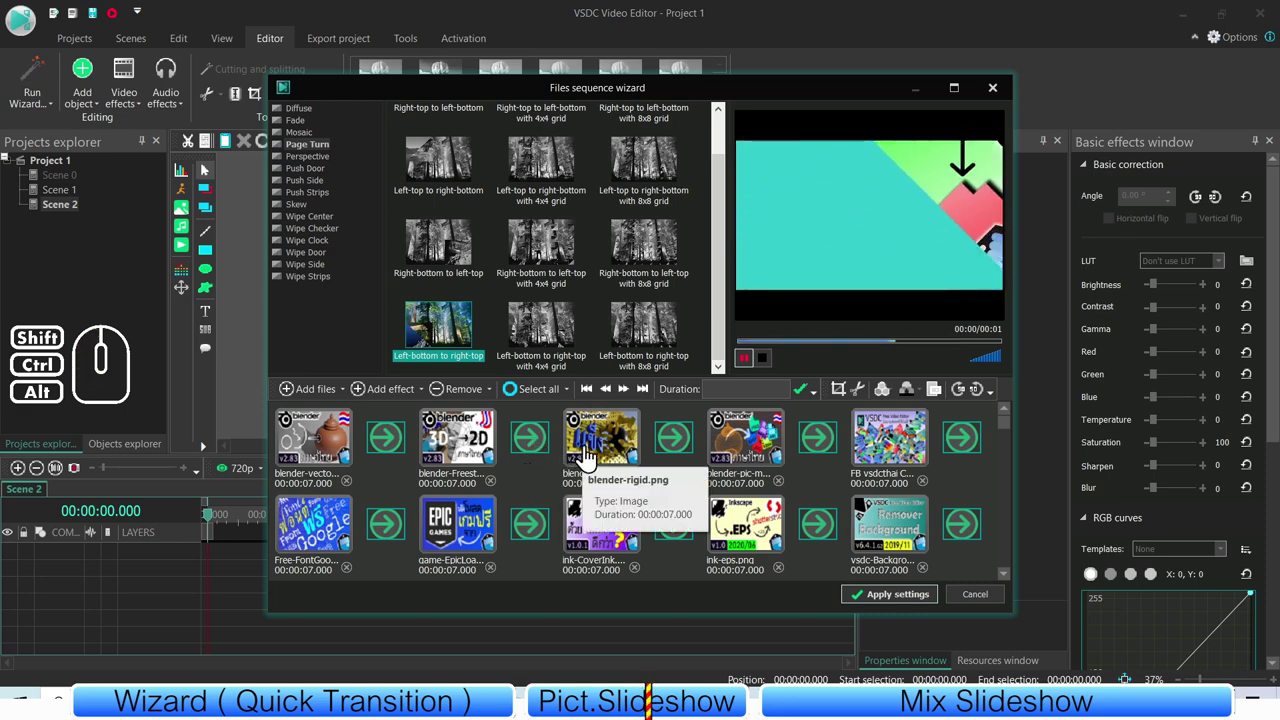
{"action": "left_click", "coordinate": [590, 453]}
{"action": "left_click", "coordinate": [537, 473]}
{"action": "left_click", "coordinate": [535, 452]}
{"action": "left_click", "coordinate": [603, 445]}
{"action": "left_click", "coordinate": [549, 484]}
{"action": "left_click", "coordinate": [584, 462]}
{"action": "left_click", "coordinate": [539, 484]}
{"action": "left_click", "coordinate": [541, 443]}
- Check blender-rigid.png and the Blender v2.90 image at 7 seconds and play their previews
{"action": "left_click", "coordinate": [674, 455]}
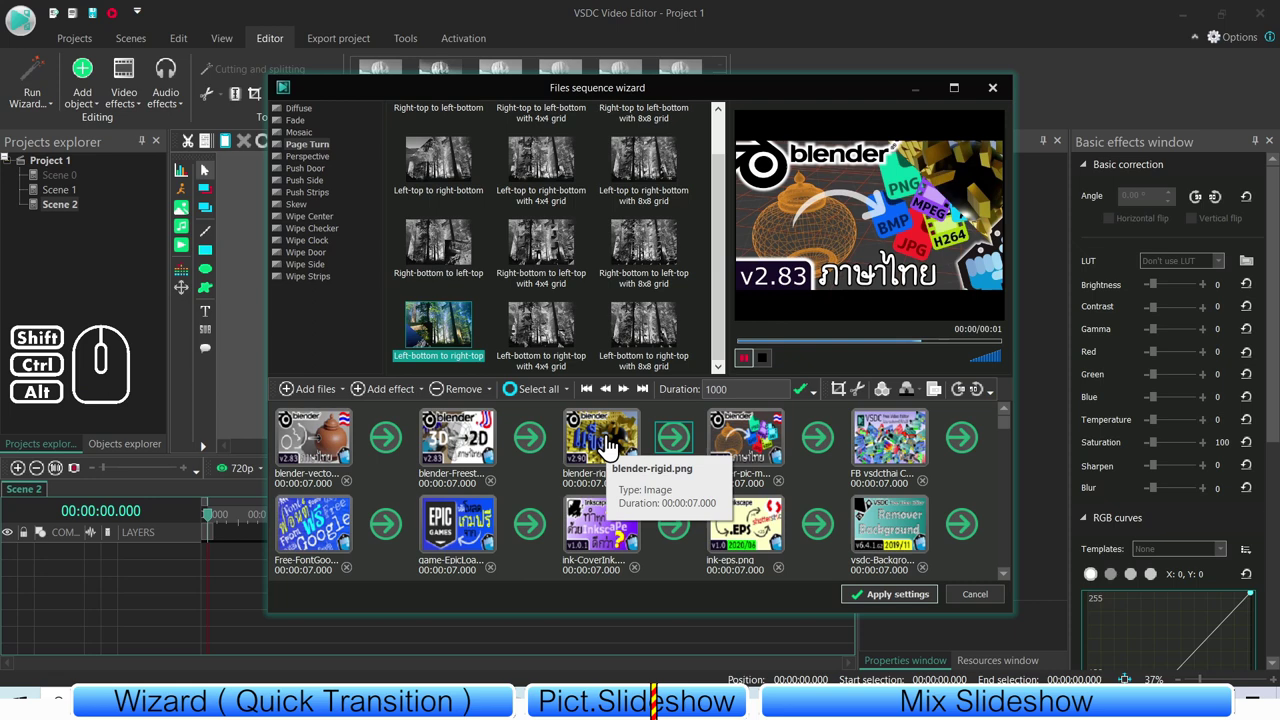
{"action": "left_click", "coordinate": [690, 519]}
{"action": "left_click", "coordinate": [683, 481]}
{"action": "left_click", "coordinate": [744, 461]}
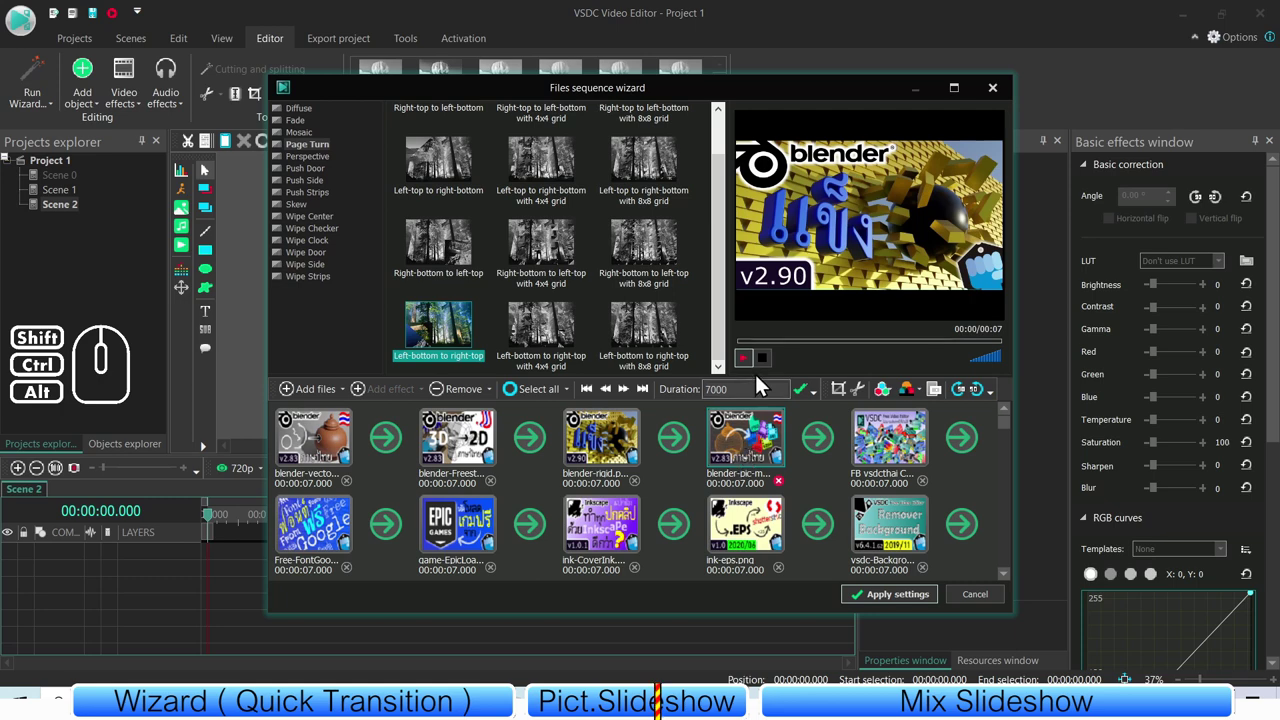
{"action": "left_click", "coordinate": [682, 486]}
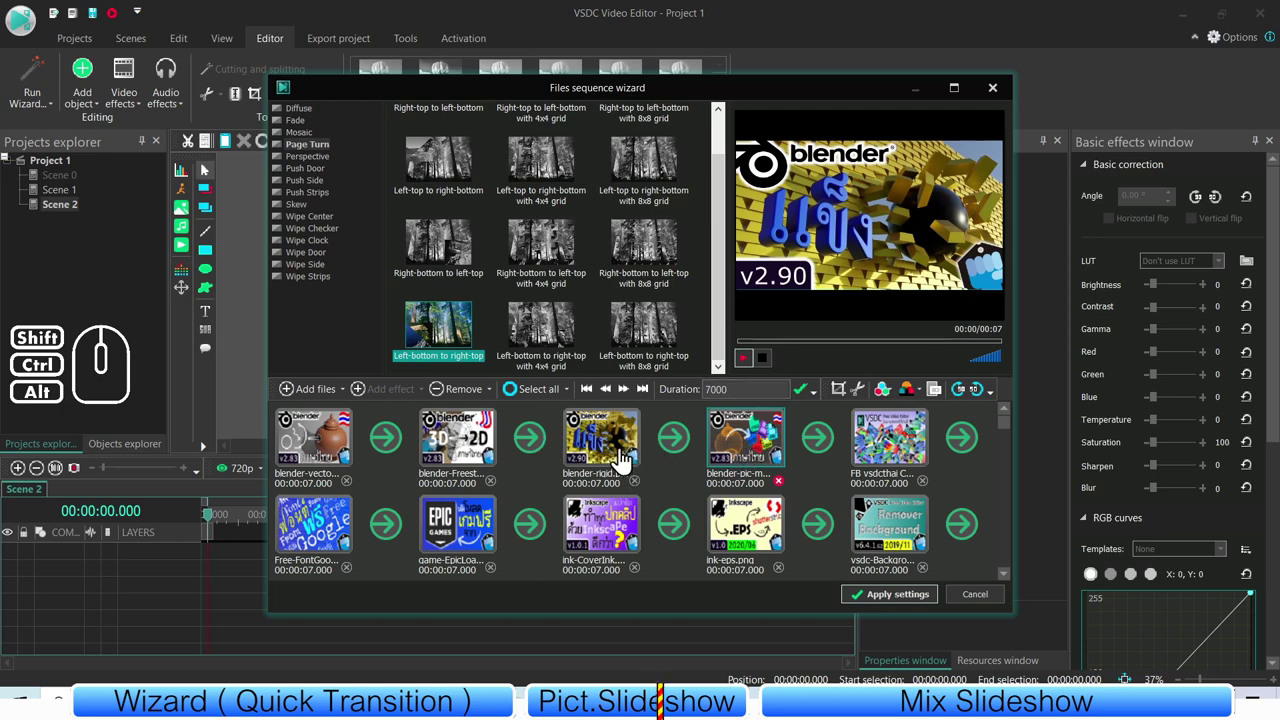
{"action": "left_click", "coordinate": [687, 478]}
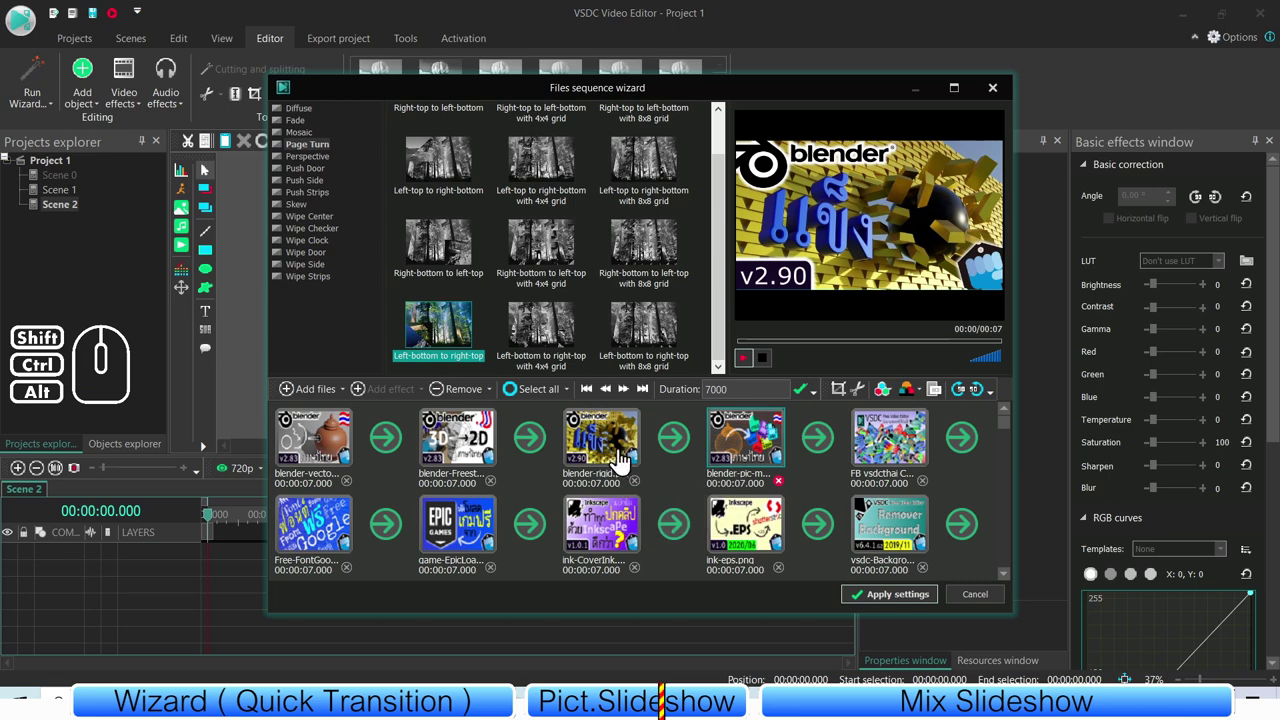
- Preview the 3D to 2D image and confirm a transition runs 1000 ms
{"action": "left_click", "coordinate": [608, 448]}
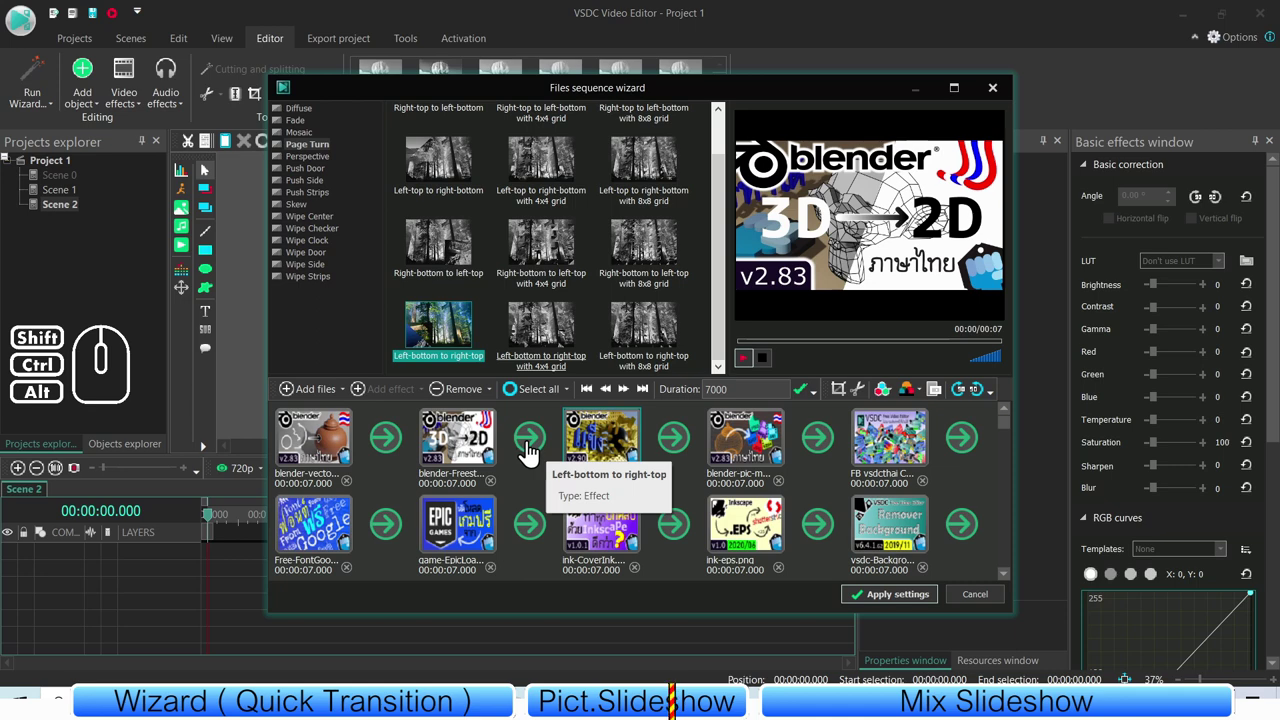
{"action": "left_click", "coordinate": [532, 452]}
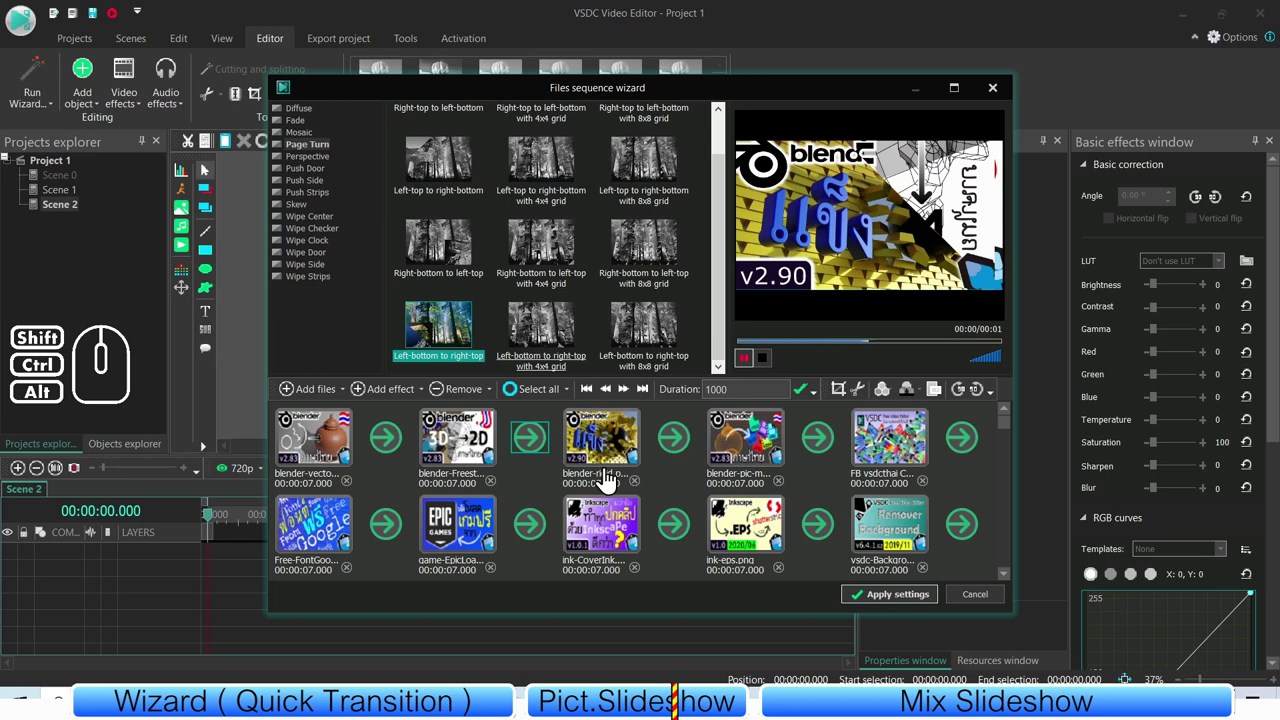
{"action": "left_click", "coordinate": [602, 451]}
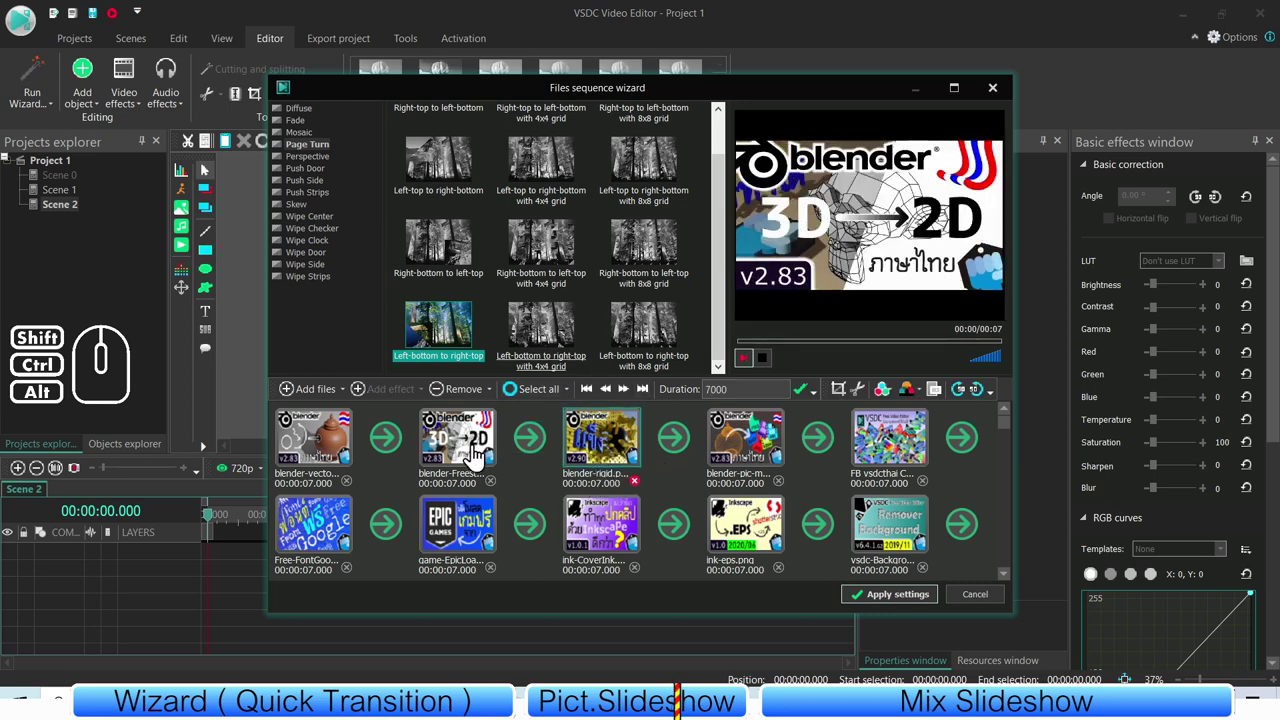
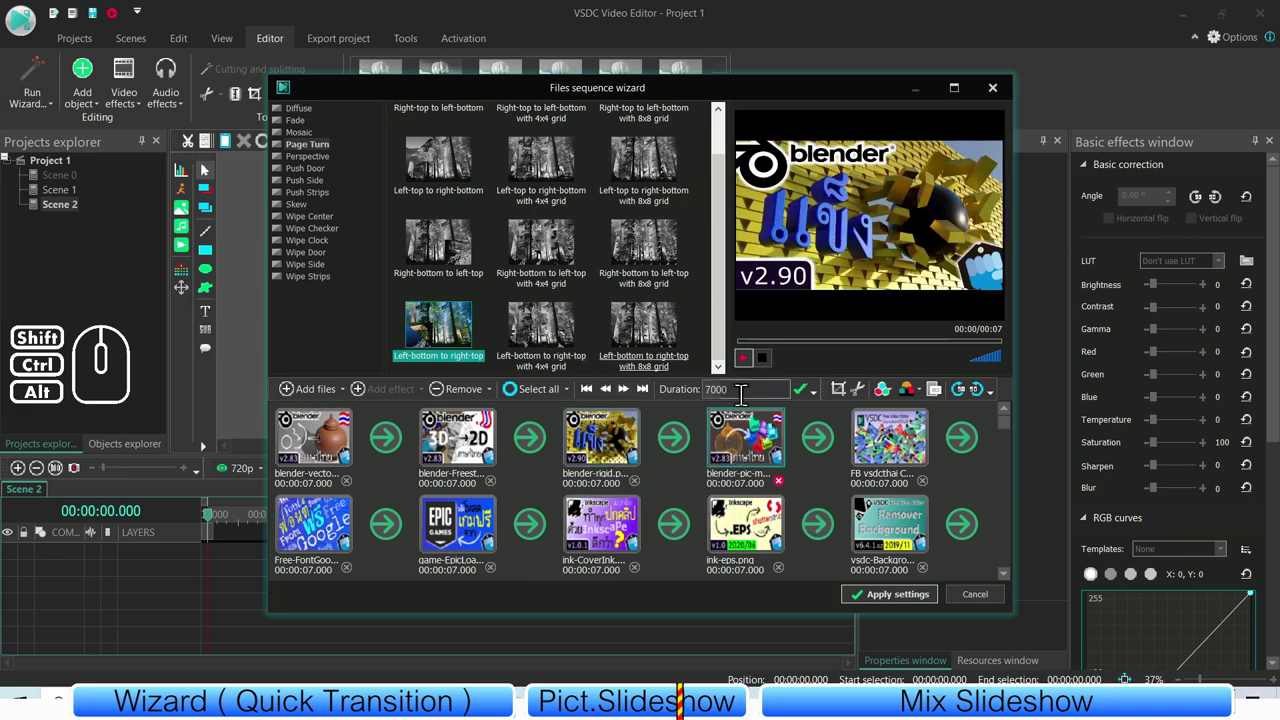
{"action": "left_click", "coordinate": [751, 367]}
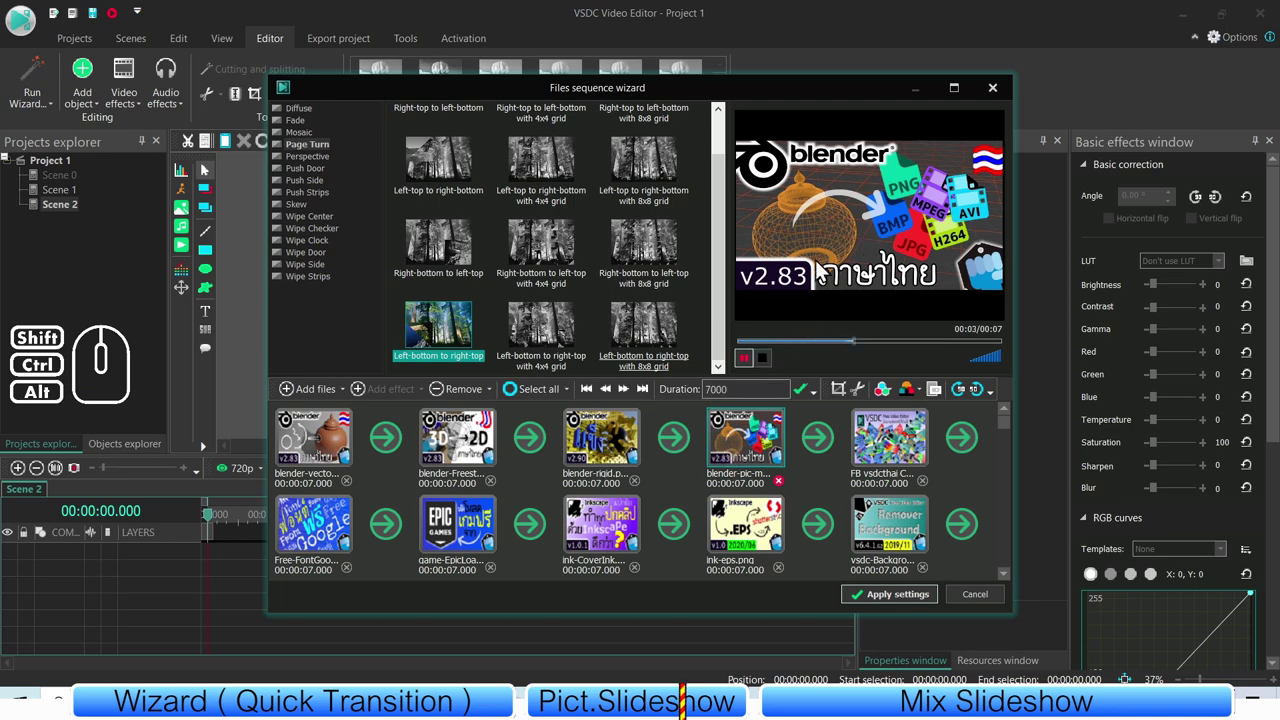
- Select the transition after the Blender v2.90 image, a one-second Left-bottom to right-top effect
{"action": "left_click", "coordinate": [692, 482]}
{"action": "left_click", "coordinate": [687, 457]}
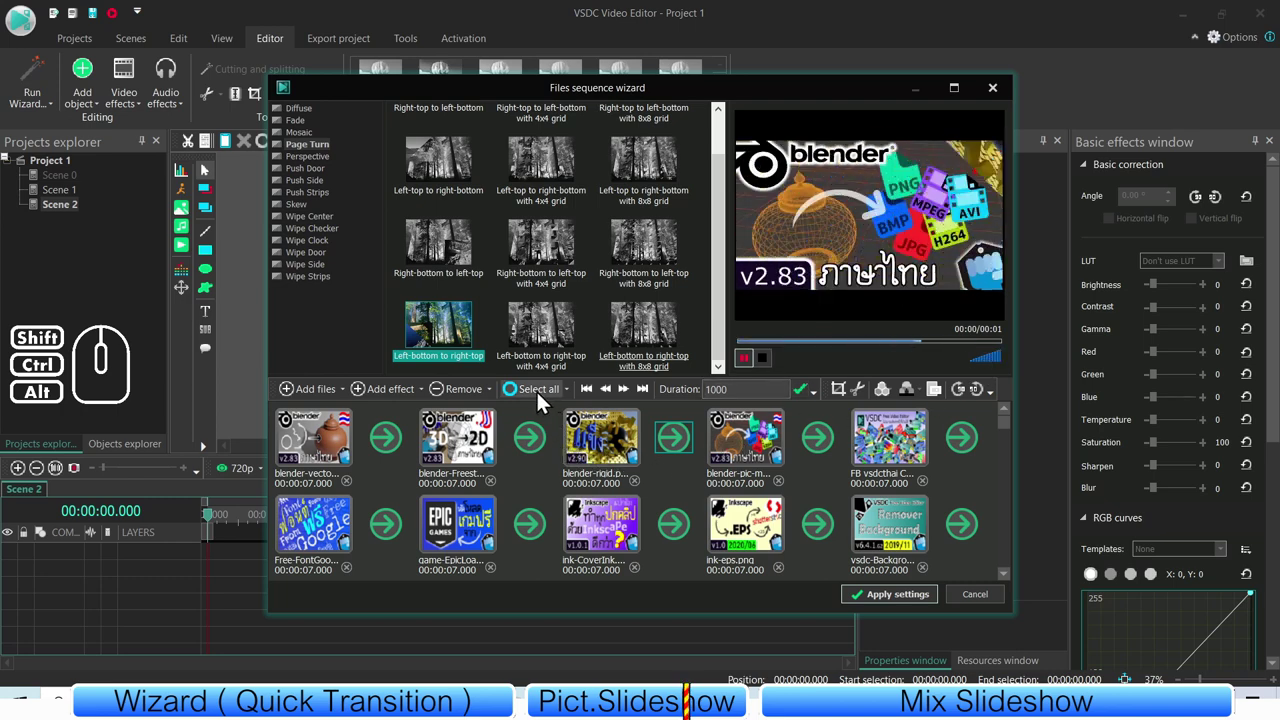
{"action": "left_click", "coordinate": [546, 398]}
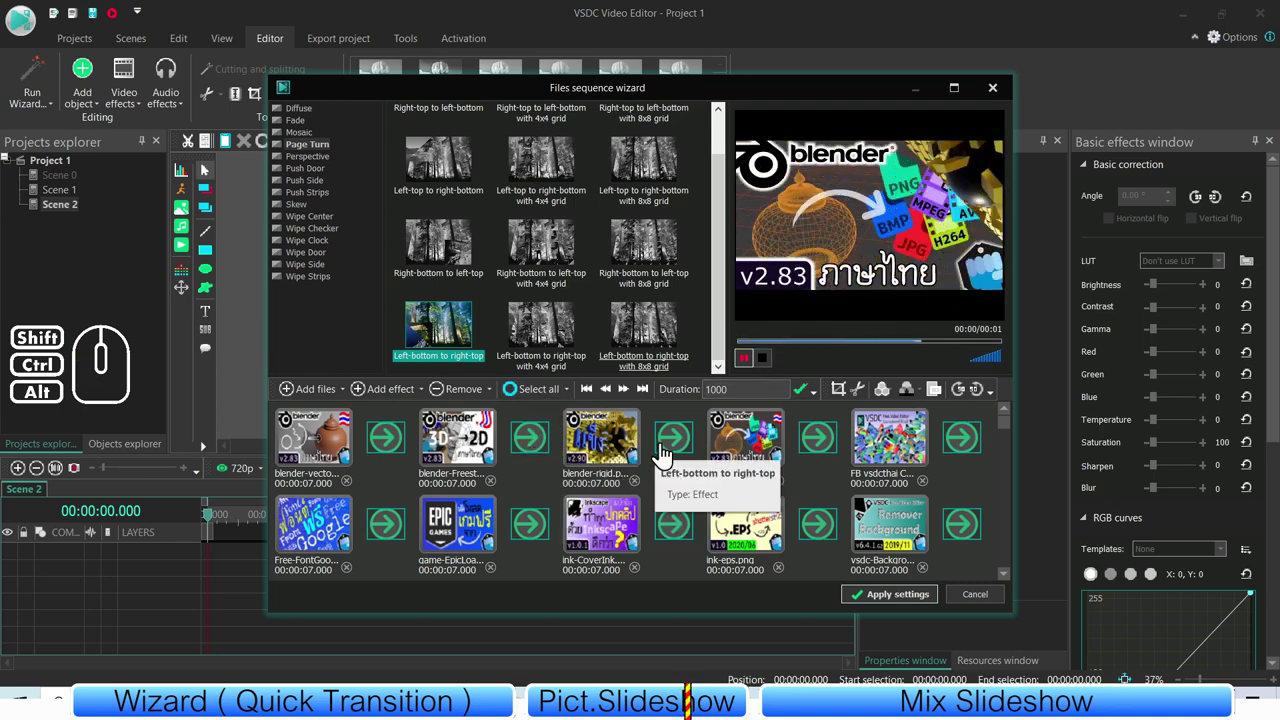
- Select all effects and set every transition's duration to 2000 ms
{"action": "left_click", "coordinate": [571, 398]}
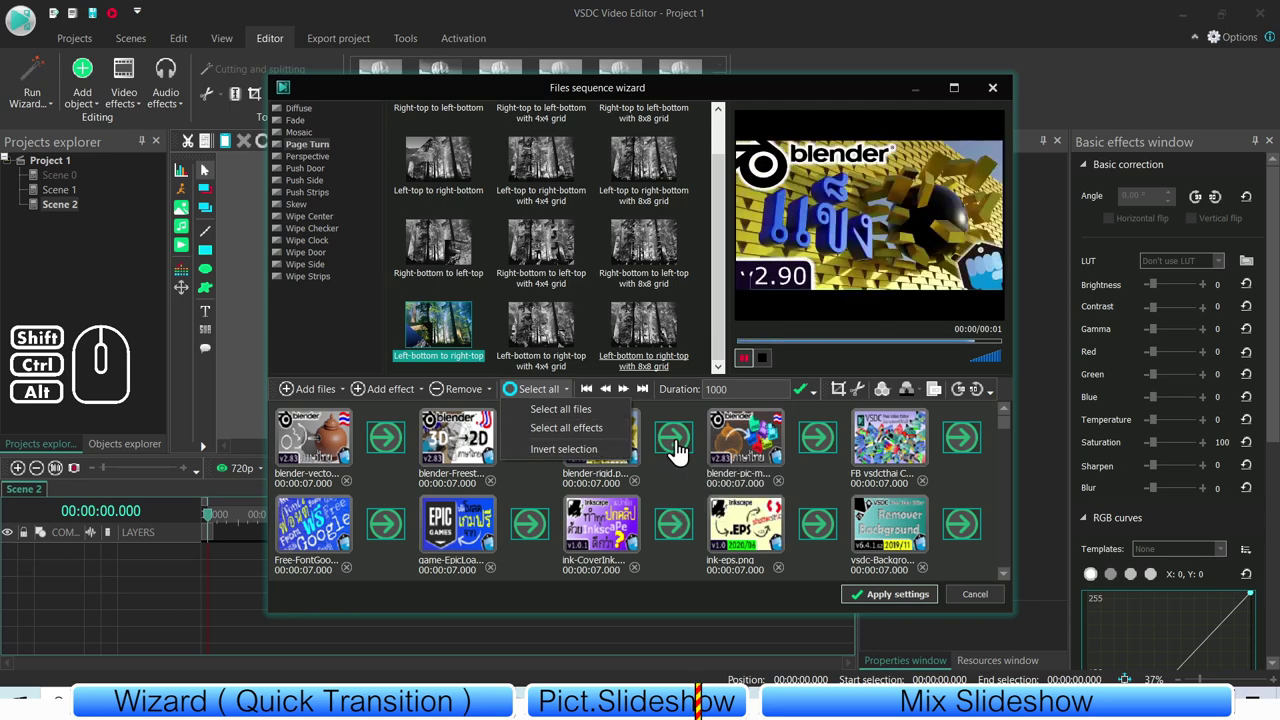
{"action": "left_click", "coordinate": [684, 475]}
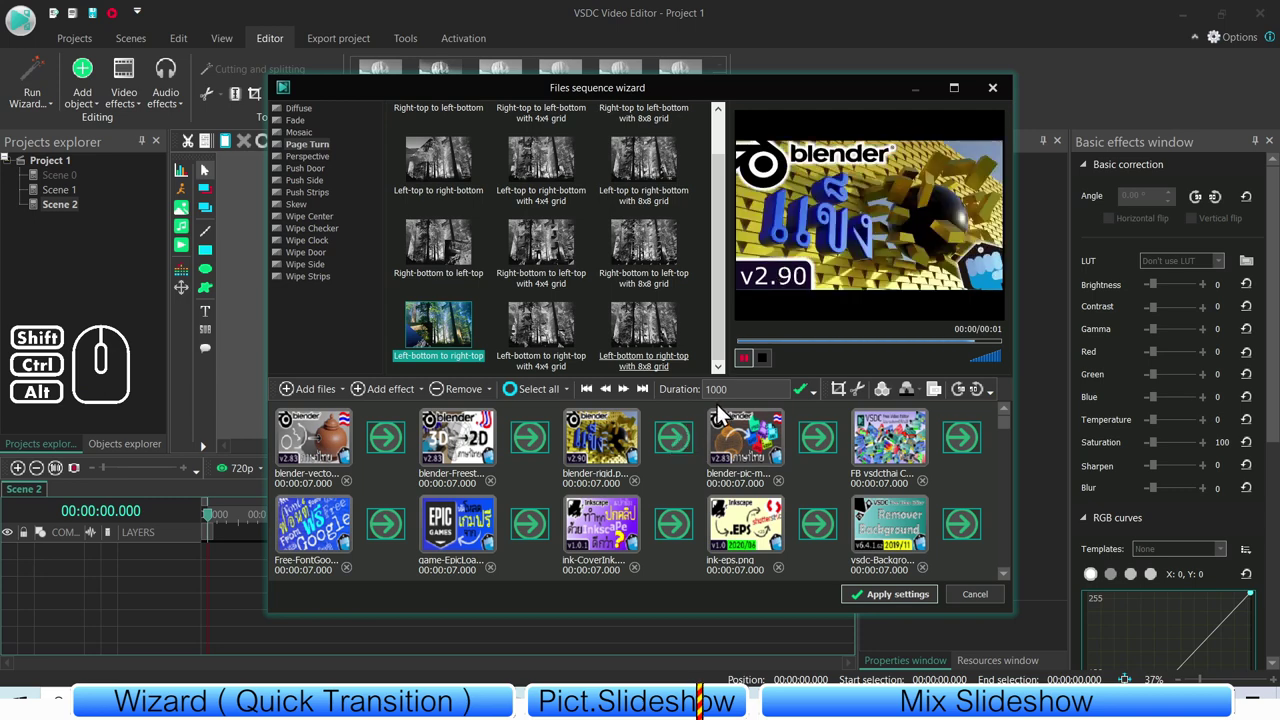
{"action": "left_click", "coordinate": [723, 403]}
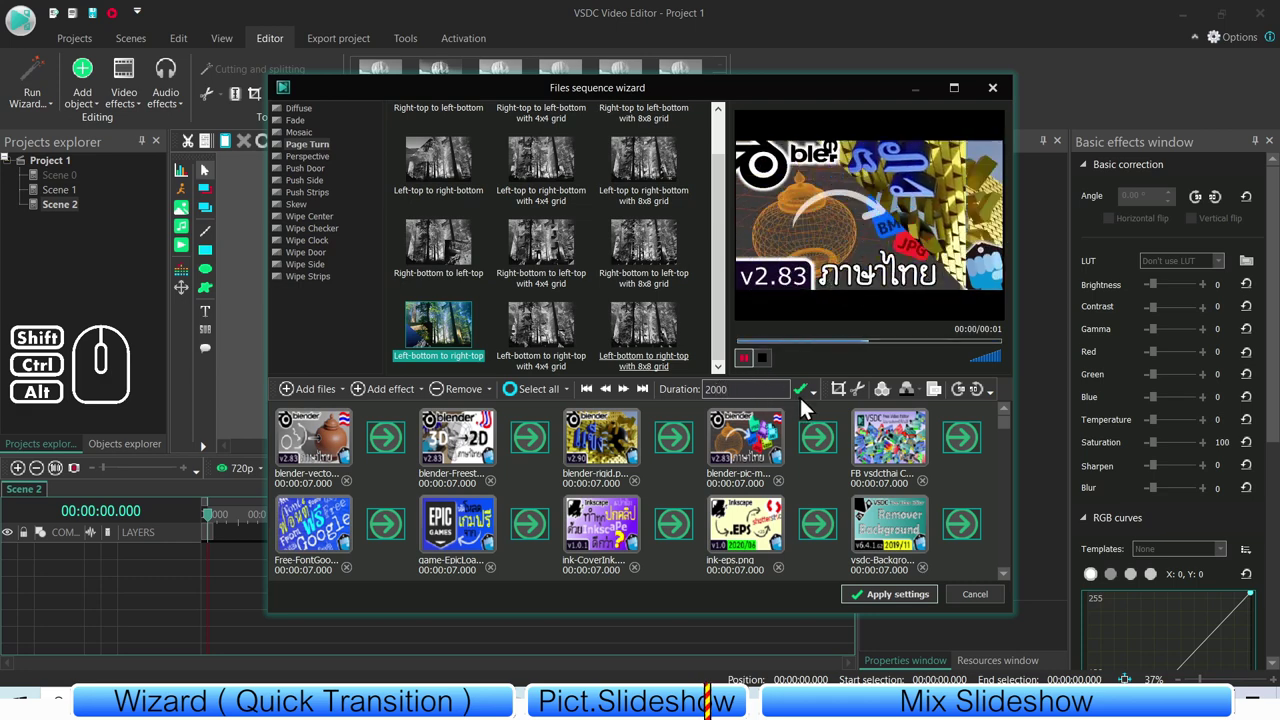
{"action": "left_click", "coordinate": [804, 399]}
- Preview later parts of the slideshow, including the Epic Games transition, with 2-second effects
{"action": "left_click", "coordinate": [681, 482]}
{"action": "left_click", "coordinate": [742, 434]}
{"action": "left_click", "coordinate": [688, 484]}
{"action": "left_click", "coordinate": [686, 447]}
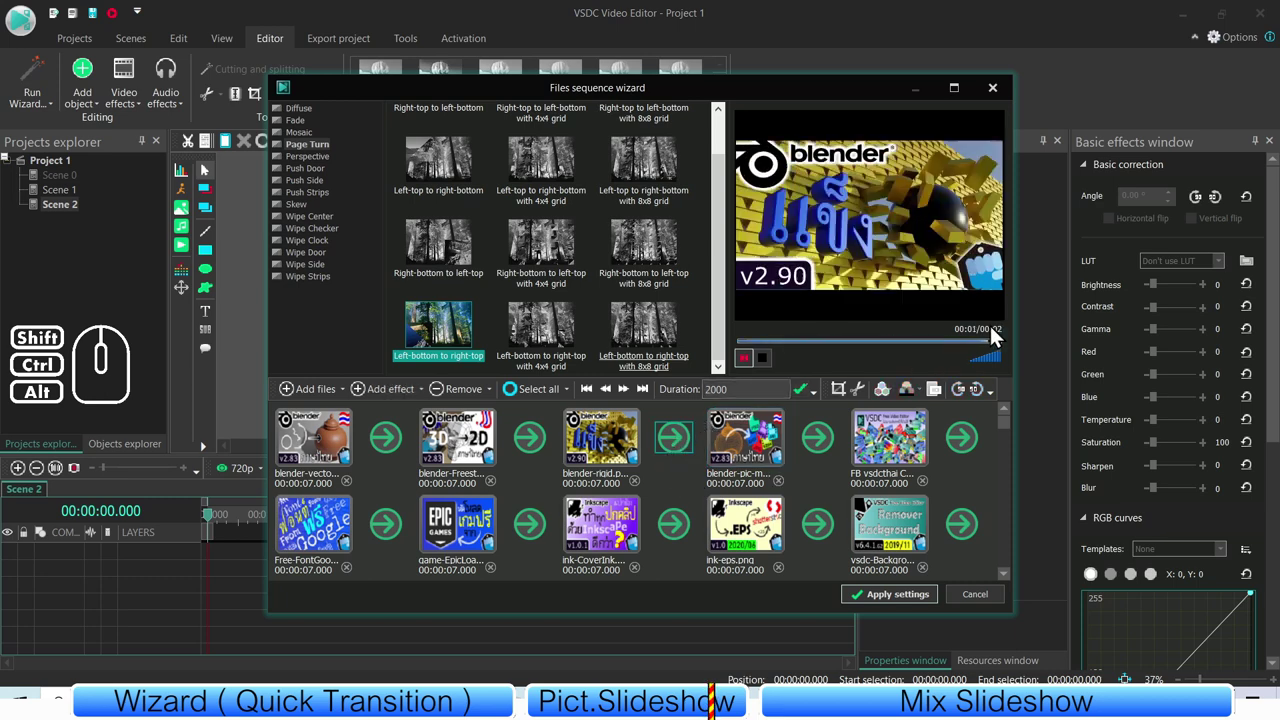
{"action": "left_click", "coordinate": [825, 539]}
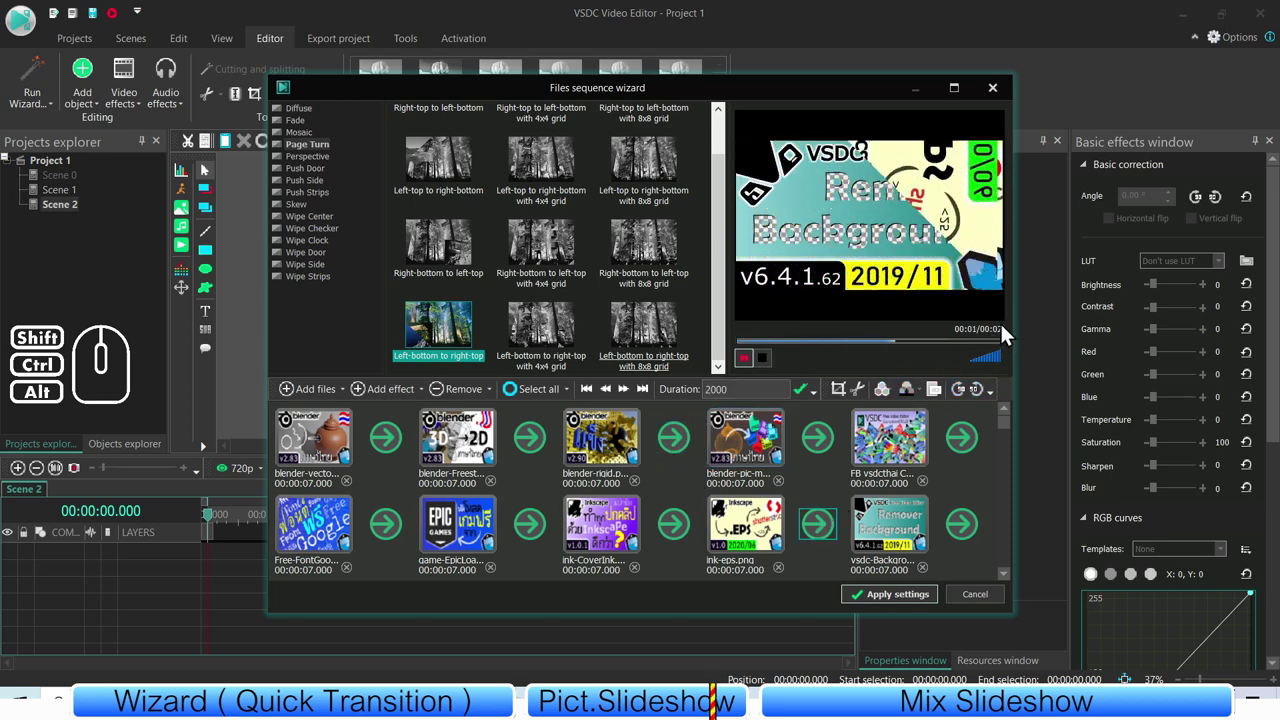
{"action": "left_click", "coordinate": [537, 532]}
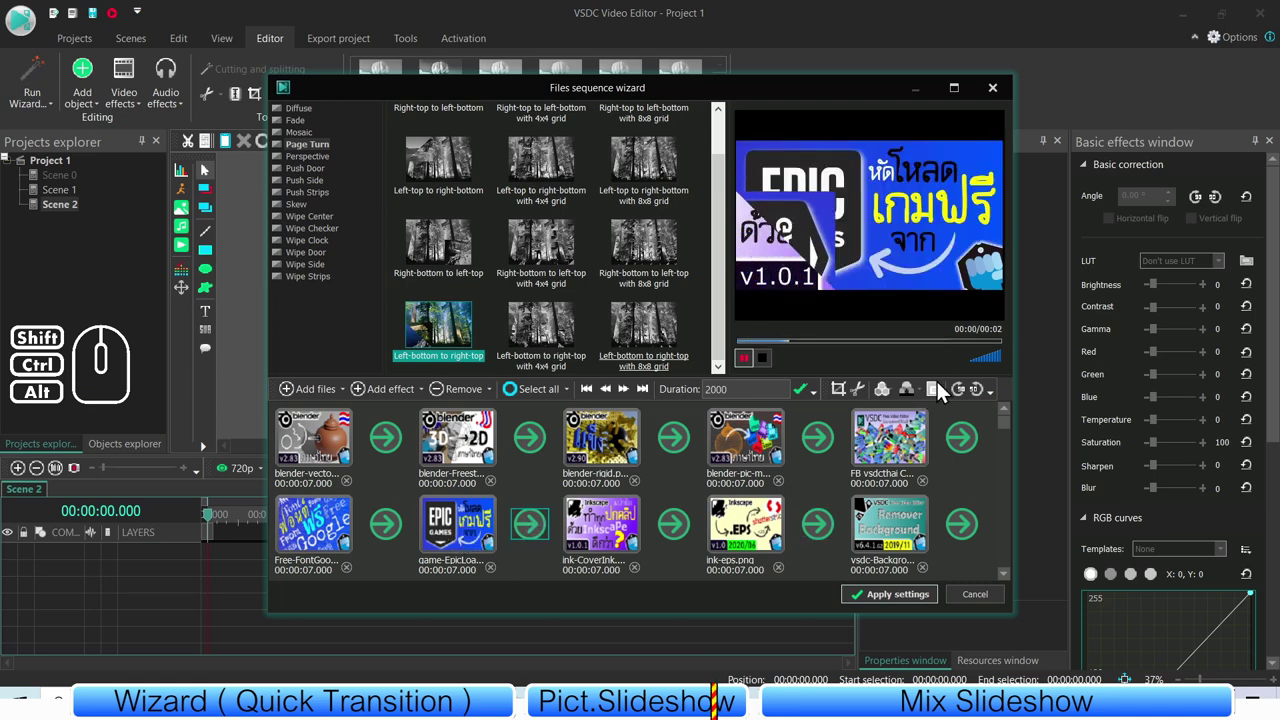
{"action": "left_click_drag", "start_coordinate": [1008, 431], "coordinate": [1020, 416]}
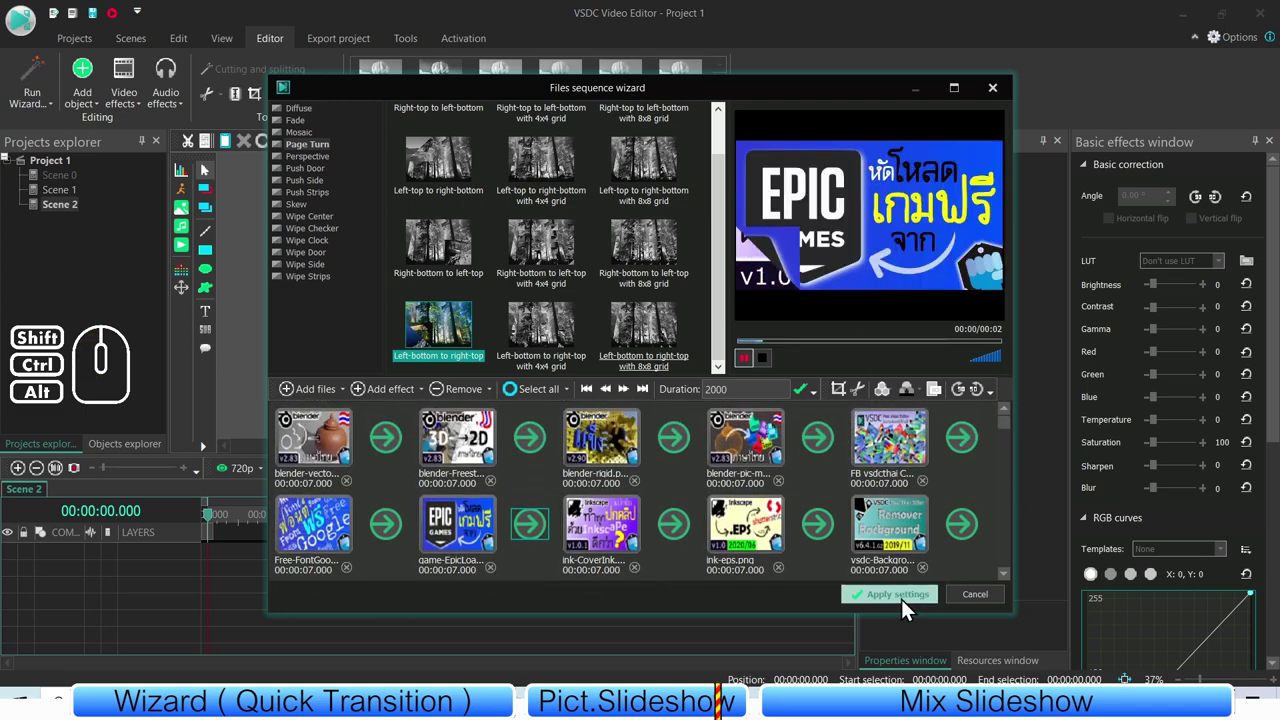
{"action": "left_click", "coordinate": [902, 605]}
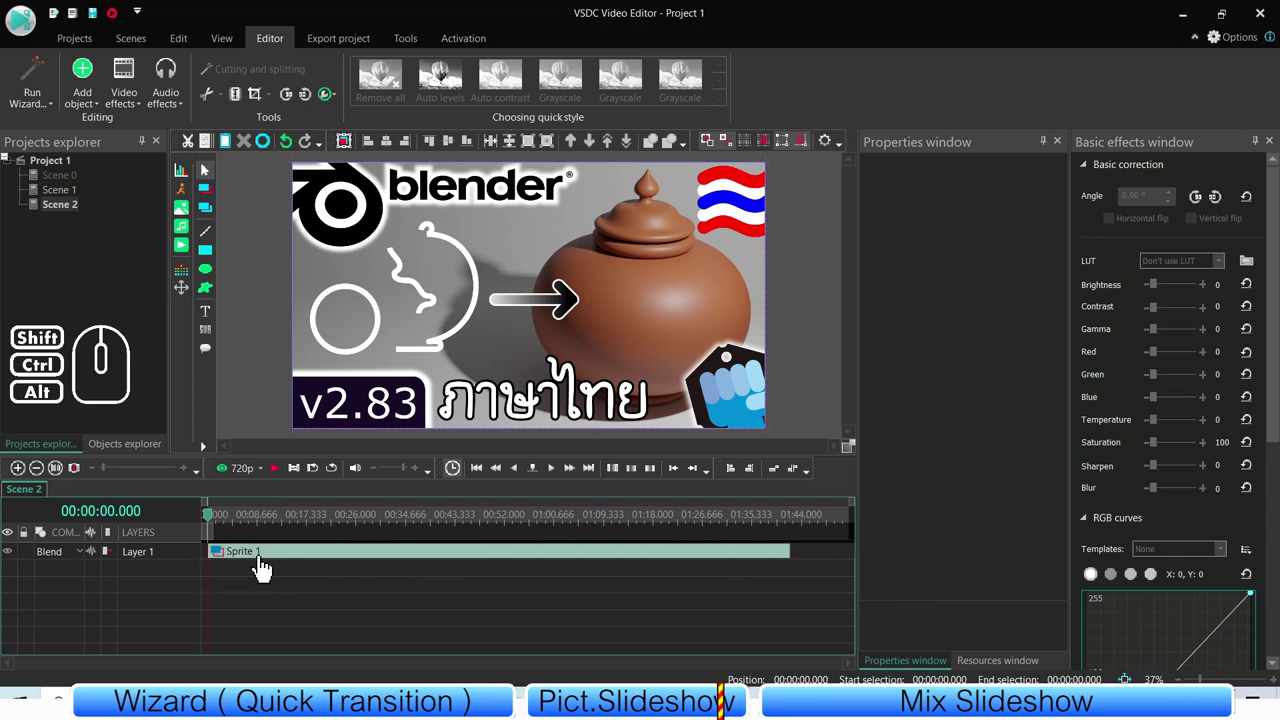
{"action": "left_click", "coordinate": [245, 585]}
{"action": "left_click", "coordinate": [65, 197]}
{"action": "right_click", "coordinate": [65, 197]}
{"action": "left_click", "coordinate": [25, 250]}
{"action": "left_click", "coordinate": [69, 194]}
{"action": "double_click", "coordinate": [1002, 223]}
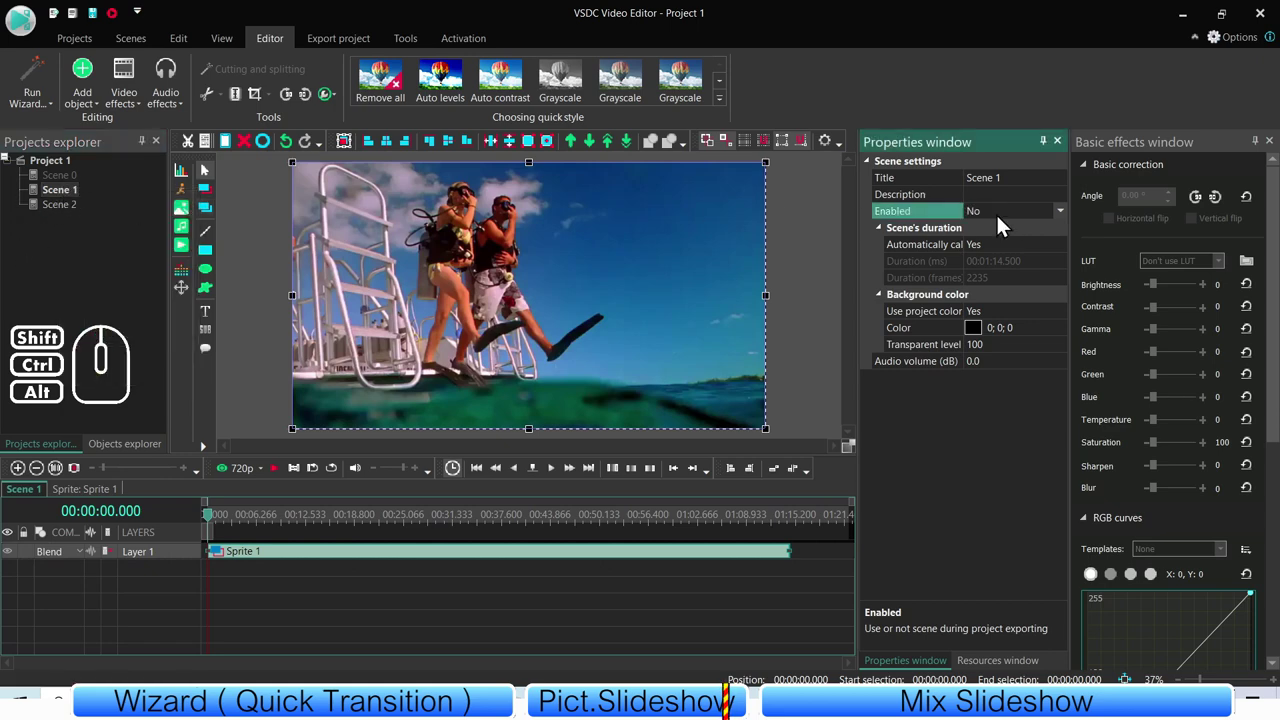
{"action": "left_click", "coordinate": [143, 245]}
{"action": "left_click", "coordinate": [70, 219]}
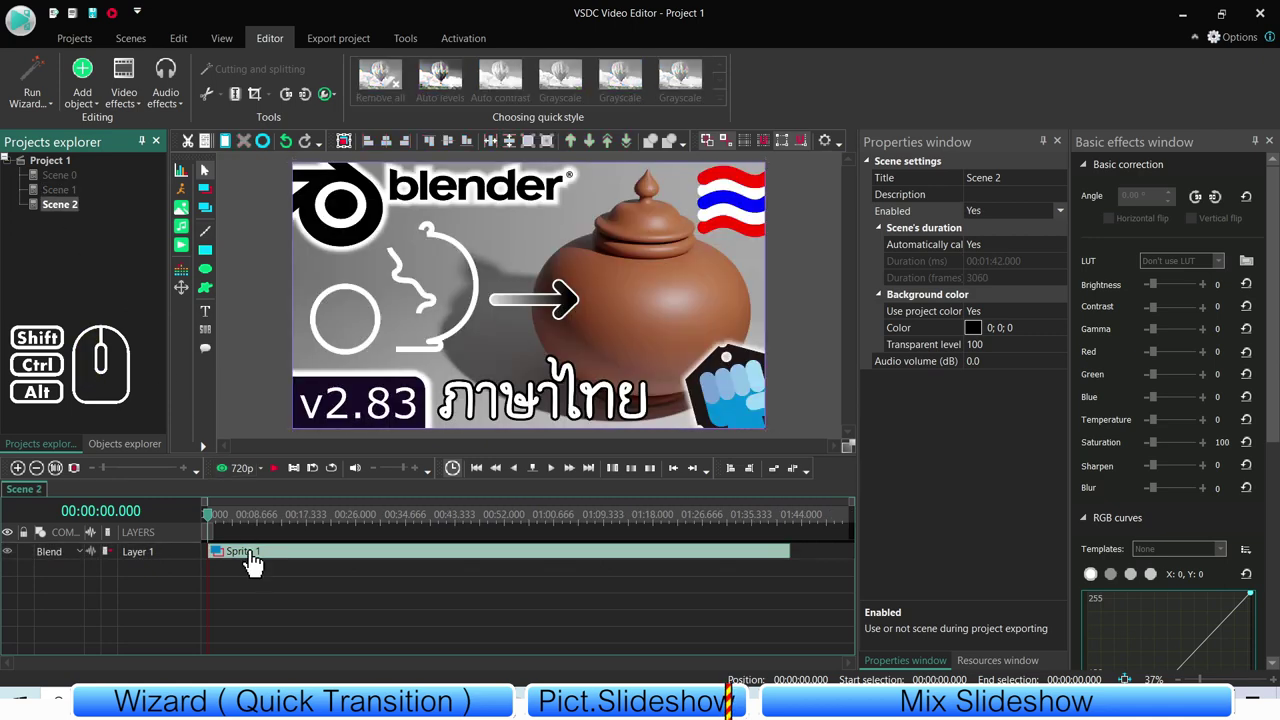
{"action": "double_click", "coordinate": [259, 562]}
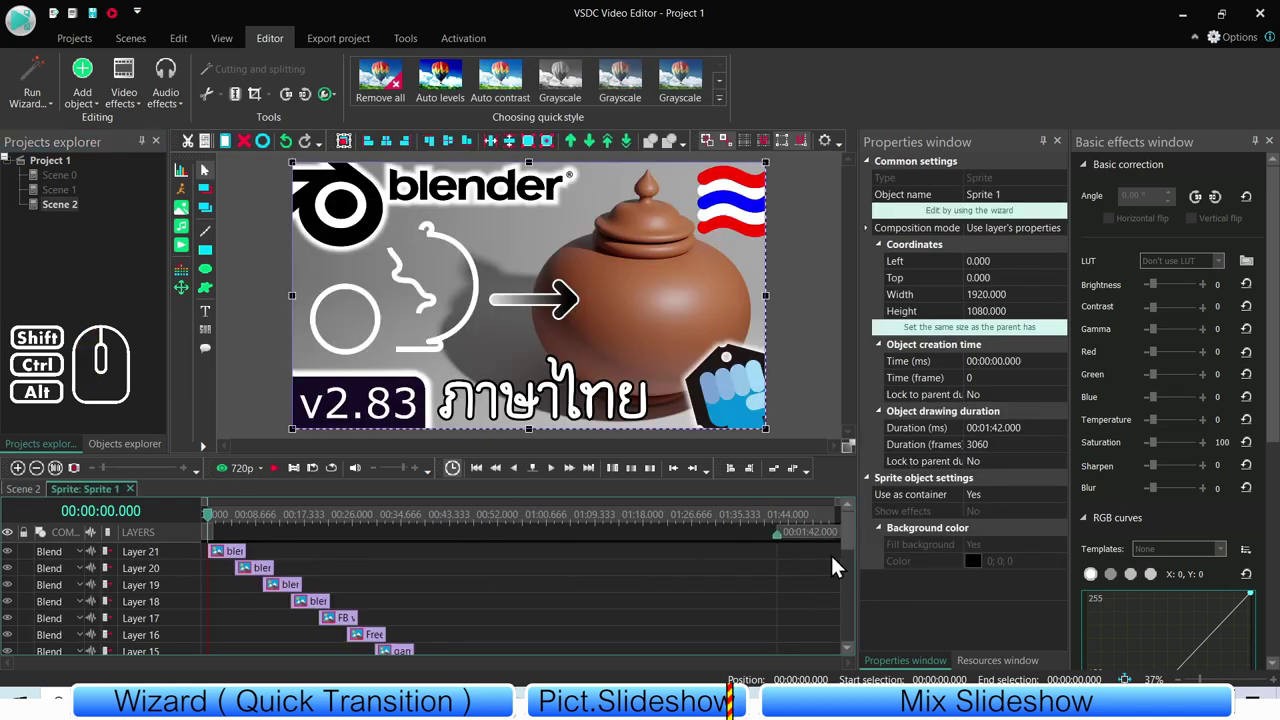
{"action": "left_click_drag", "start_coordinate": [856, 536], "coordinate": [855, 543]}
{"action": "left_click", "coordinate": [38, 501]}
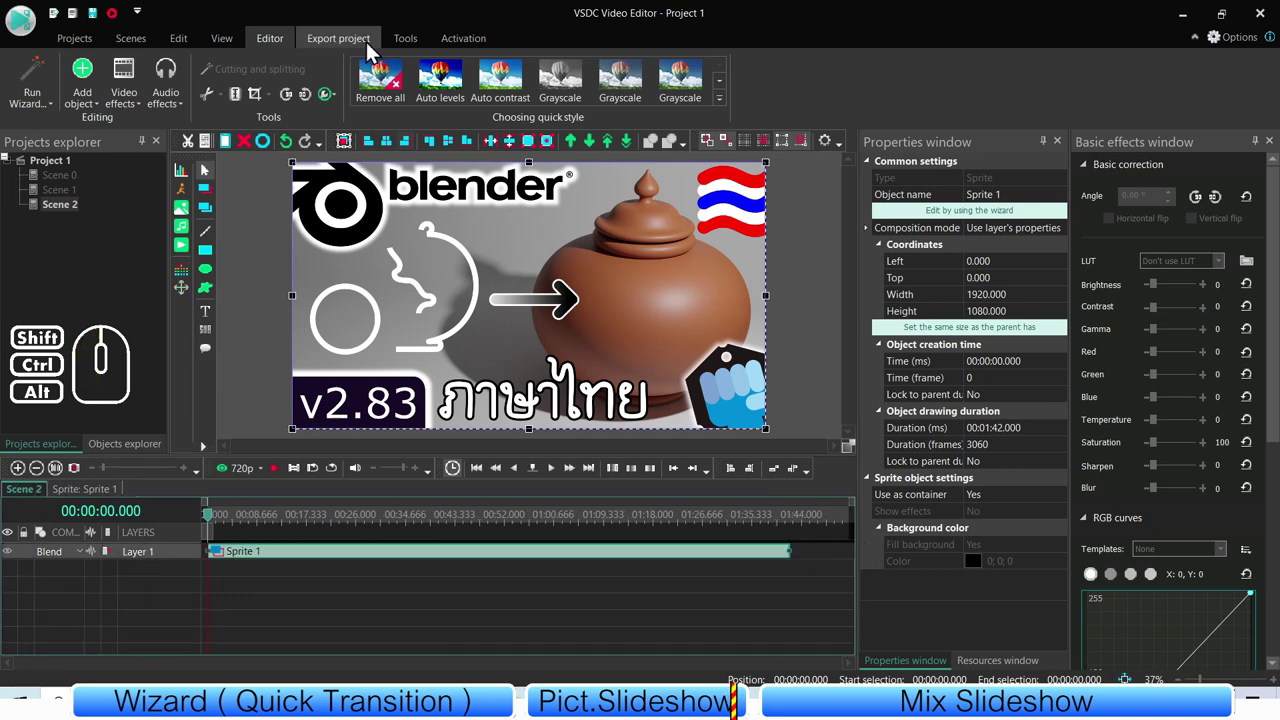
- Preview the slideshow on the Export project tab, jumping ahead through the video
{"action": "left_click", "coordinate": [363, 47]}
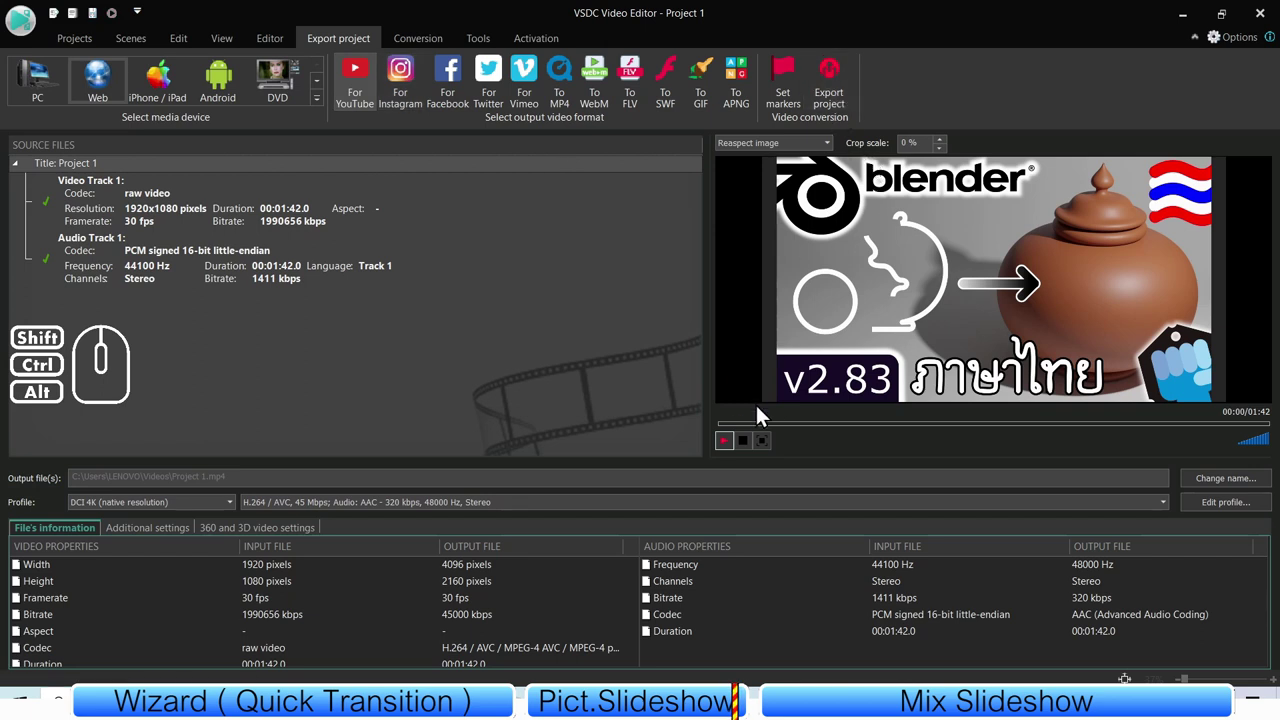
{"action": "left_click", "coordinate": [729, 451]}
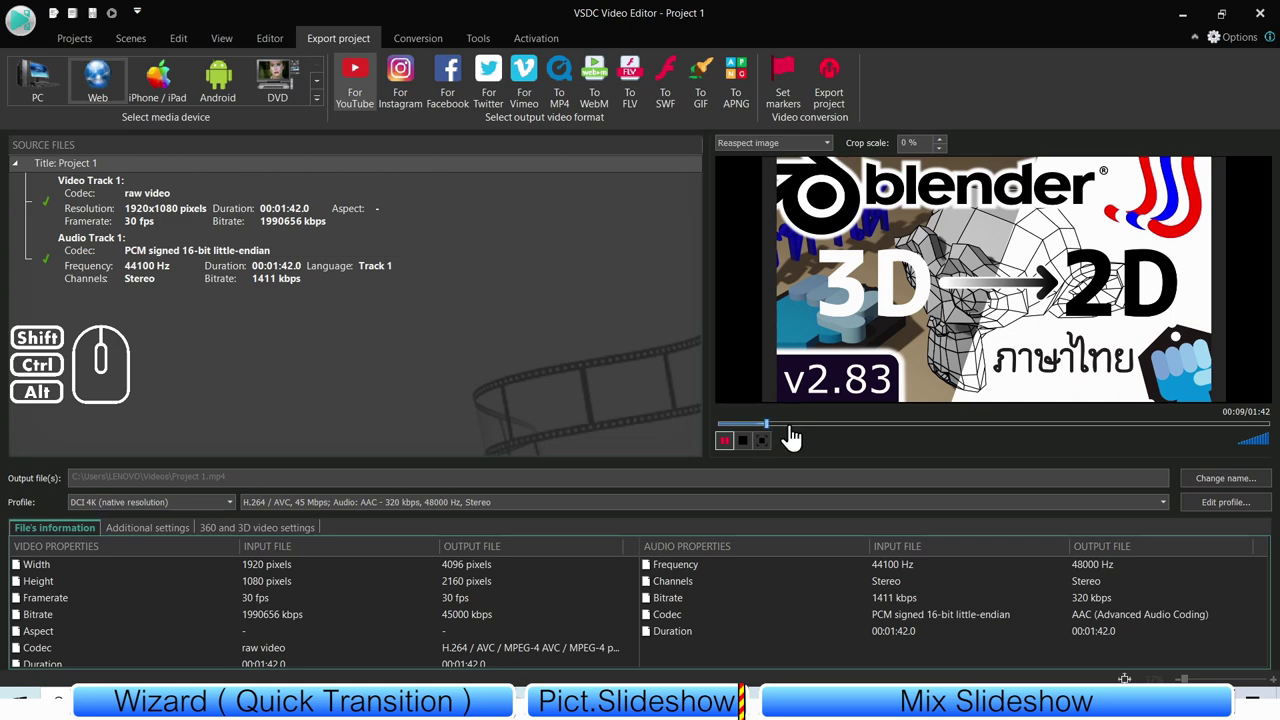
{"action": "left_click", "coordinate": [820, 434]}
{"action": "left_click", "coordinate": [864, 436]}
{"action": "left_click", "coordinate": [901, 437]}
{"action": "left_click", "coordinate": [935, 435]}
{"action": "left_click", "coordinate": [977, 438]}
{"action": "left_click", "coordinate": [1041, 438]}
{"action": "left_click", "coordinate": [1075, 430]}
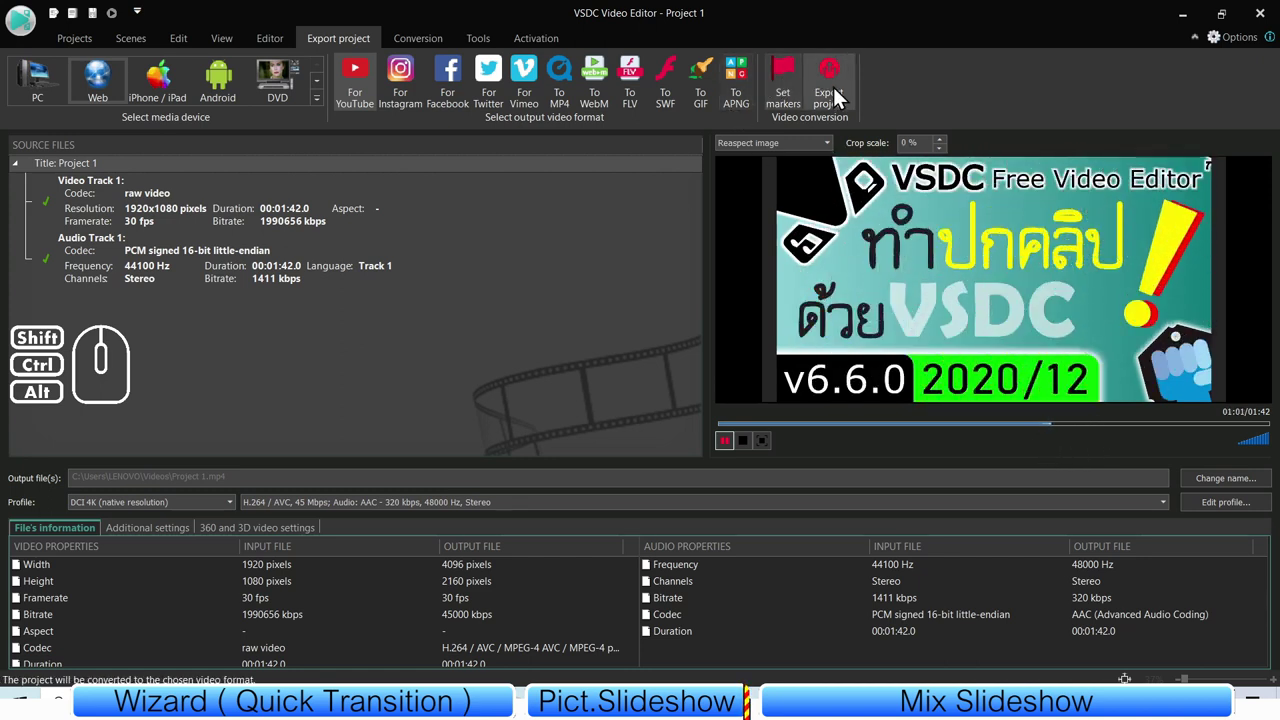
- Export the project to MP4, continuing without premium features, and return to Scene 2's timeline
{"action": "left_click", "coordinate": [837, 90]}
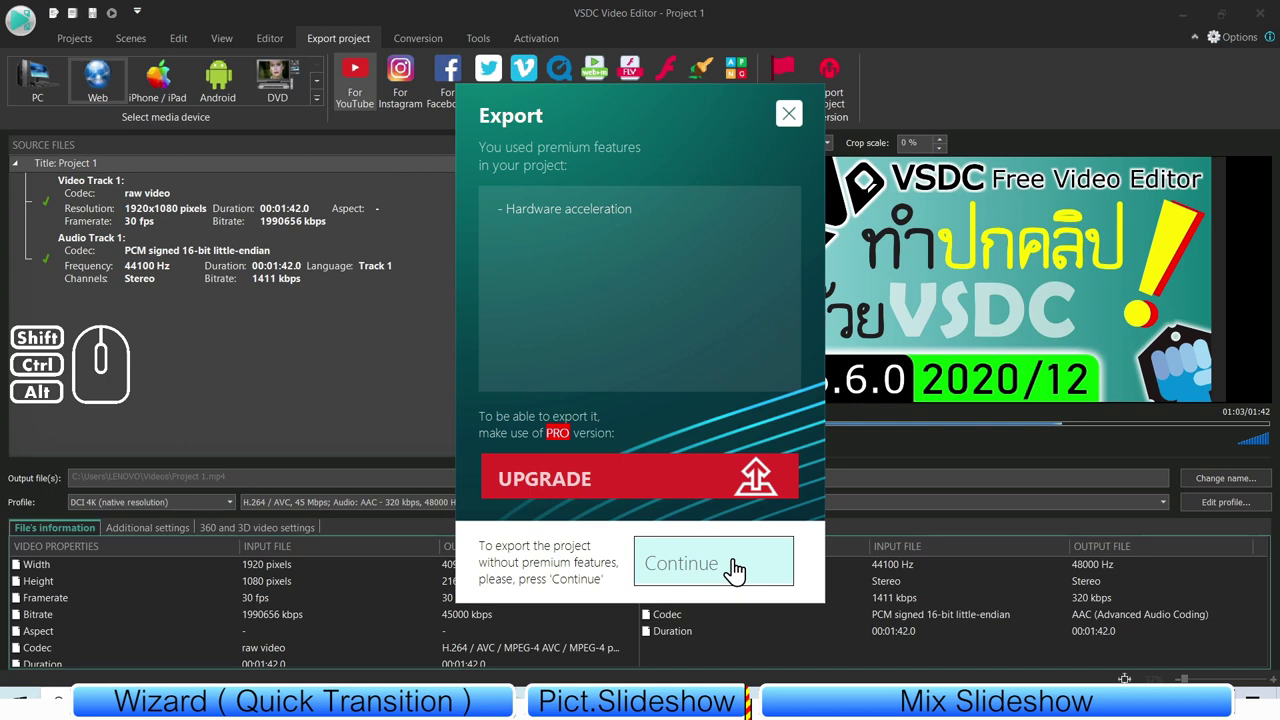
{"action": "left_click", "coordinate": [800, 126]}
{"action": "left_click", "coordinate": [492, 338]}
{"action": "left_click", "coordinate": [278, 45]}
{"action": "left_click", "coordinate": [66, 322]}
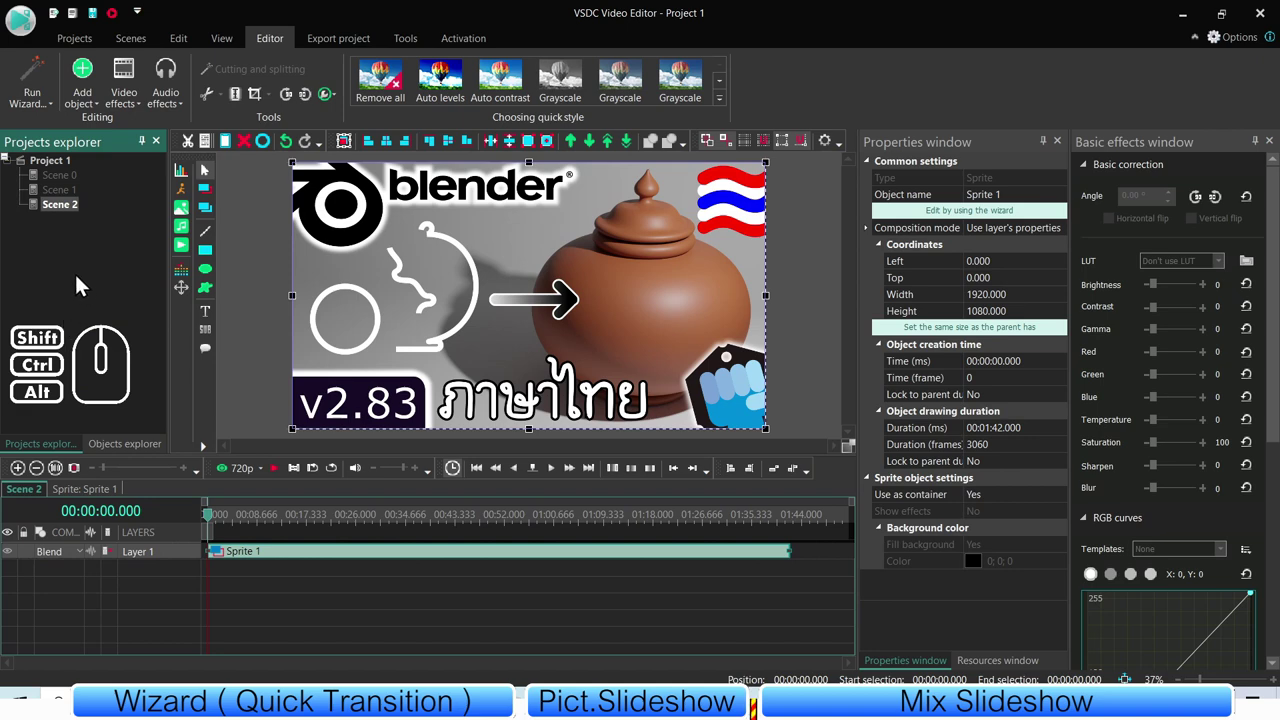
- Add a new blank Scene 3 to the project and switch to it
{"action": "right_click", "coordinate": [73, 270]}
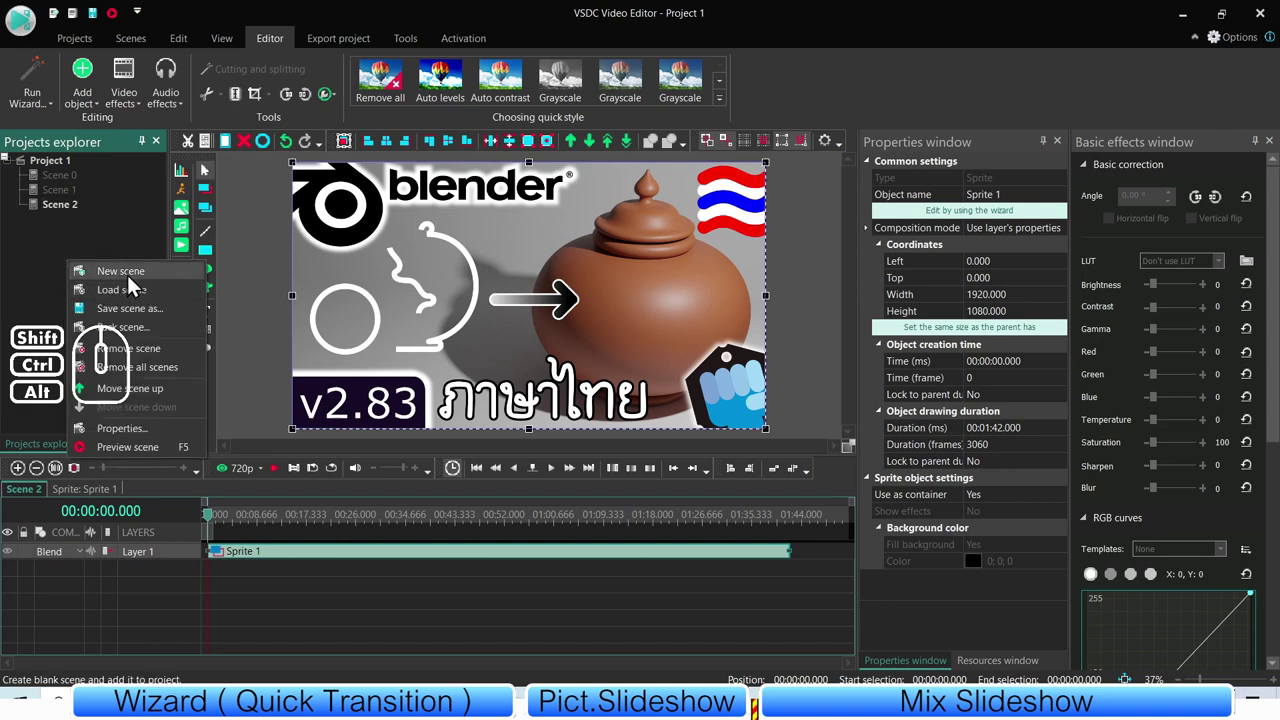
{"action": "right_click", "coordinate": [152, 244]}
{"action": "left_click", "coordinate": [163, 250]}
{"action": "left_click", "coordinate": [65, 227]}
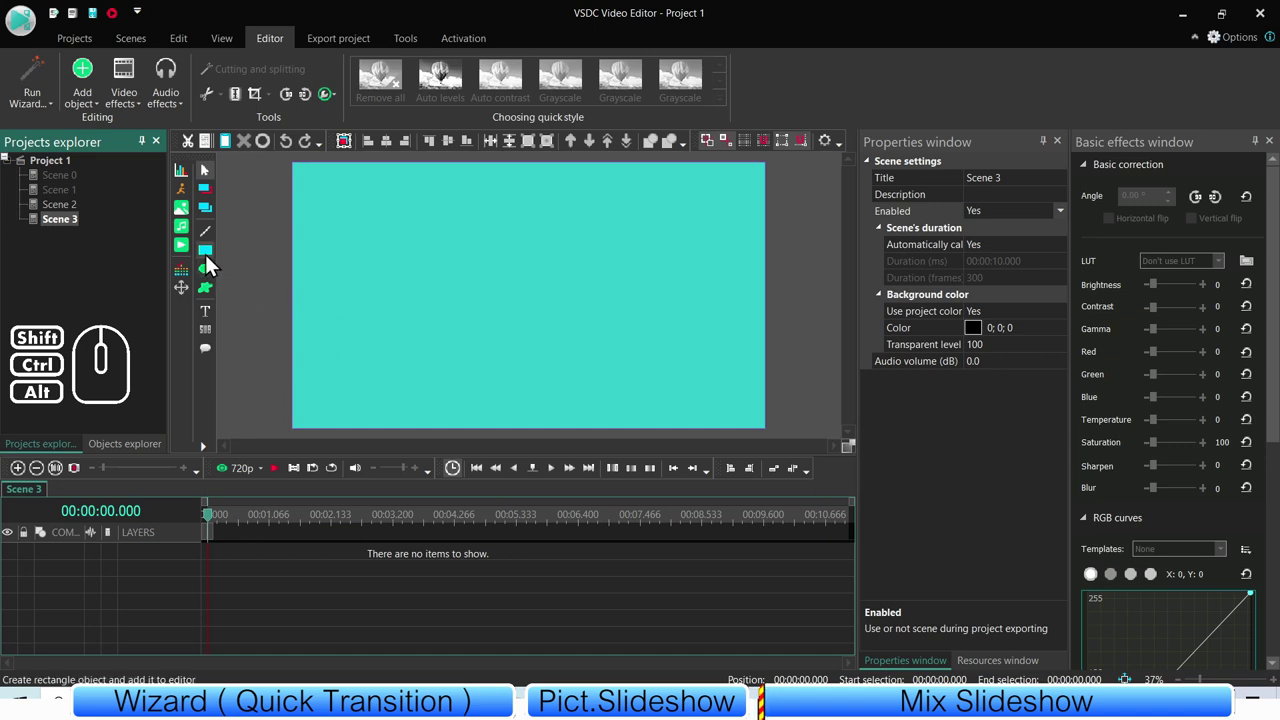
- Begin a full-frame white Rectangle 1 on its own layer with default position settings
{"action": "left_click", "coordinate": [211, 263]}
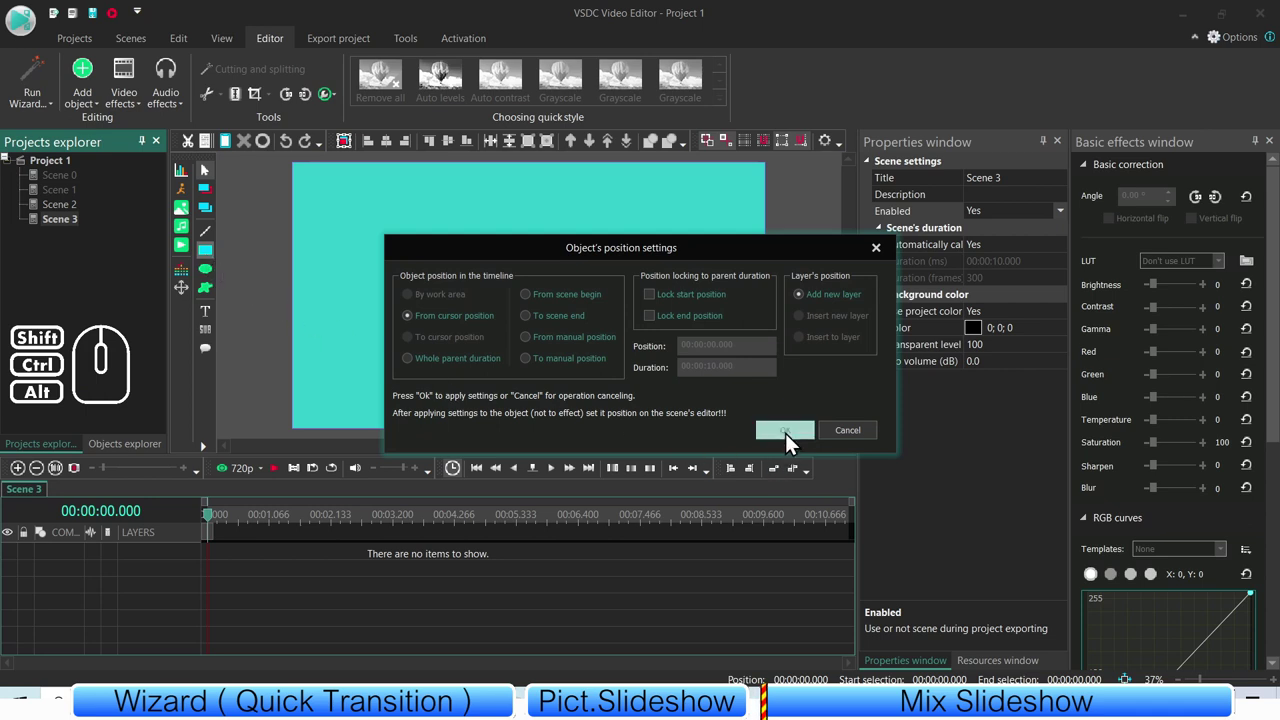
{"action": "left_click", "coordinate": [849, 435]}
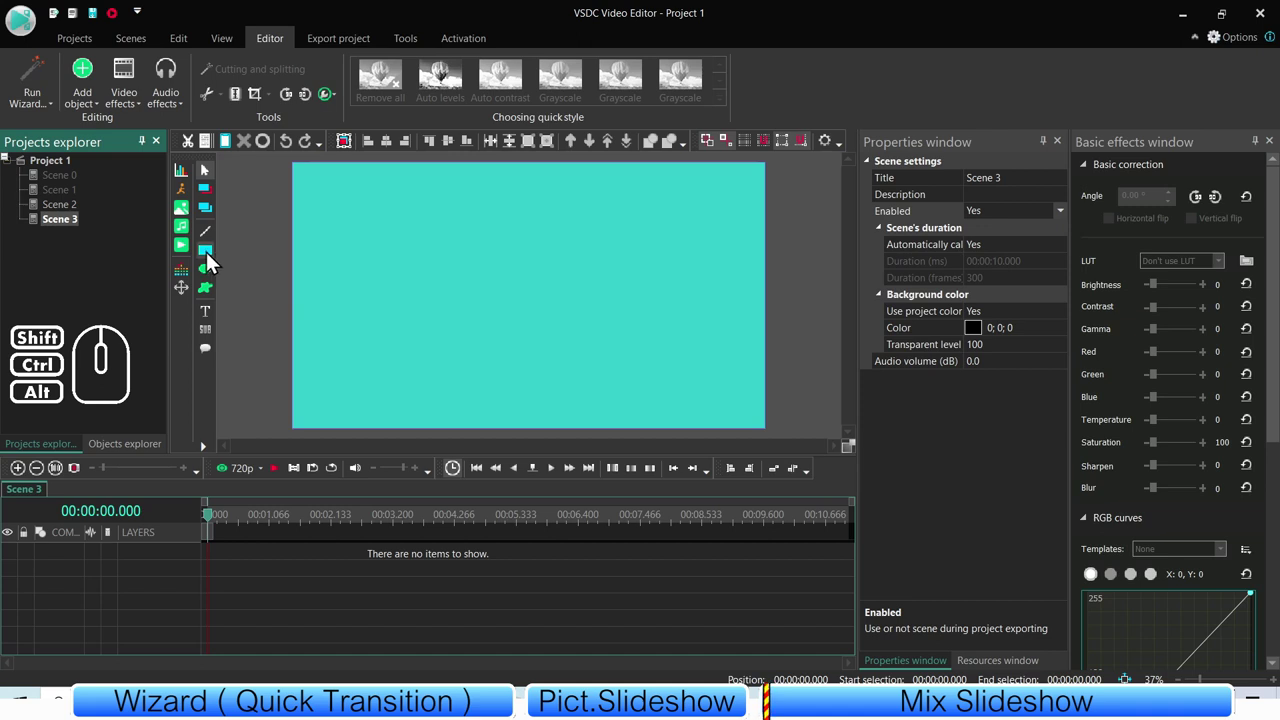
{"action": "left_click", "coordinate": [212, 260]}
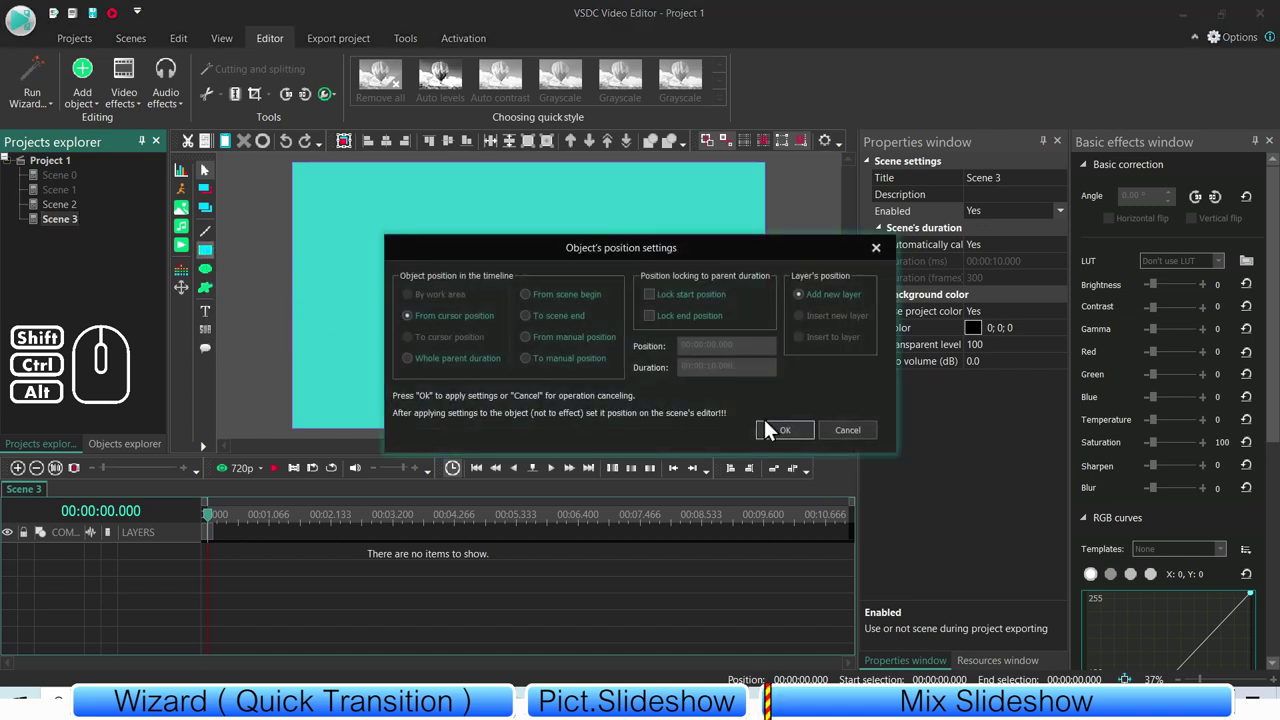
{"action": "left_click", "coordinate": [791, 444]}
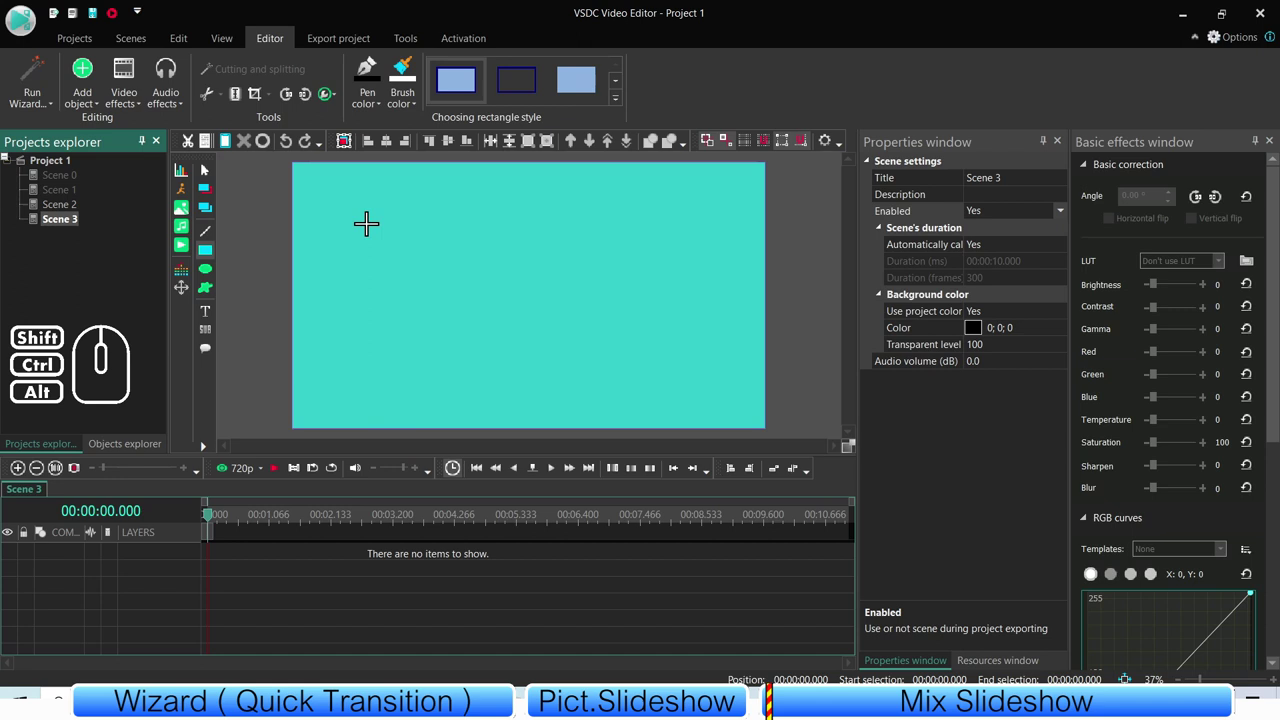
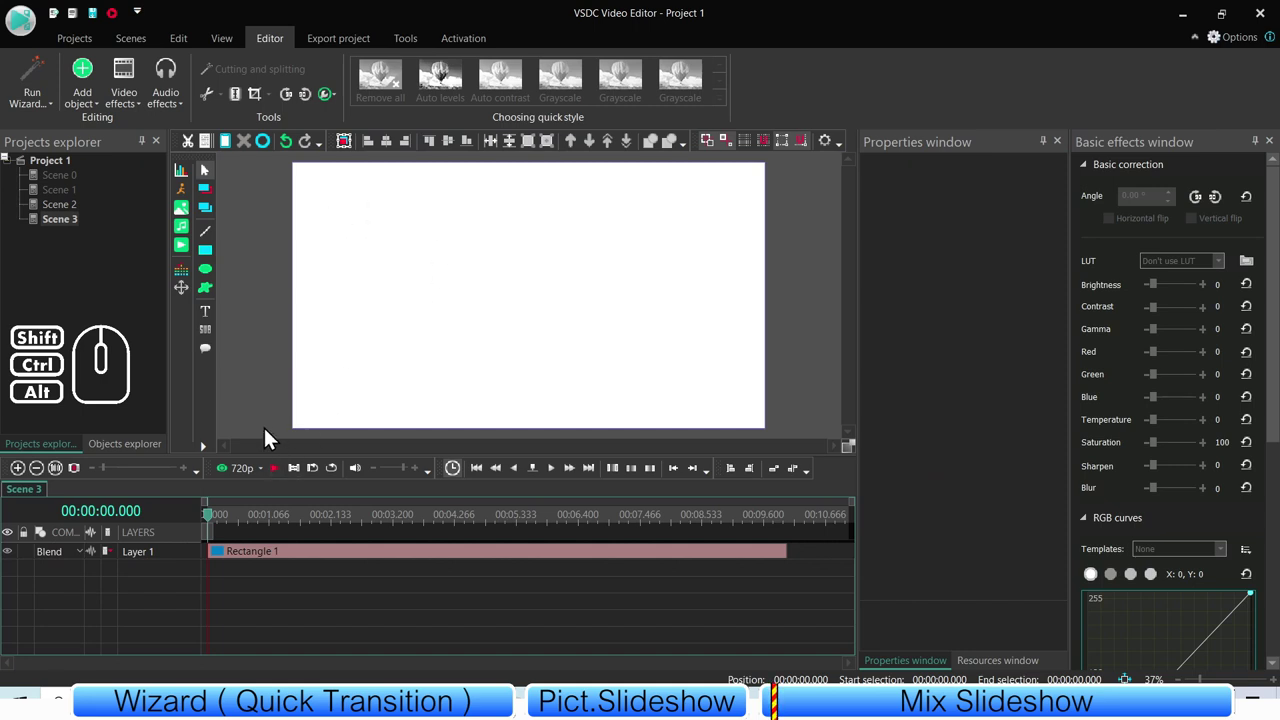
- Add a red 'hello' text on a new layer, centred at 192 pt font size
{"action": "left_click", "coordinate": [213, 317]}
{"action": "left_click", "coordinate": [243, 318]}
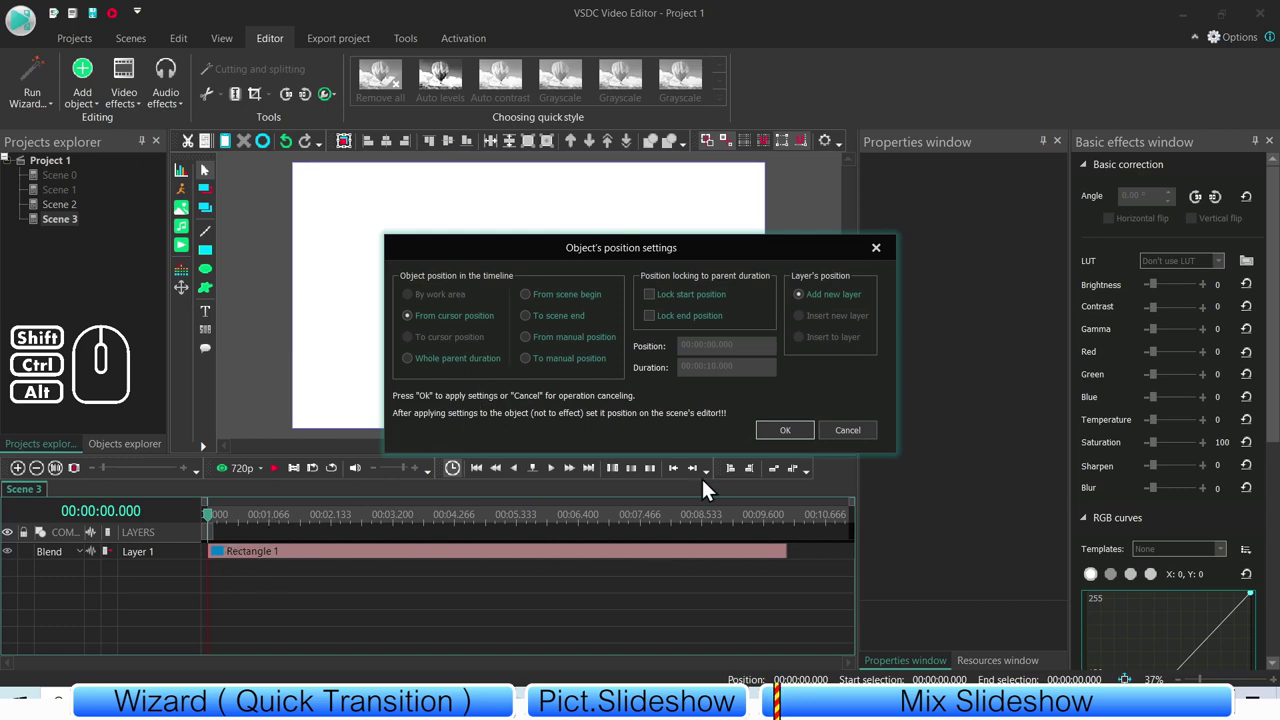
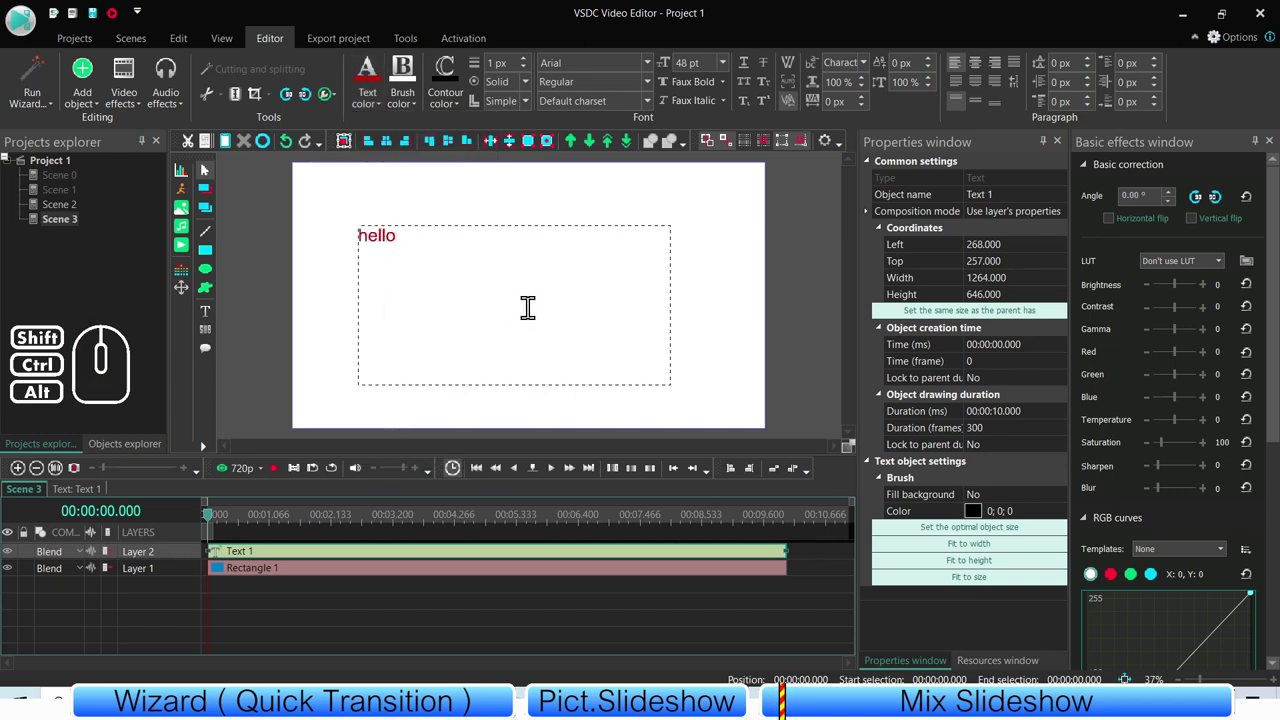
{"action": "double_click", "coordinate": [270, 301]}
{"action": "left_click", "coordinate": [987, 72]}
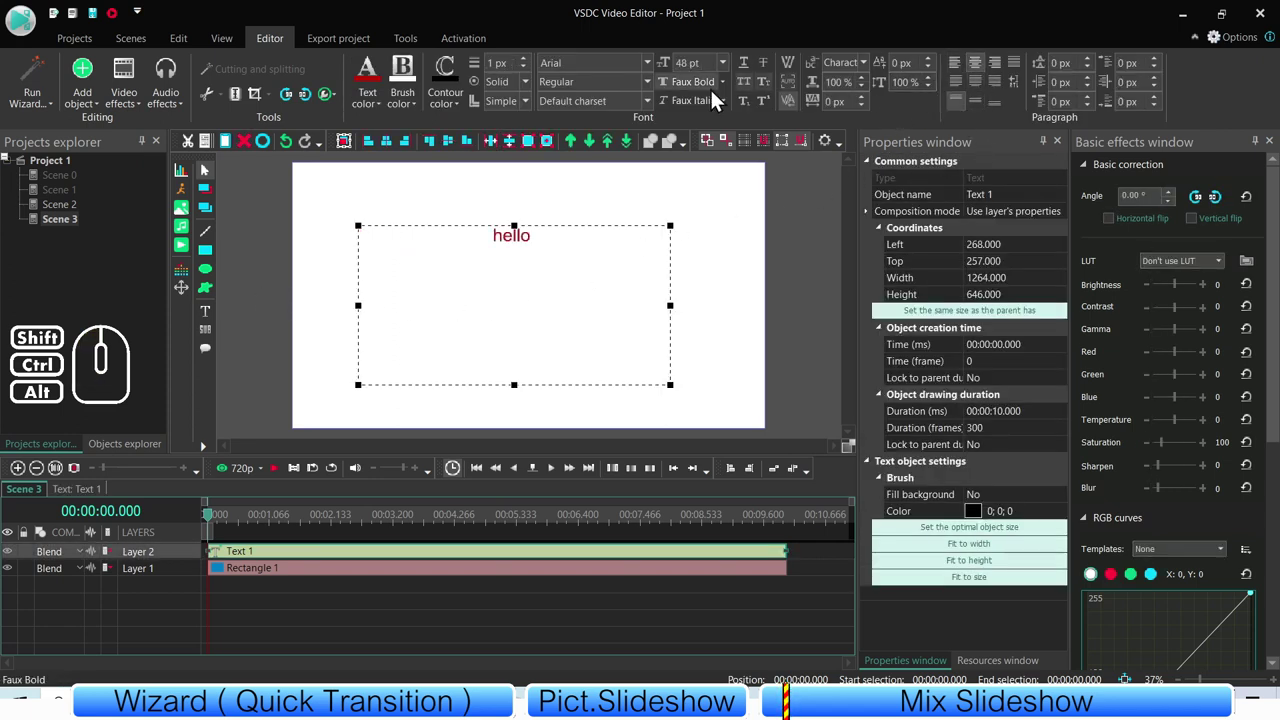
{"action": "left_click", "coordinate": [731, 68]}
{"action": "left_click", "coordinate": [707, 382]}
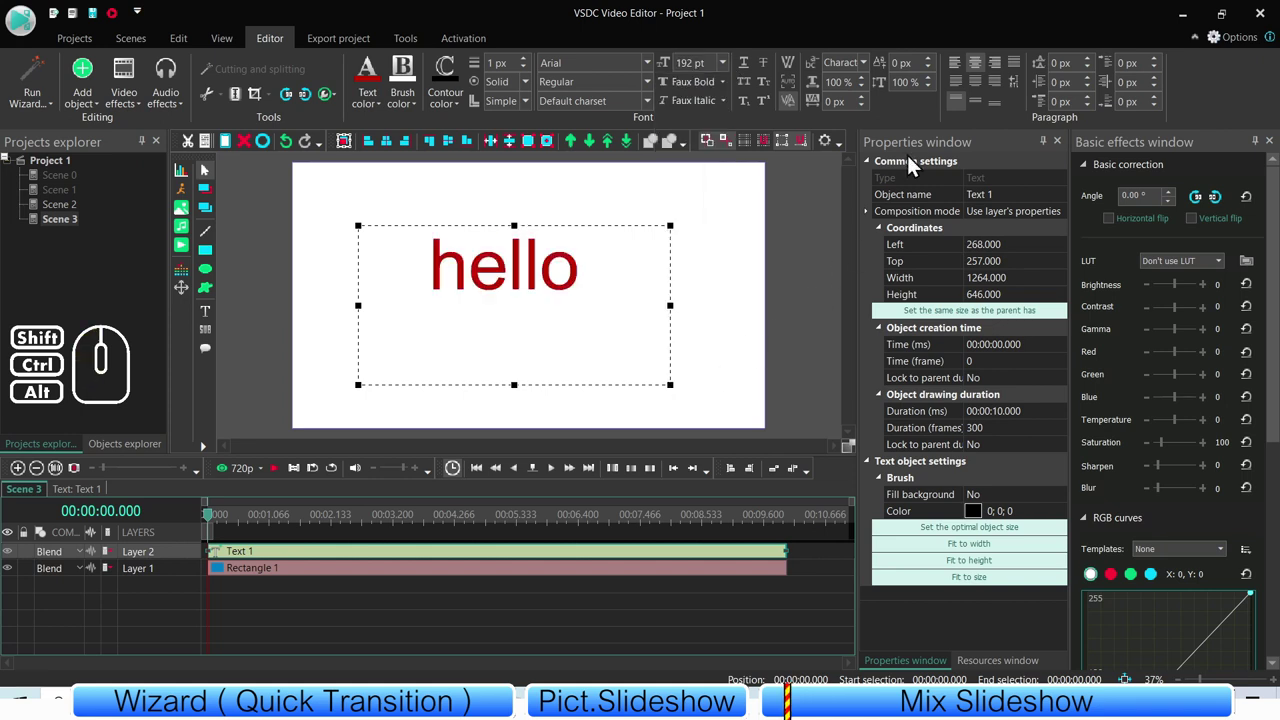
{"action": "left_click", "coordinate": [980, 113]}
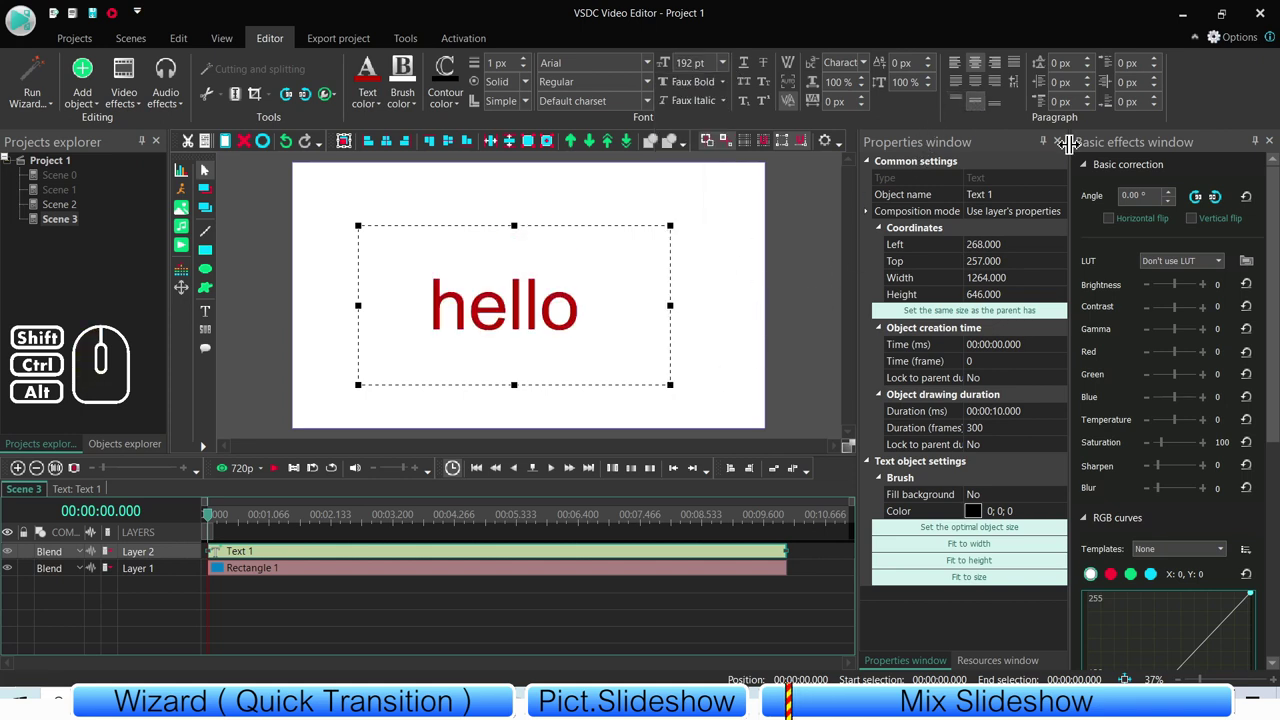
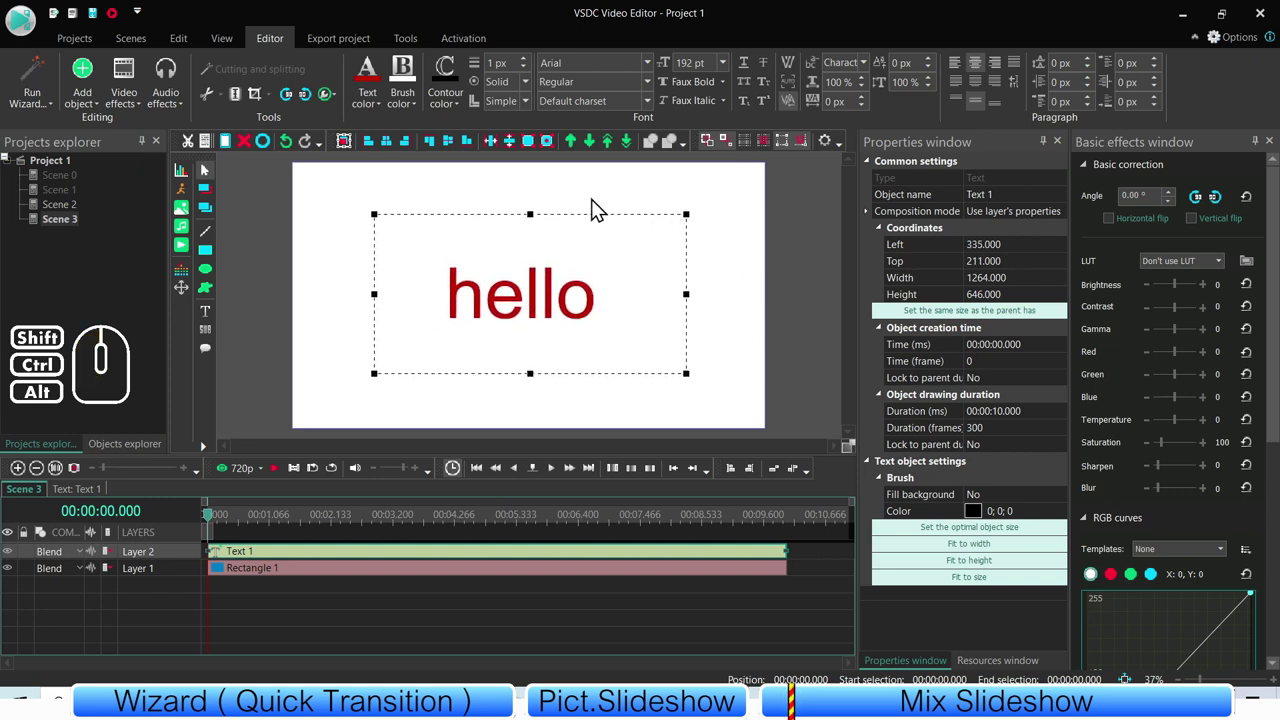
- Shorten the Text 1 and Rectangle 1 clips together to about 1.5 seconds
{"action": "left_click", "coordinate": [457, 146]}
{"action": "left_click", "coordinate": [396, 148]}
{"action": "left_click", "coordinate": [280, 365]}
{"action": "left_click_drag", "start_coordinate": [814, 582], "coordinate": [785, 556]}
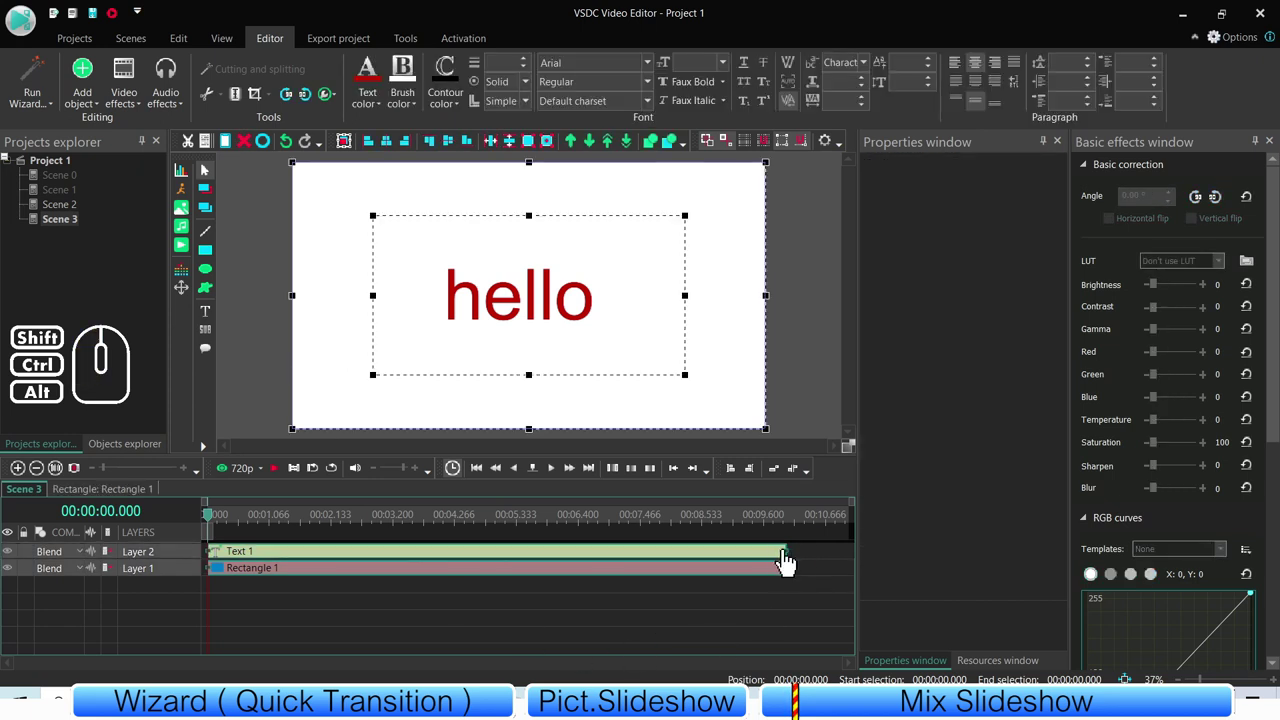
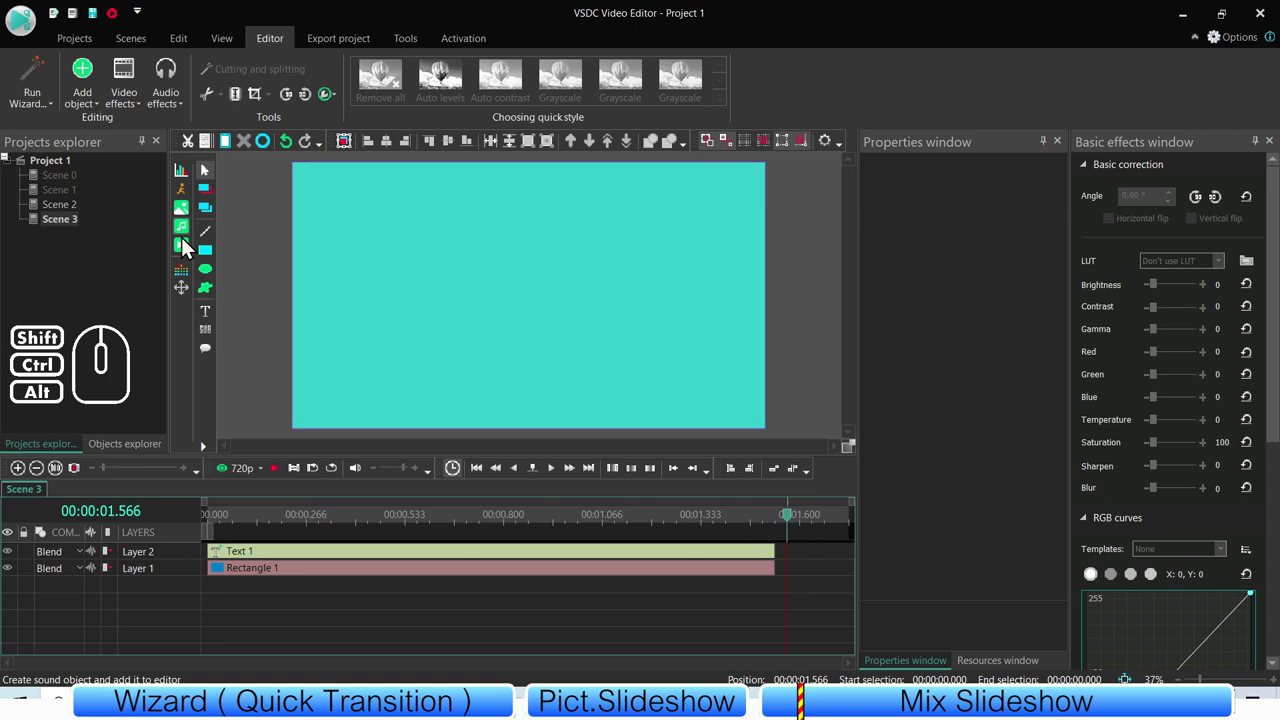
- Import the Free-FontGoogle, ink-CoverInk and ink-eps images onto one layer after Rectangle 1
{"action": "left_click", "coordinate": [193, 221]}
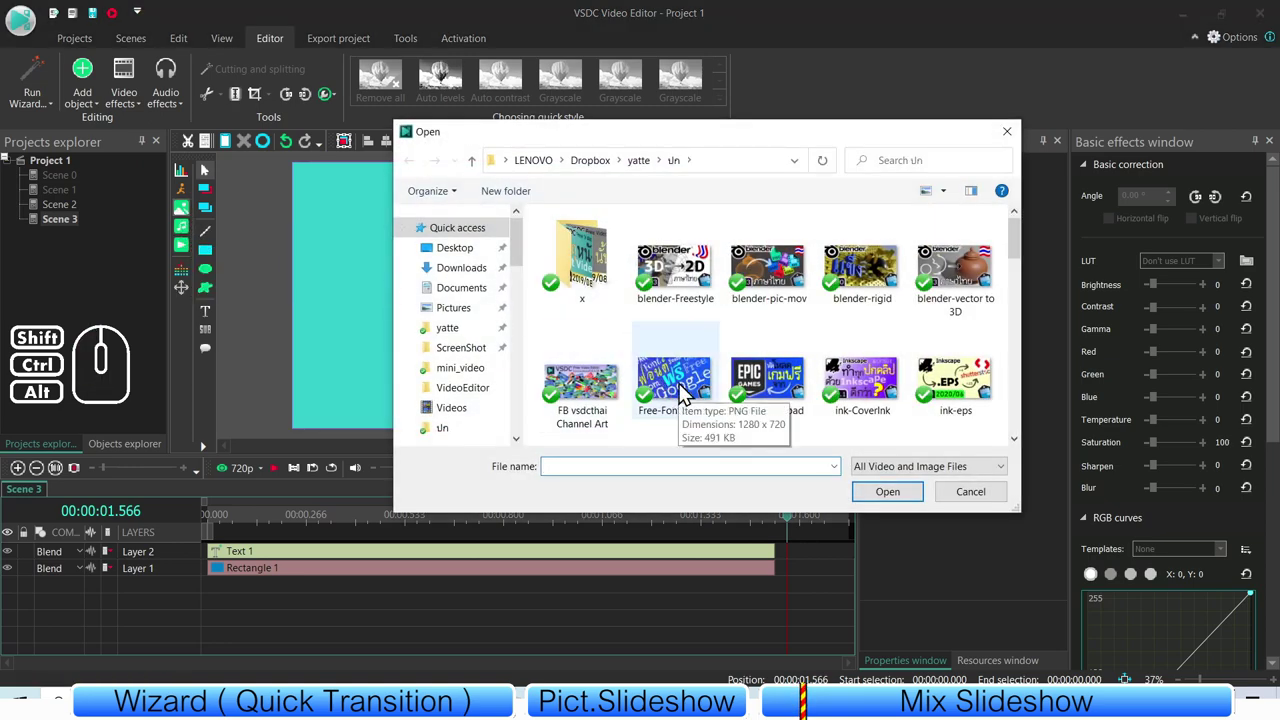
{"action": "left_click", "coordinate": [684, 391]}
{"action": "left_click", "coordinate": [890, 398]}
{"action": "left_click", "coordinate": [974, 392]}
{"action": "left_click", "coordinate": [907, 500]}
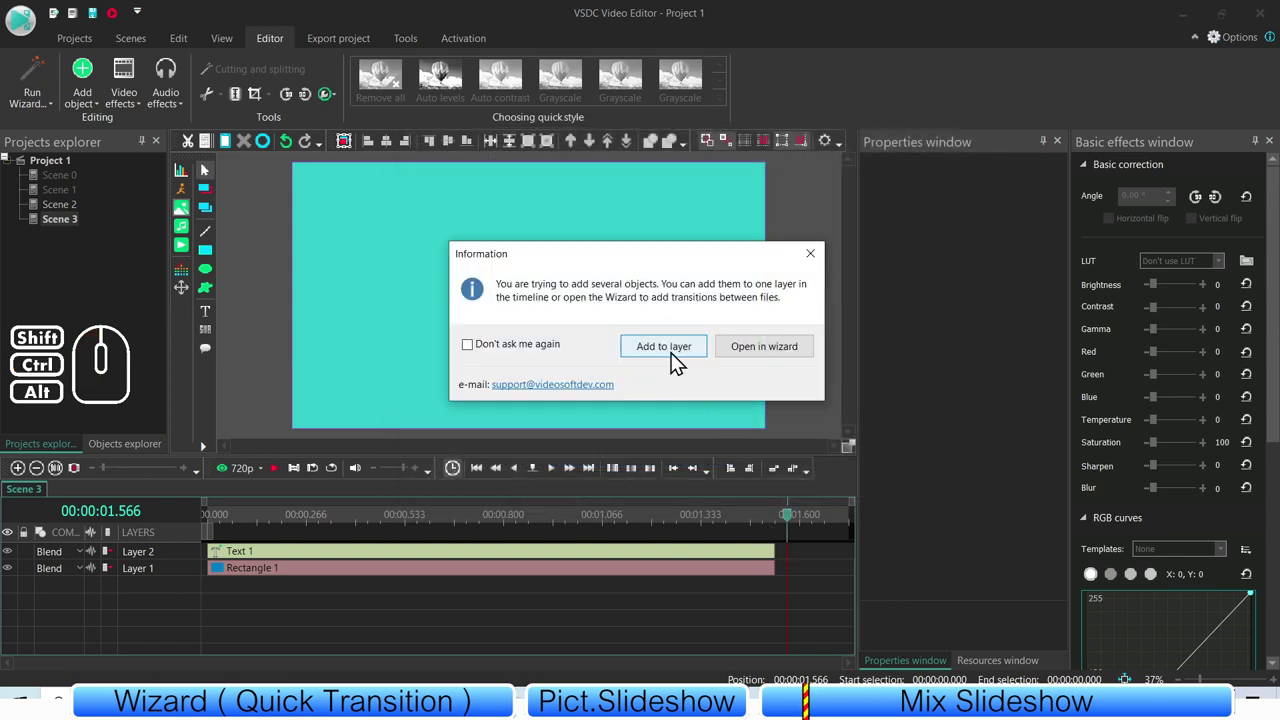
{"action": "left_click", "coordinate": [675, 355]}
{"action": "left_click", "coordinate": [345, 616]}
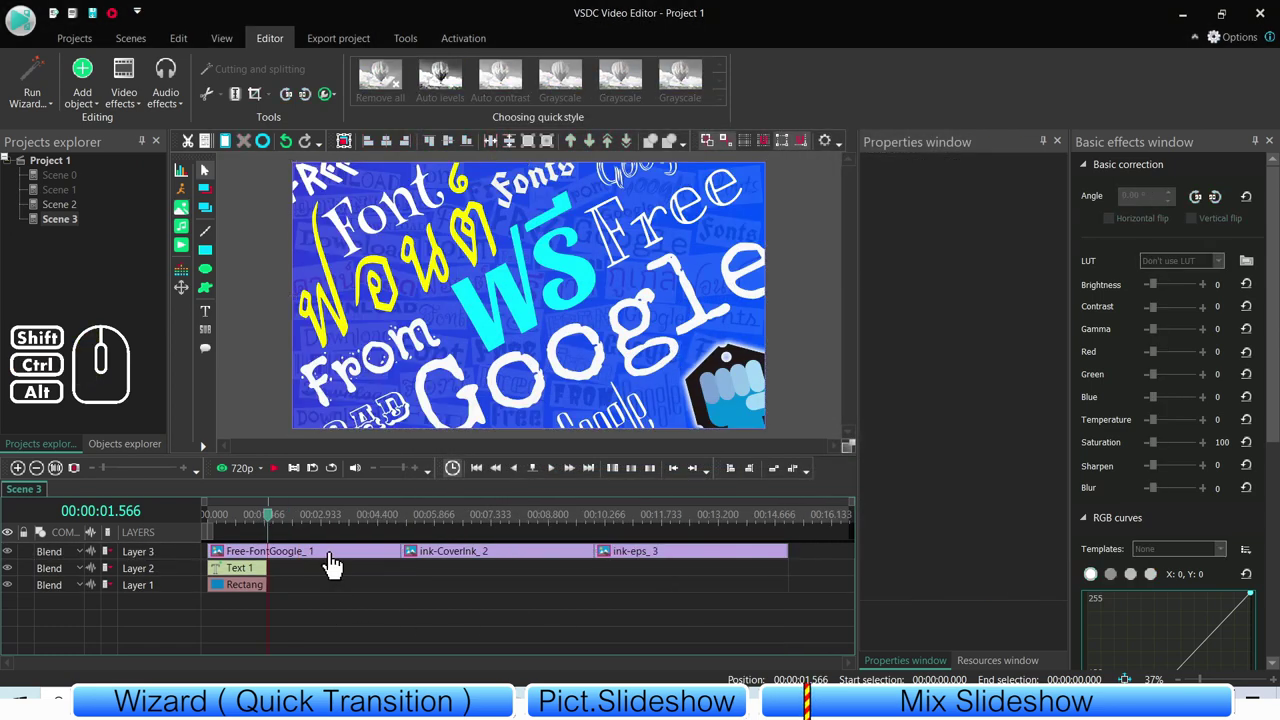
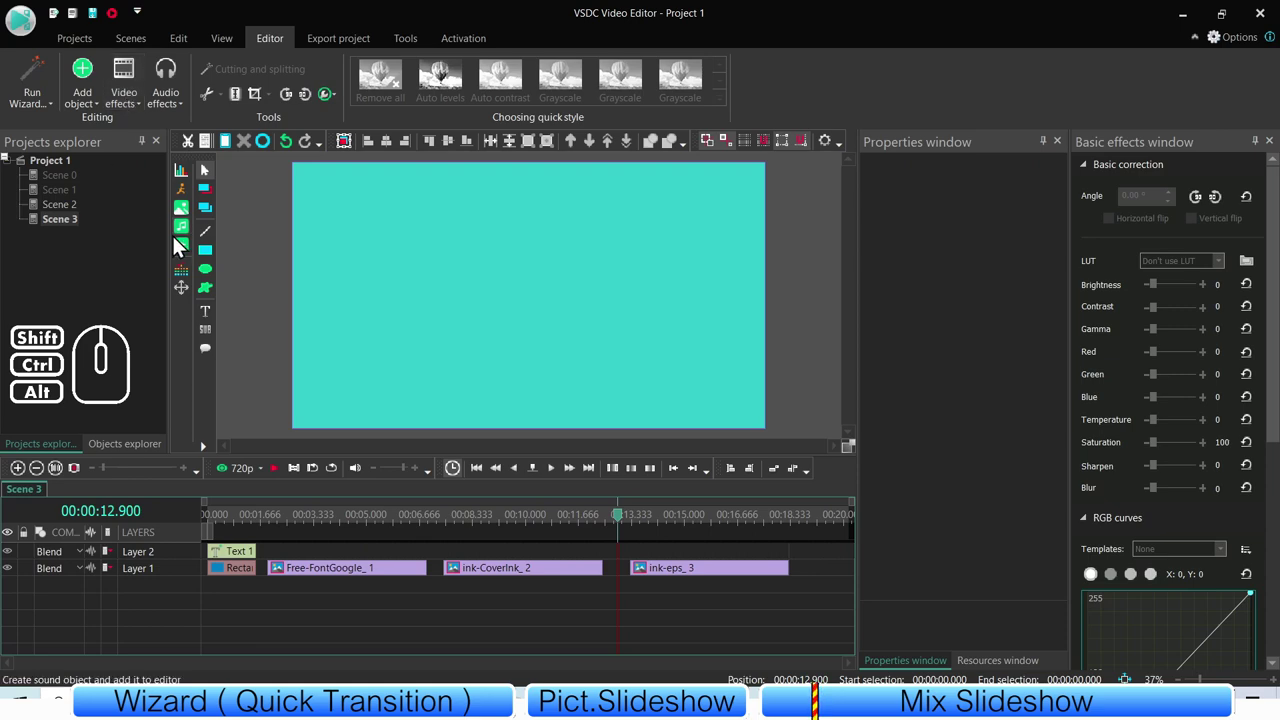
- Import the Pexels bird video clip into Scene 3 after the images
{"action": "left_click", "coordinate": [185, 255]}
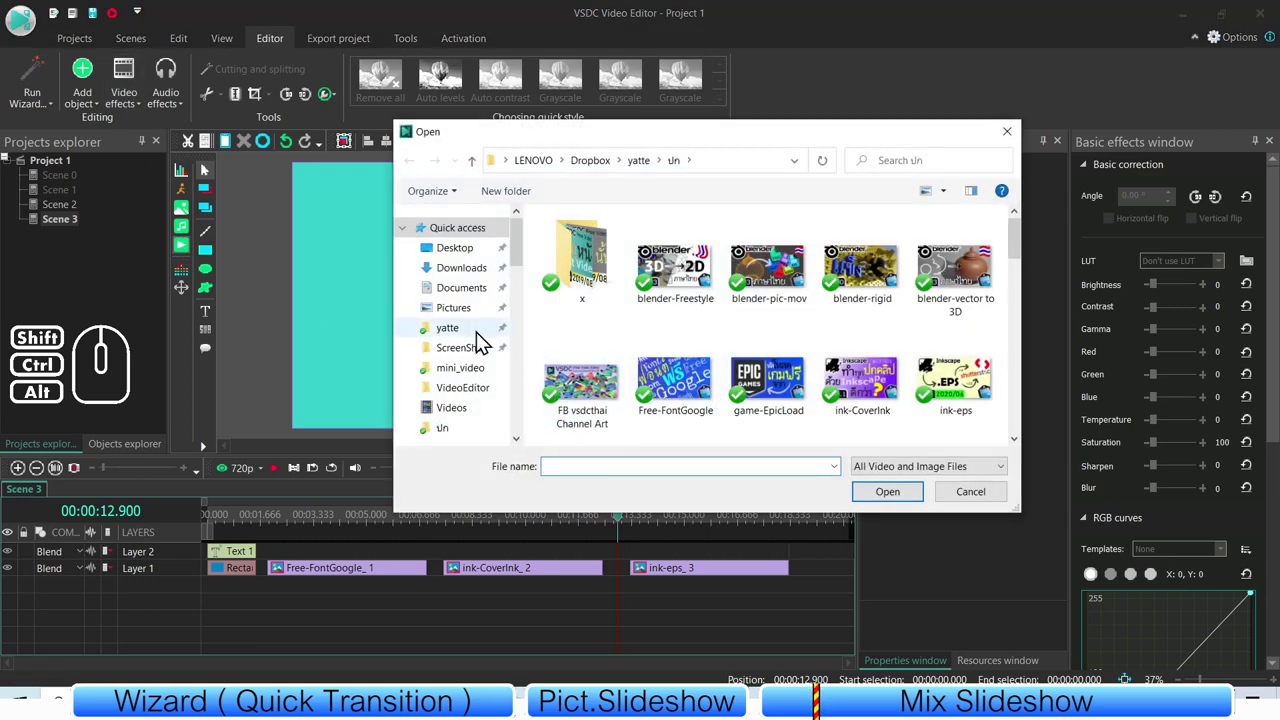
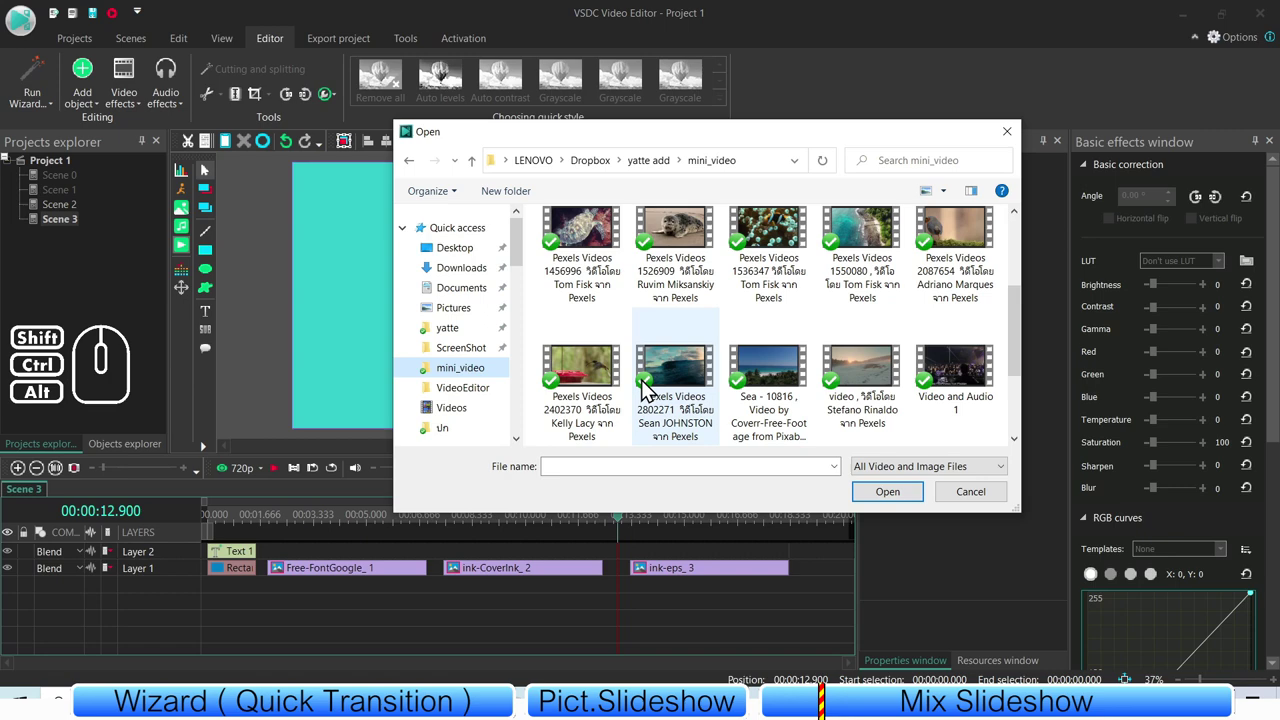
{"action": "left_click", "coordinate": [609, 383]}
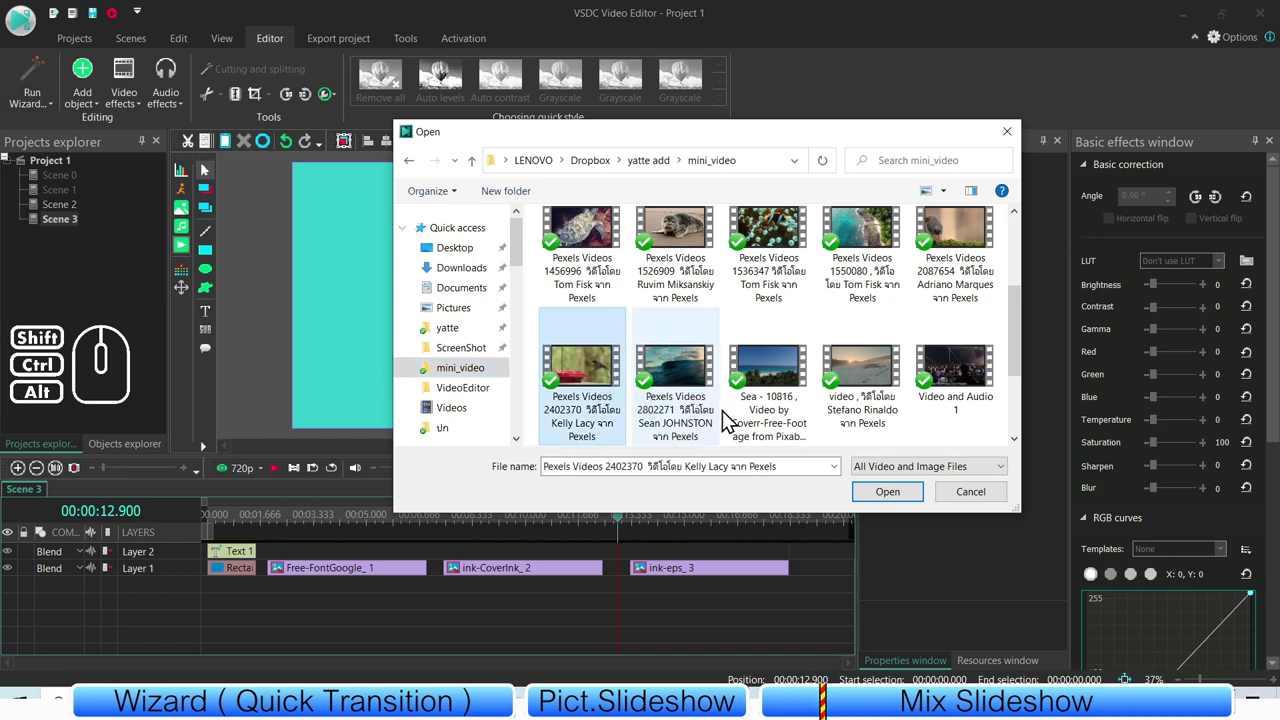
{"action": "left_click", "coordinate": [898, 497]}
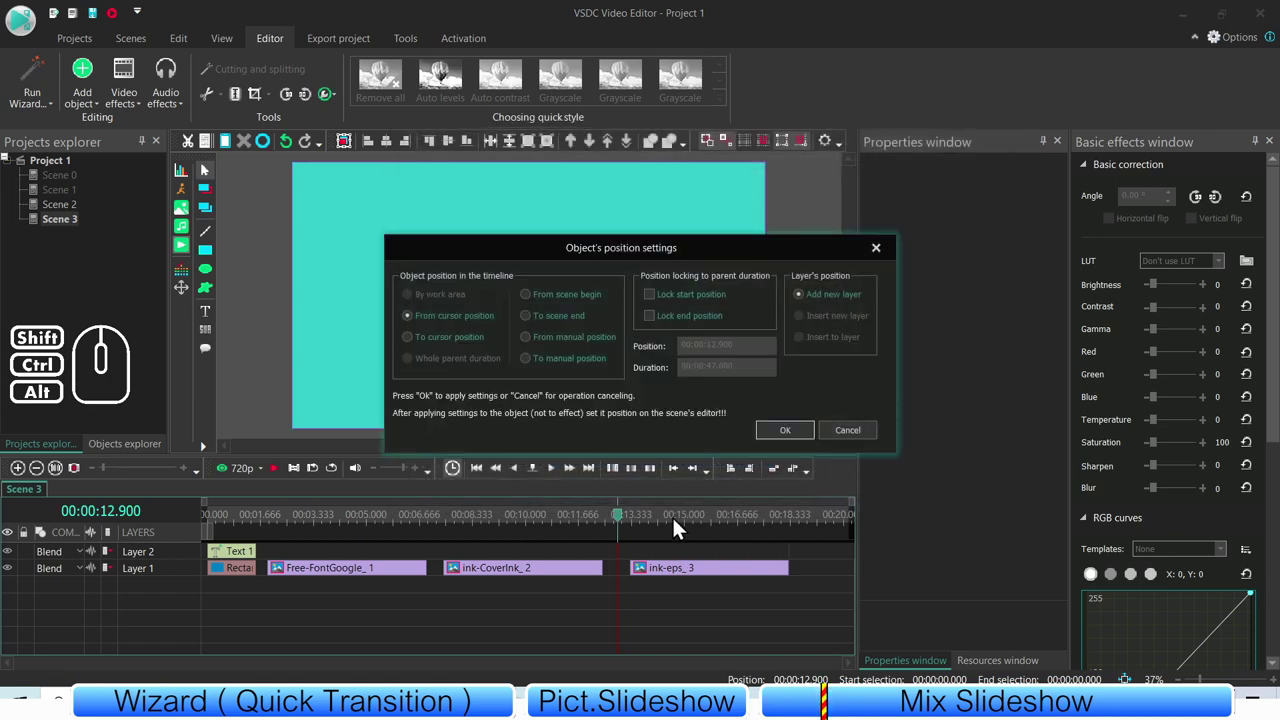
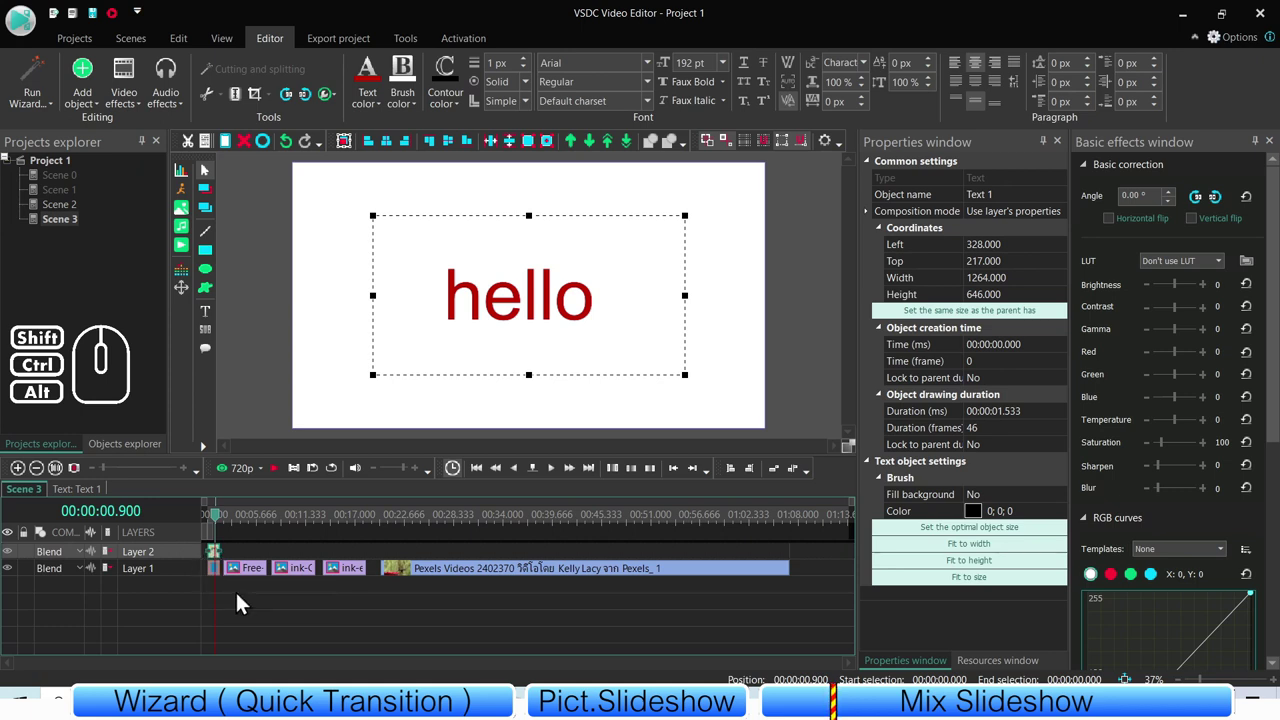
- Select all Scene 3 clips and bring them up in the files sequence wizard
{"action": "left_click", "coordinate": [246, 604]}
{"action": "left_click_drag", "start_coordinate": [490, 626], "coordinate": [194, 545]}
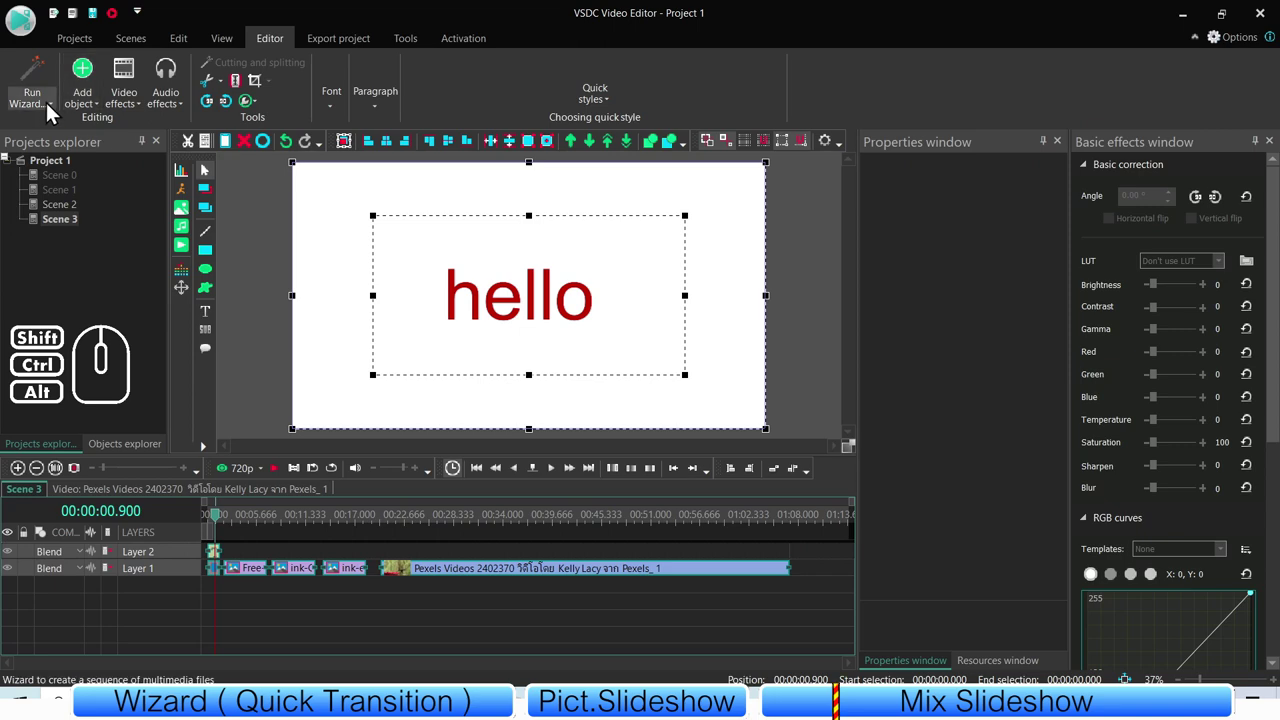
{"action": "left_click", "coordinate": [56, 106]}
{"action": "left_click", "coordinate": [69, 170]}
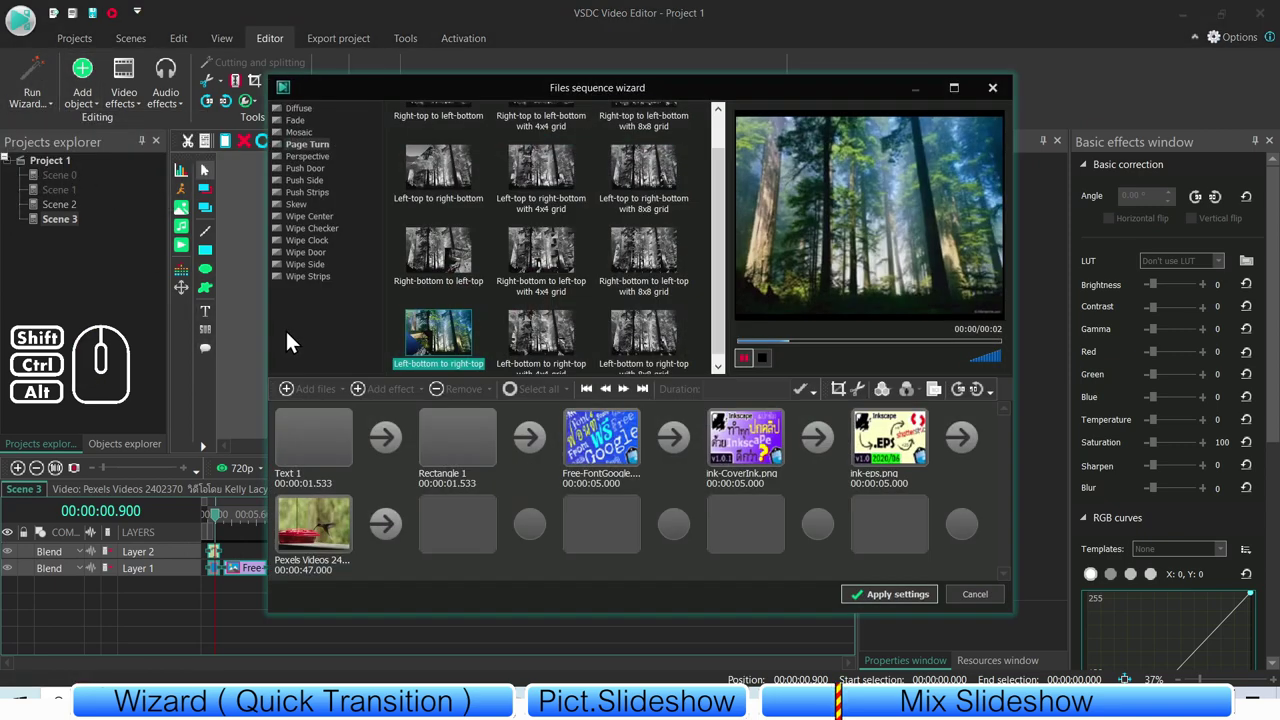
- Preview the hello text and other items in the wizard, then close it without changes
{"action": "left_click", "coordinate": [324, 451]}
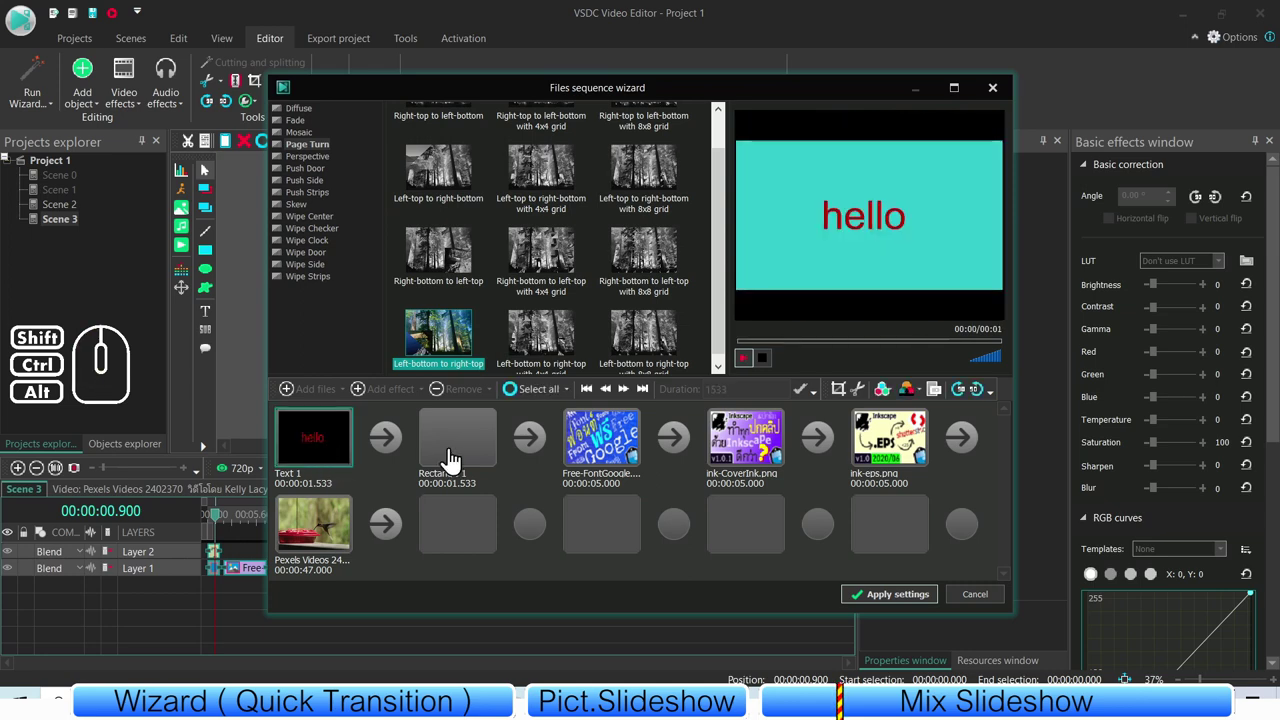
{"action": "left_click", "coordinate": [474, 450]}
{"action": "left_click", "coordinate": [323, 453]}
{"action": "left_click", "coordinate": [453, 445]}
{"action": "left_click", "coordinate": [316, 441]}
{"action": "left_click", "coordinate": [470, 443]}
{"action": "left_click", "coordinate": [312, 453]}
{"action": "left_click", "coordinate": [490, 444]}
{"action": "left_click", "coordinate": [975, 610]}
{"action": "left_click", "coordinate": [314, 621]}
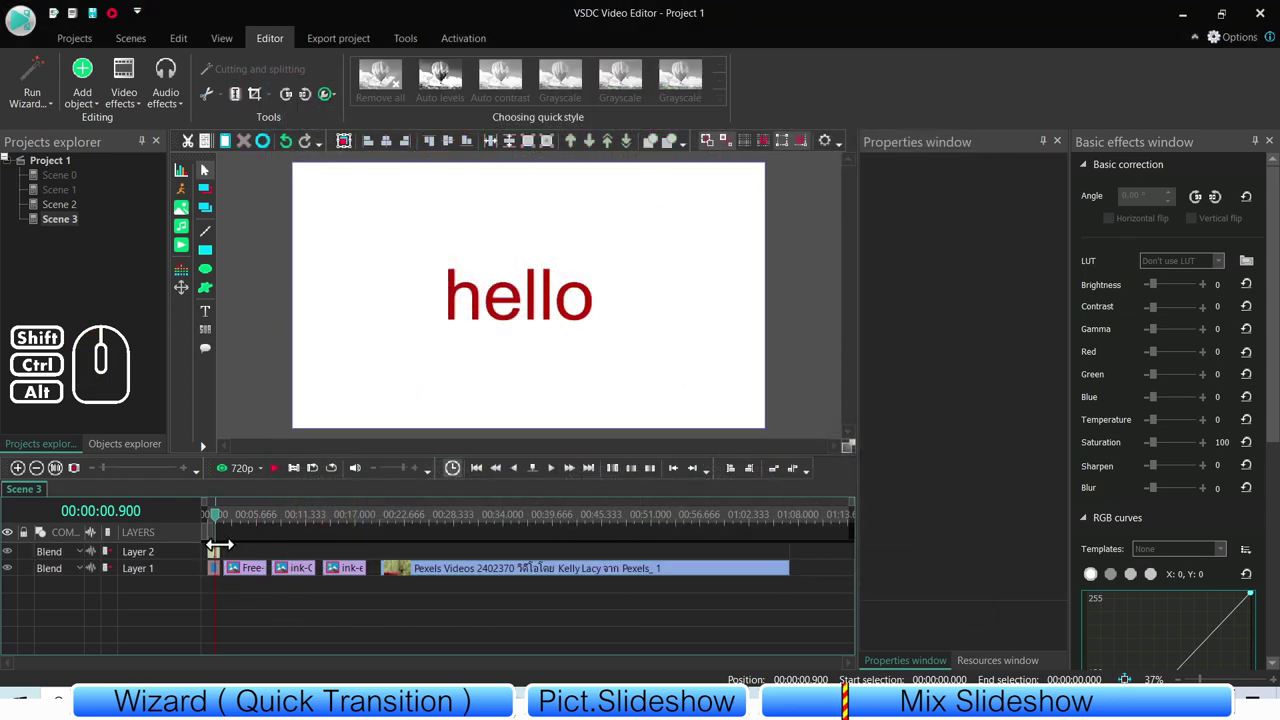
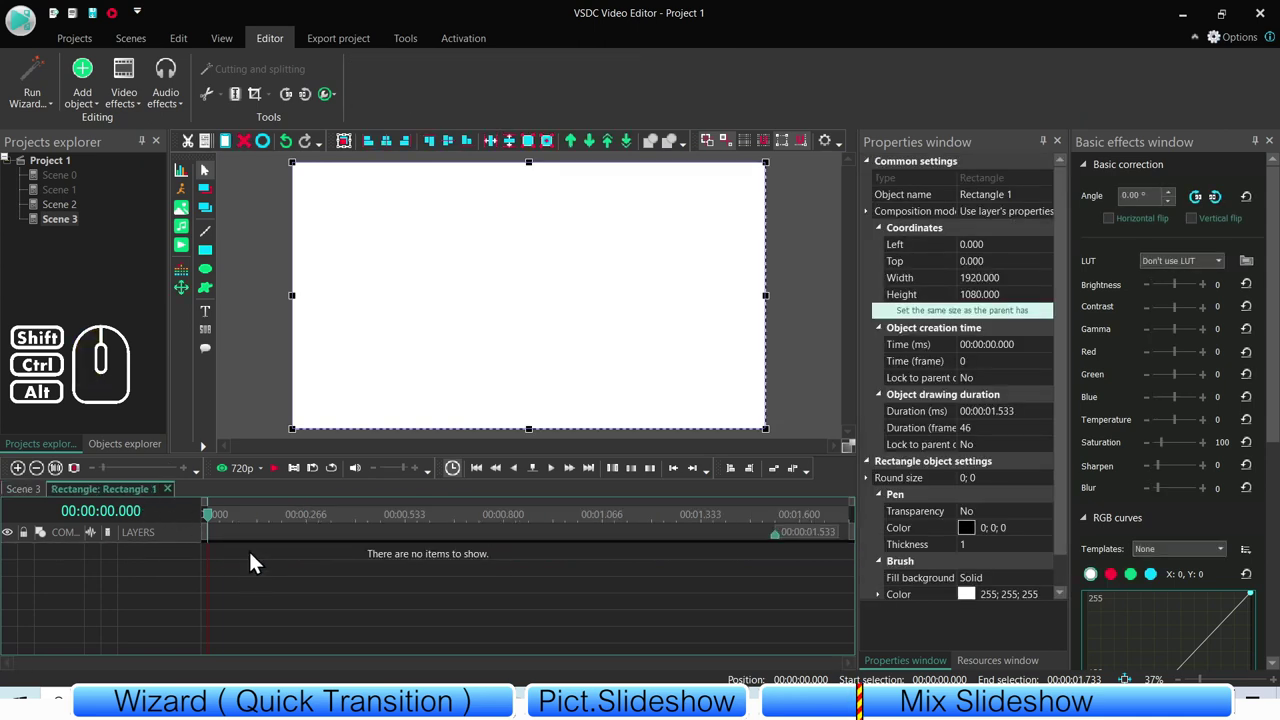
- Paste the hello text inside Rectangle 1 and return to the Scene 3 timeline
{"action": "left_click", "coordinate": [239, 151]}
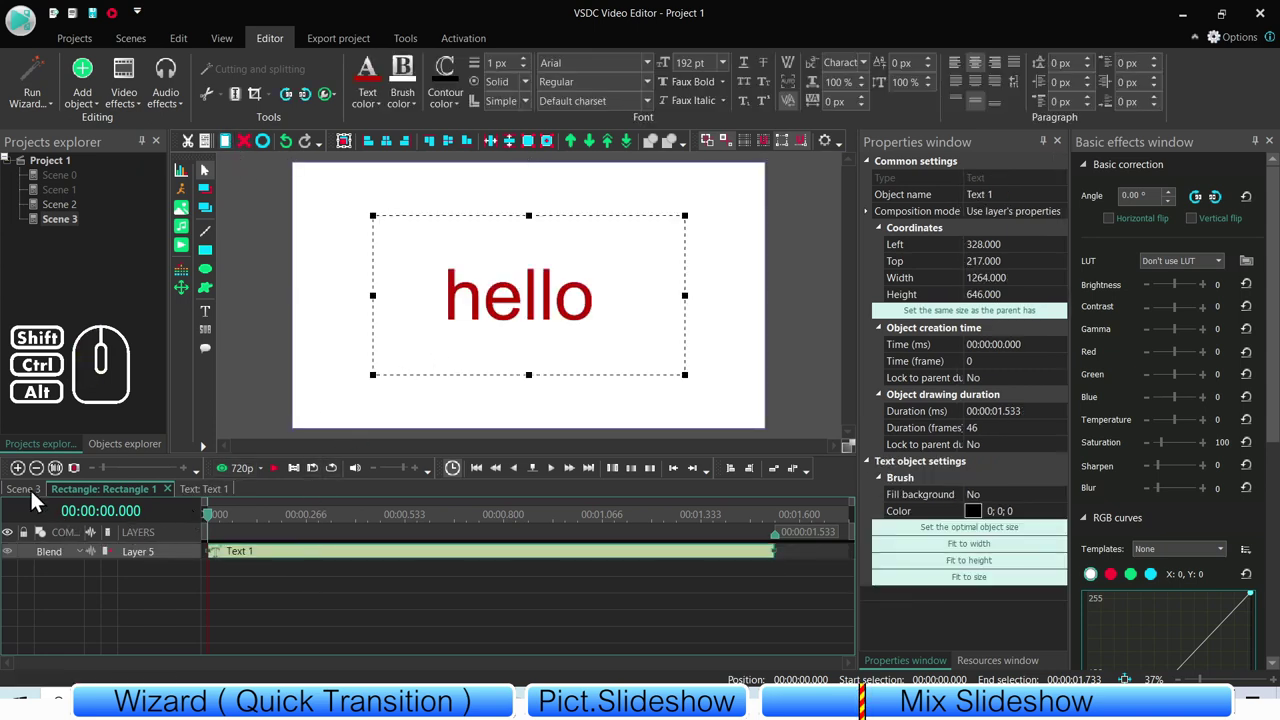
{"action": "left_click", "coordinate": [40, 497]}
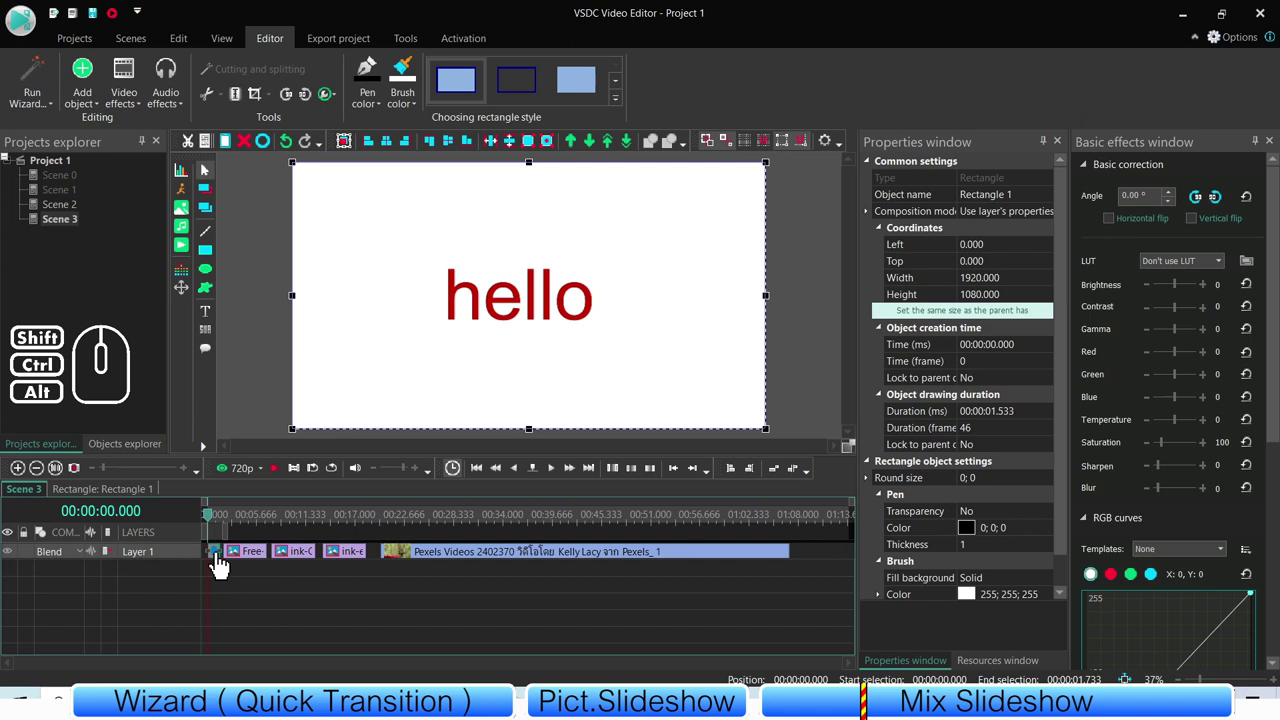
{"action": "left_click", "coordinate": [471, 318]}
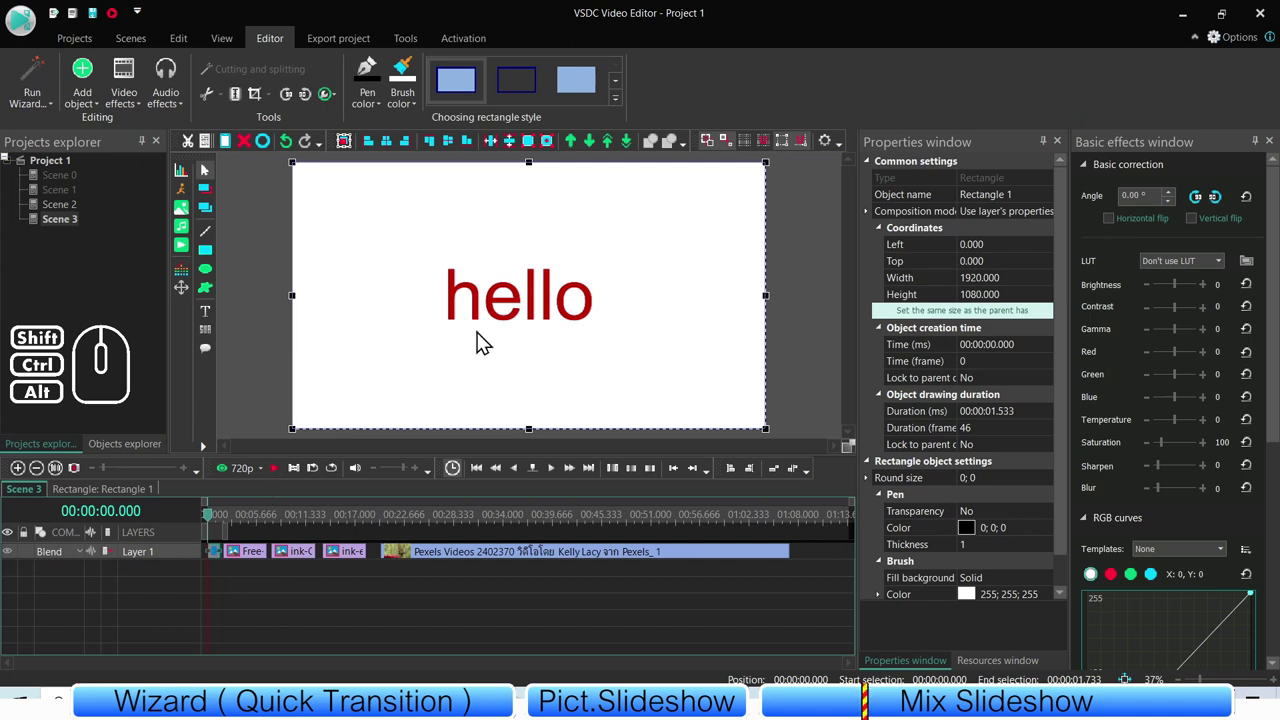
- Select all clips on the layer and review the rectangle-with-hello sequence in the wizard
{"action": "left_click_drag", "start_coordinate": [476, 630], "coordinate": [190, 540]}
{"action": "left_click", "coordinate": [58, 112]}
{"action": "left_click", "coordinate": [124, 165]}
{"action": "left_click", "coordinate": [311, 451]}
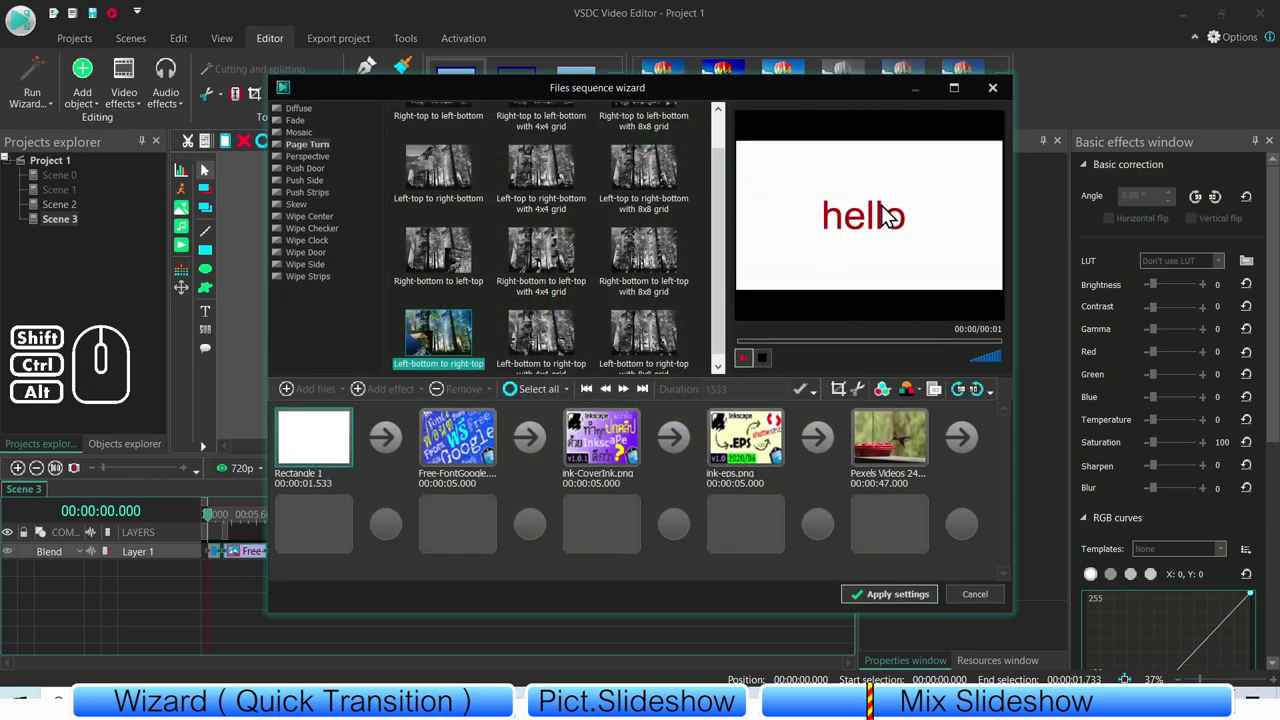
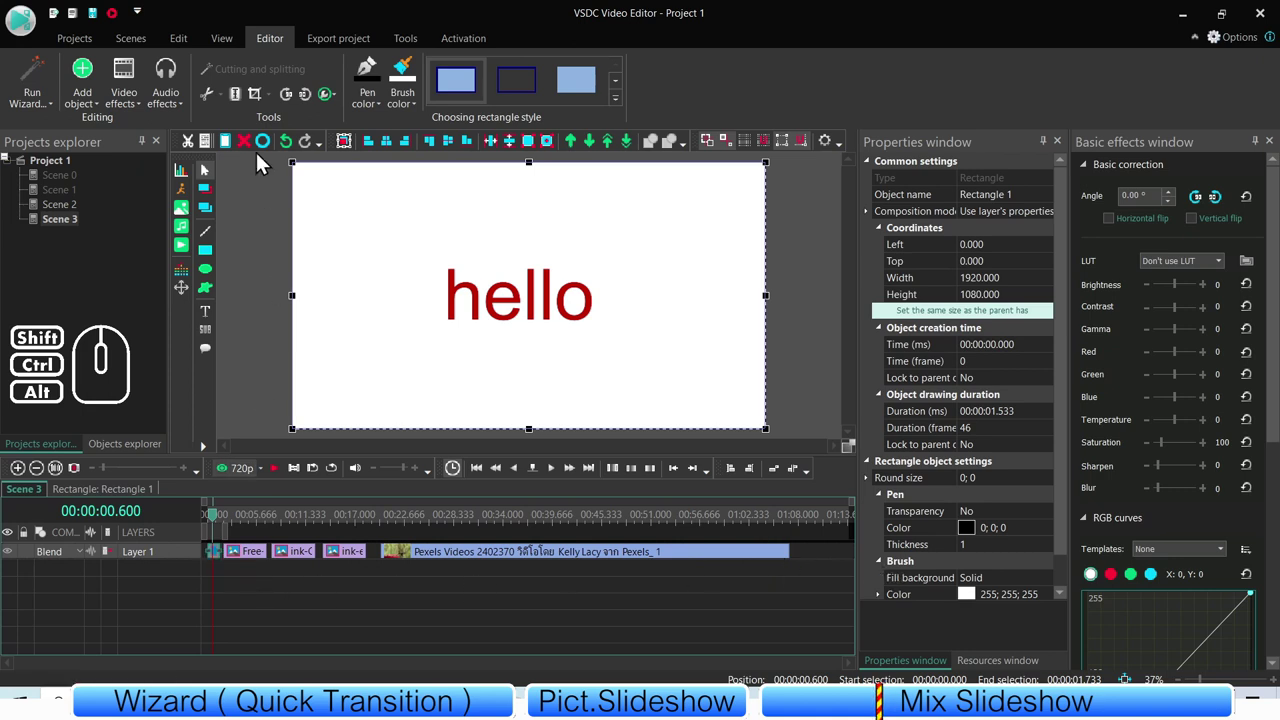
- Duplicate the hello rectangle on a new layer and change its text to BYE BYE
{"action": "left_click", "coordinate": [215, 153]}
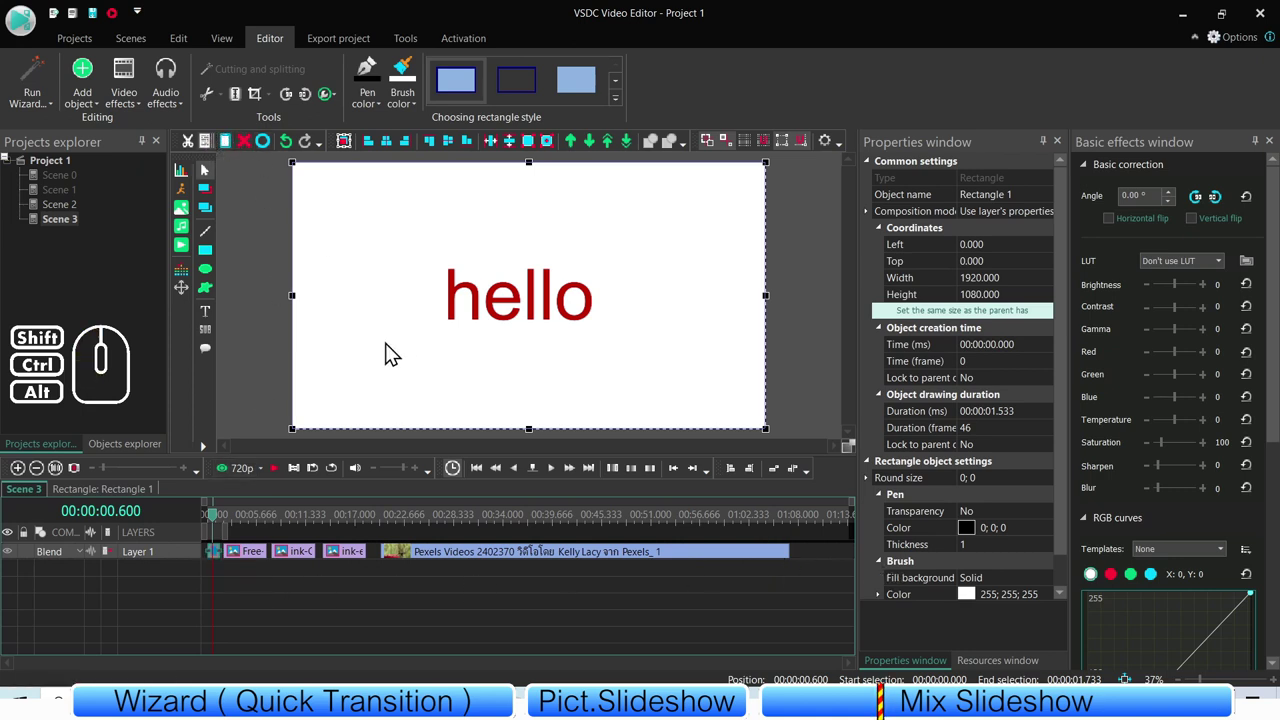
{"action": "left_click", "coordinate": [230, 152]}
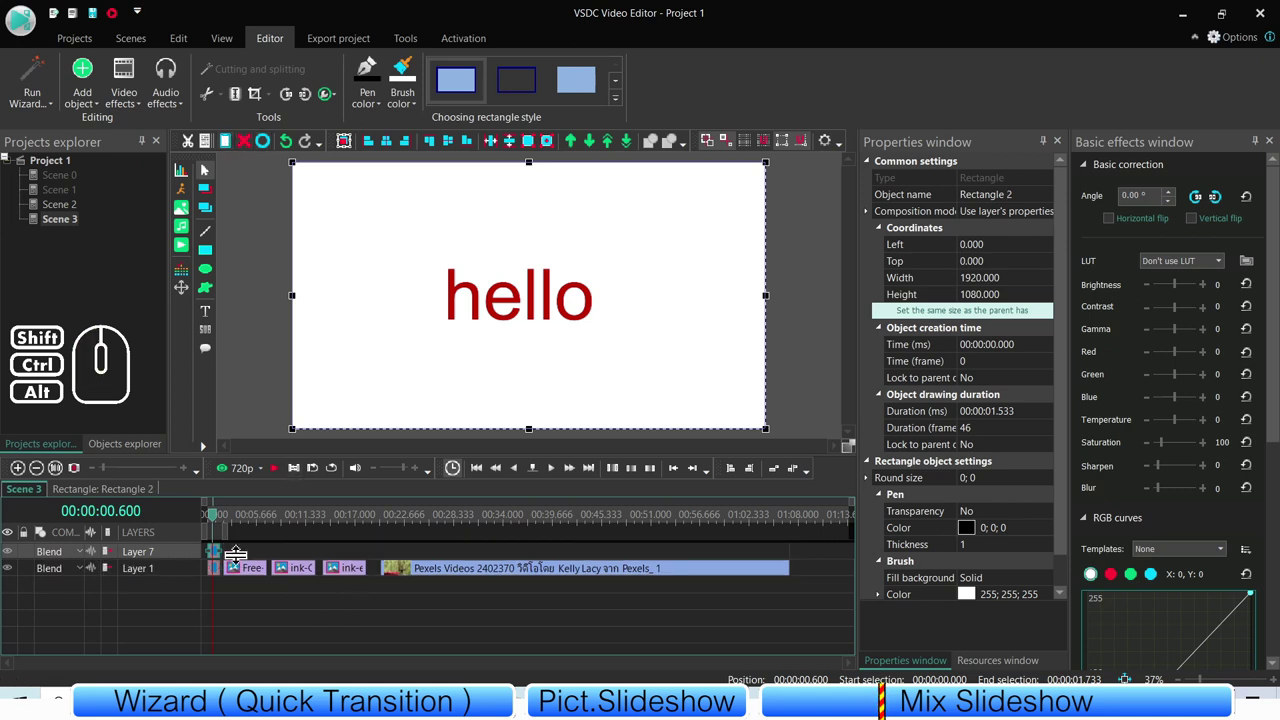
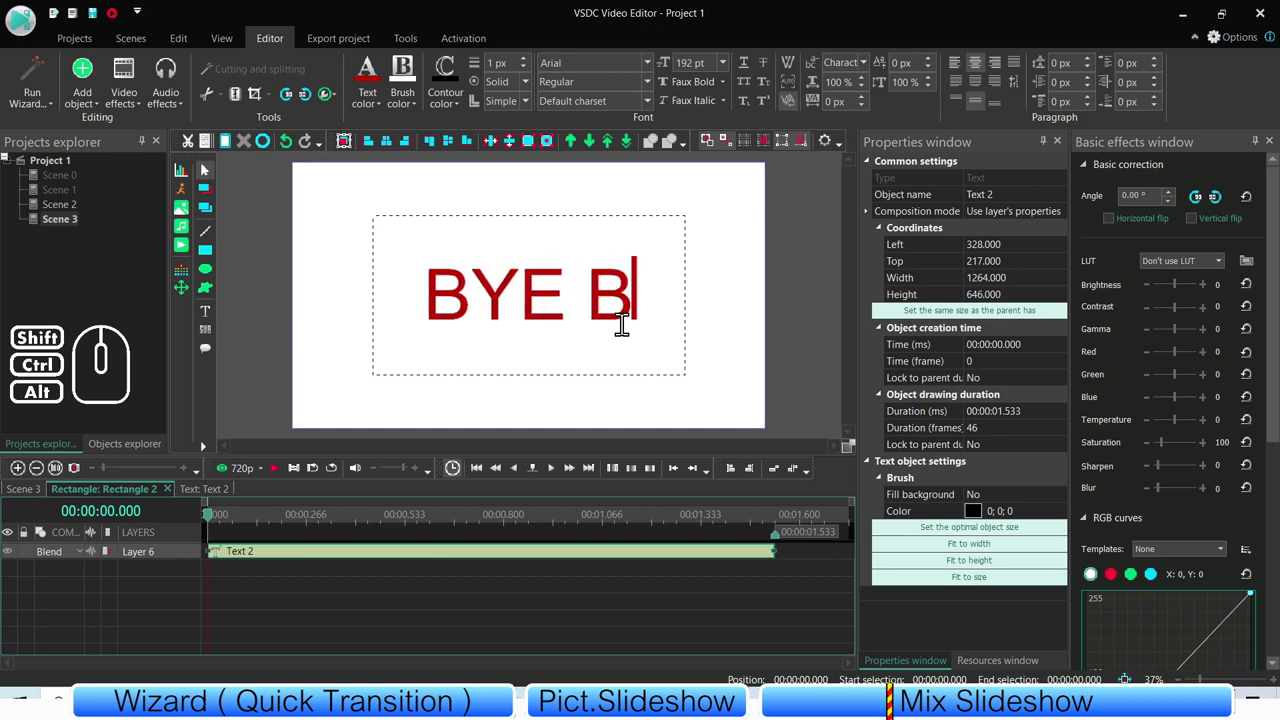
{"action": "left_click", "coordinate": [282, 400]}
{"action": "left_click", "coordinate": [468, 328]}
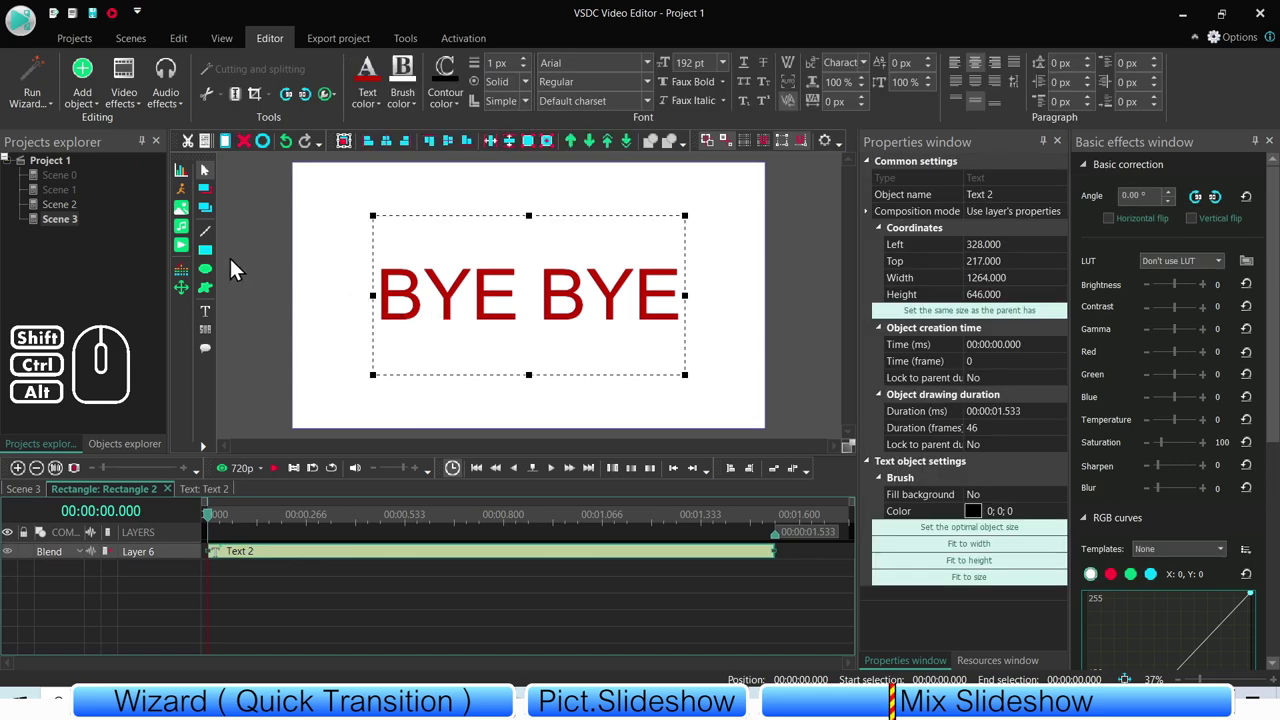
- Draw a rectangle bar below the BYE BYE text and give it a blue brush colour
{"action": "left_click", "coordinate": [216, 262]}
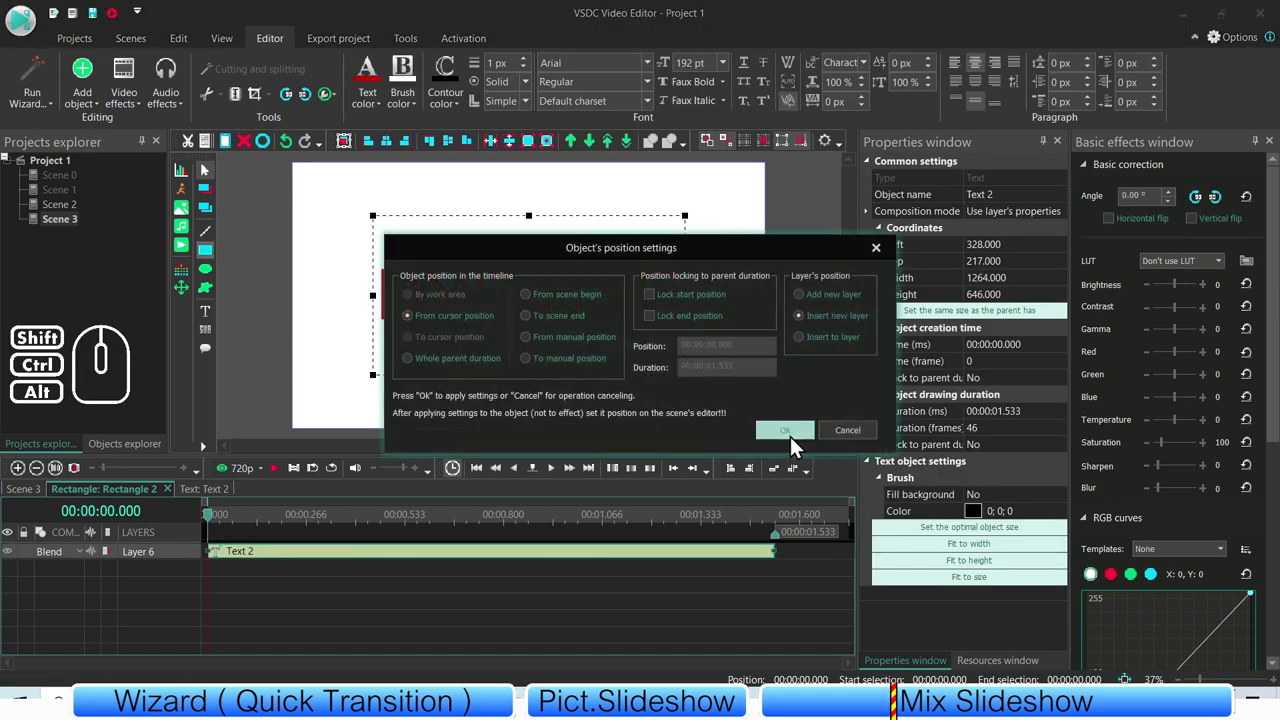
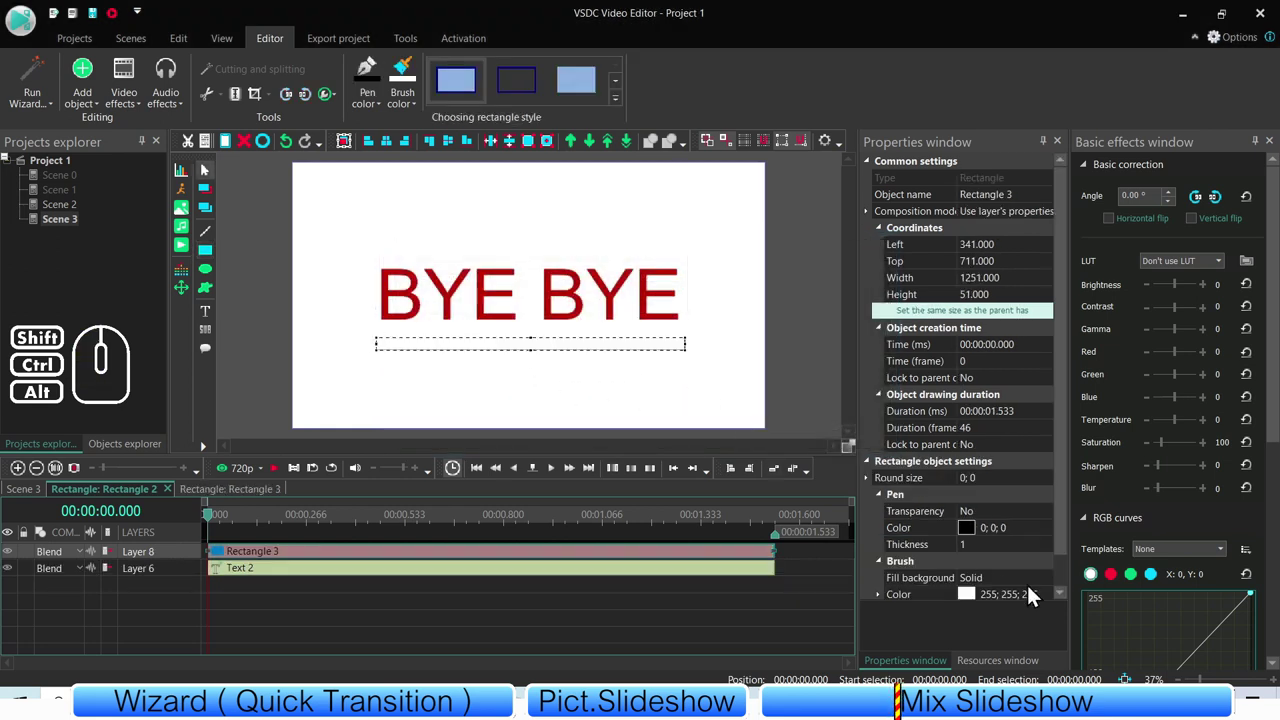
{"action": "left_click", "coordinate": [1046, 603]}
{"action": "left_click", "coordinate": [1049, 588]}
{"action": "left_click", "coordinate": [635, 310]}
{"action": "left_click", "coordinate": [732, 259]}
{"action": "left_click", "coordinate": [246, 366]}
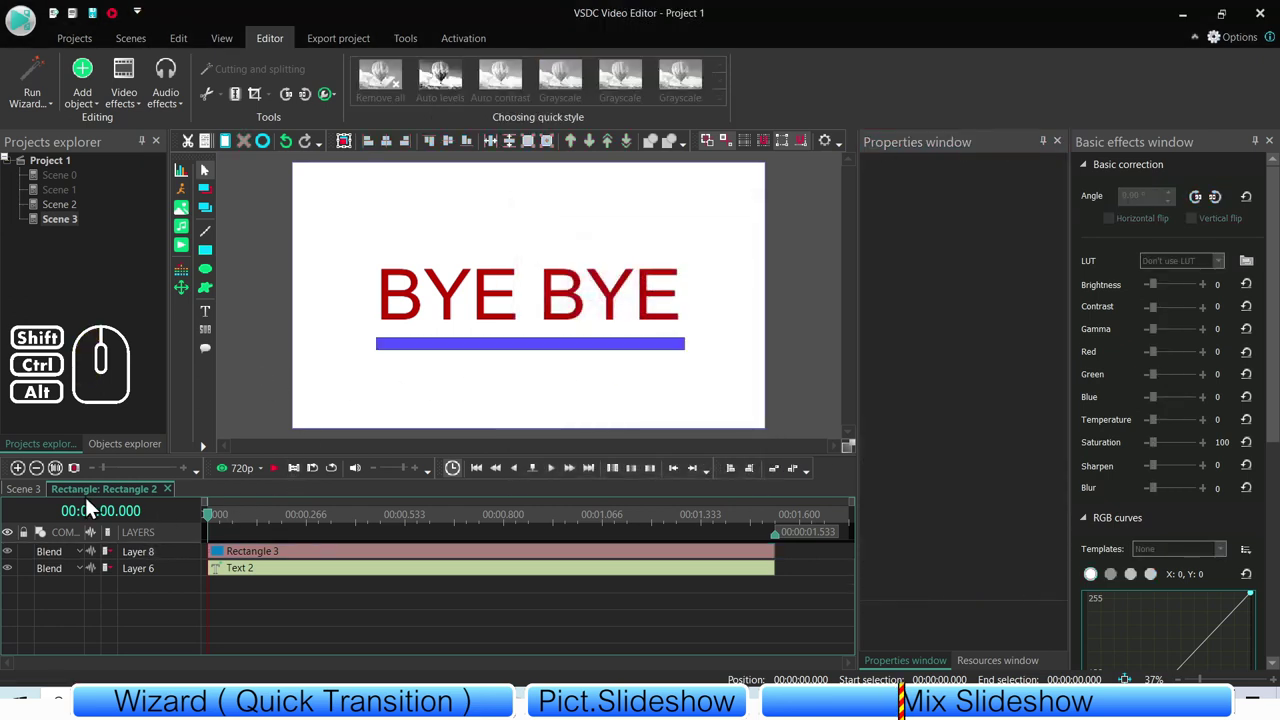
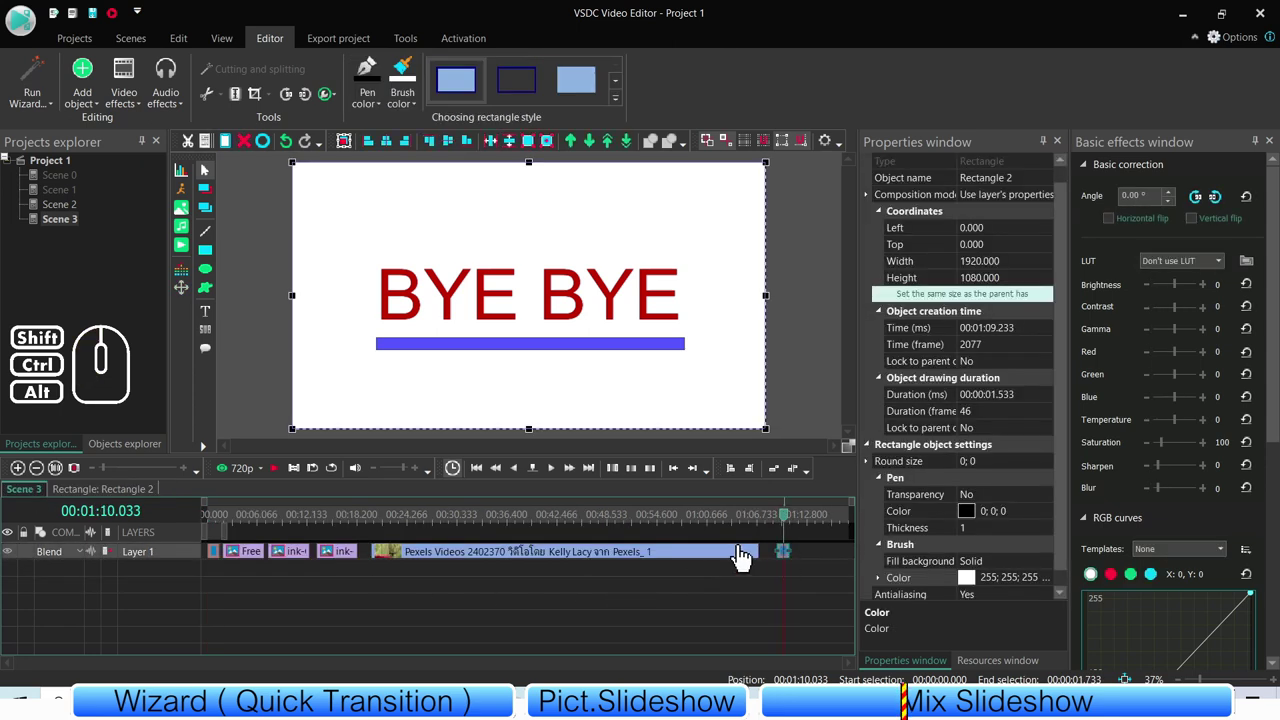
- Return to Scene 3 and scrub the timeline to preview the slideshow at several points
{"action": "left_click", "coordinate": [687, 553]}
{"action": "left_click", "coordinate": [675, 529]}
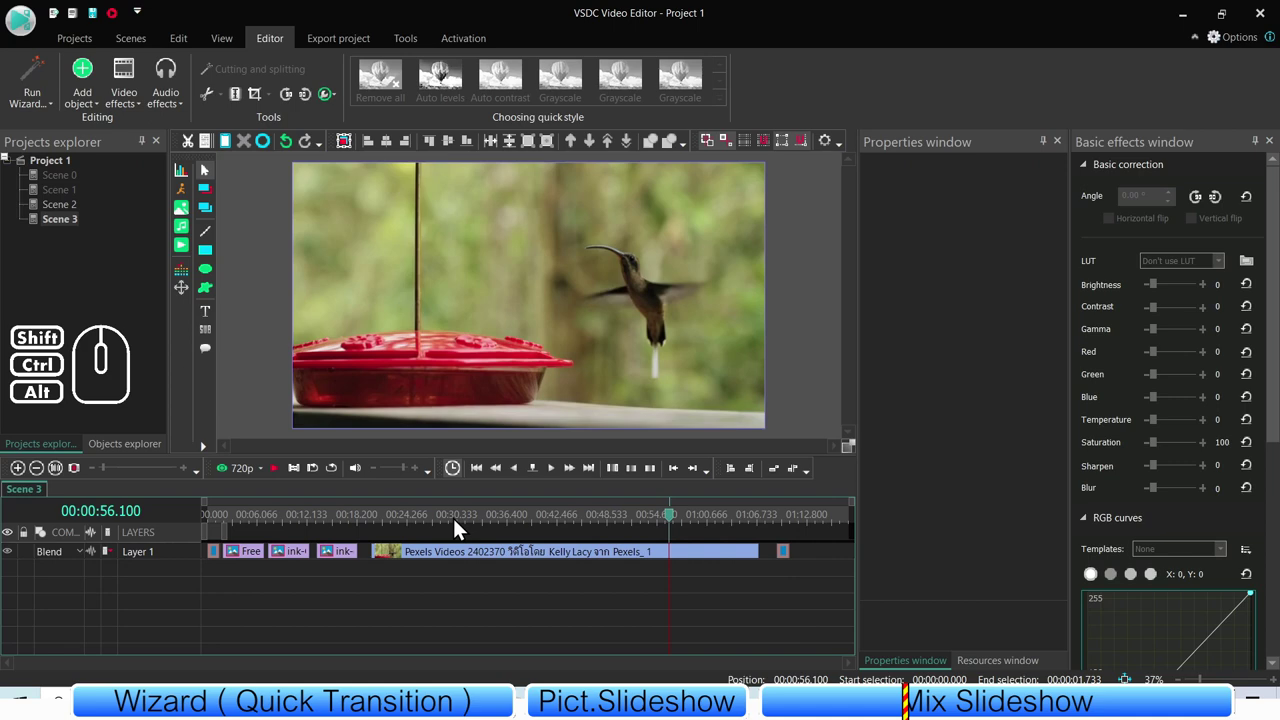
{"action": "left_click", "coordinate": [346, 522]}
{"action": "left_click", "coordinate": [296, 520]}
{"action": "left_click", "coordinate": [247, 522]}
{"action": "left_click", "coordinate": [307, 523]}
{"action": "left_click", "coordinate": [368, 522]}
{"action": "left_click", "coordinate": [341, 522]}
{"action": "left_click", "coordinate": [543, 606]}
{"action": "left_click_drag", "start_coordinate": [794, 622], "coordinate": [204, 498]}
{"action": "left_click", "coordinate": [312, 584]}
- Select the slideshow sprite and bring up the Run Wizard options
{"action": "left_click", "coordinate": [269, 155]}
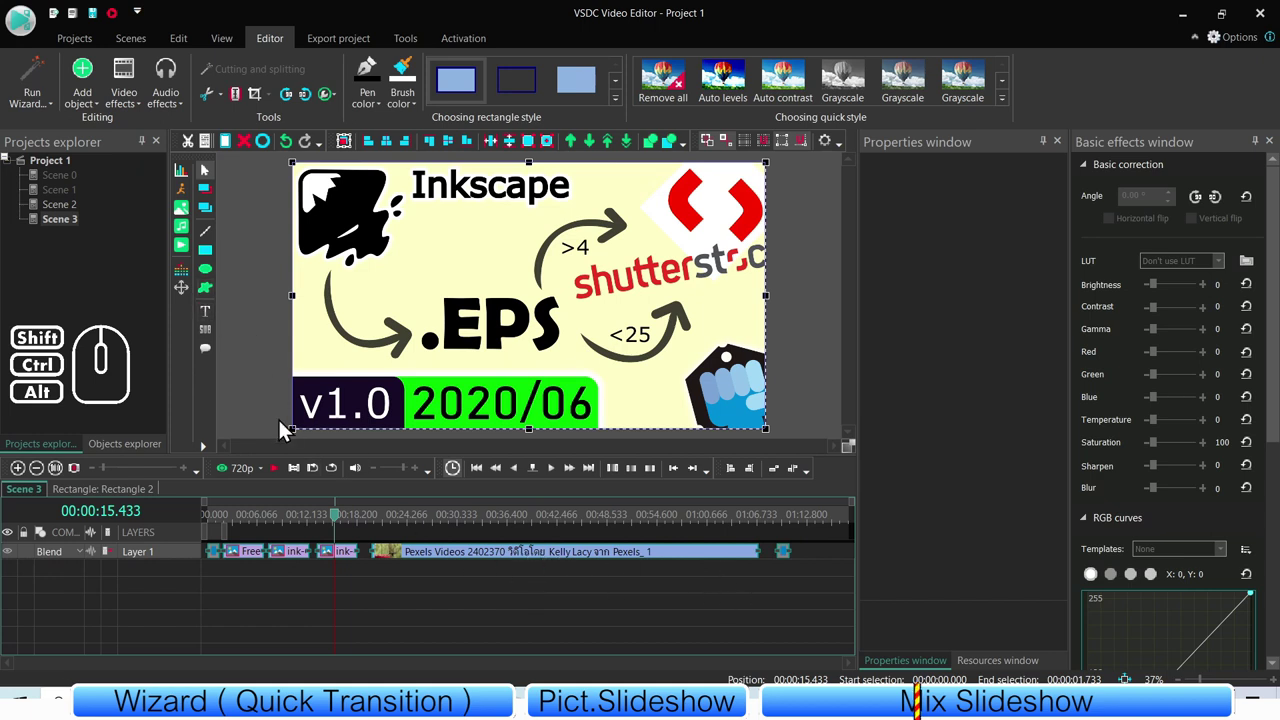
{"action": "left_click", "coordinate": [56, 113]}
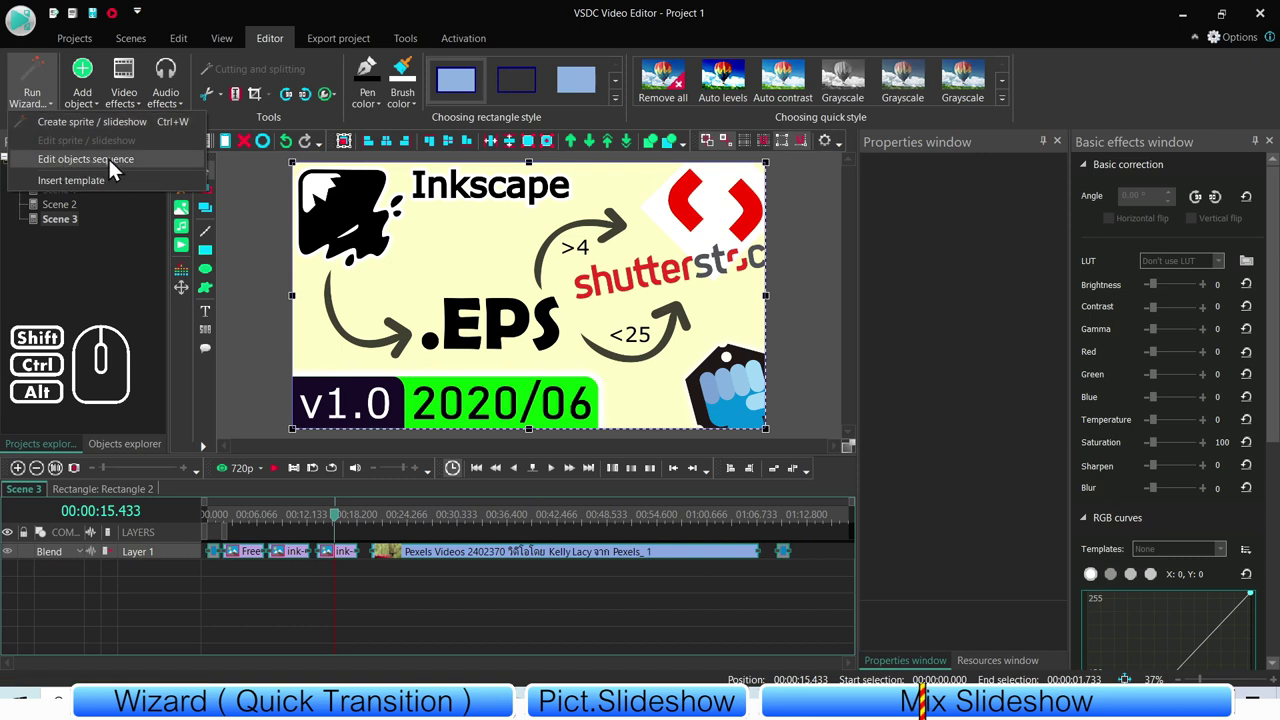
- Open Edit objects sequence and preview the hello and BYE BYE slides
{"action": "left_click", "coordinate": [148, 168]}
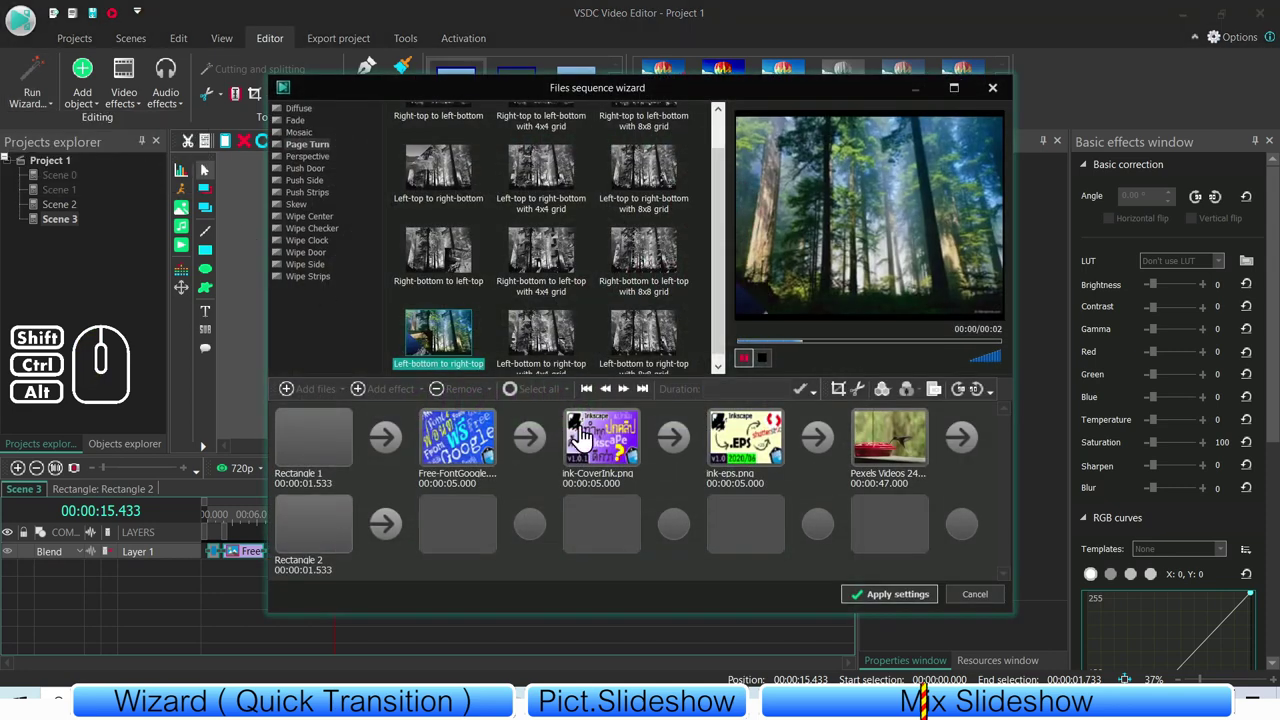
{"action": "left_click", "coordinate": [324, 442]}
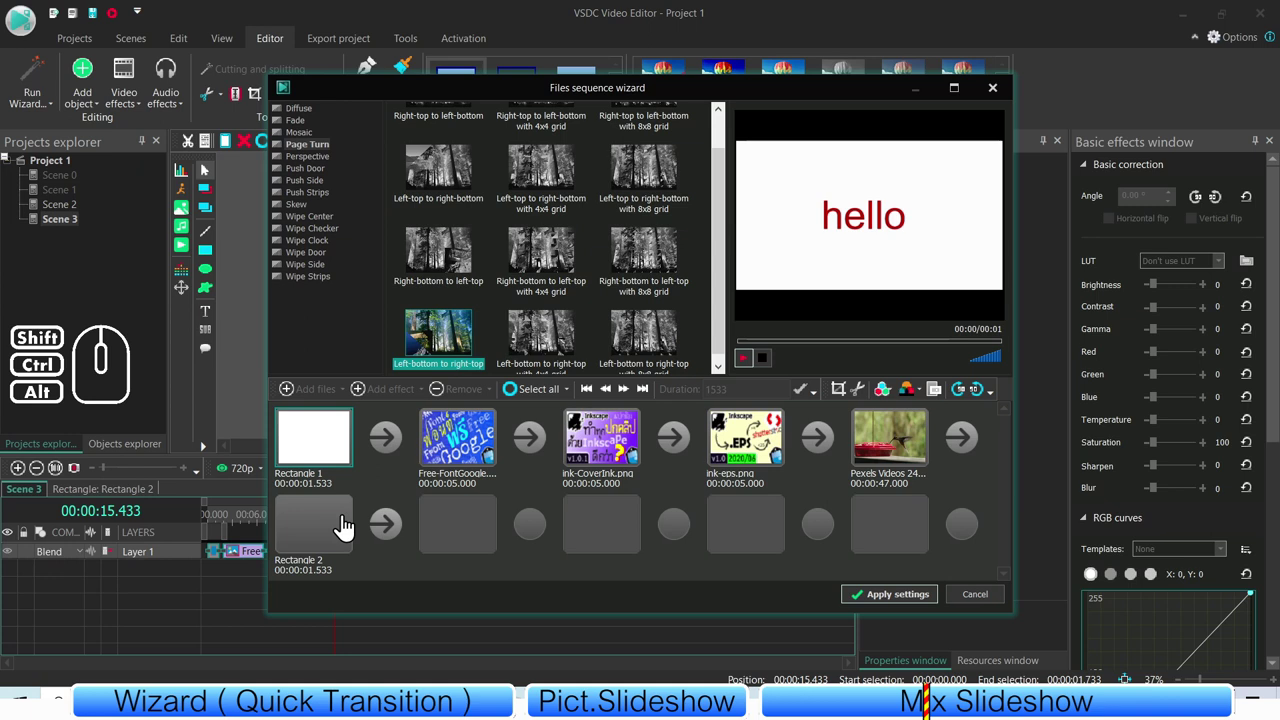
{"action": "left_click", "coordinate": [338, 528]}
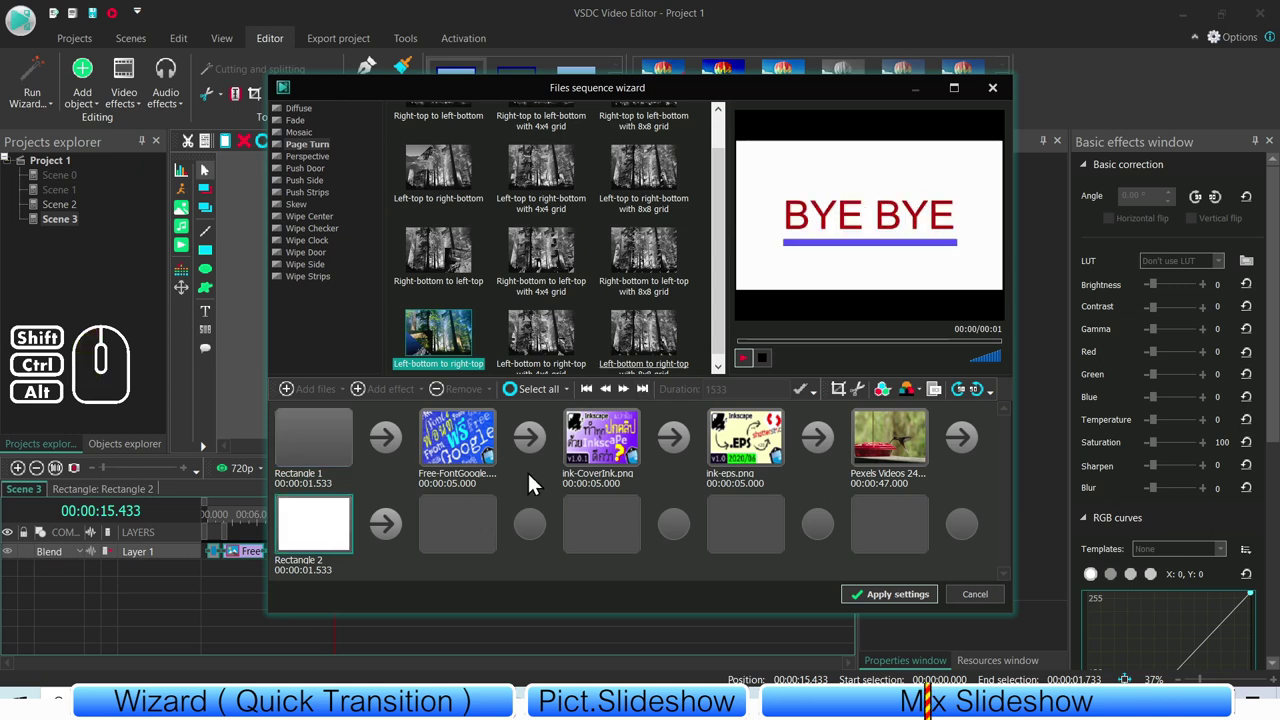
- Select the three image items and set their Duration to 10000 ms
{"action": "left_click", "coordinate": [468, 460]}
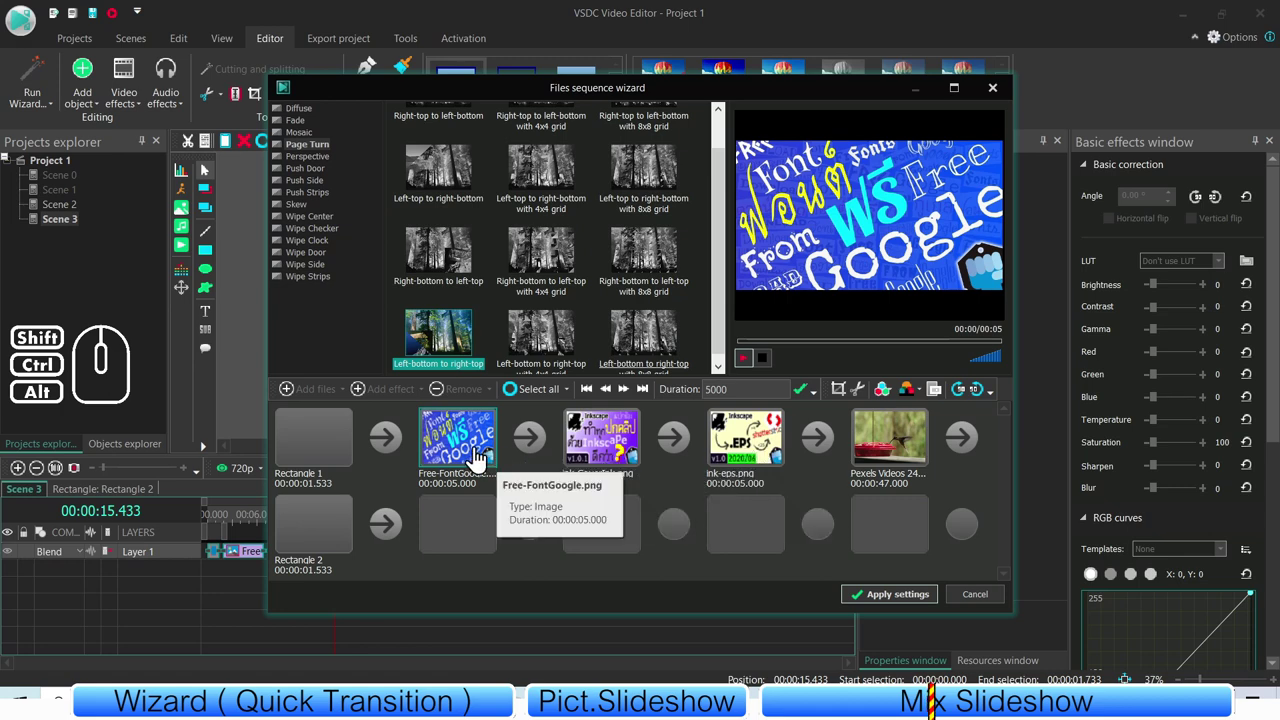
{"action": "left_click", "coordinate": [526, 404]}
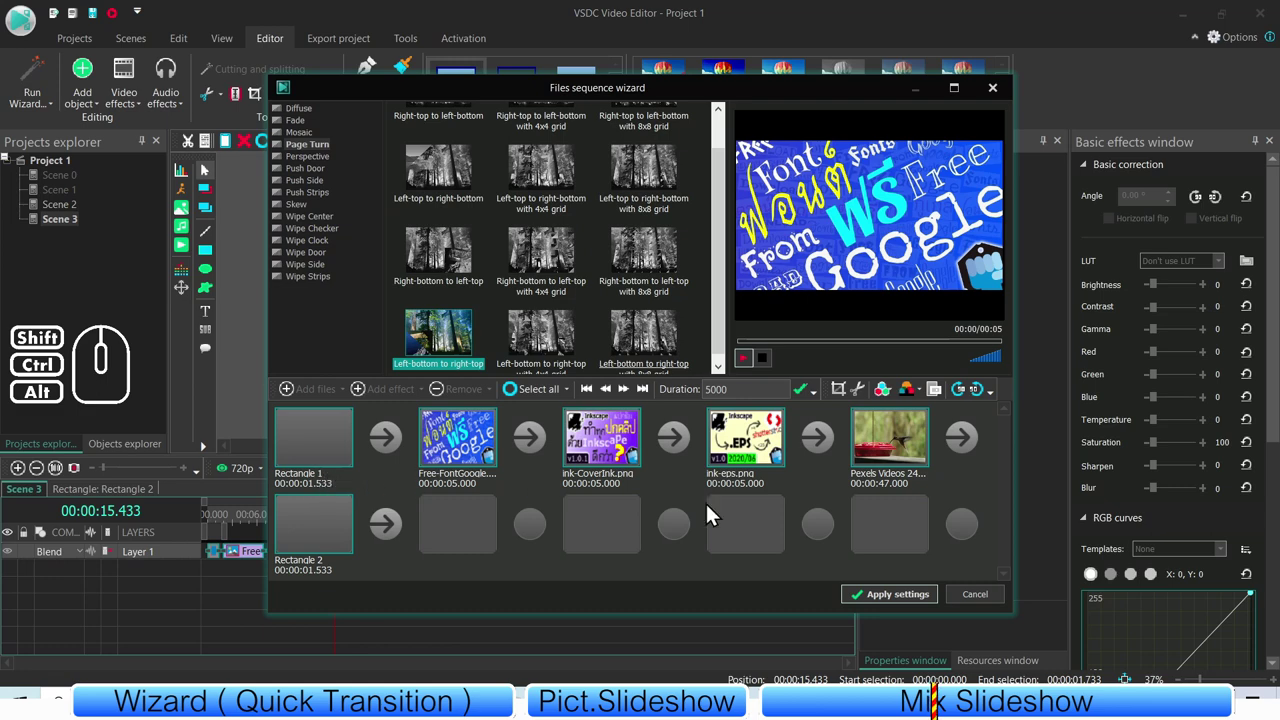
{"action": "left_click", "coordinate": [721, 398]}
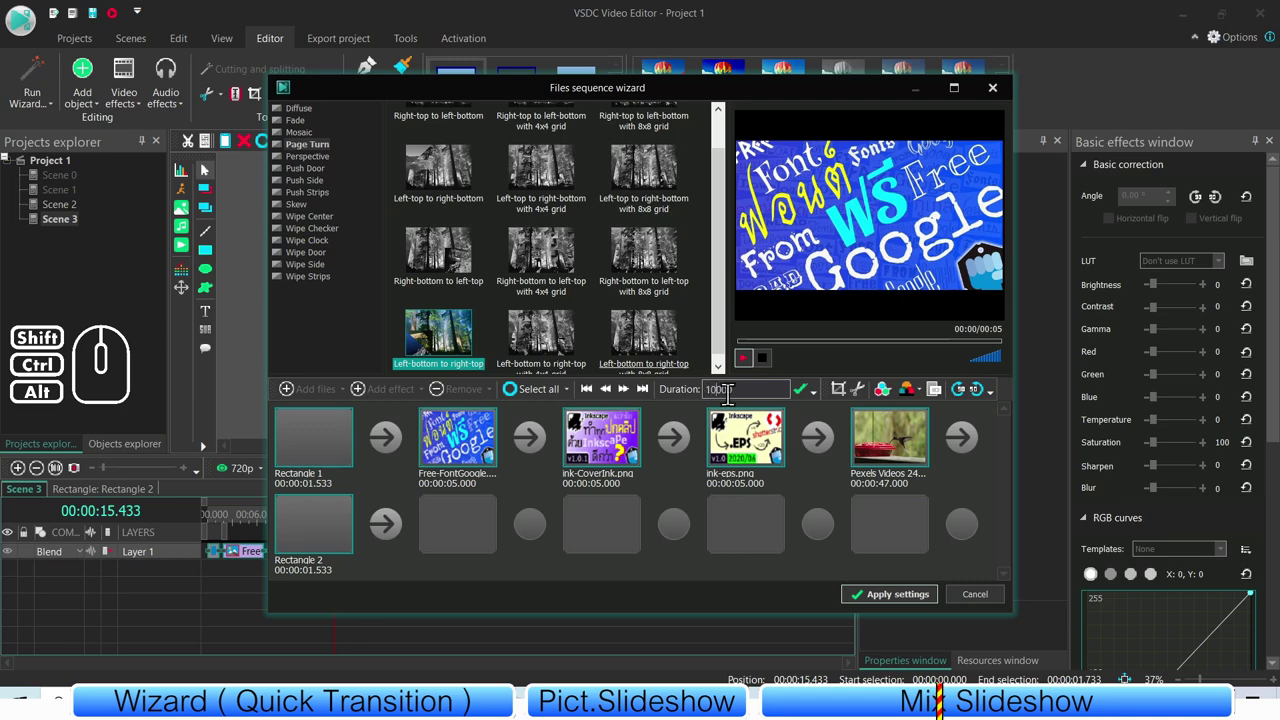
{"action": "left_click", "coordinate": [802, 396]}
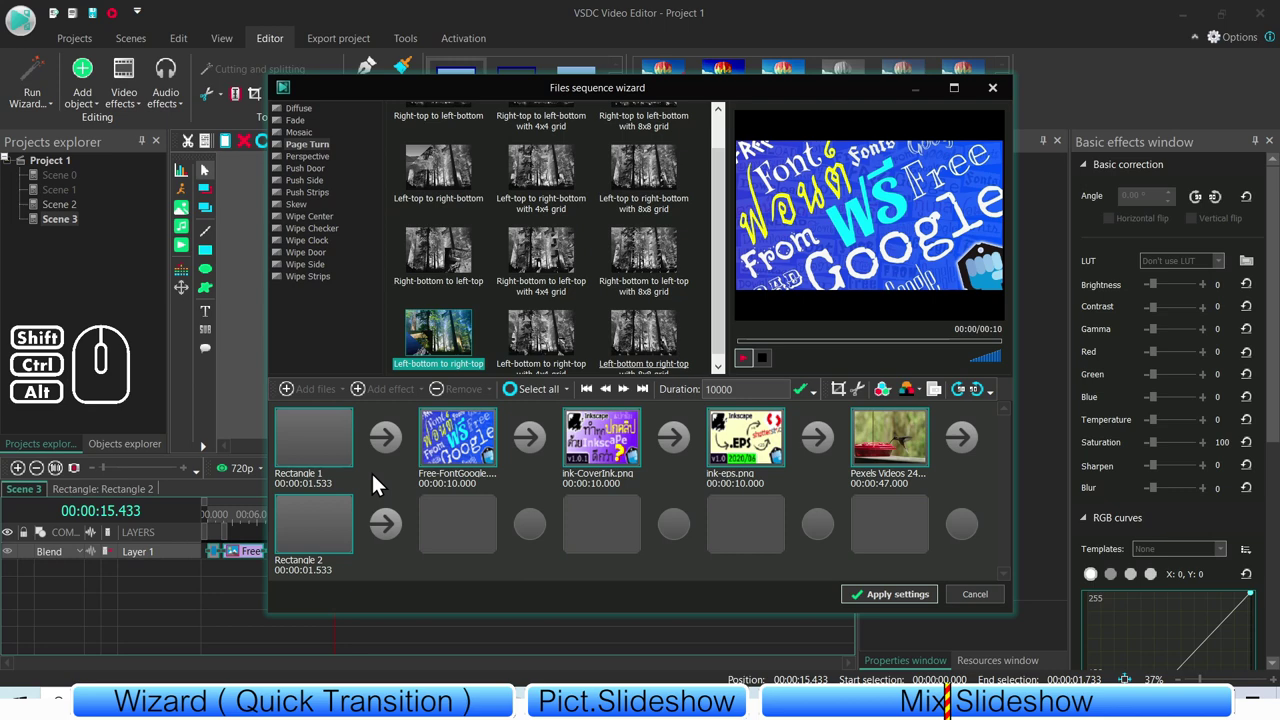
- Preview the sequence items and browse the Wipe Center transition effects after the hello slide
{"action": "left_click", "coordinate": [322, 493]}
{"action": "left_click", "coordinate": [375, 490]}
{"action": "left_click", "coordinate": [327, 455]}
{"action": "left_click", "coordinate": [325, 531]}
{"action": "left_click", "coordinate": [329, 460]}
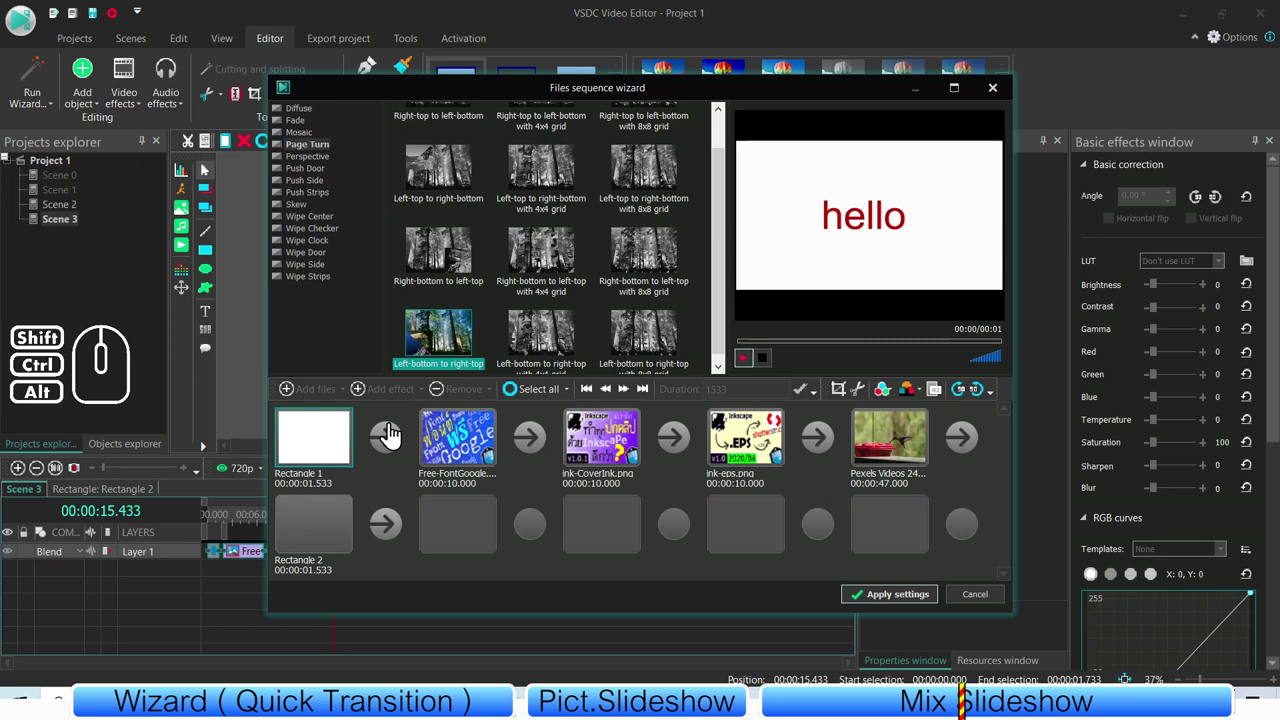
{"action": "left_click", "coordinate": [394, 434]}
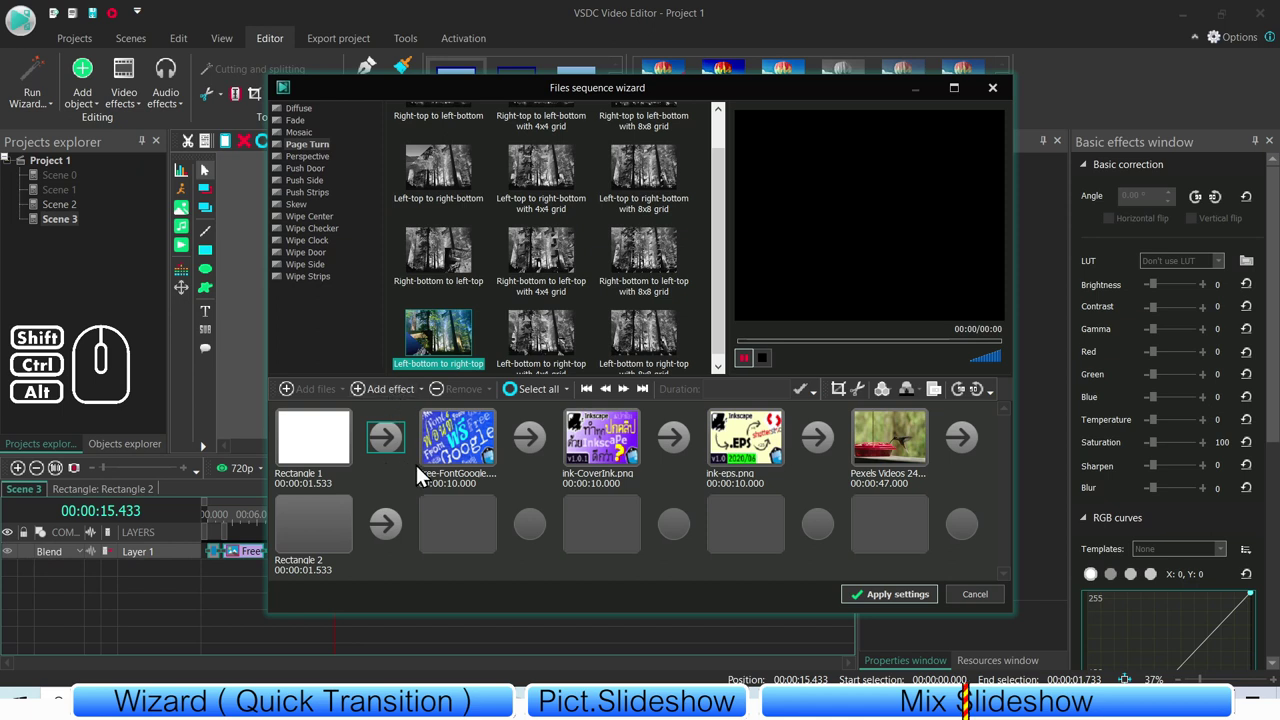
{"action": "left_click", "coordinate": [539, 480]}
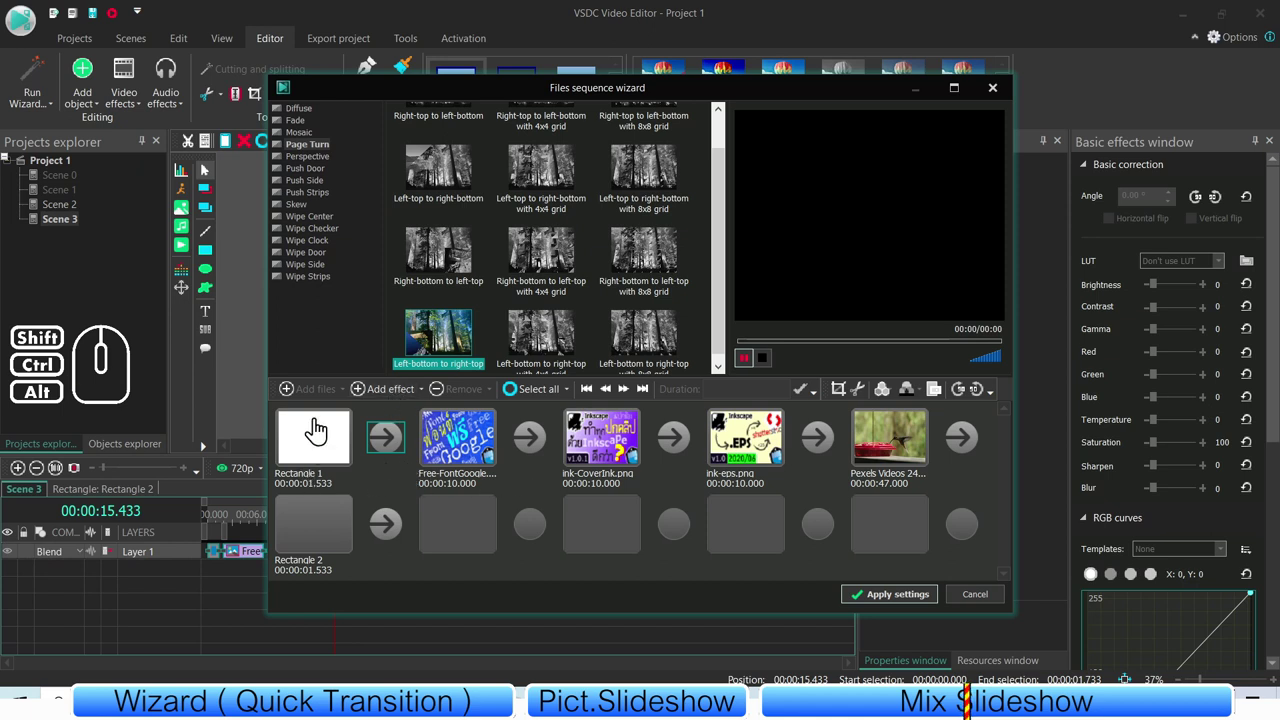
{"action": "left_click", "coordinate": [317, 440]}
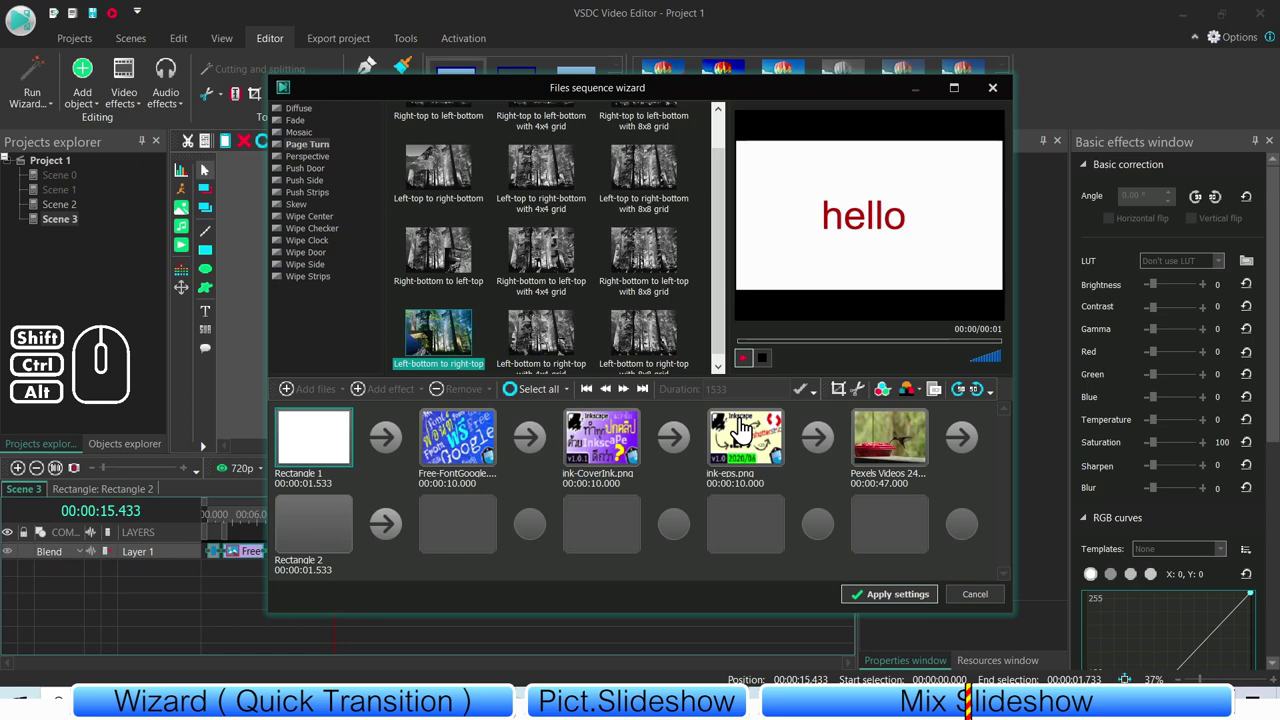
{"action": "left_click", "coordinate": [395, 480]}
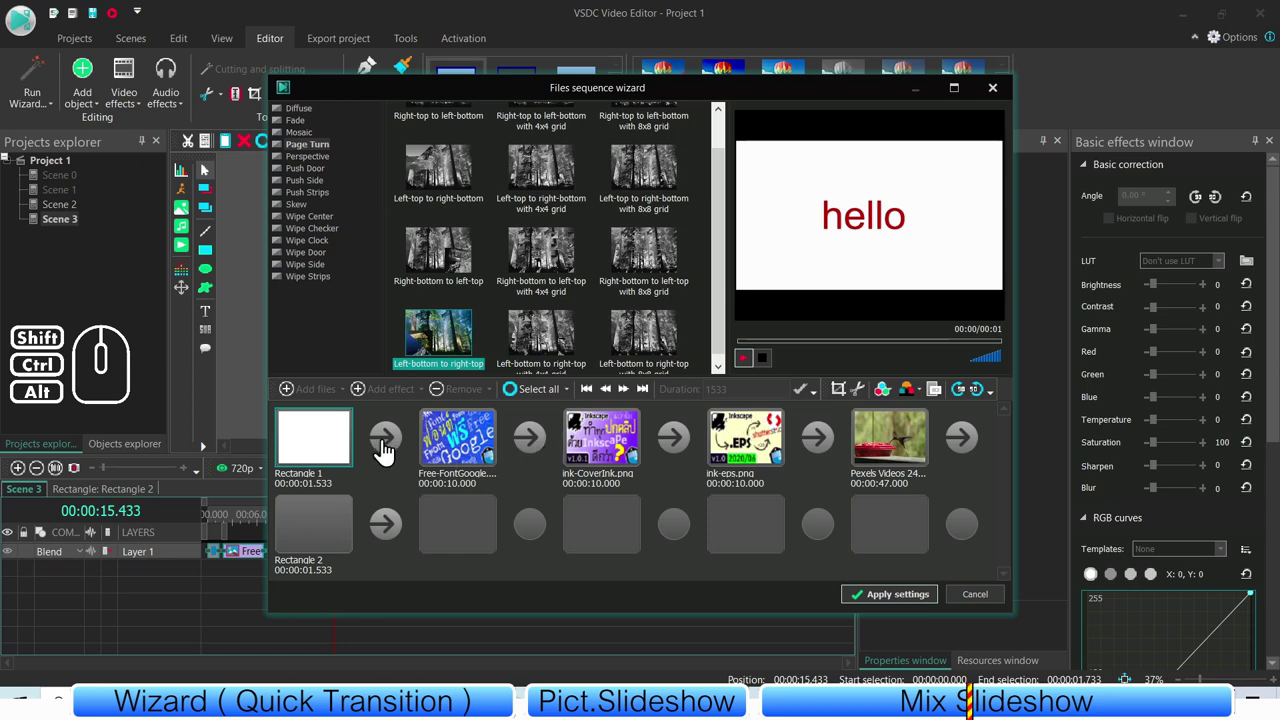
{"action": "left_click", "coordinate": [319, 219]}
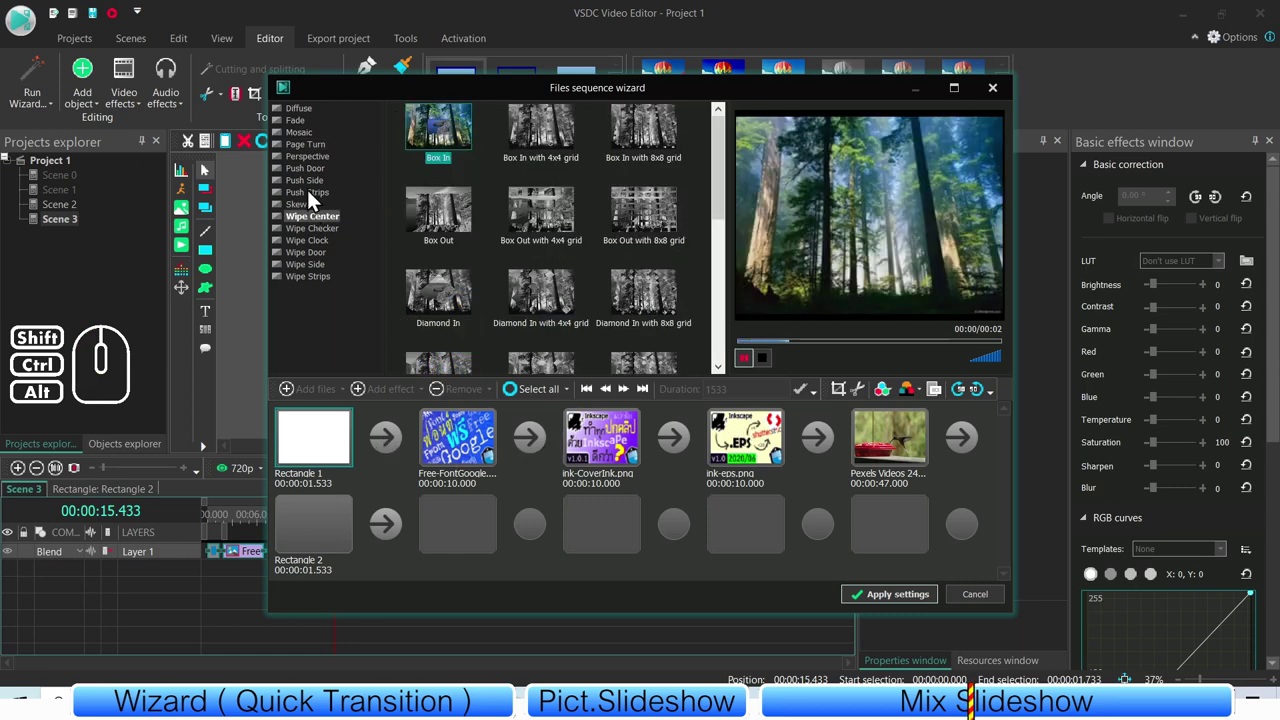
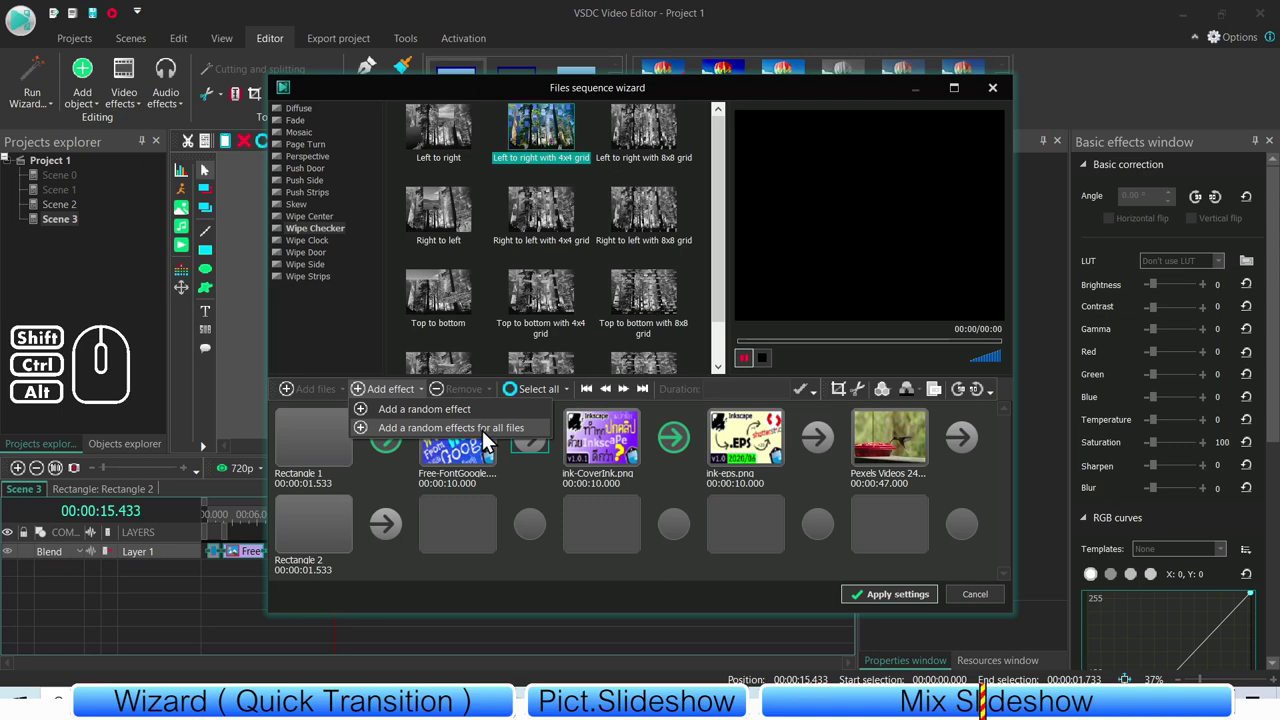
- Add random effects for all files with a 2000 ms transition duration
{"action": "left_click", "coordinate": [497, 438]}
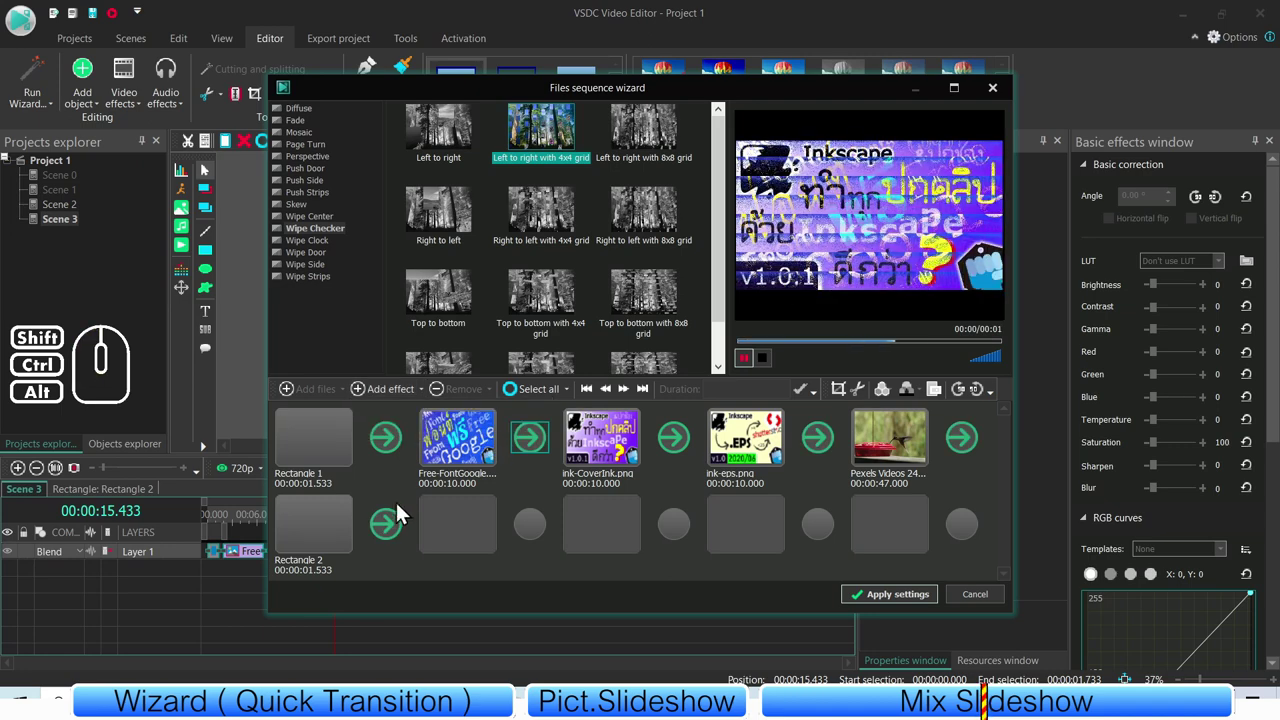
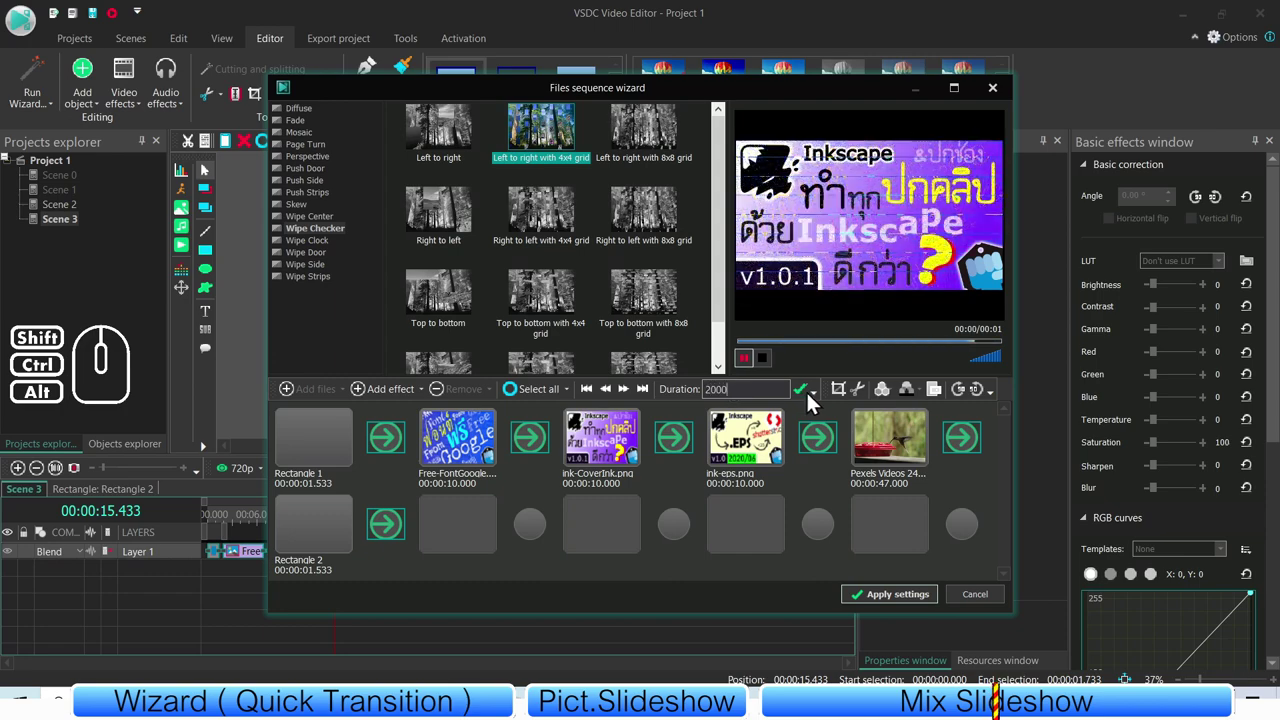
{"action": "left_click", "coordinate": [817, 403]}
{"action": "left_click", "coordinate": [812, 401]}
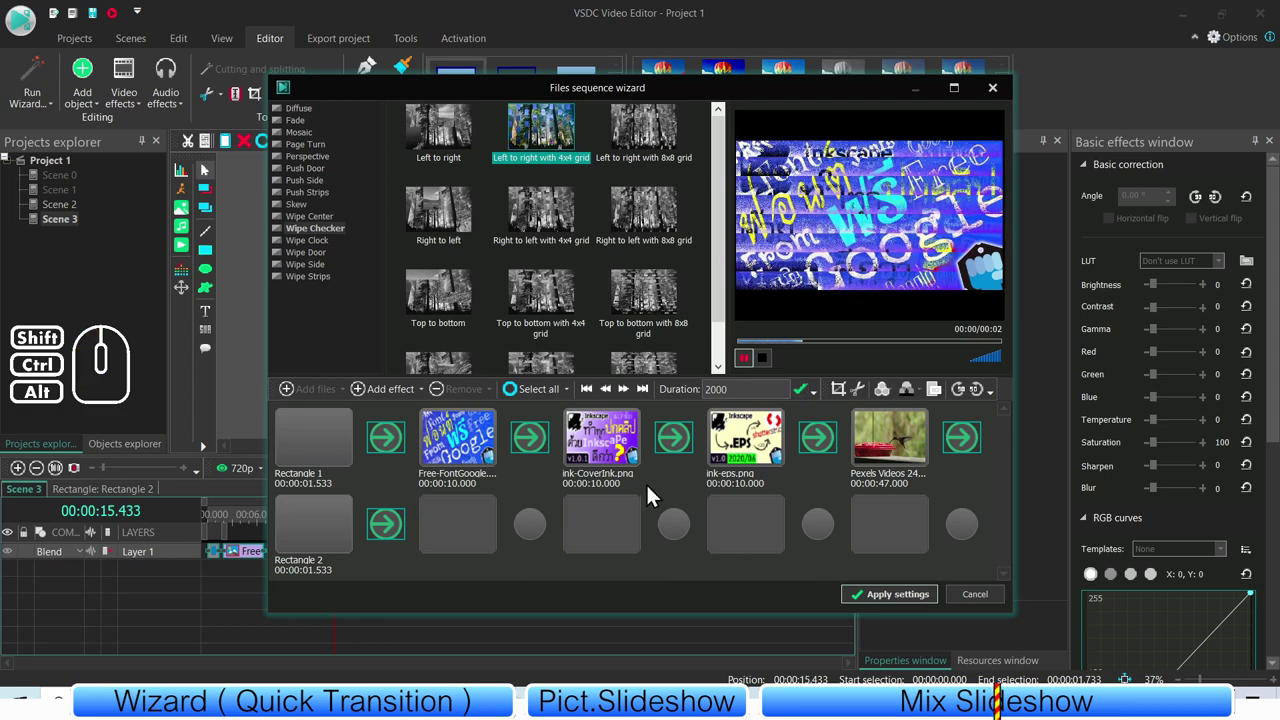
- Preview each transition through the final BYE BYE slide and apply the sequence settings
{"action": "left_click", "coordinate": [668, 483]}
{"action": "left_click", "coordinate": [744, 435]}
{"action": "left_click", "coordinate": [694, 483]}
{"action": "left_click", "coordinate": [683, 448]}
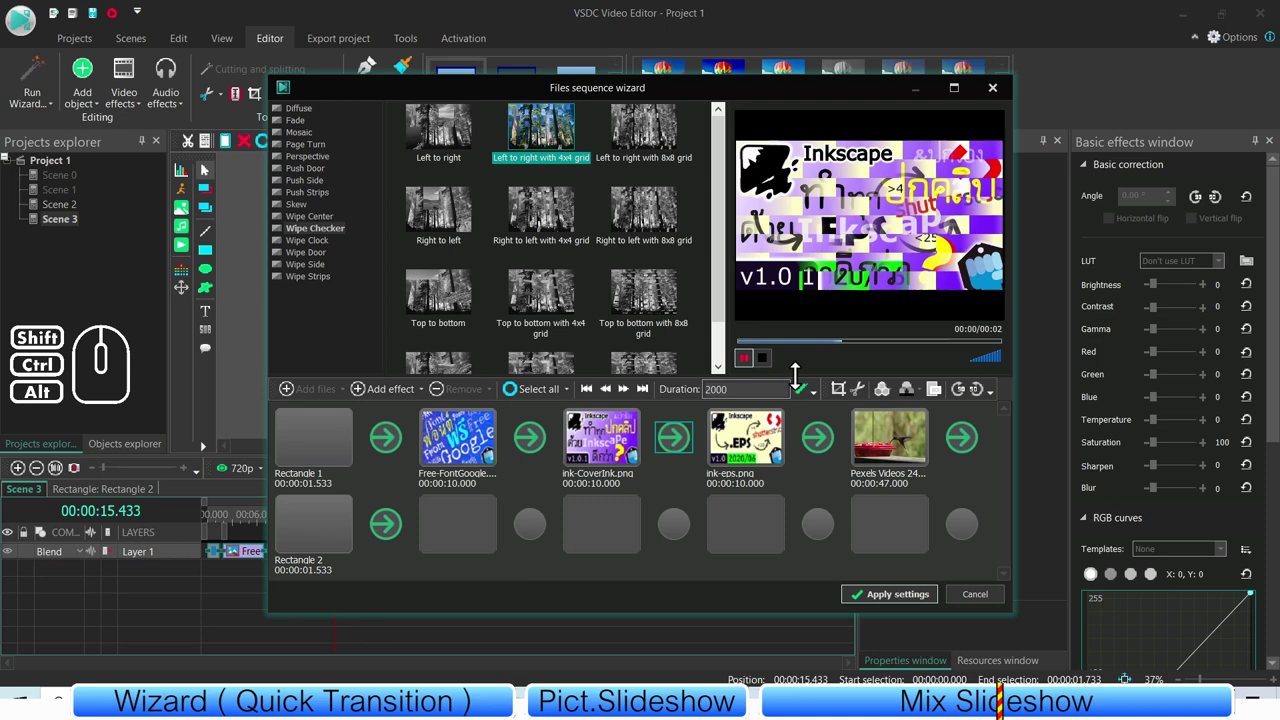
{"action": "left_click", "coordinate": [818, 452]}
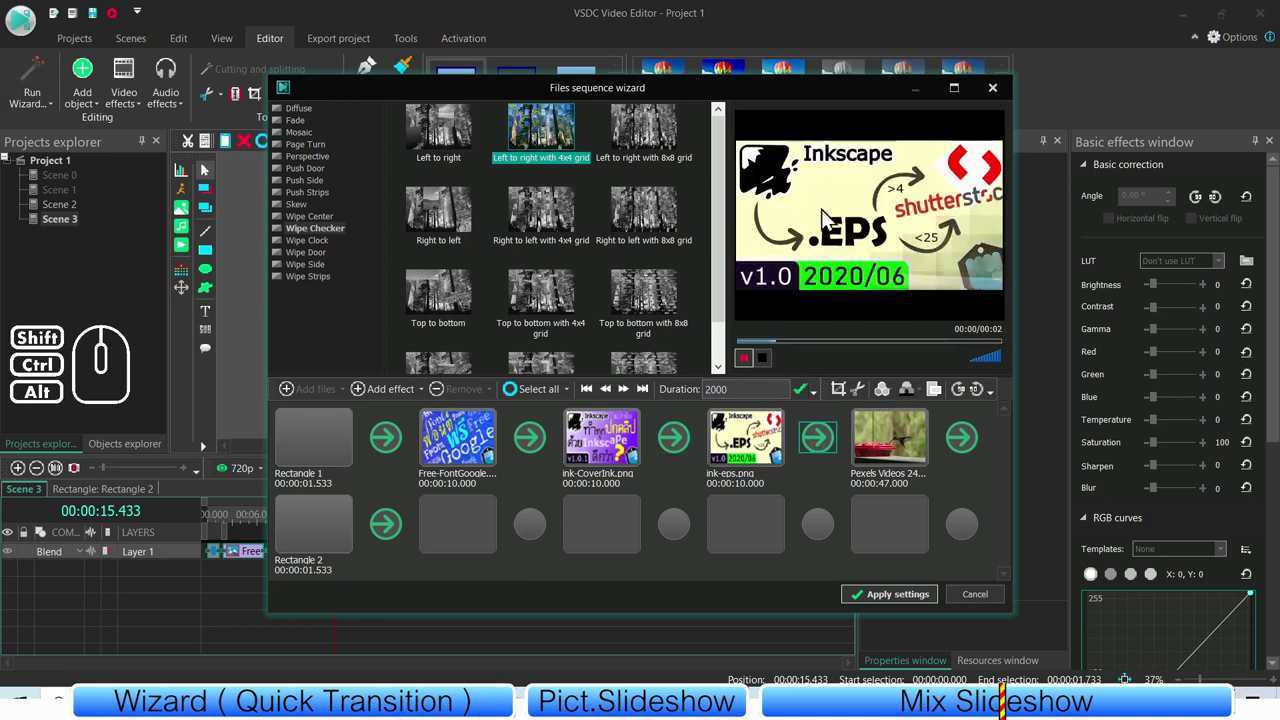
{"action": "left_click", "coordinate": [960, 452]}
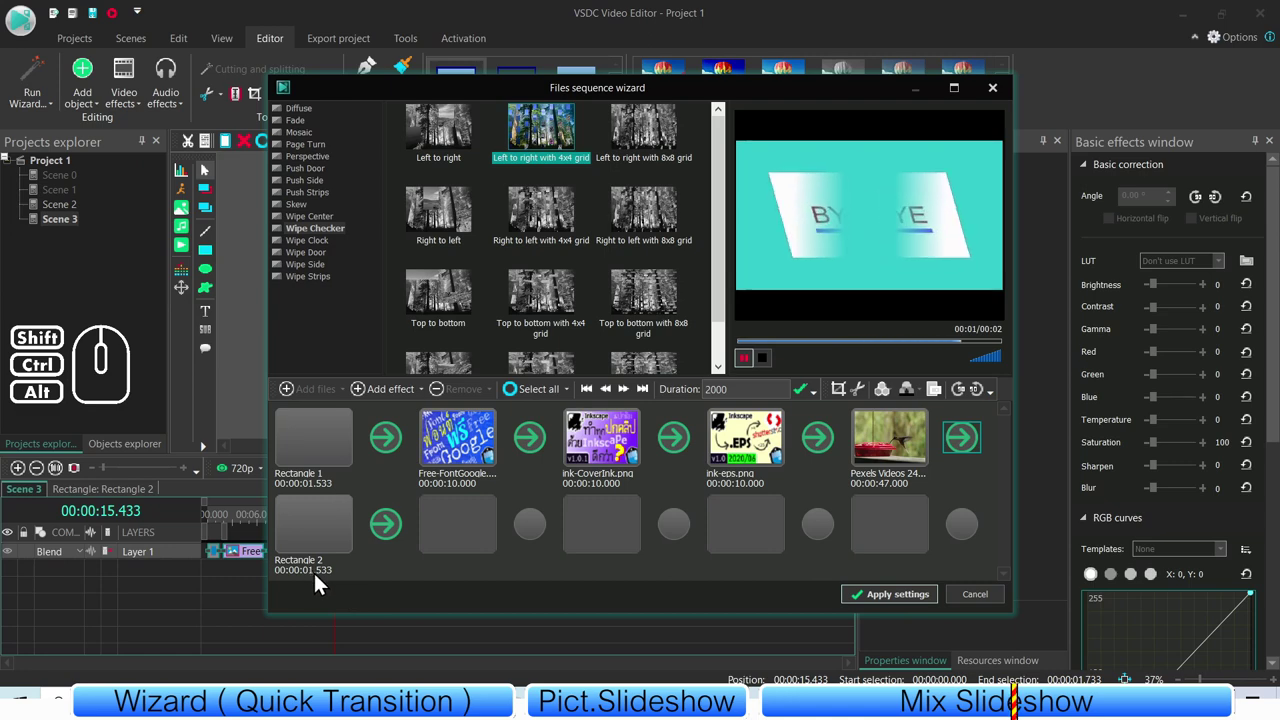
{"action": "left_click", "coordinate": [972, 605]}
{"action": "left_click", "coordinate": [391, 605]}
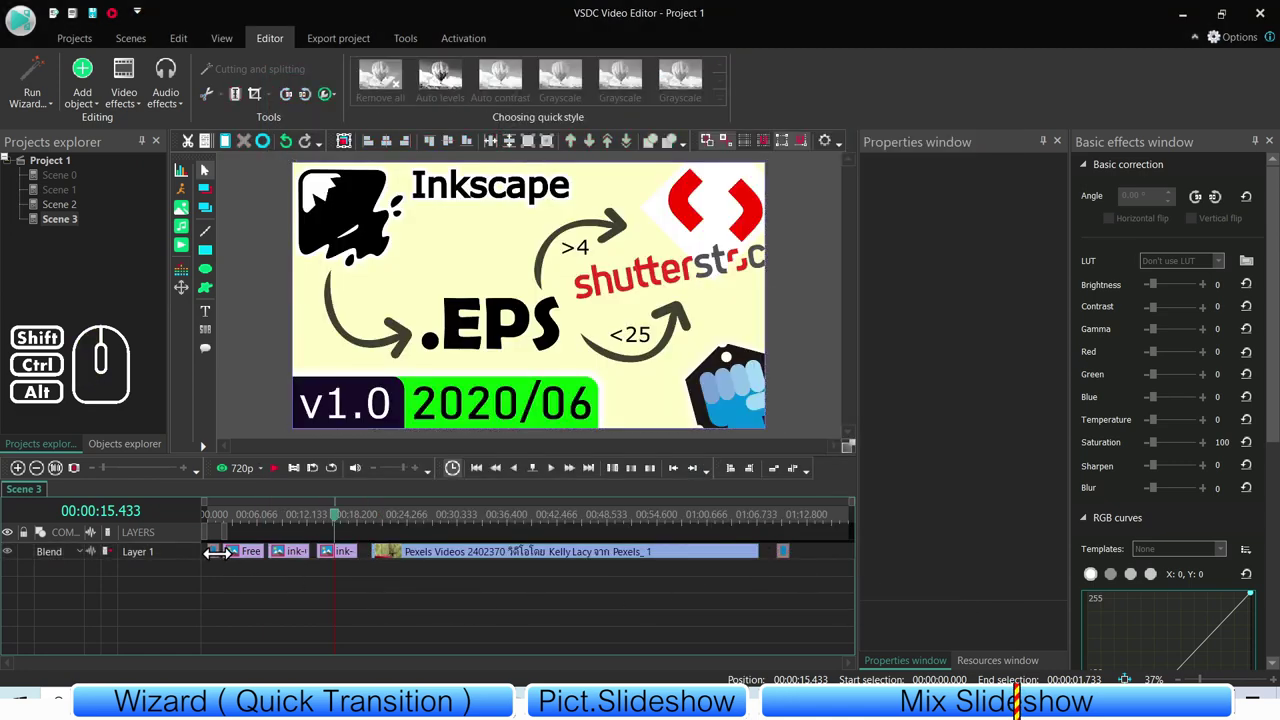
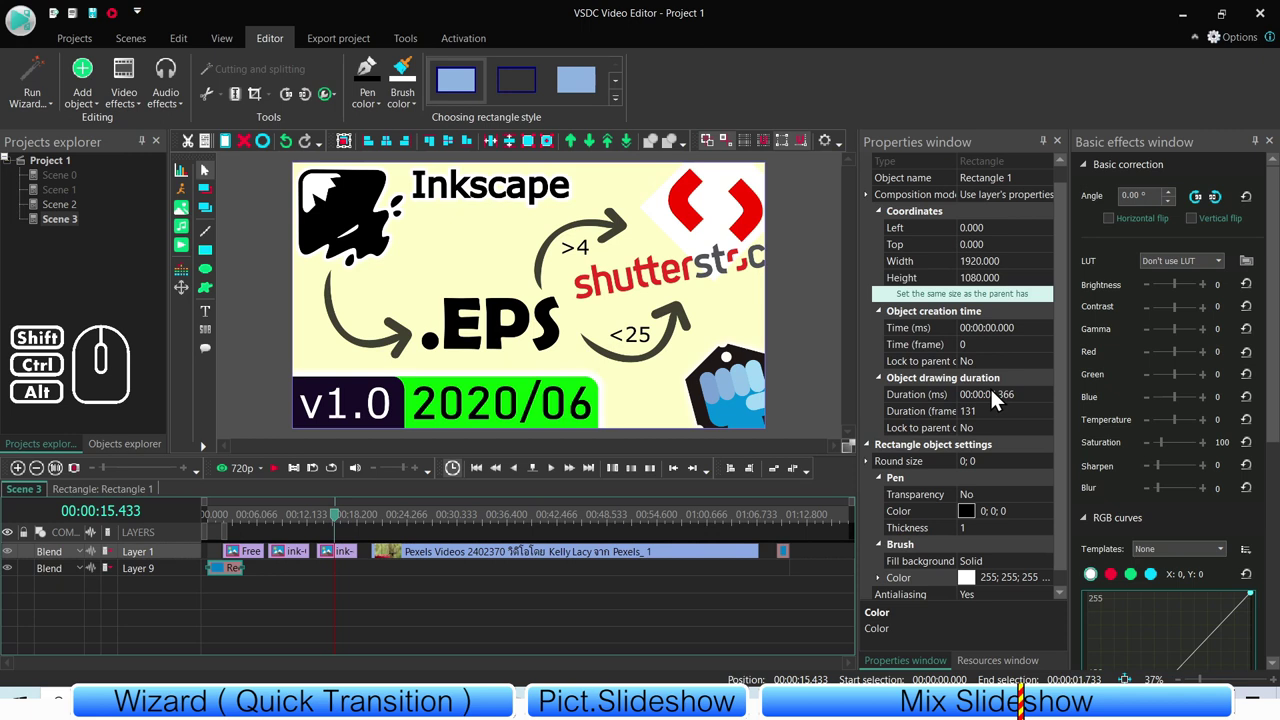
- Adjust the hello slide duration, then box-select every clip on Layer 1 and Layer 9
{"action": "left_click", "coordinate": [999, 402]}
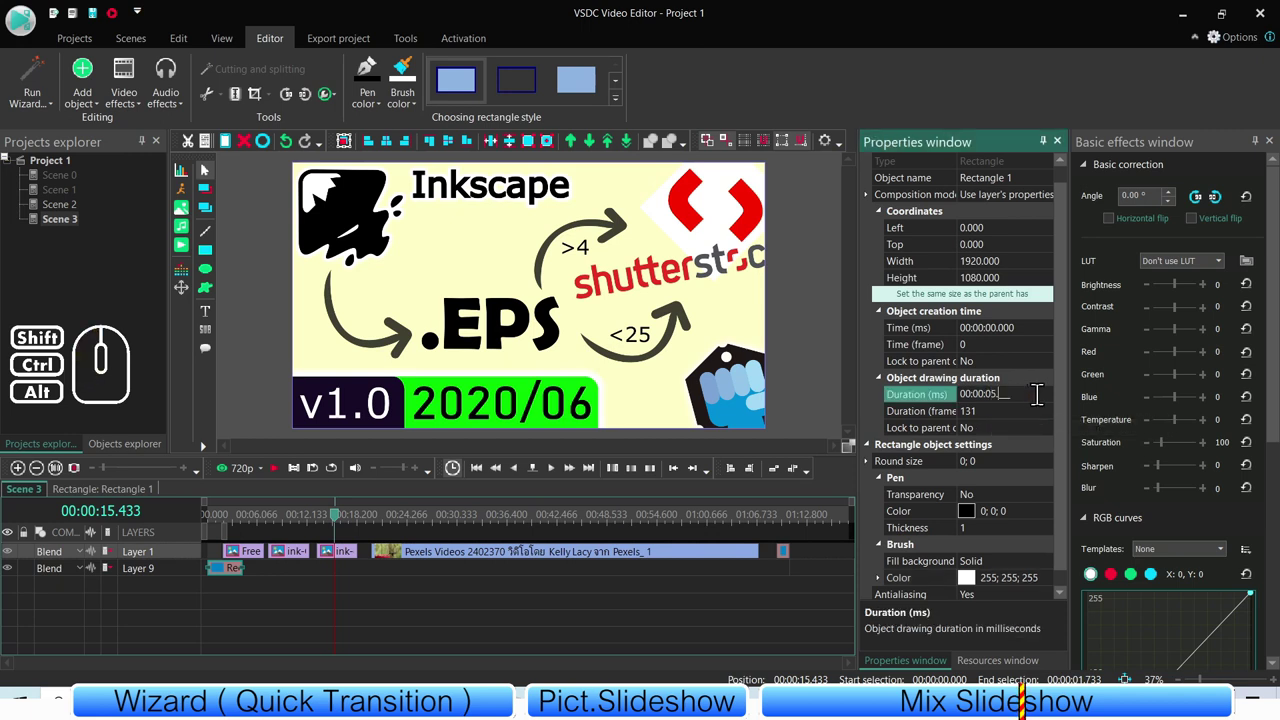
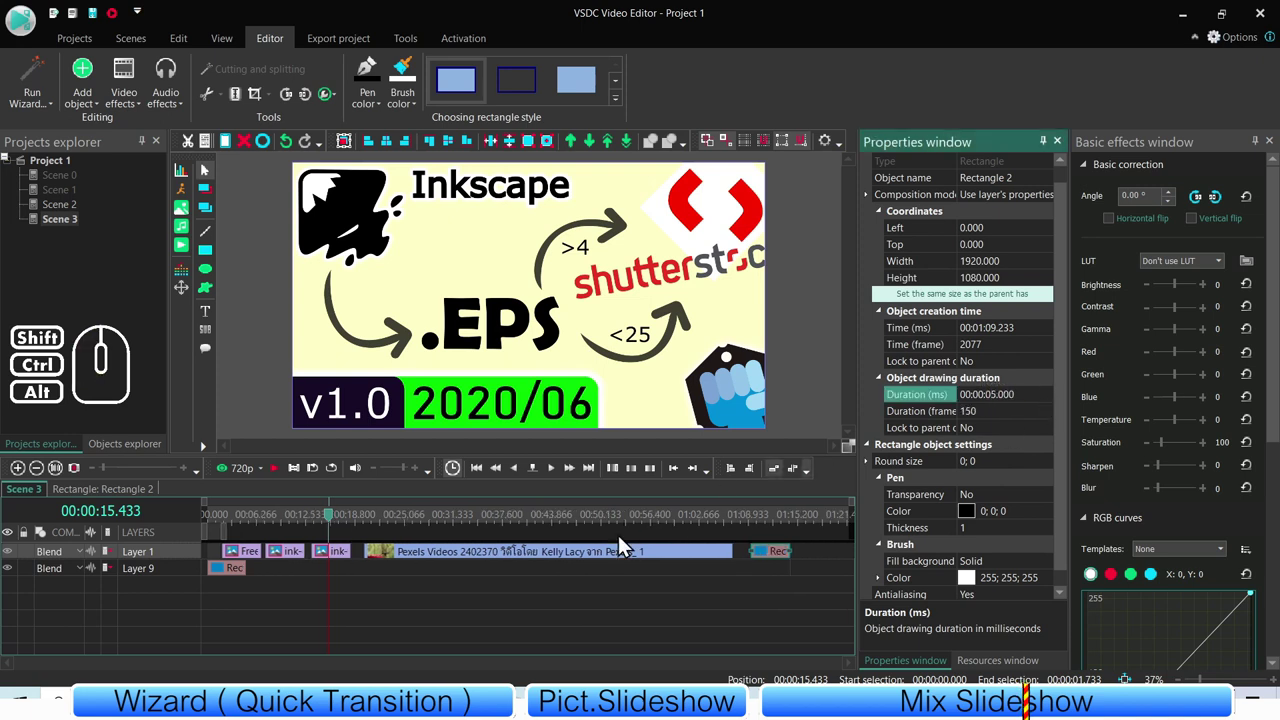
{"action": "left_click", "coordinate": [538, 598]}
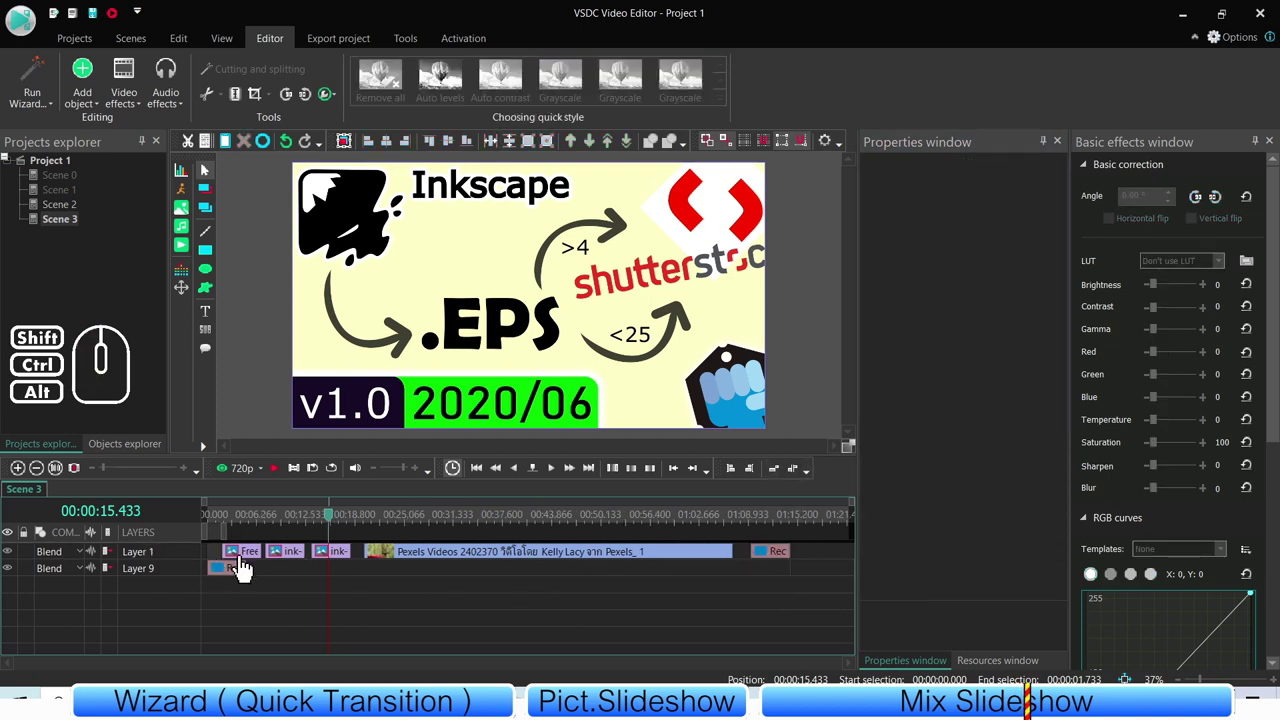
{"action": "left_click_drag", "start_coordinate": [806, 646], "coordinate": [195, 531]}
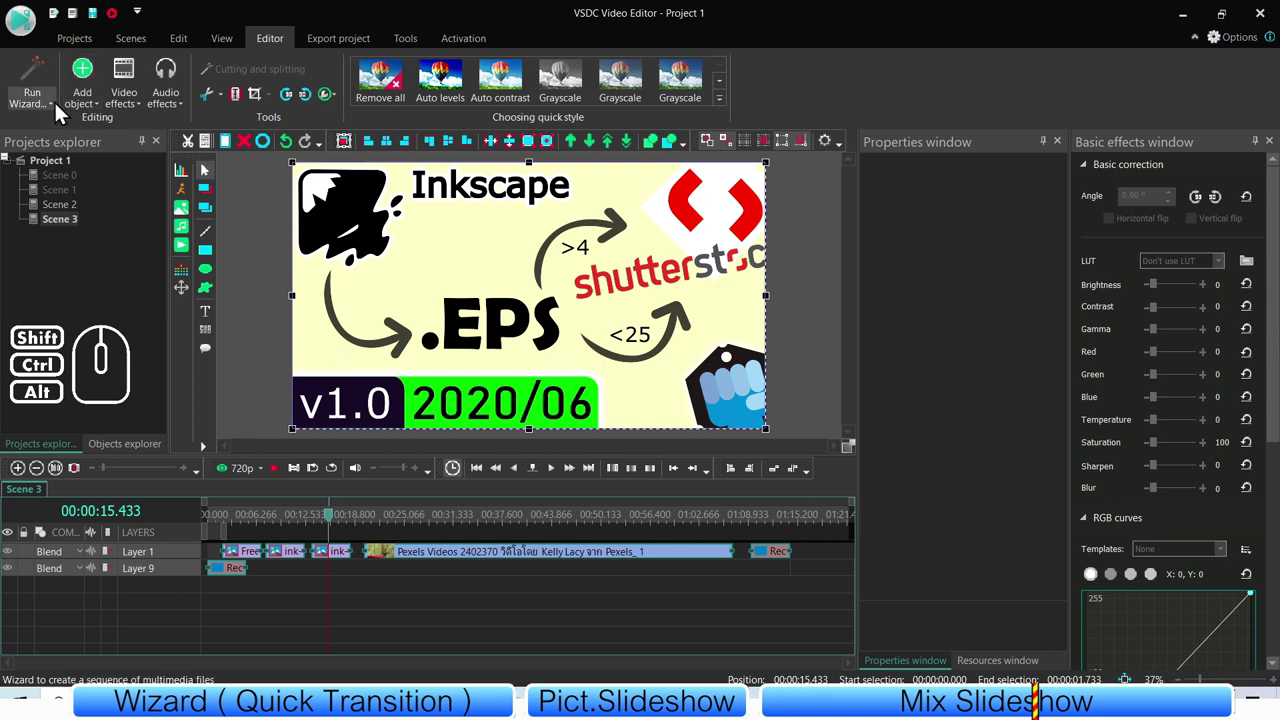
- Open Edit objects sequence and set the three image slides' duration to 10000 ms
{"action": "left_click", "coordinate": [57, 110]}
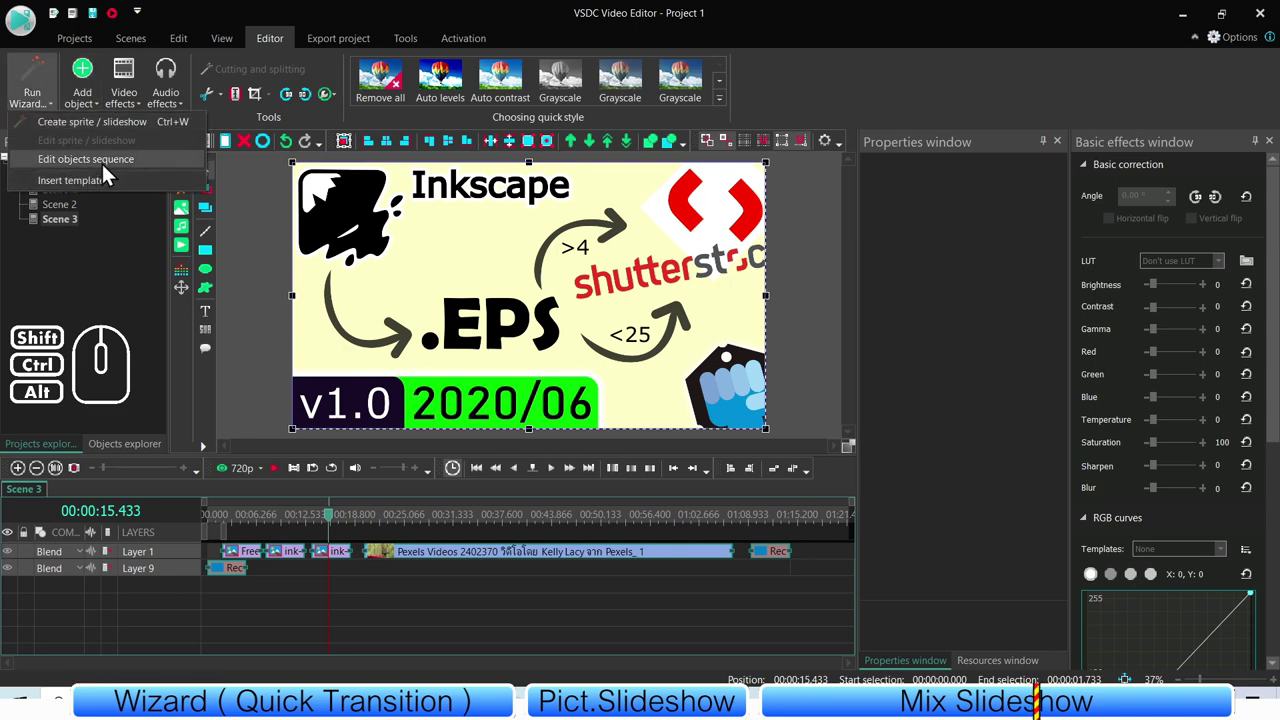
{"action": "left_click", "coordinate": [143, 166]}
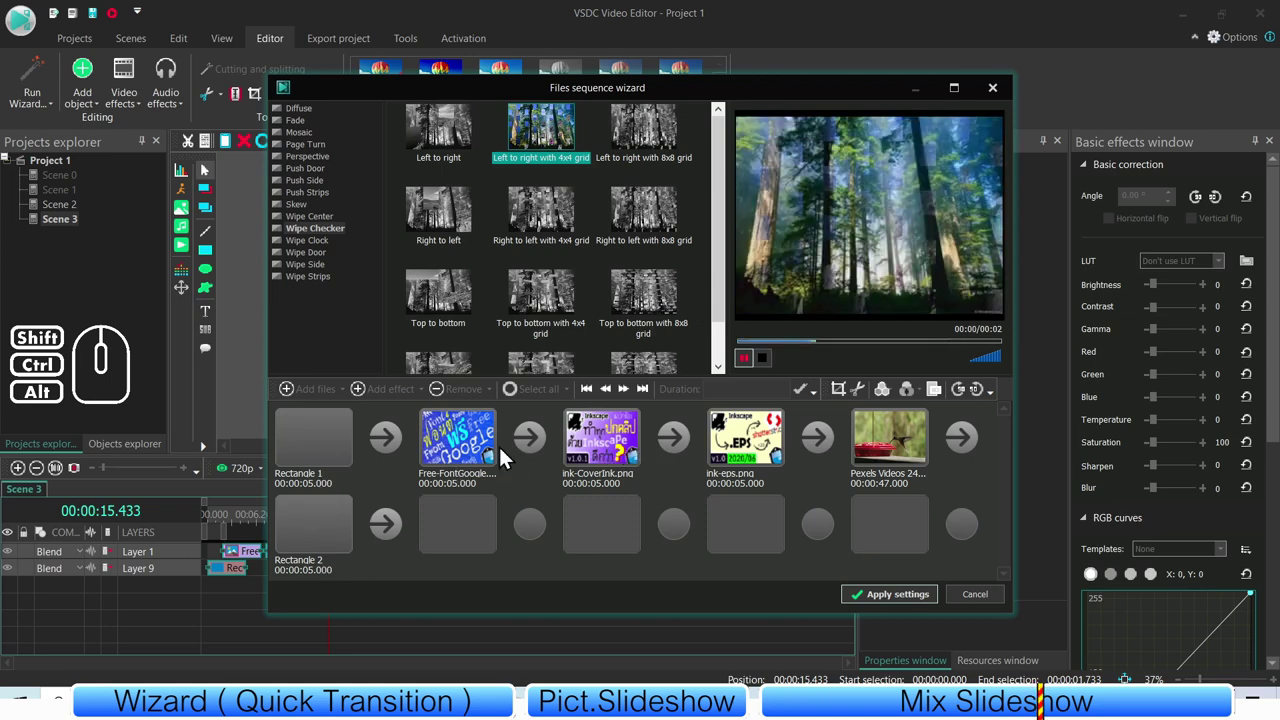
{"action": "left_click", "coordinate": [465, 456]}
{"action": "left_click", "coordinate": [605, 456]}
{"action": "left_click", "coordinate": [458, 450]}
{"action": "left_click", "coordinate": [600, 454]}
{"action": "left_click", "coordinate": [749, 464]}
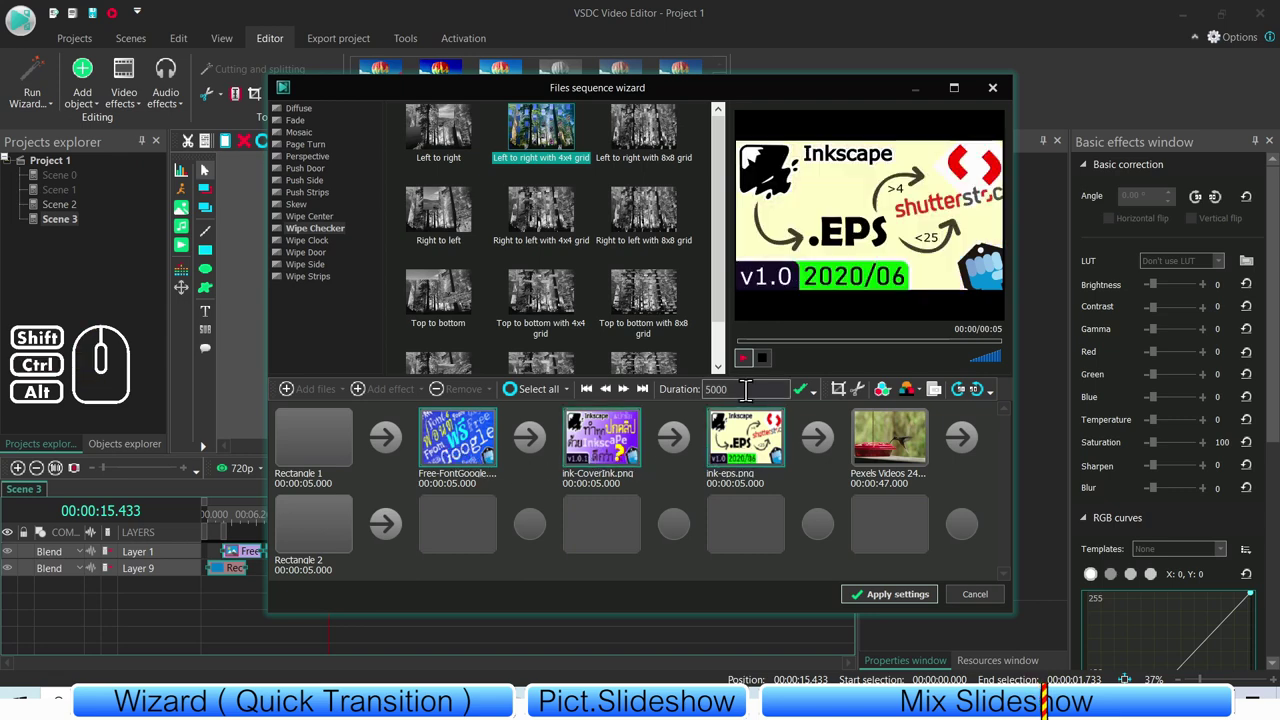
{"action": "left_click_drag", "start_coordinate": [747, 400], "coordinate": [684, 406]}
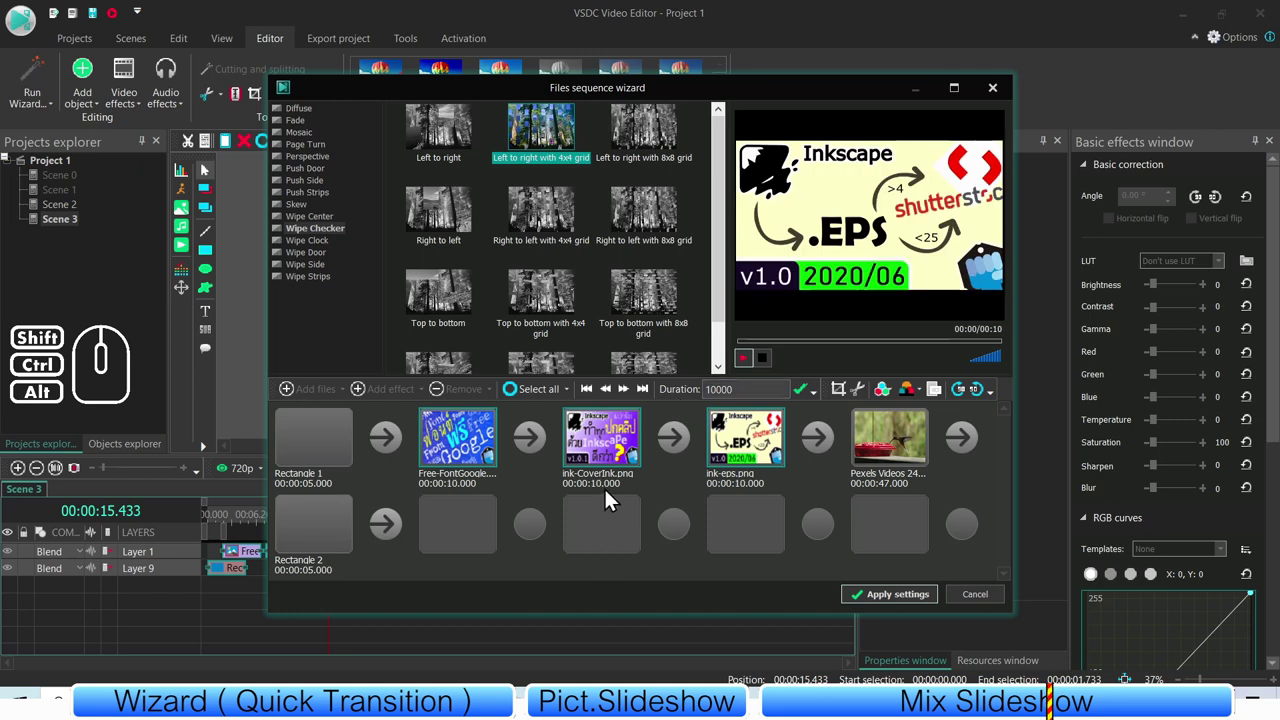
{"action": "left_click", "coordinate": [536, 486]}
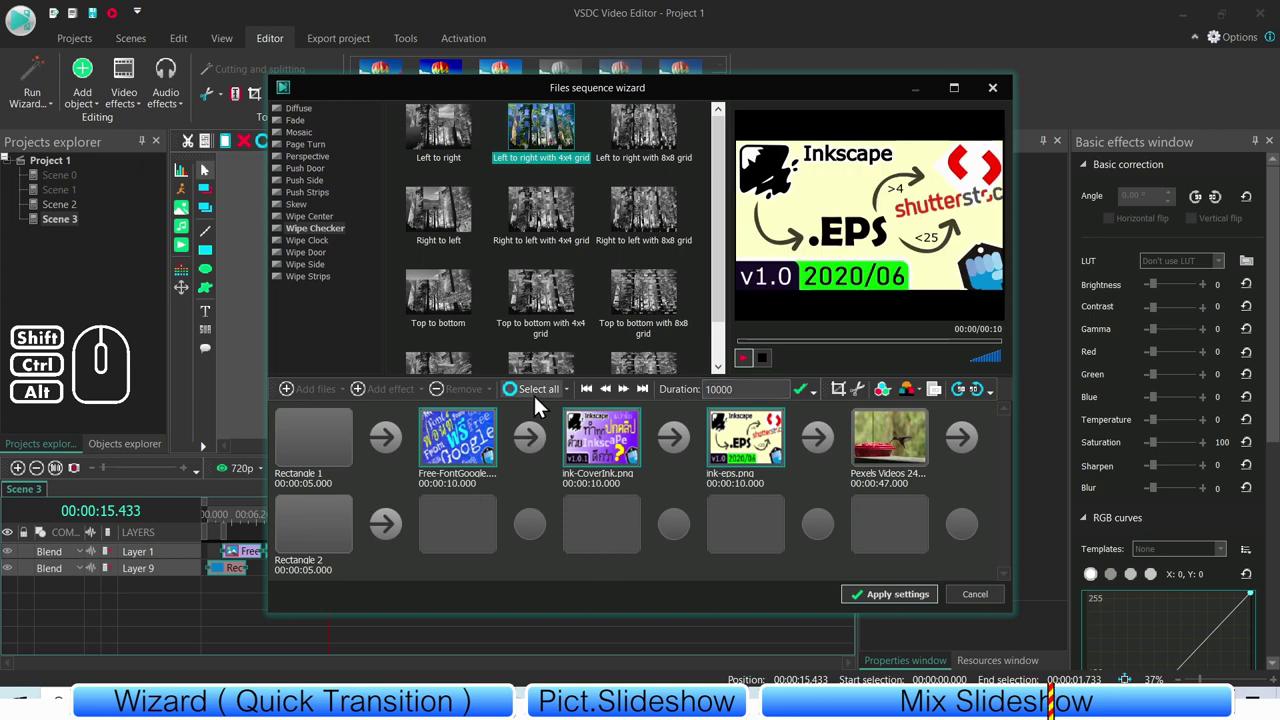
- Add random 2000 ms transitions between all files and apply to build Sprite 1
{"action": "left_click", "coordinate": [538, 446]}
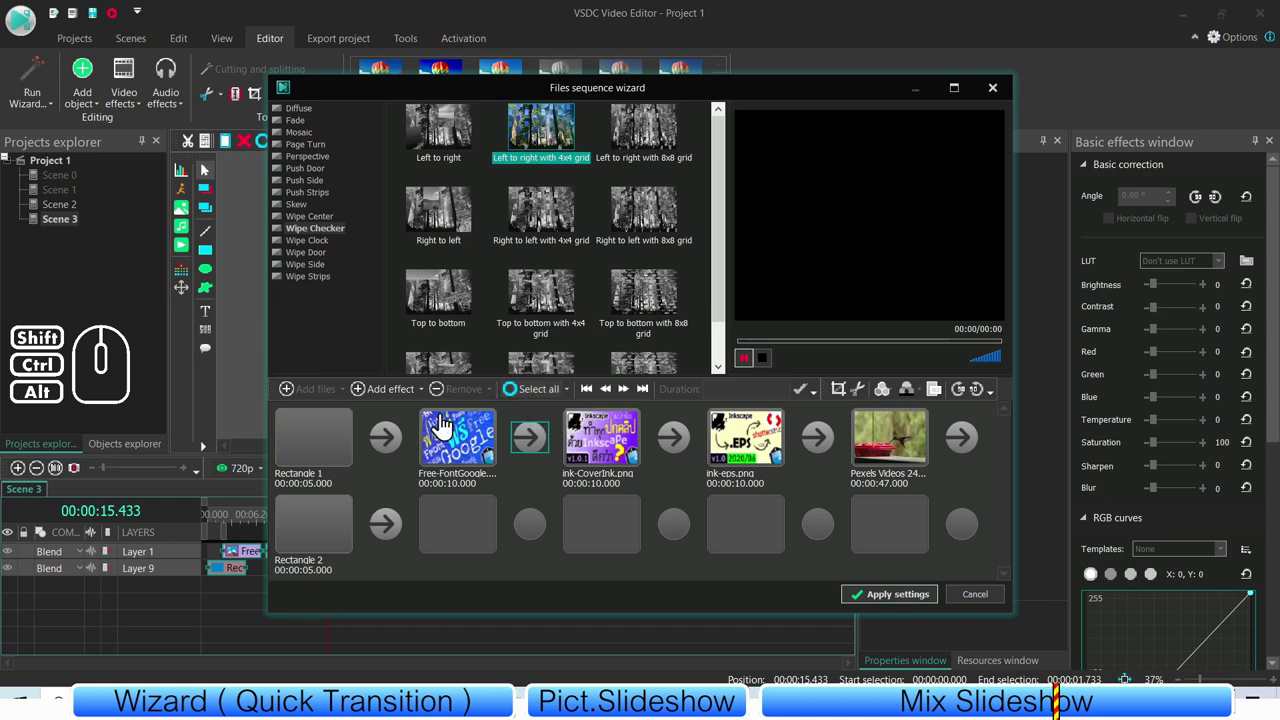
{"action": "left_click", "coordinate": [426, 398]}
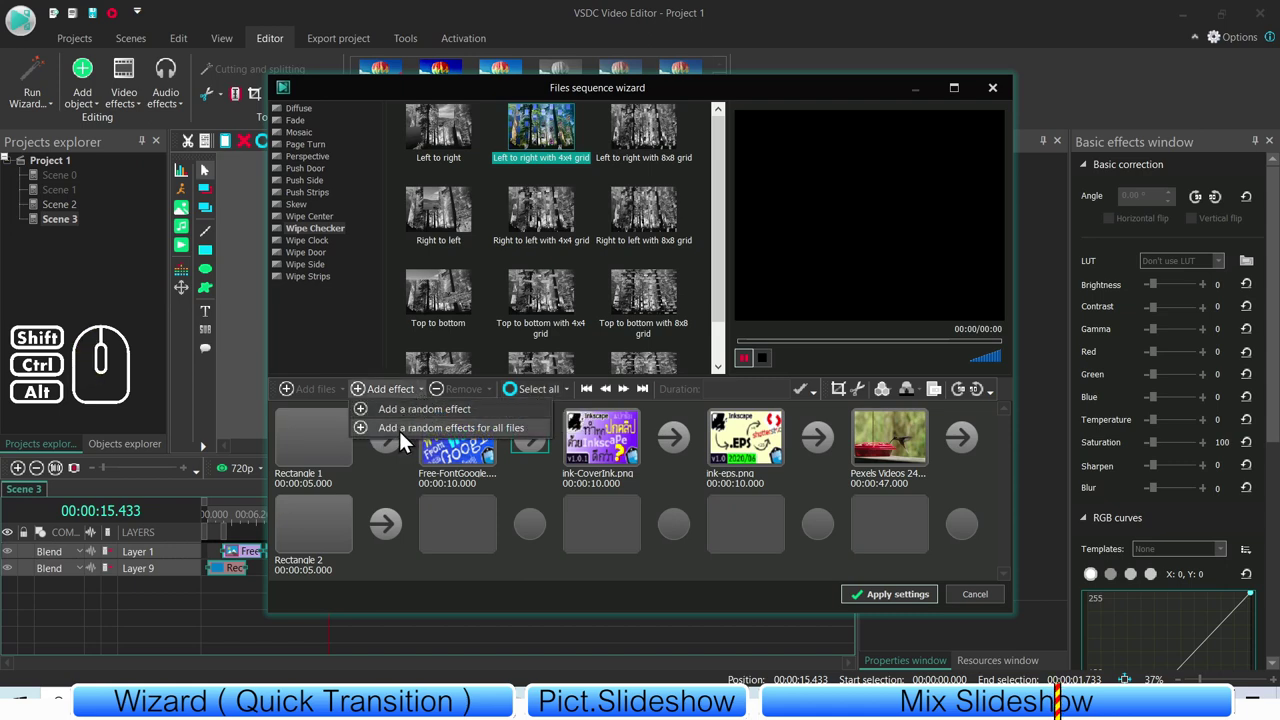
{"action": "left_click", "coordinate": [417, 439]}
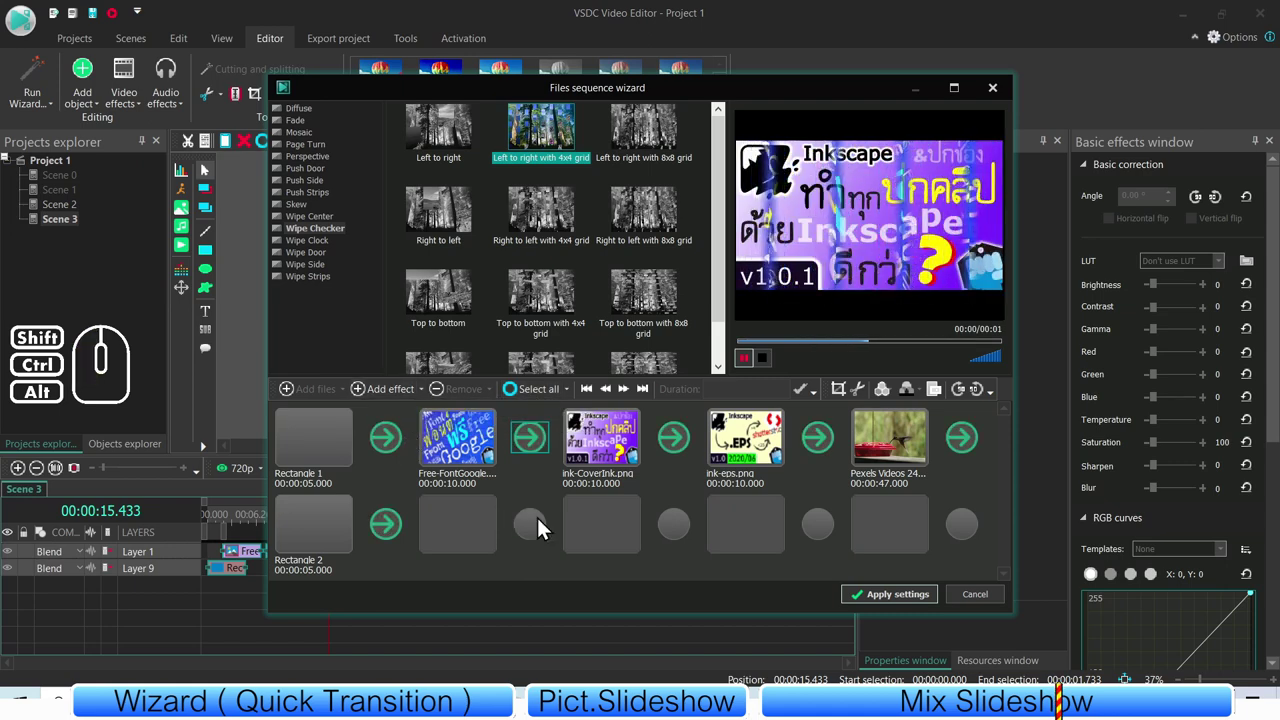
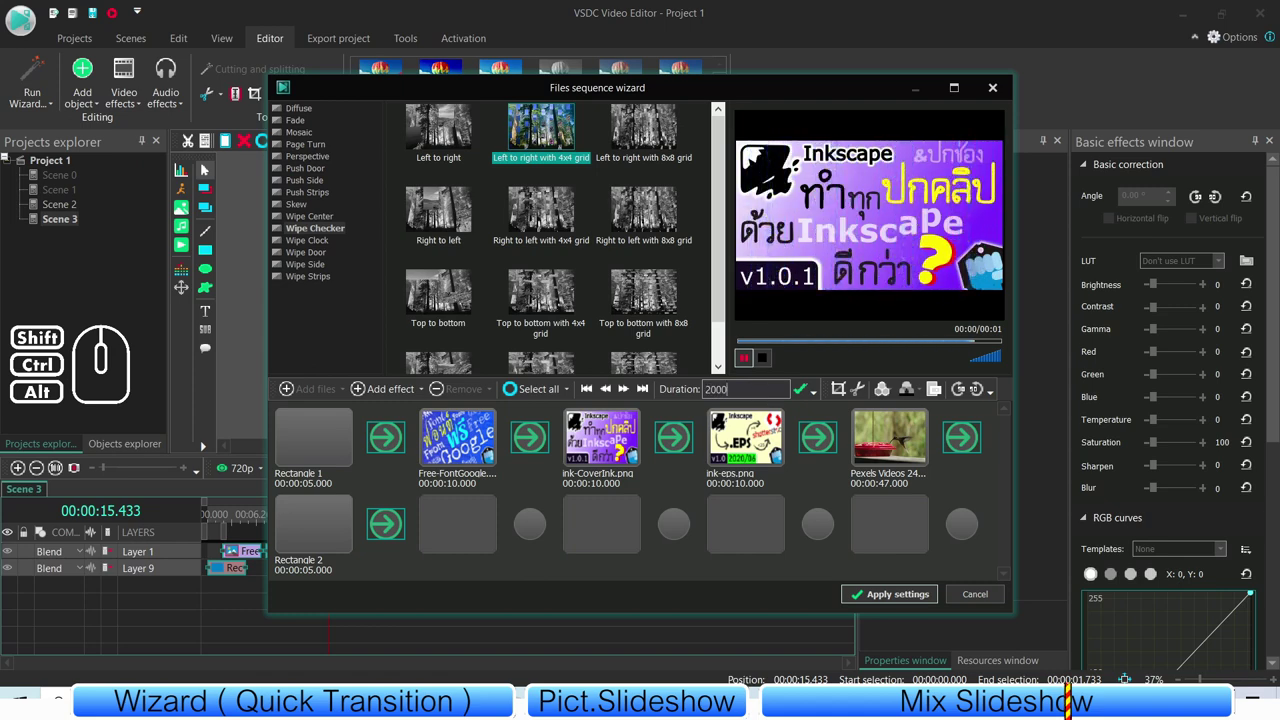
{"action": "left_click", "coordinate": [809, 396]}
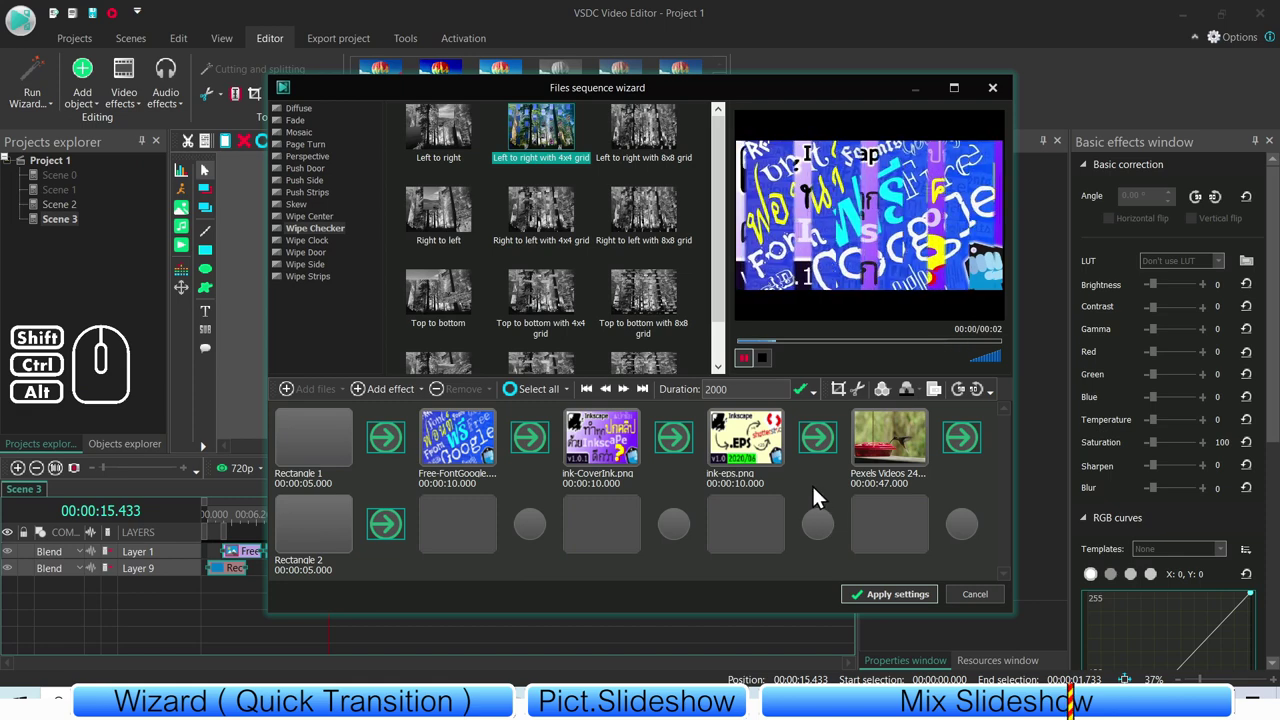
{"action": "left_click", "coordinate": [881, 598]}
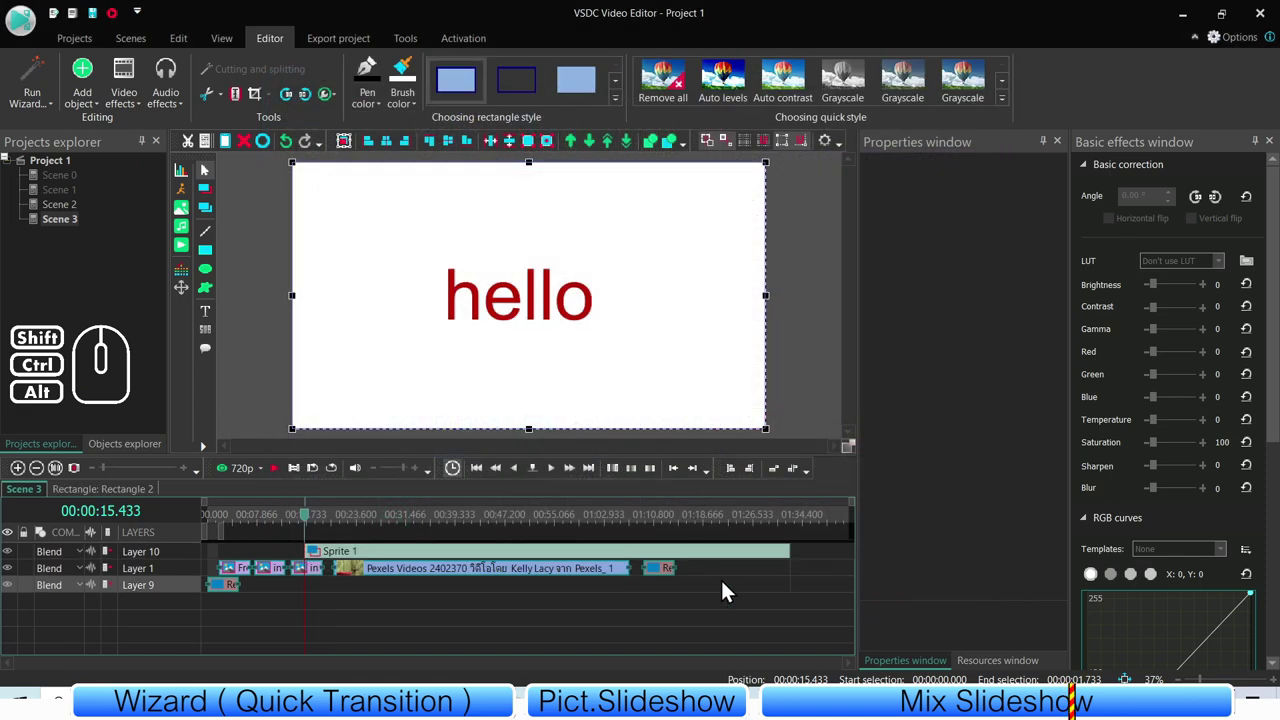
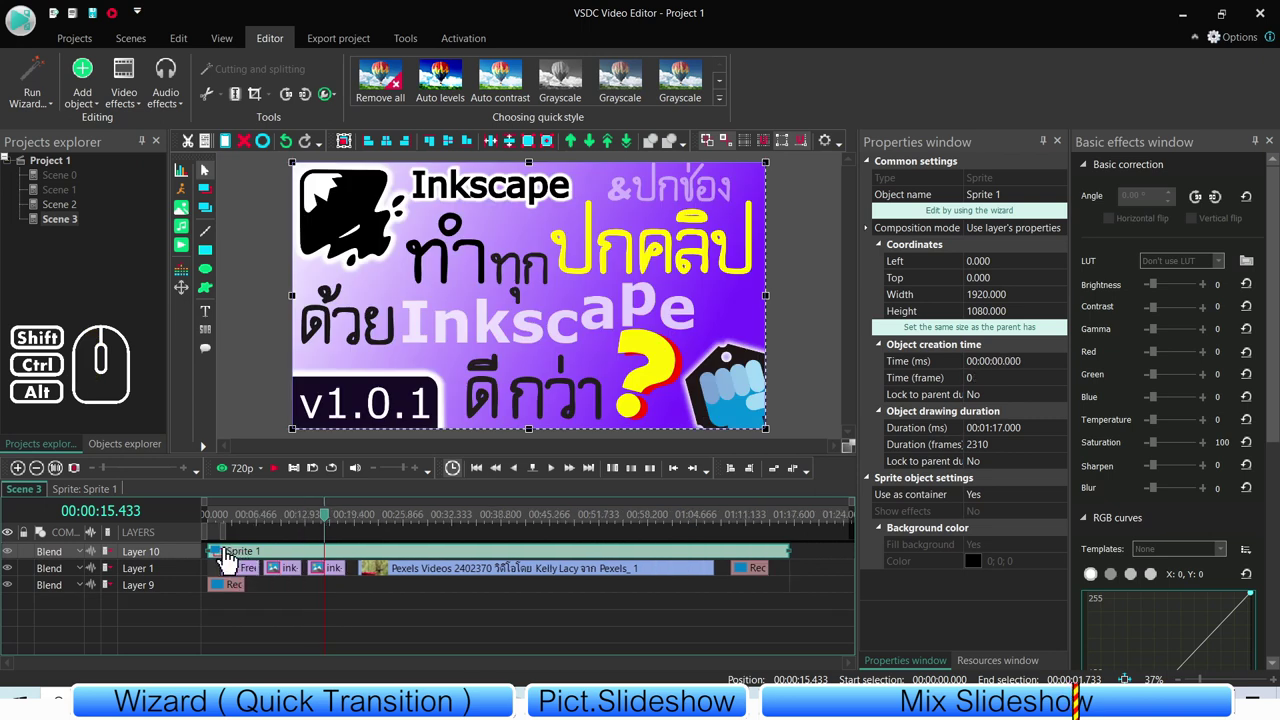
- Move Sprite 1 to the scene start, check Scene 2 and Scene 3, and set the playhead to 0
{"action": "left_click_drag", "start_coordinate": [786, 634], "coordinate": [210, 580]}
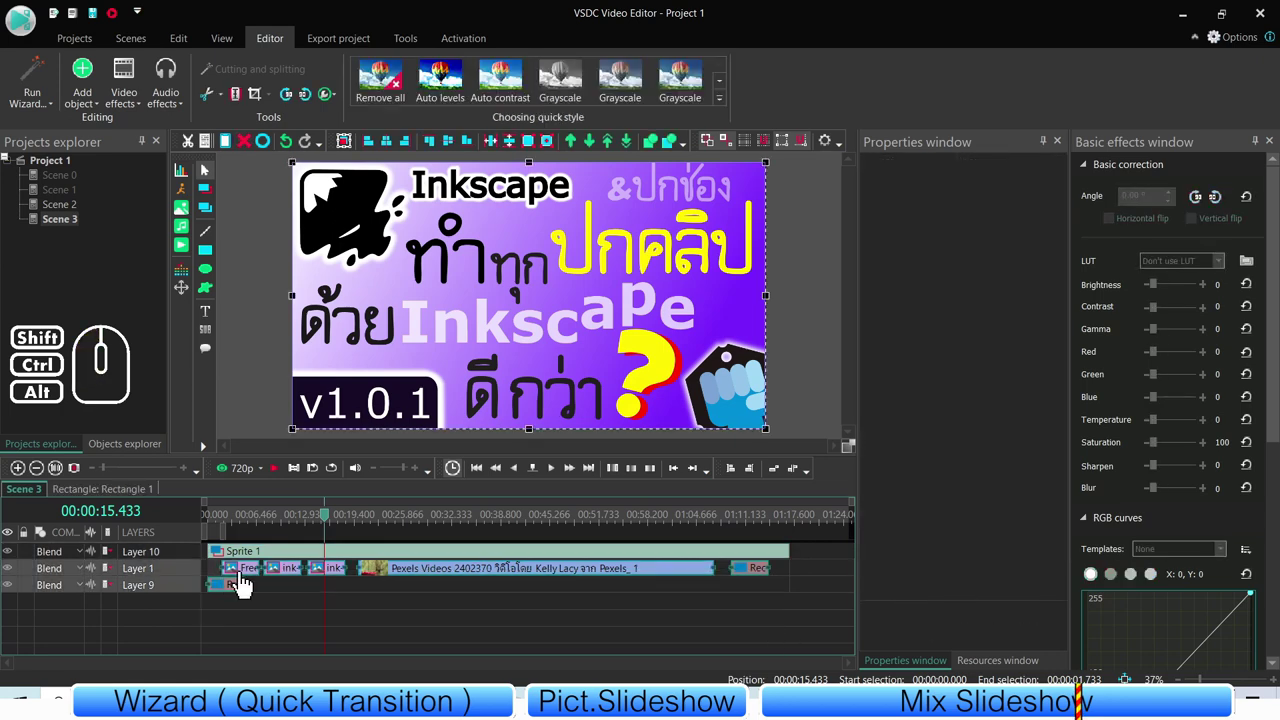
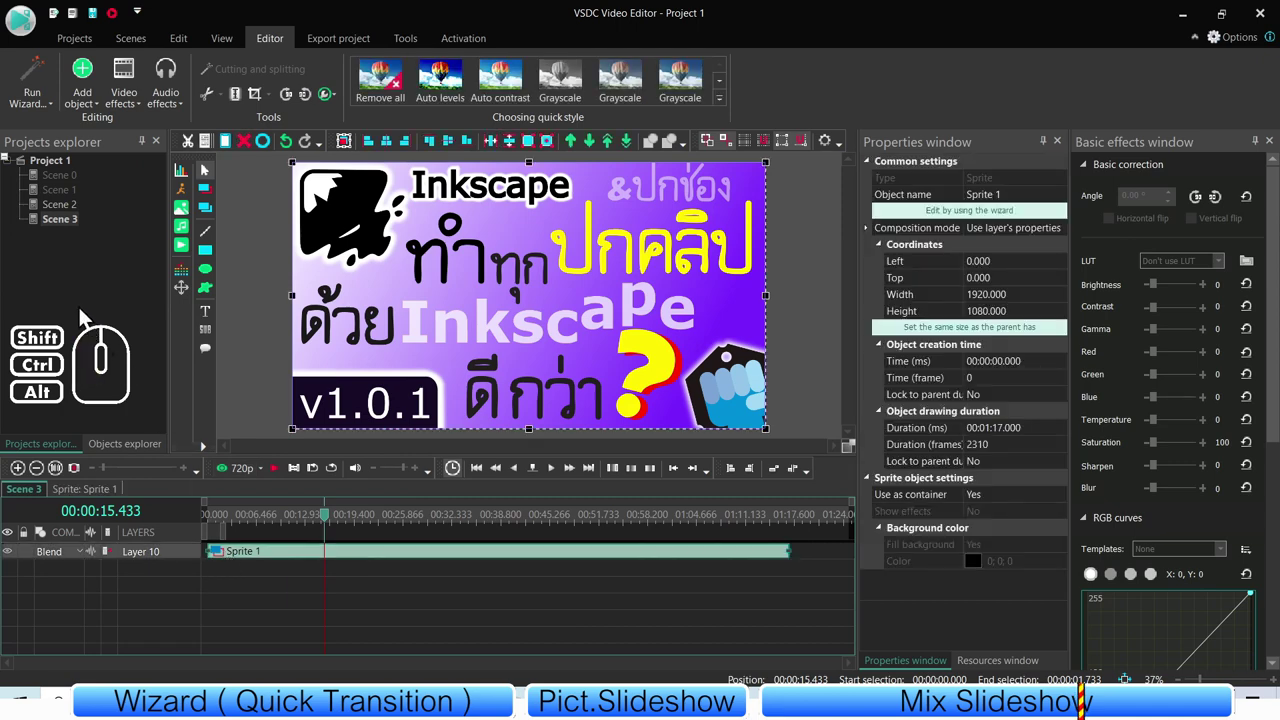
{"action": "left_click", "coordinate": [69, 218]}
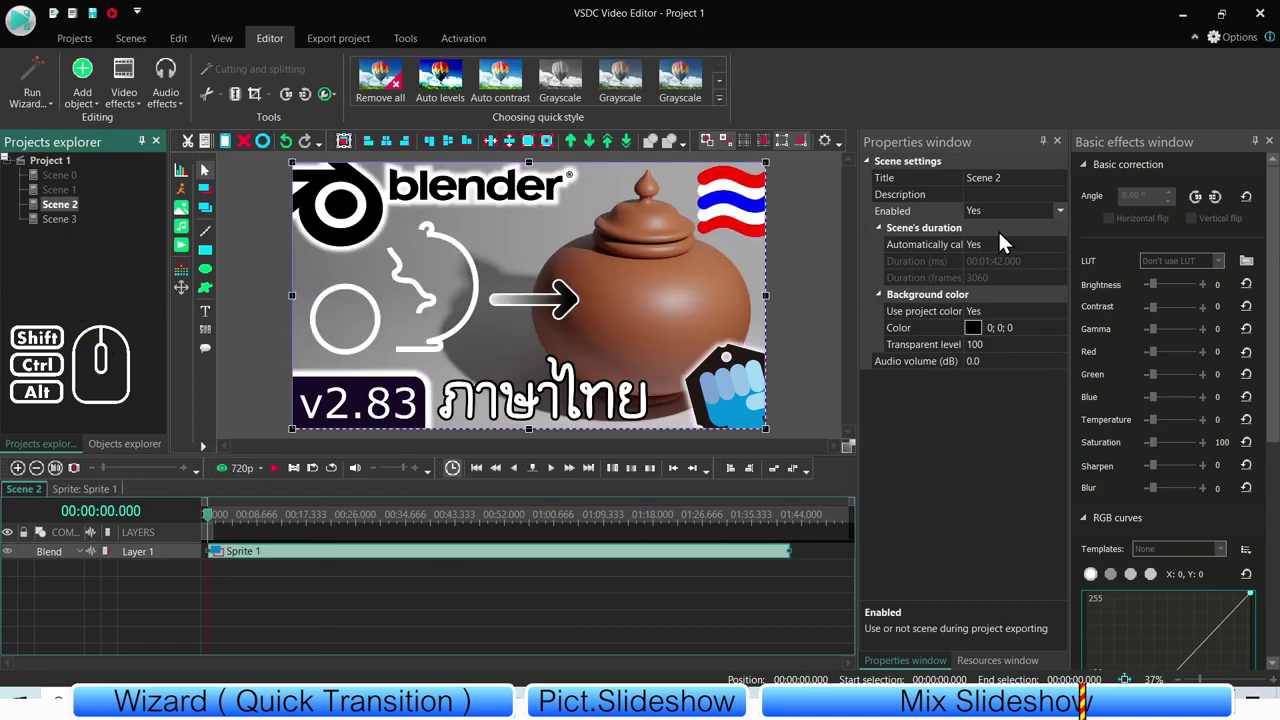
{"action": "double_click", "coordinate": [1013, 223]}
{"action": "left_click", "coordinate": [104, 263]}
{"action": "left_click", "coordinate": [75, 230]}
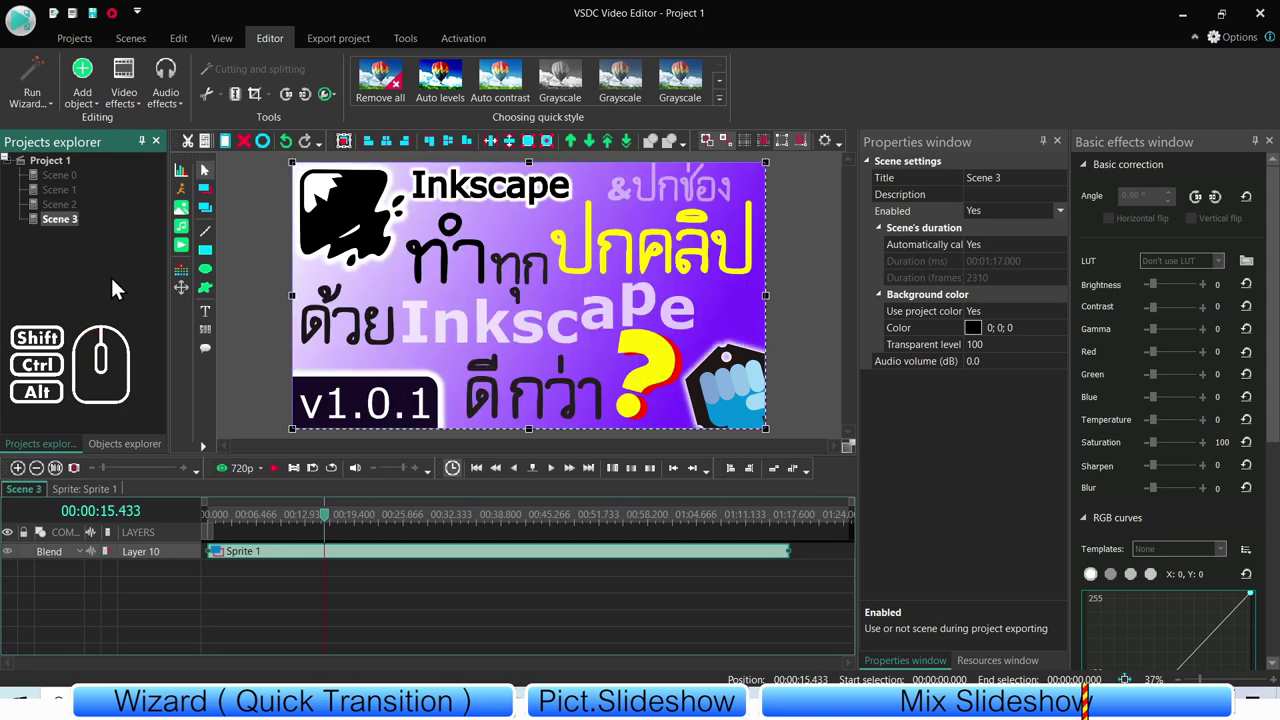
{"action": "left_click_drag", "start_coordinate": [248, 522], "coordinate": [194, 522]}
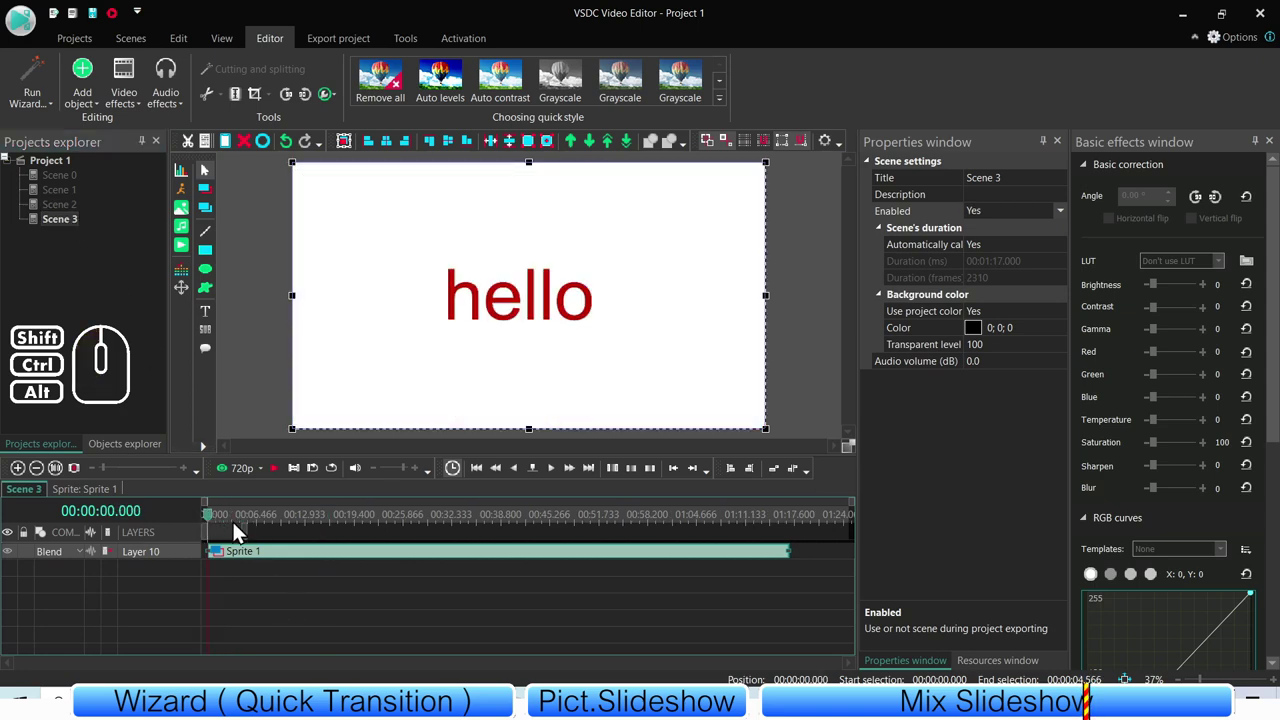
- Play the export preview and seek through the first slides of the Scene 3 slideshow
{"action": "left_click", "coordinate": [336, 43]}
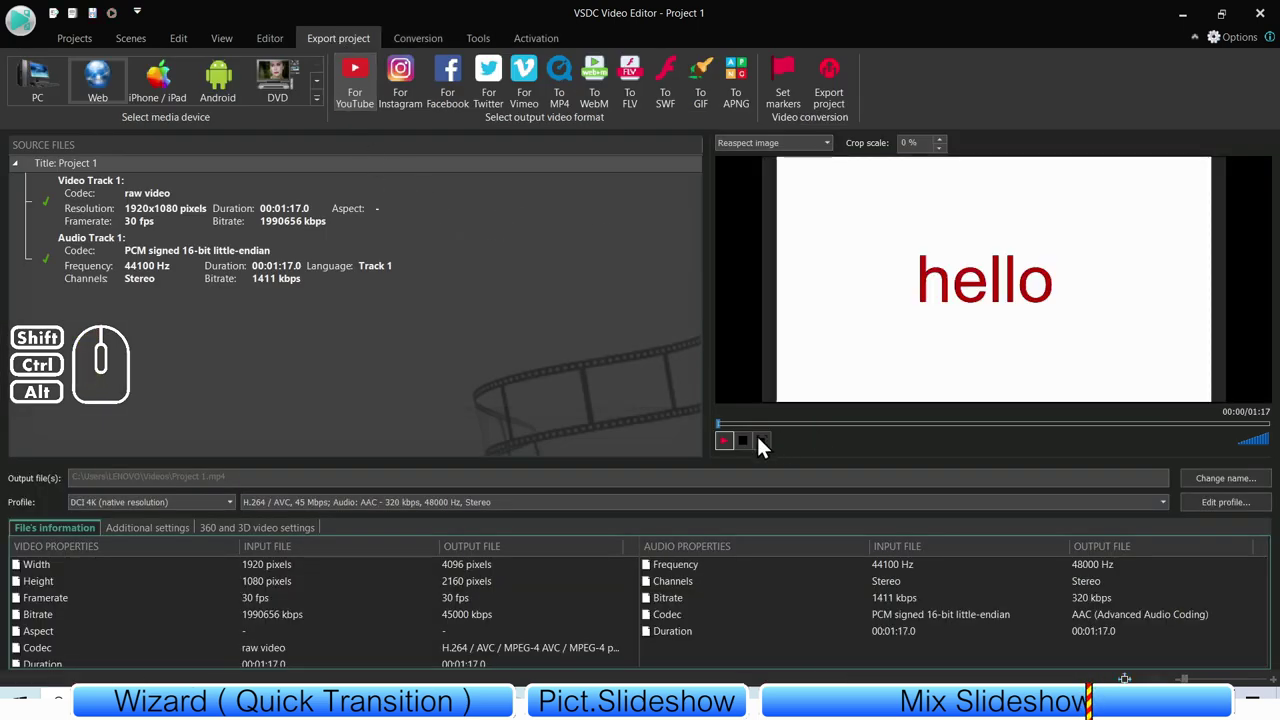
{"action": "left_click", "coordinate": [729, 452]}
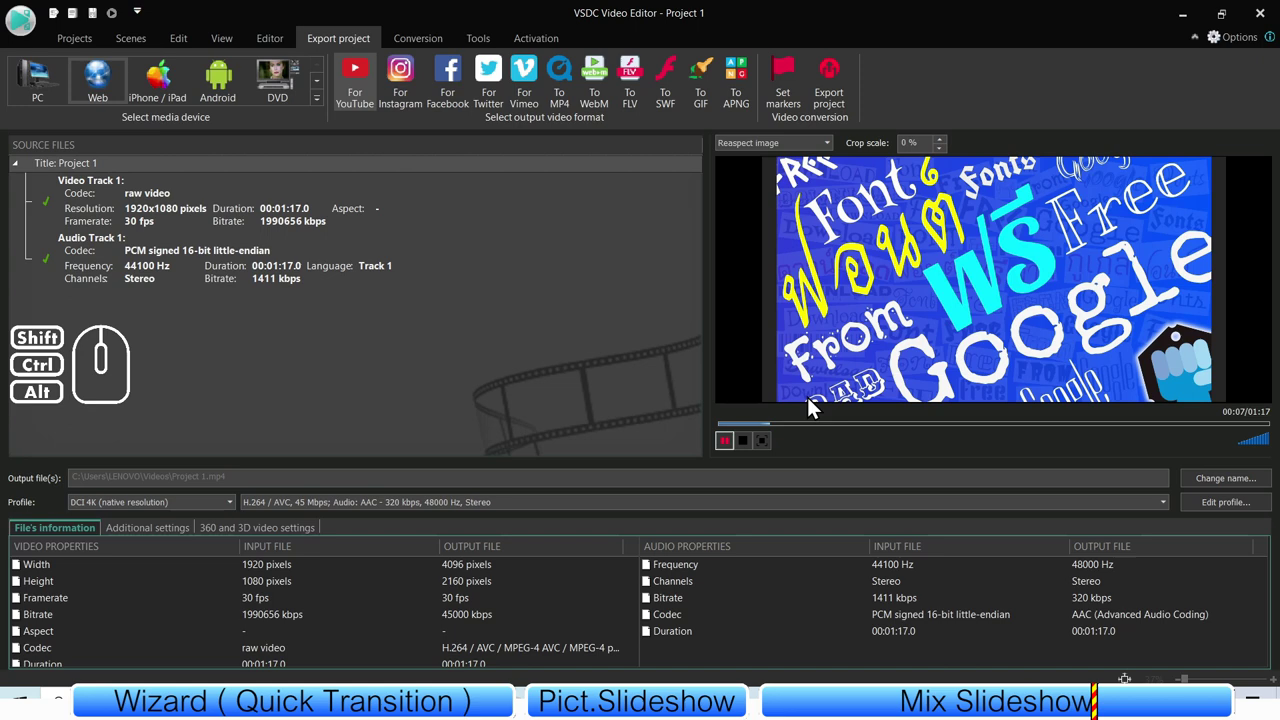
{"action": "left_click", "coordinate": [818, 436]}
{"action": "left_click", "coordinate": [861, 438]}
{"action": "left_click", "coordinate": [902, 438]}
{"action": "left_click", "coordinate": [959, 438]}
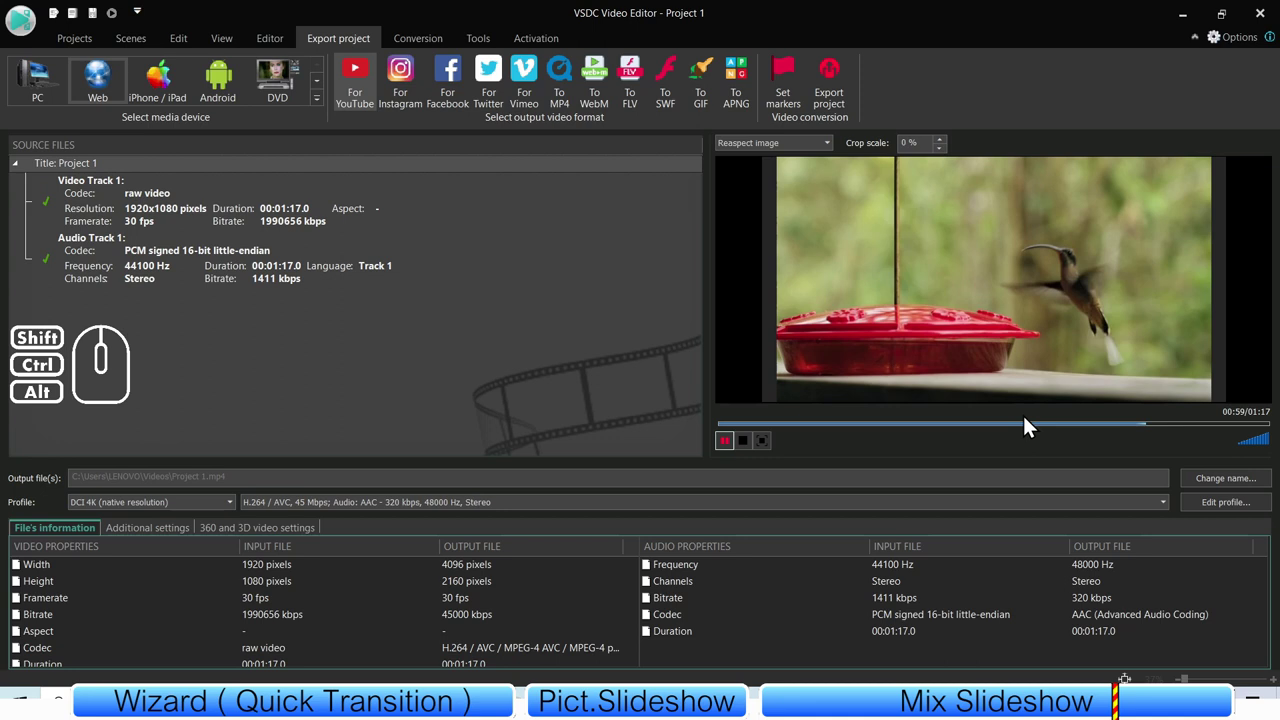
- Seek through the hummingbird video part to the BYE BYE ending, then return to the editing view
{"action": "left_click", "coordinate": [944, 430]}
{"action": "left_click", "coordinate": [1235, 436]}
{"action": "left_click", "coordinate": [1249, 435]}
{"action": "left_click", "coordinate": [1236, 436]}
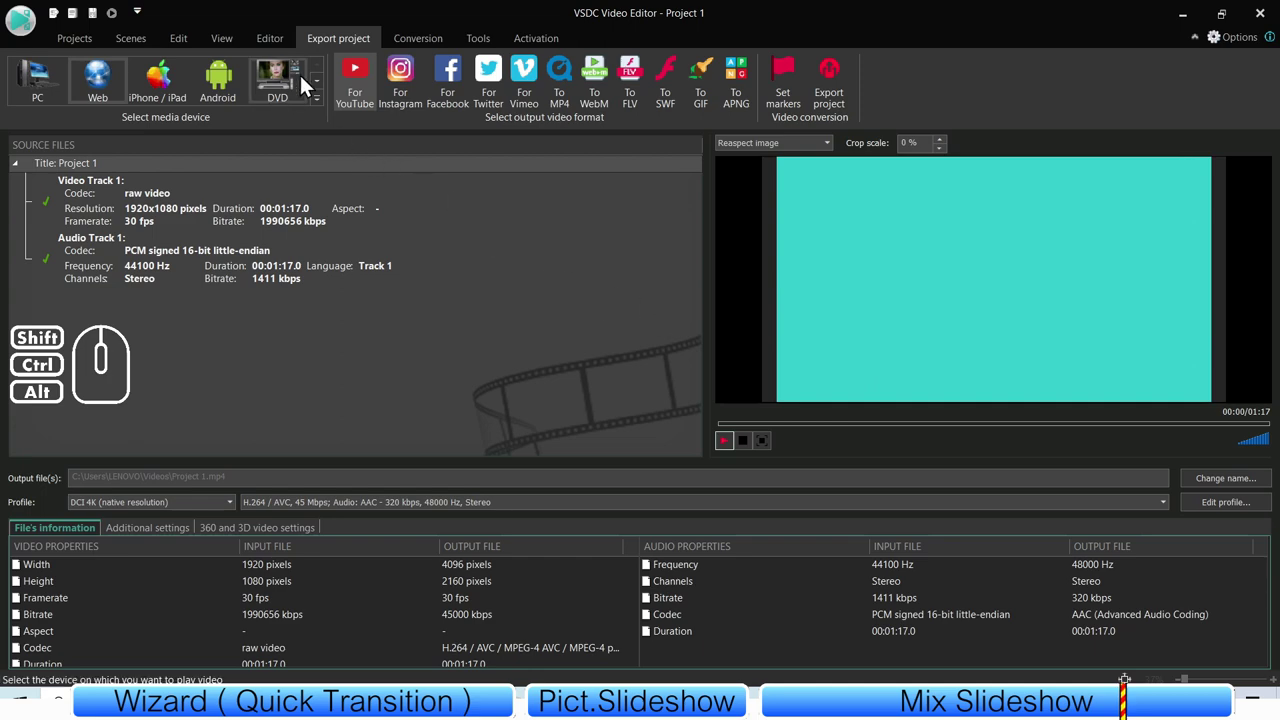
{"action": "left_click", "coordinate": [272, 43]}
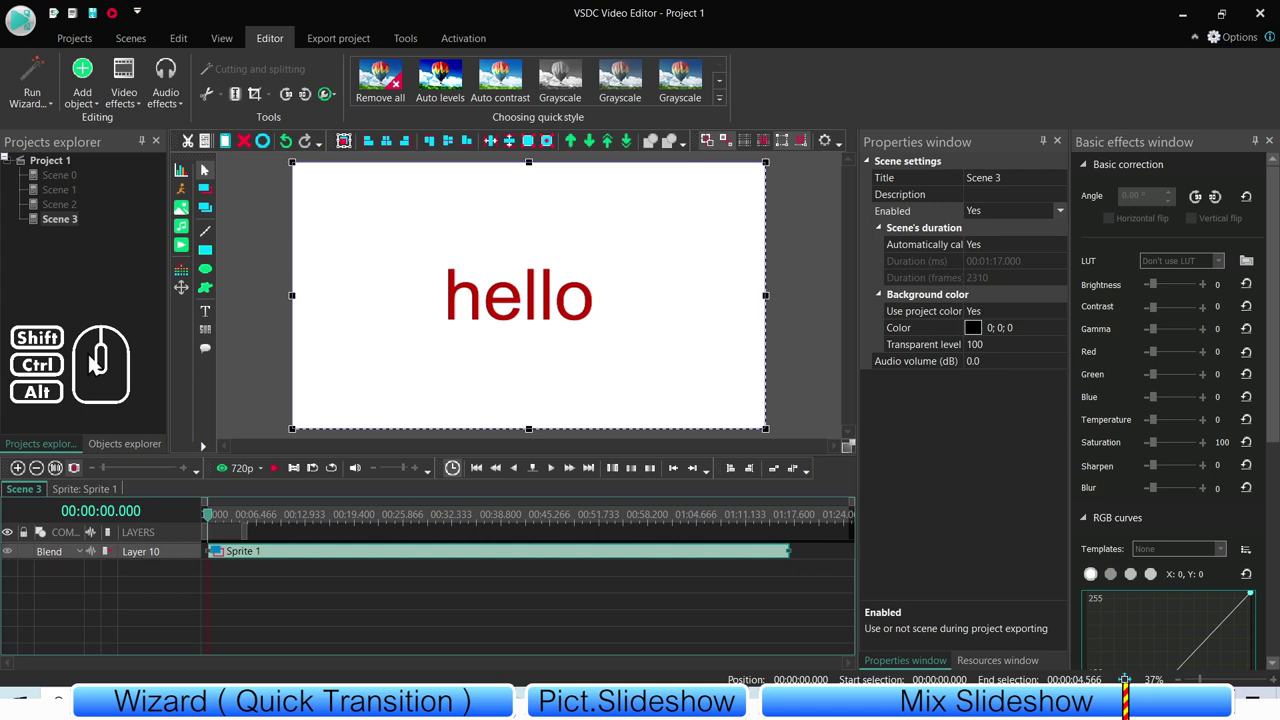
{"action": "left_click", "coordinate": [99, 499]}
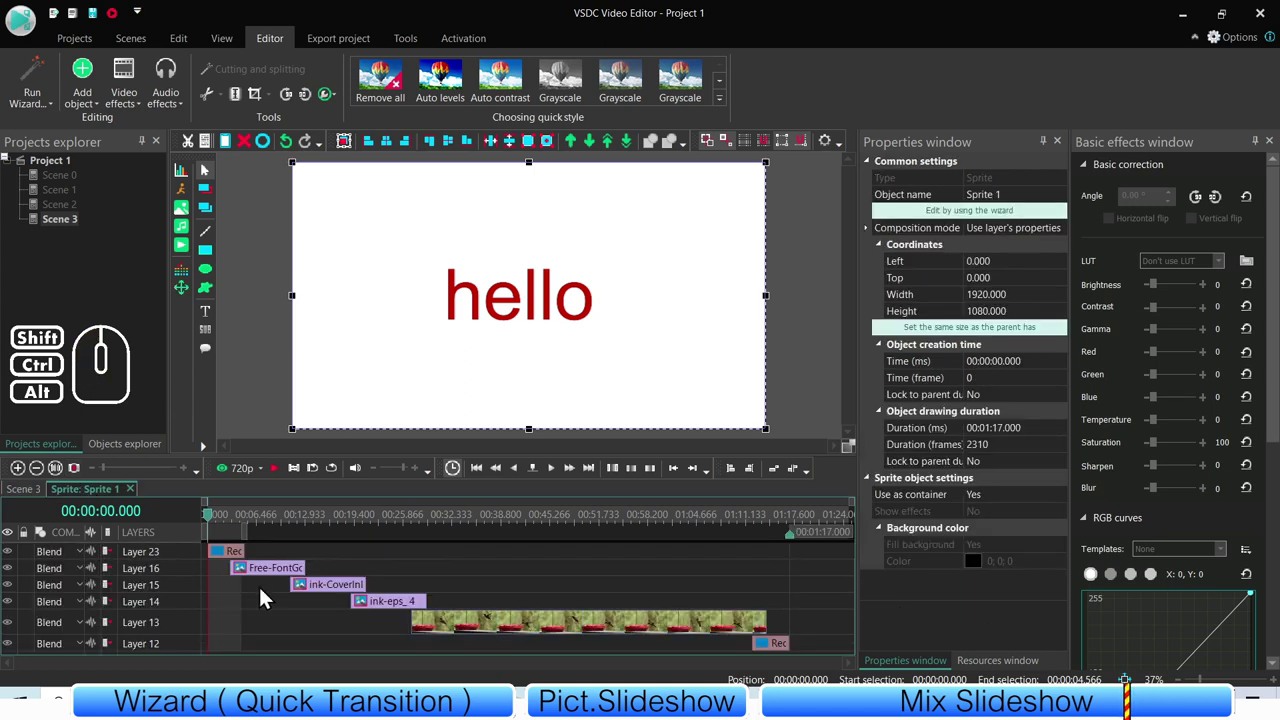
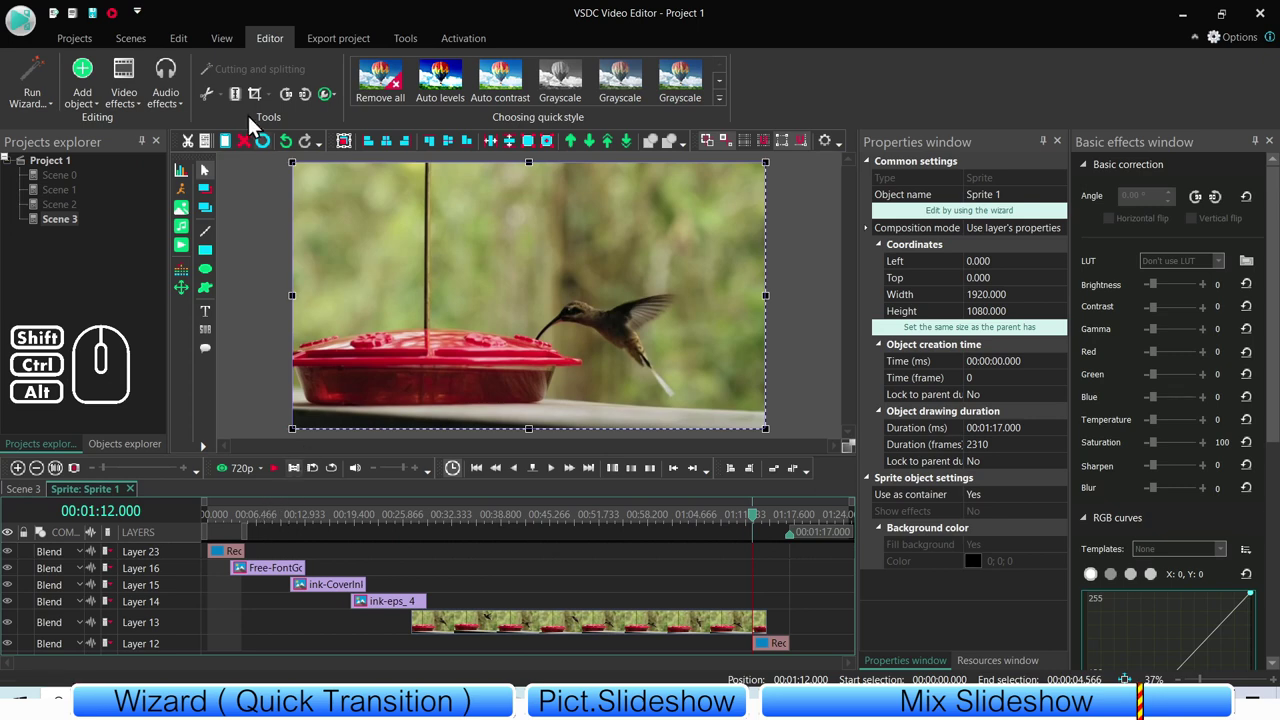
{"action": "left_click", "coordinate": [21, 494]}
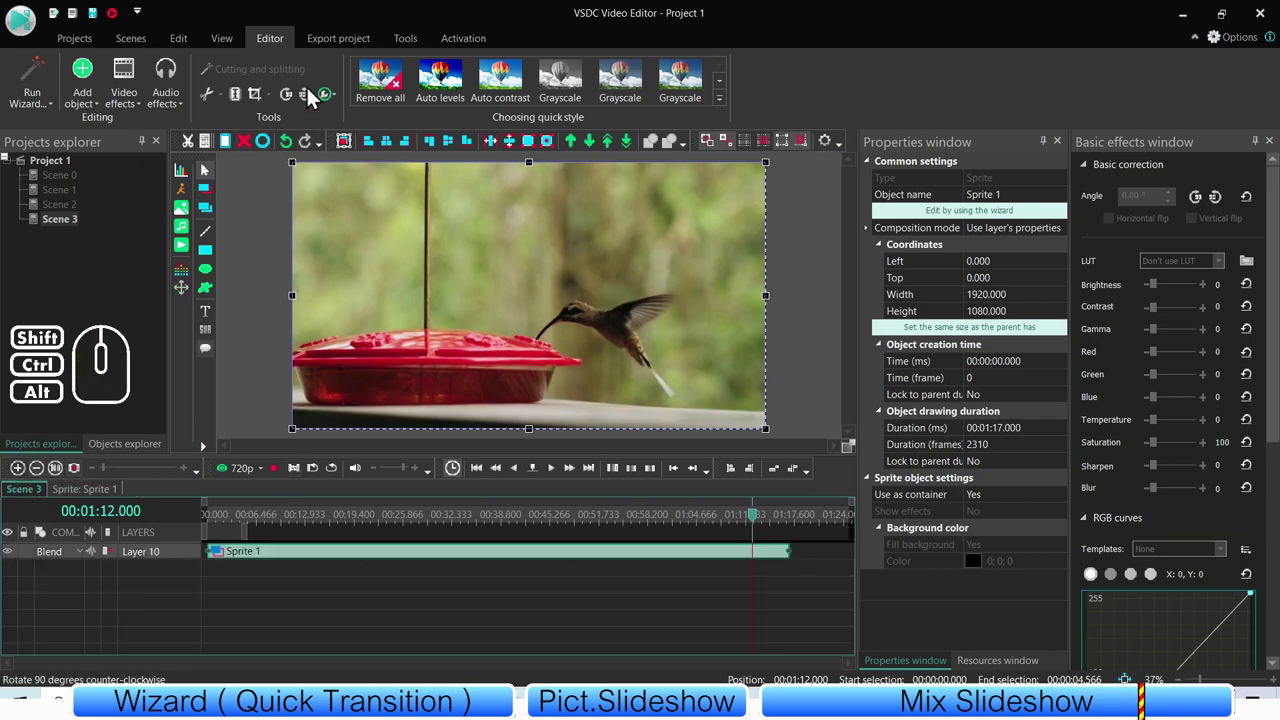
- Export Project 1 to a 4K MP4 video and decline the YouTube upload
{"action": "left_click", "coordinate": [333, 43]}
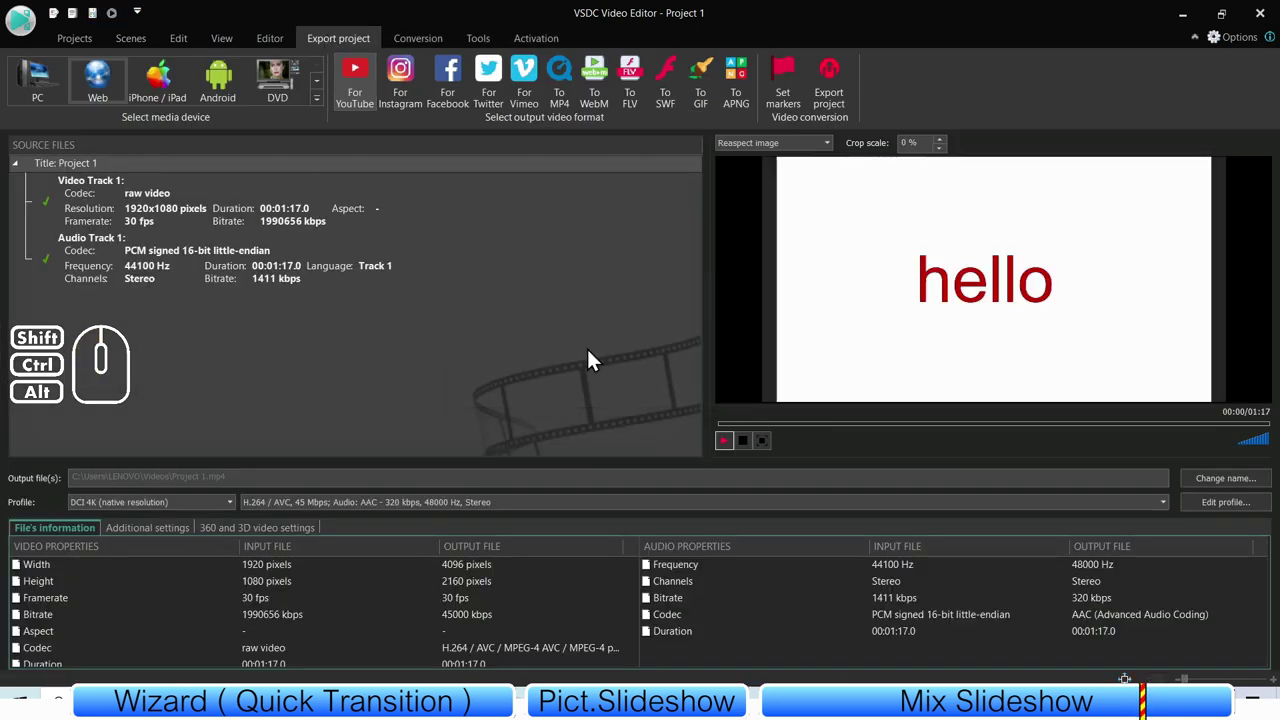
{"action": "left_click", "coordinate": [839, 79]}
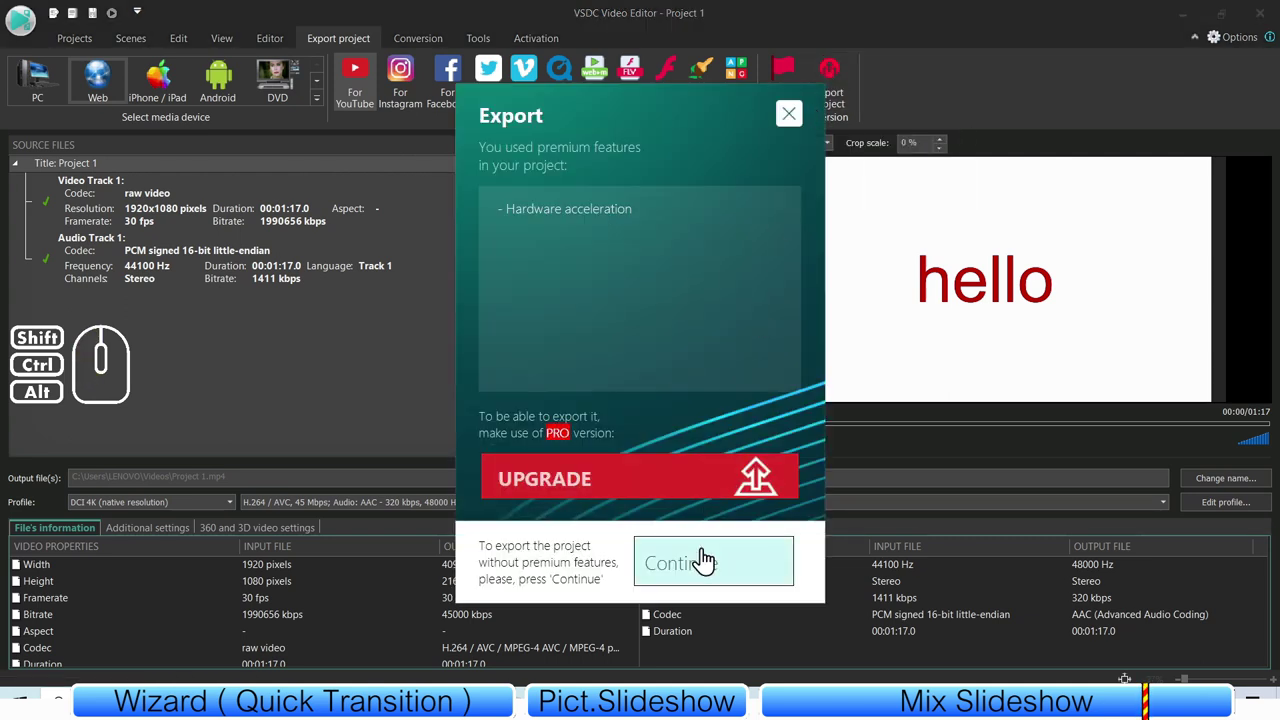
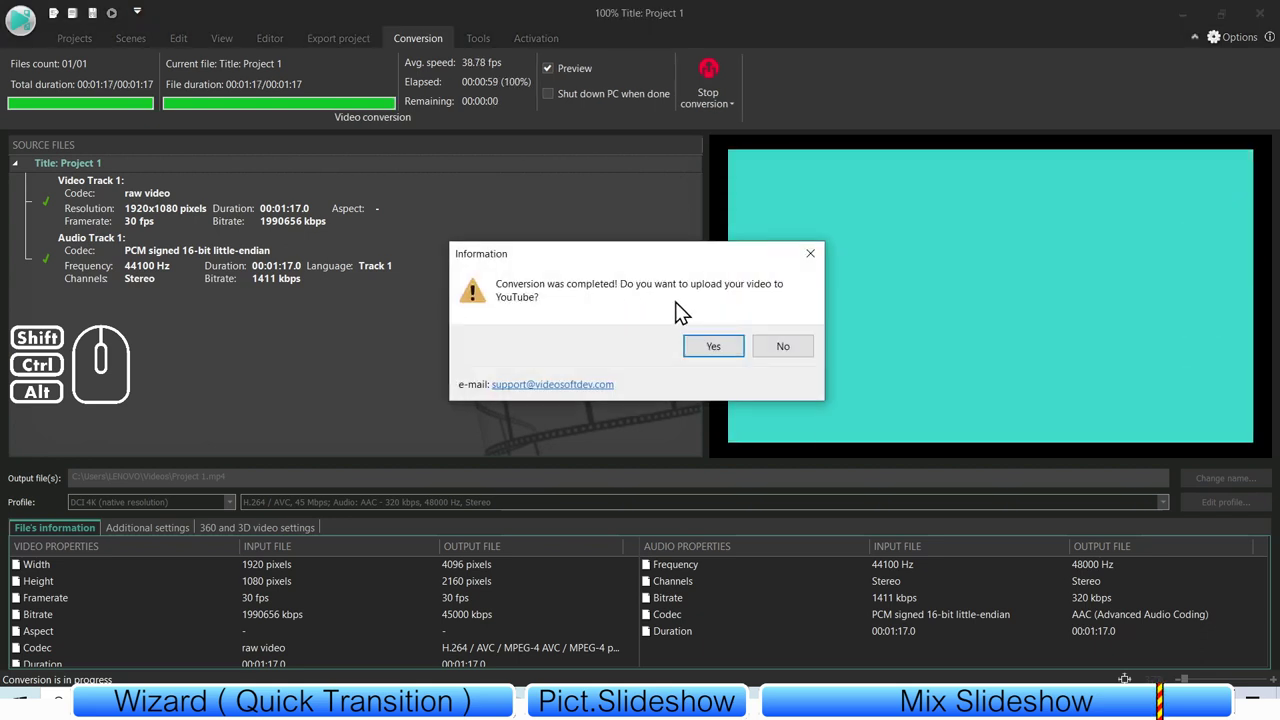
{"action": "left_click", "coordinate": [782, 360]}
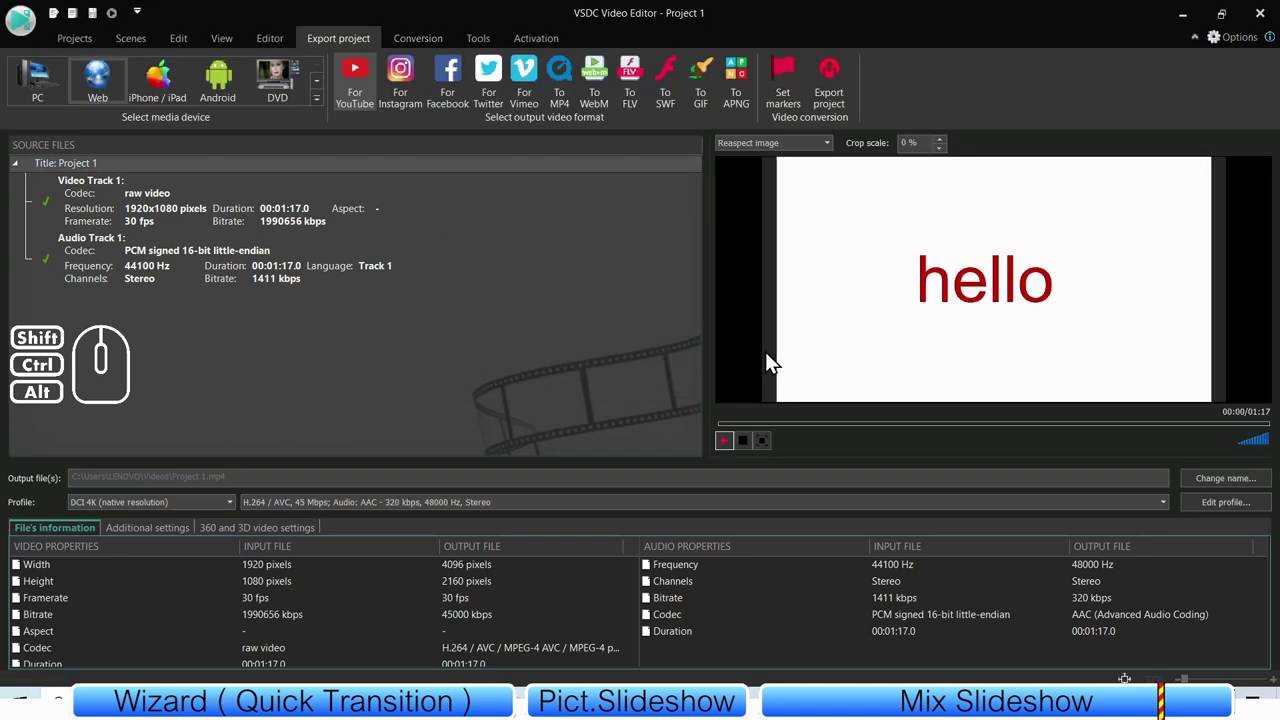
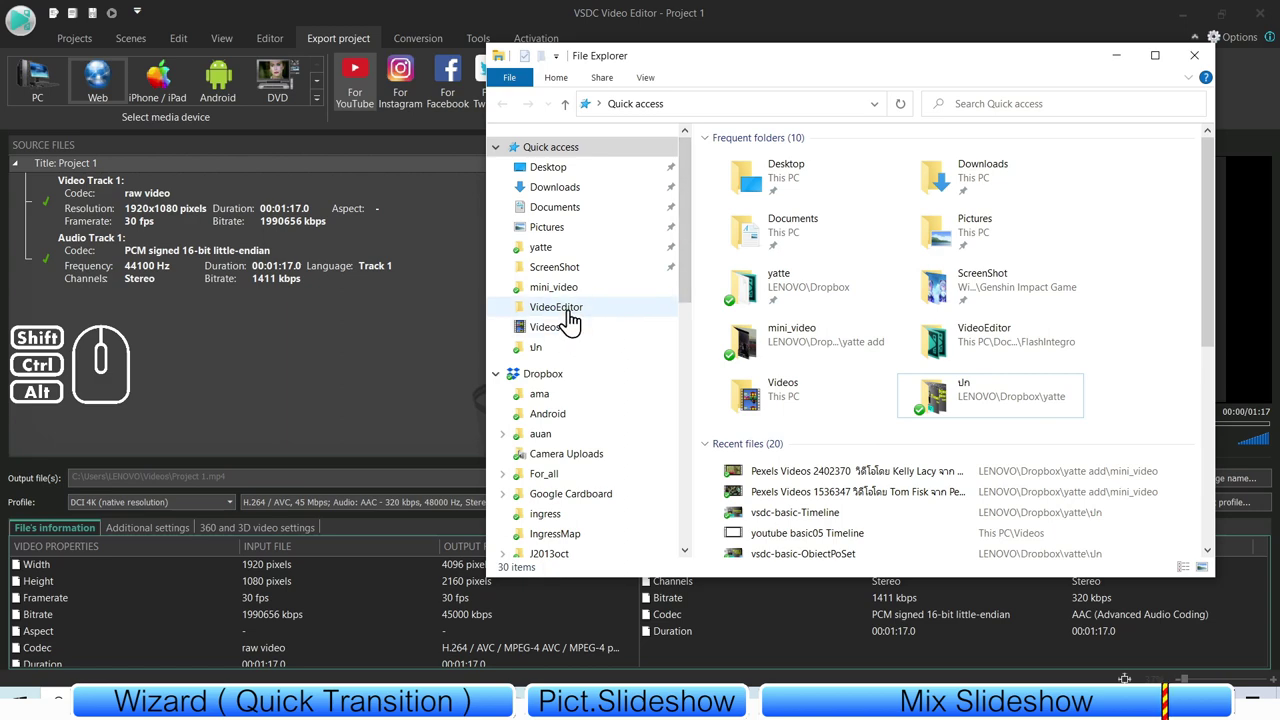
- Play the exported Project 1 video from the Videos folder in Movies & TV, seeking to the mixed transition part
{"action": "left_click", "coordinate": [582, 338]}
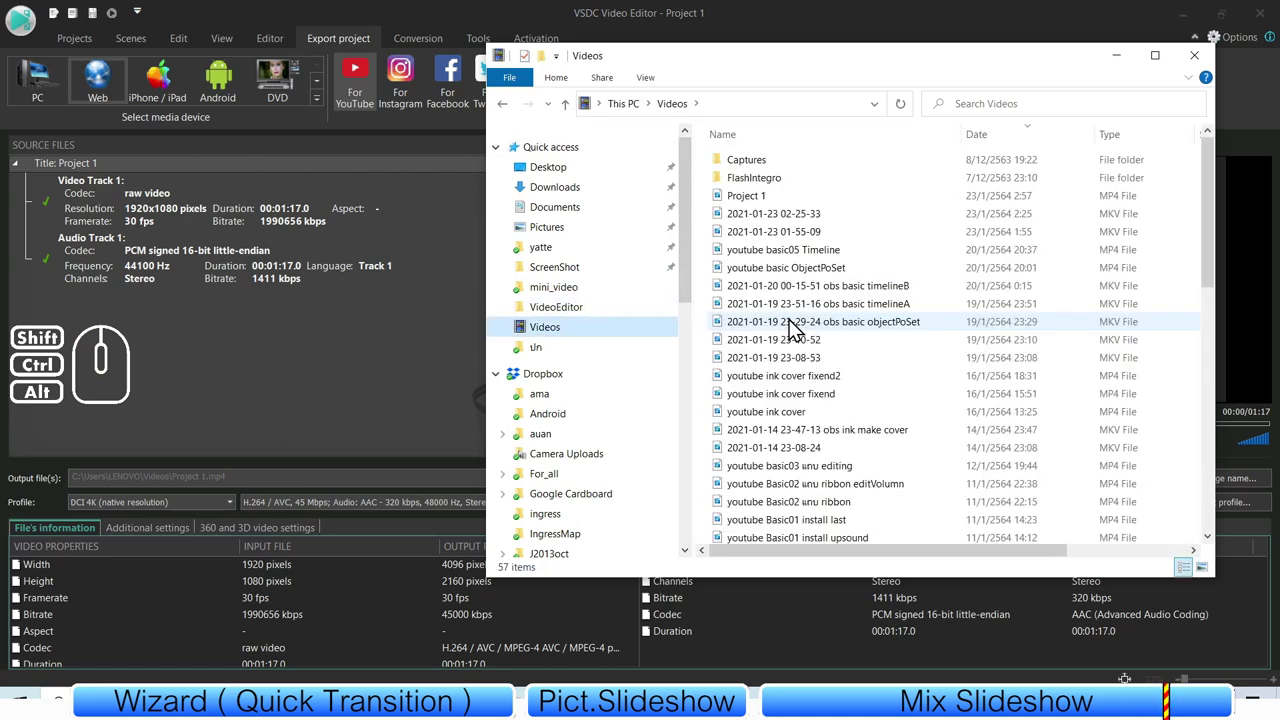
{"action": "double_click", "coordinate": [766, 212]}
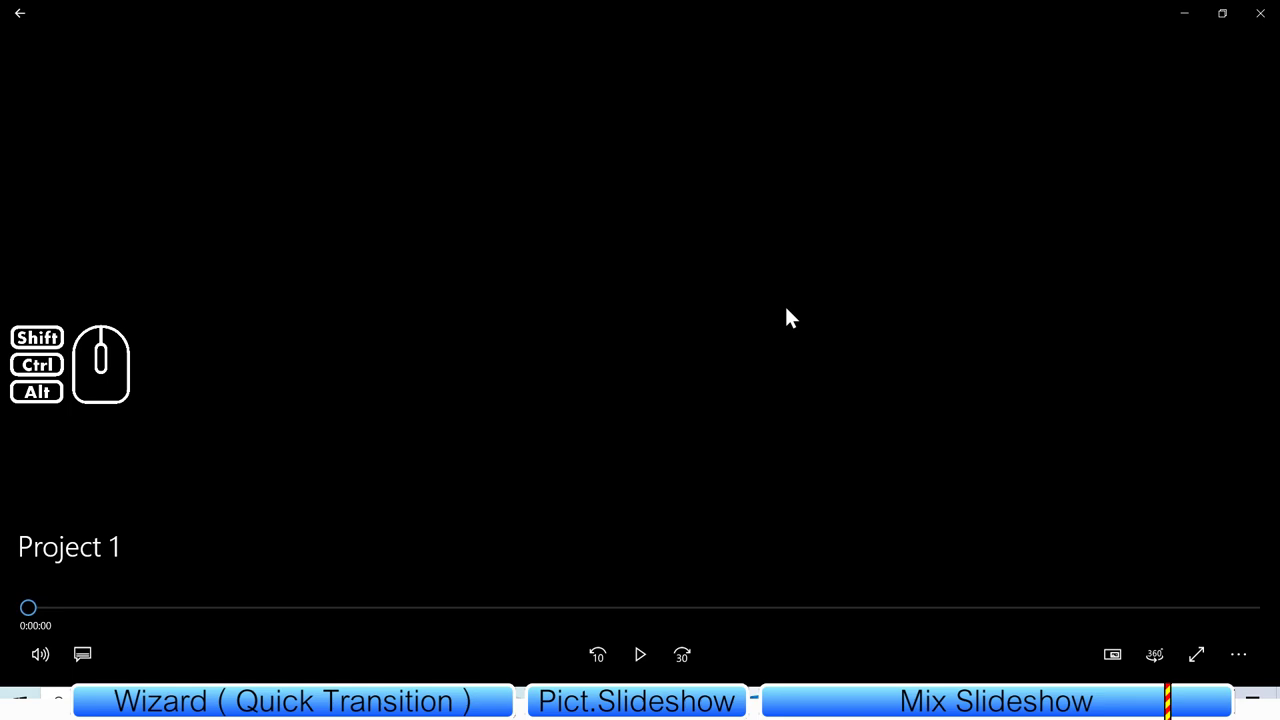
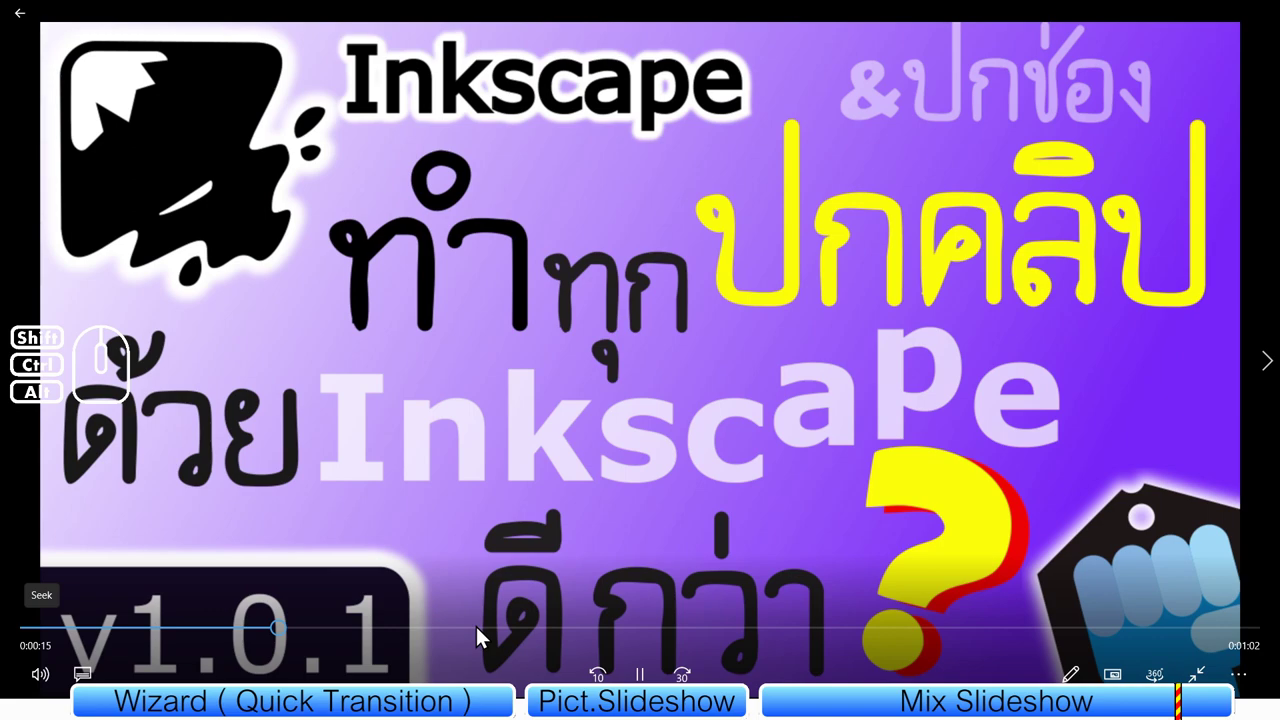
{"action": "left_click", "coordinate": [370, 634]}
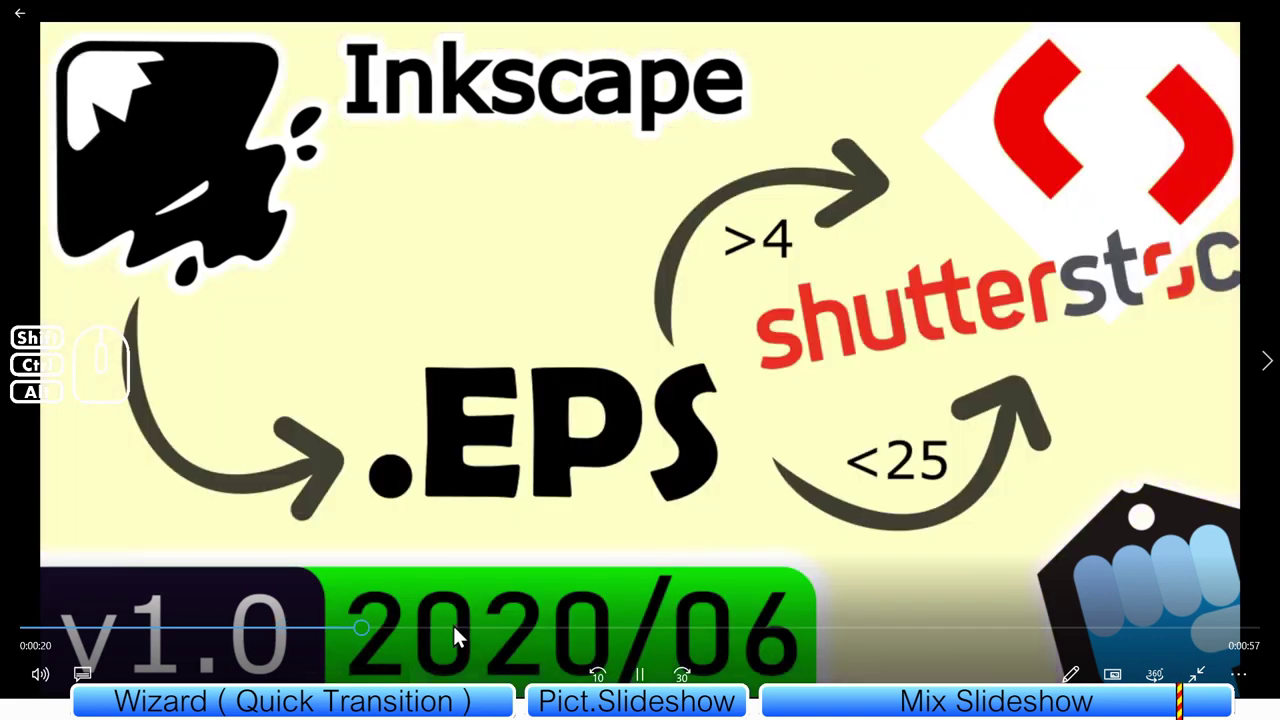
{"action": "left_click", "coordinate": [339, 633]}
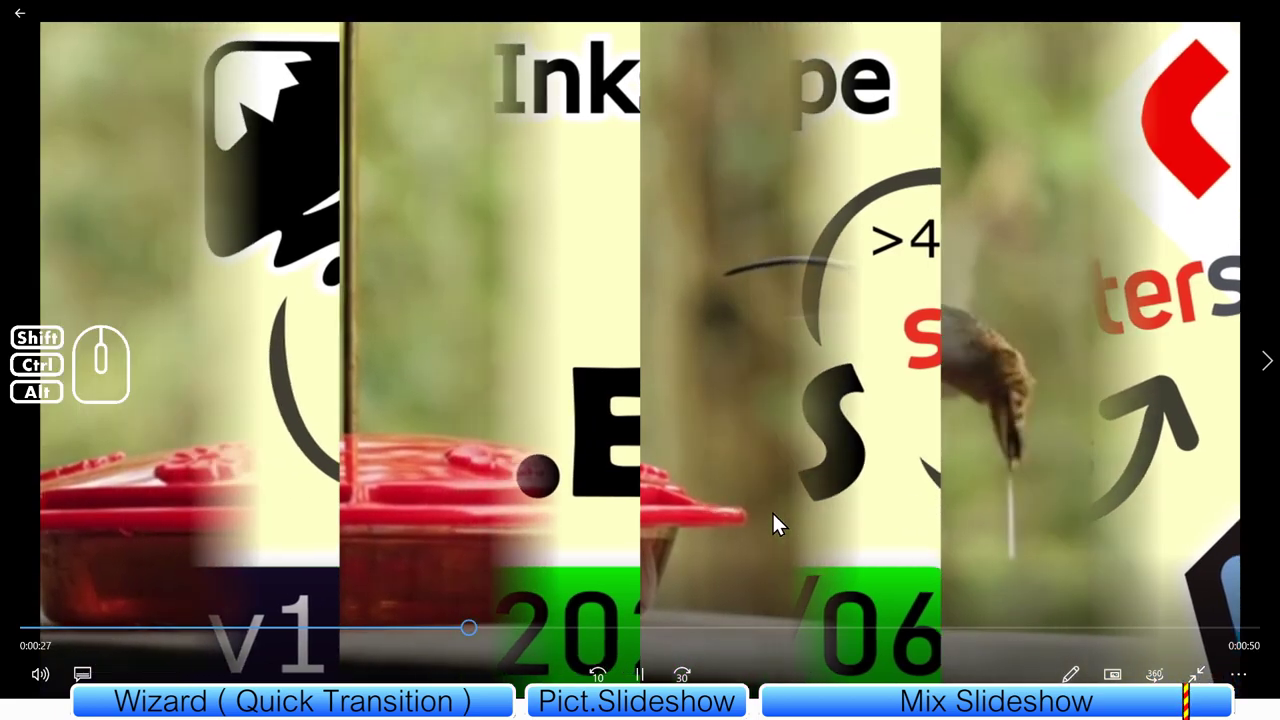
- Seek along to the BYE BYE ending, then leave the player for the video library
{"action": "left_click", "coordinate": [559, 638]}
{"action": "left_click", "coordinate": [619, 635]}
{"action": "left_click", "coordinate": [705, 640]}
{"action": "left_click", "coordinate": [831, 640]}
{"action": "left_click", "coordinate": [1010, 633]}
{"action": "left_click", "coordinate": [1118, 633]}
{"action": "left_click", "coordinate": [1142, 636]}
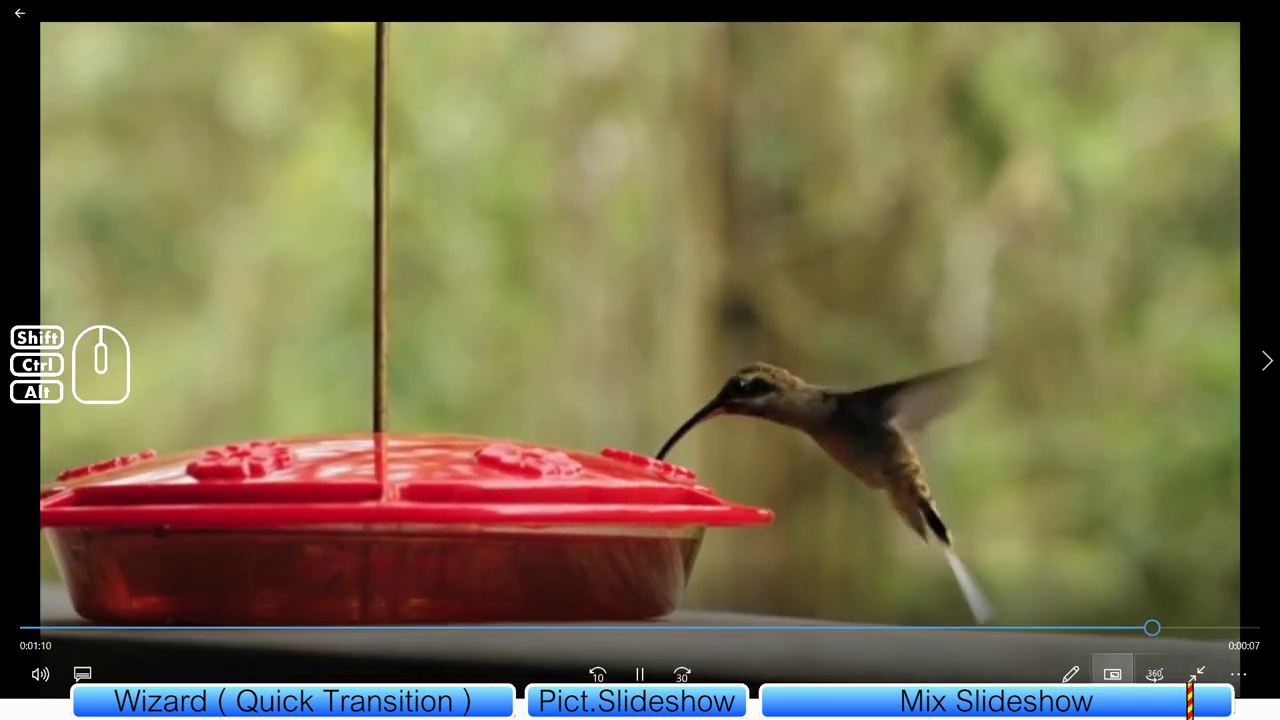
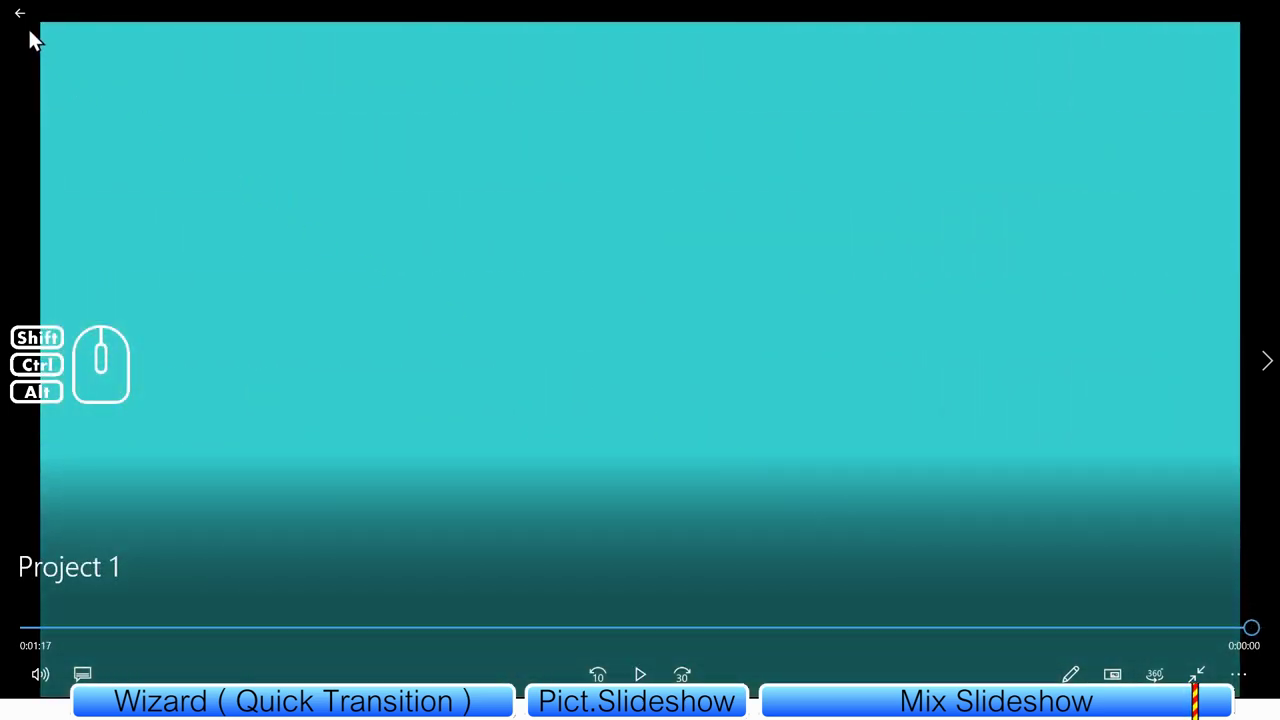
{"action": "left_click", "coordinate": [30, 21]}
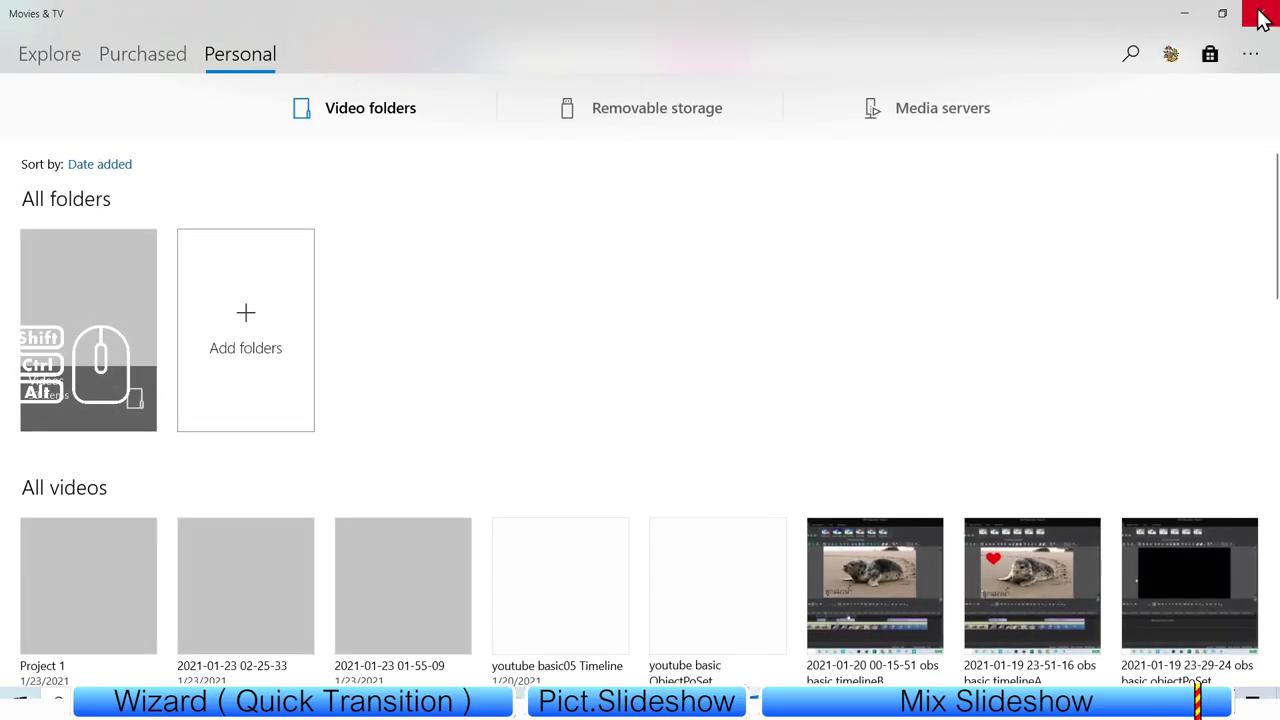
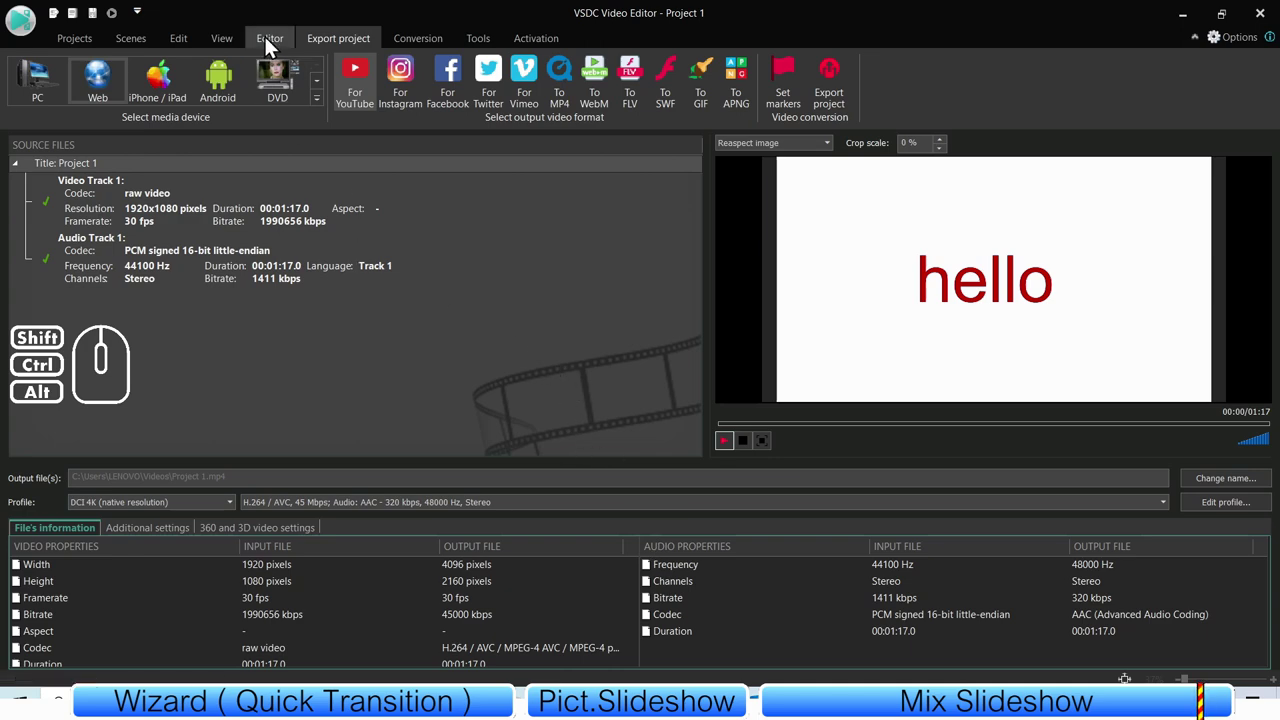
- Back in the editor, hide the Wipe 2 effect and replay Scene 3 from its start to compare the preview
{"action": "left_click", "coordinate": [279, 47]}
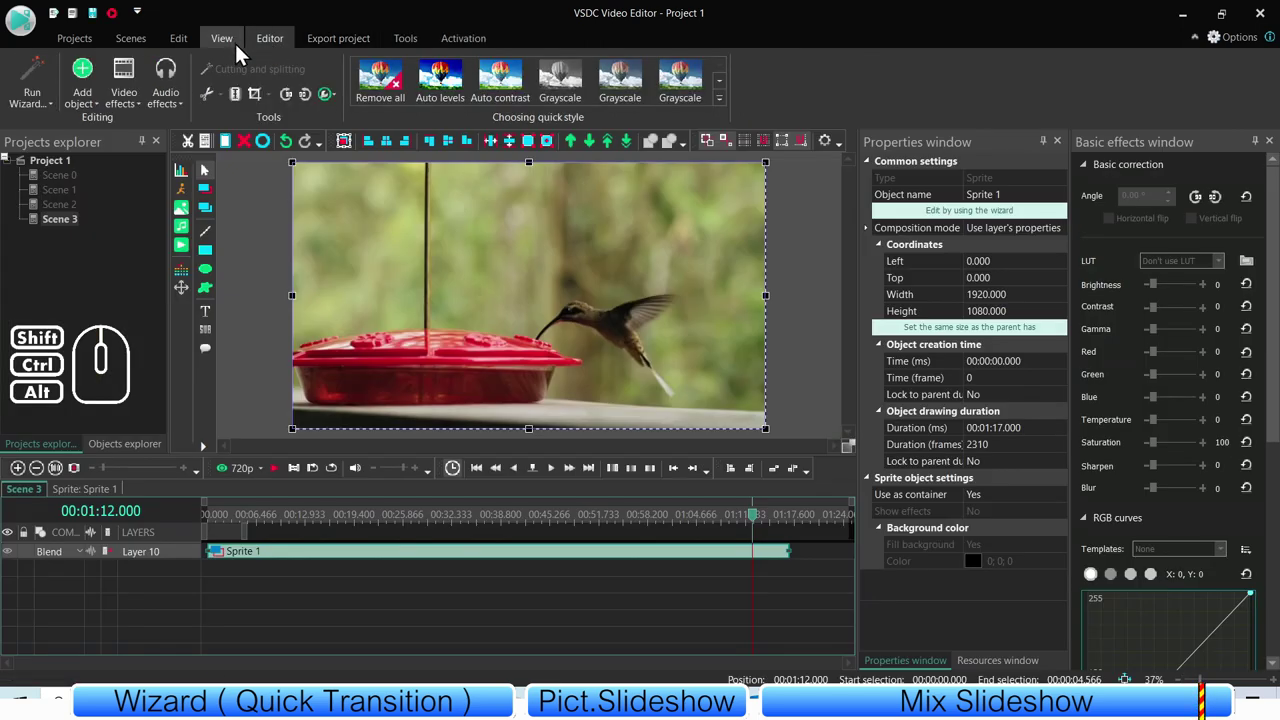
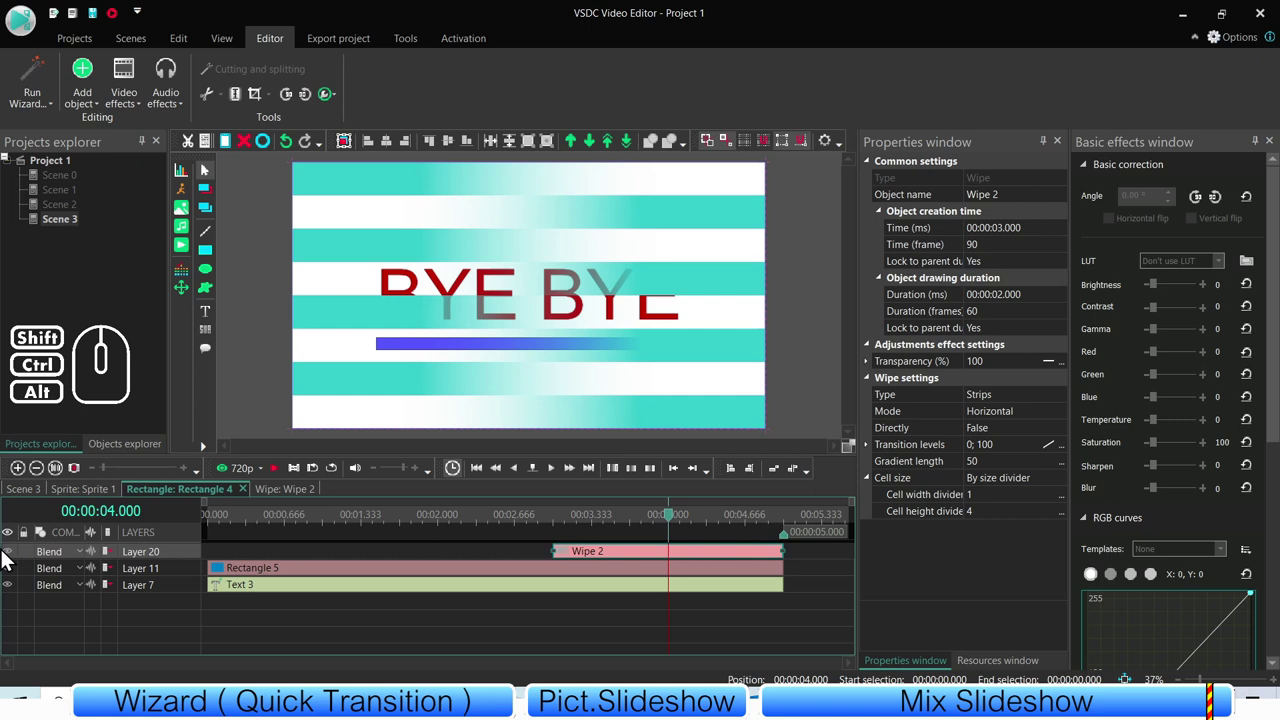
{"action": "left_click", "coordinate": [11, 557]}
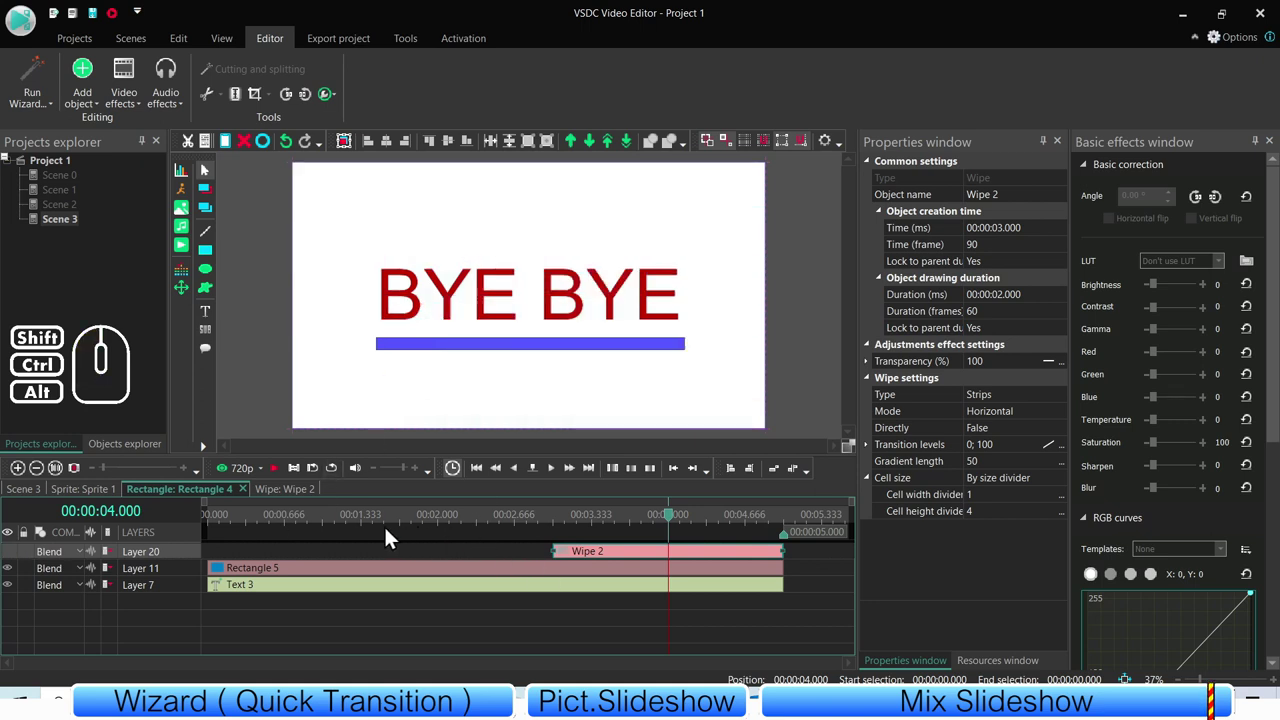
{"action": "left_click", "coordinate": [304, 516]}
{"action": "left_click_drag", "start_coordinate": [245, 520], "coordinate": [205, 526]}
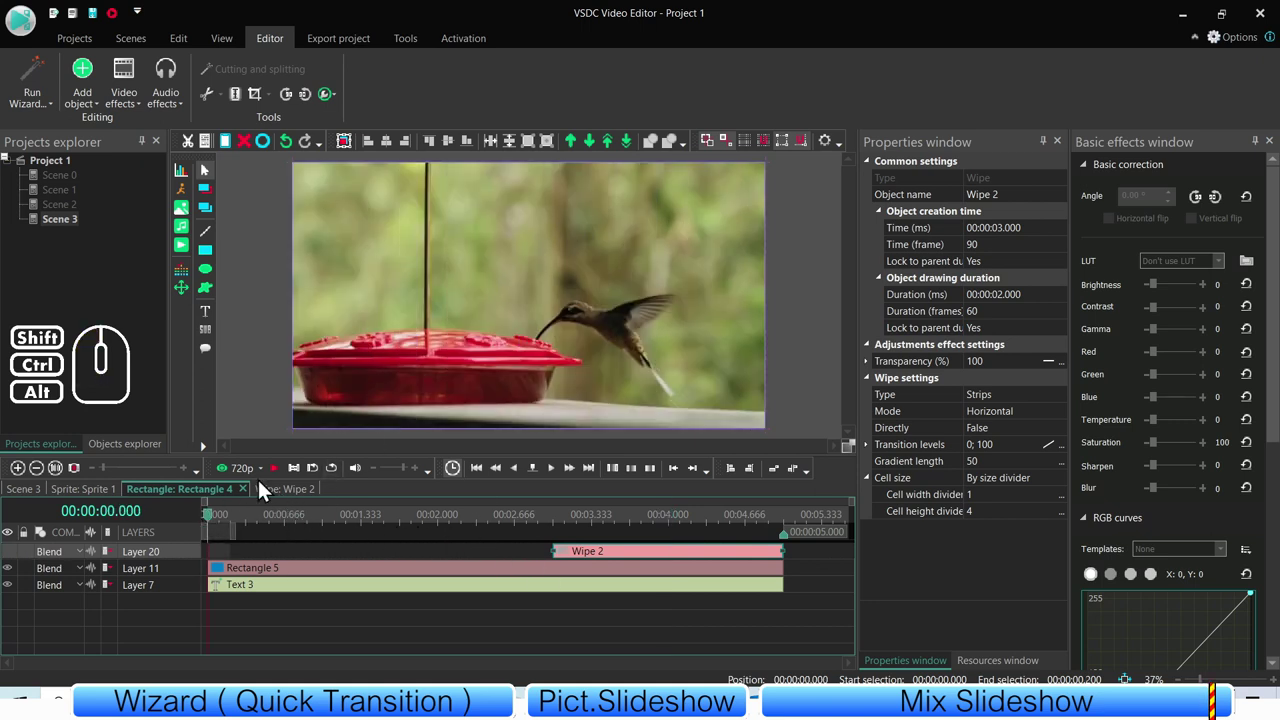
{"action": "left_click", "coordinate": [274, 474]}
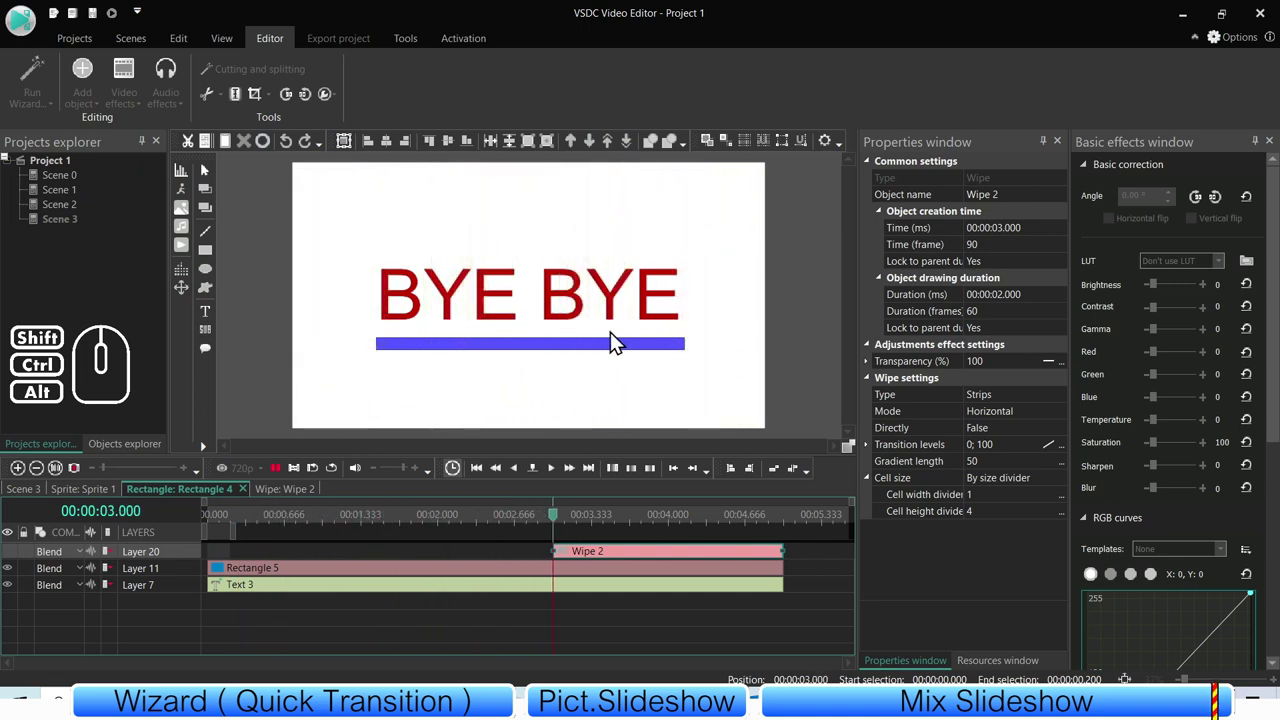
{"action": "left_click", "coordinate": [98, 497]}
- Inspect Sprite 1's inner Rectangle 4 timeline, then return to Scene 3's single-sprite timeline
{"action": "left_click", "coordinate": [102, 500]}
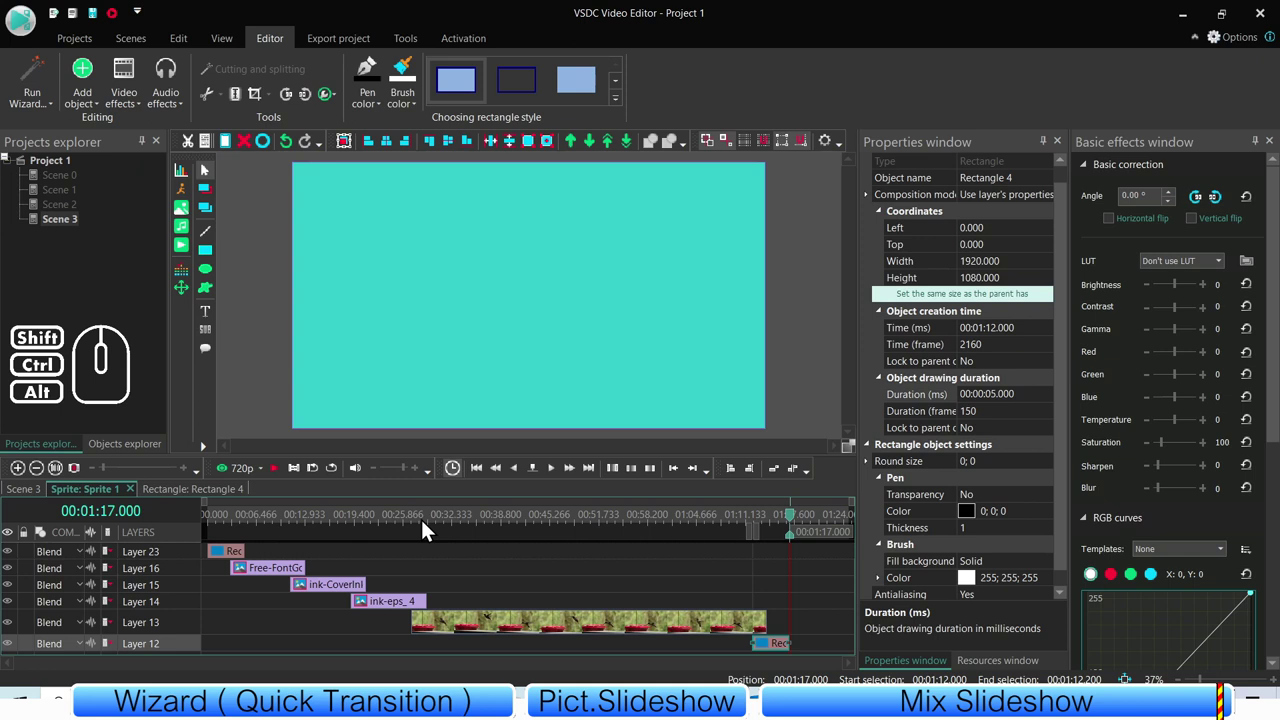
{"action": "left_click", "coordinate": [426, 530]}
{"action": "left_click", "coordinate": [27, 494]}
{"action": "left_click", "coordinate": [97, 288]}
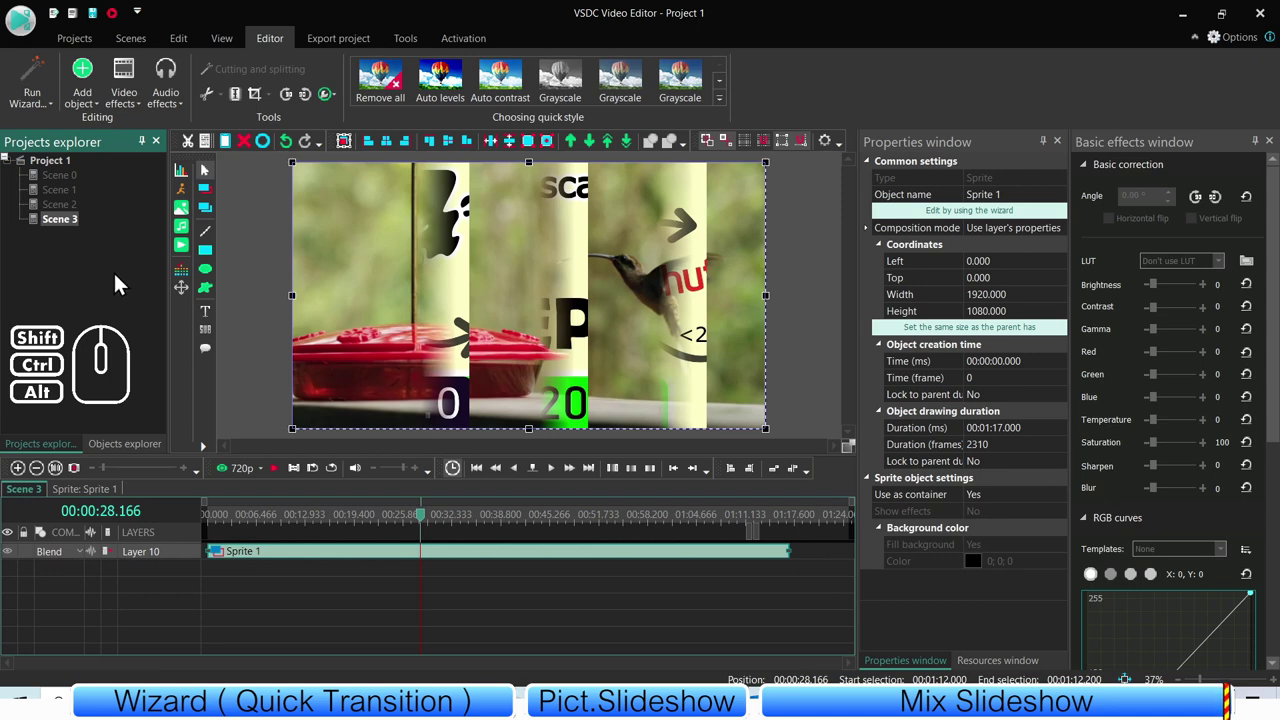
{"action": "left_click", "coordinate": [34, 85]}
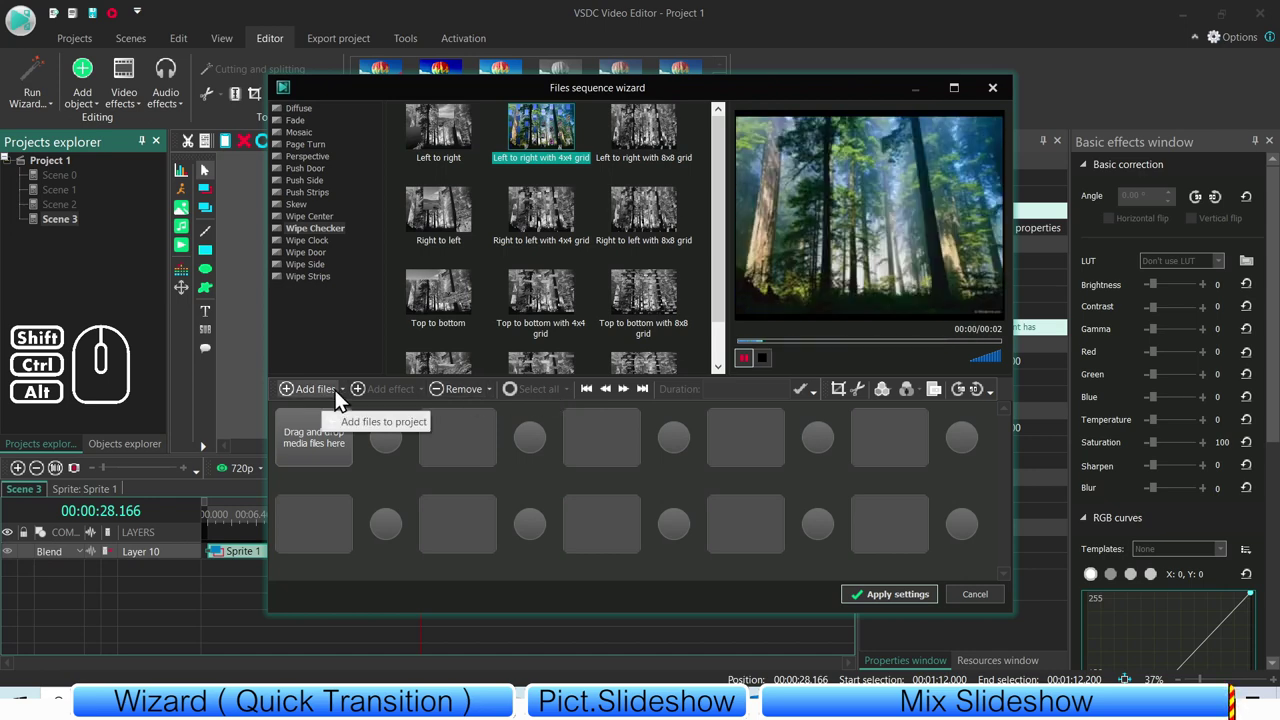
{"action": "left_click", "coordinate": [346, 400]}
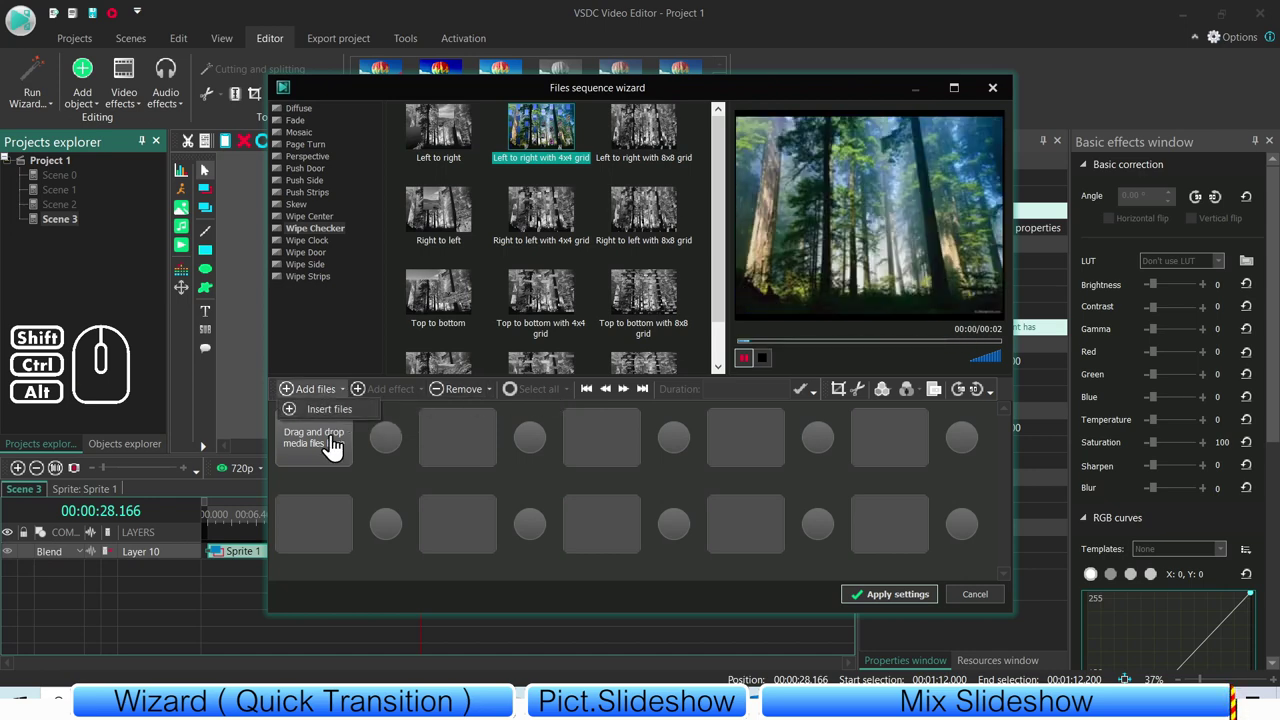
{"action": "left_click", "coordinate": [394, 480]}
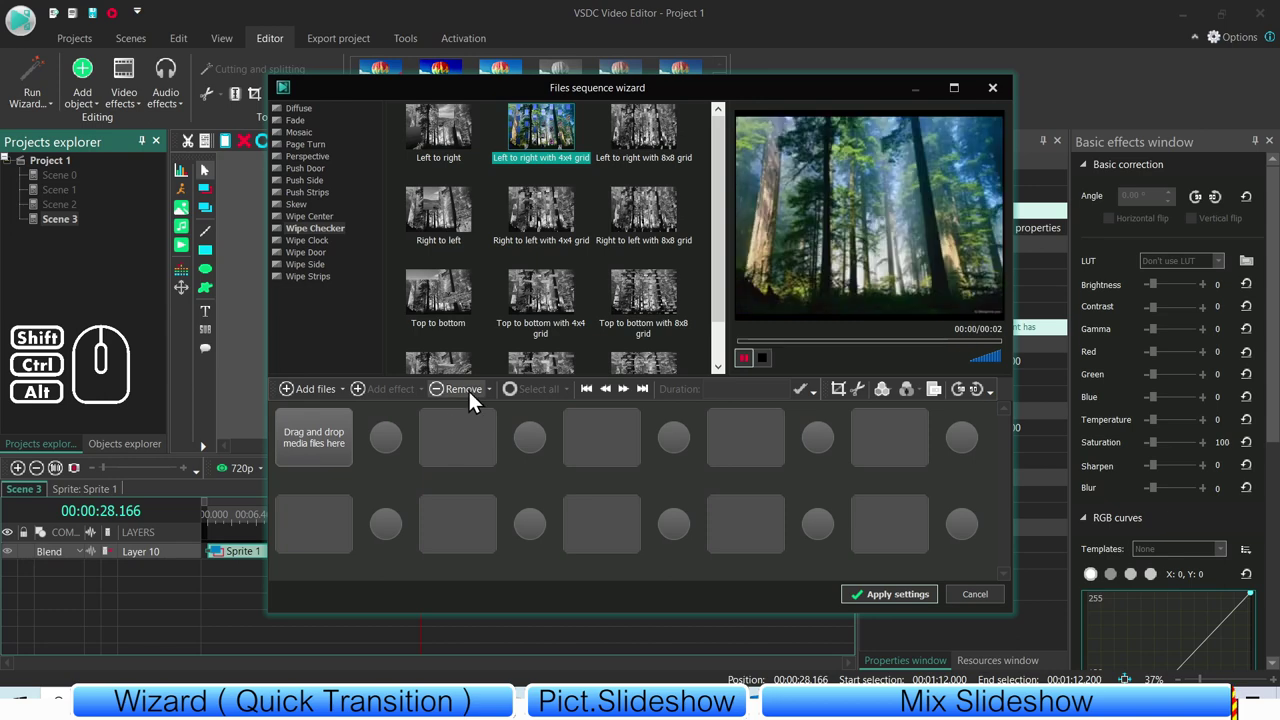
{"action": "left_click", "coordinate": [327, 263]}
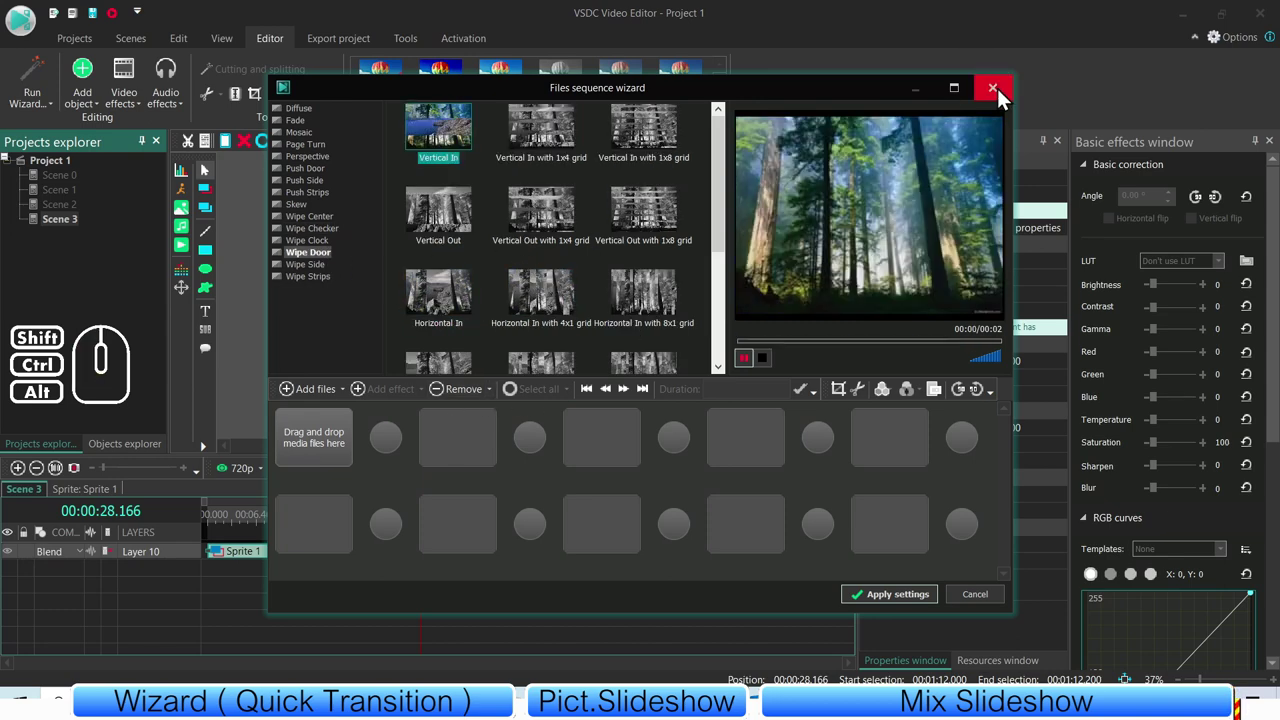
{"action": "left_click", "coordinate": [1007, 95]}
{"action": "left_click", "coordinate": [55, 110]}
{"action": "left_click", "coordinate": [115, 131]}
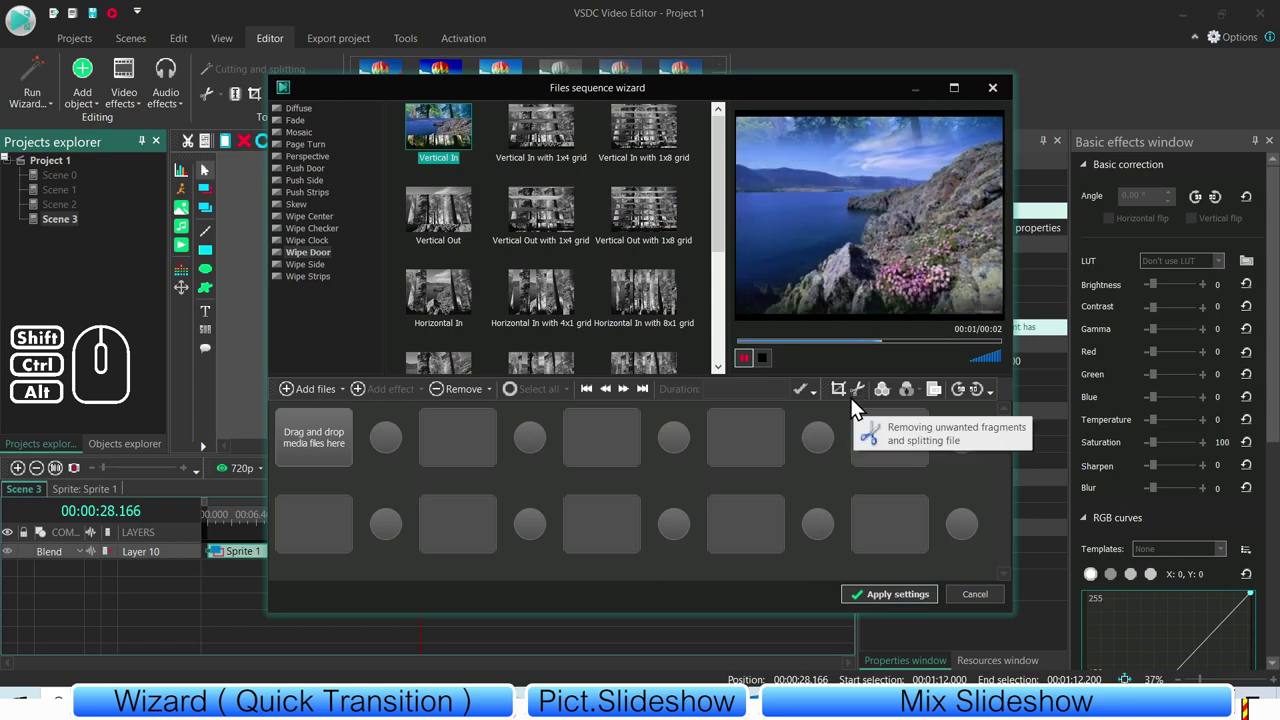
{"action": "left_click", "coordinate": [972, 606]}
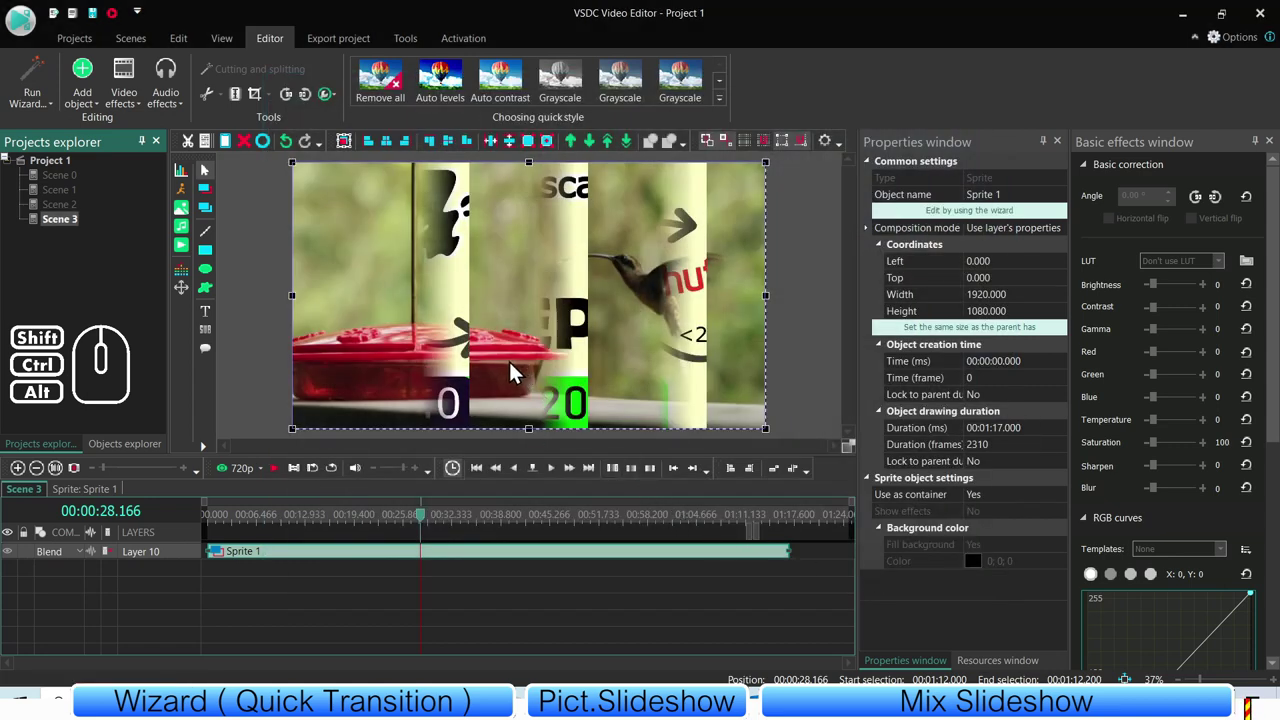